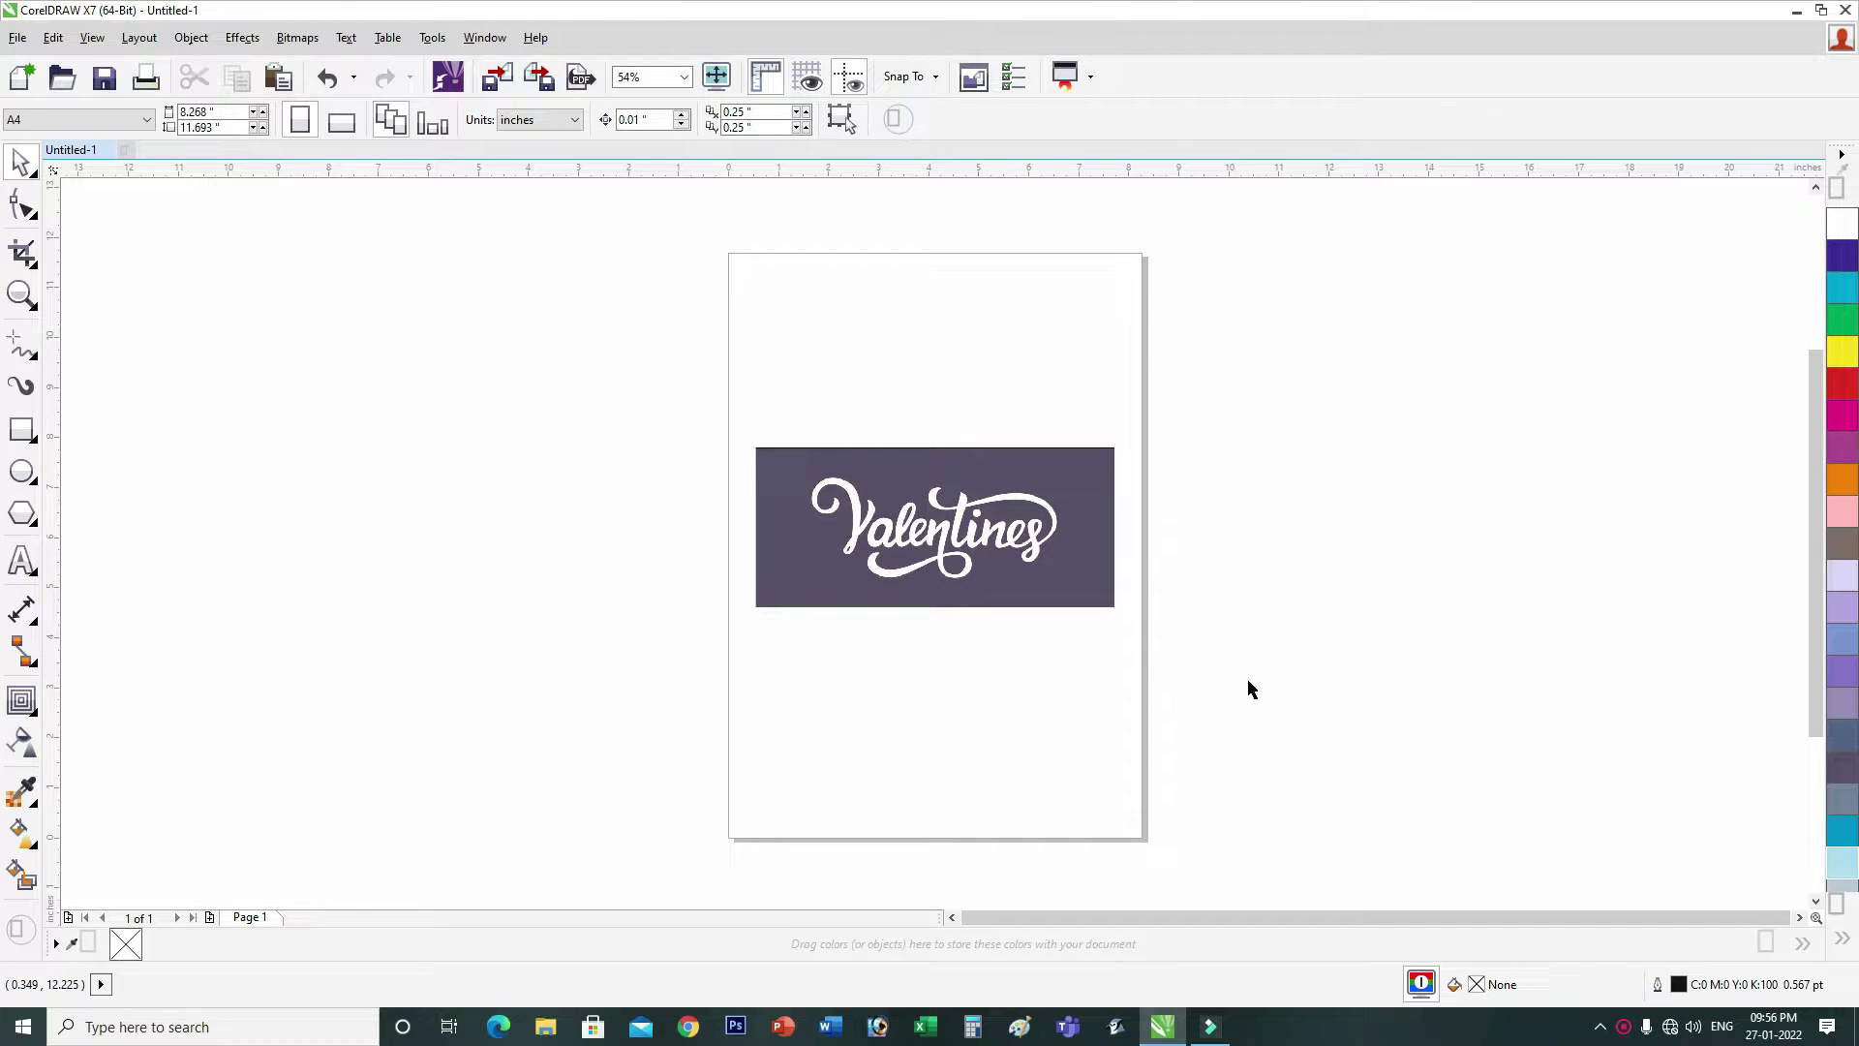
# Step: Select the Valentines lettering bitmap to trace it into vector shapes
pyautogui.click(974, 520)
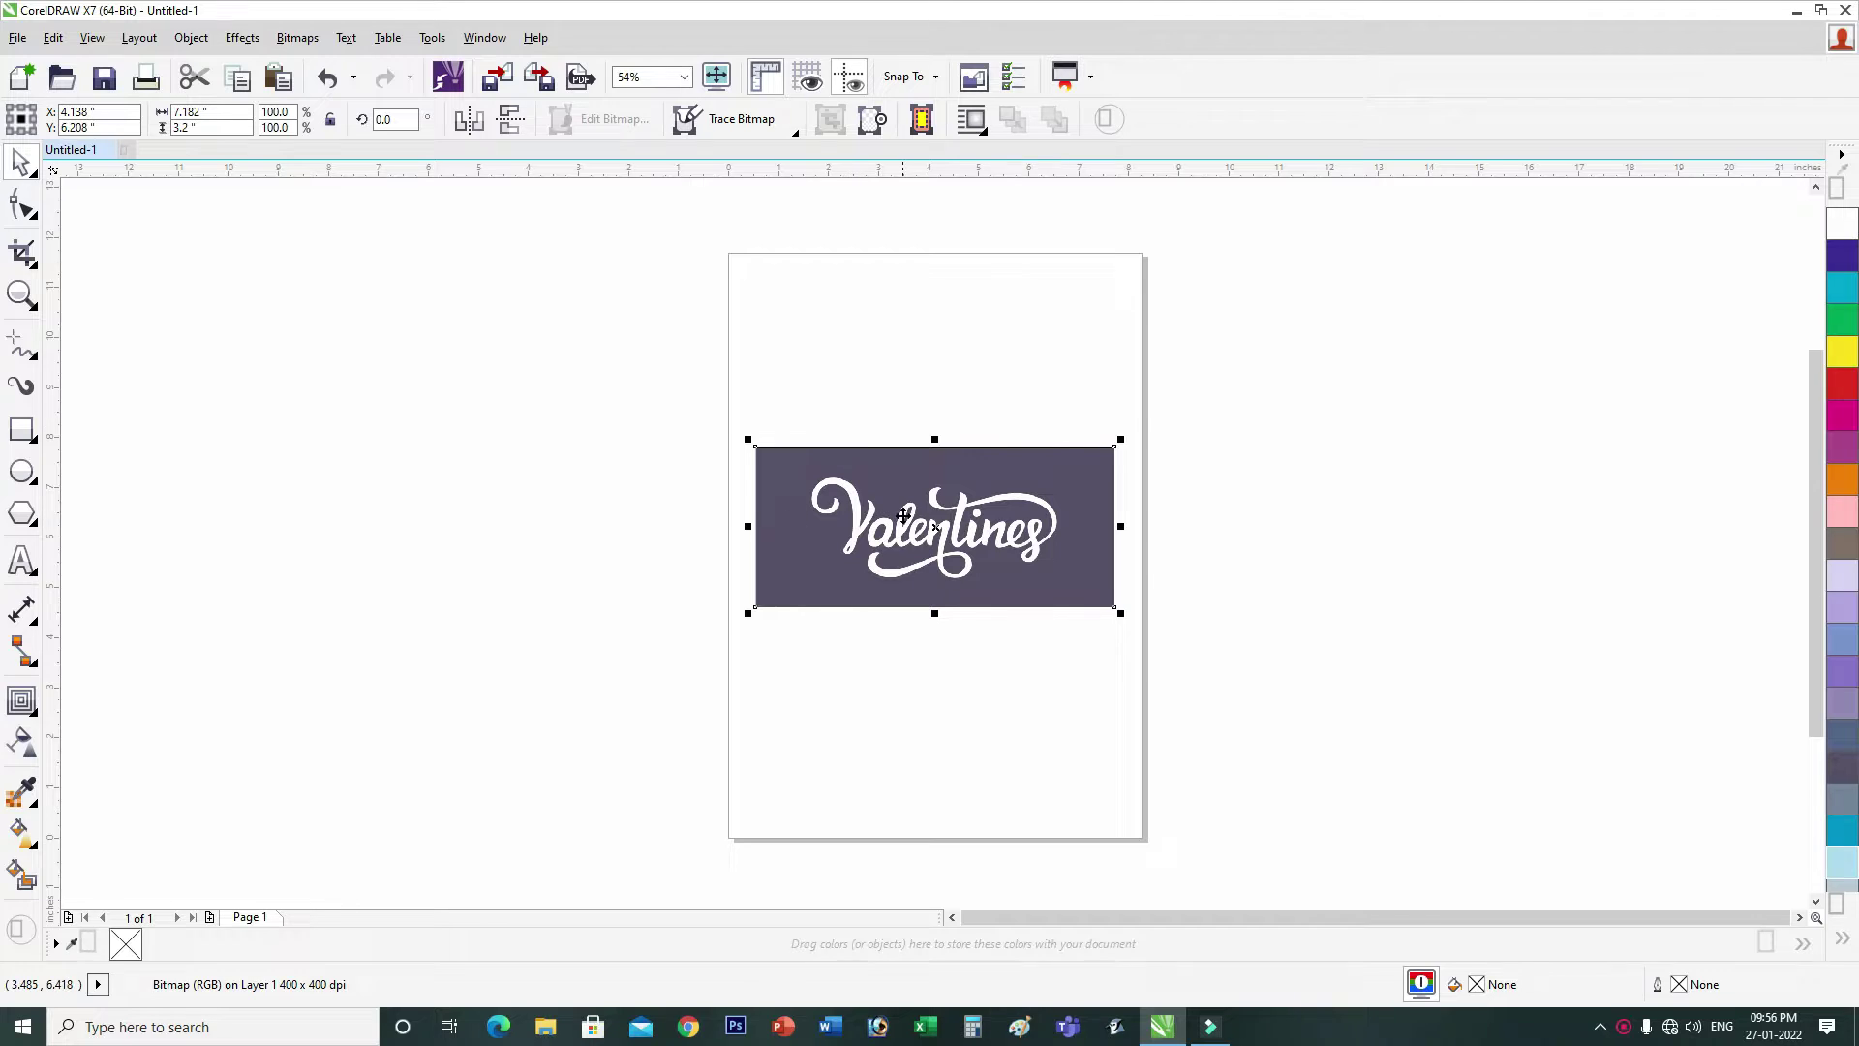
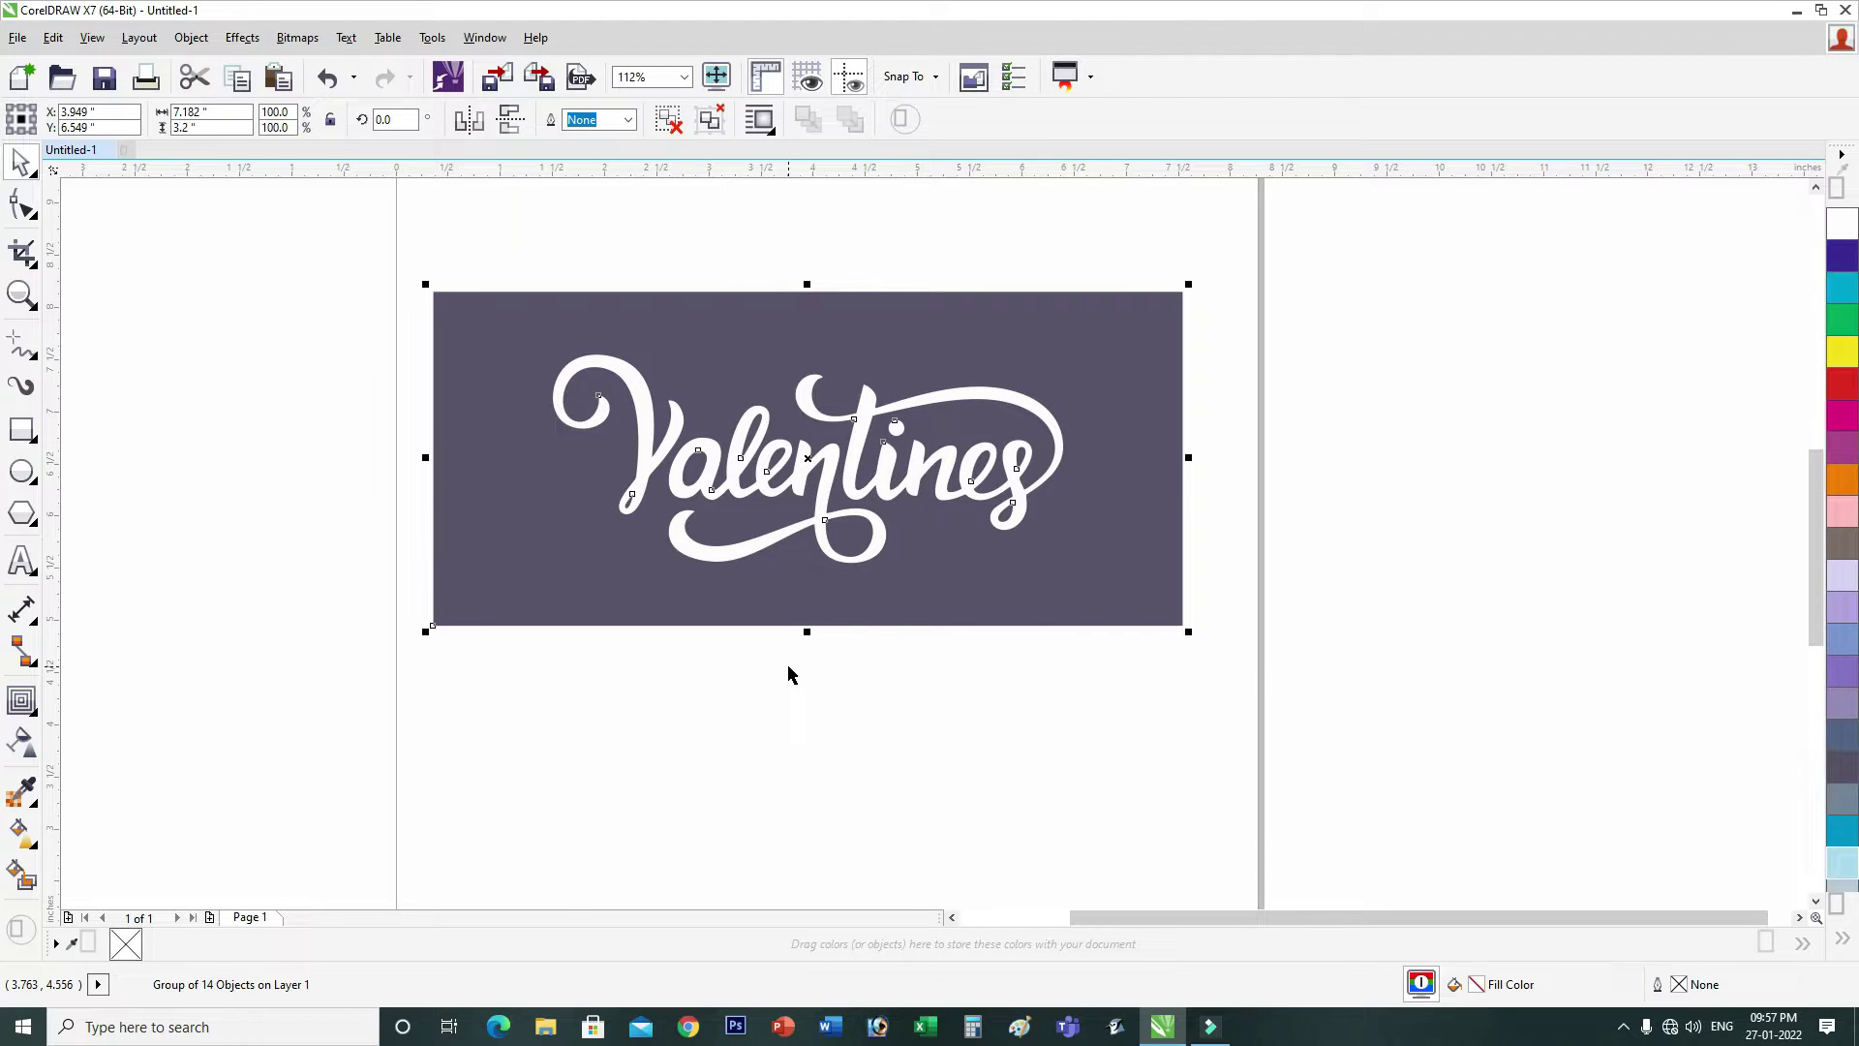
# Step: Ungroup the traced lettering (Ctrl+U) and delete the dark background shape
pyautogui.click(794, 676)
pyautogui.press('ctrl+u')
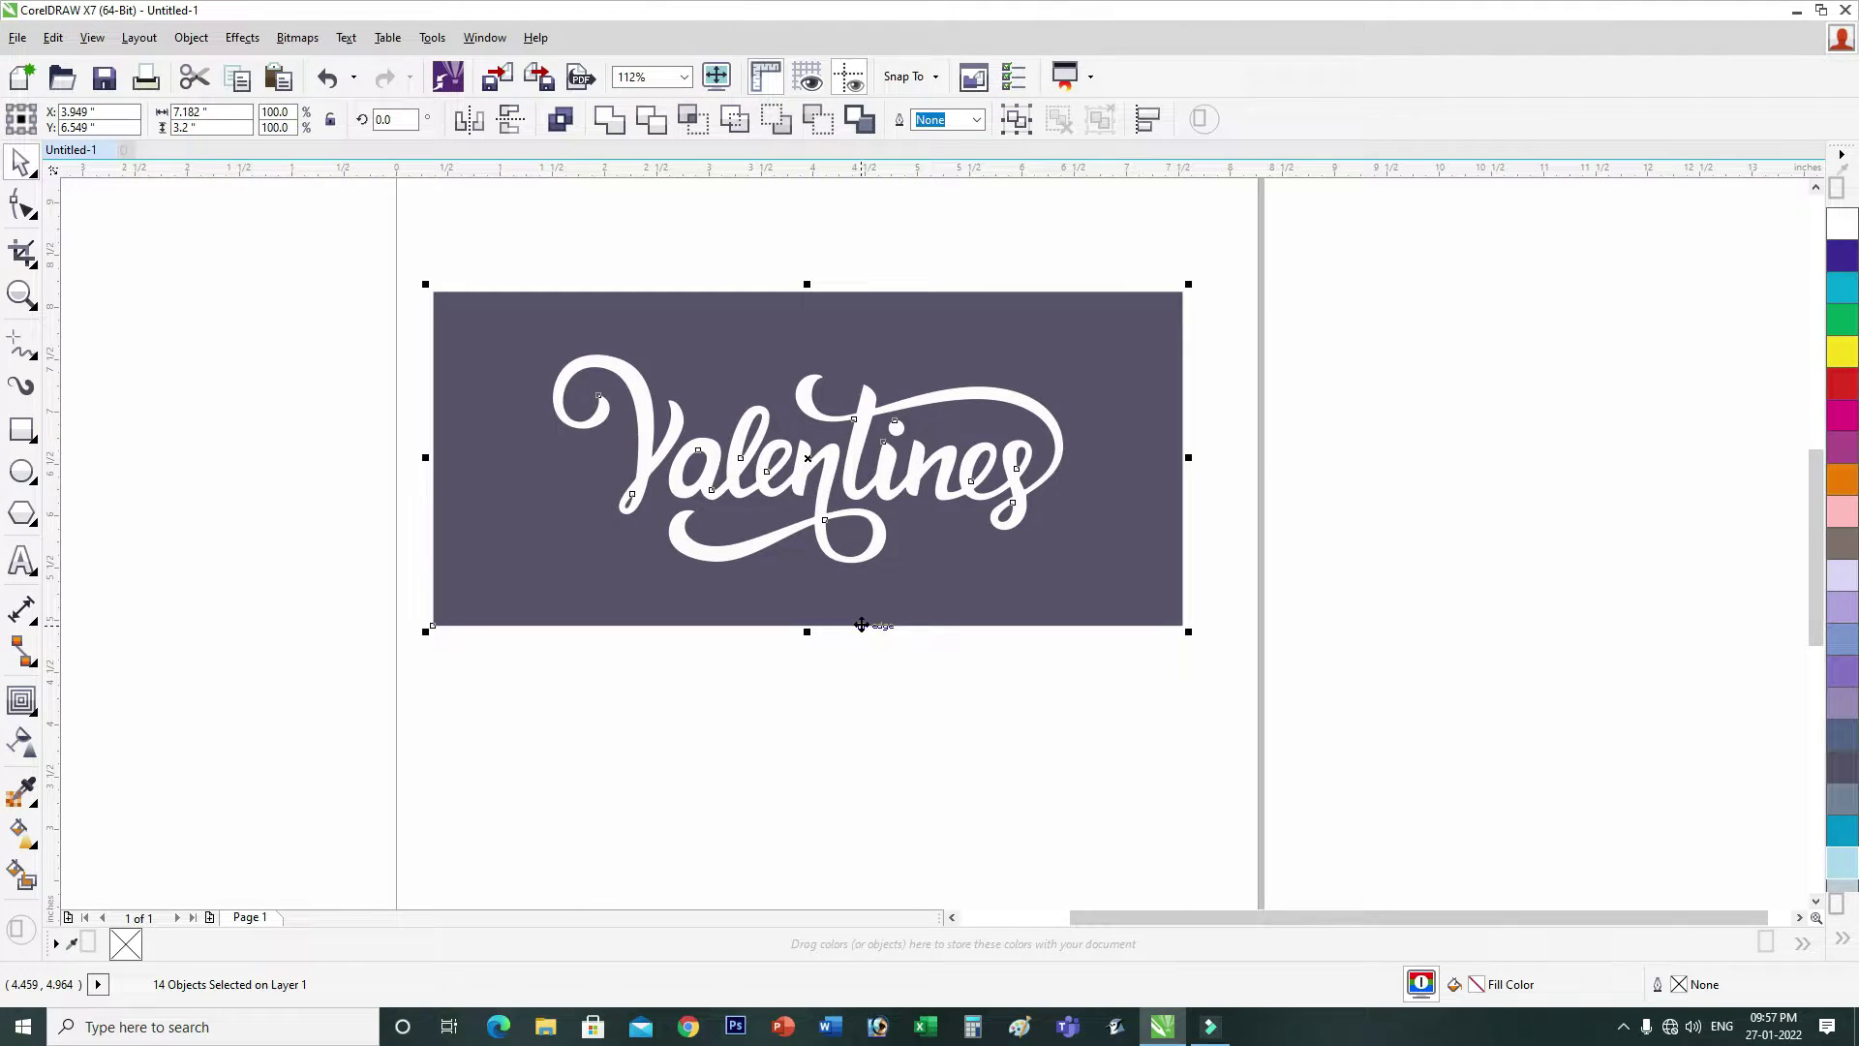
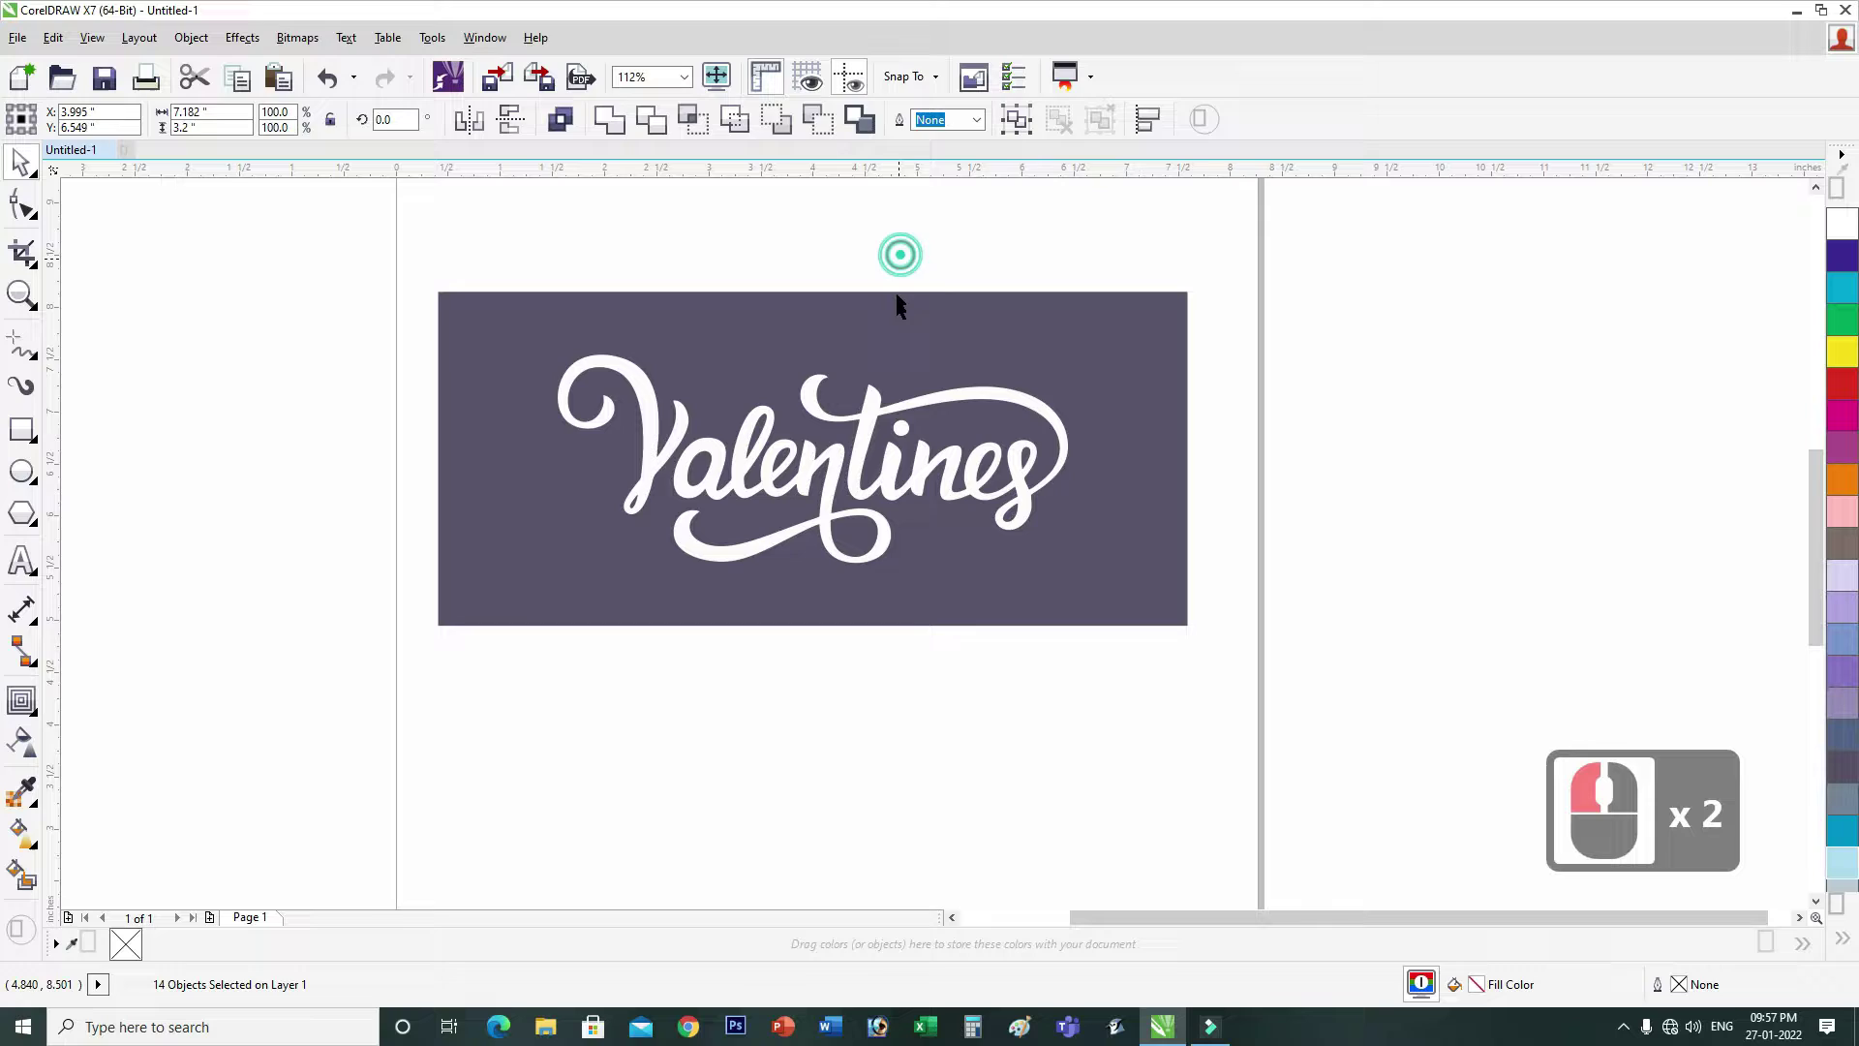
pyautogui.click(426, 629)
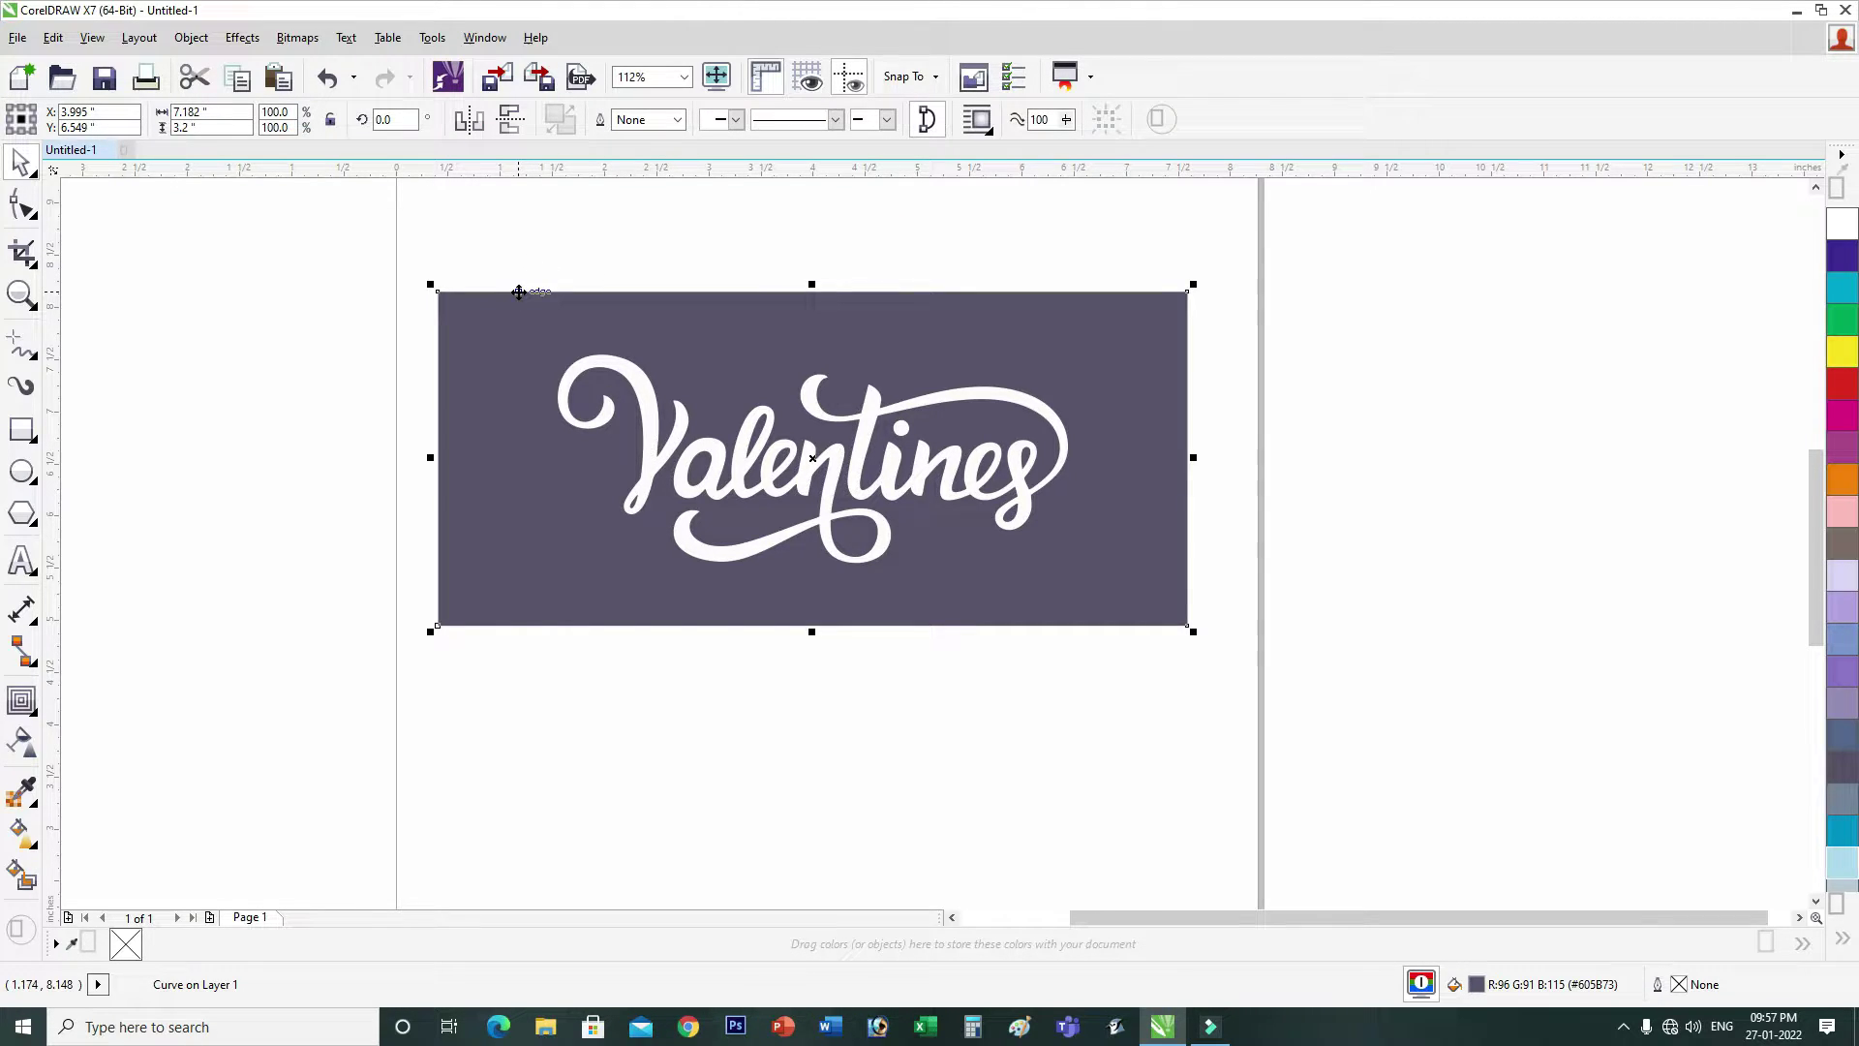
pyautogui.press('Delete')
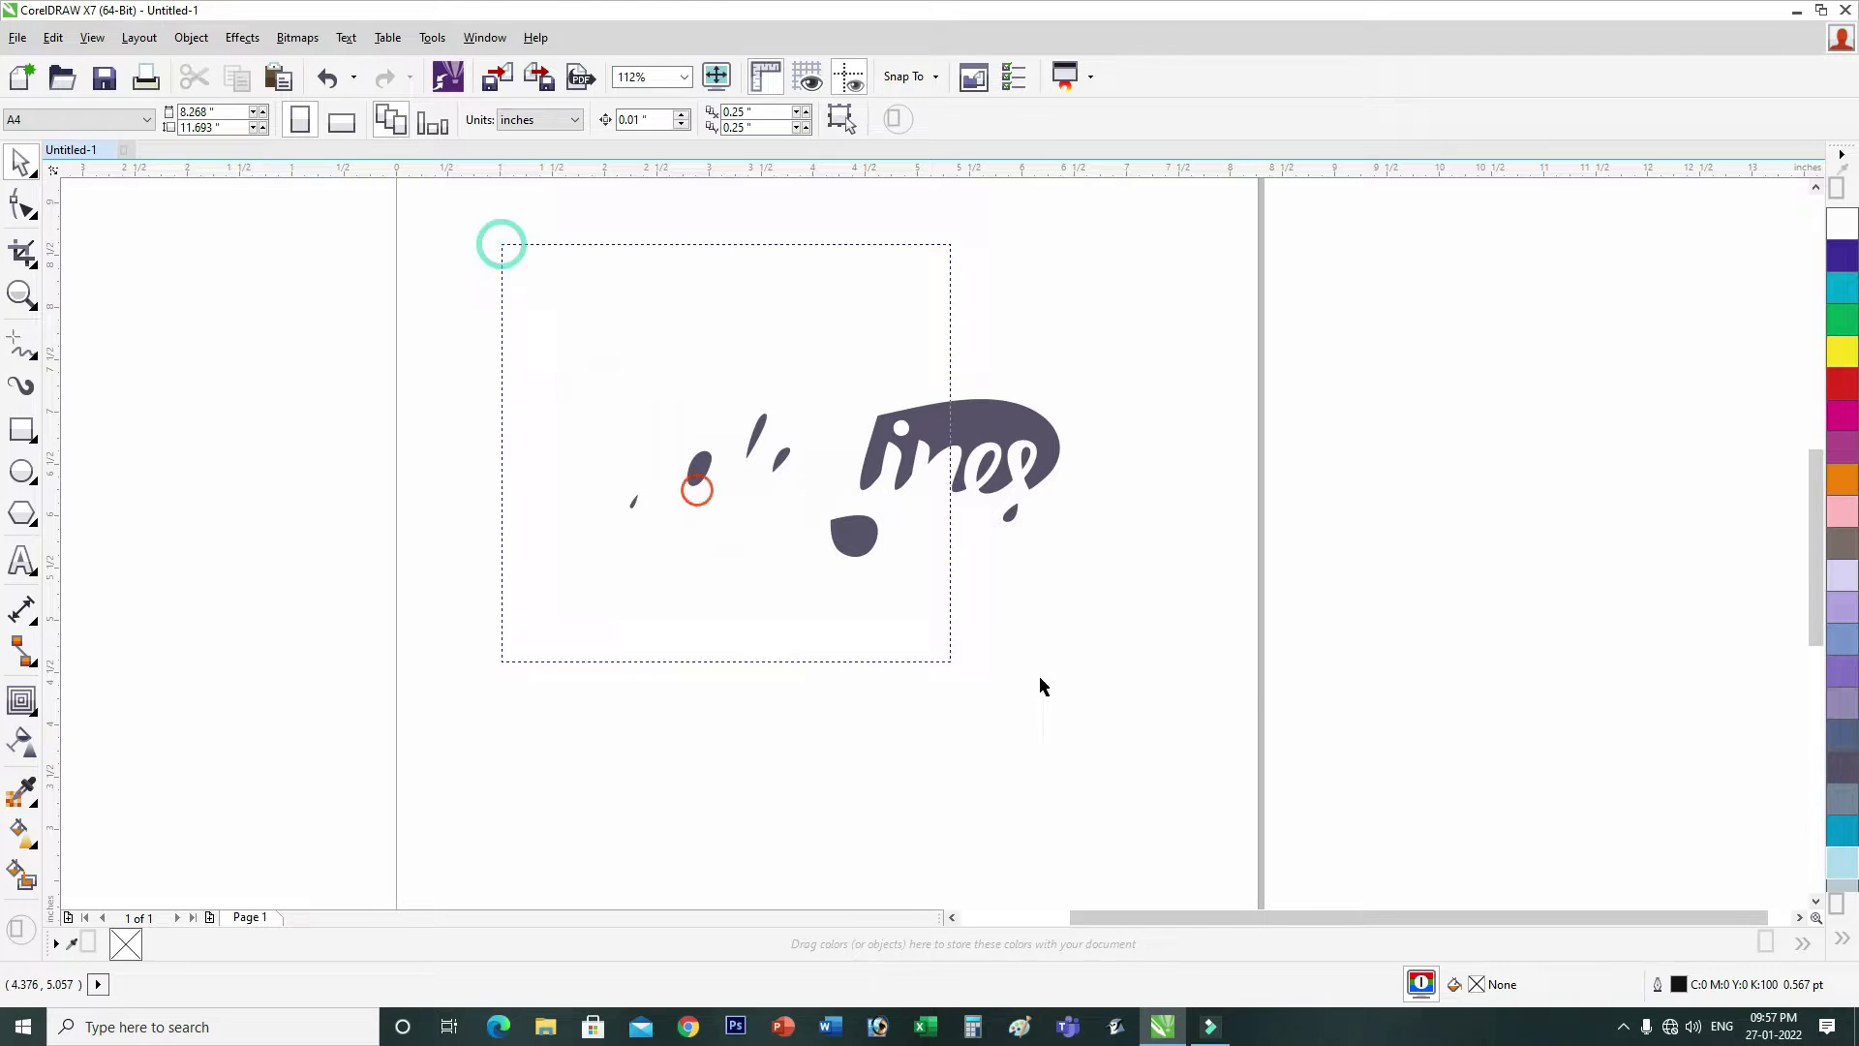
# Step: Fill all the letter pieces red and combine them into one lettering curve
pyautogui.click(1194, 723)
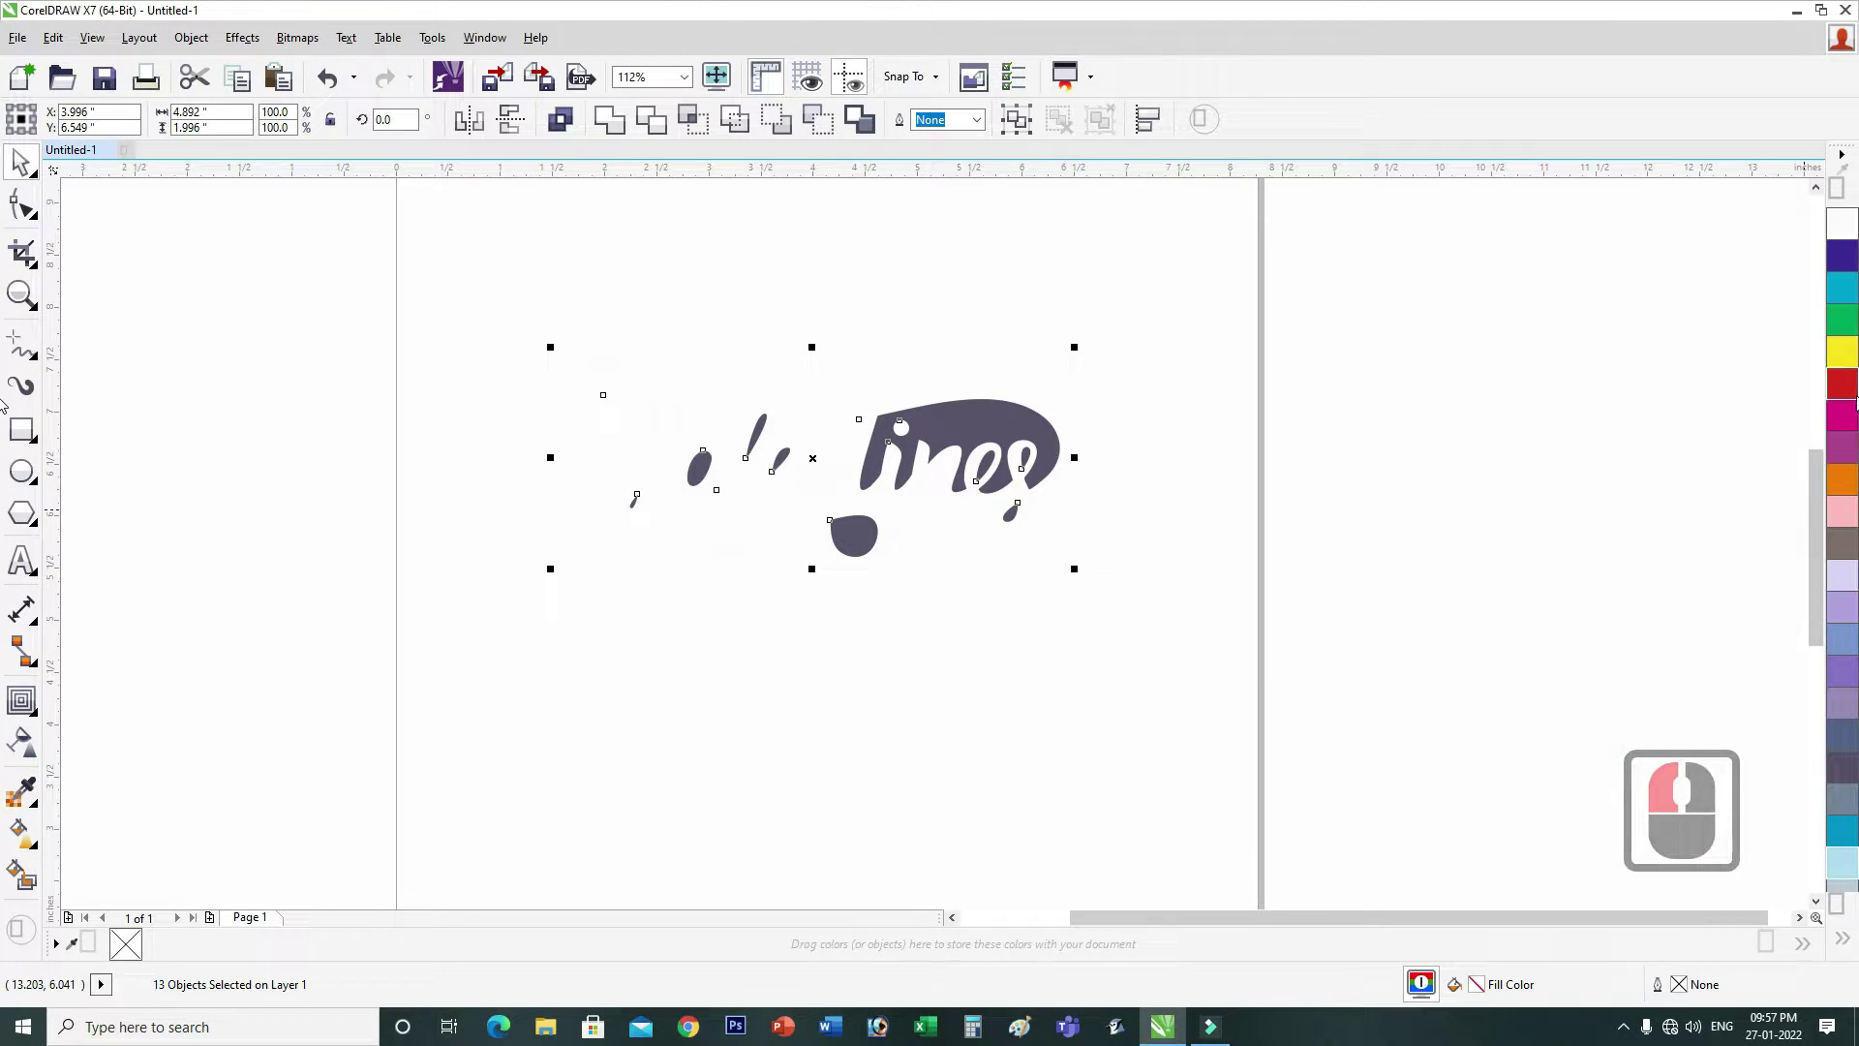
pyautogui.click(1199, 689)
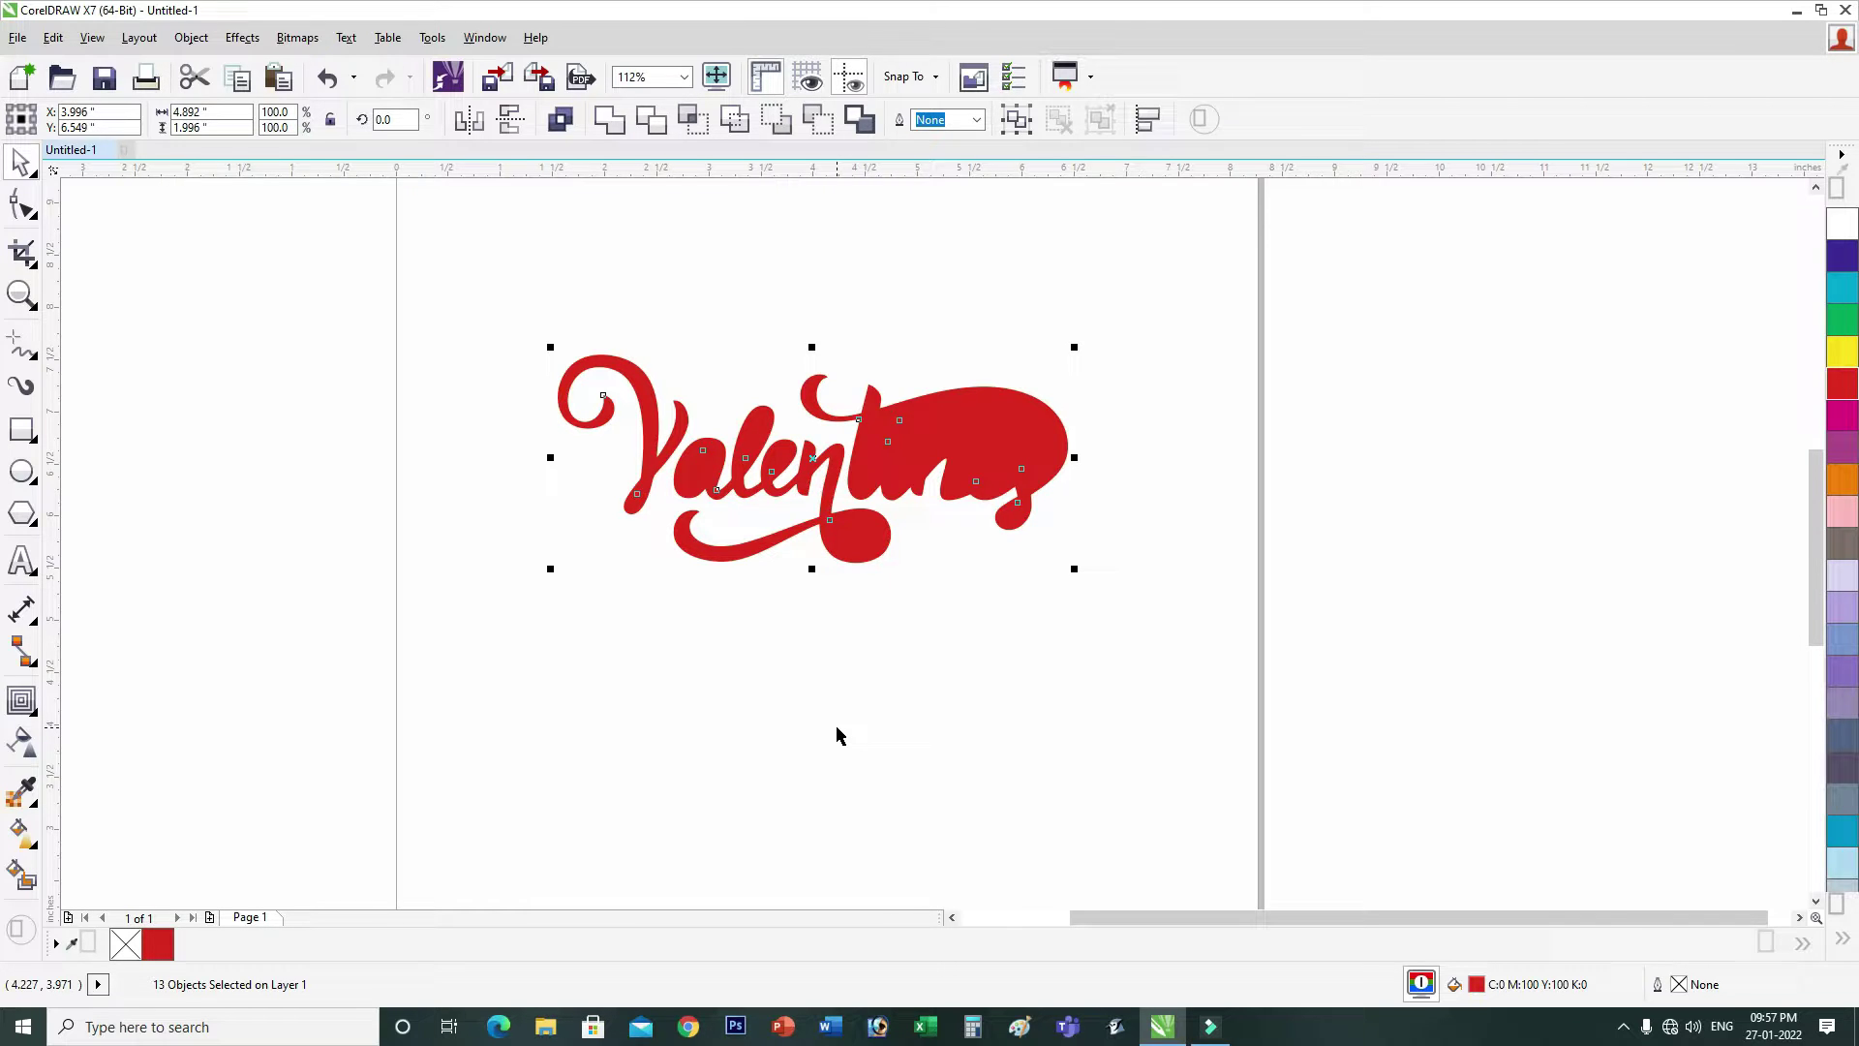
pyautogui.click(843, 737)
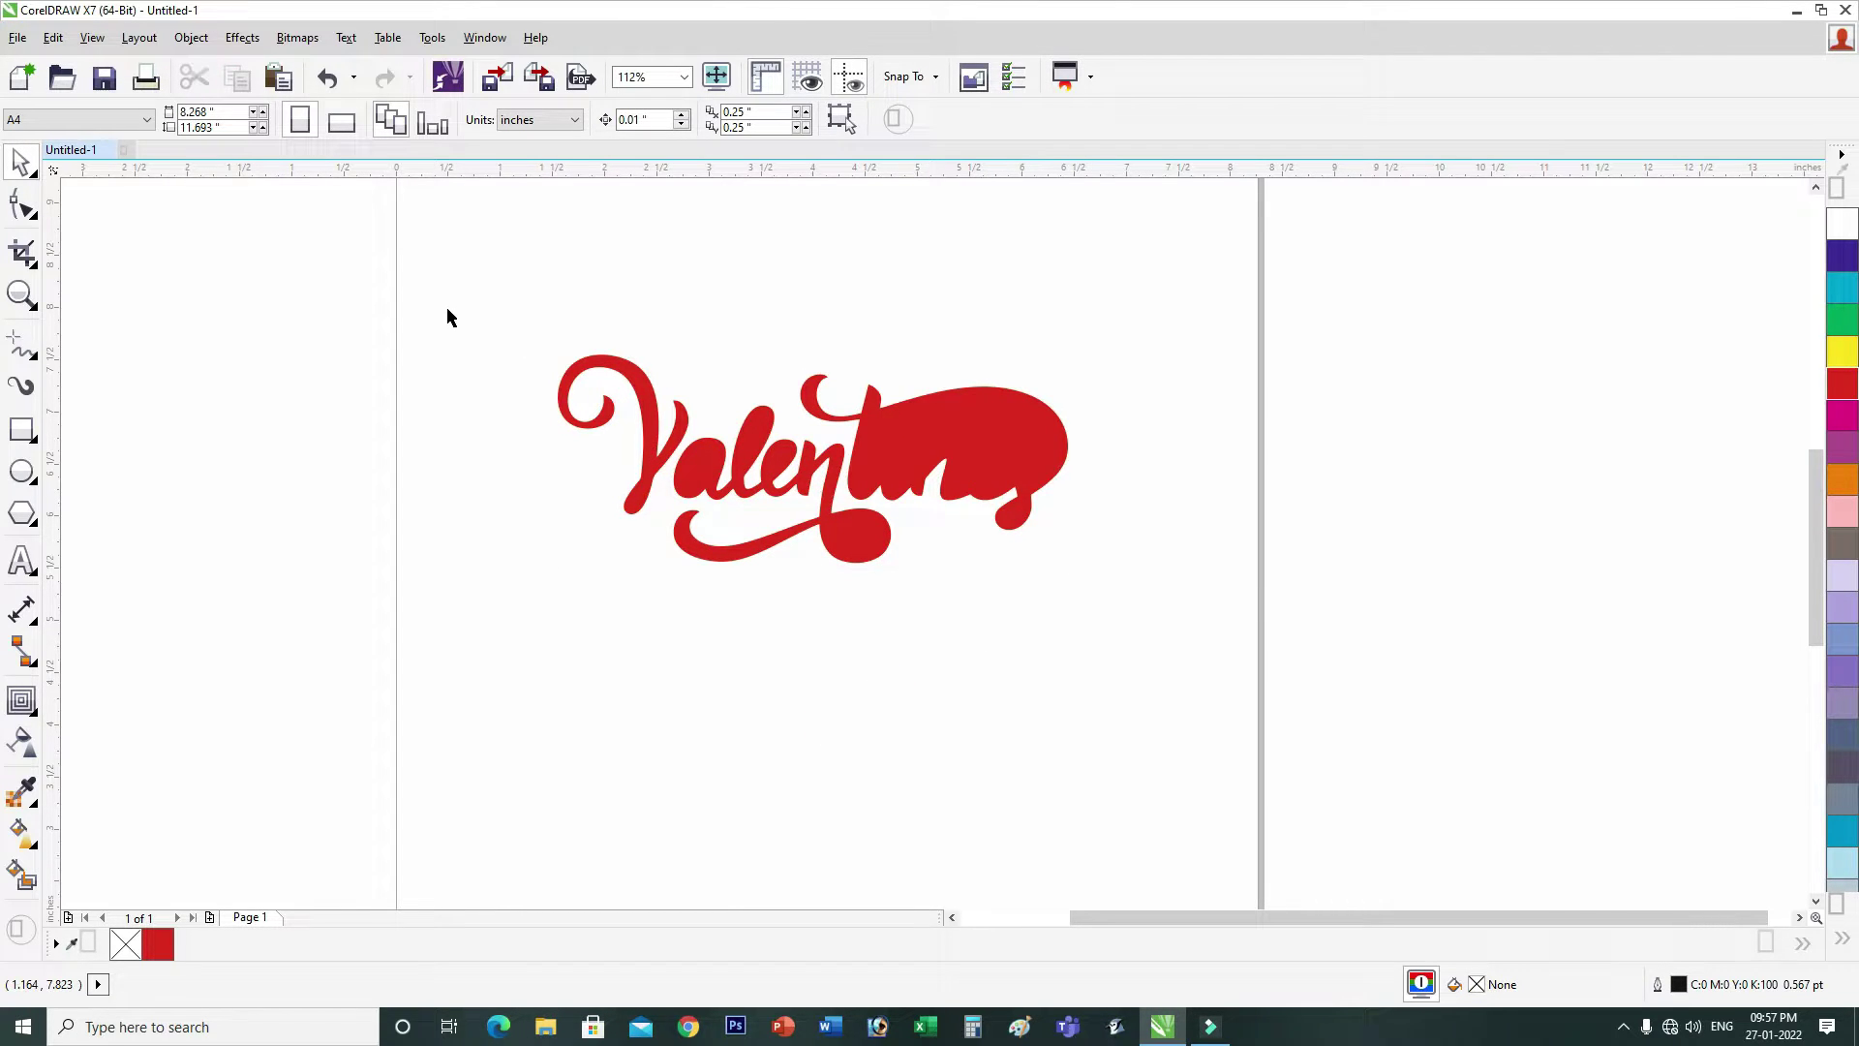
pyautogui.click(1330, 654)
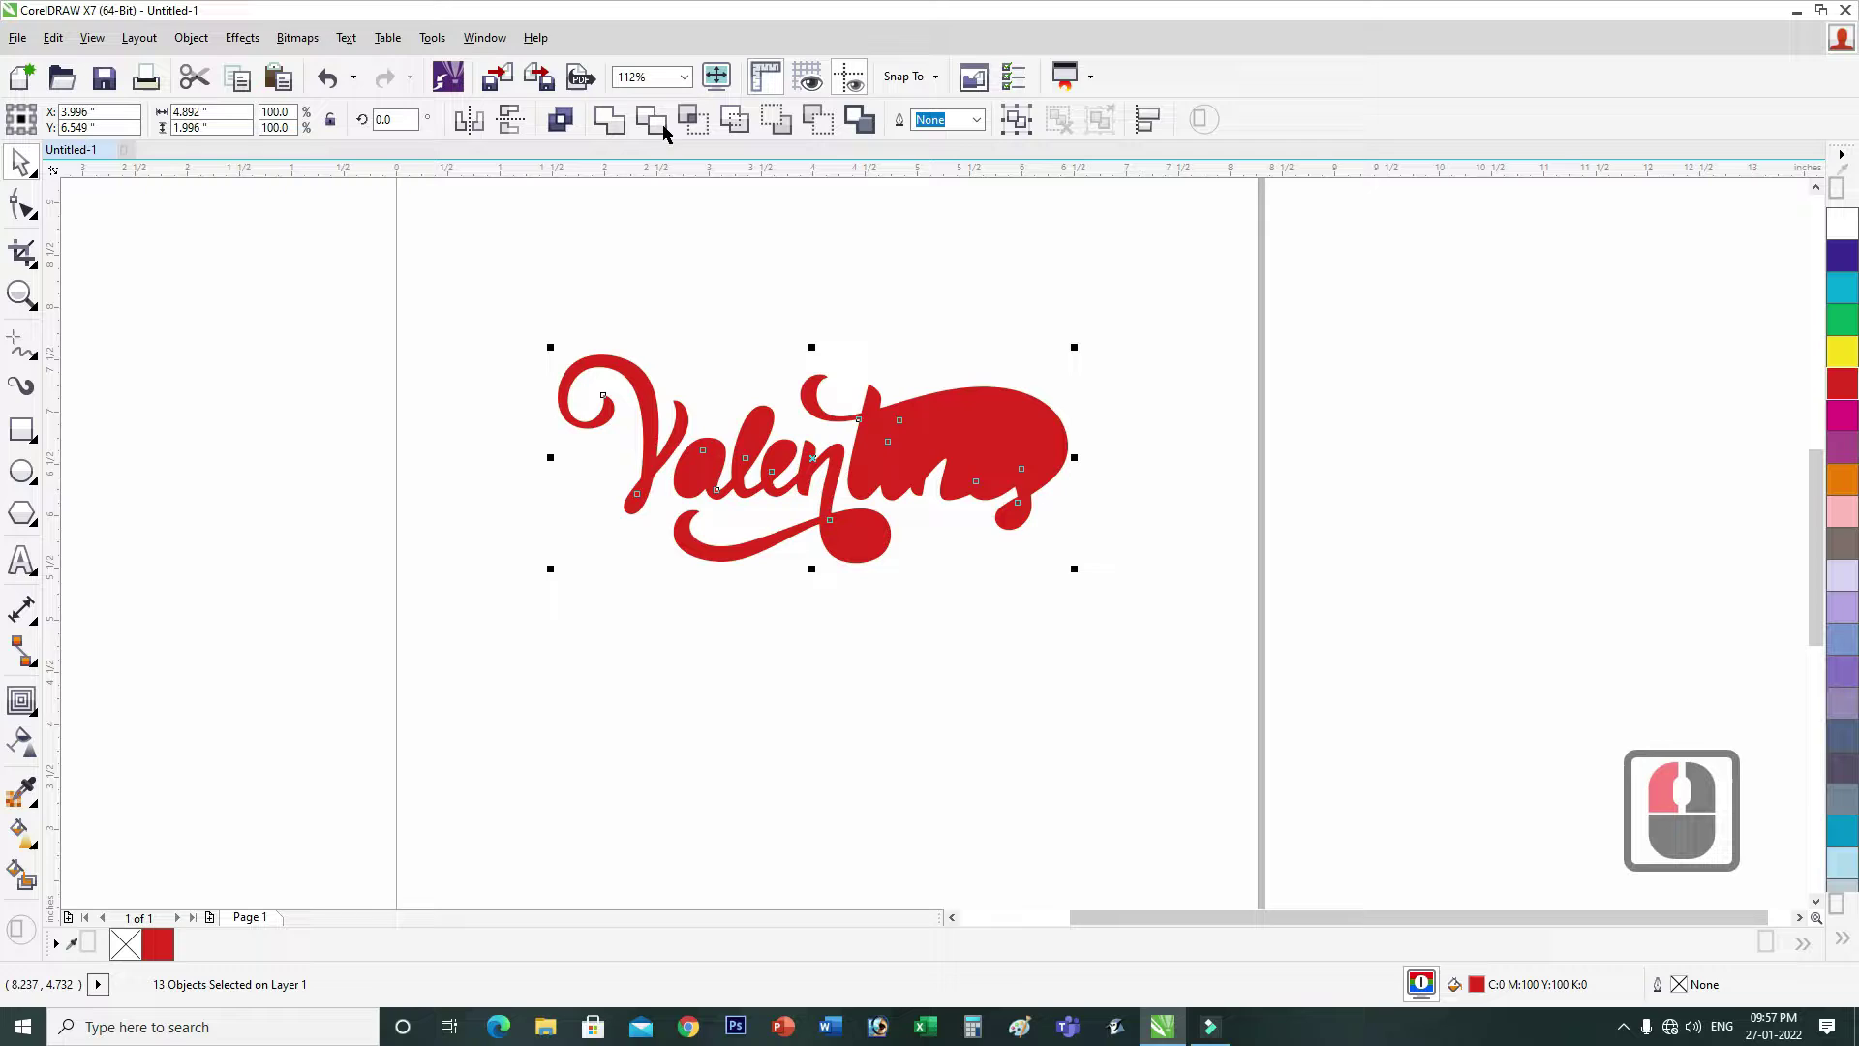
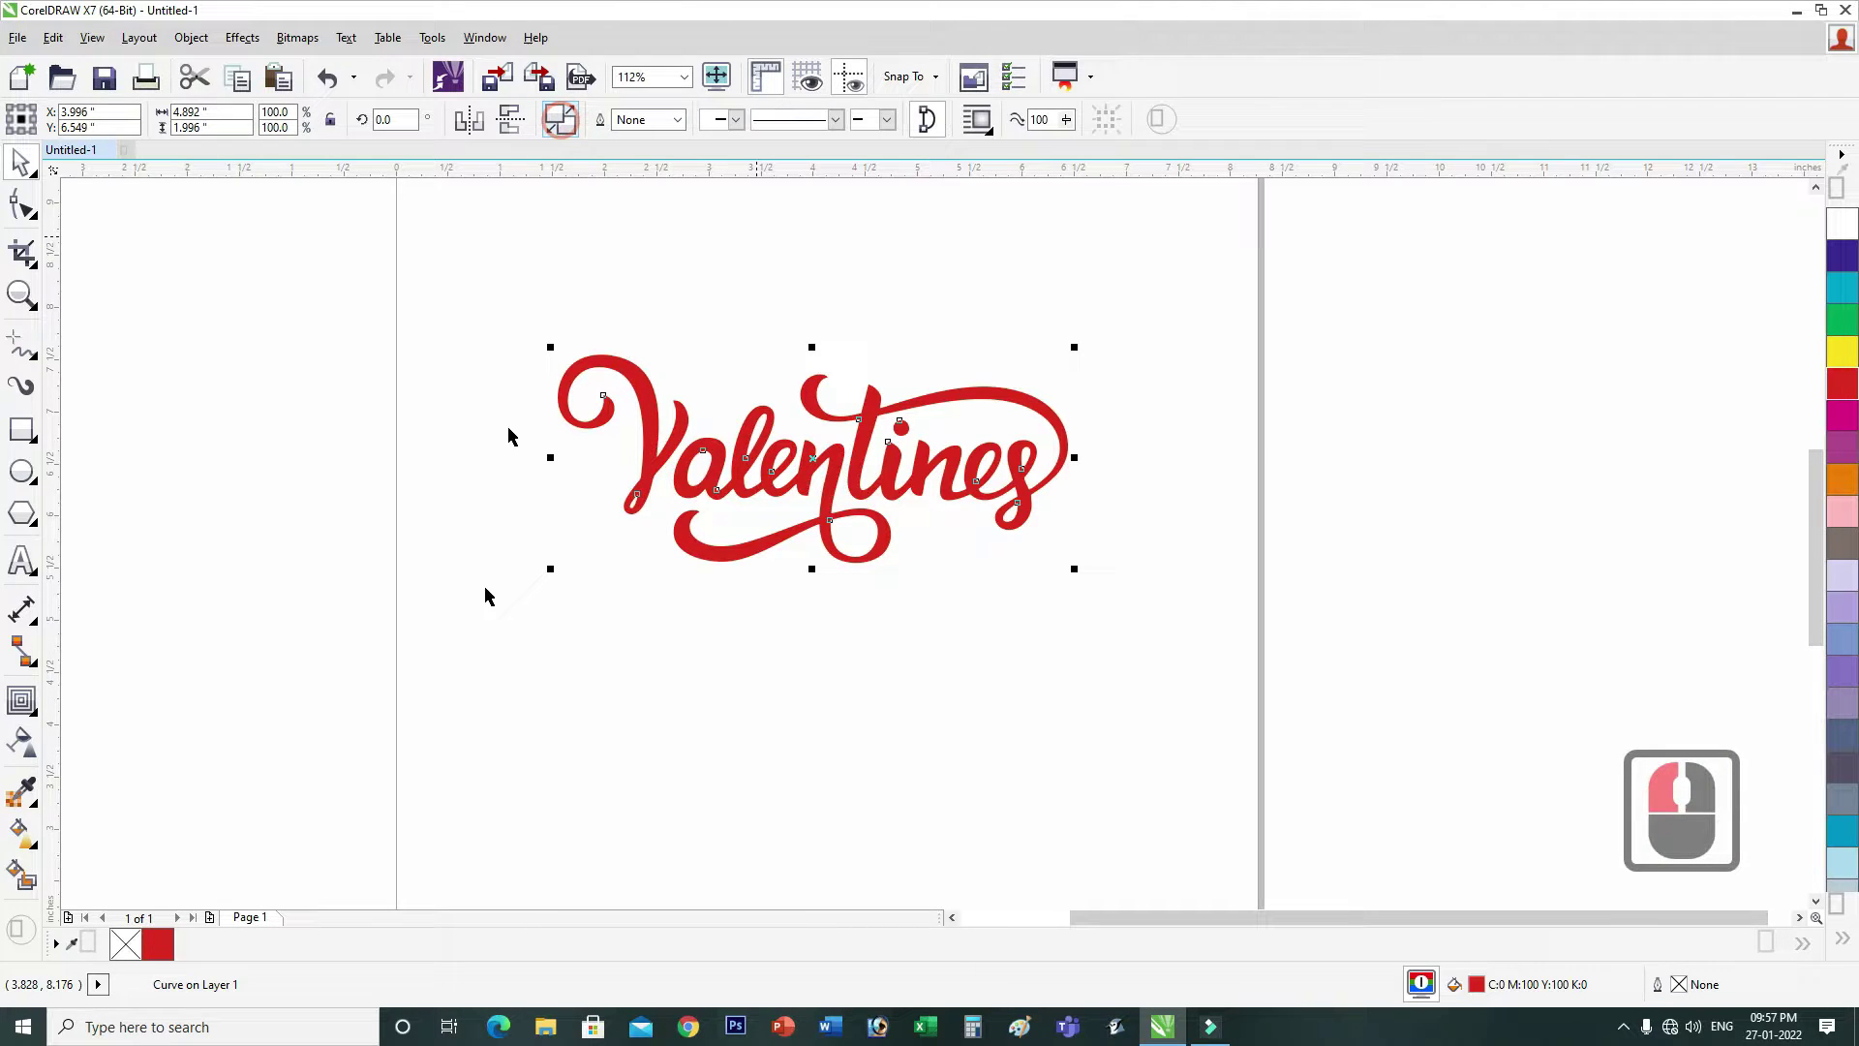
pyautogui.click(947, 723)
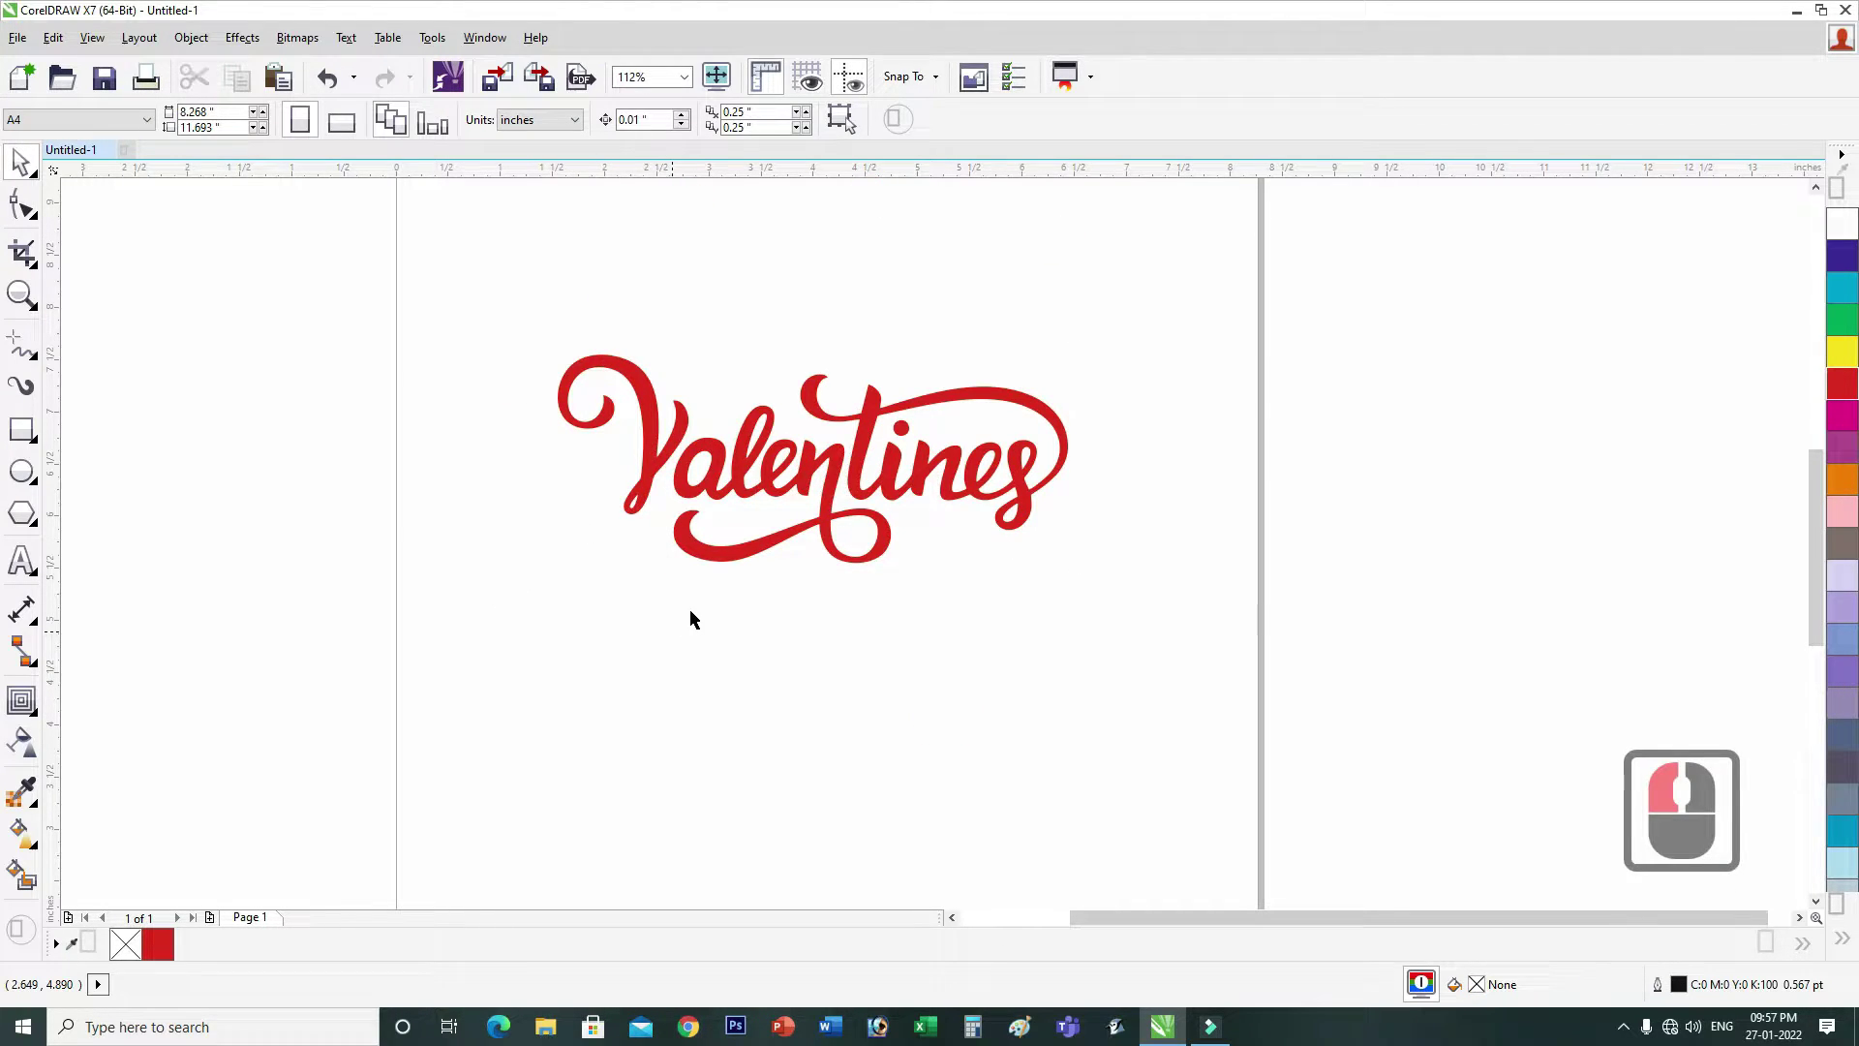
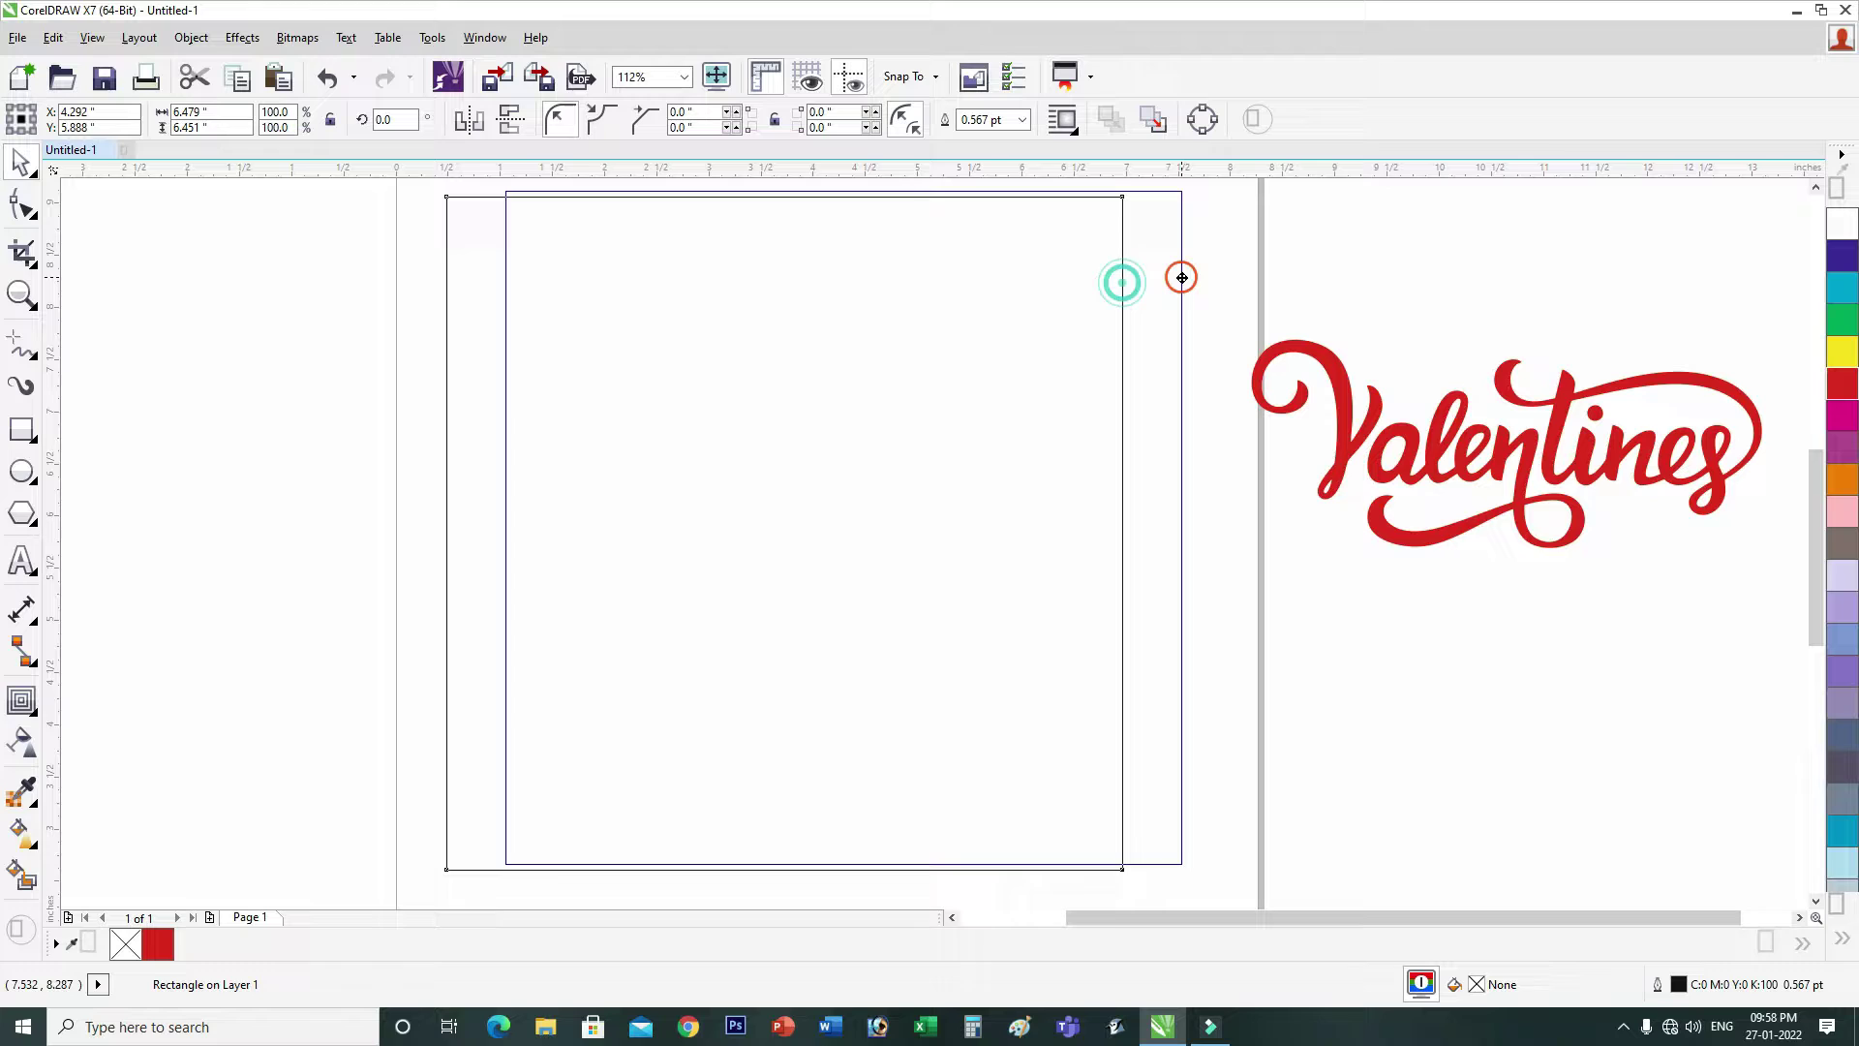
# Step: Draw the card panel rectangle and fill it light blue with cyan set to 55
pyautogui.moveTo(1097, 398); pyautogui.dragTo(1732, 823)
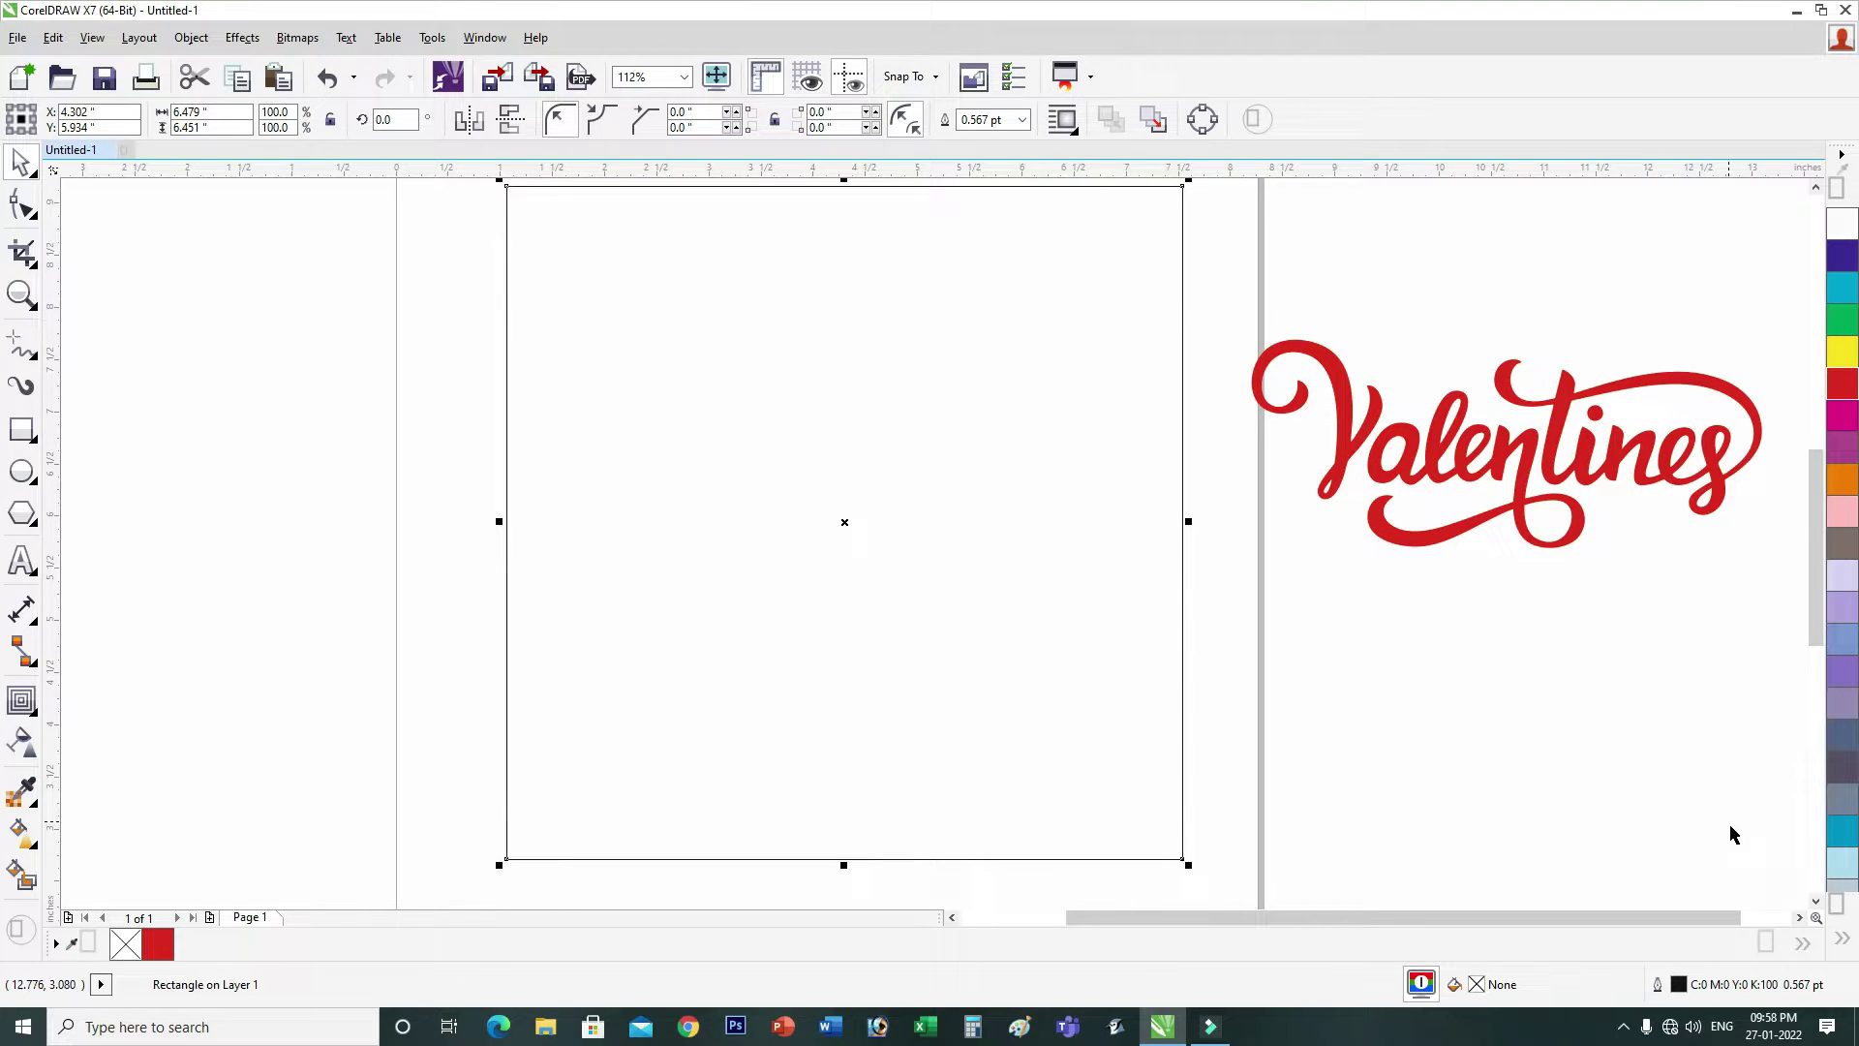
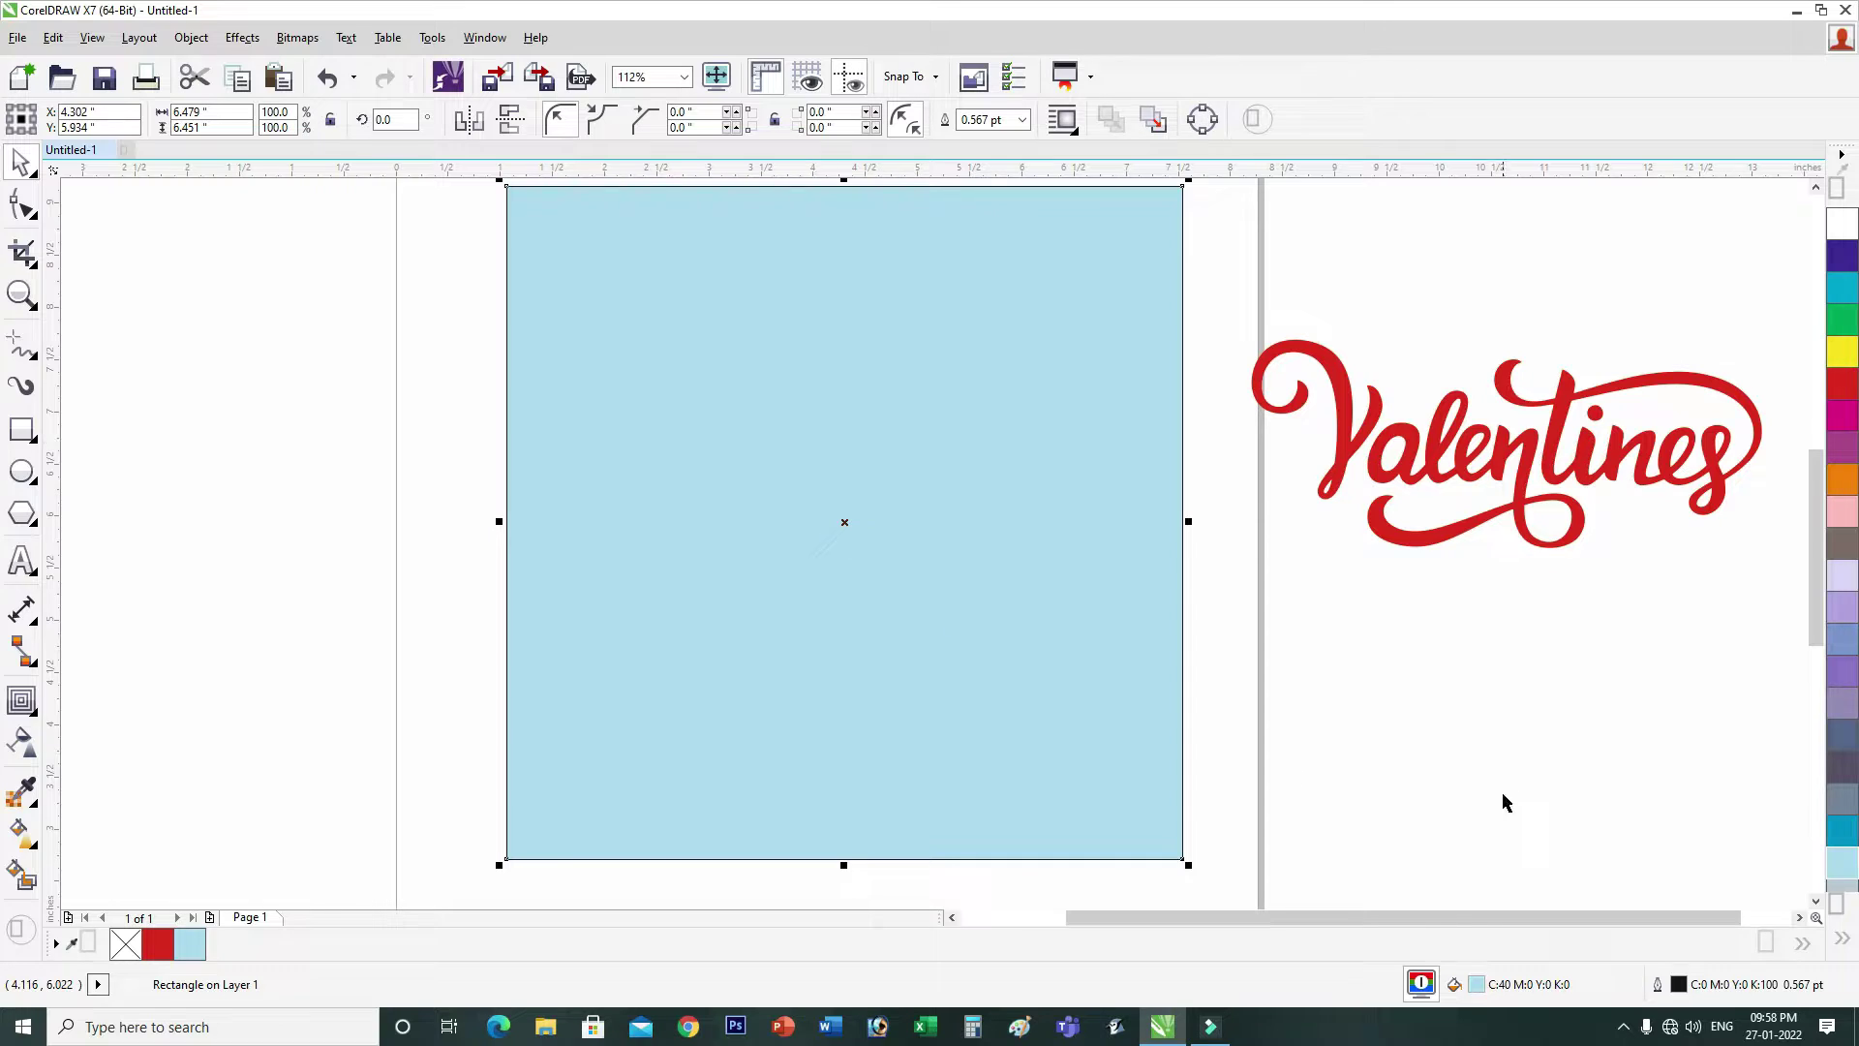
pyautogui.click(1483, 992)
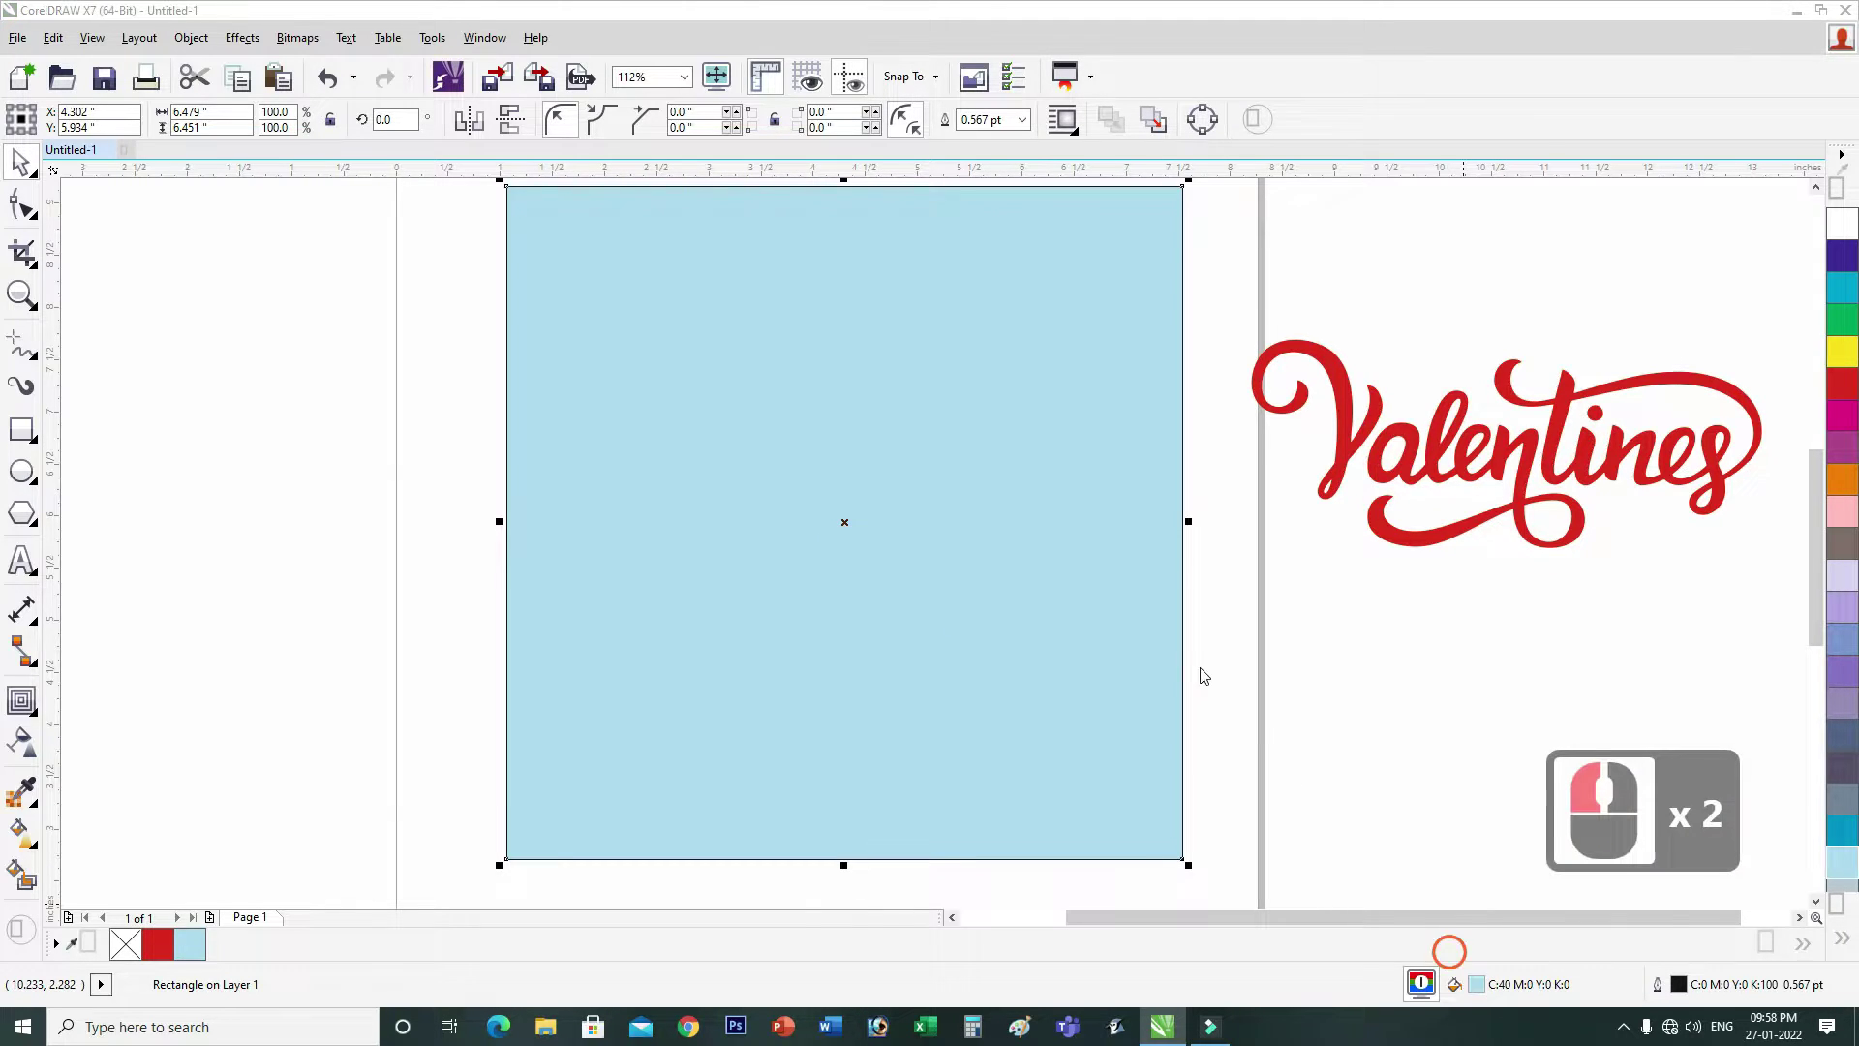
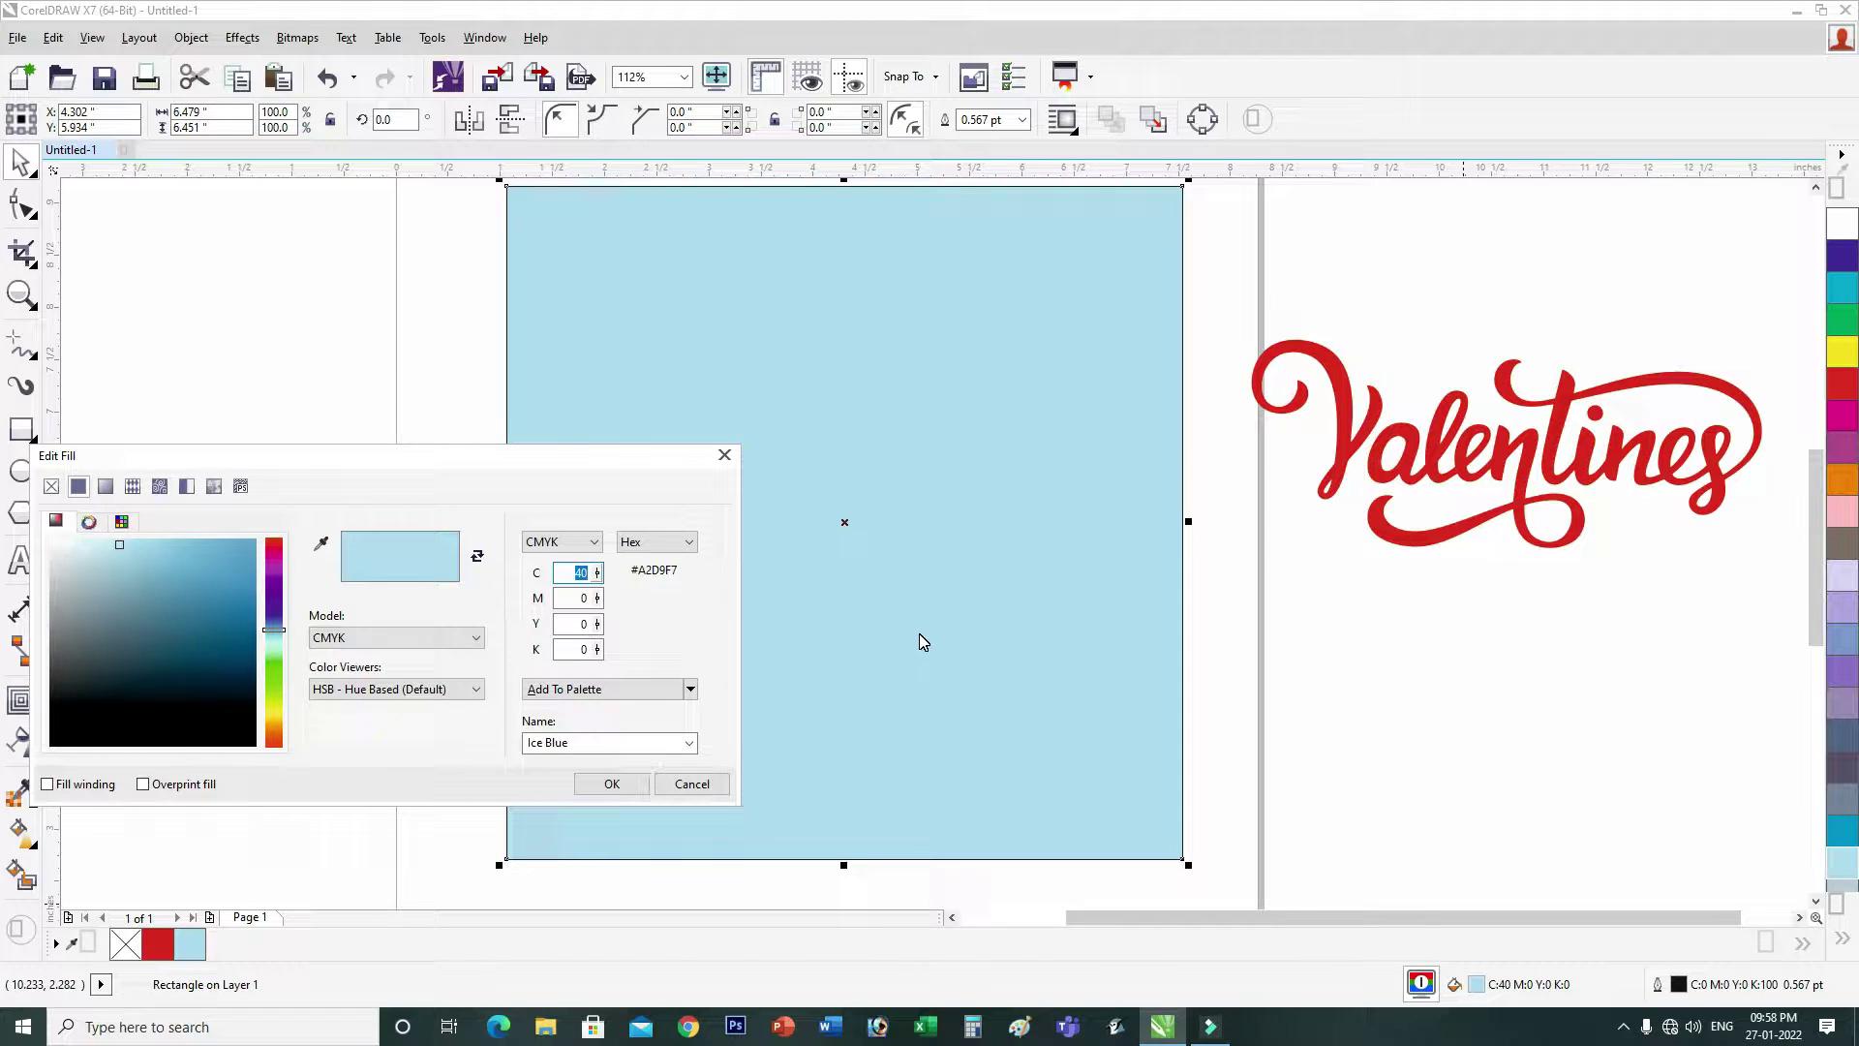
pyautogui.press('5')
pyautogui.press('5')
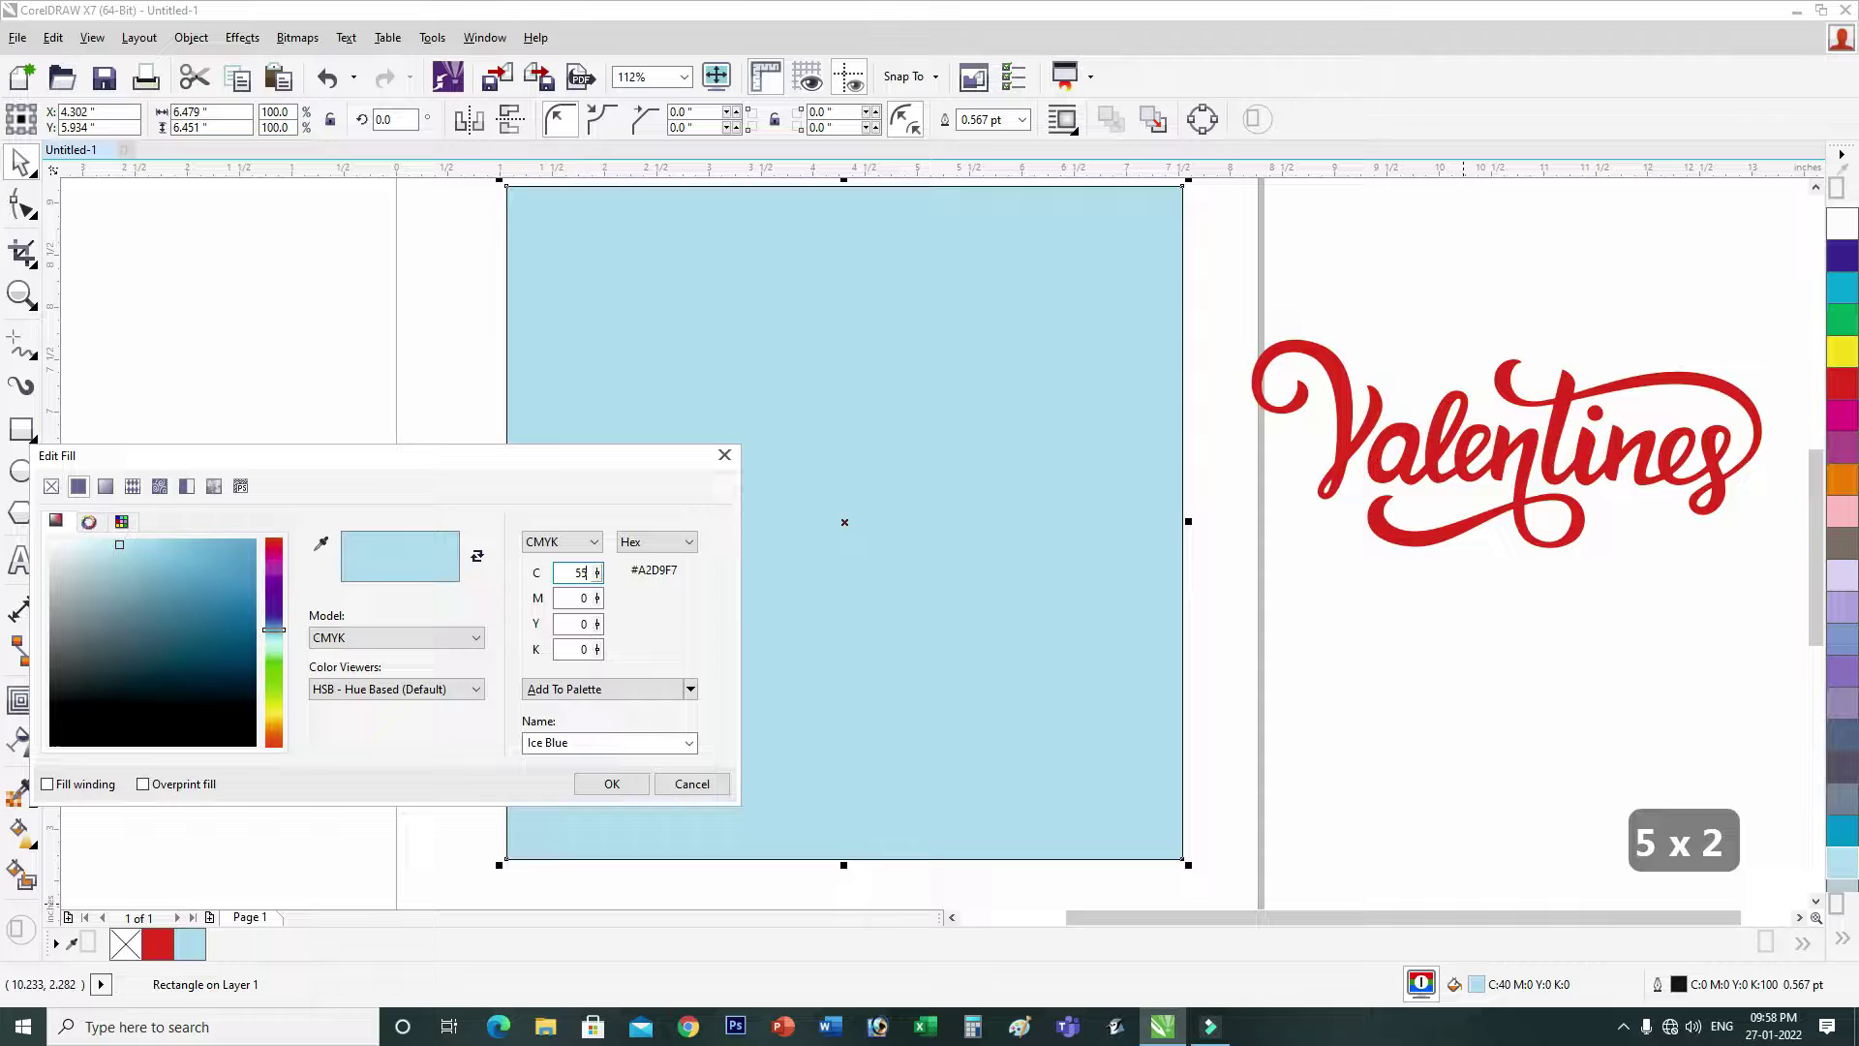
pyautogui.press('Tab')
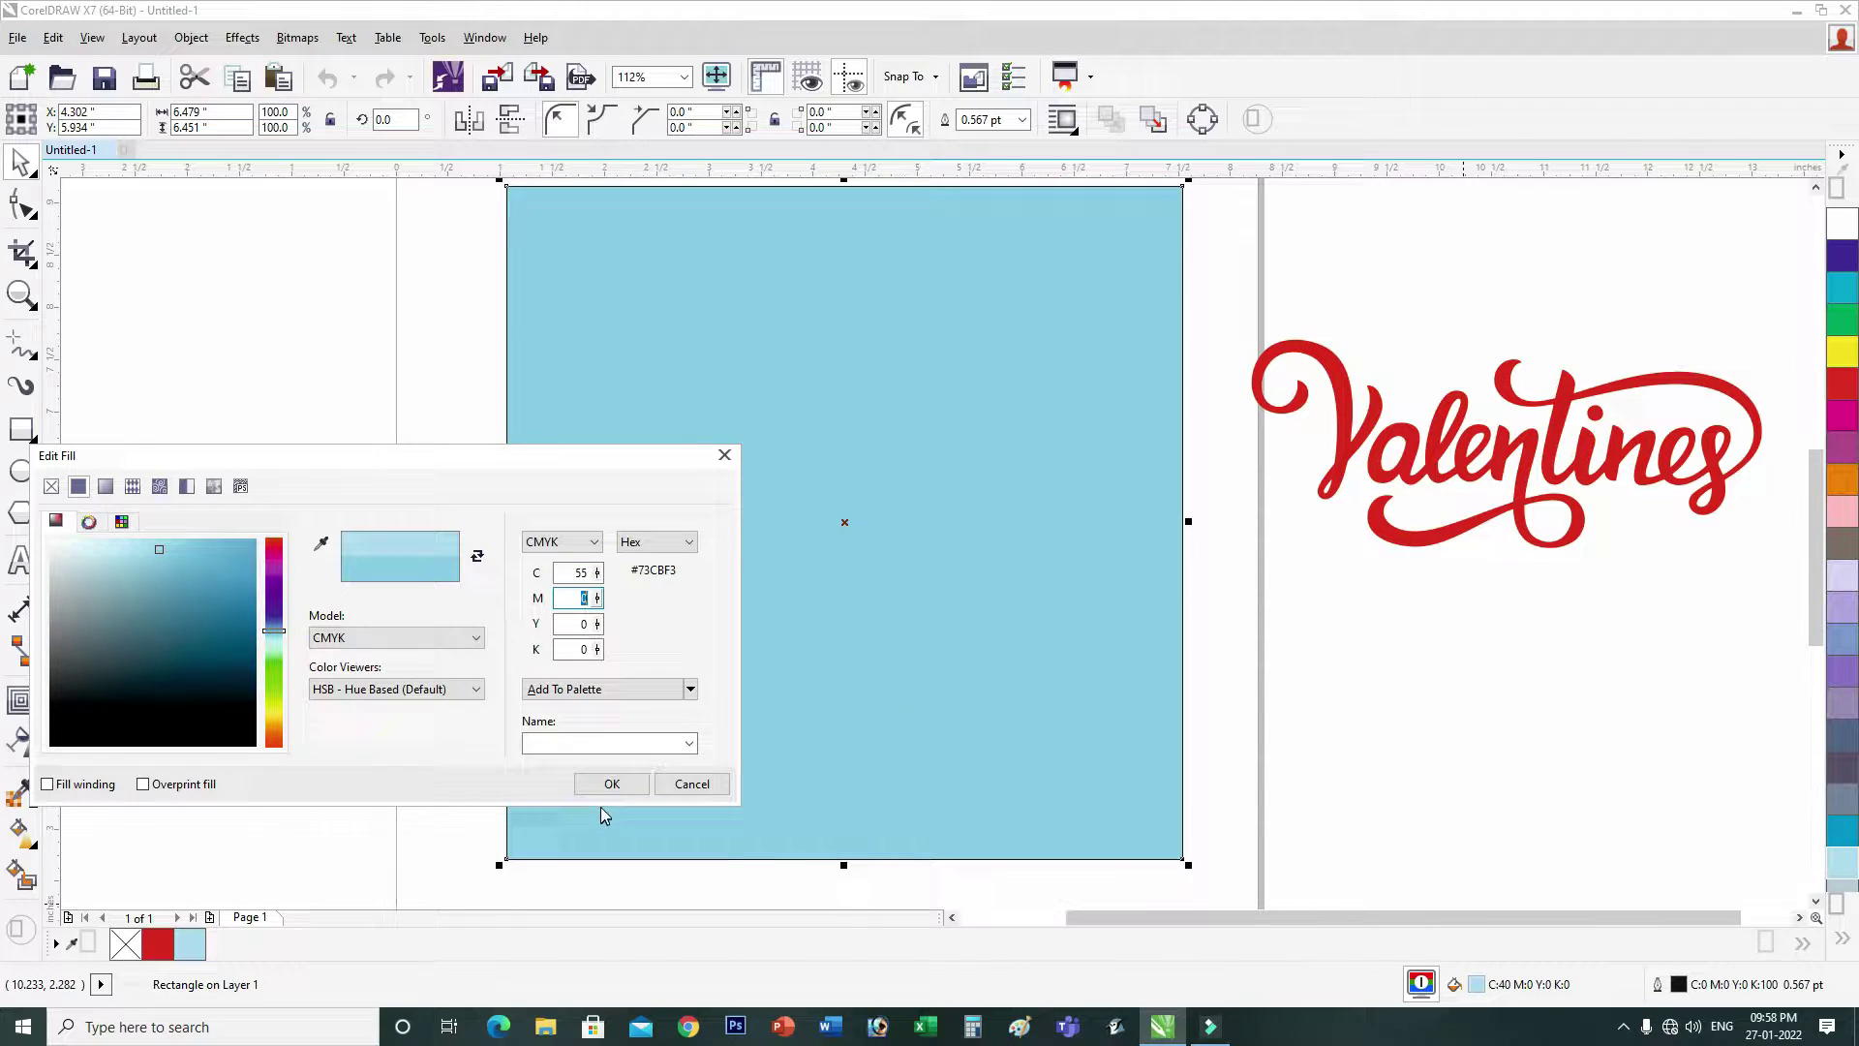
pyautogui.click(618, 780)
# Step: Deselect the blue panel, then select it again for the next edit
pyautogui.click(953, 675)
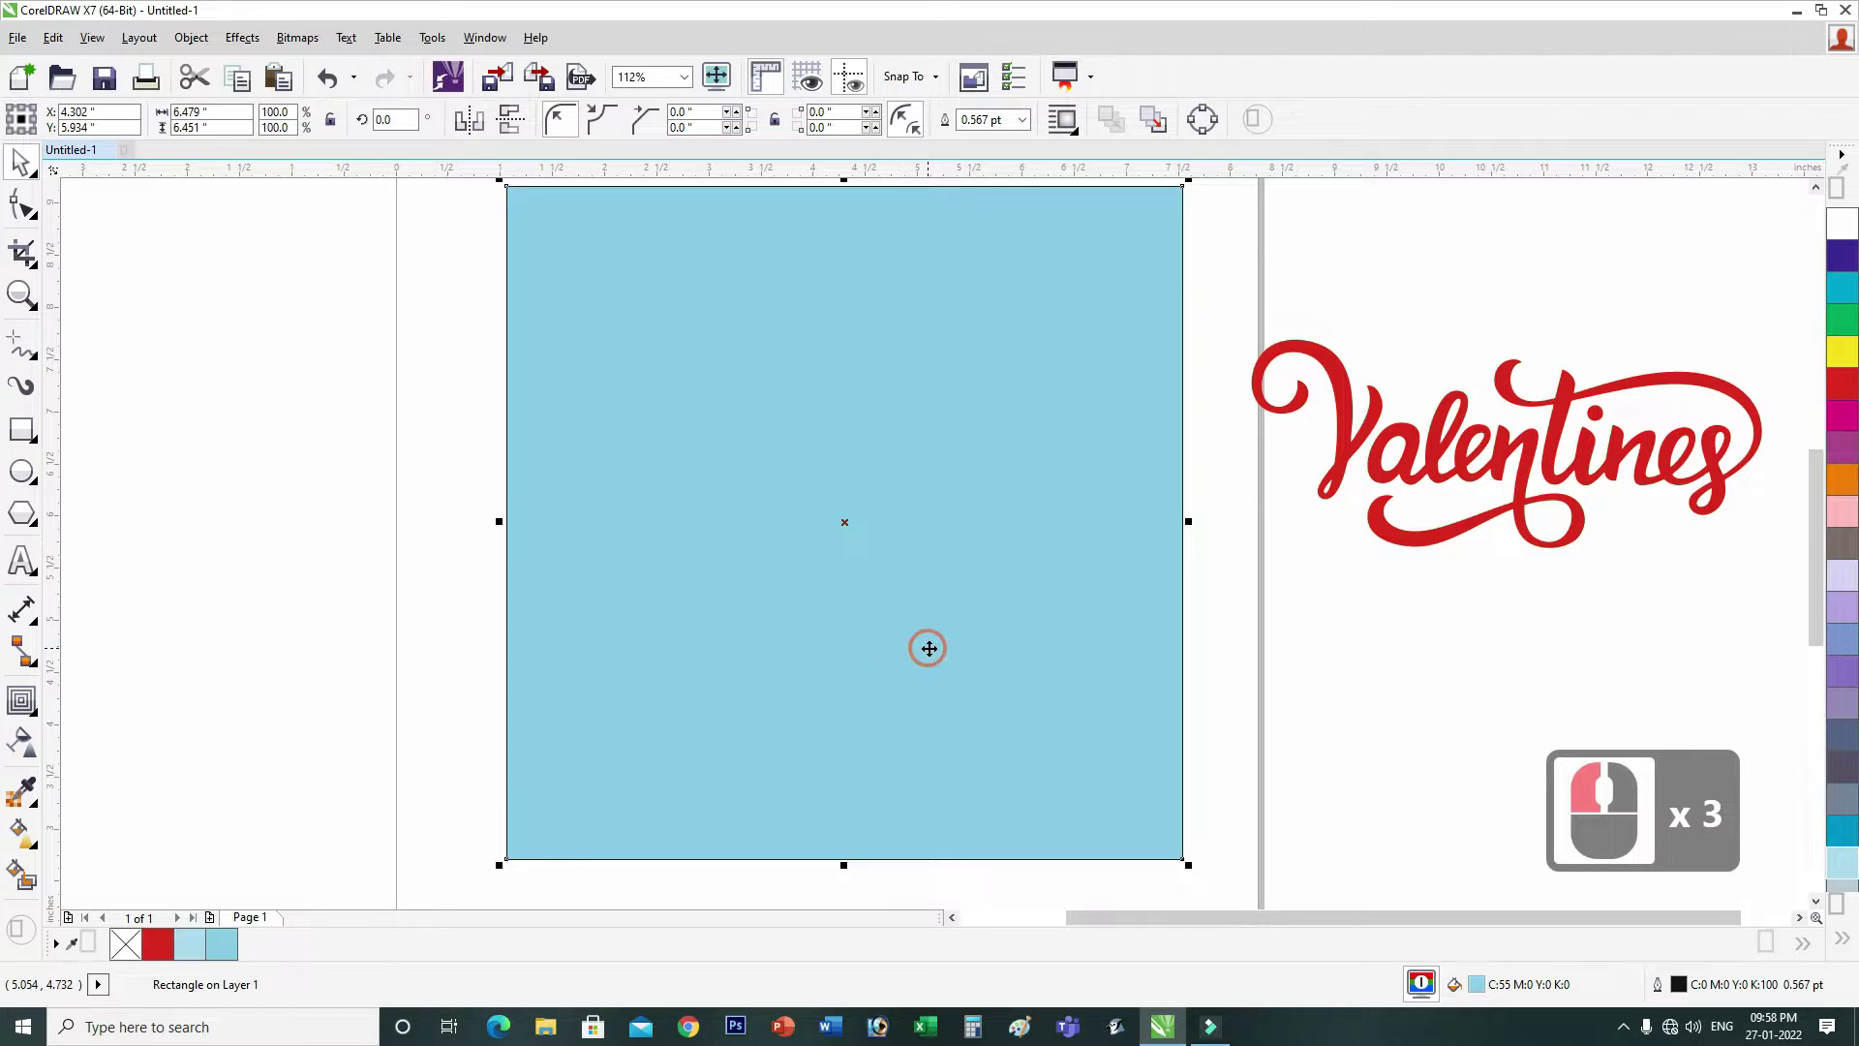
pyautogui.click(1340, 704)
pyautogui.click(1336, 679)
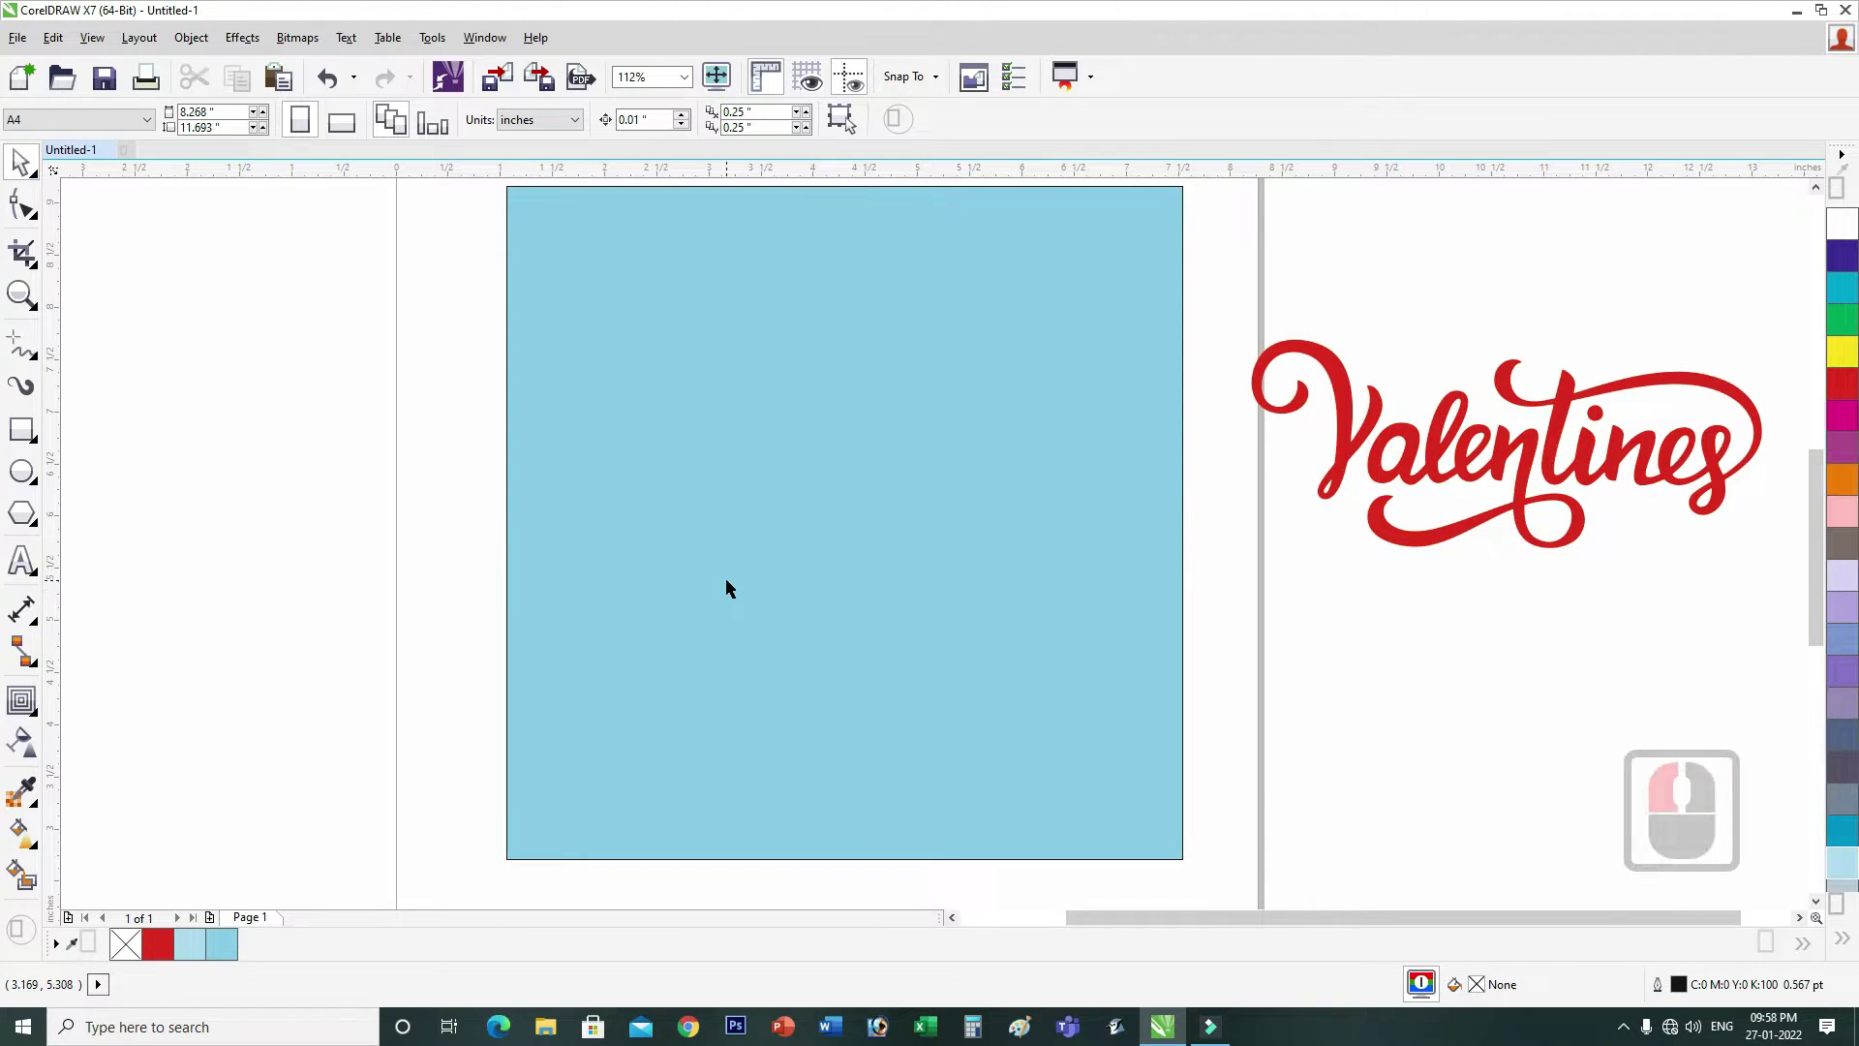
pyautogui.click(728, 520)
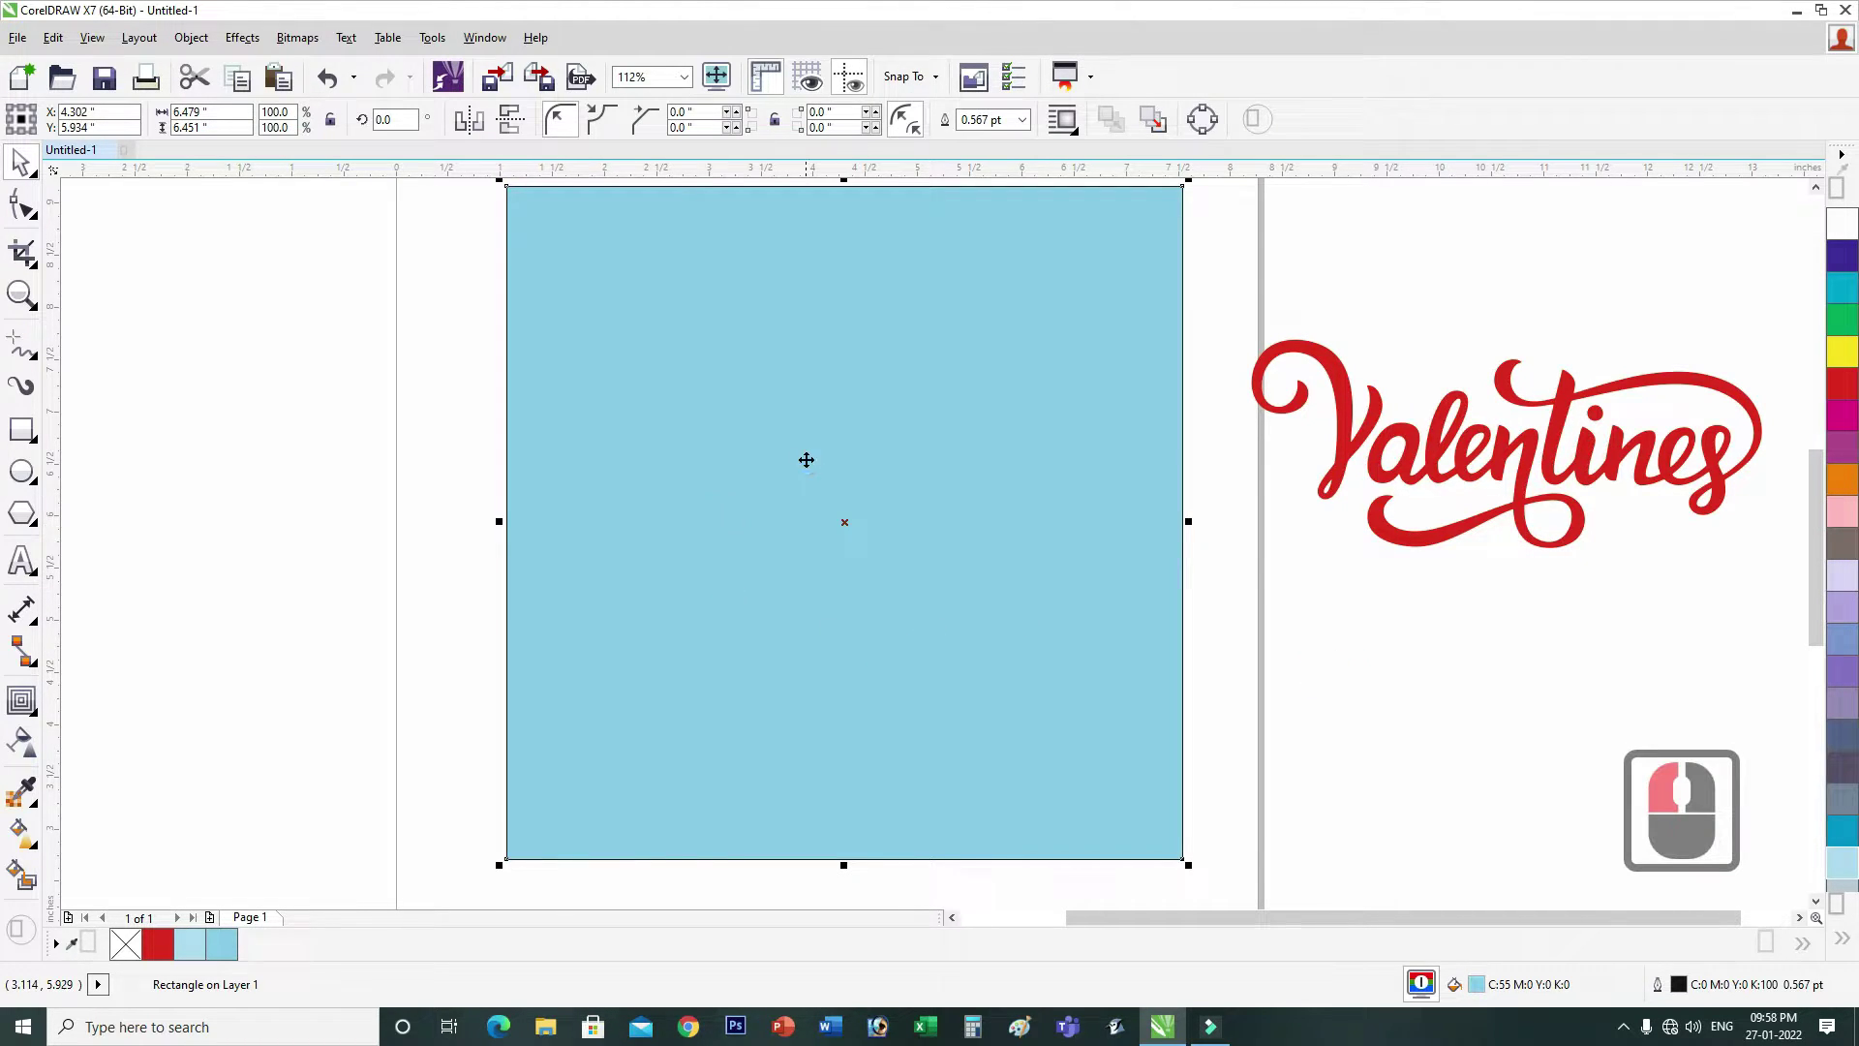
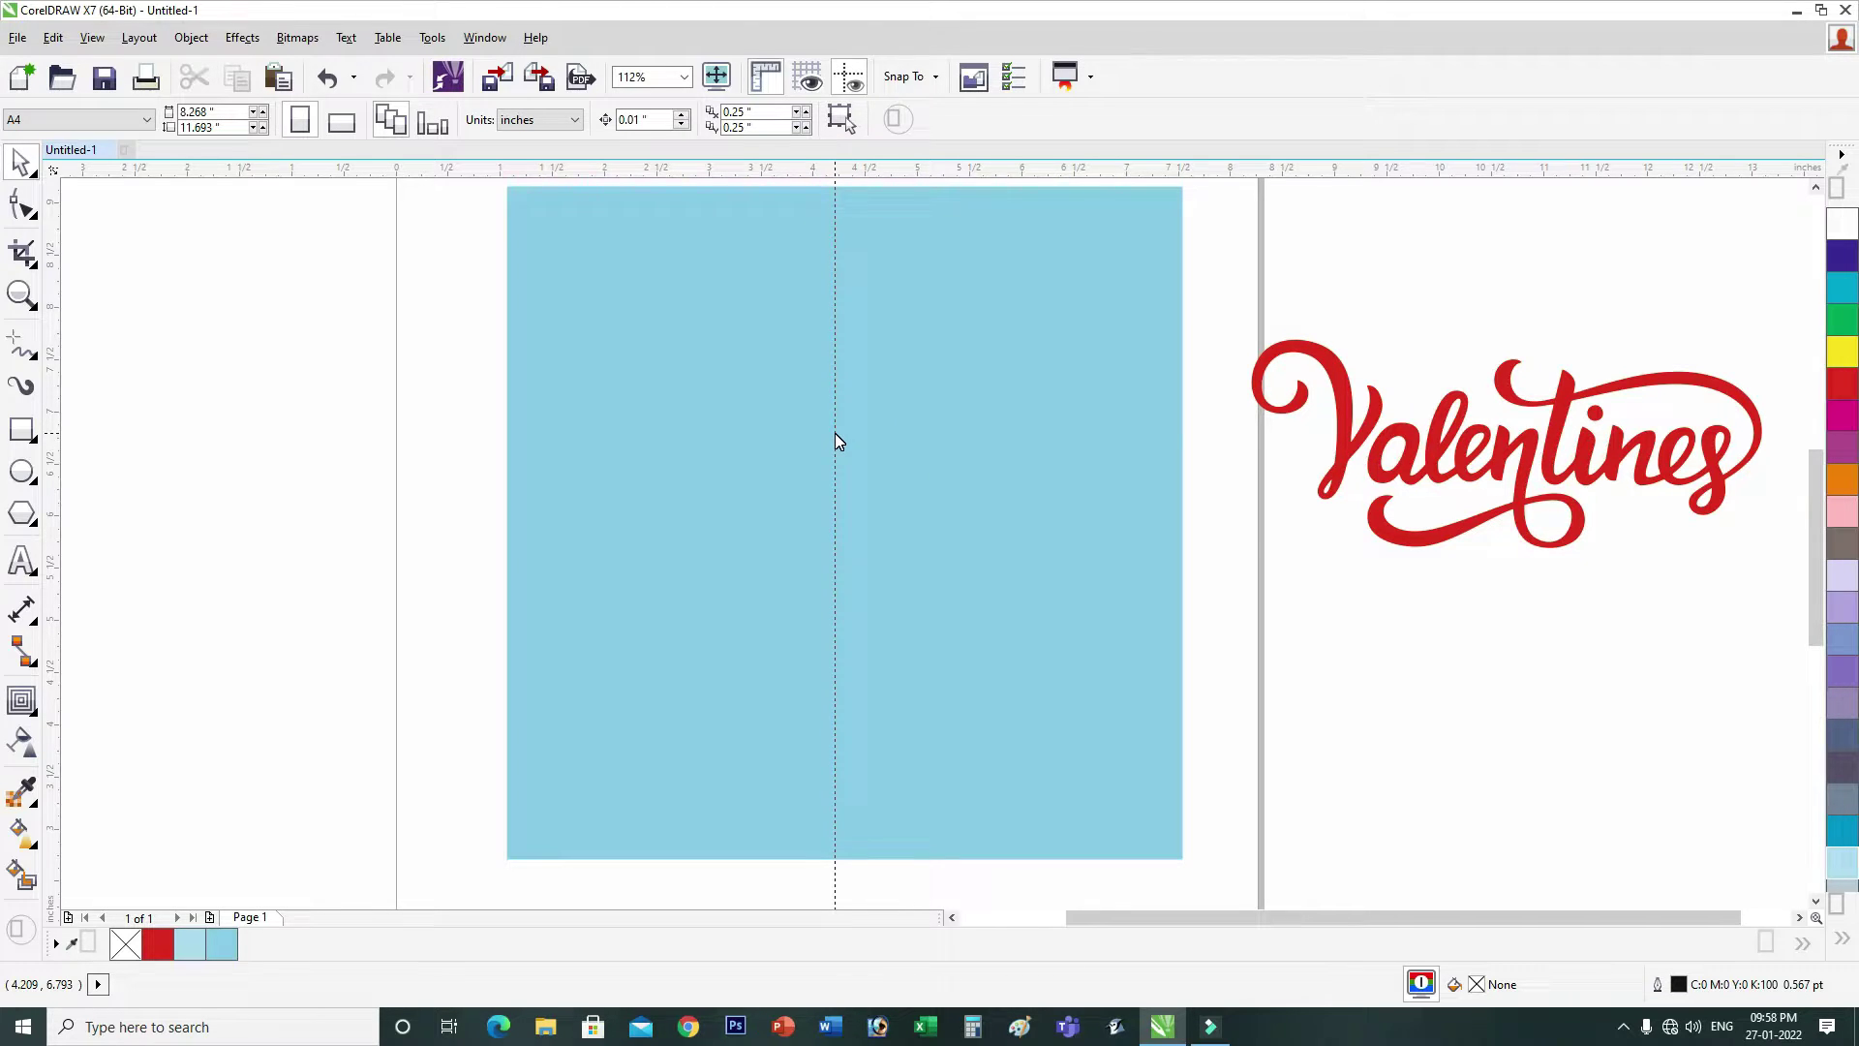
# Step: Drop a vertical guideline at the panel centre and enable snapping to guidelines
pyautogui.click(953, 595)
pyautogui.click(1259, 540)
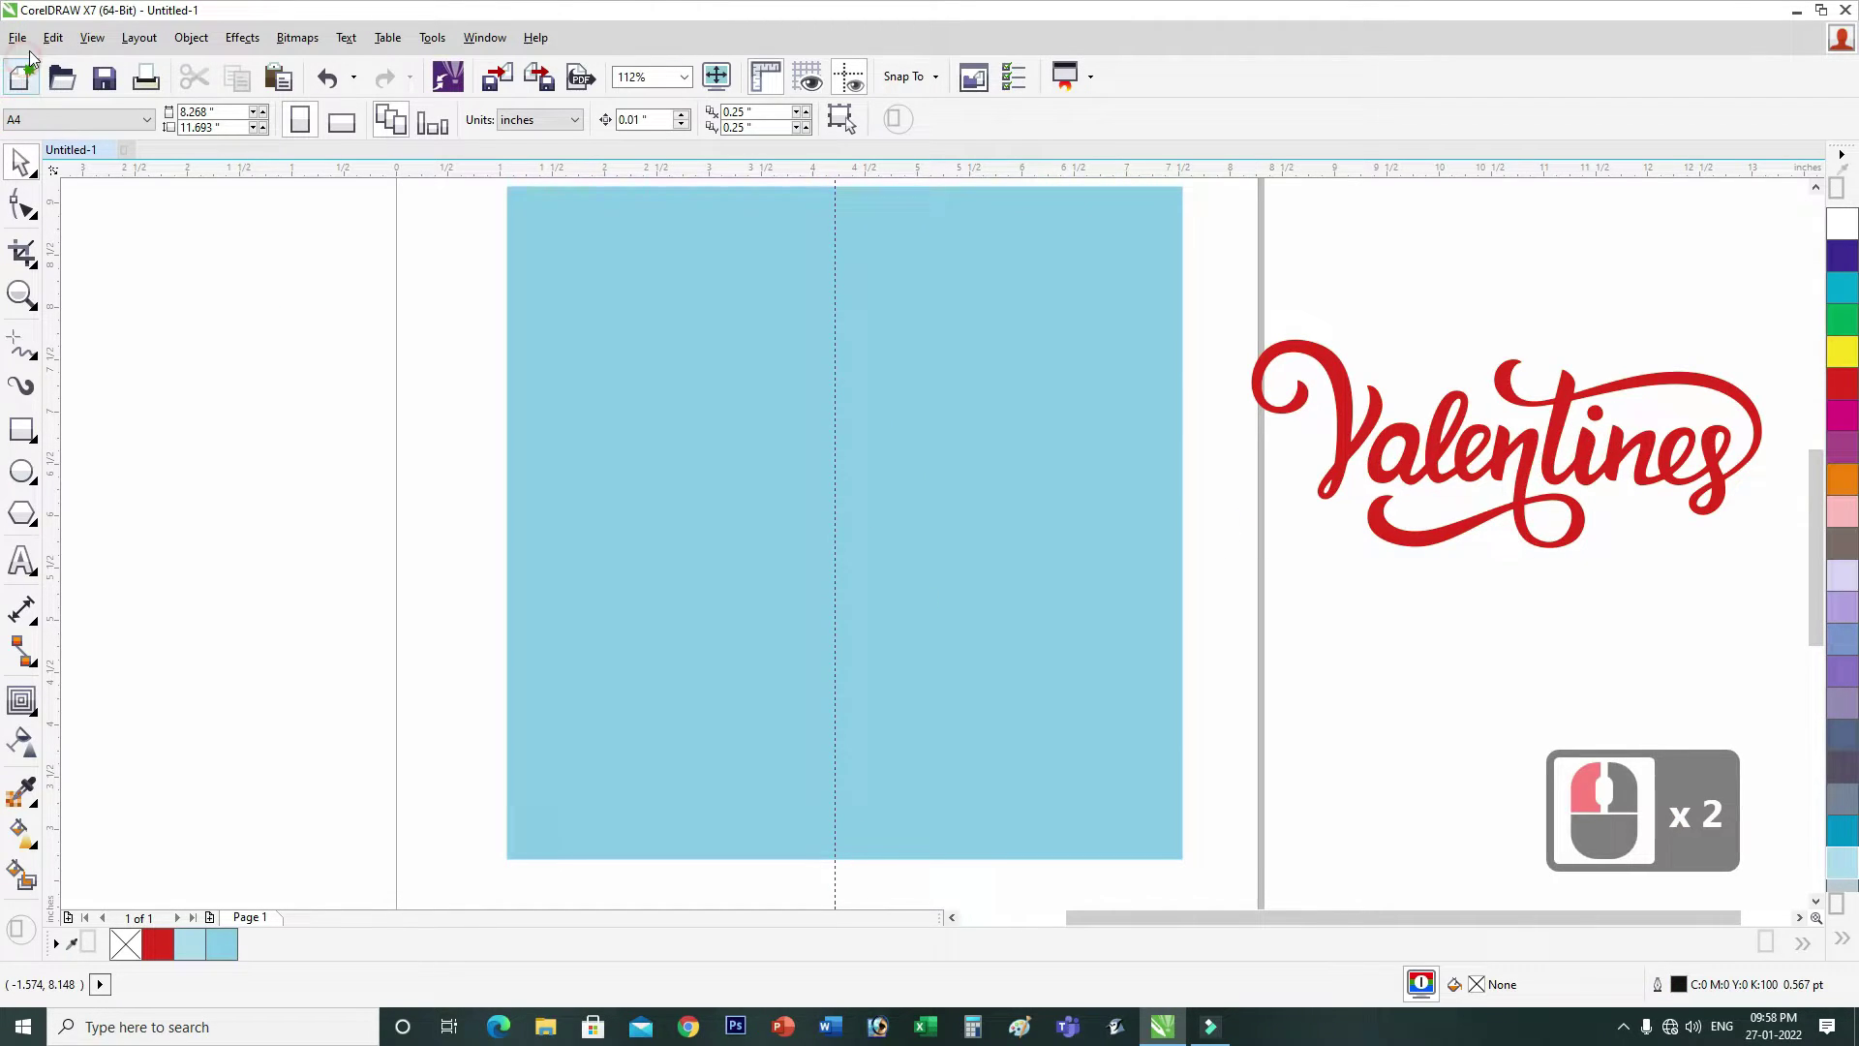
pyautogui.click(61, 42)
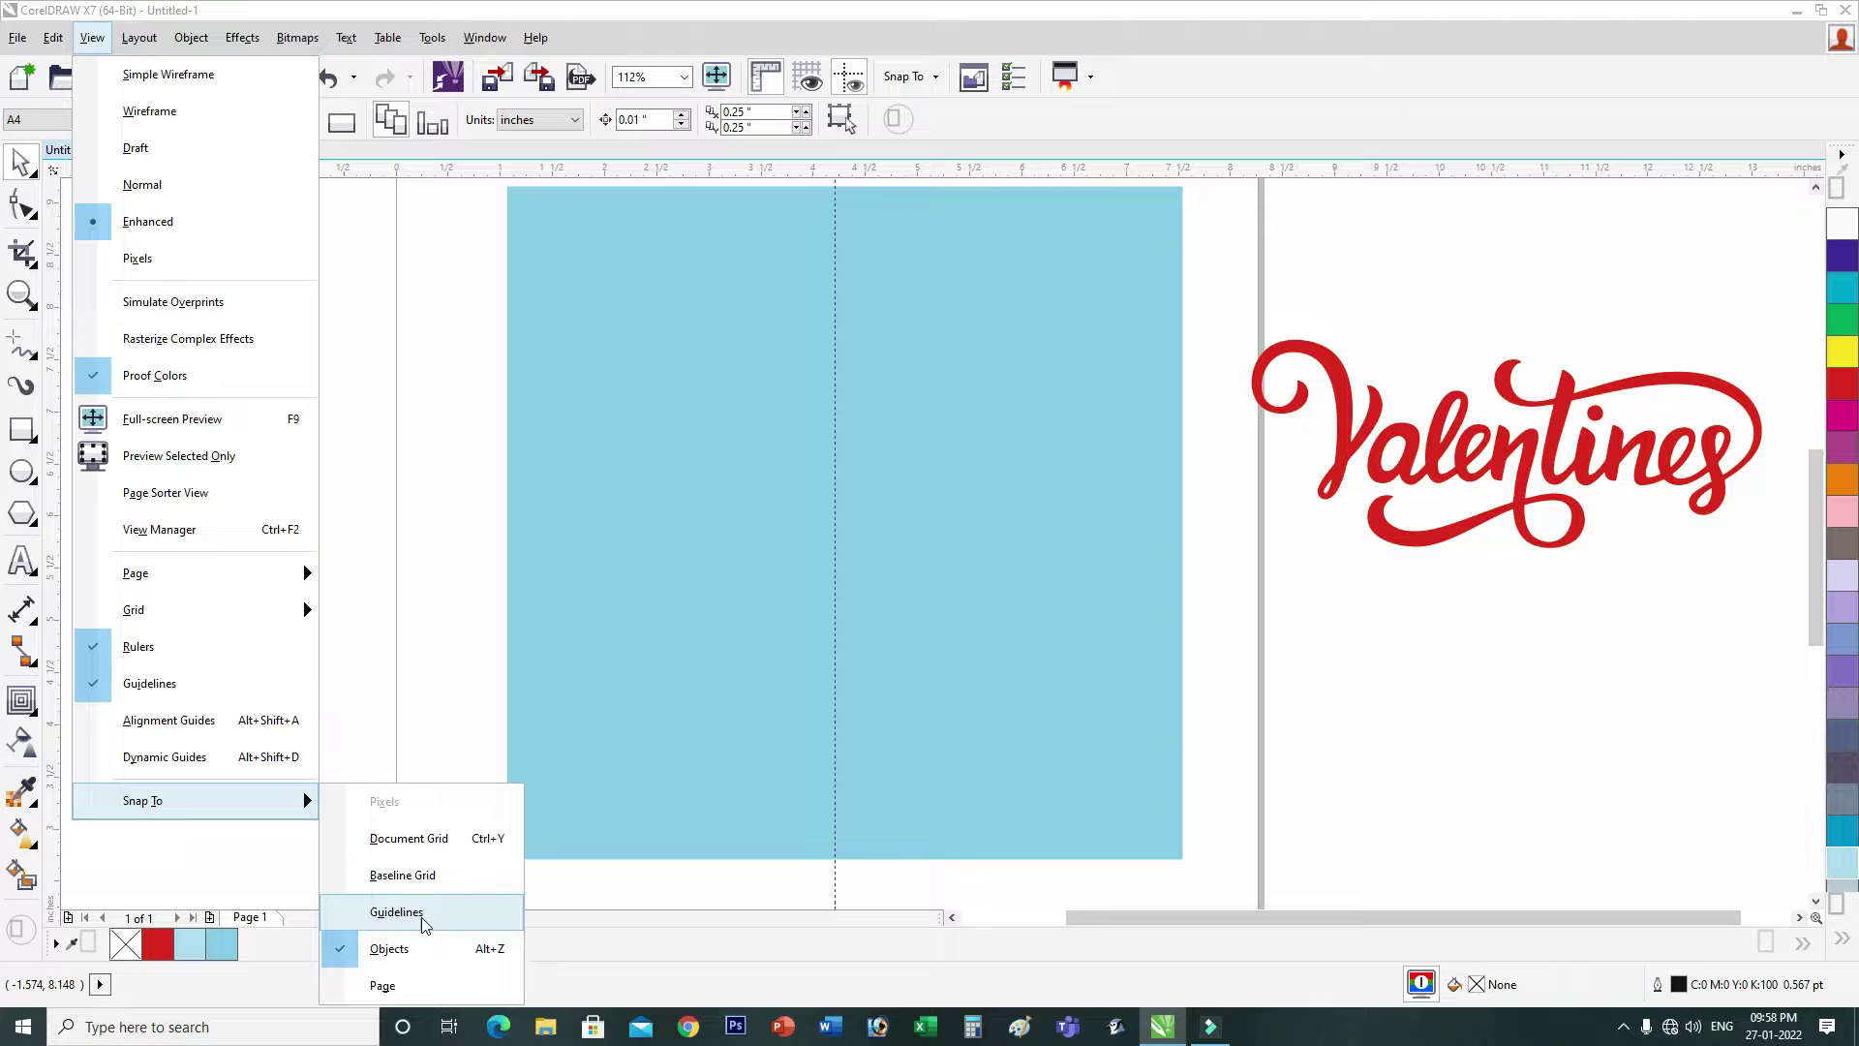
pyautogui.click(378, 921)
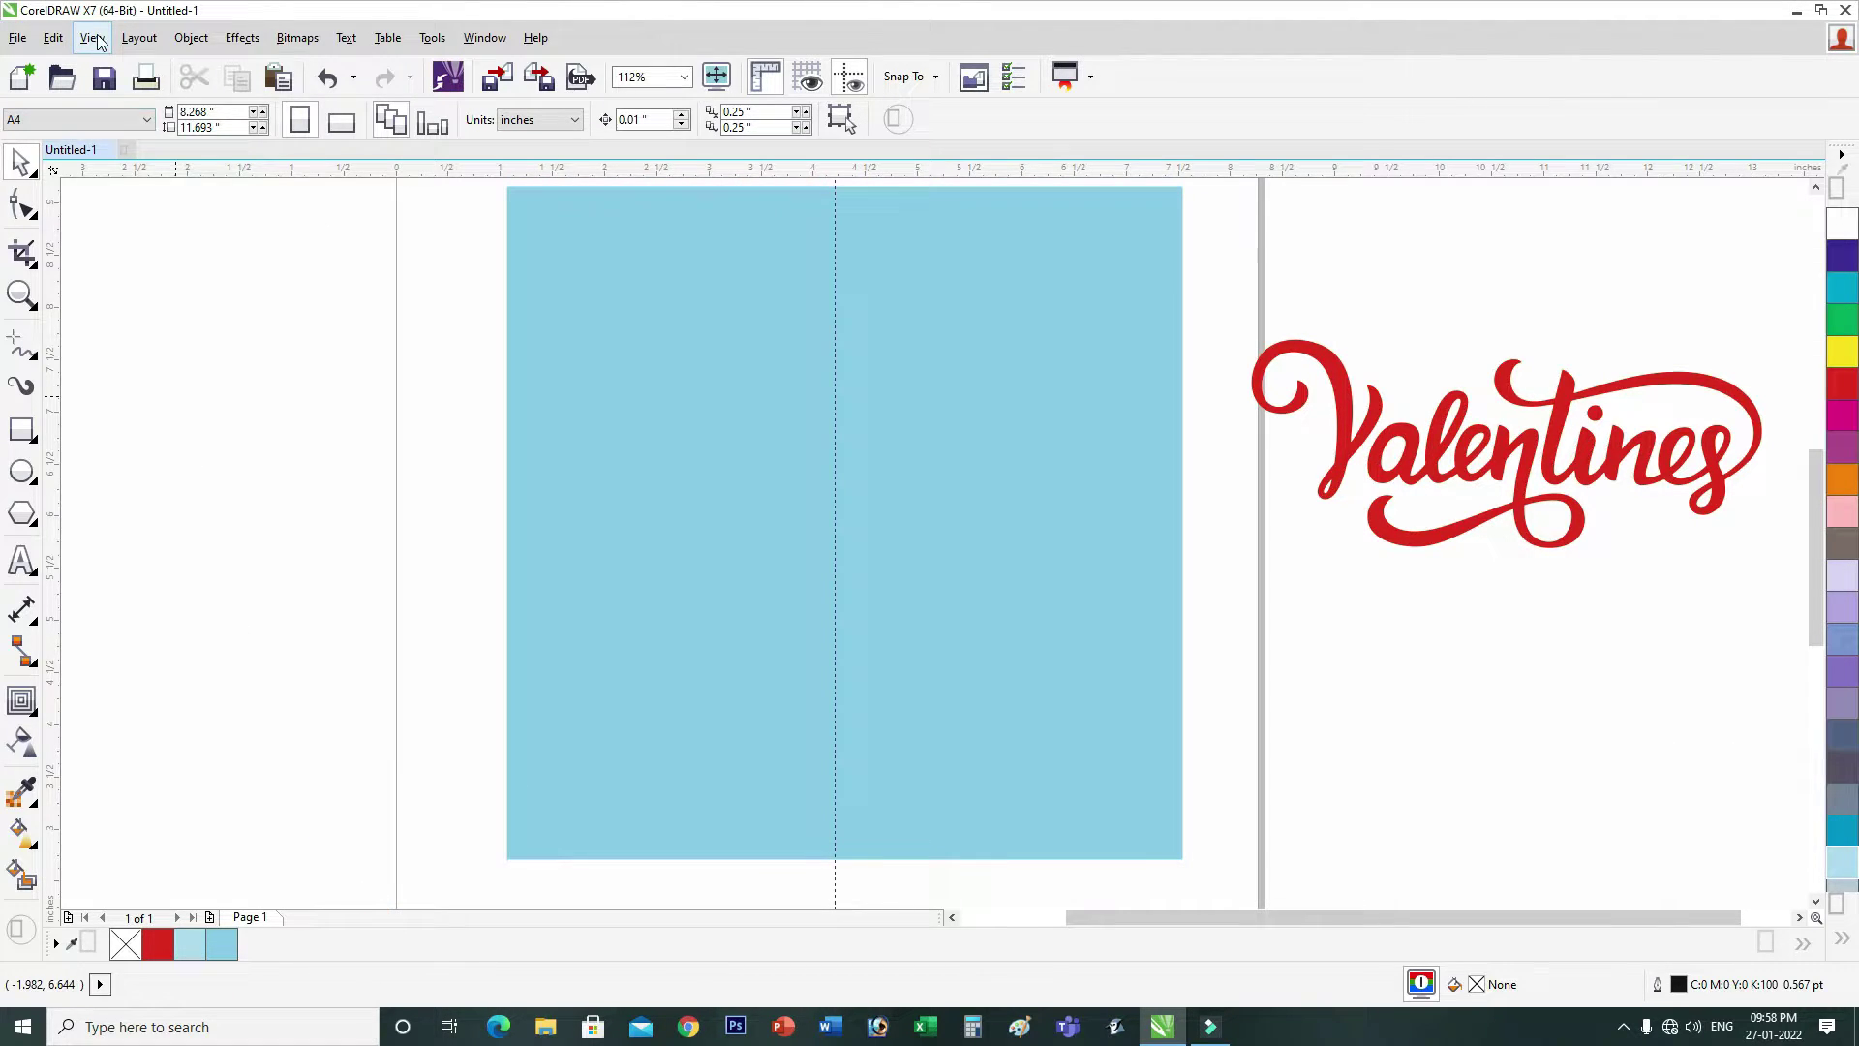
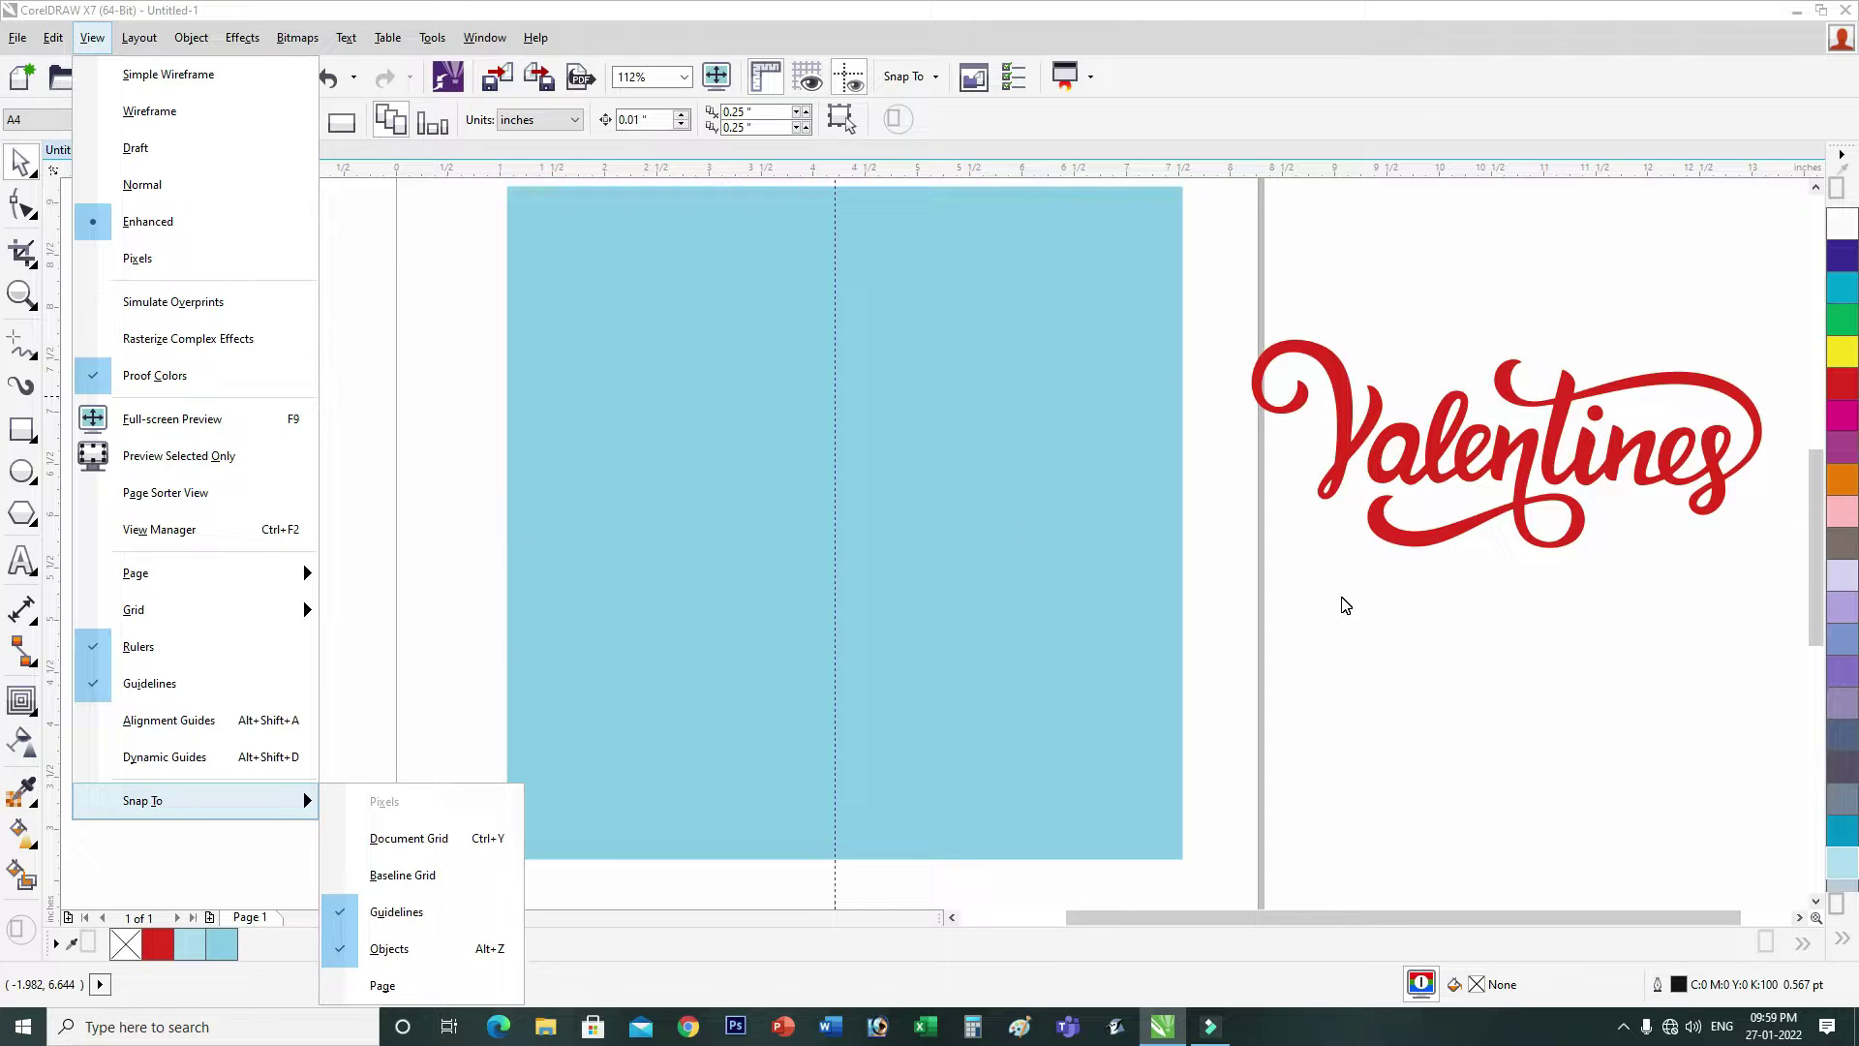
pyautogui.click(1348, 607)
pyautogui.press('Delete')
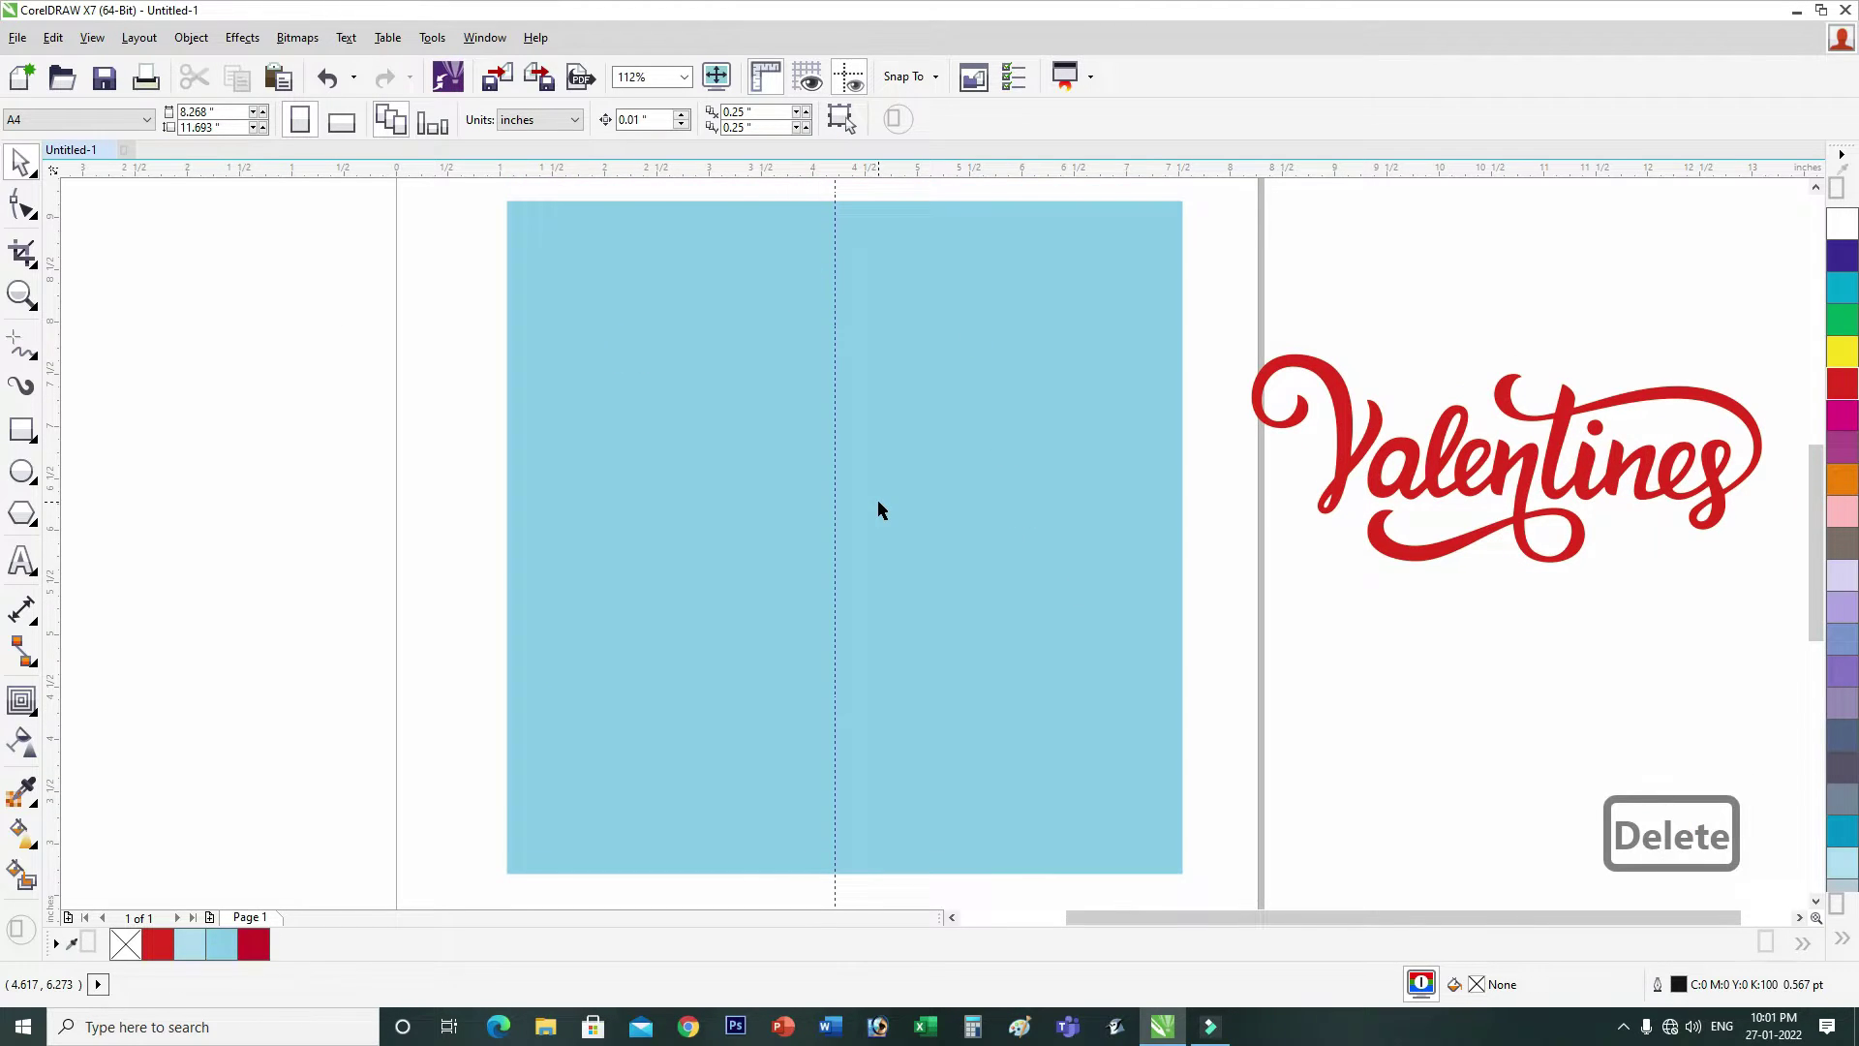
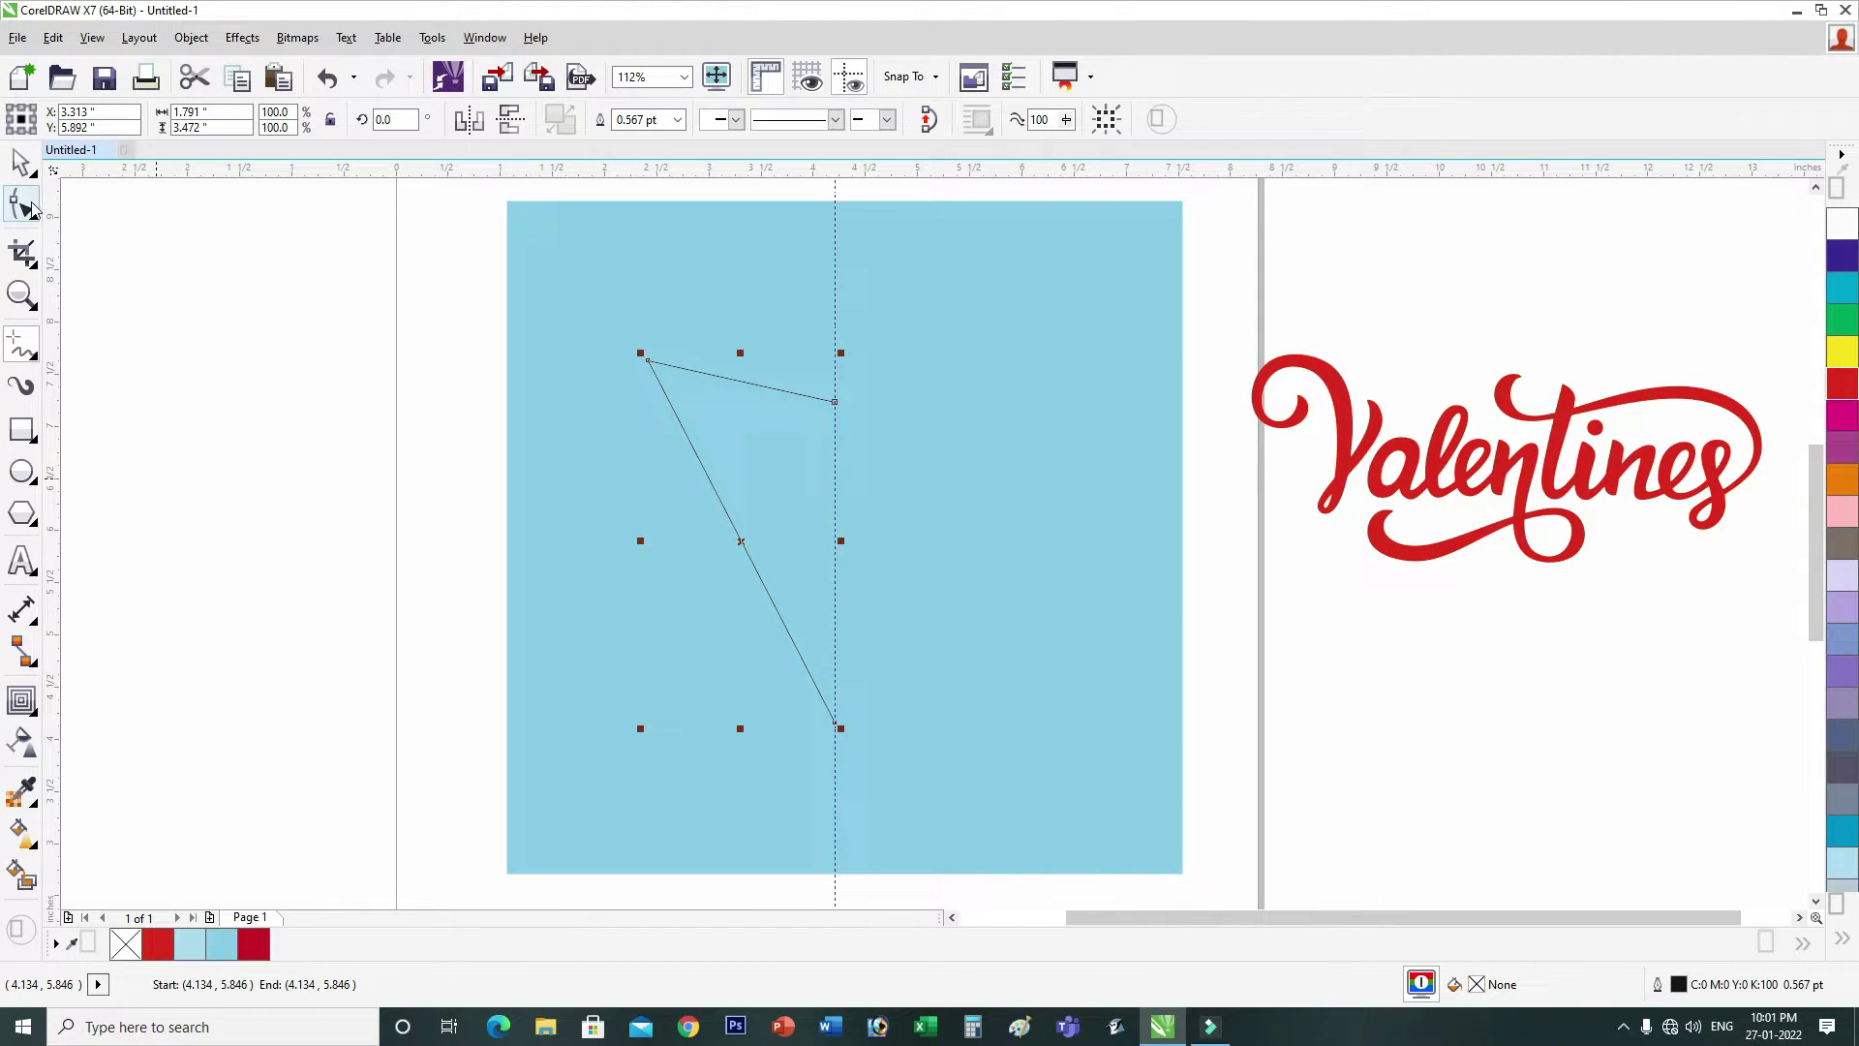
# Step: Convert all path segments to curves, bow the sides outward and delete the extra corner node
pyautogui.click(474, 516)
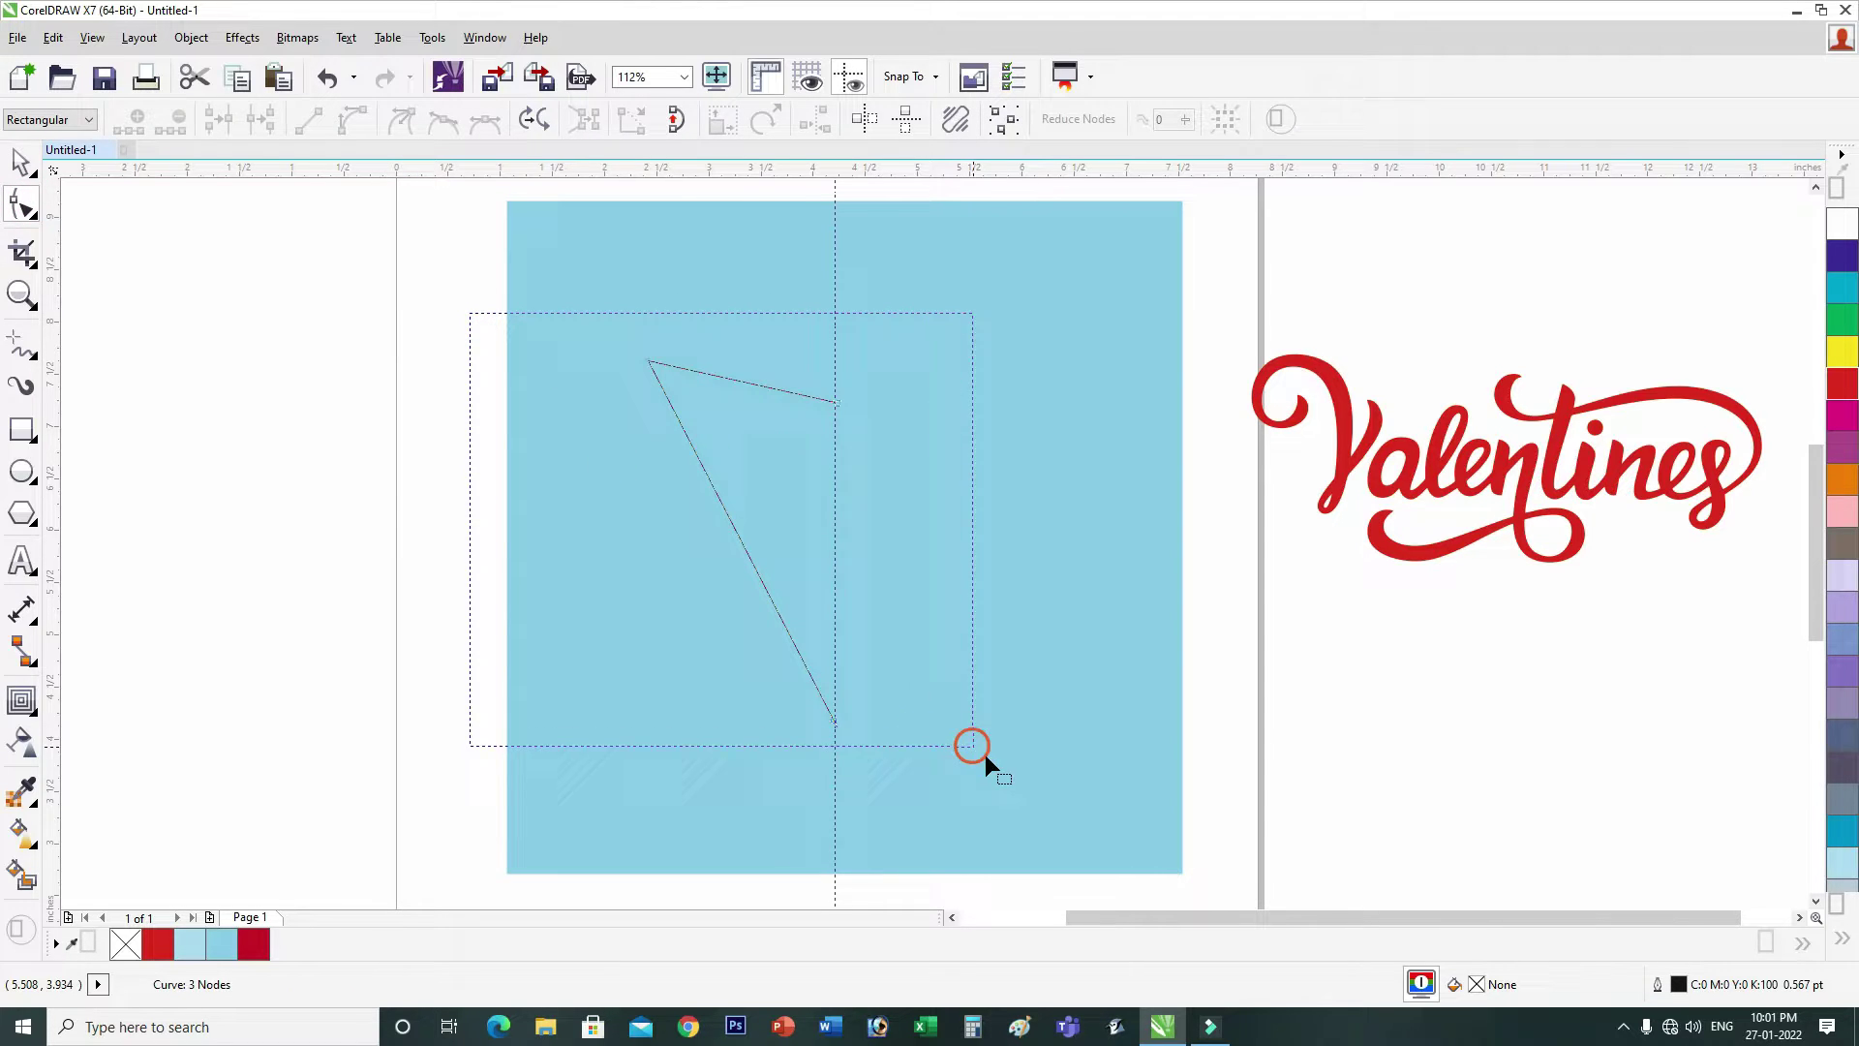
pyautogui.click(997, 768)
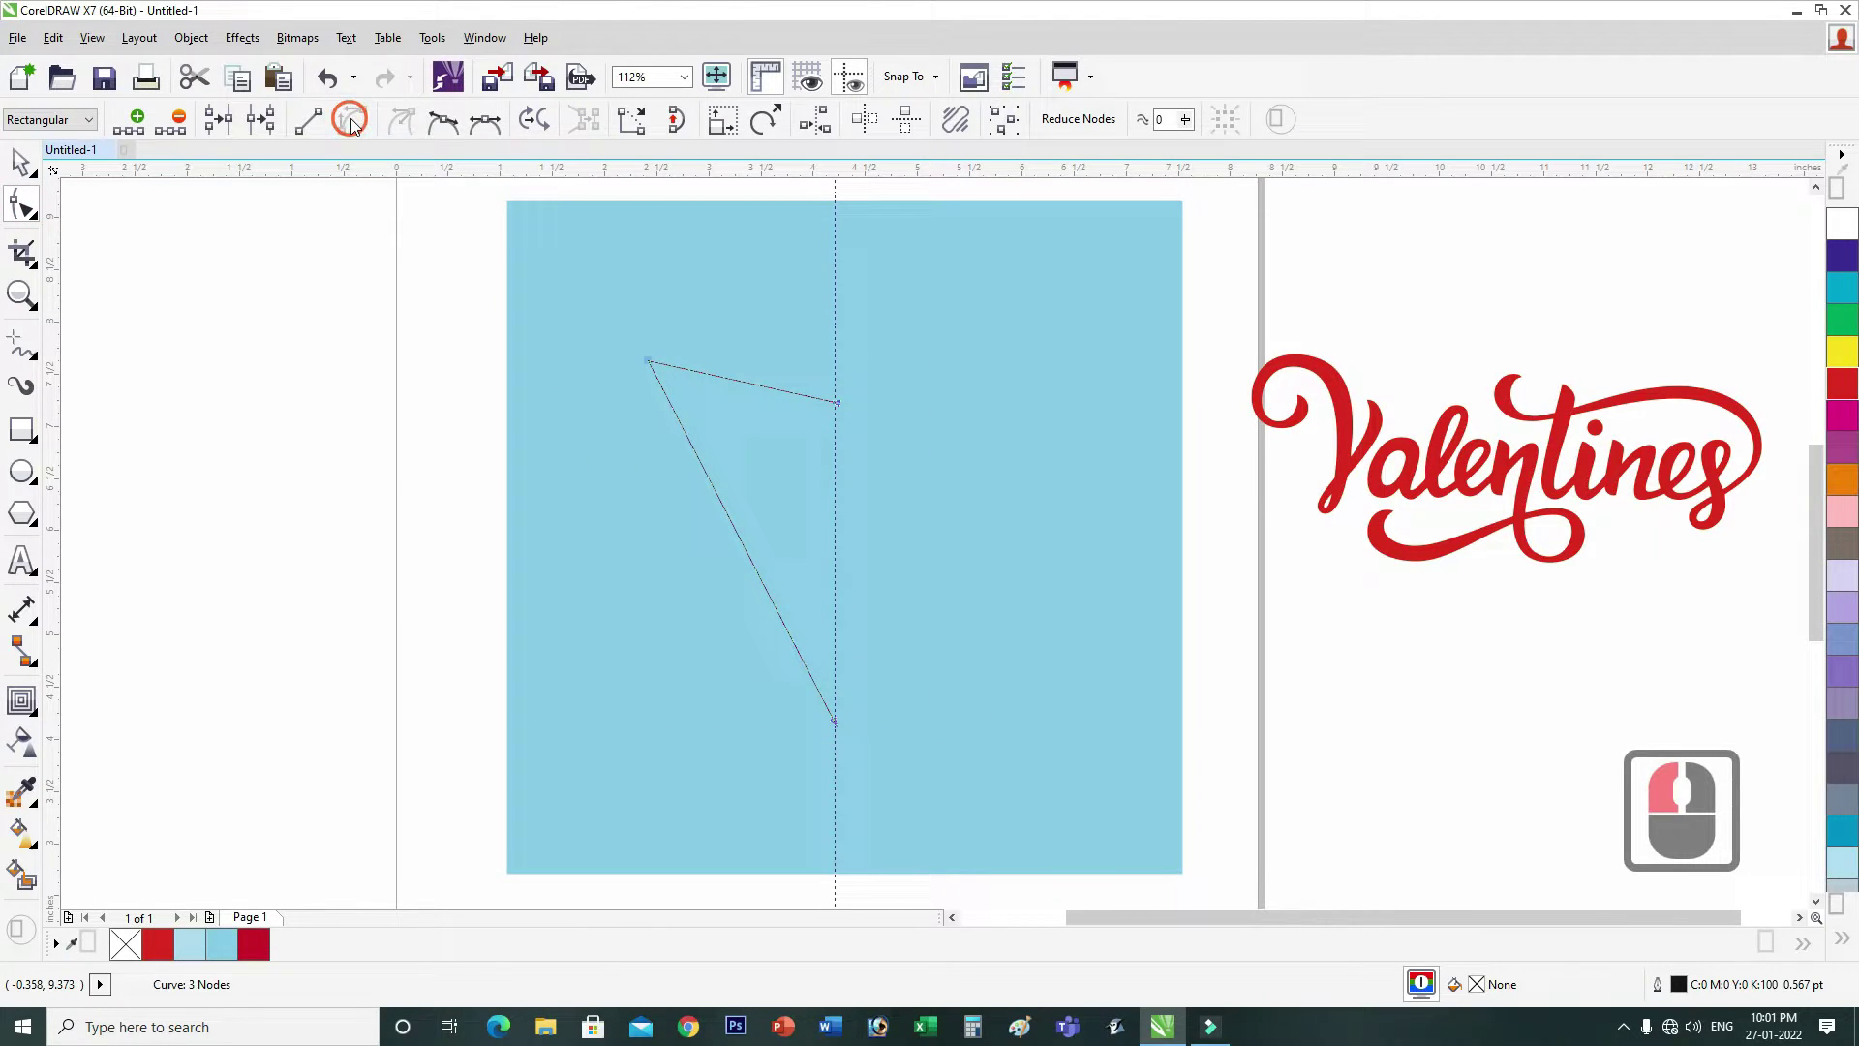
pyautogui.click(490, 133)
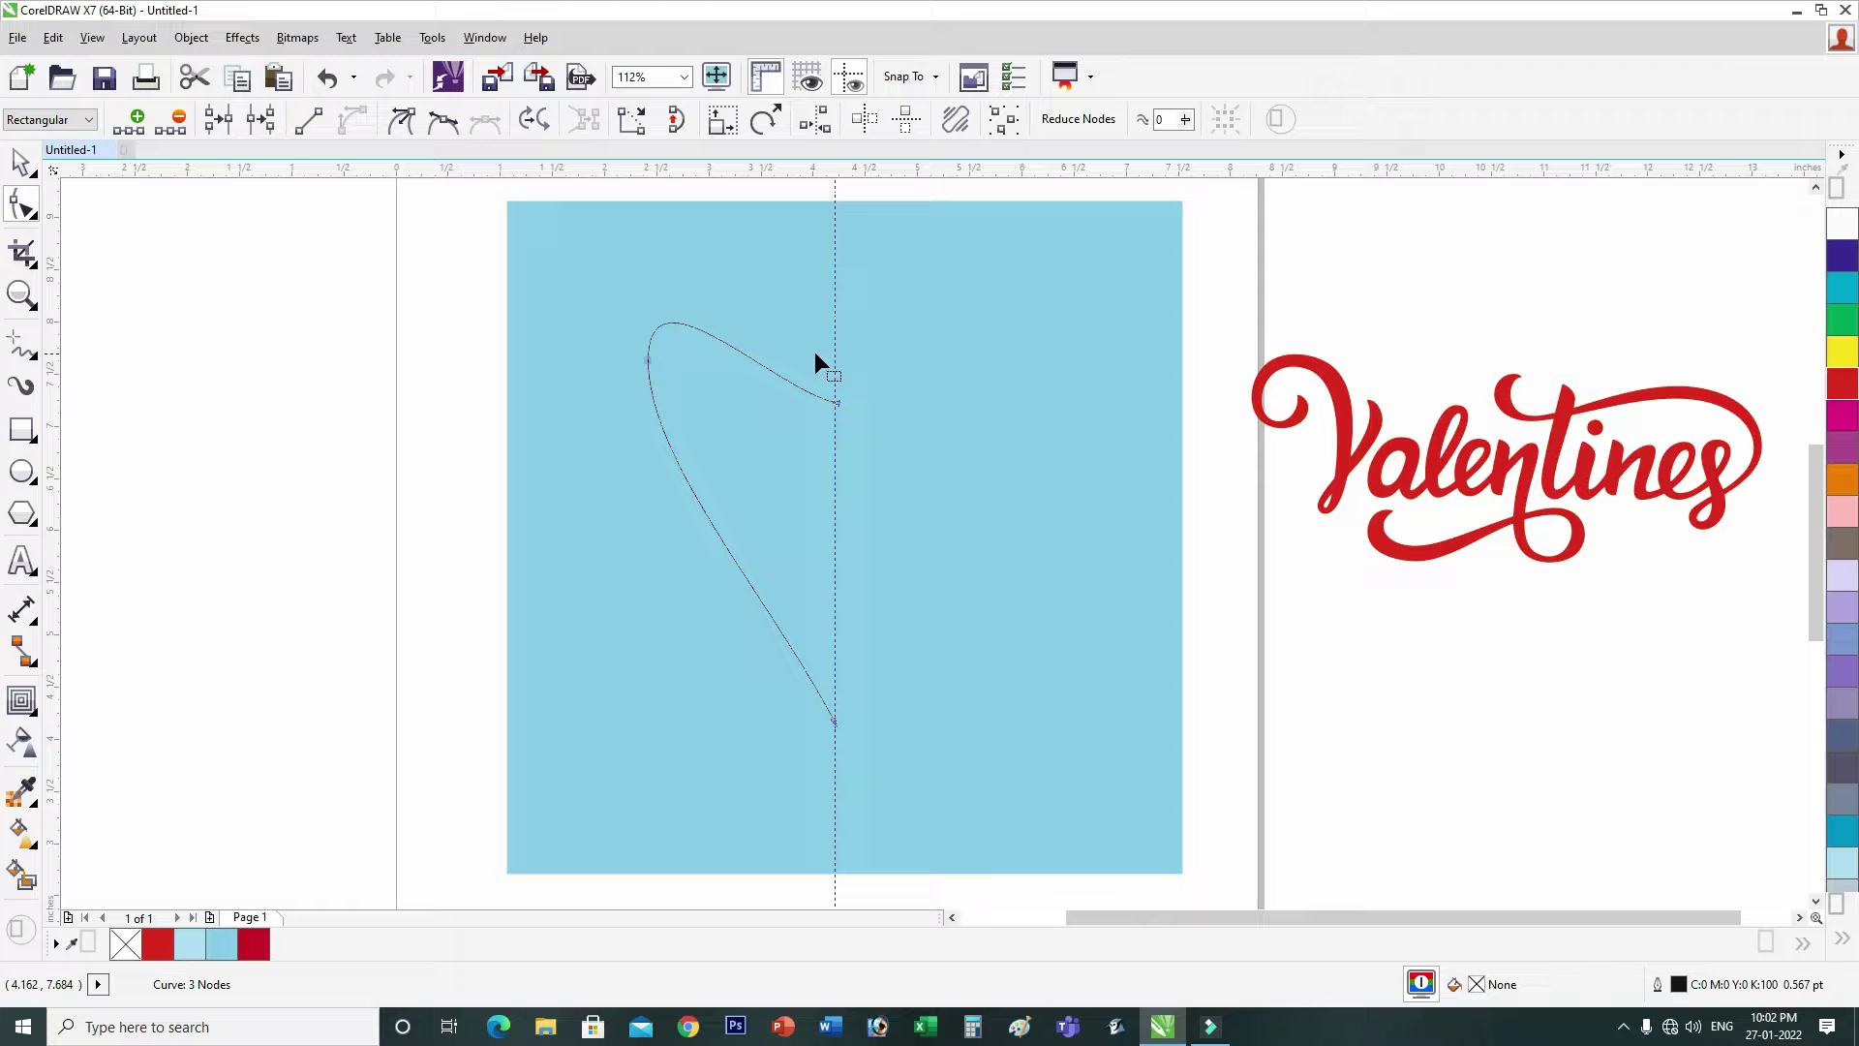
pyautogui.click(858, 456)
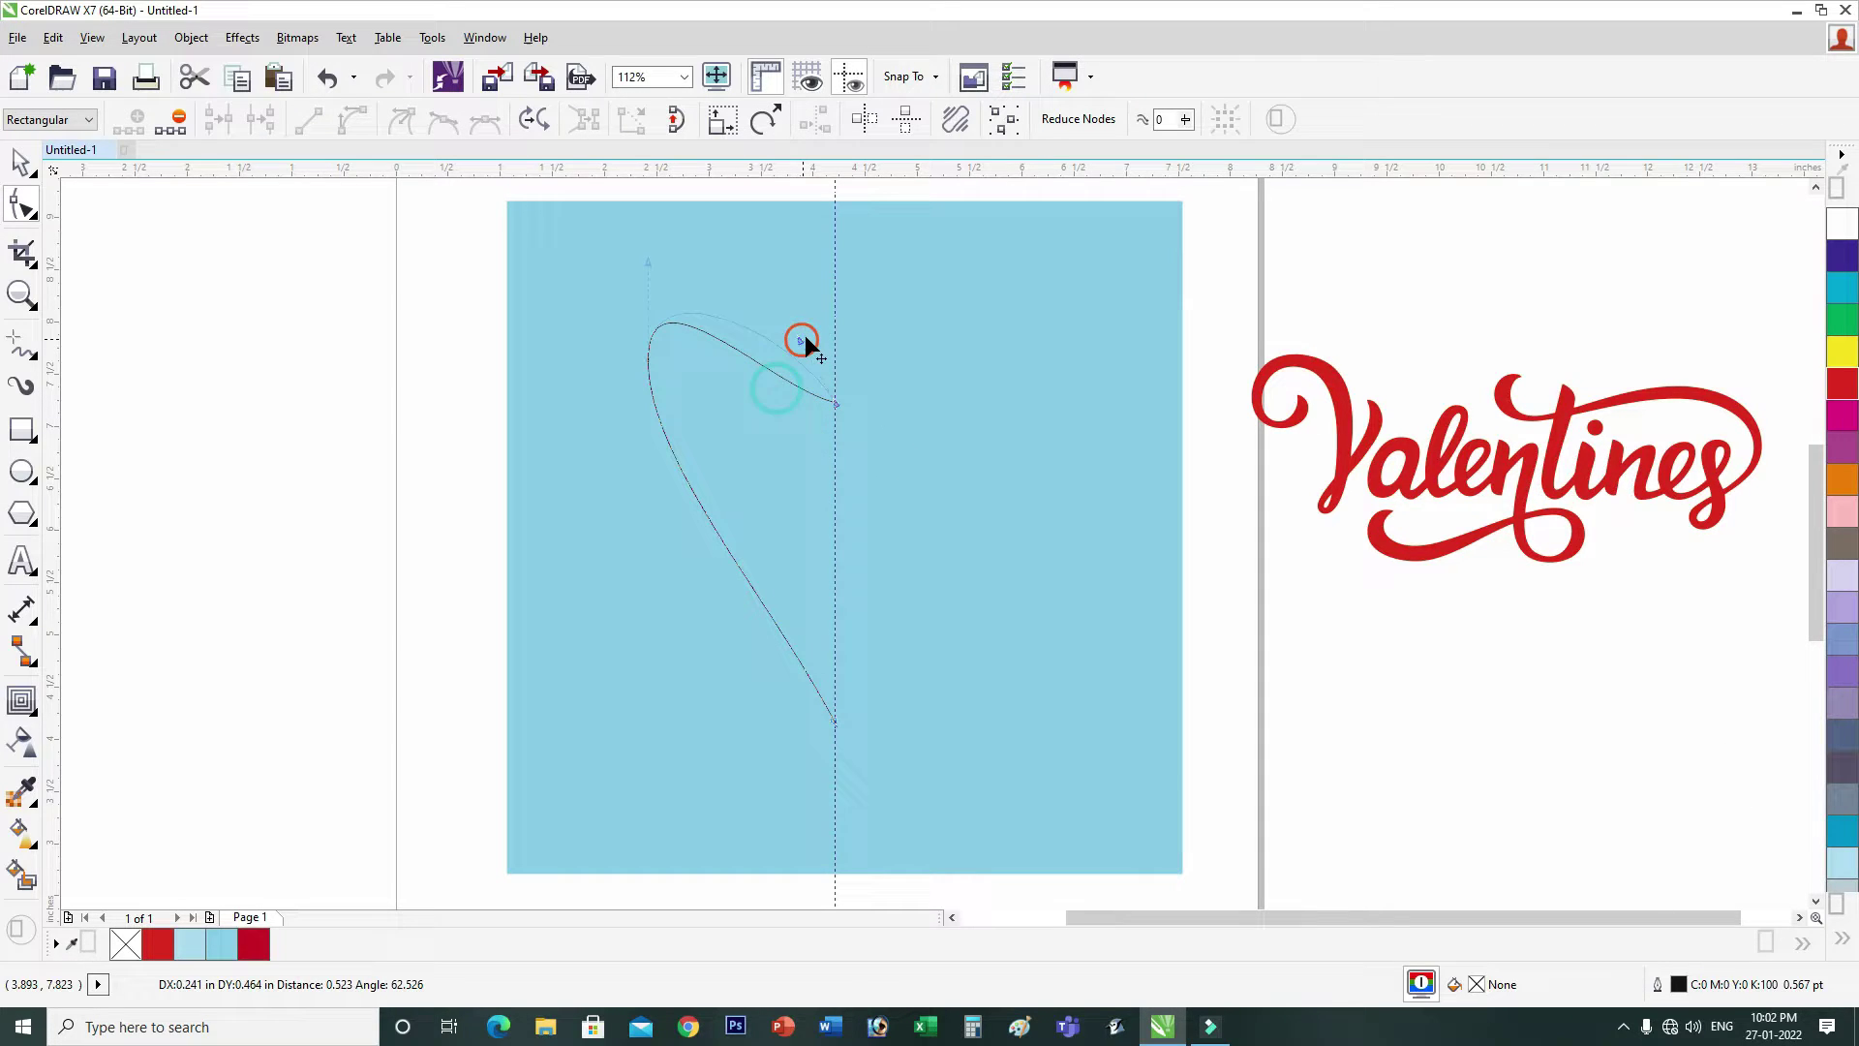
pyautogui.click(742, 381)
pyautogui.click(709, 438)
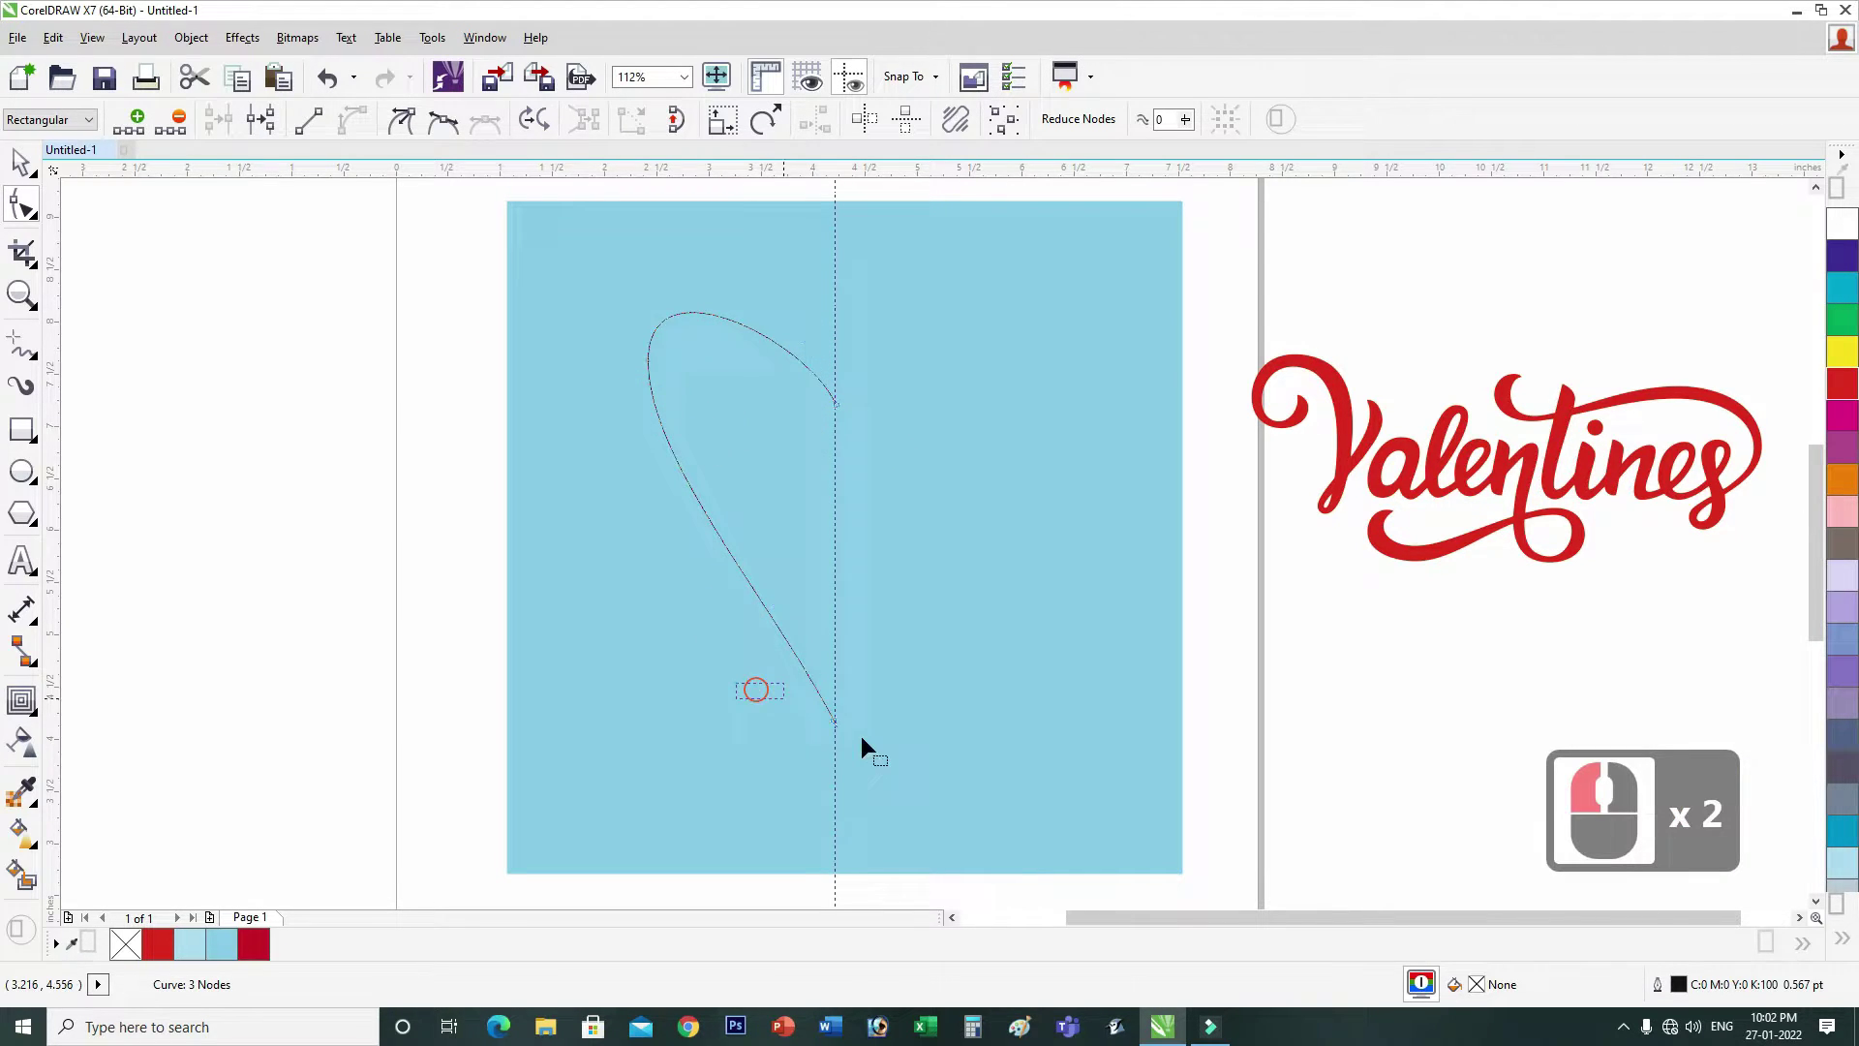
pyautogui.click(804, 681)
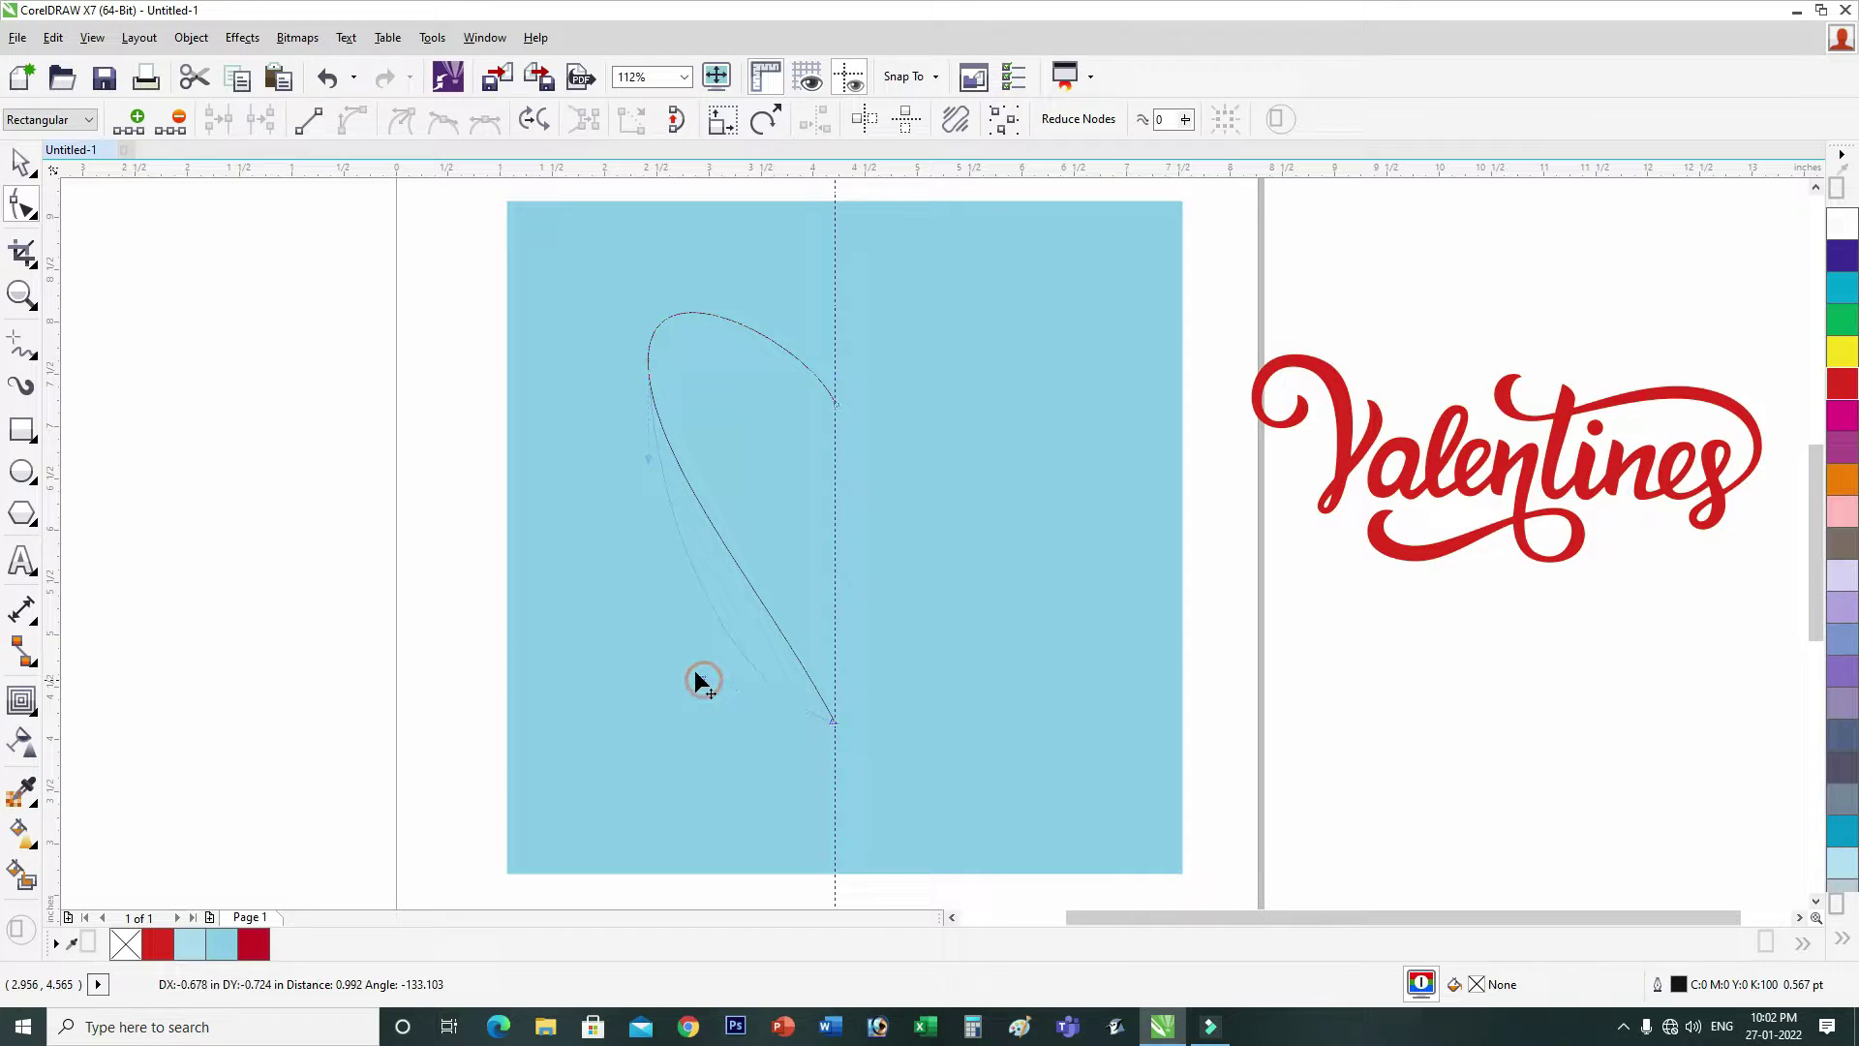
pyautogui.click(551, 400)
pyautogui.click(698, 452)
pyautogui.press('Delete')
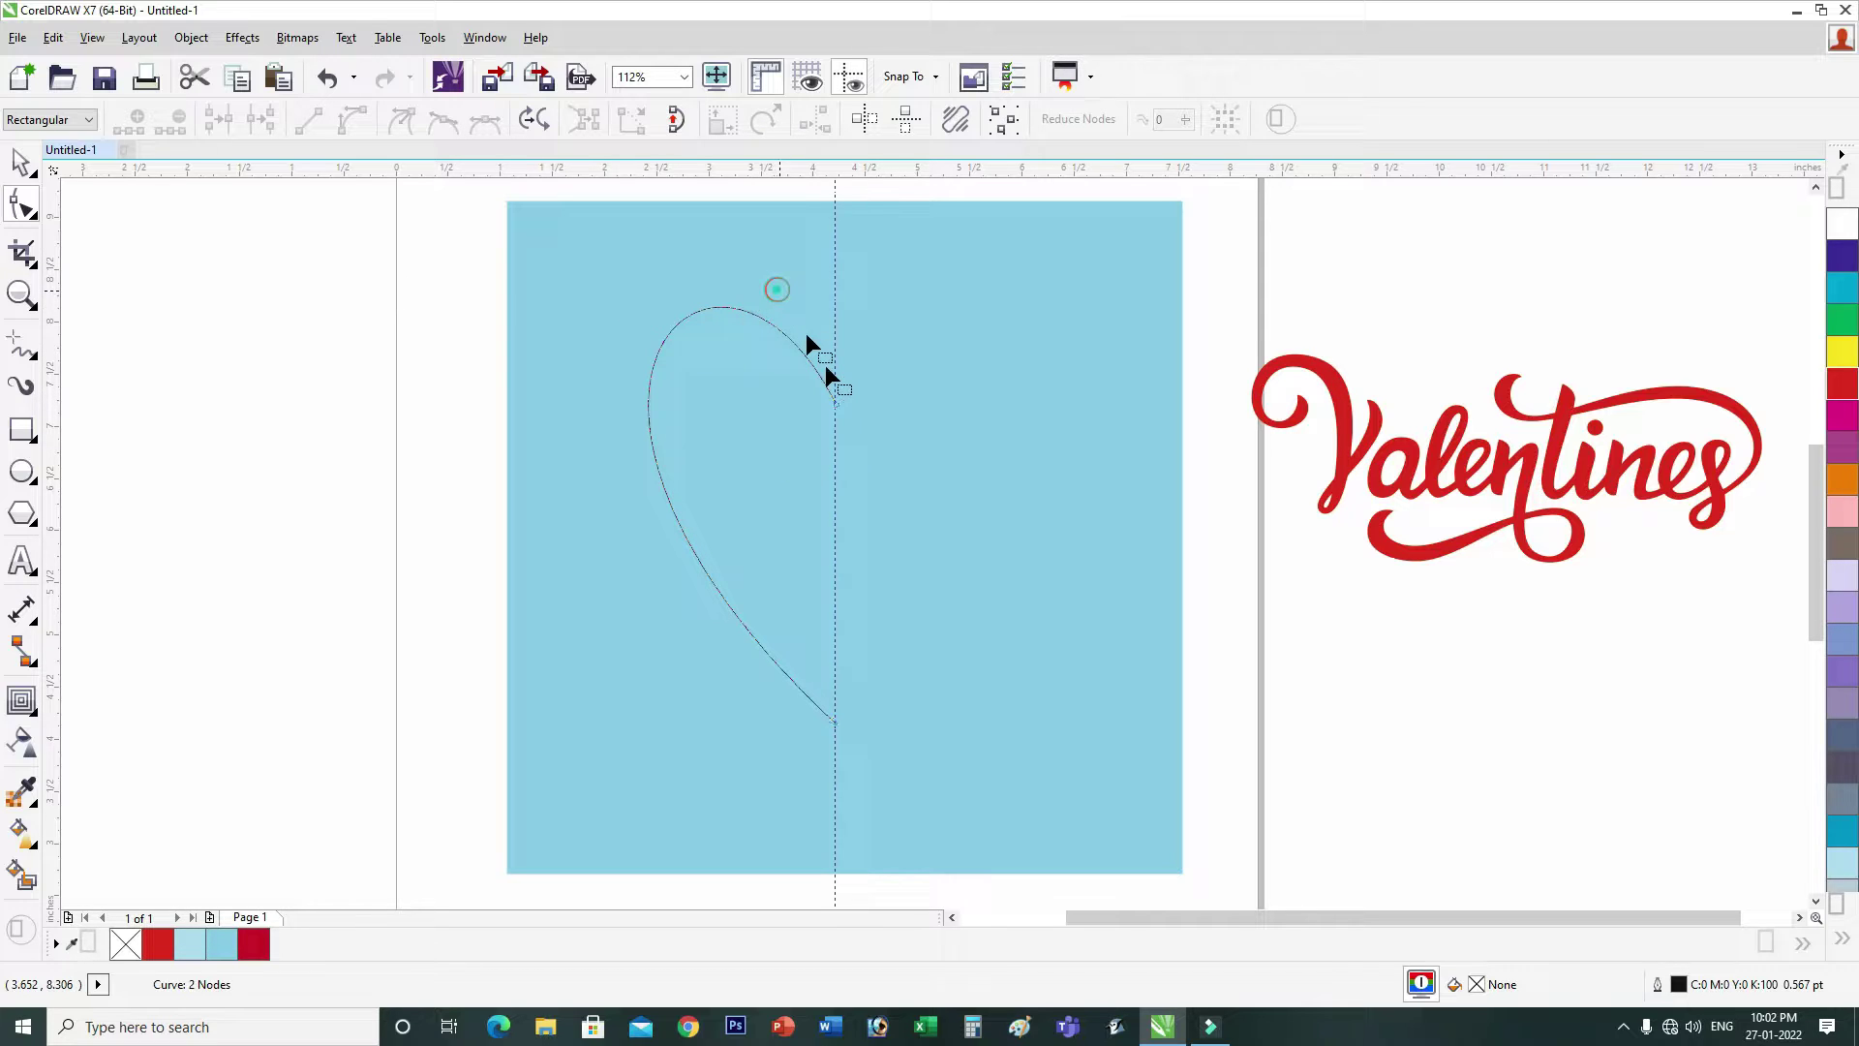
# Step: Drag the control handles to round the top and bulge the left side of the half heart
pyautogui.click(732, 344)
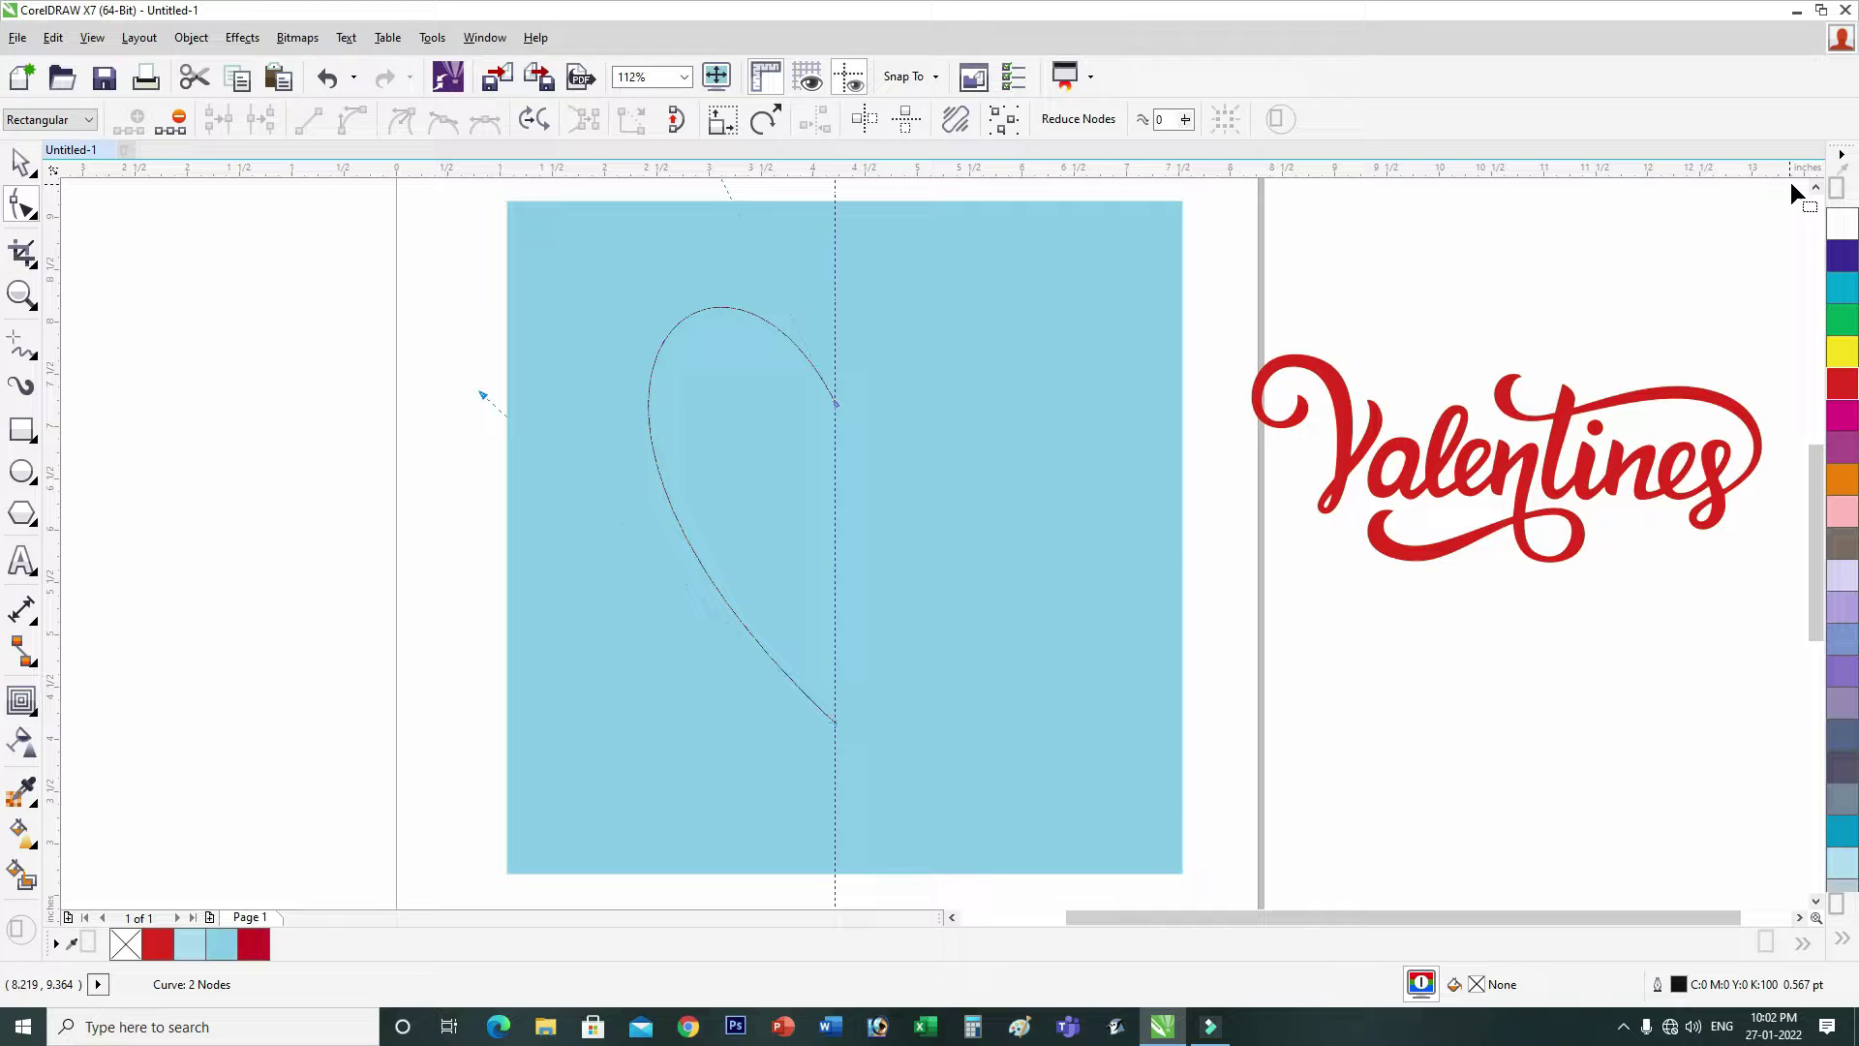
pyautogui.moveTo(1399, 252); pyautogui.dragTo(721, 251)
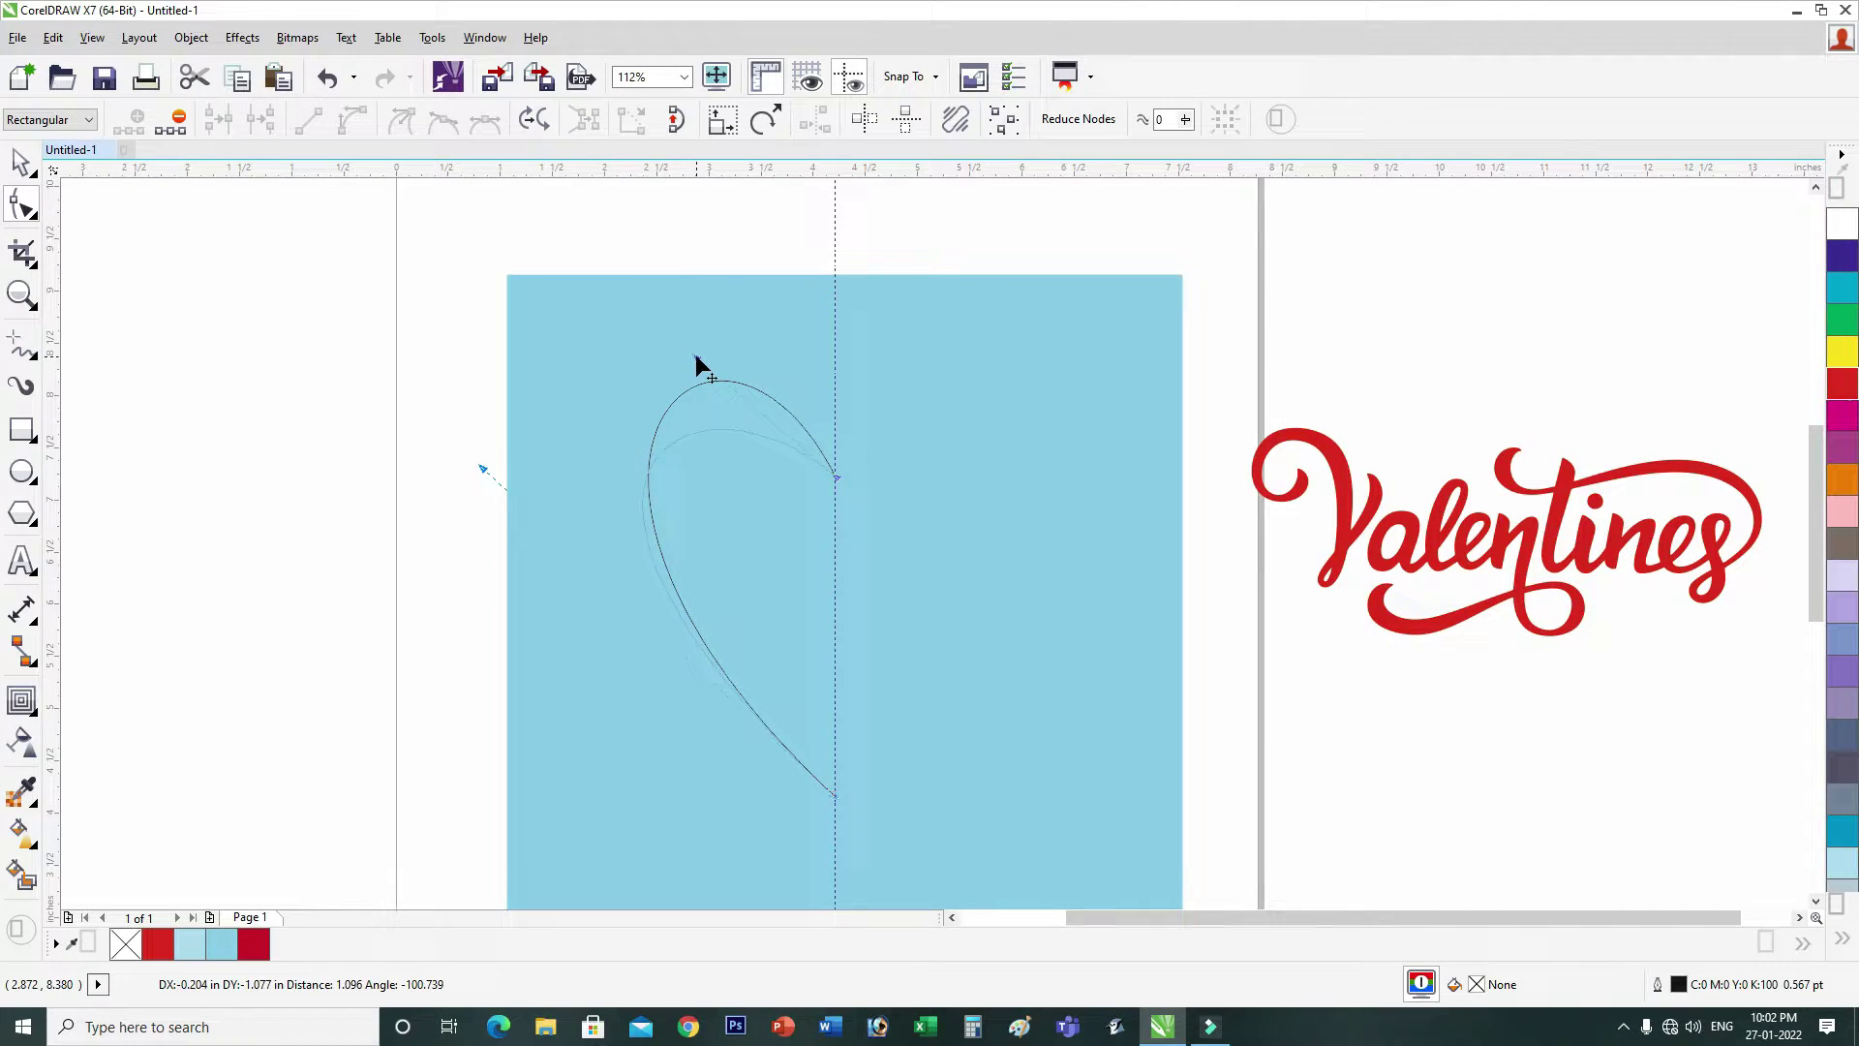
pyautogui.moveTo(568, 471); pyautogui.dragTo(510, 549)
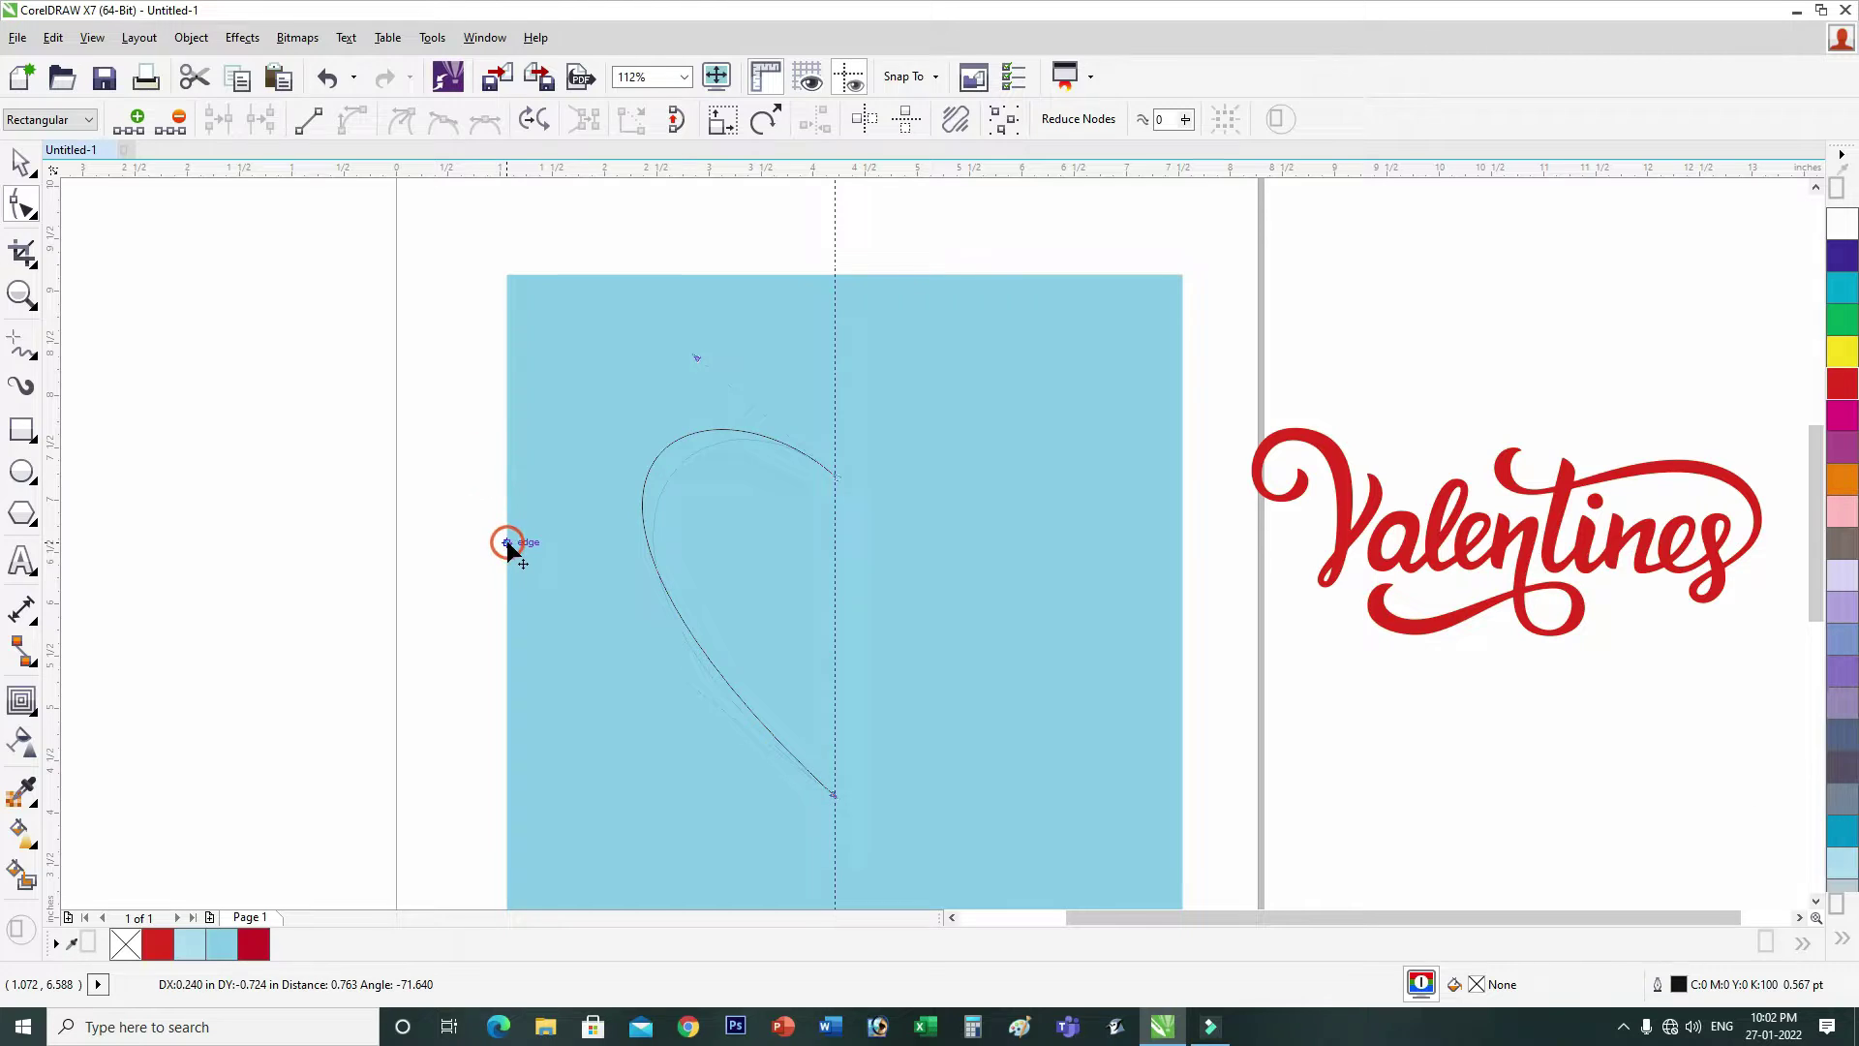
pyautogui.moveTo(478, 543); pyautogui.dragTo(783, 411)
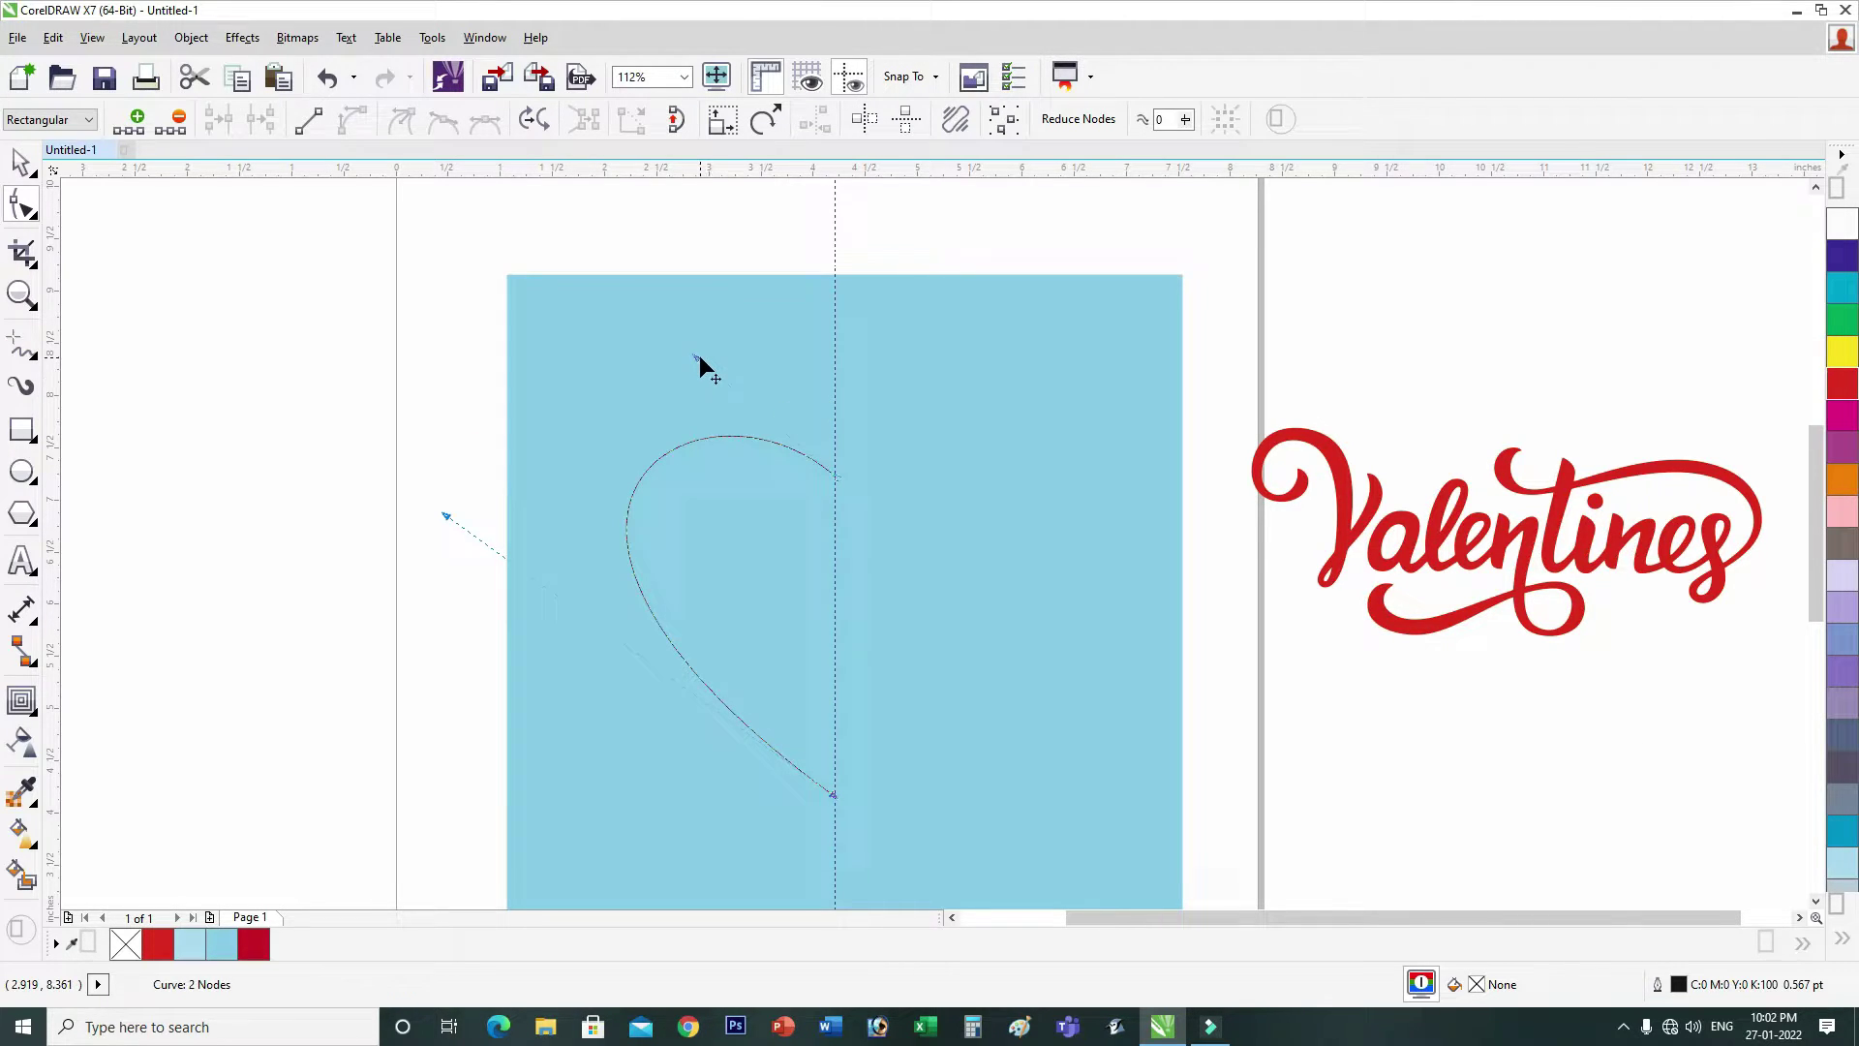
pyautogui.click(425, 564)
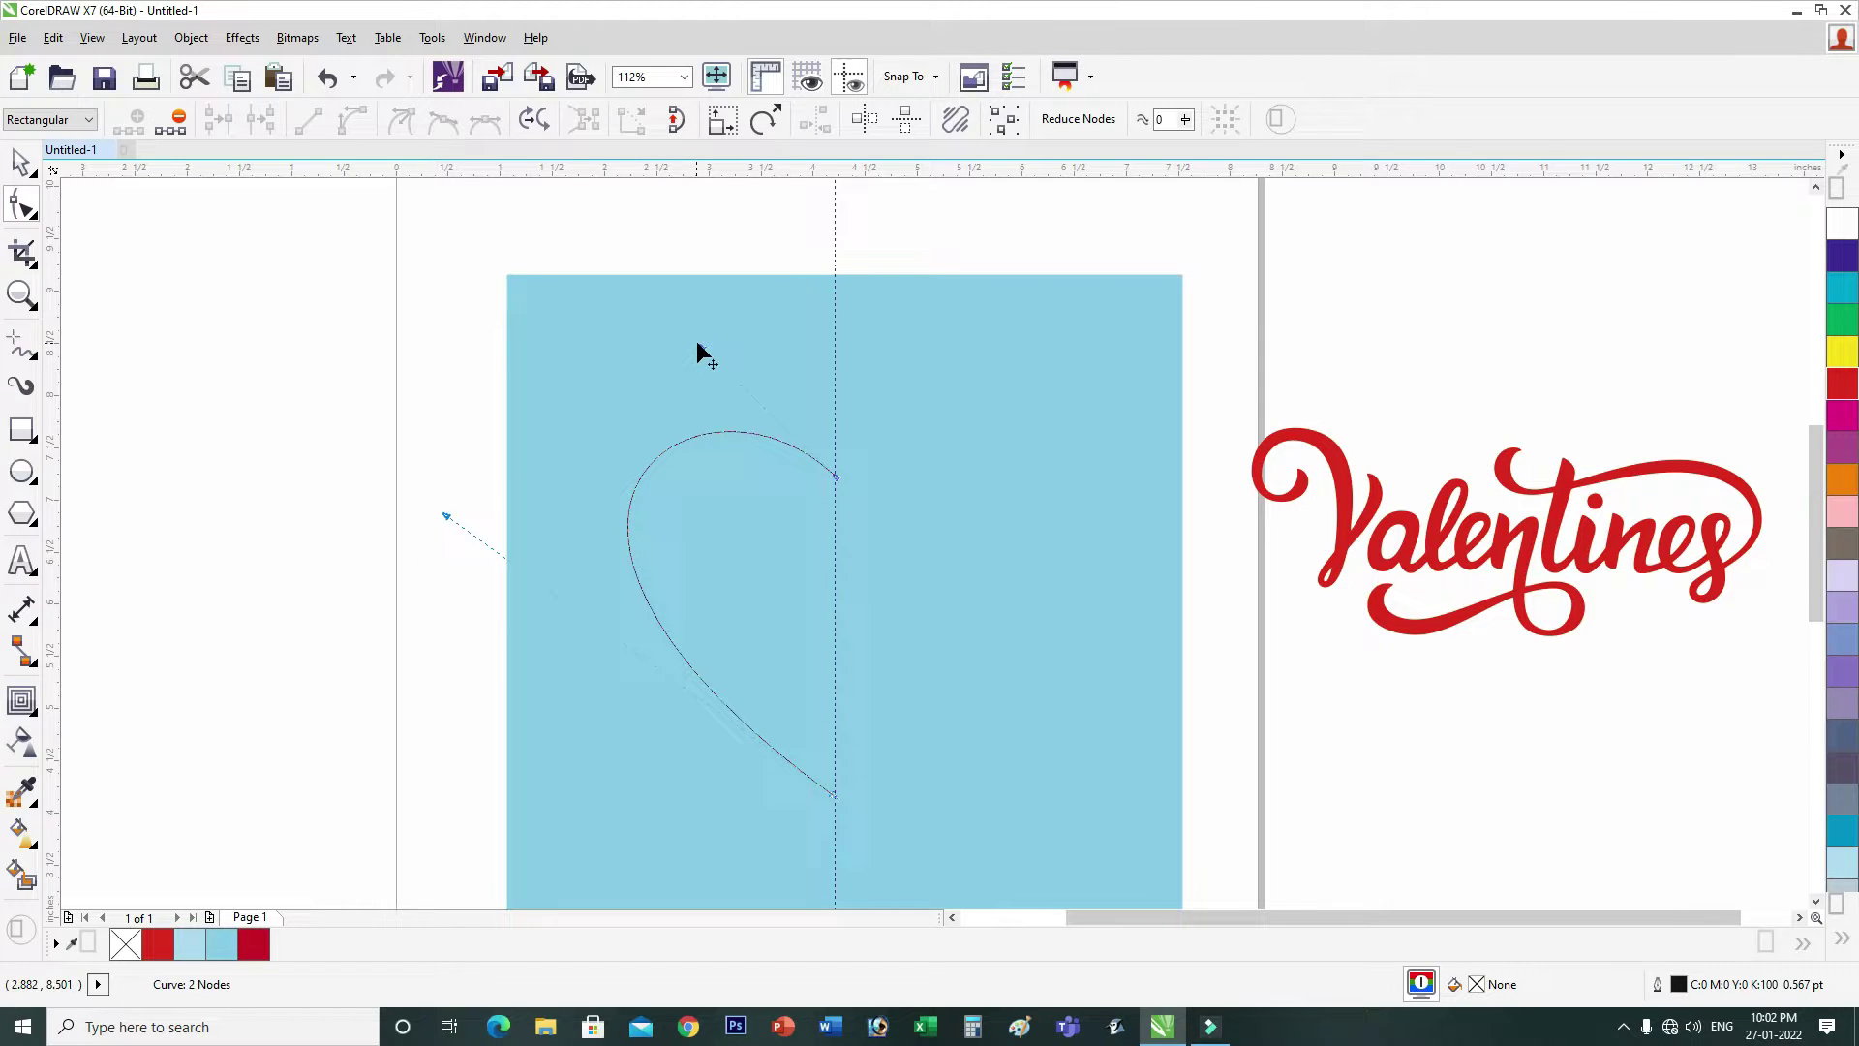
pyautogui.moveTo(703, 339); pyautogui.dragTo(701, 351)
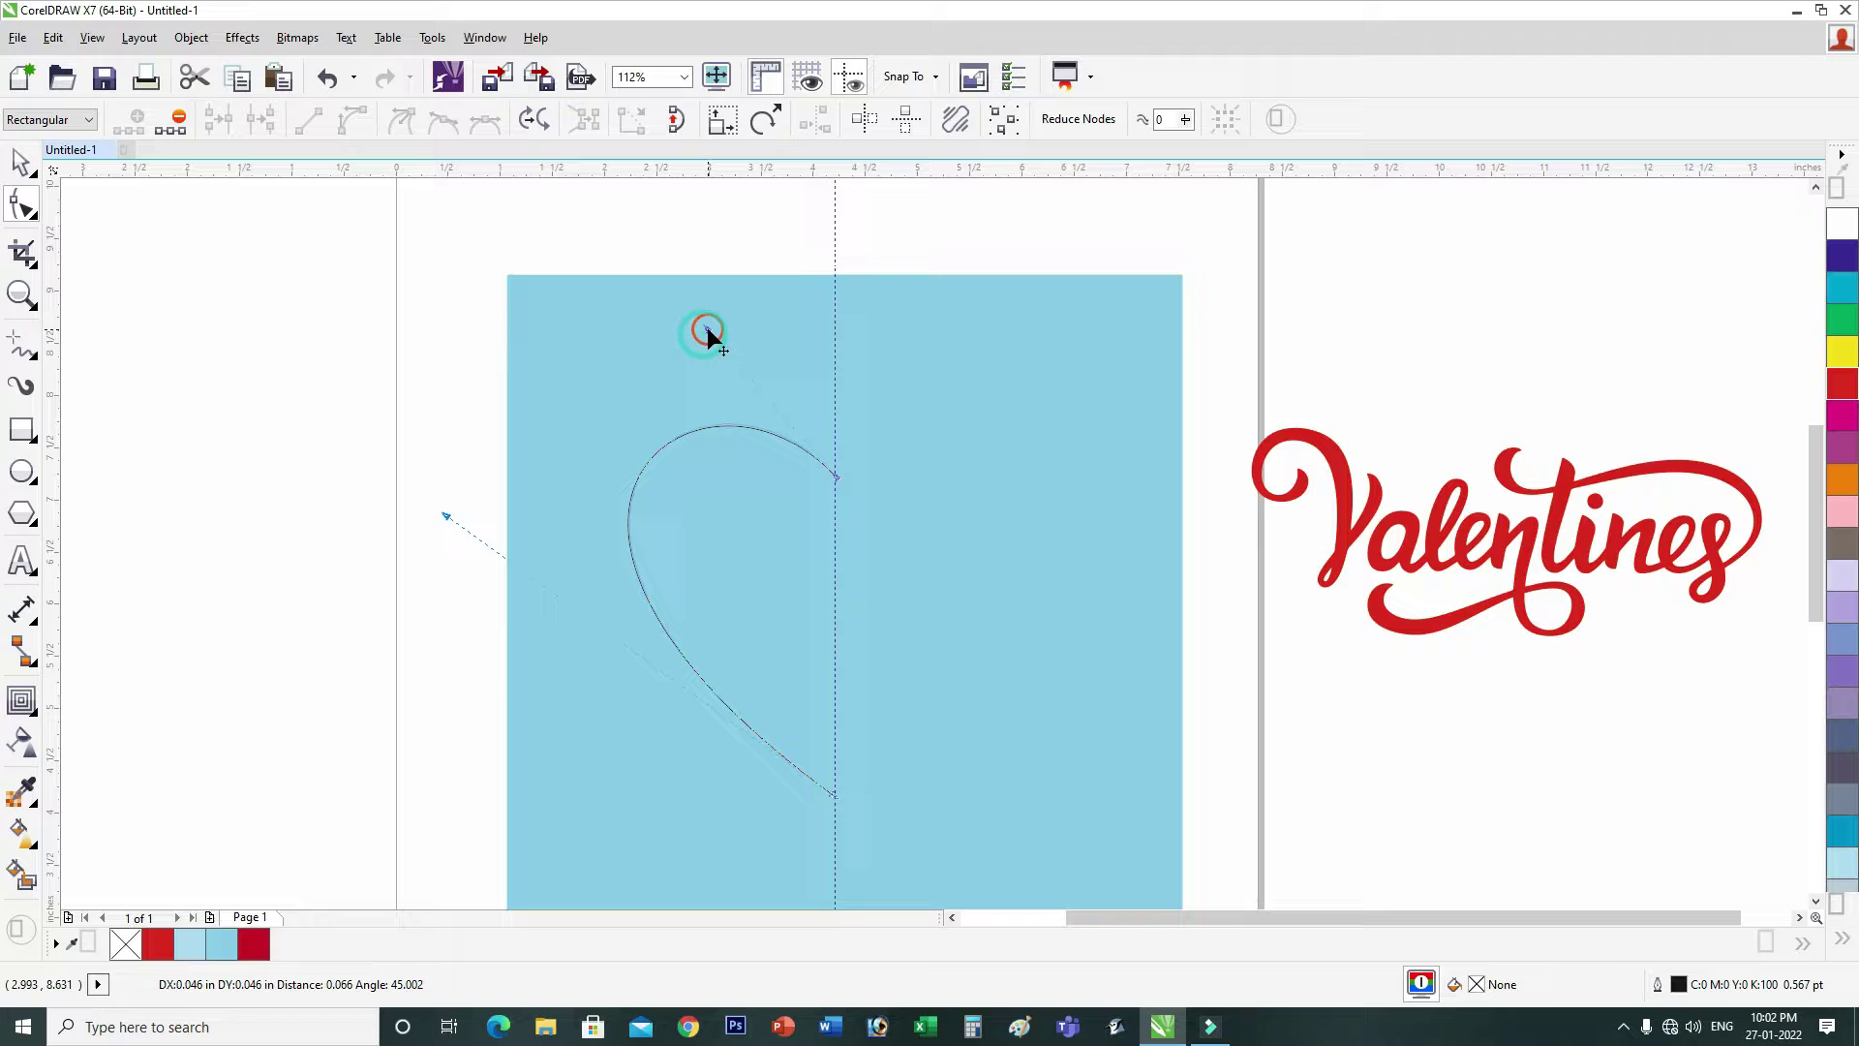
pyautogui.moveTo(691, 360); pyautogui.dragTo(452, 523)
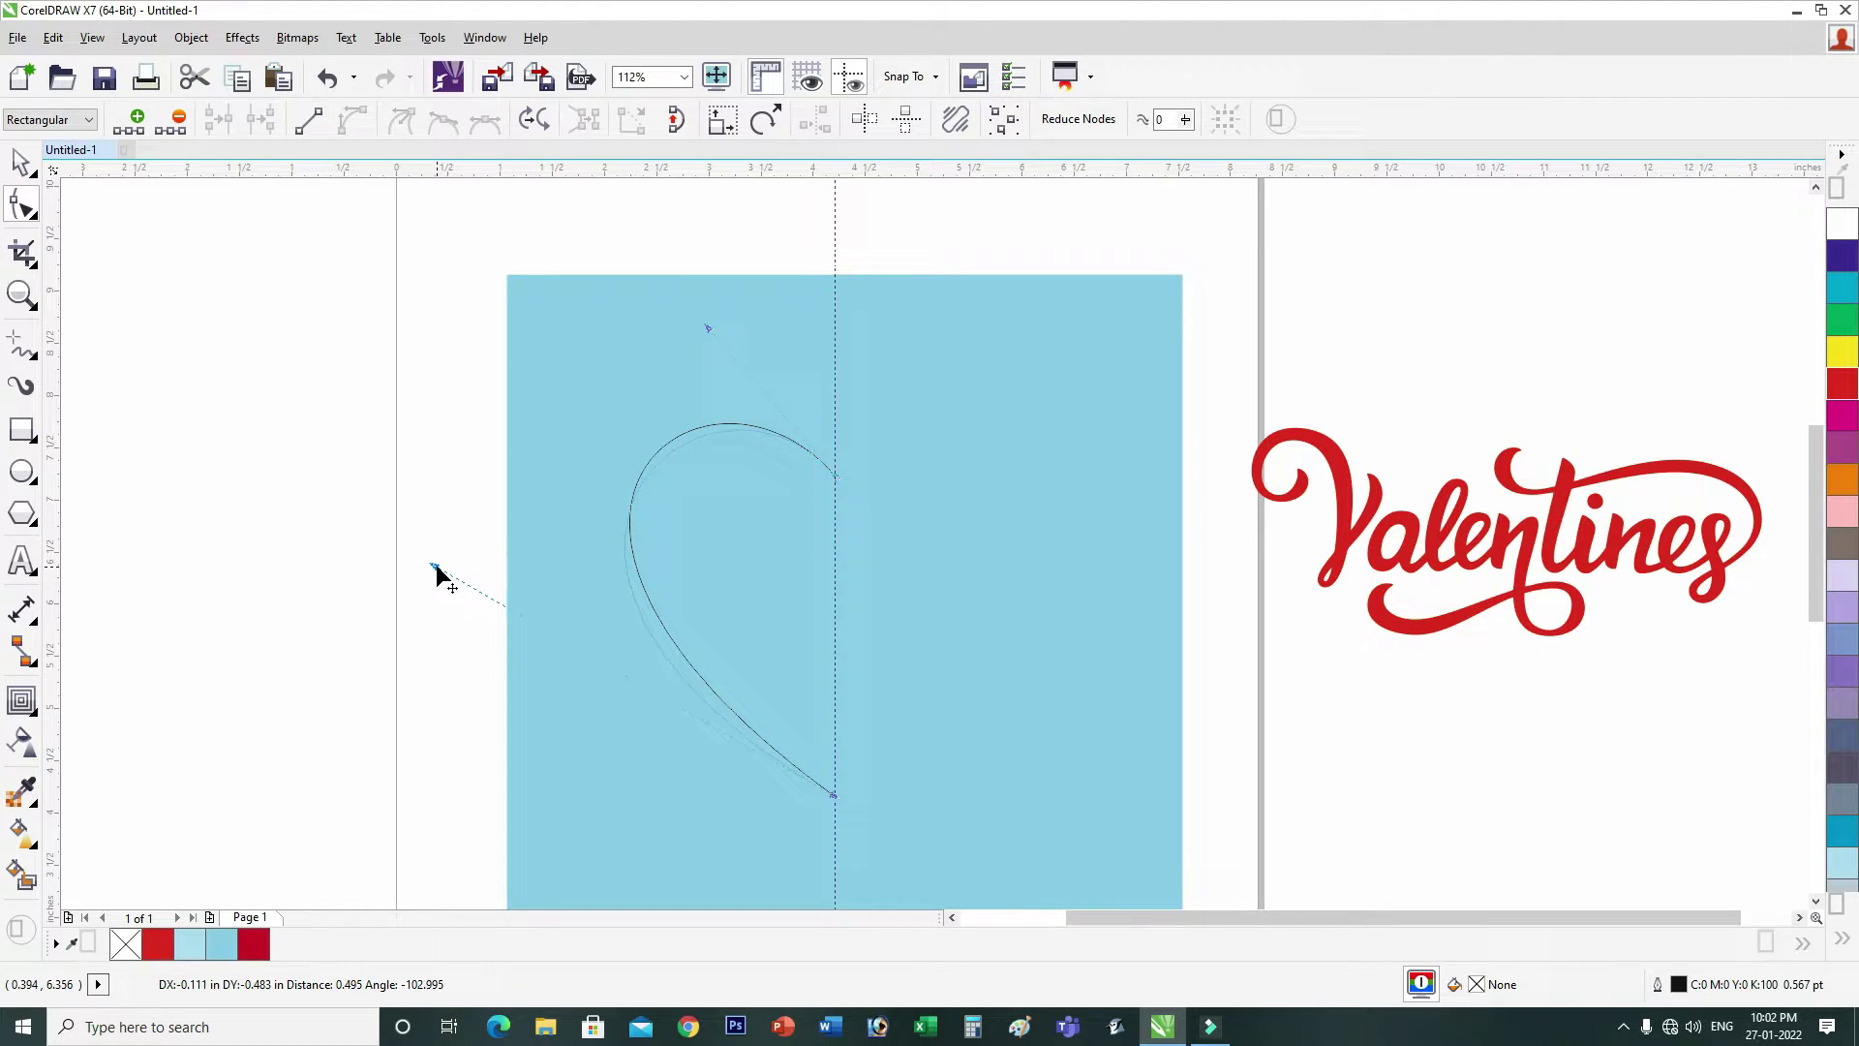
pyautogui.moveTo(468, 549); pyautogui.dragTo(721, 349)
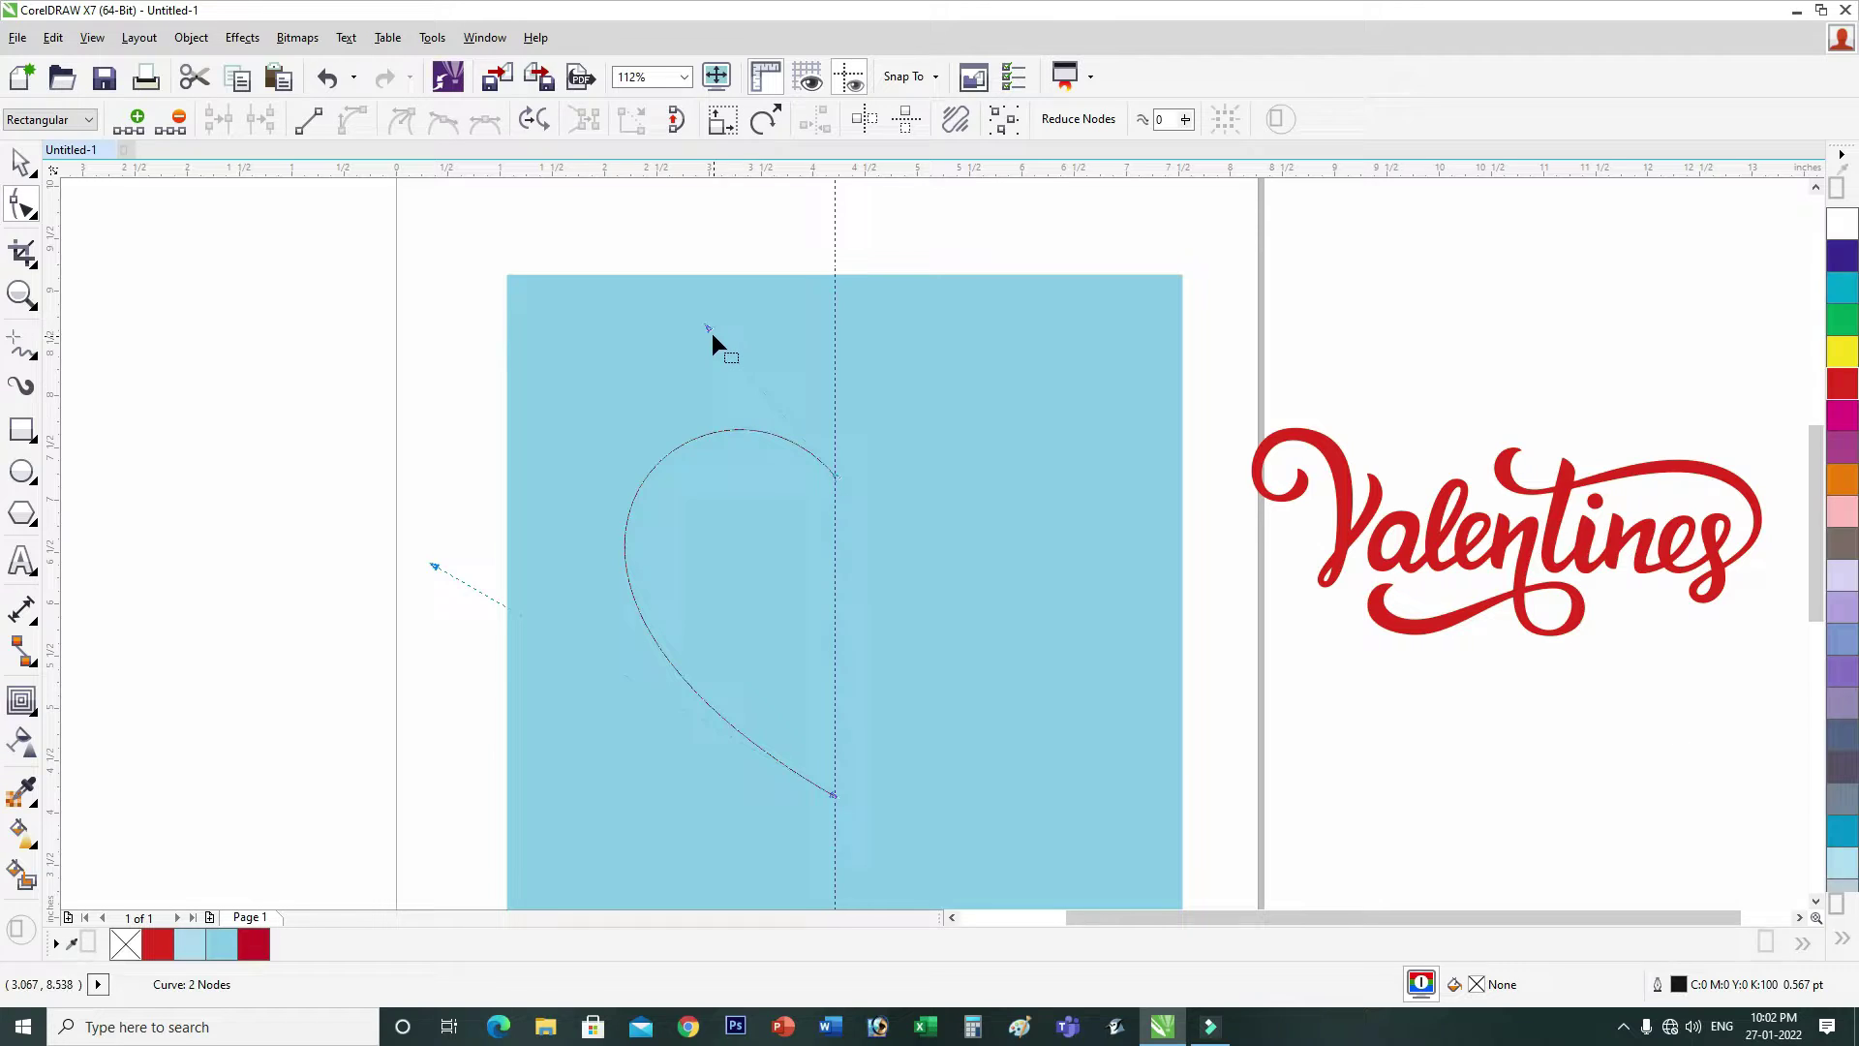
# Step: Fine-tune the left curve and add a node on the left side of the half heart
pyautogui.click(699, 327)
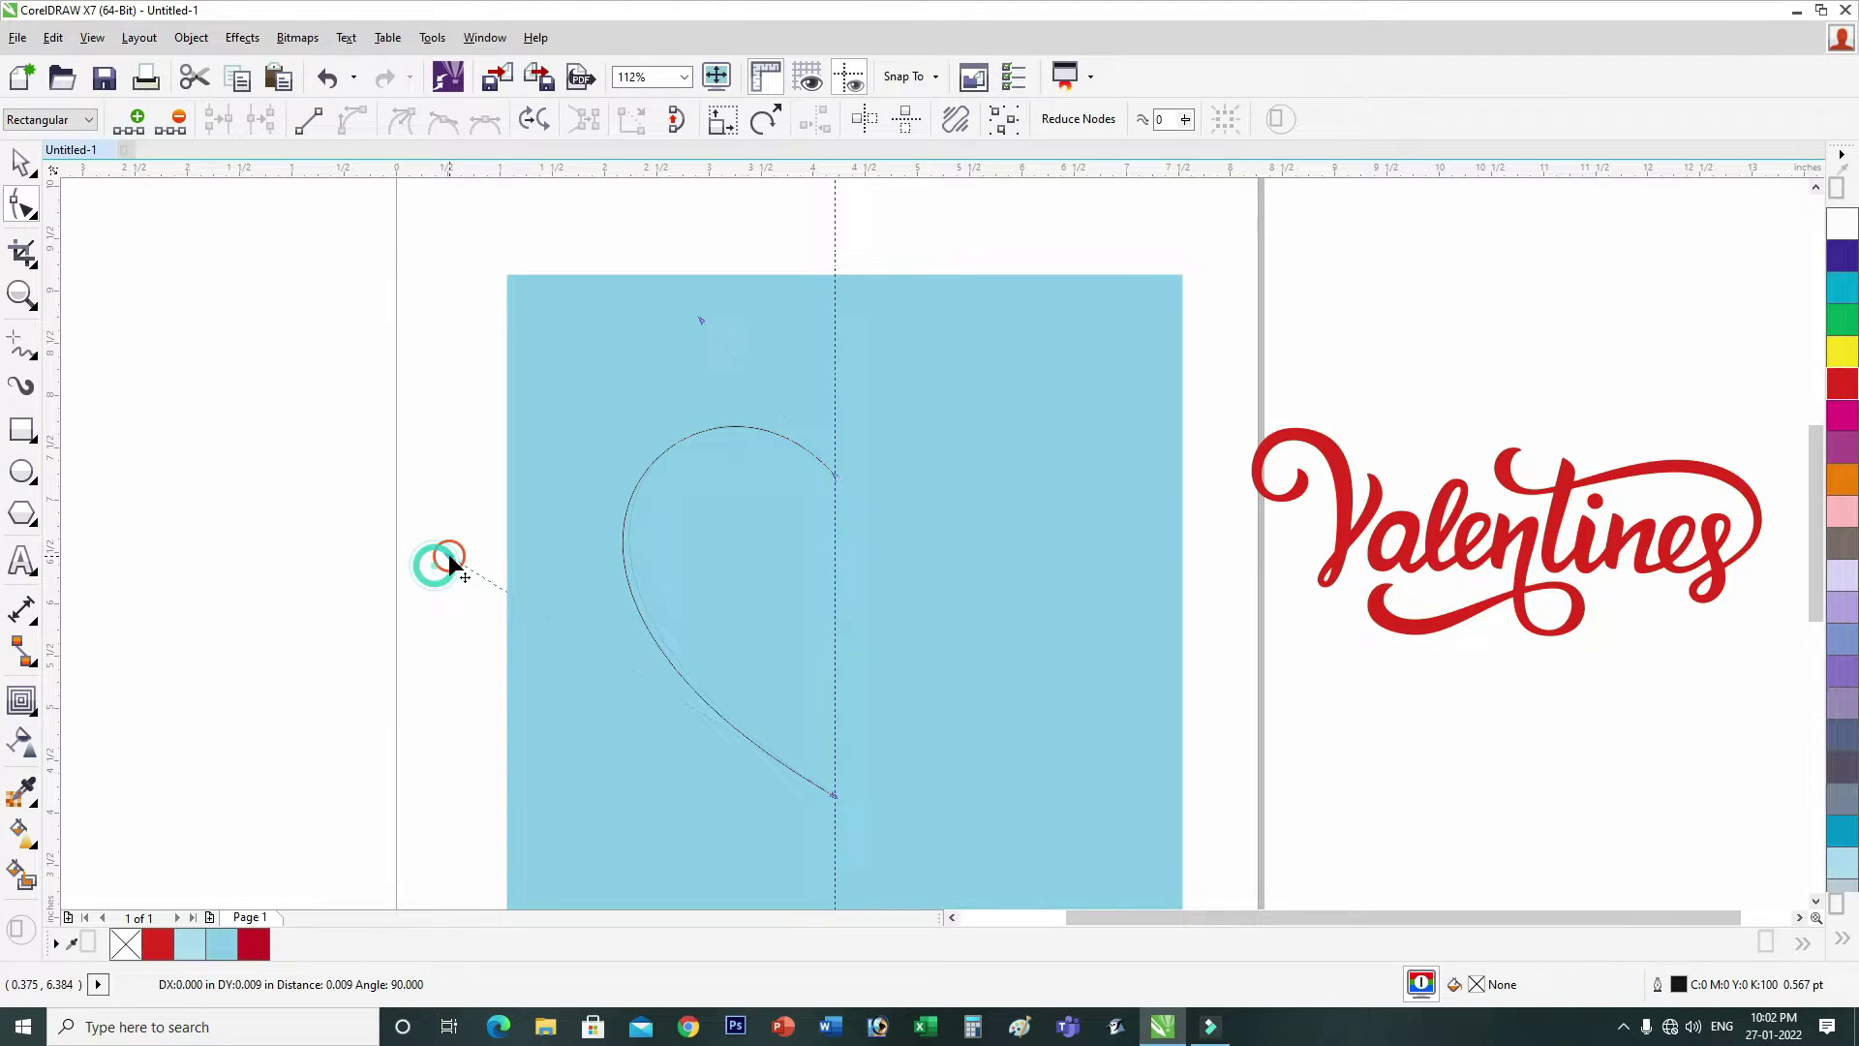
pyautogui.click(452, 563)
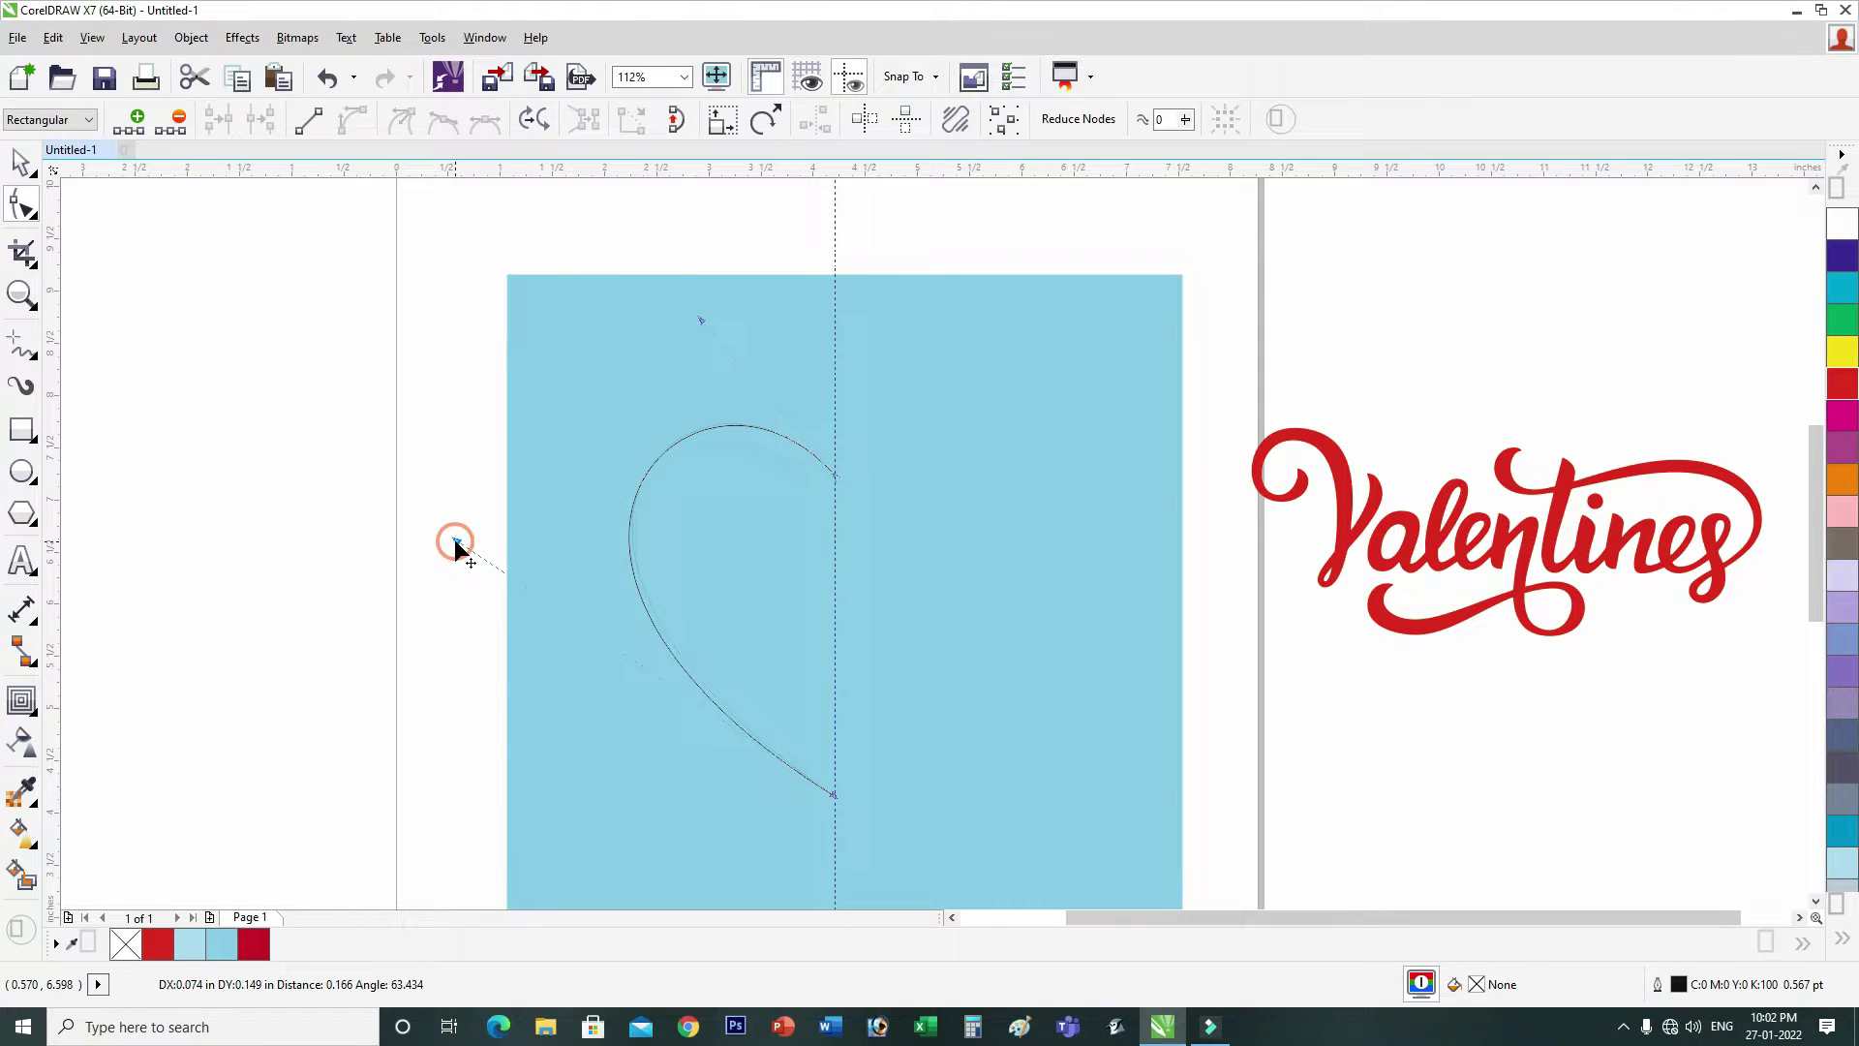
pyautogui.click(458, 548)
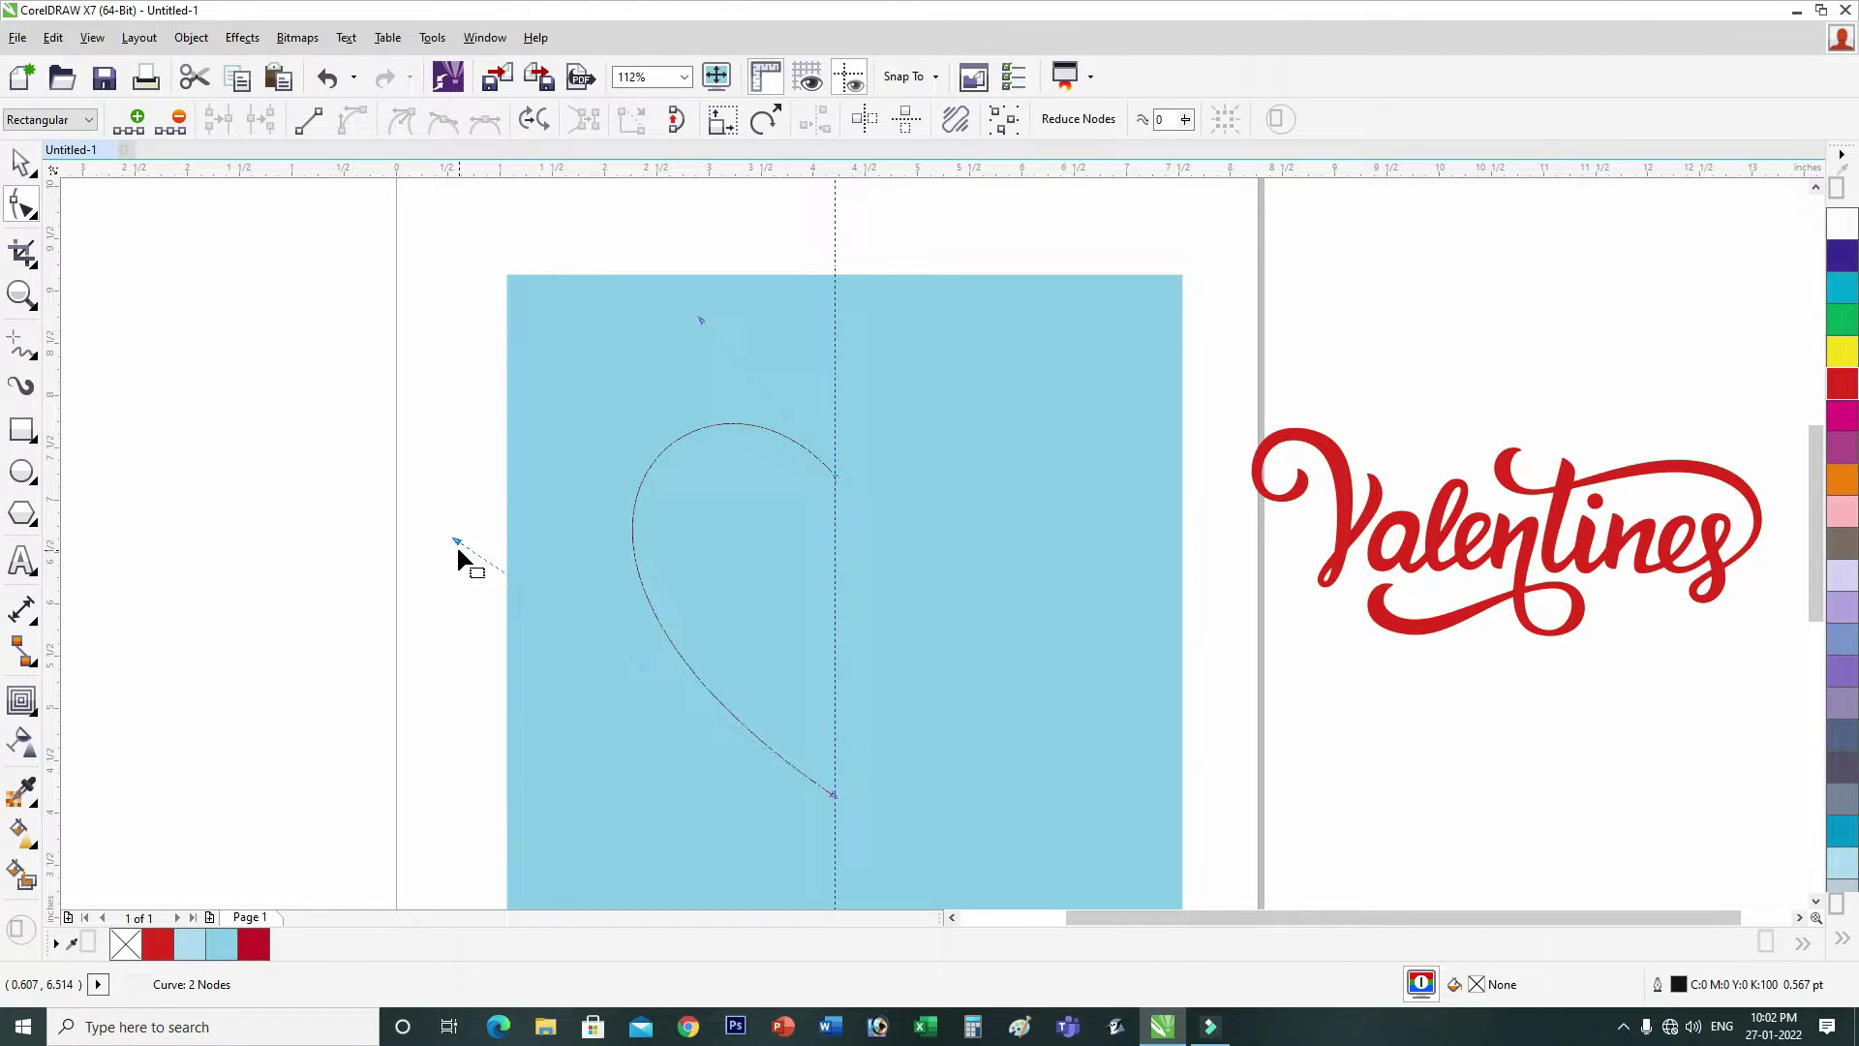
pyautogui.click(444, 538)
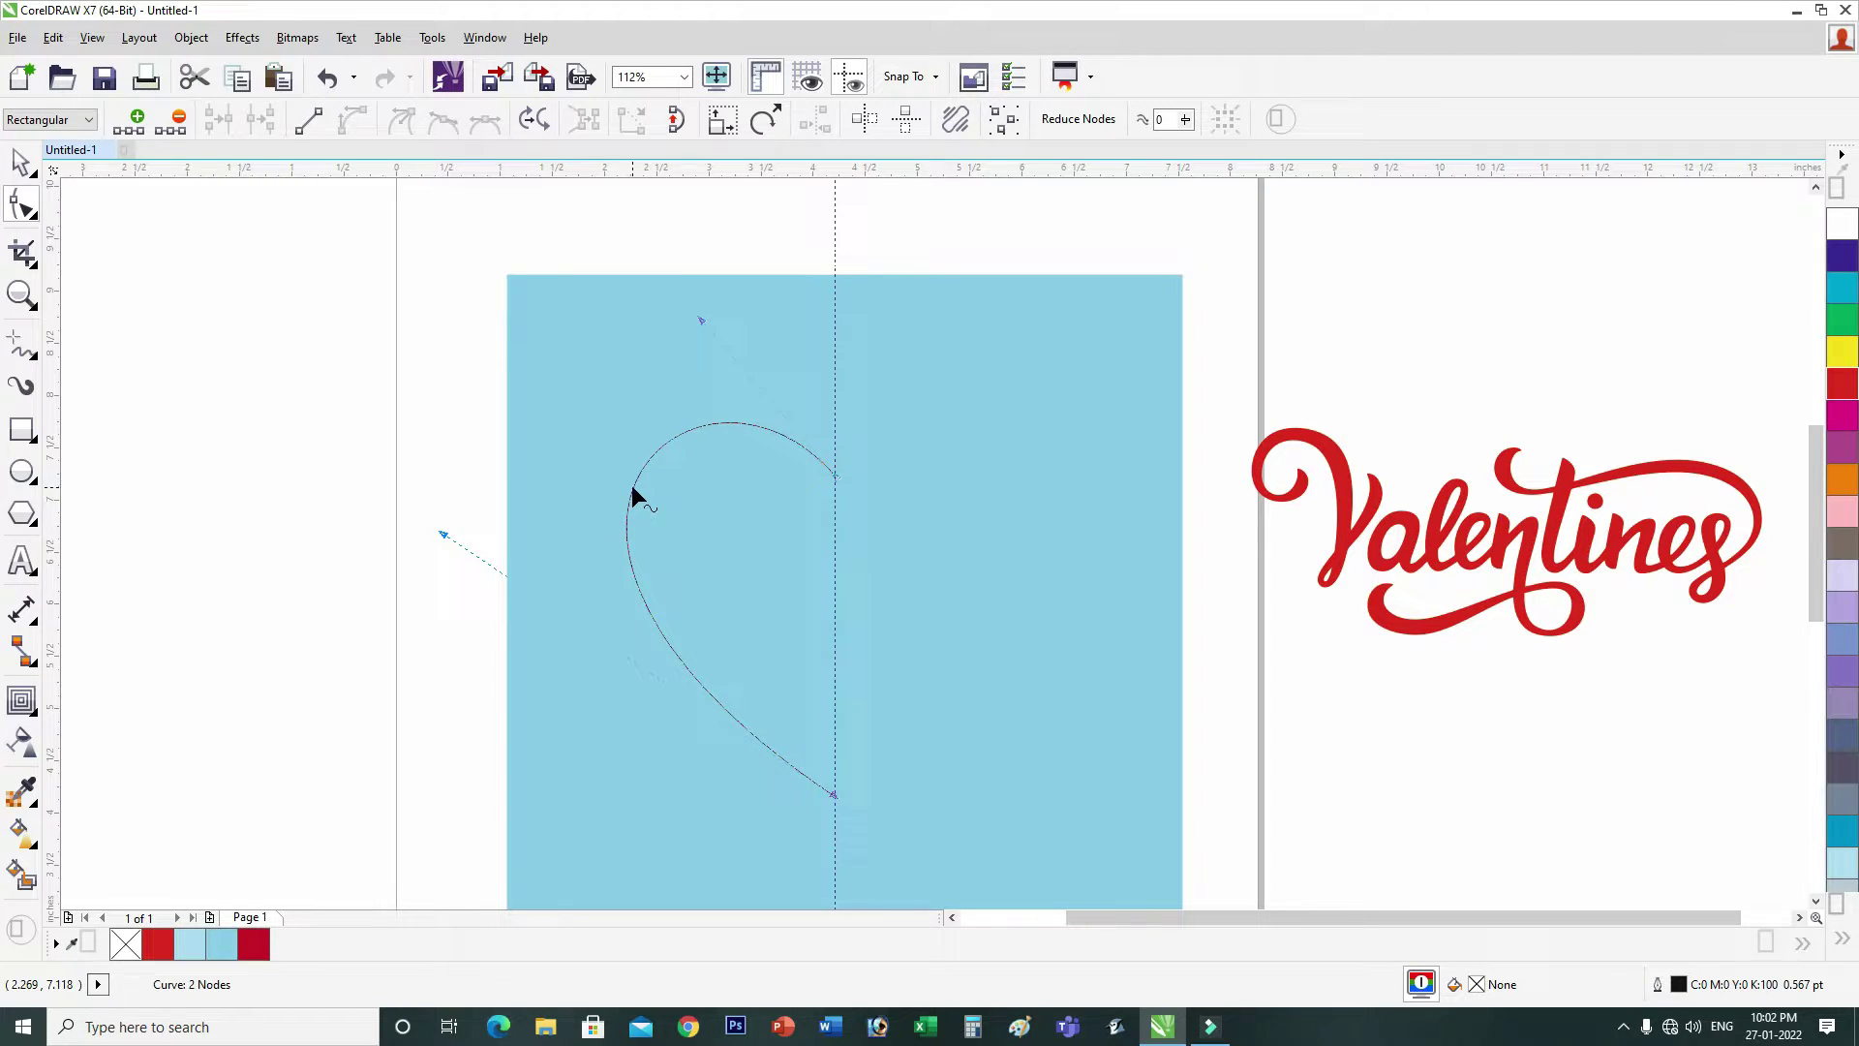
pyautogui.doubleClick(635, 490)
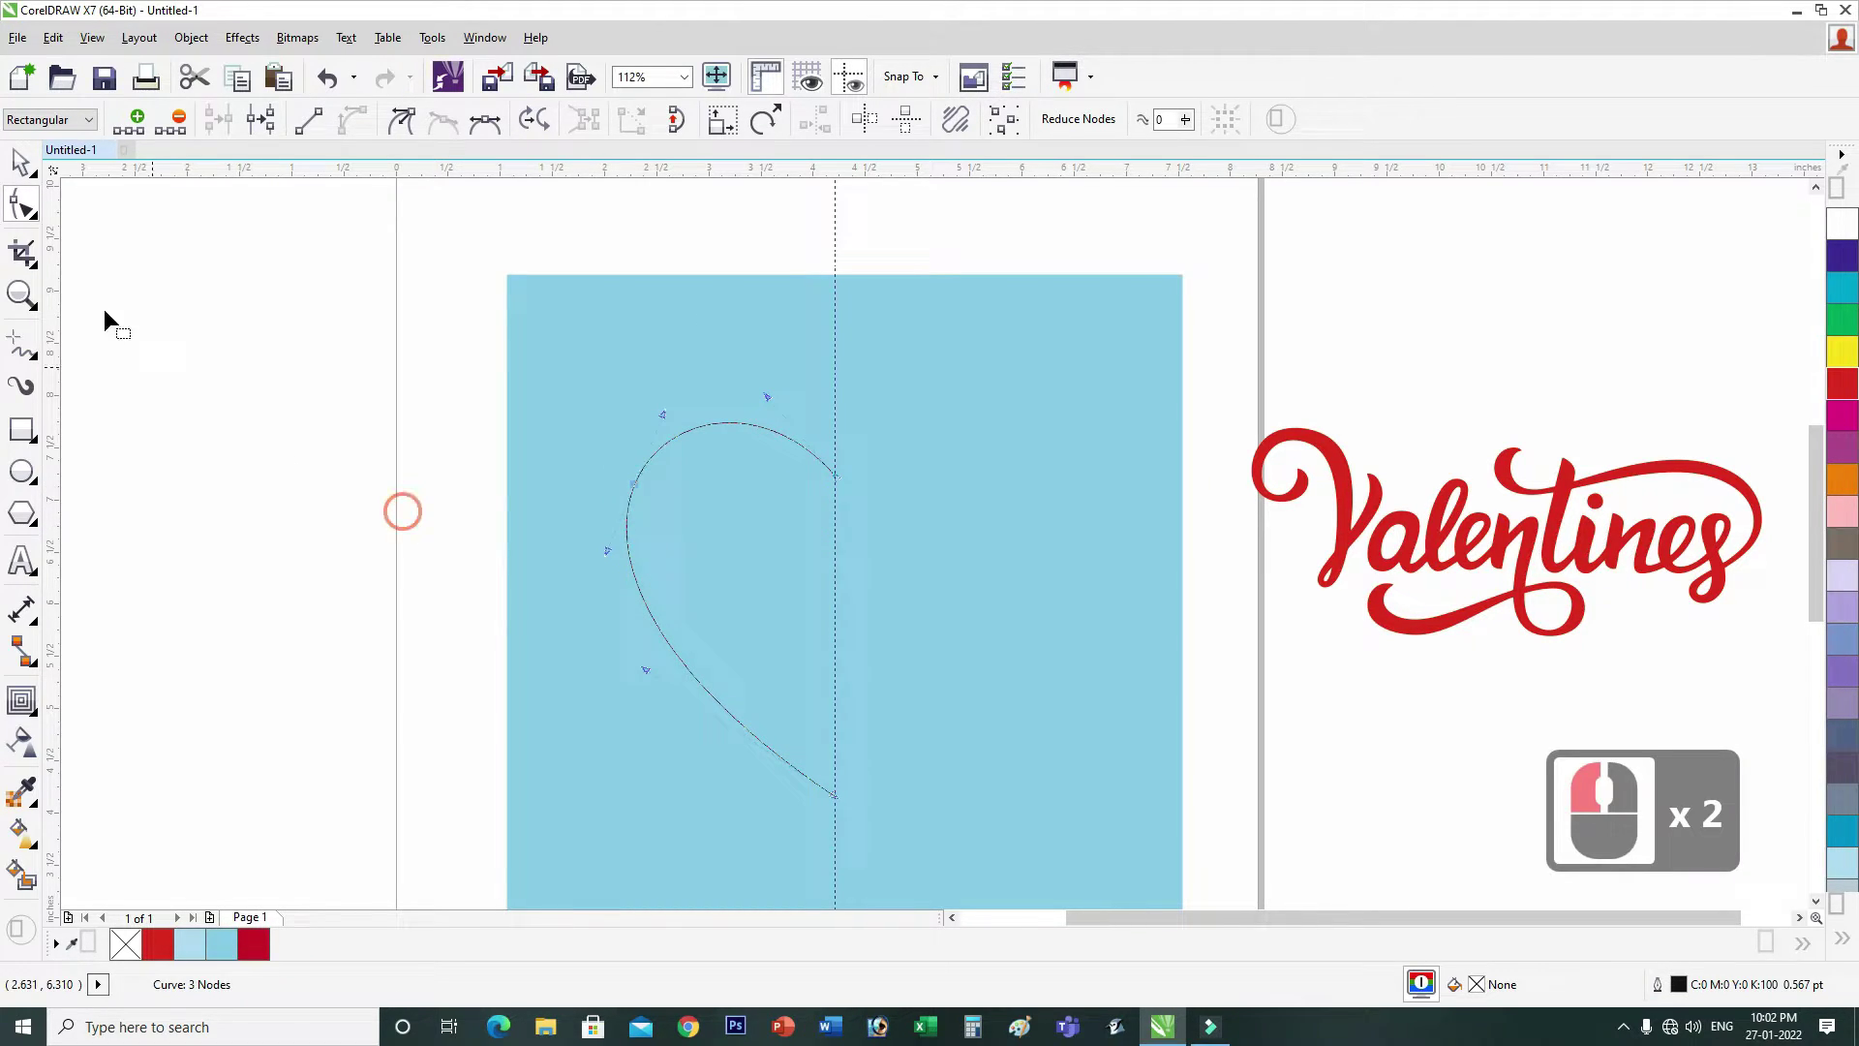
# Step: Duplicate the half heart, mirror it horizontally and move it against the centre guide
pyautogui.click(606, 519)
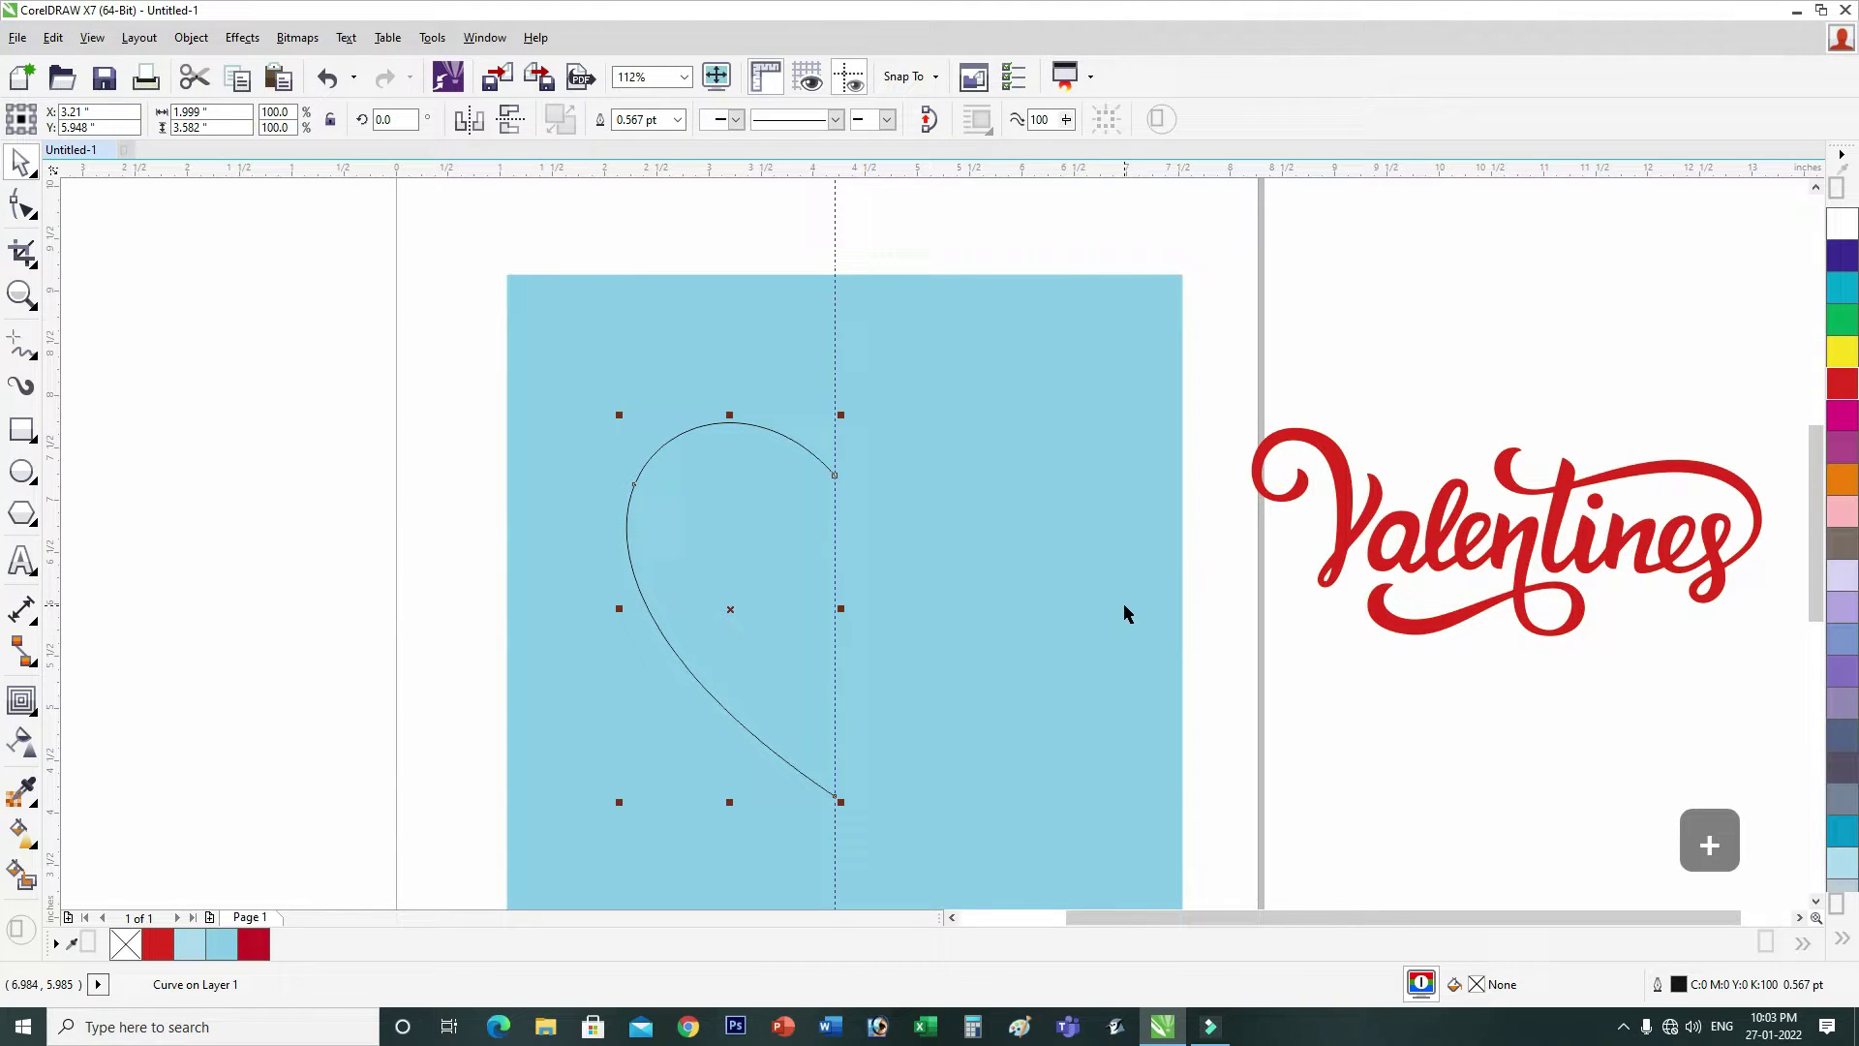
pyautogui.click(904, 629)
pyautogui.click(996, 432)
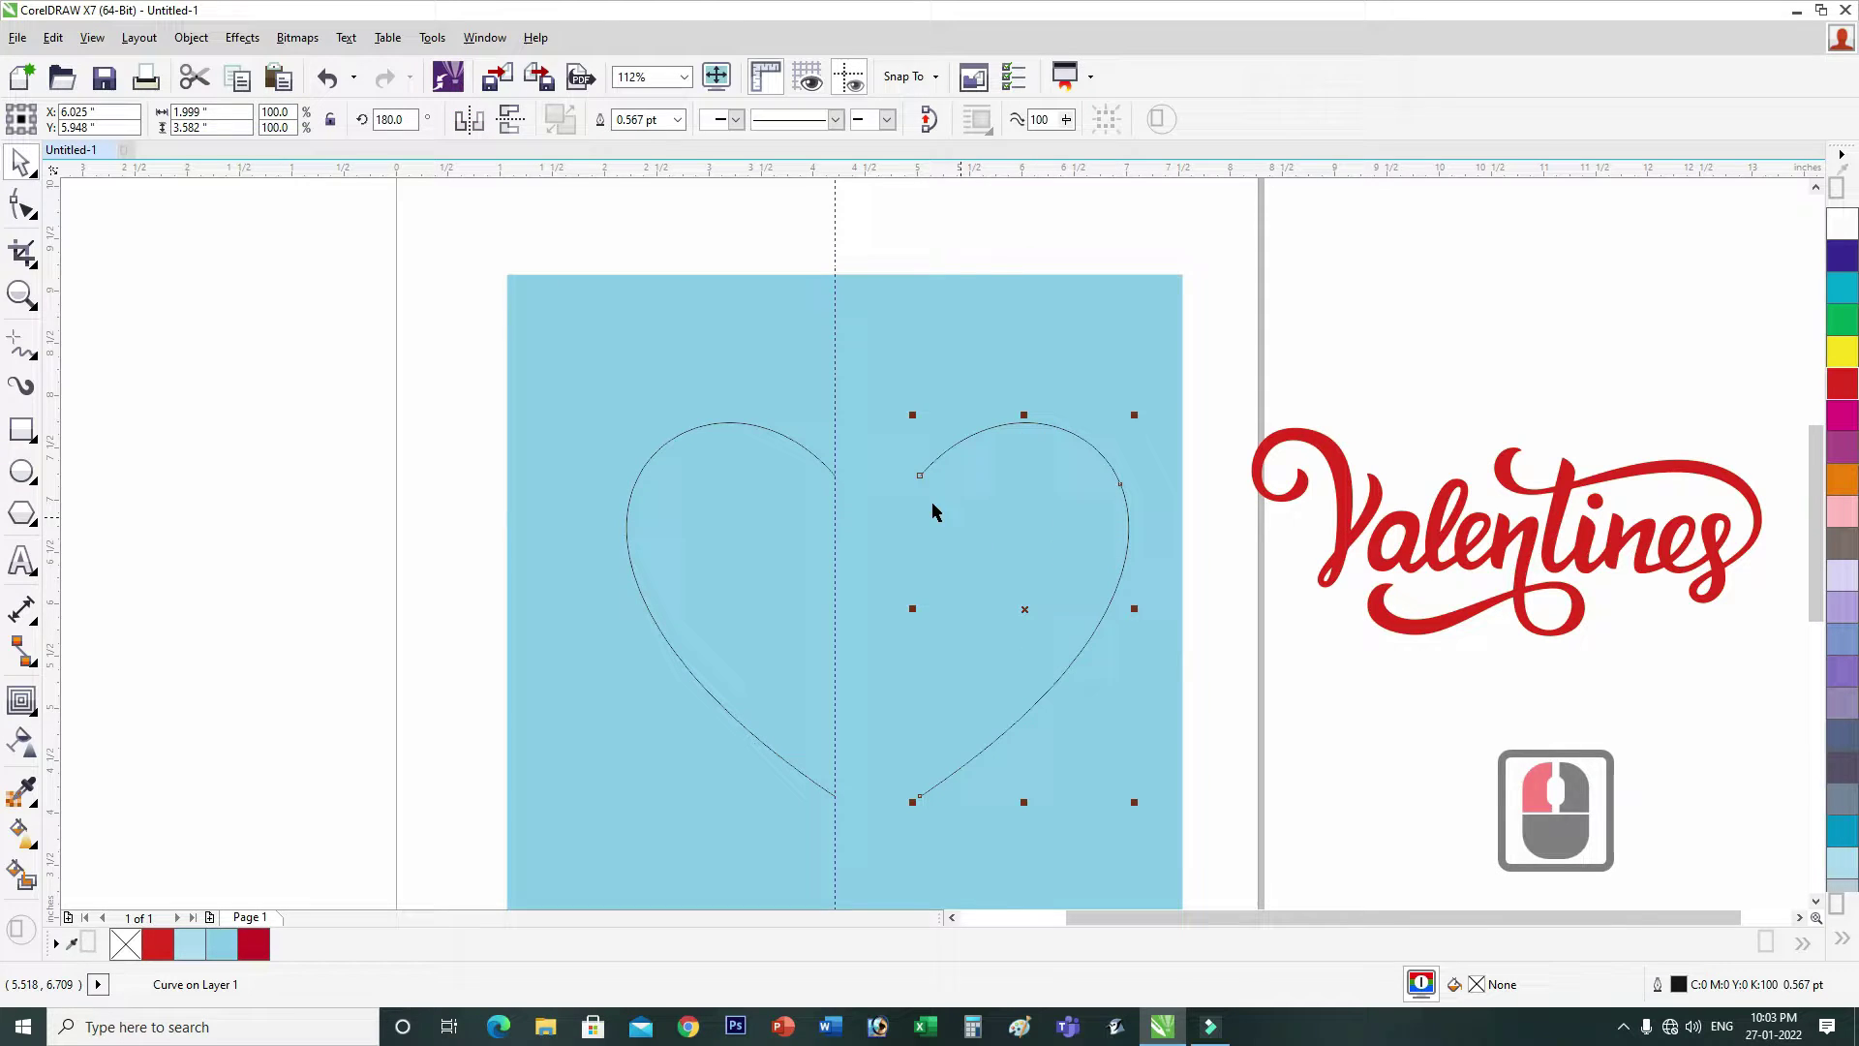
pyautogui.click(931, 466)
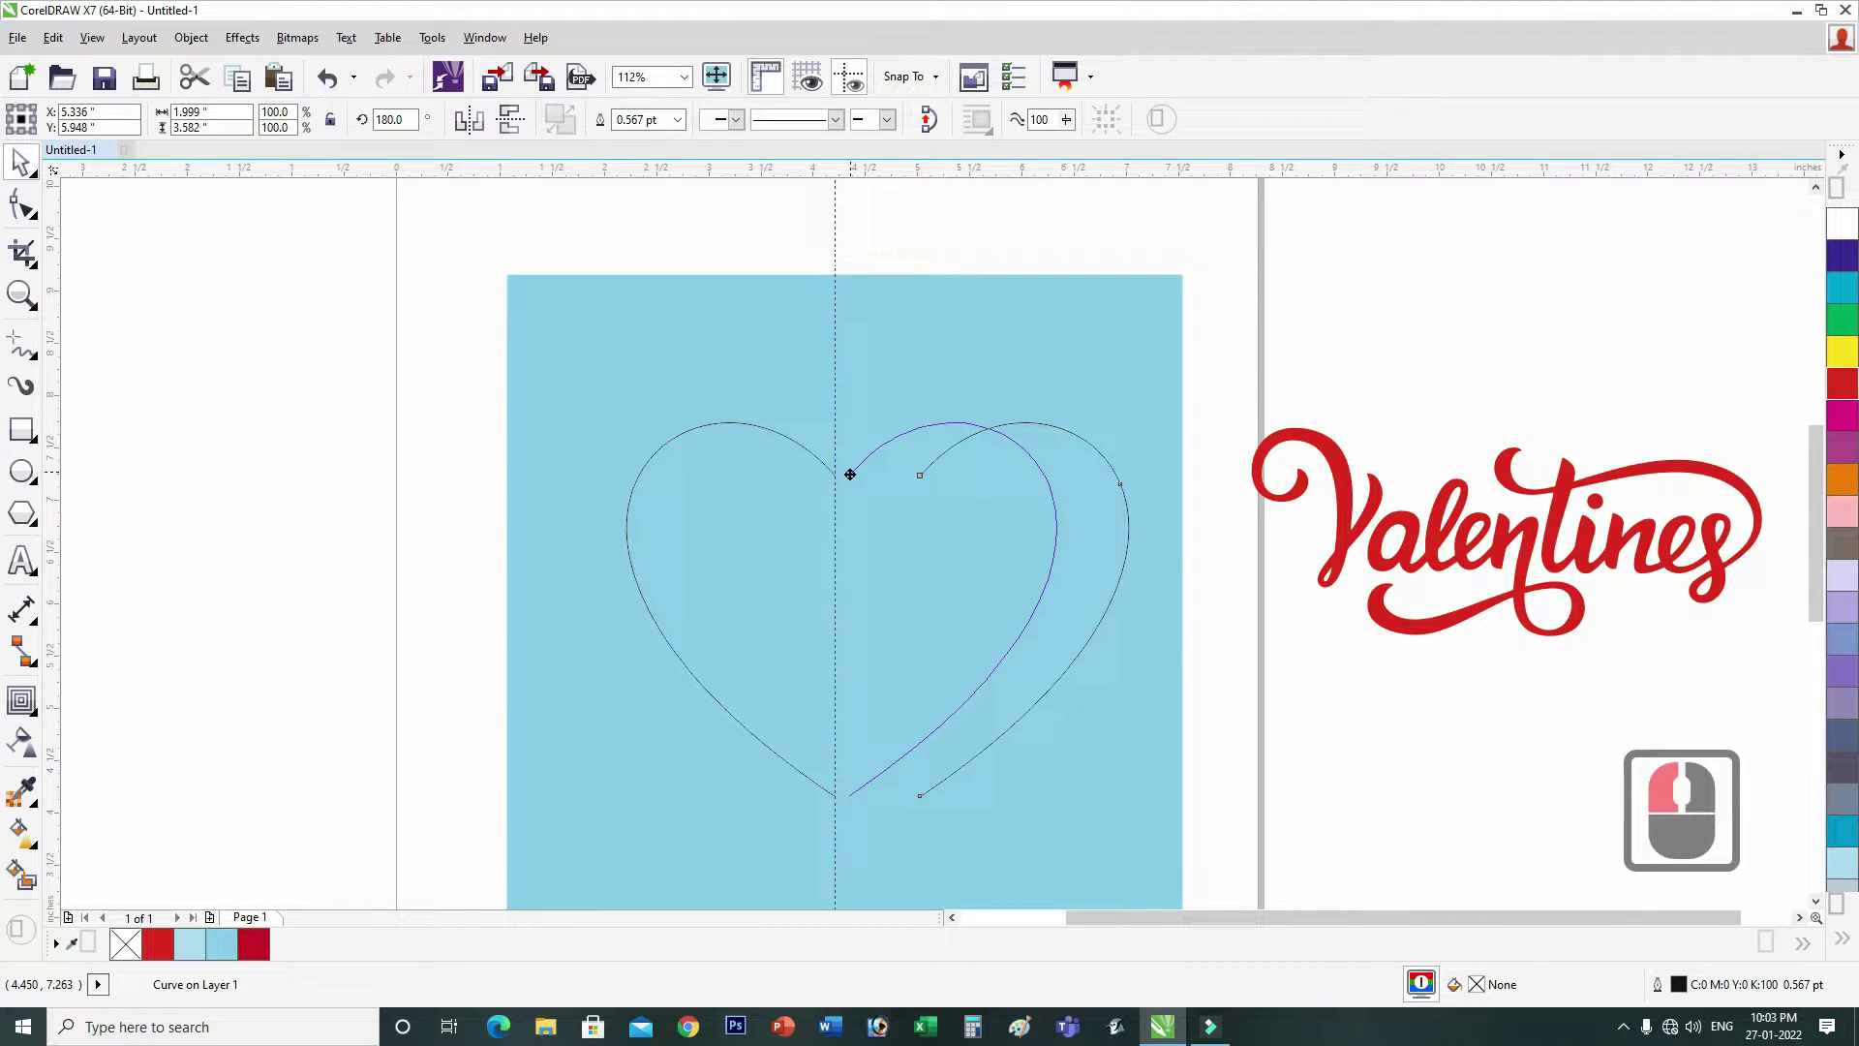
pyautogui.click(843, 480)
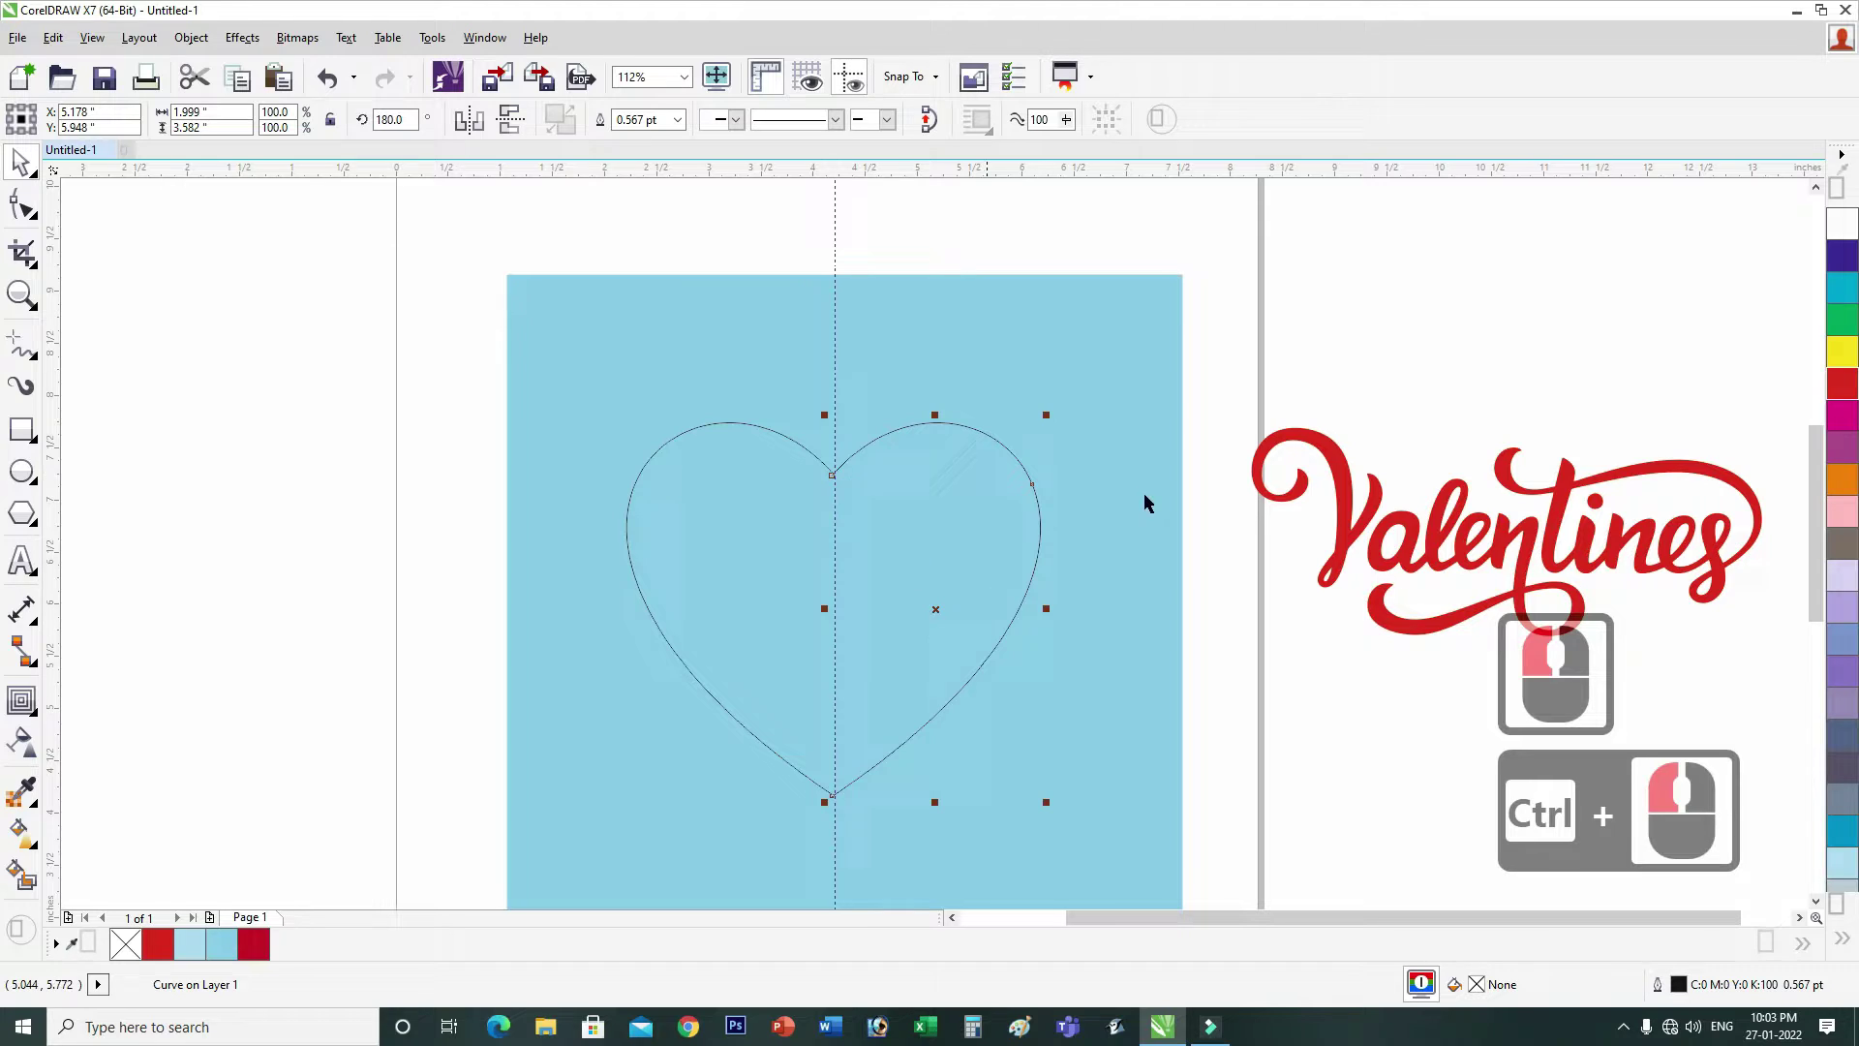
# Step: Select both halves, nudge the right one into place and combine them into one curve
pyautogui.click(888, 511)
pyautogui.click(864, 450)
pyautogui.click(856, 455)
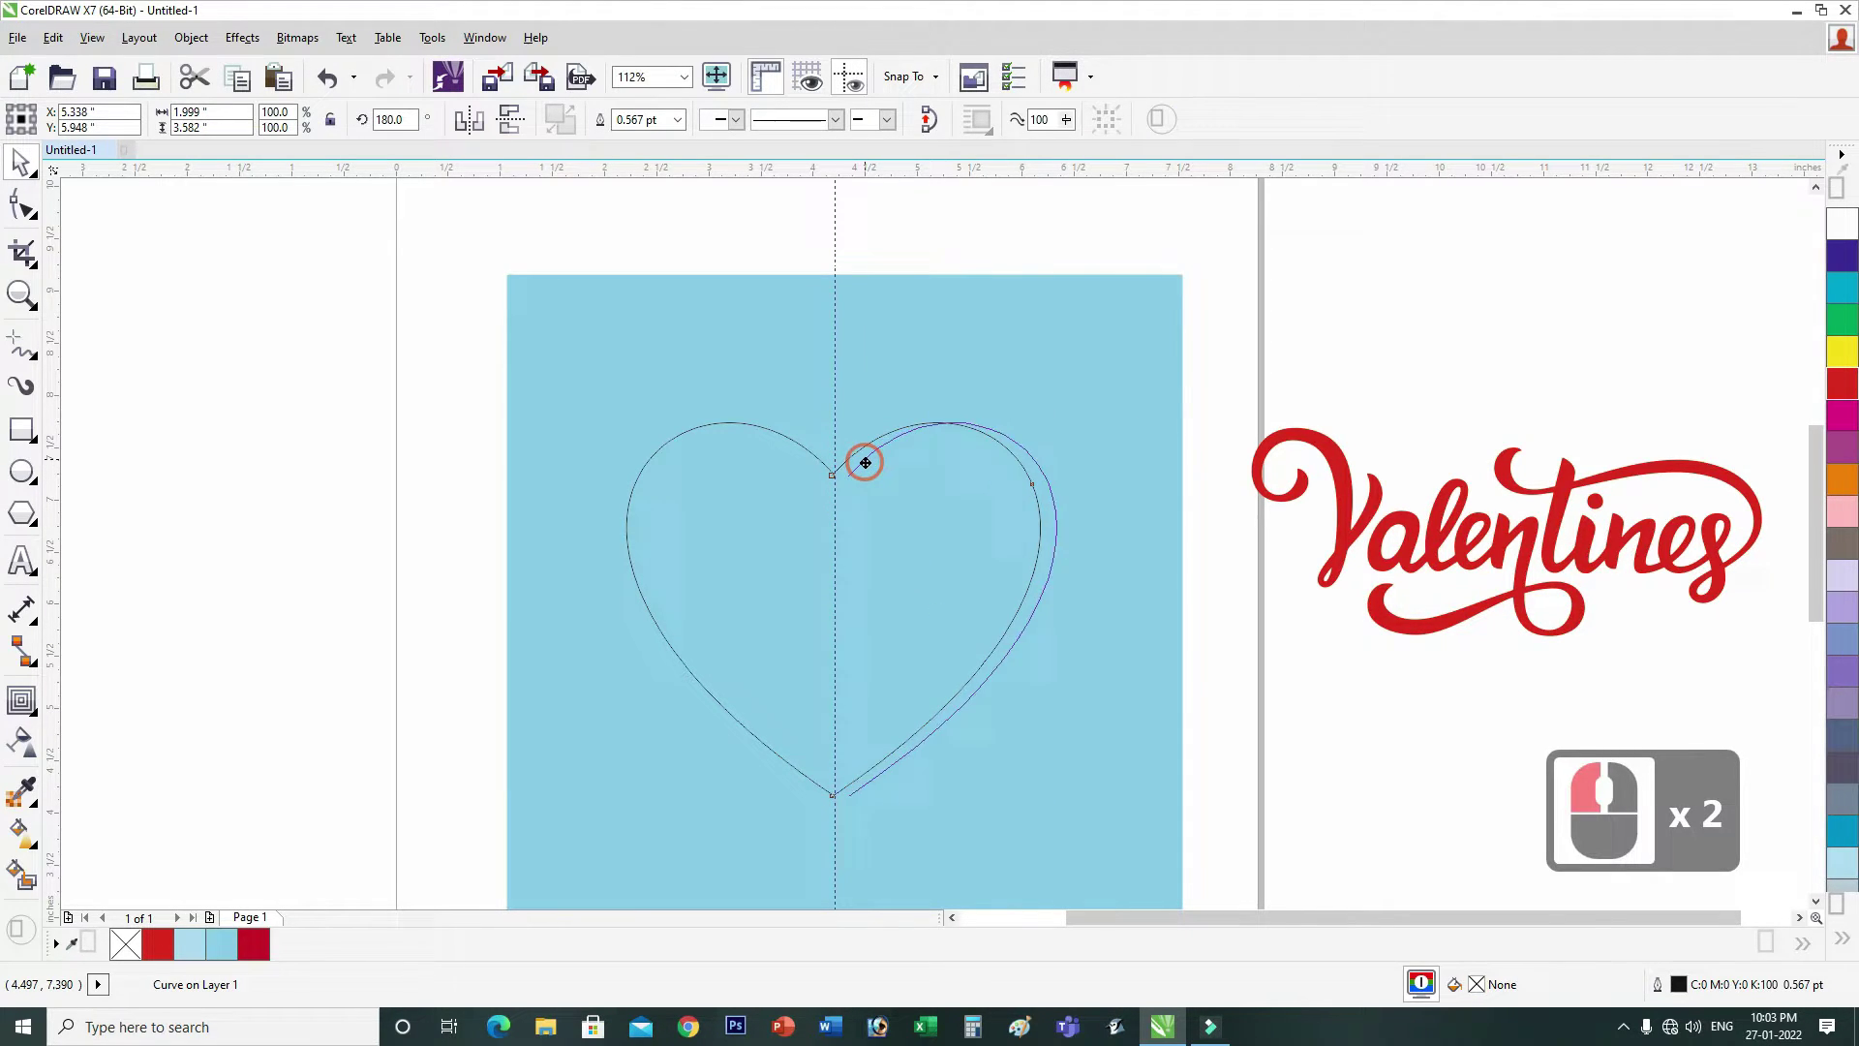
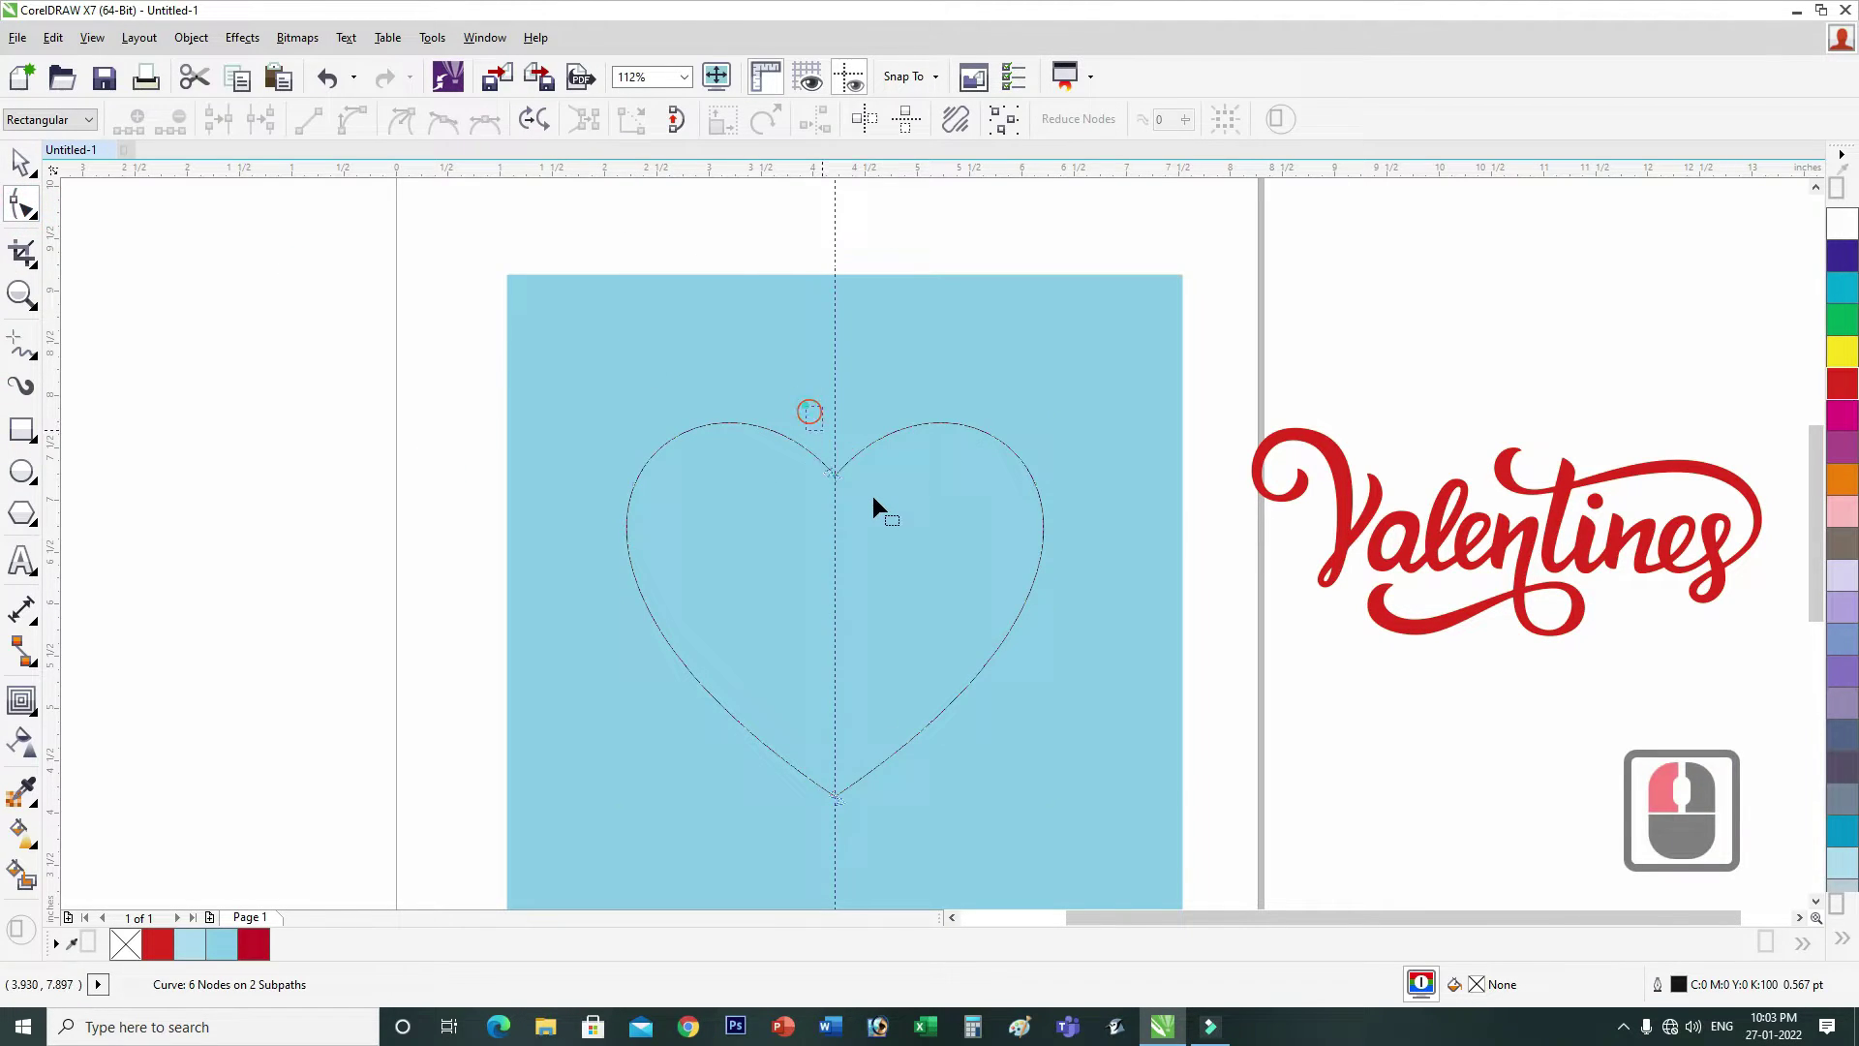
# Step: Join the meeting nodes into one closed heart and switch its red fill to a fountain gradient
pyautogui.click(883, 522)
pyautogui.click(566, 578)
pyautogui.click(527, 641)
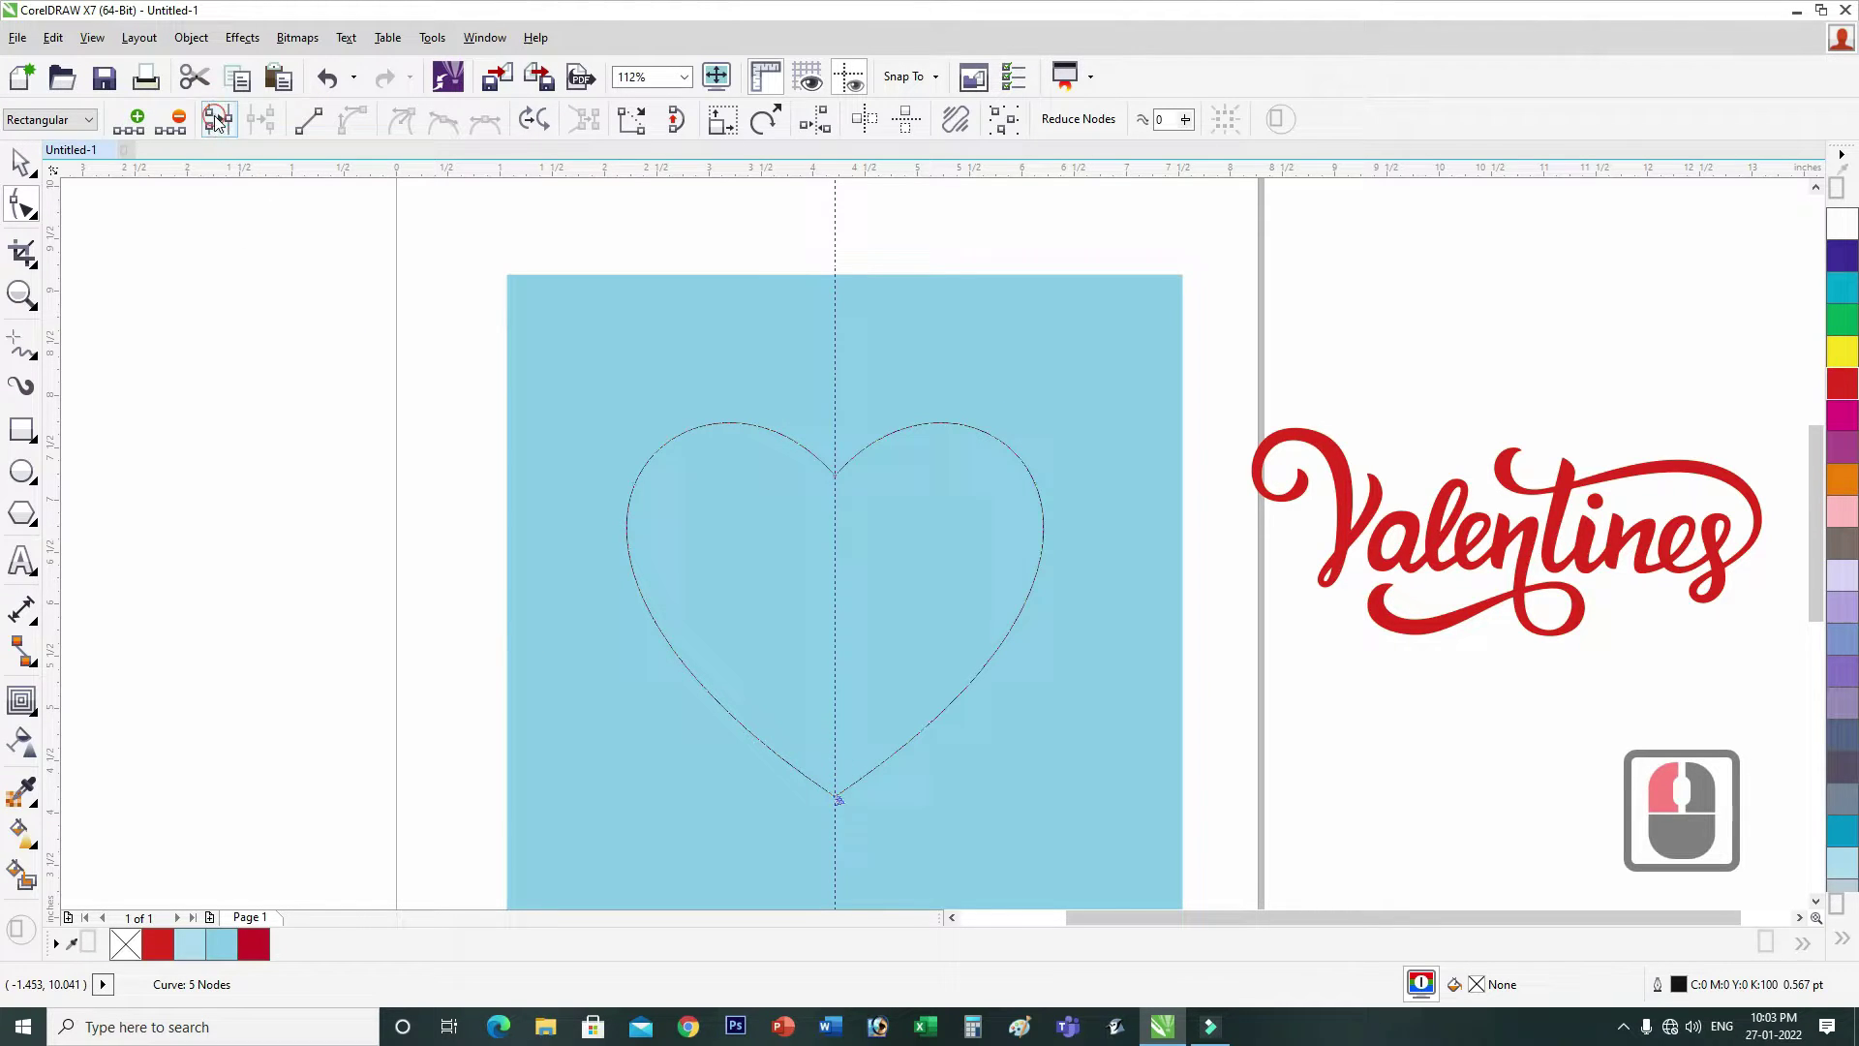
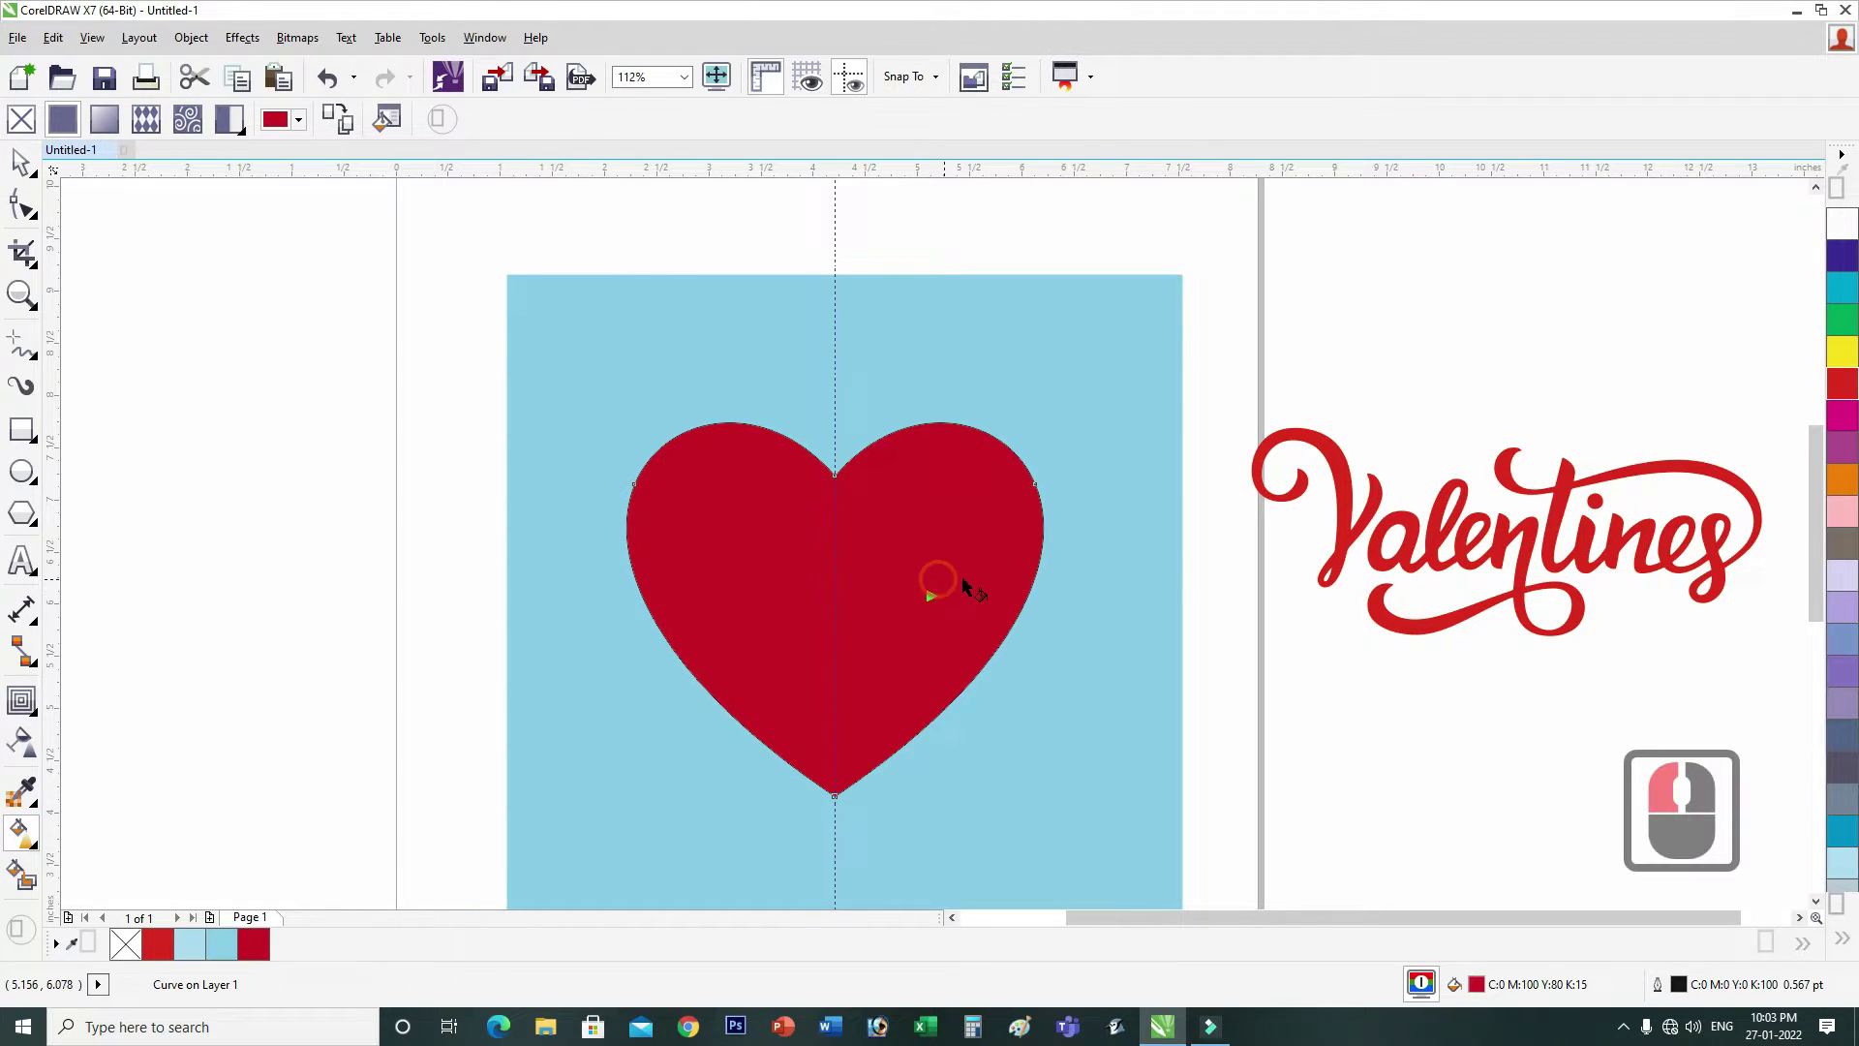
pyautogui.click(1007, 771)
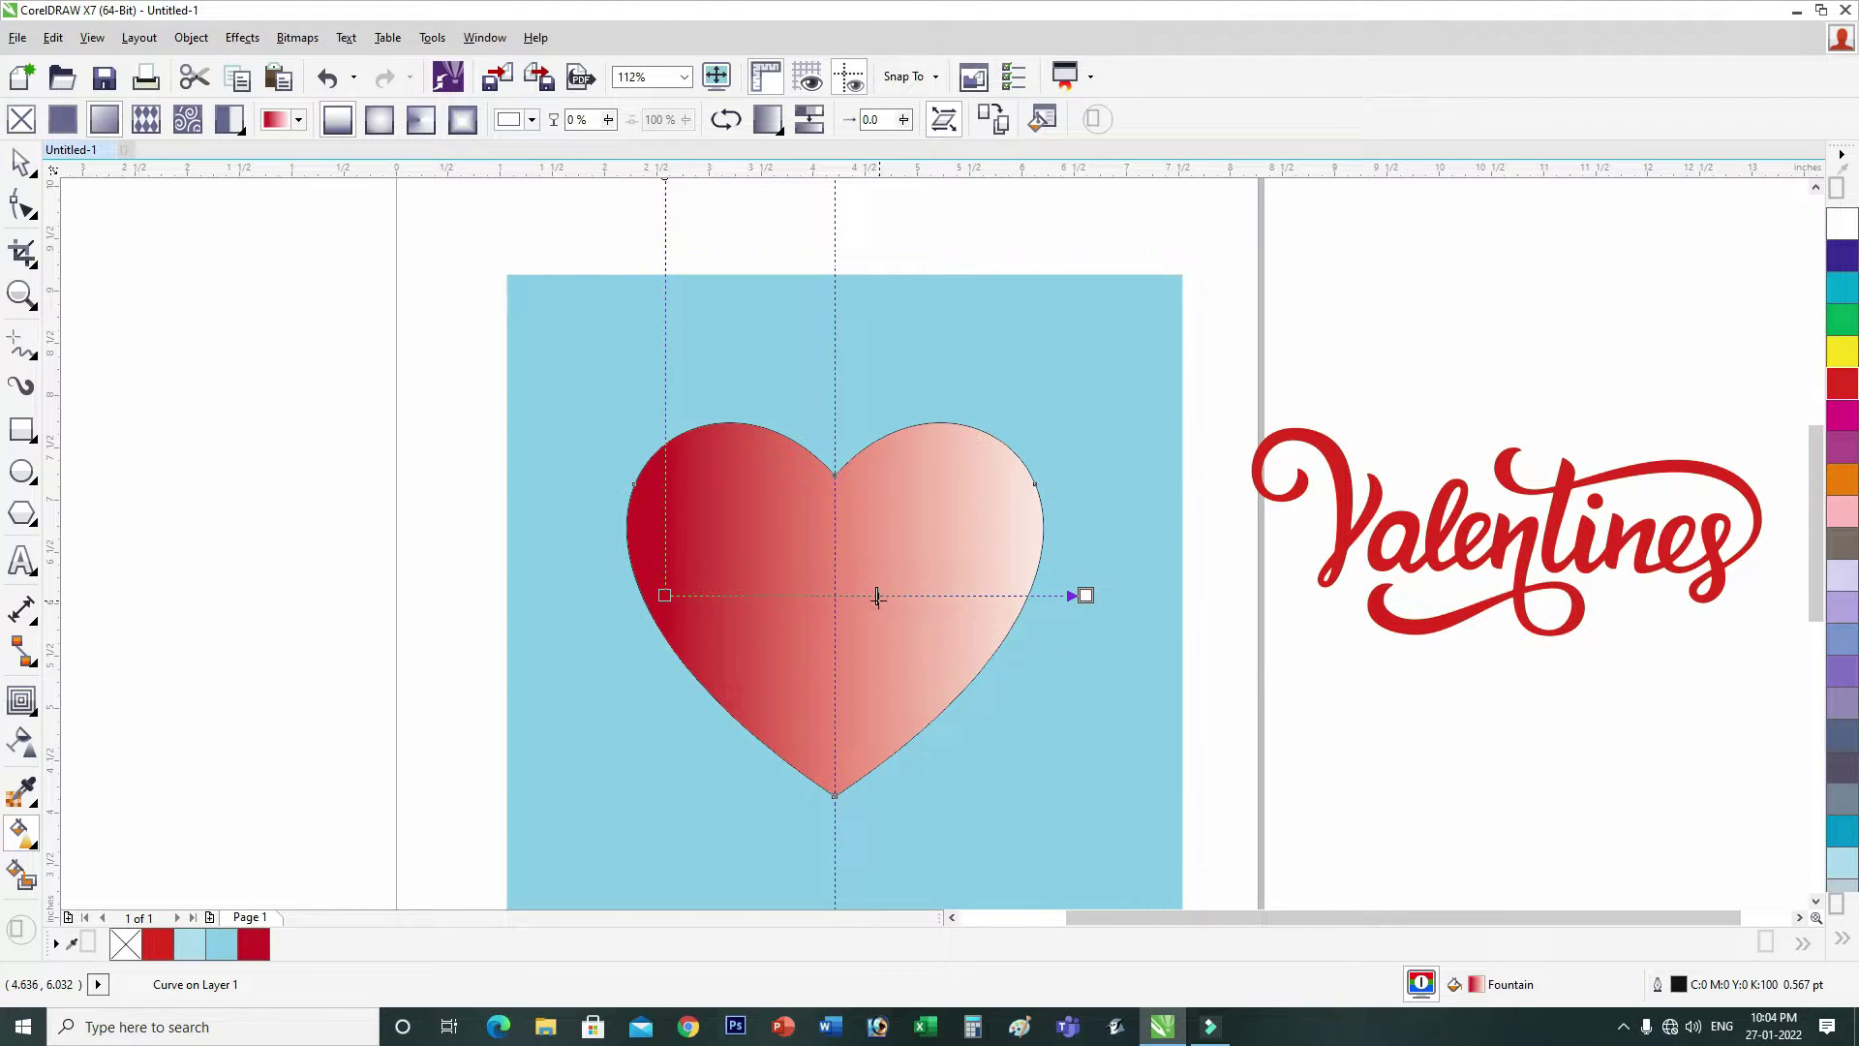
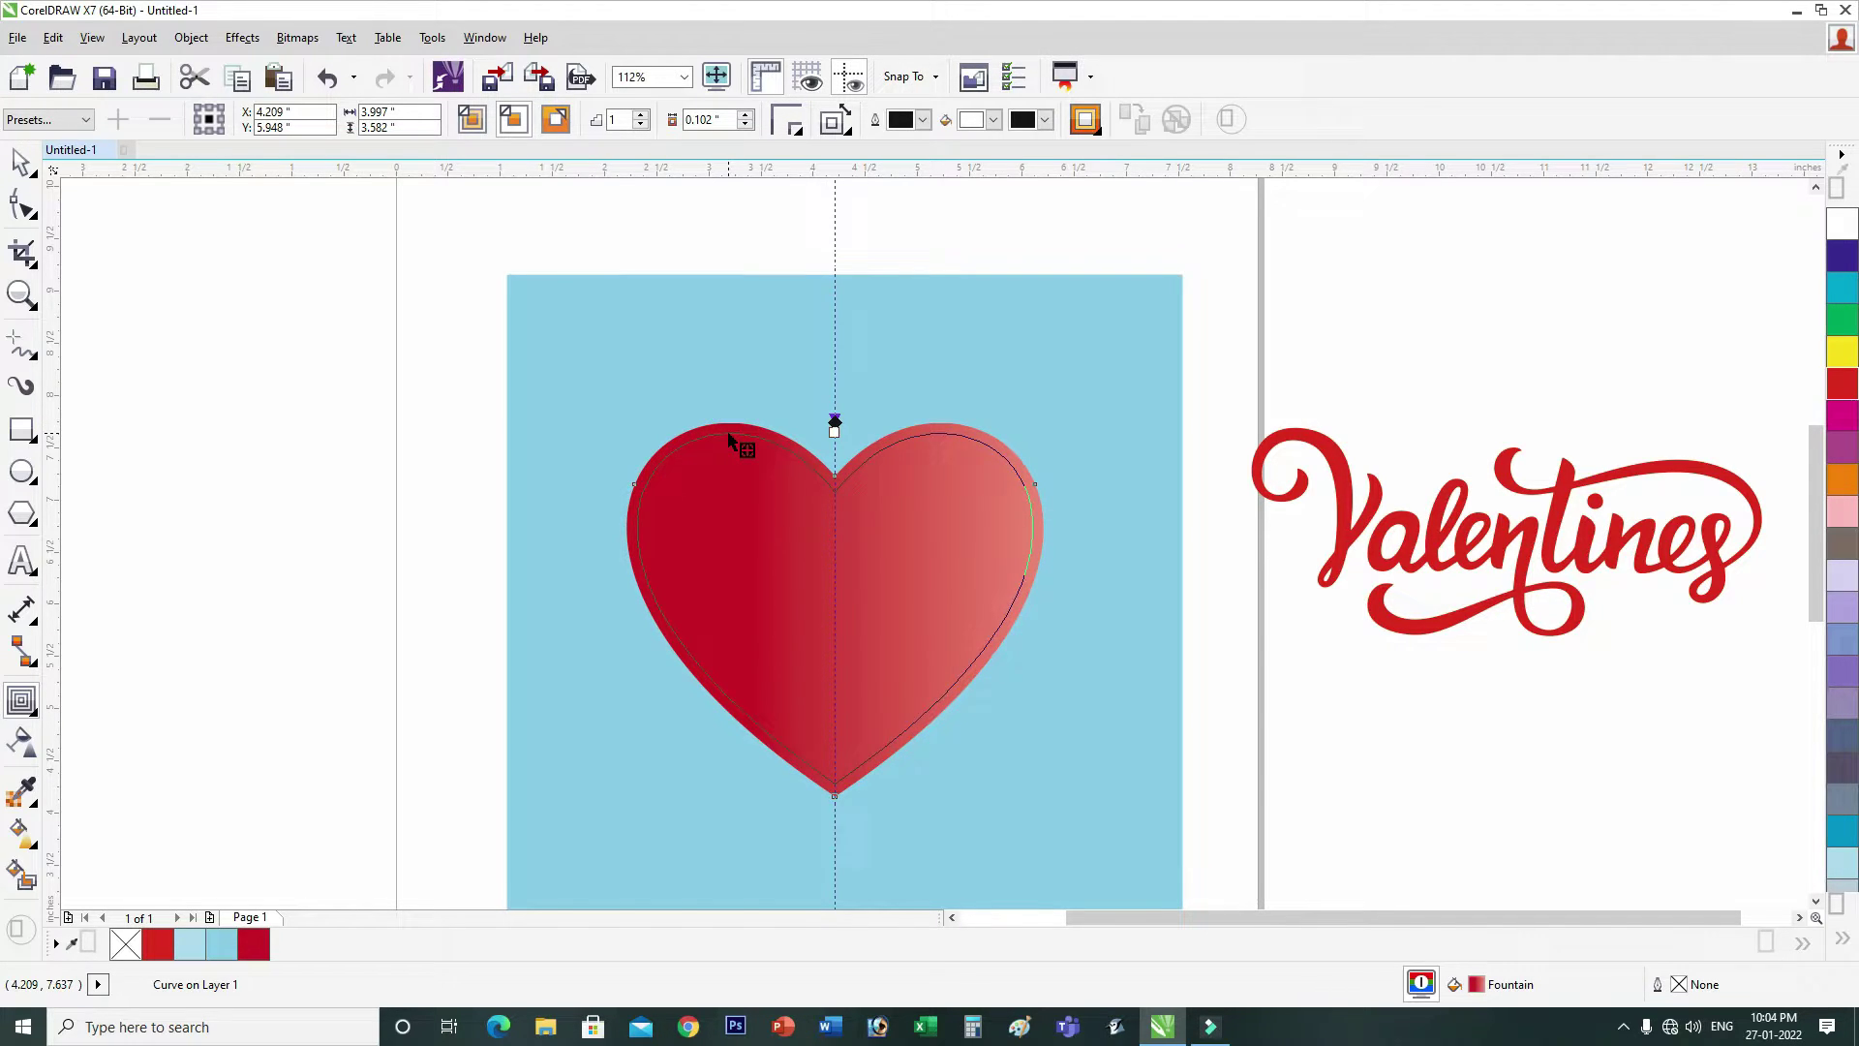
# Step: Break the contour from the inner heart (Ctrl+K) to leave a red-gradient heart inside its rim
pyautogui.click(733, 439)
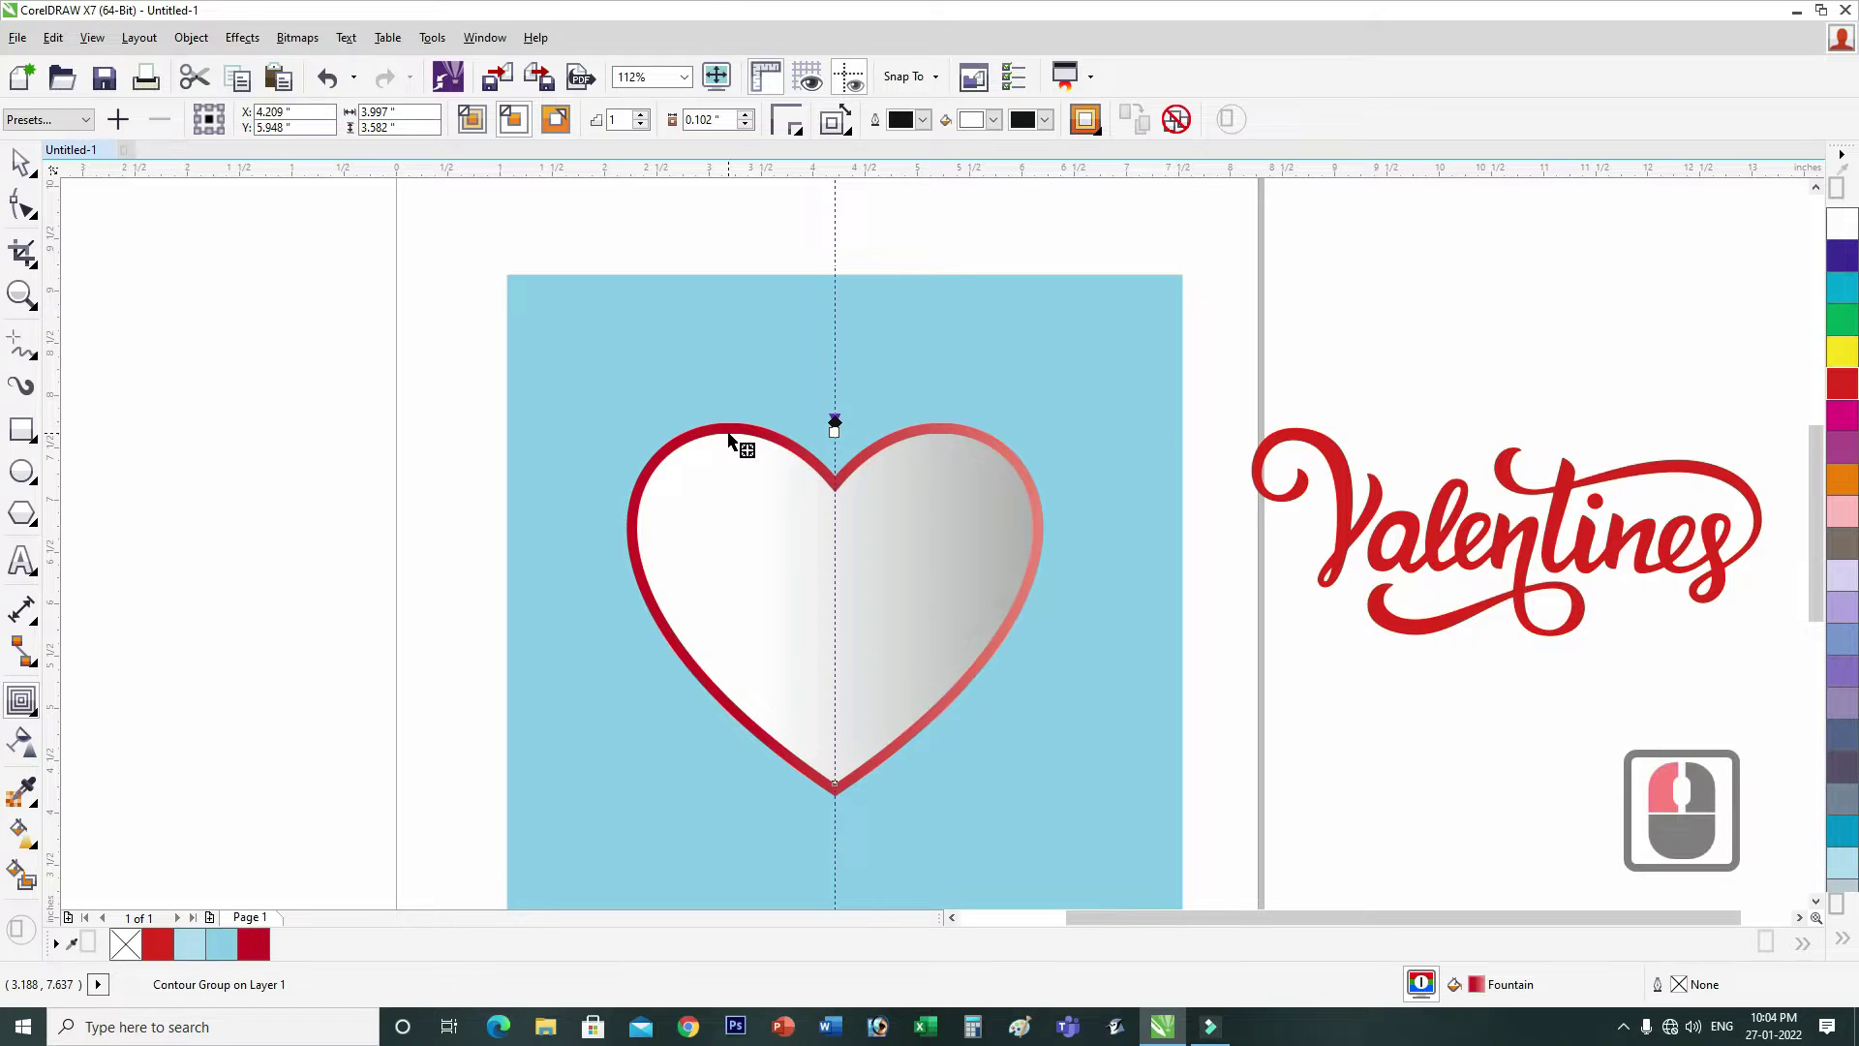
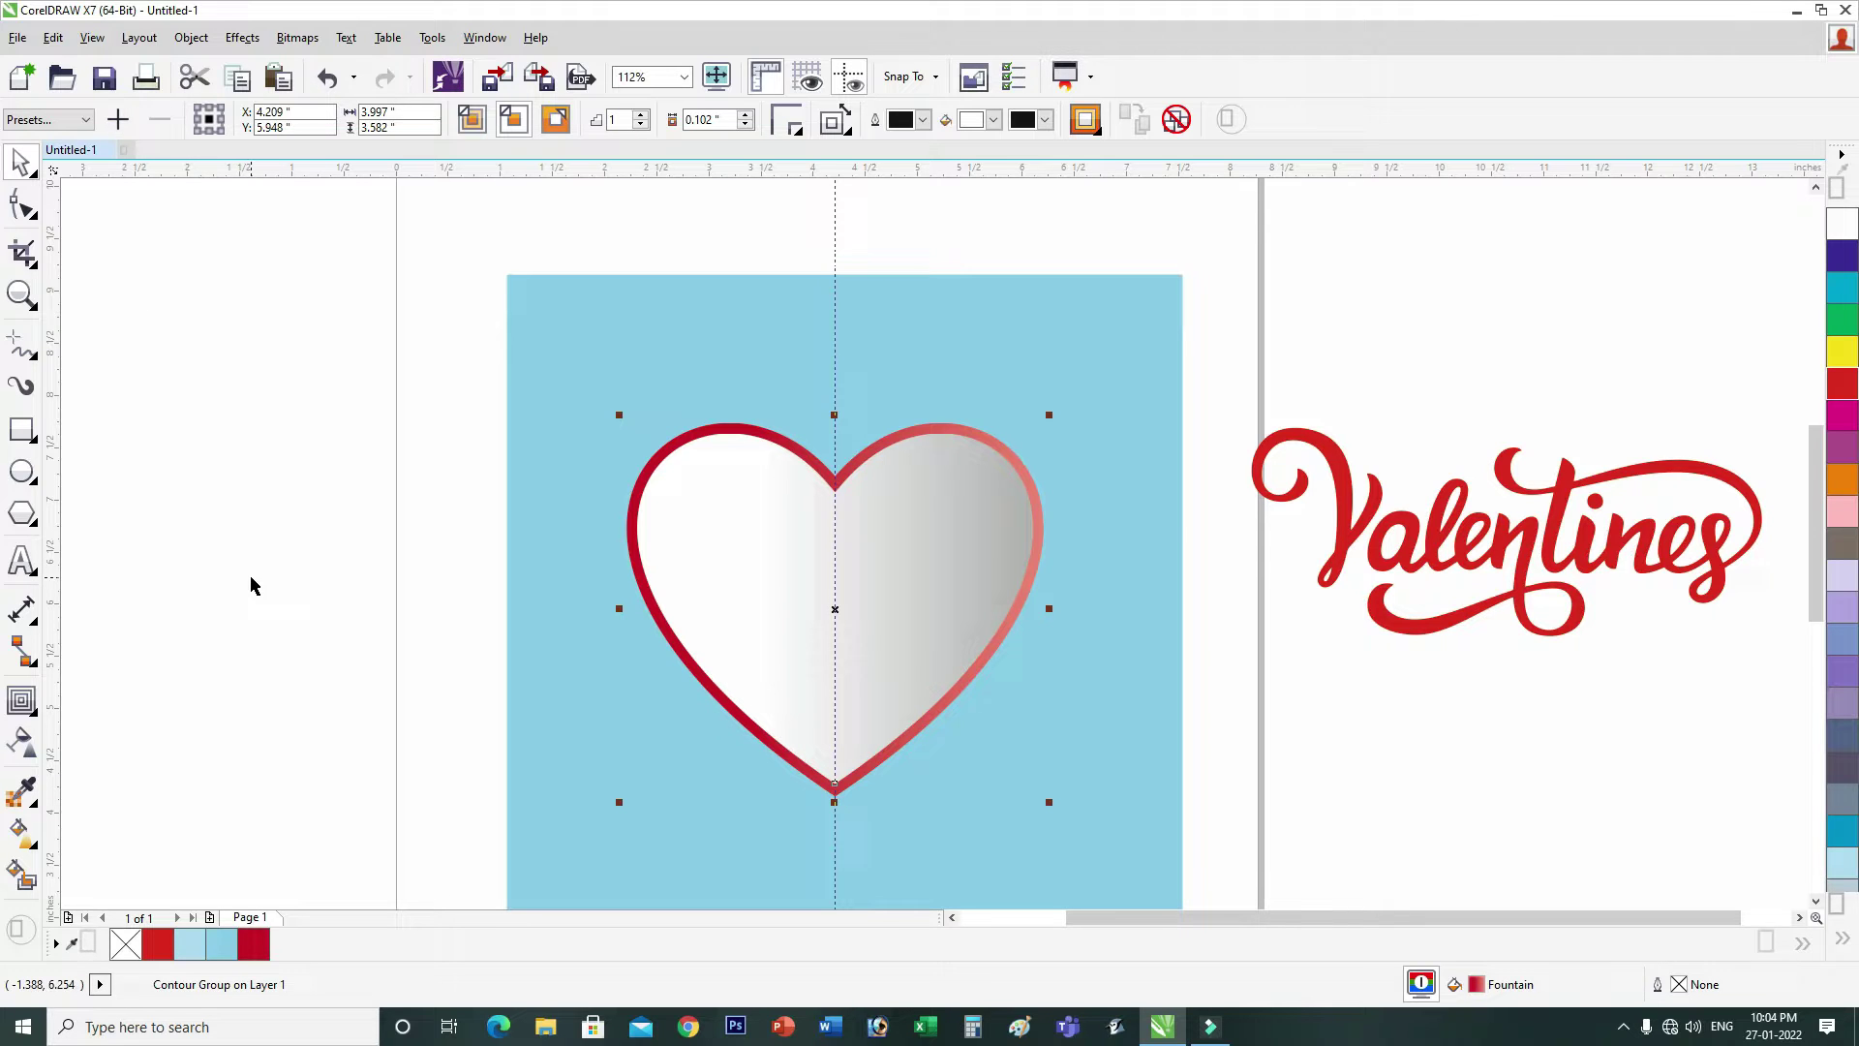
pyautogui.click(256, 583)
pyautogui.press('ctrl+k')
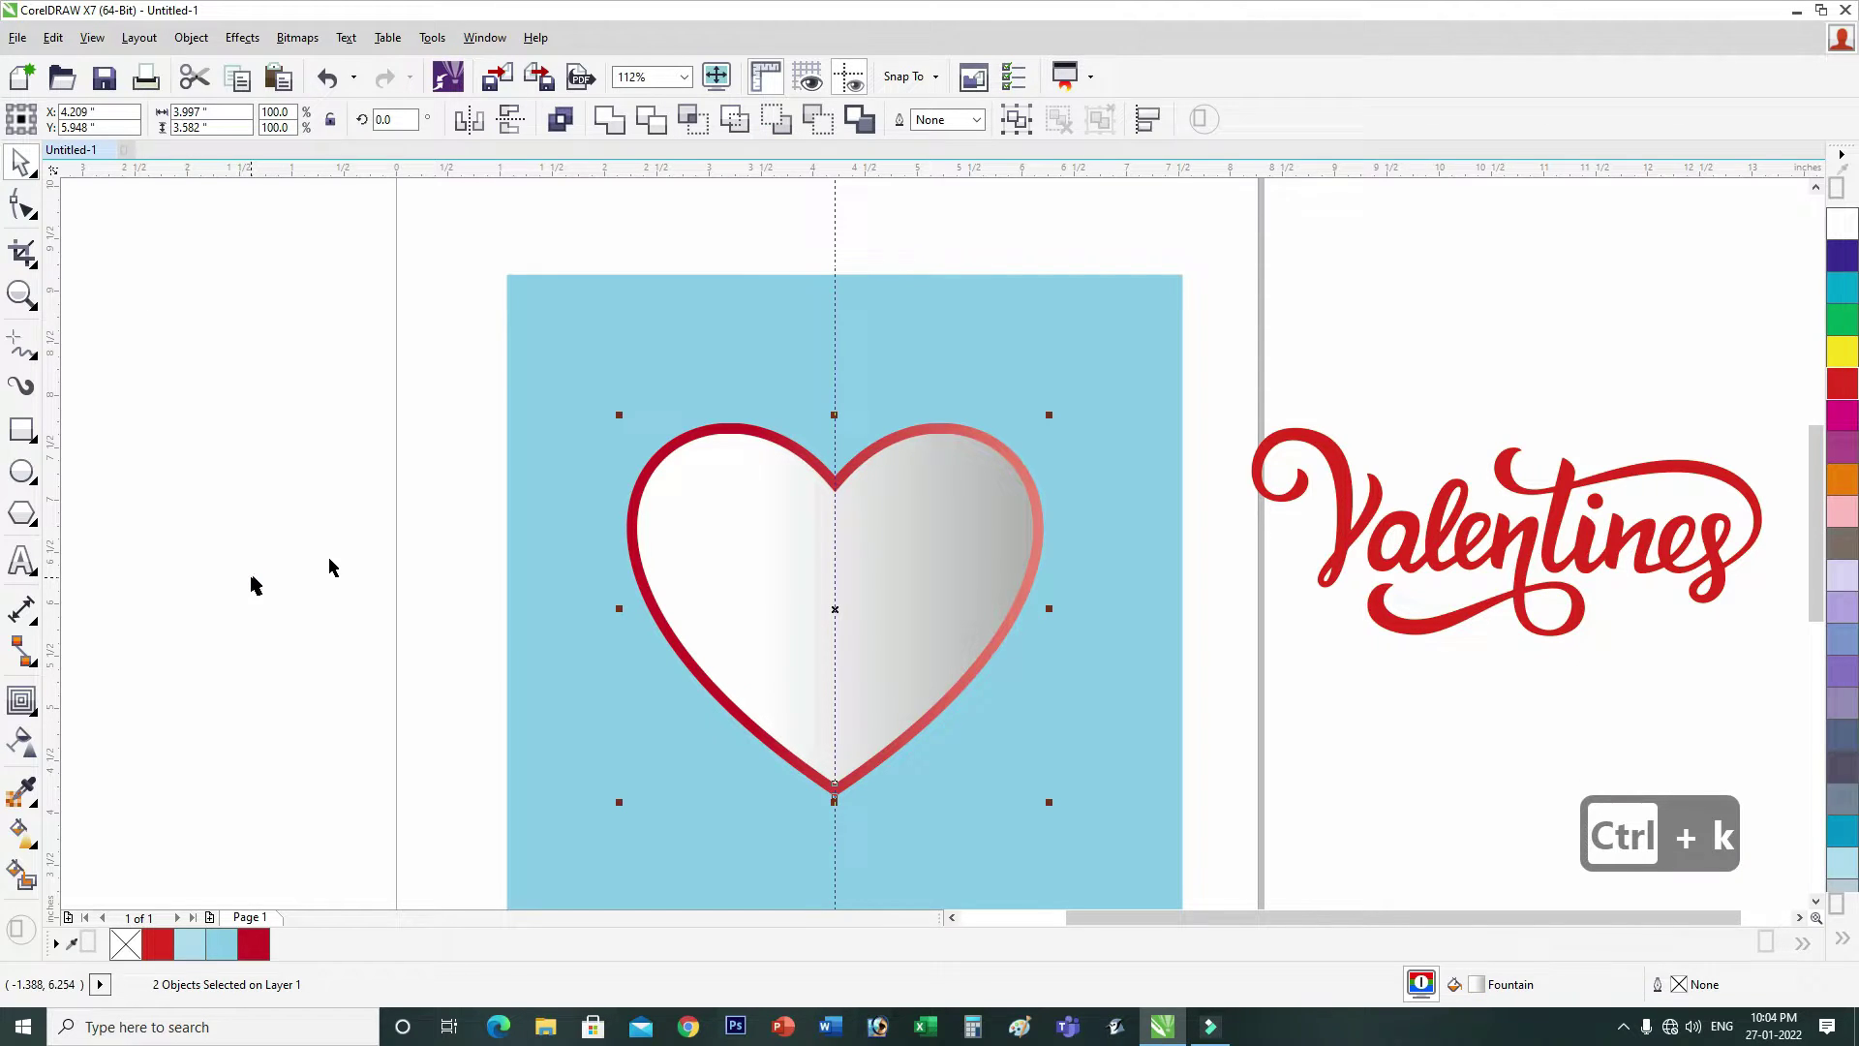
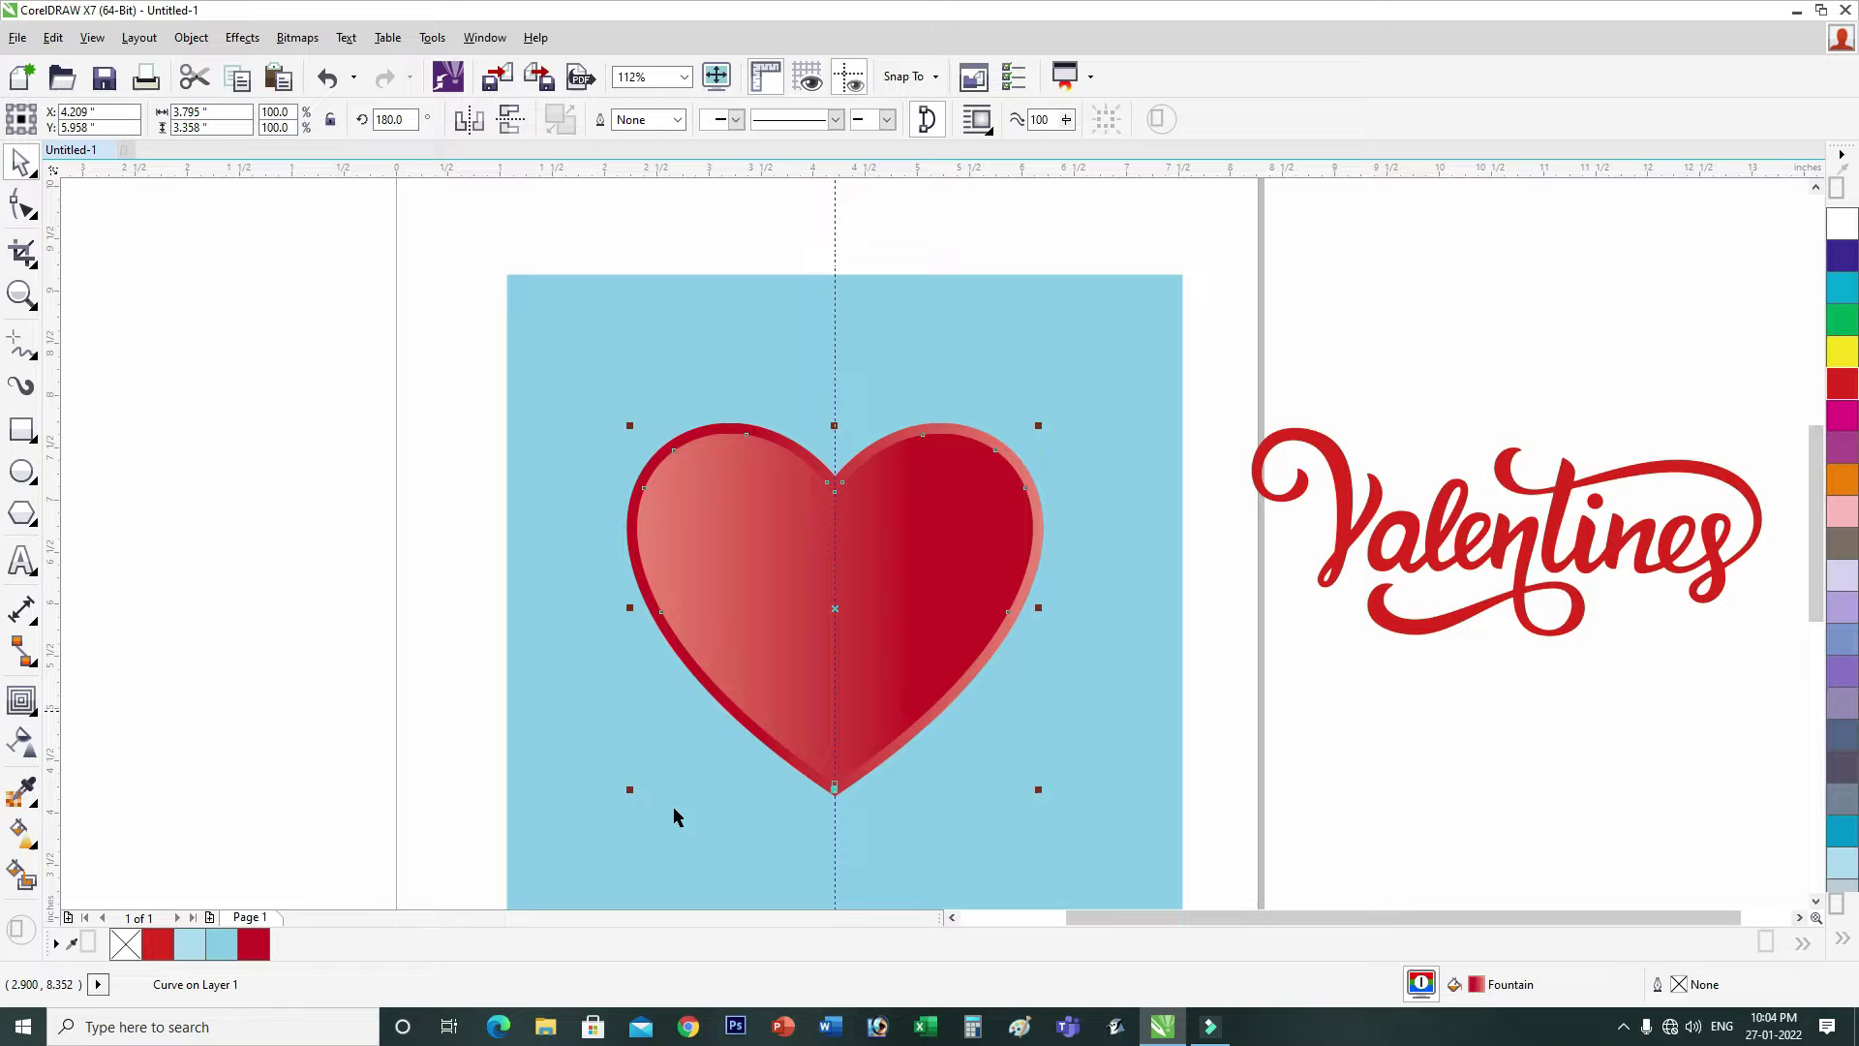
pyautogui.click(323, 728)
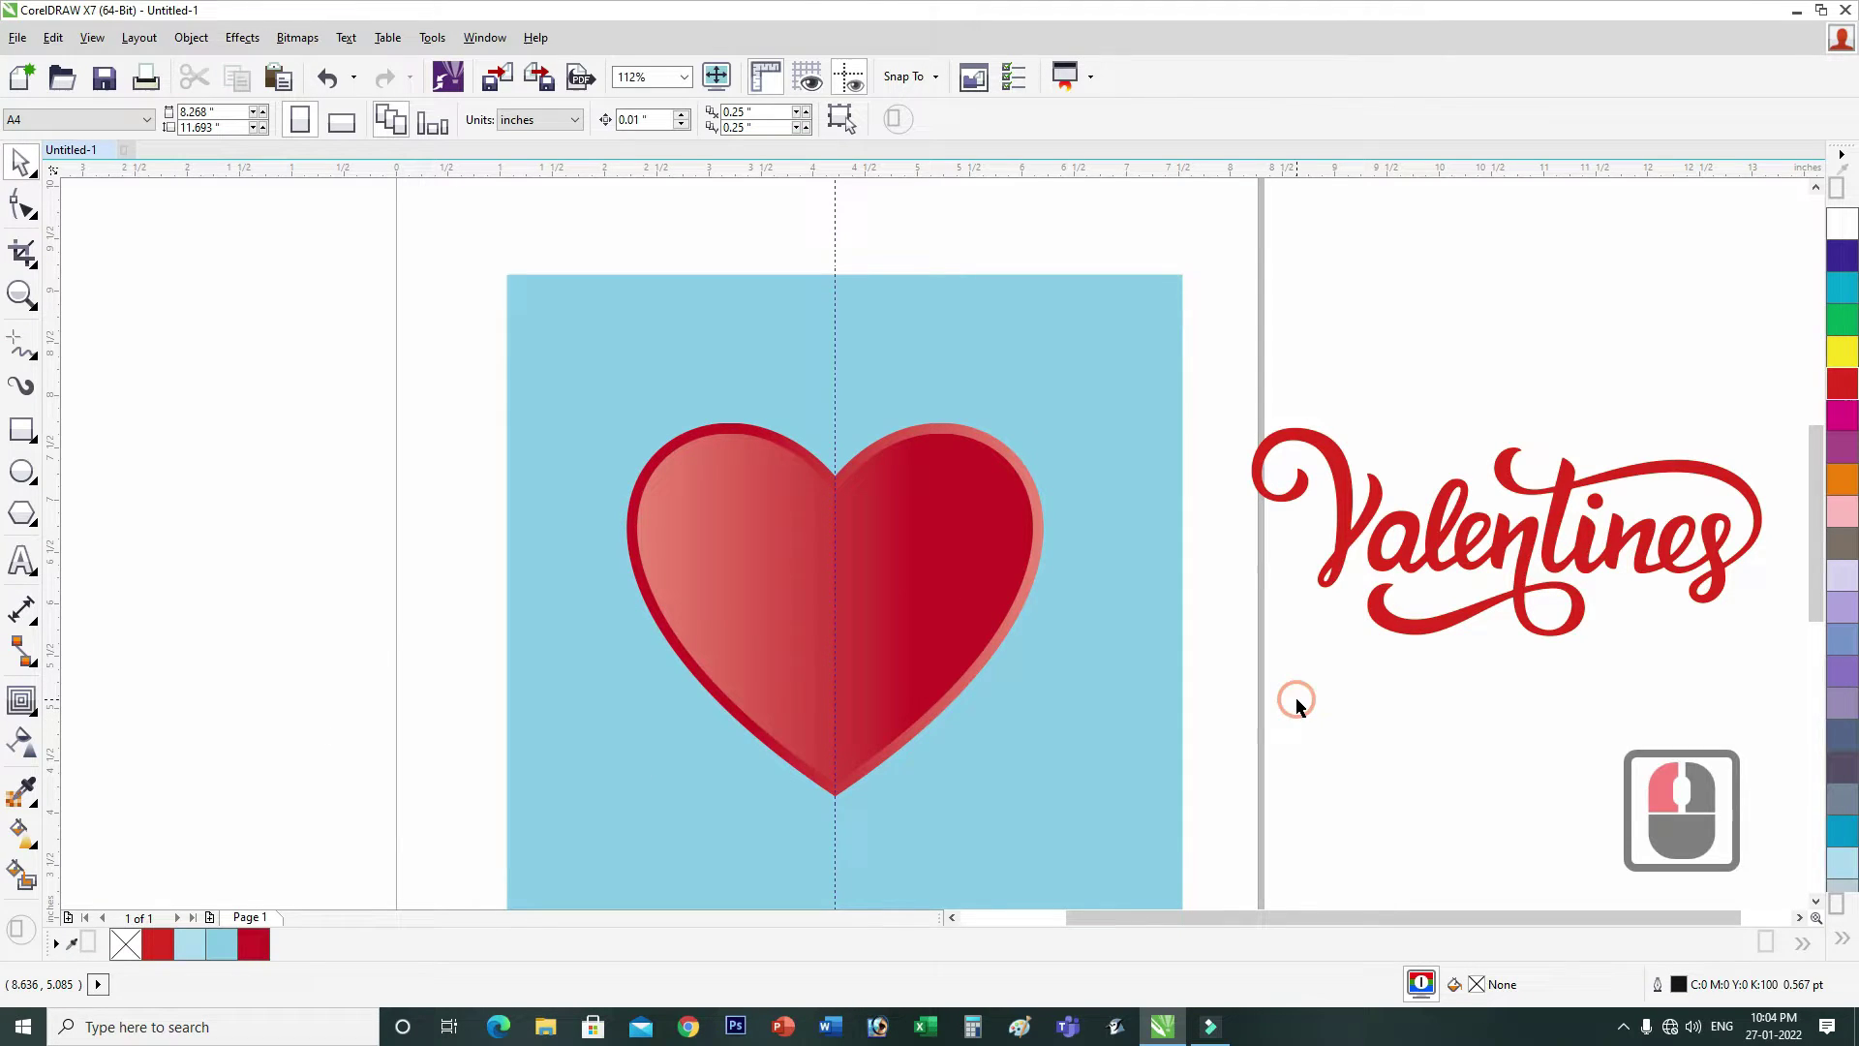
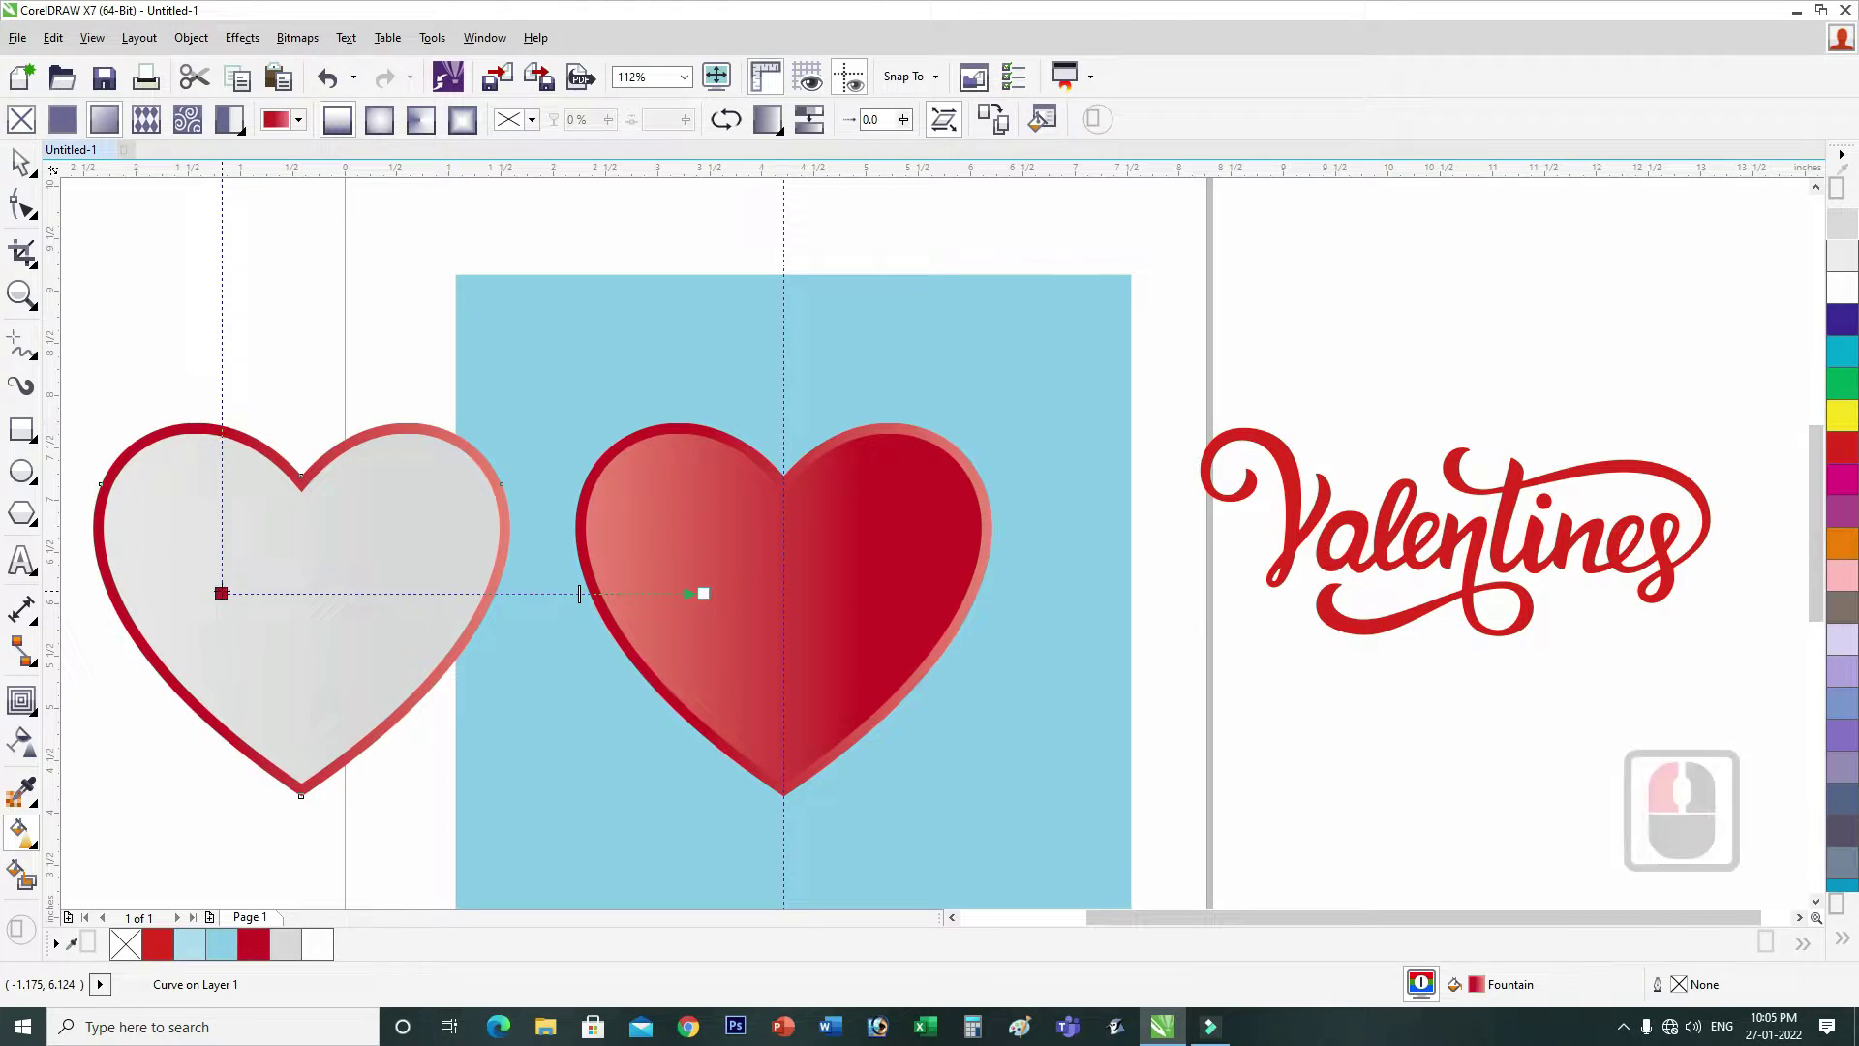
# Step: Give the left heart a light grey outline and a white-to-grey fountain fill
pyautogui.click(238, 655)
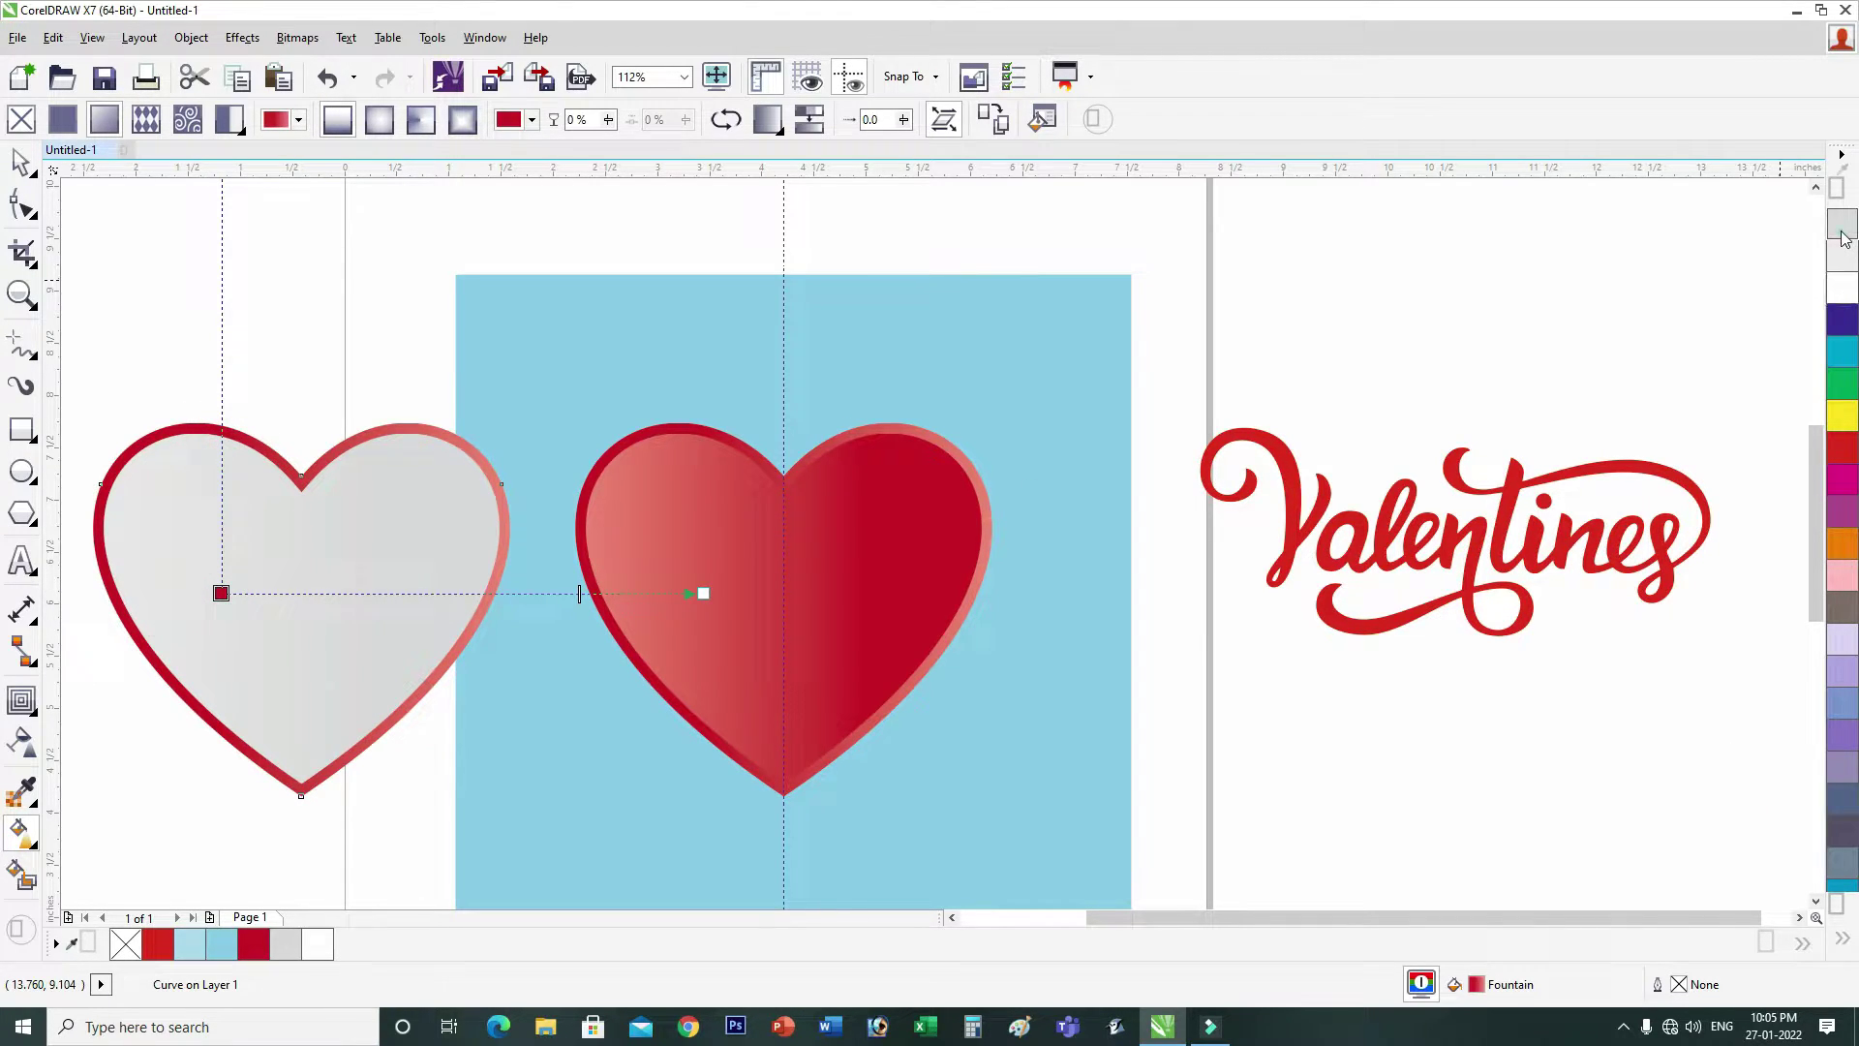
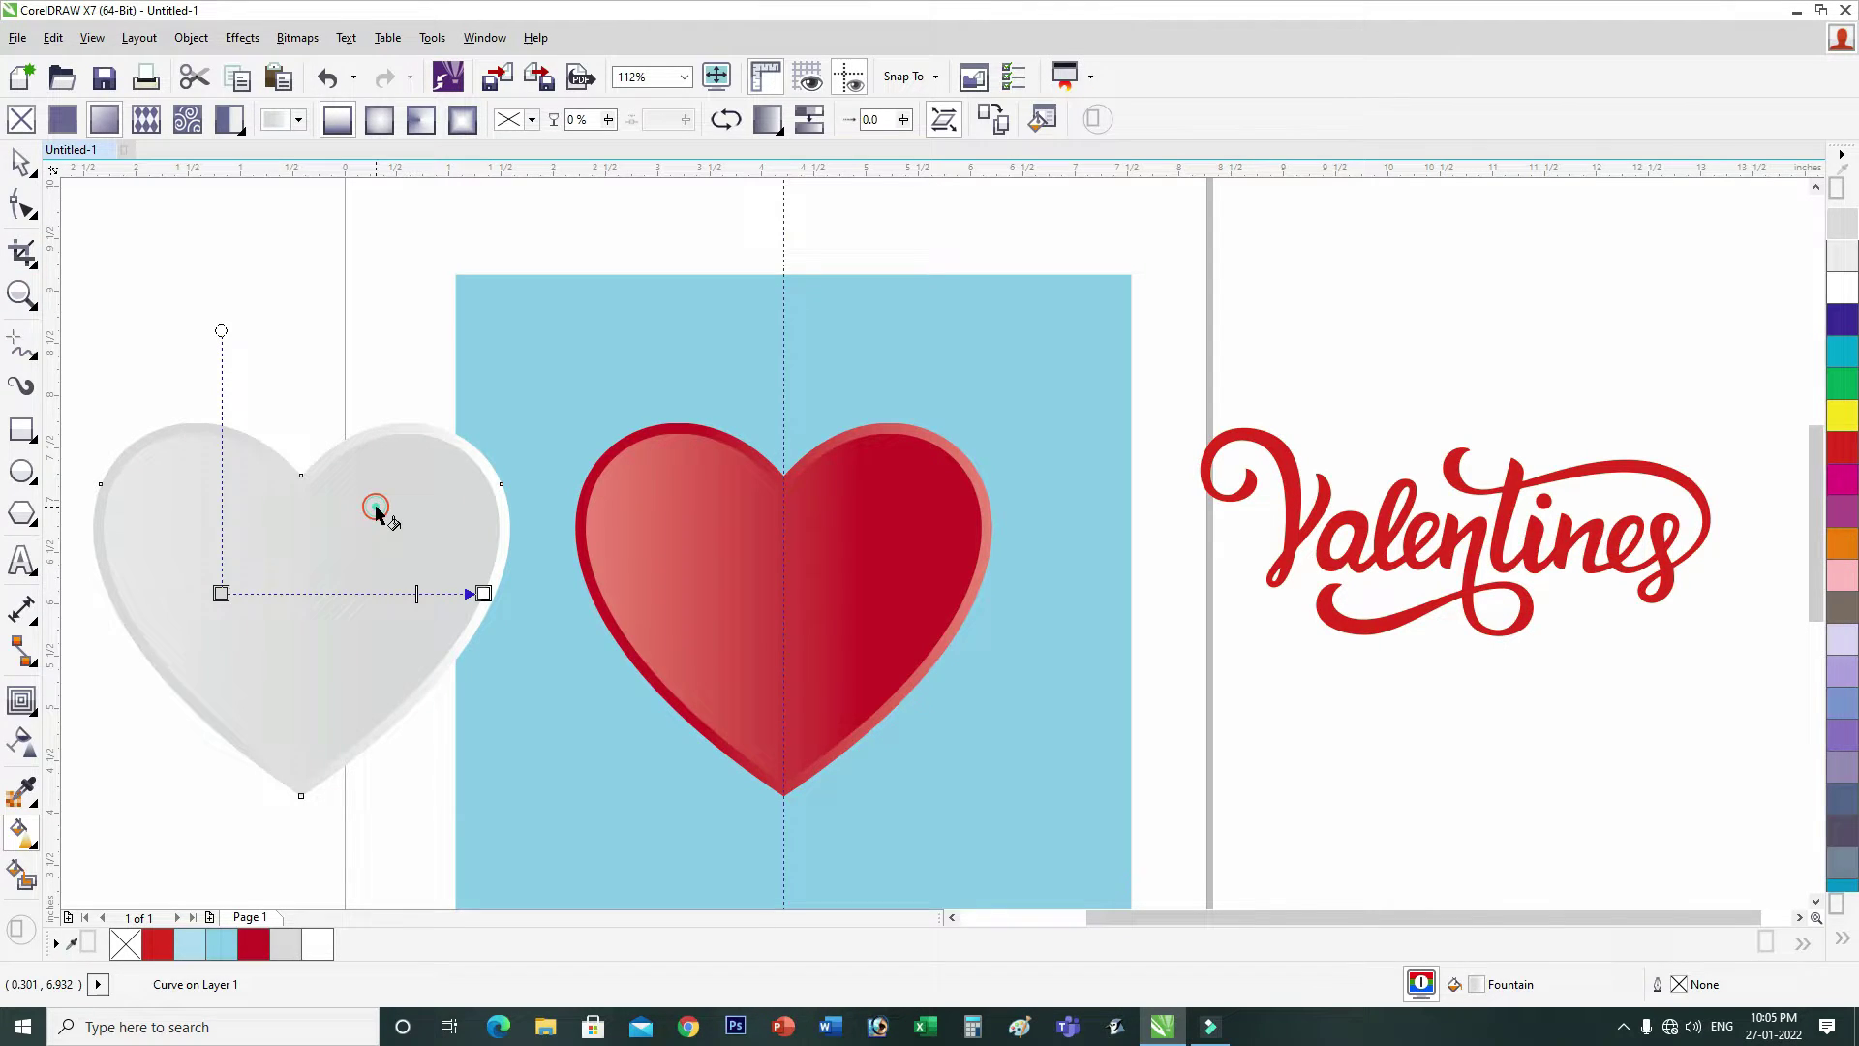
pyautogui.click(382, 517)
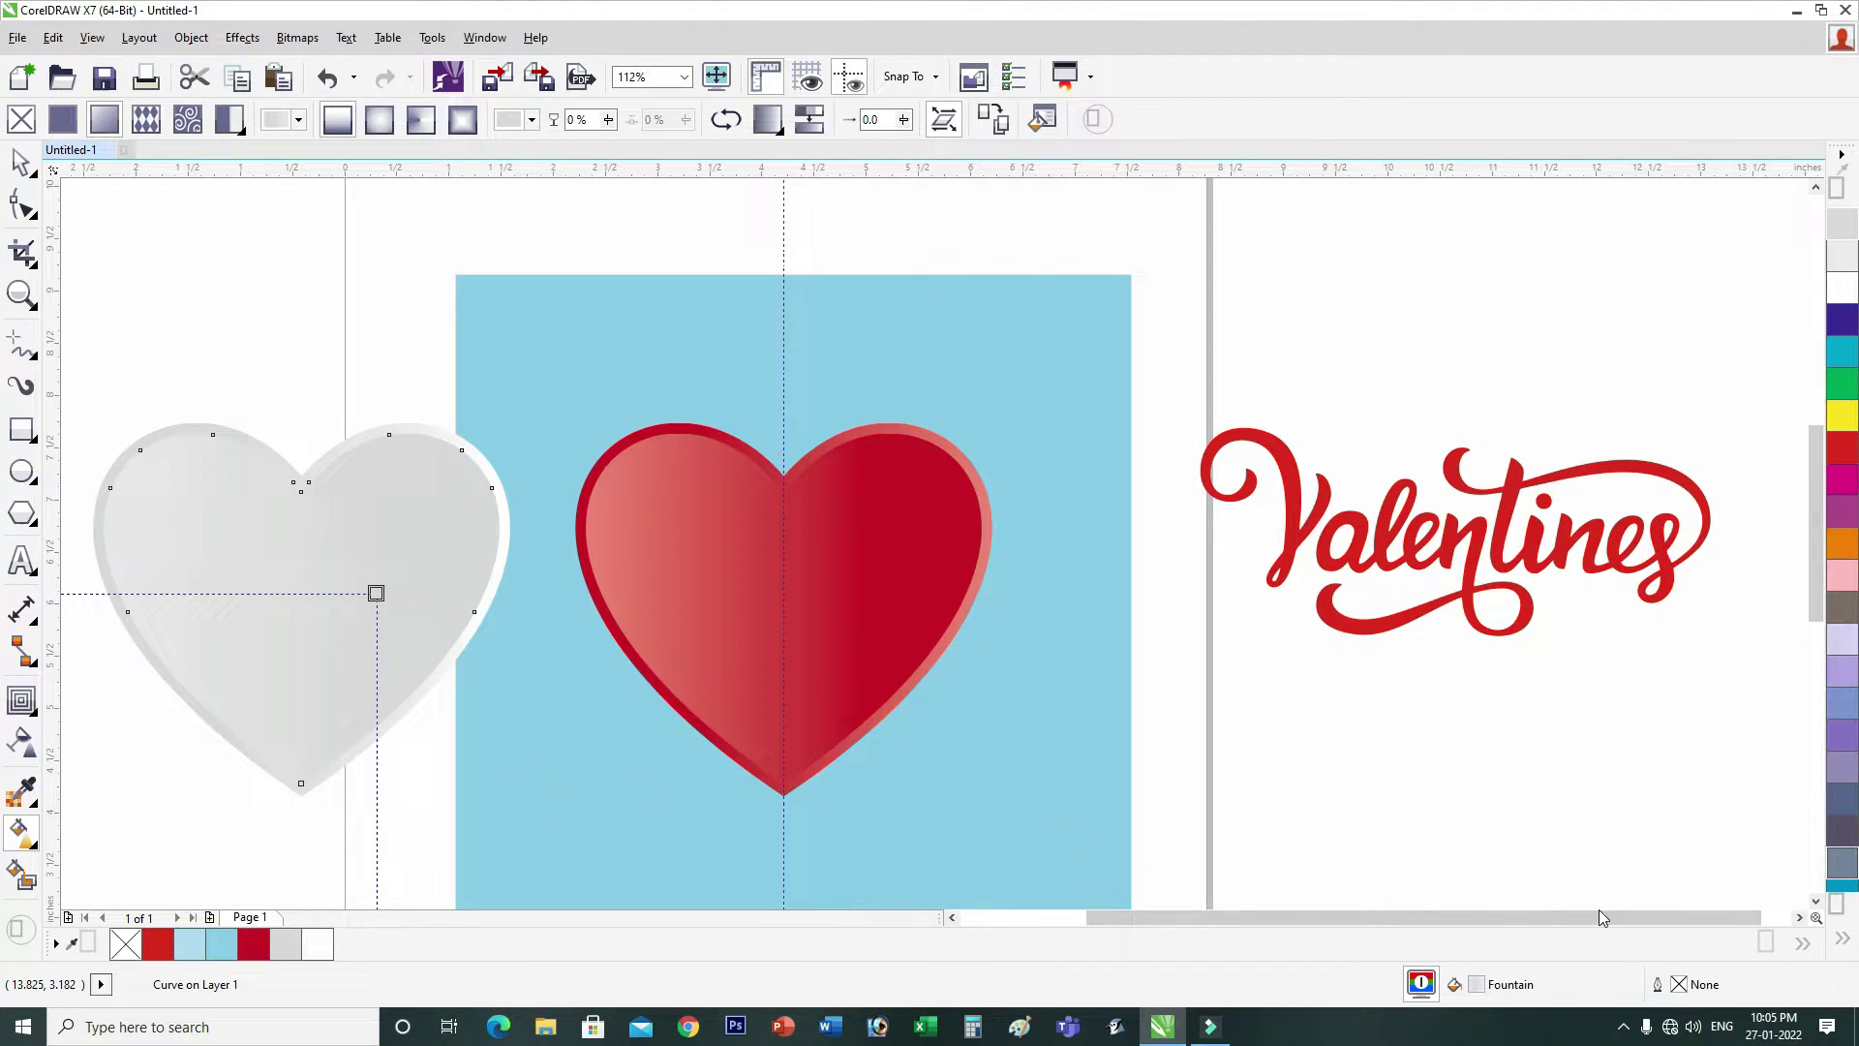
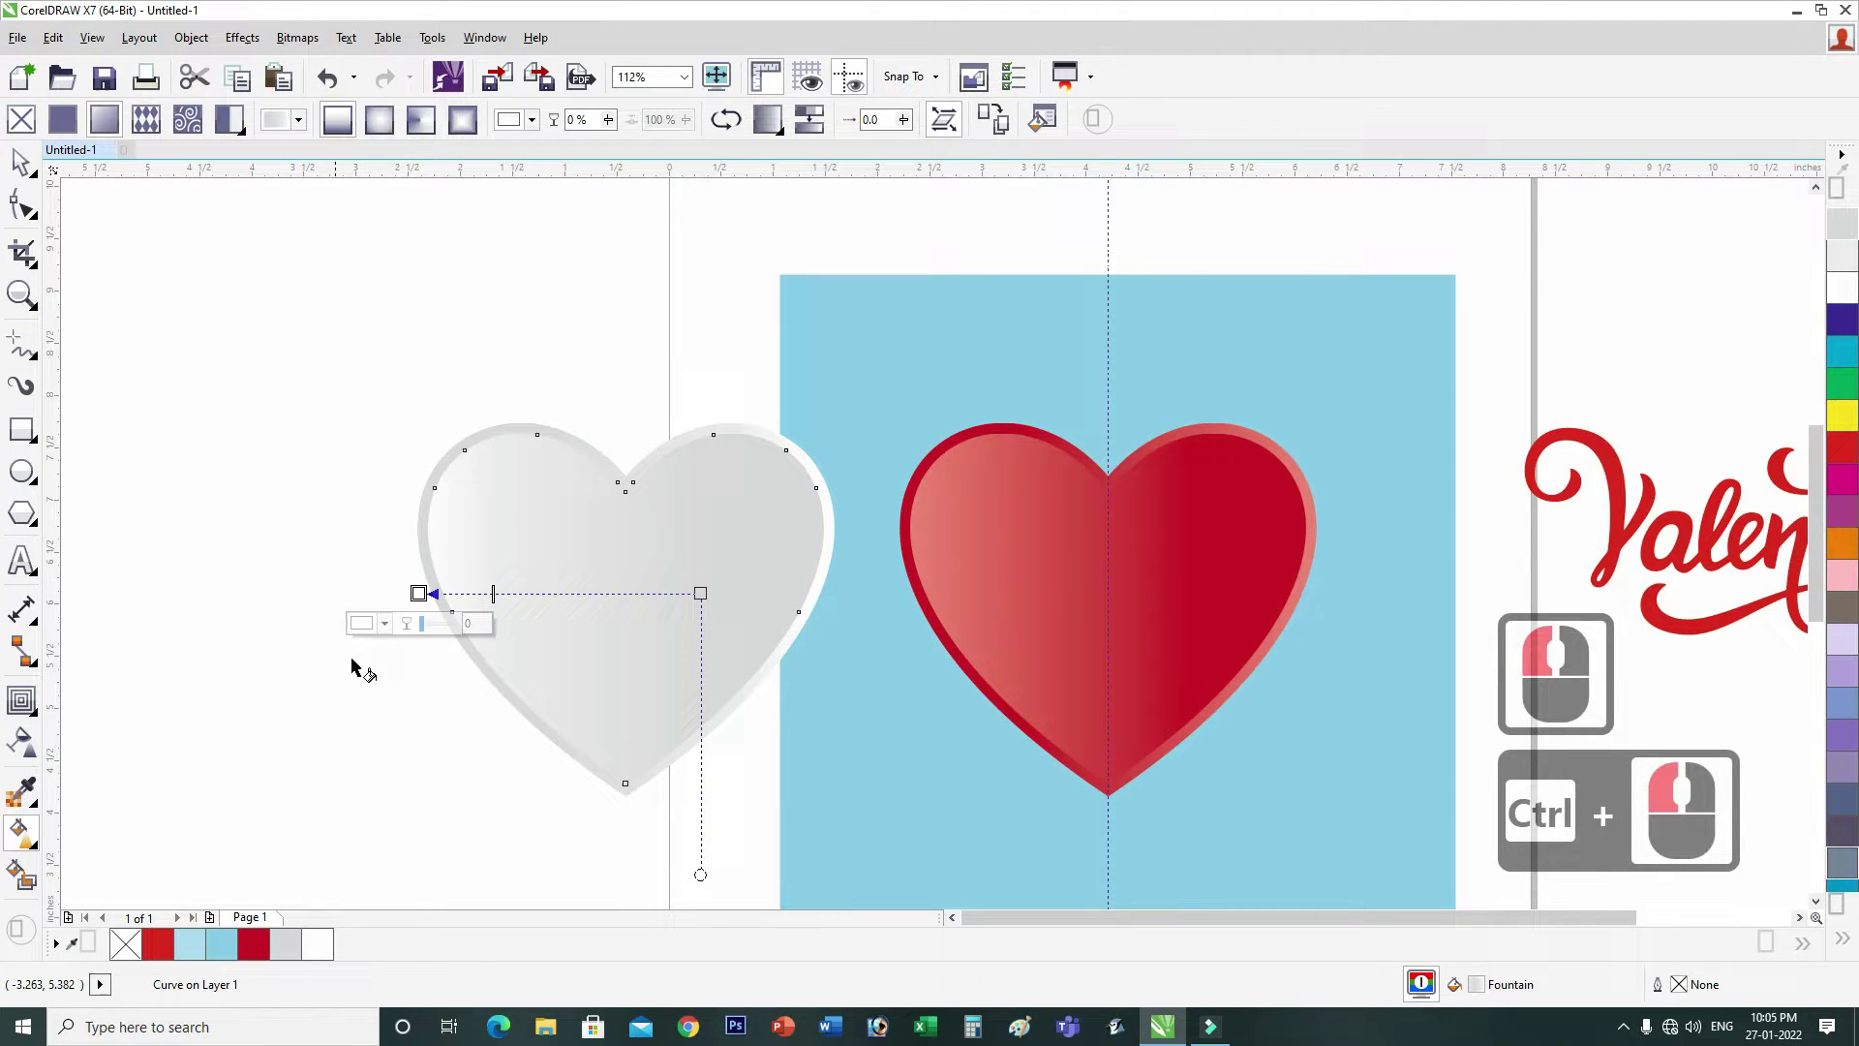
pyautogui.click(636, 585)
pyautogui.click(649, 585)
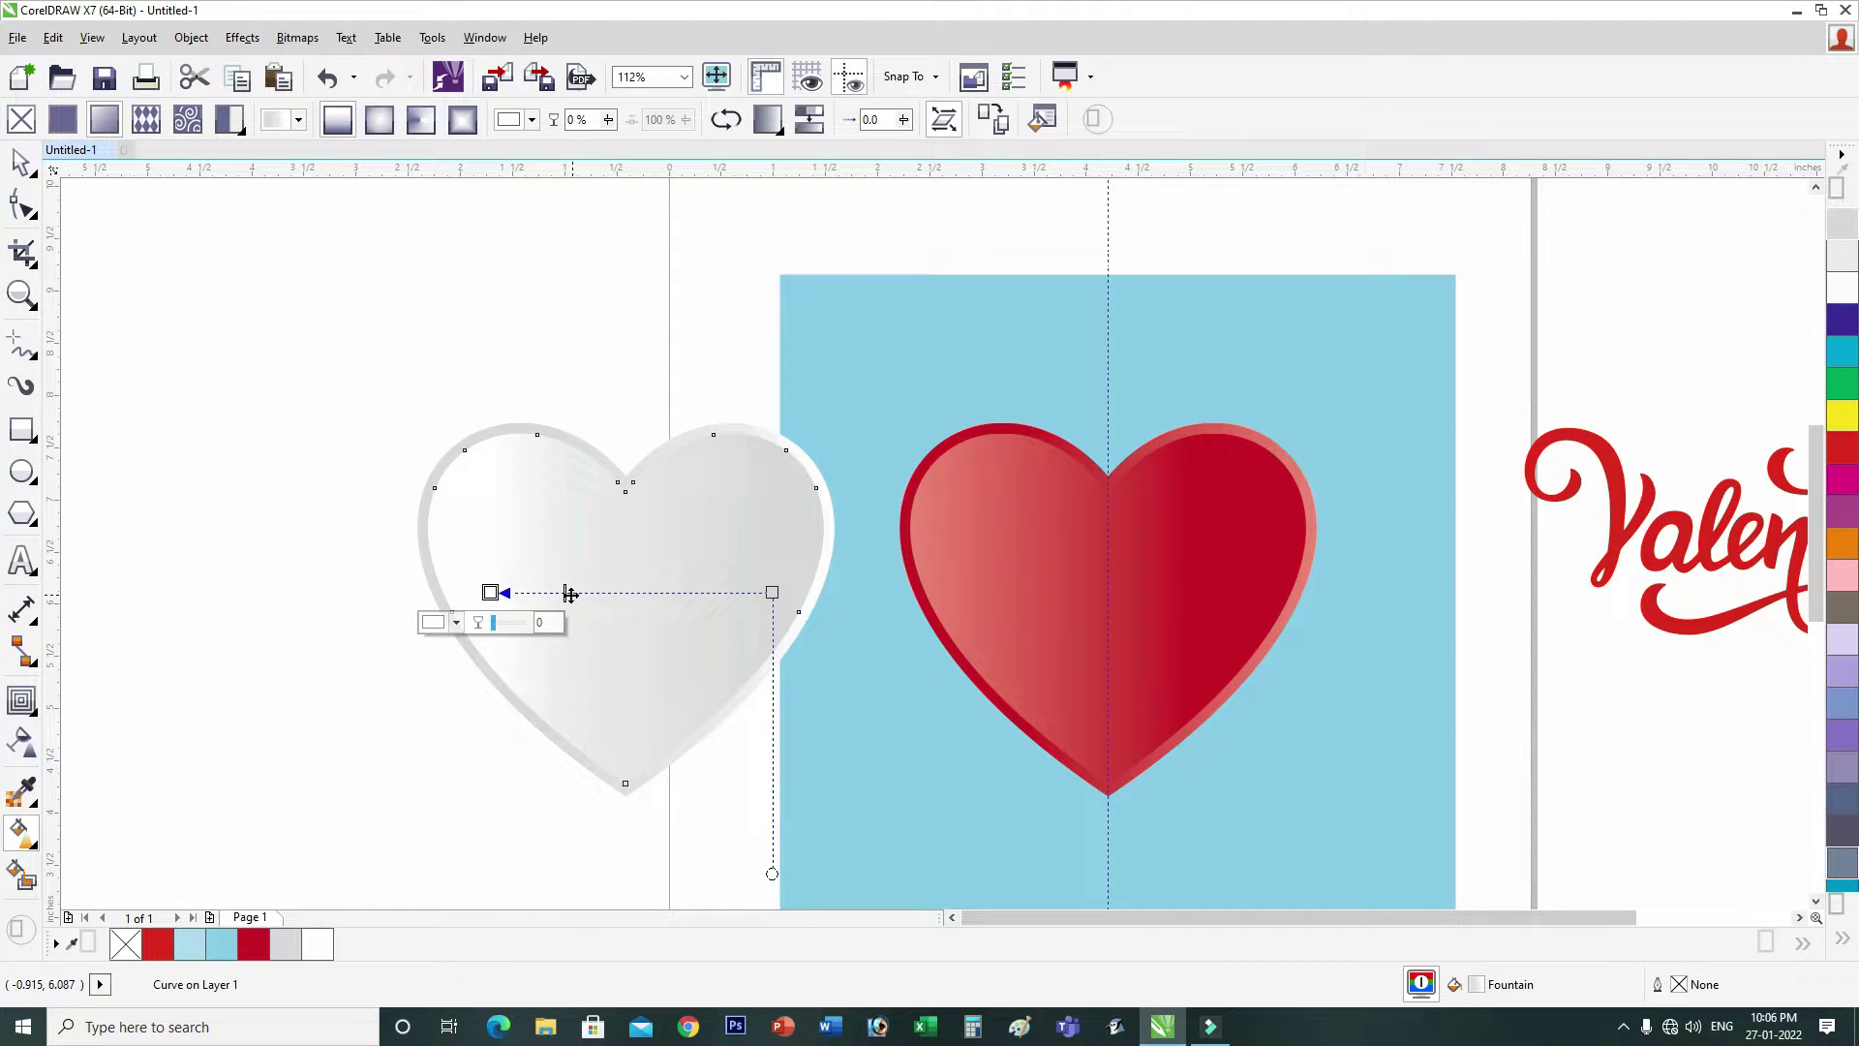
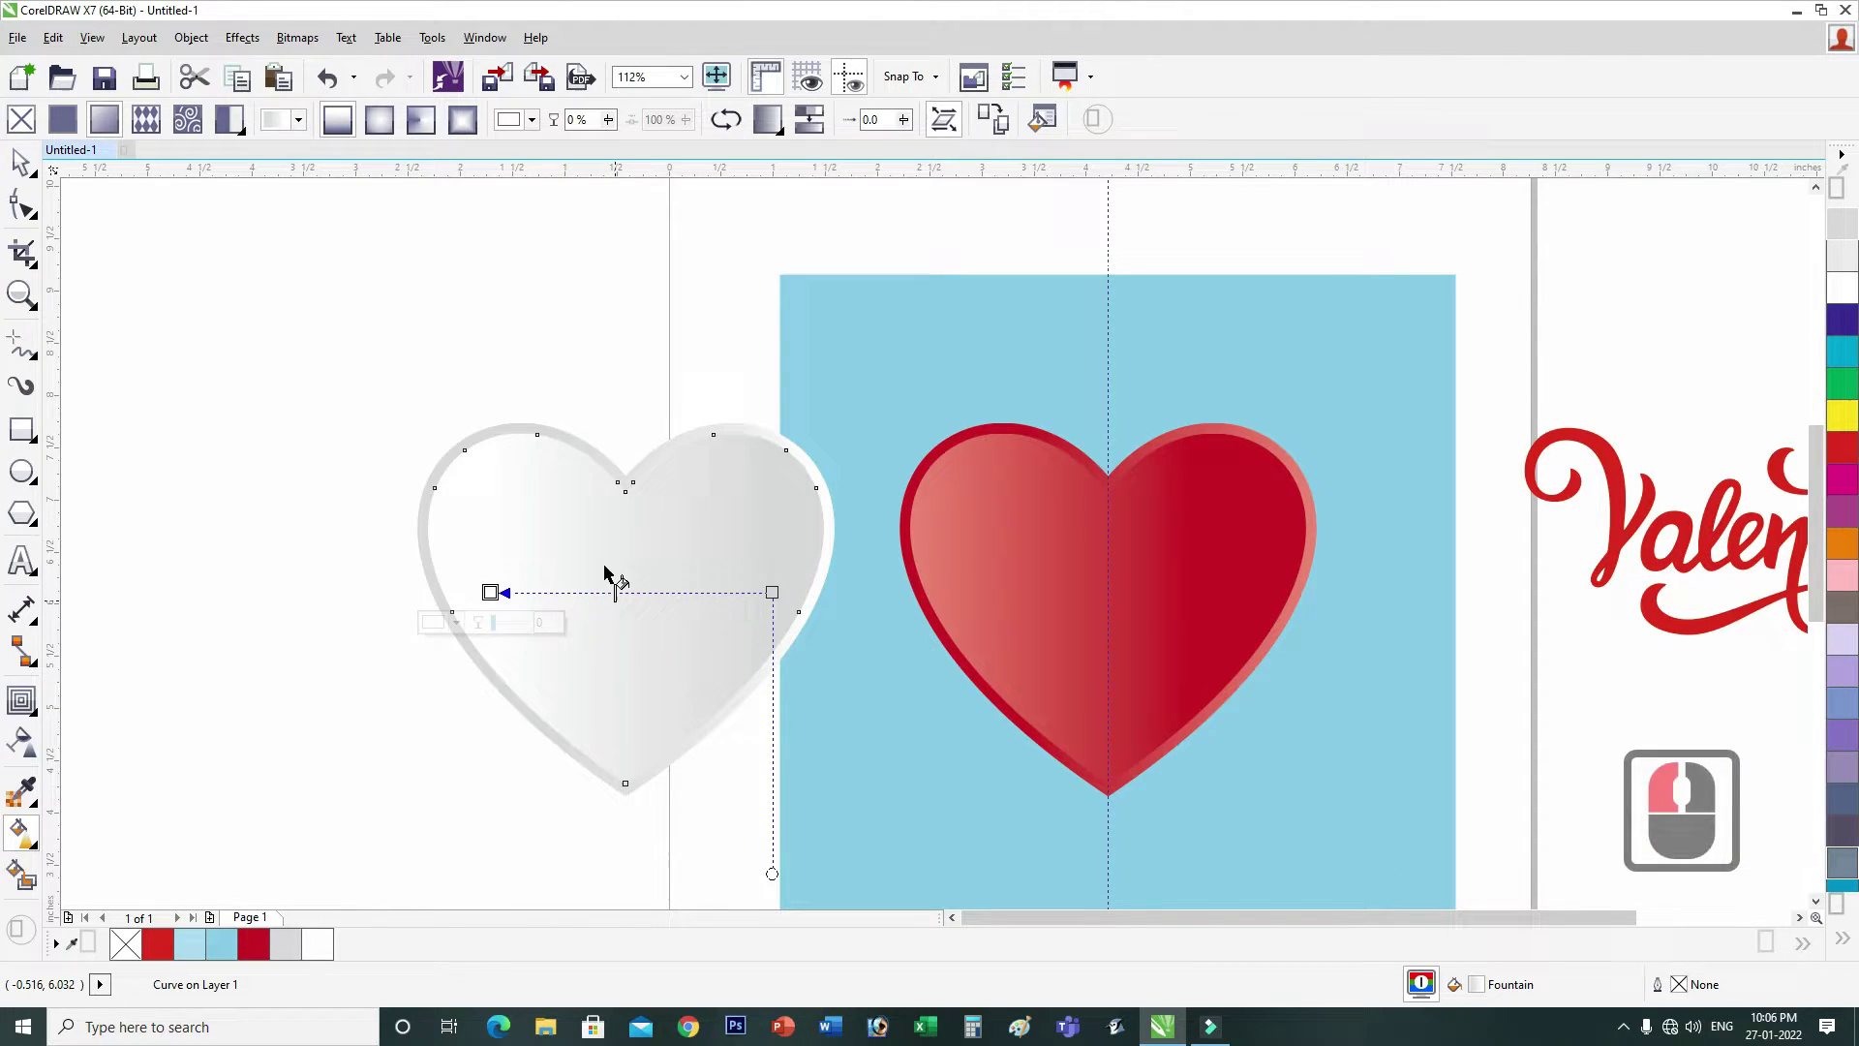
pyautogui.click(563, 439)
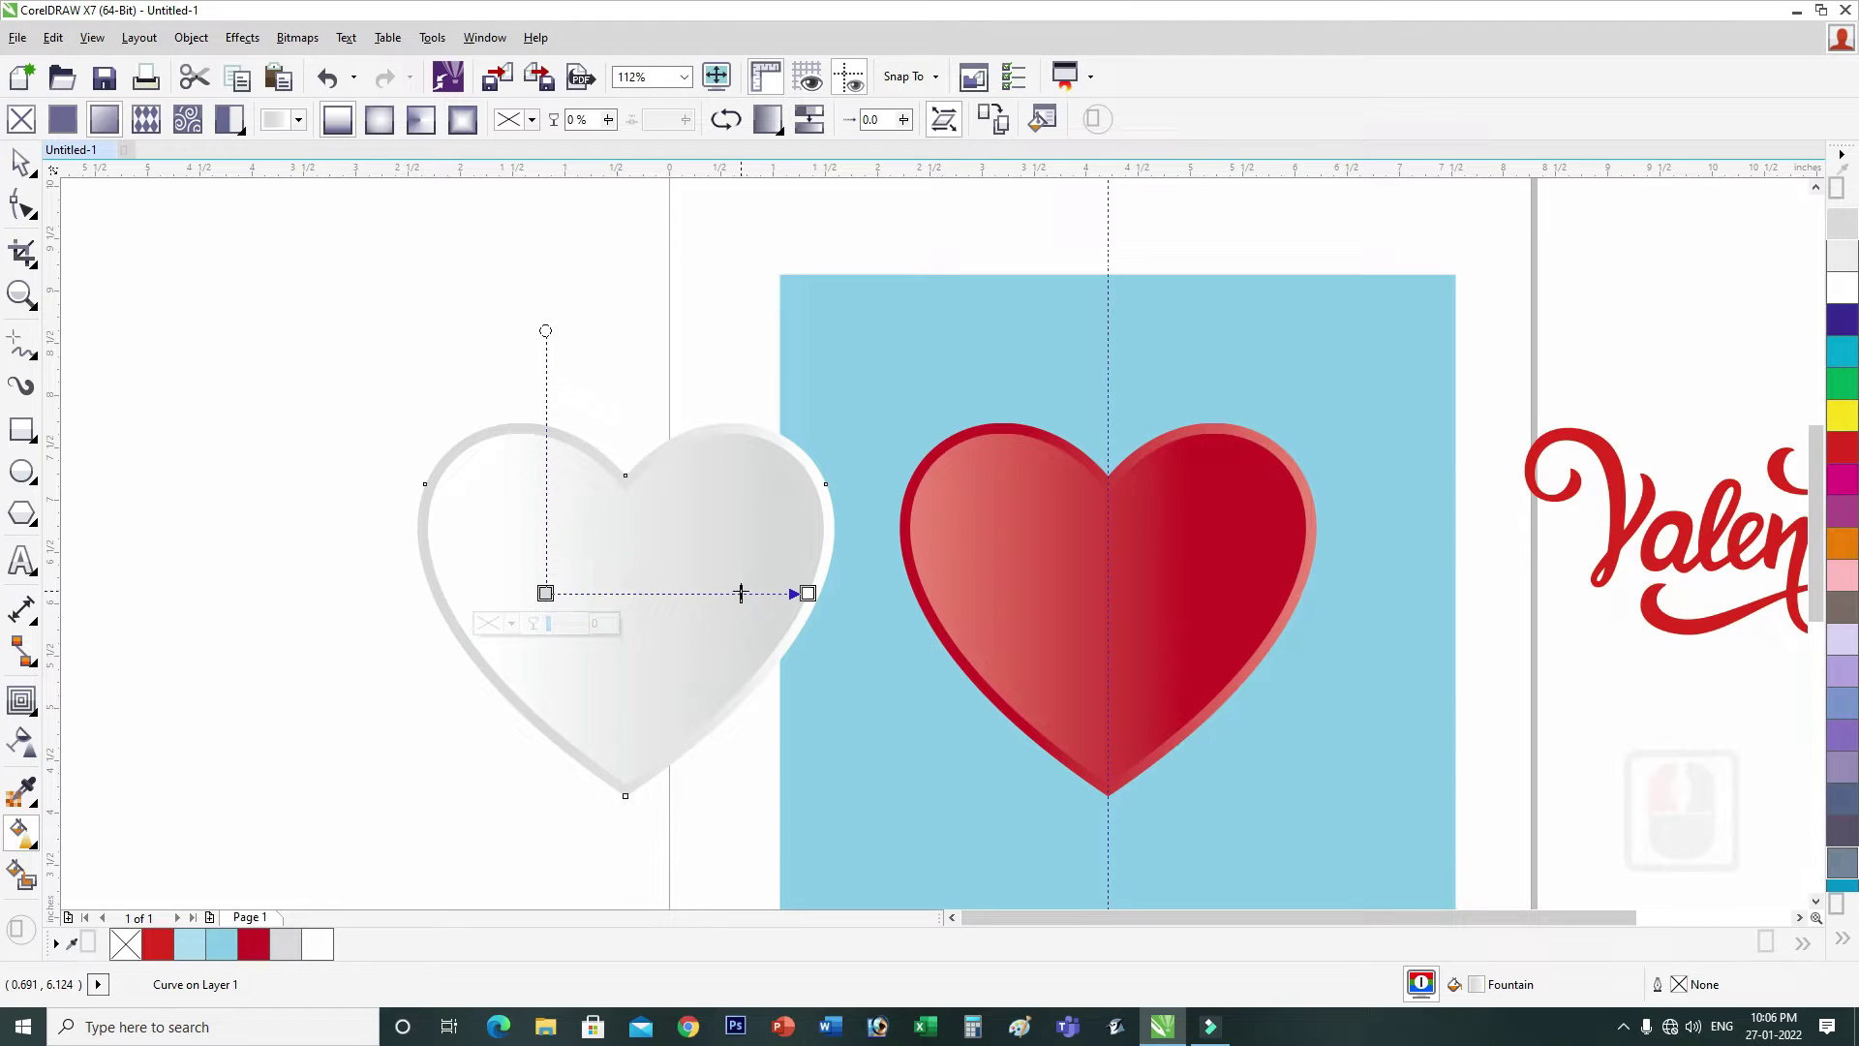
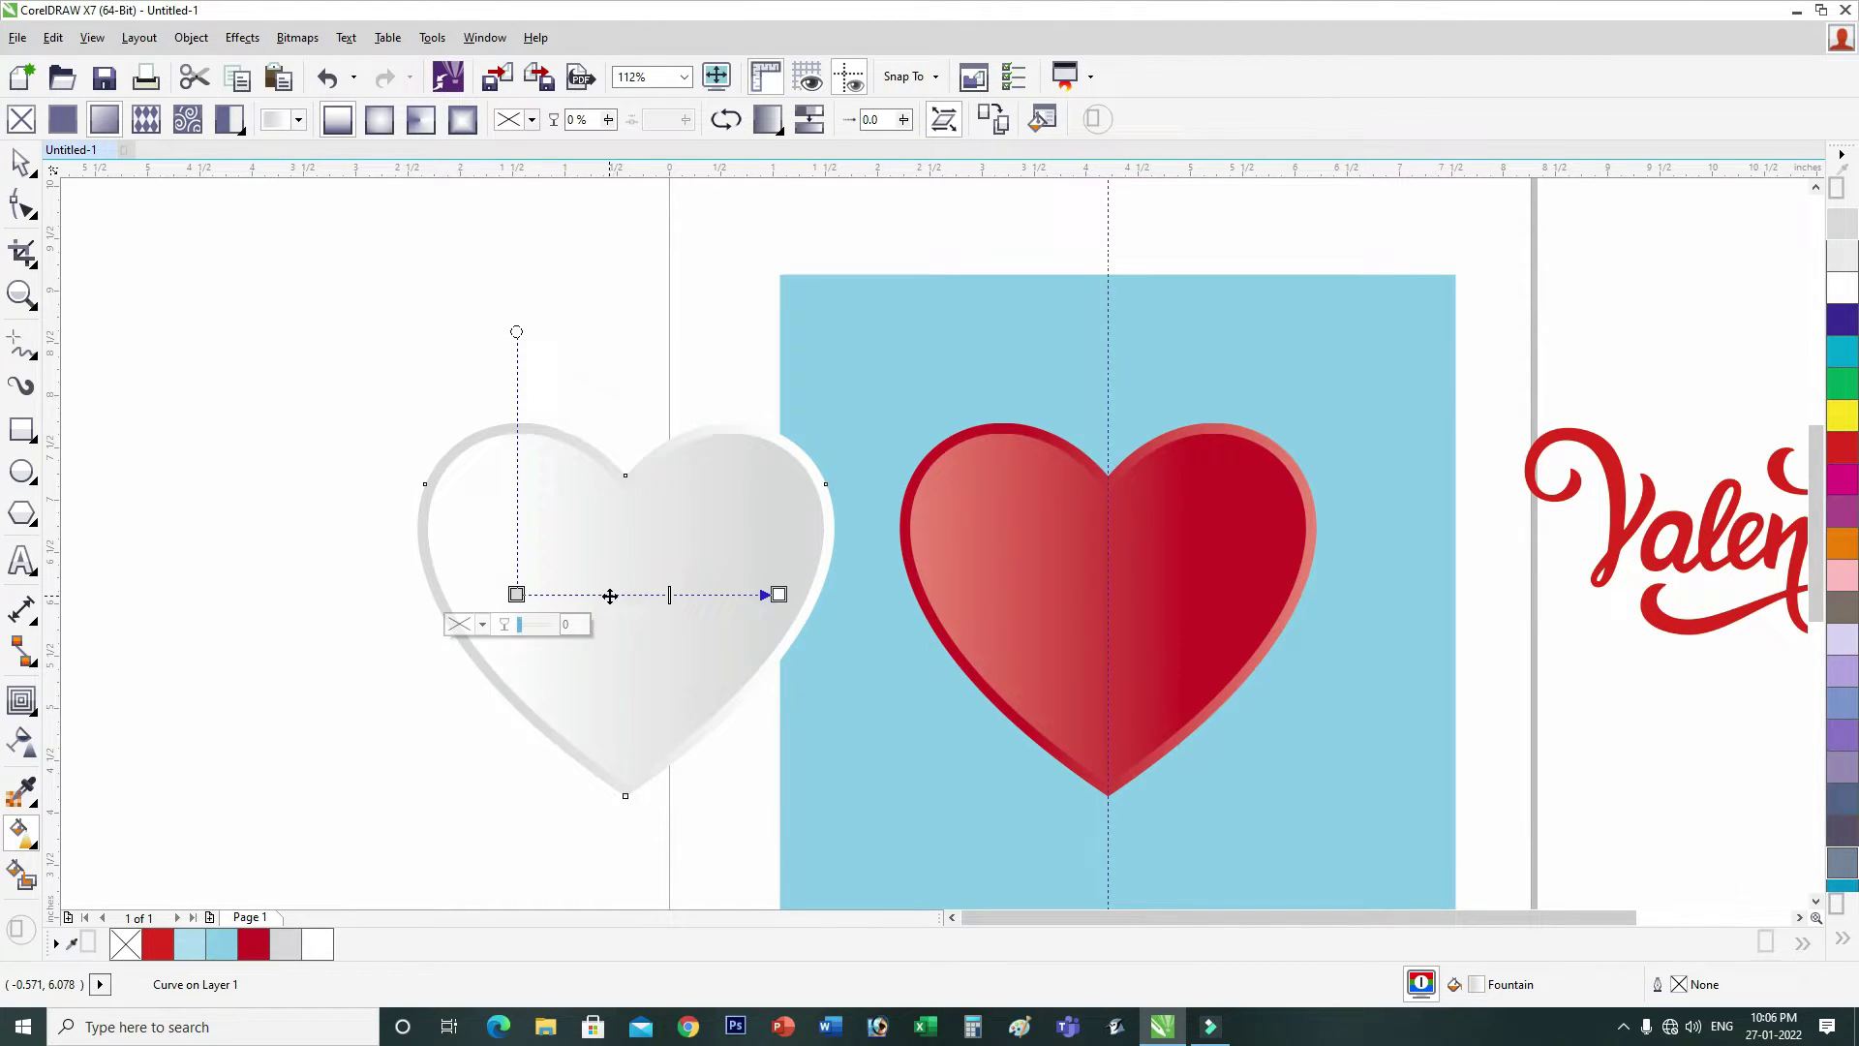
pyautogui.click(632, 592)
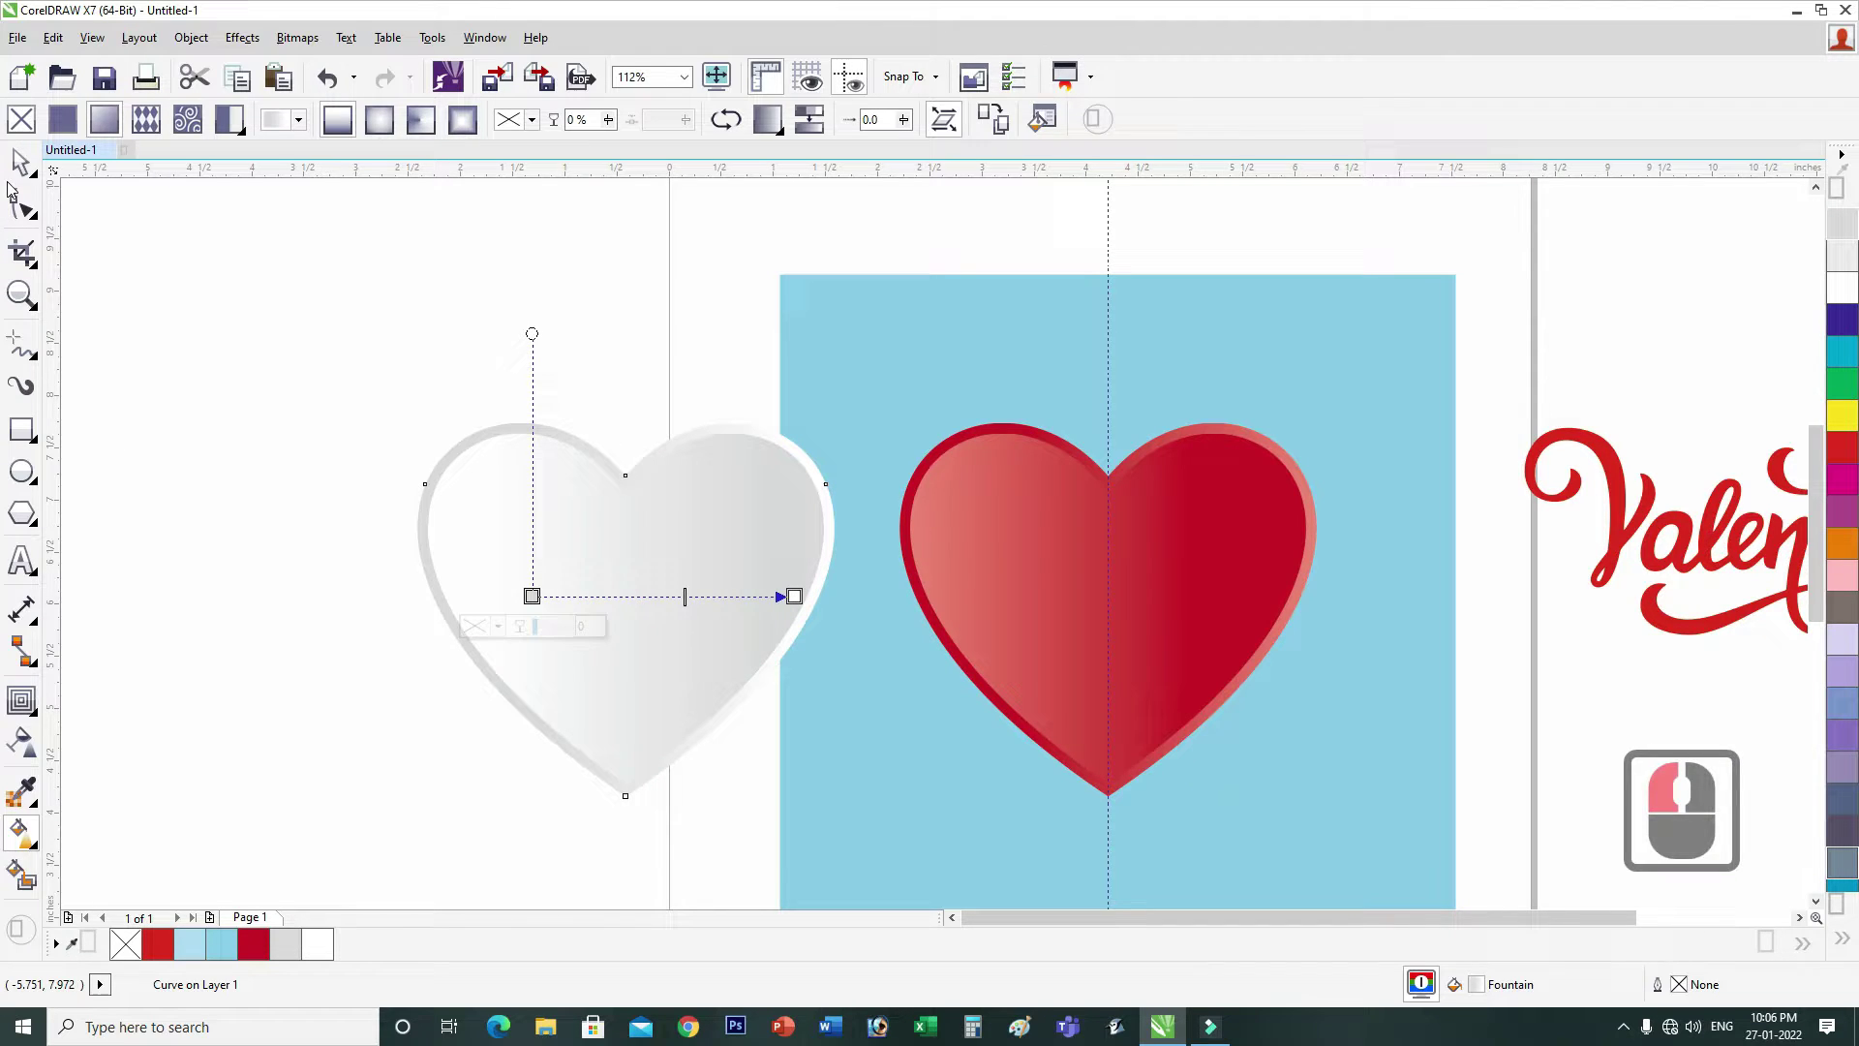
pyautogui.click(236, 576)
# Step: Group the white heart's two parts and the red heart's two parts (Ctrl+G each)
pyautogui.click(232, 581)
pyautogui.click(899, 836)
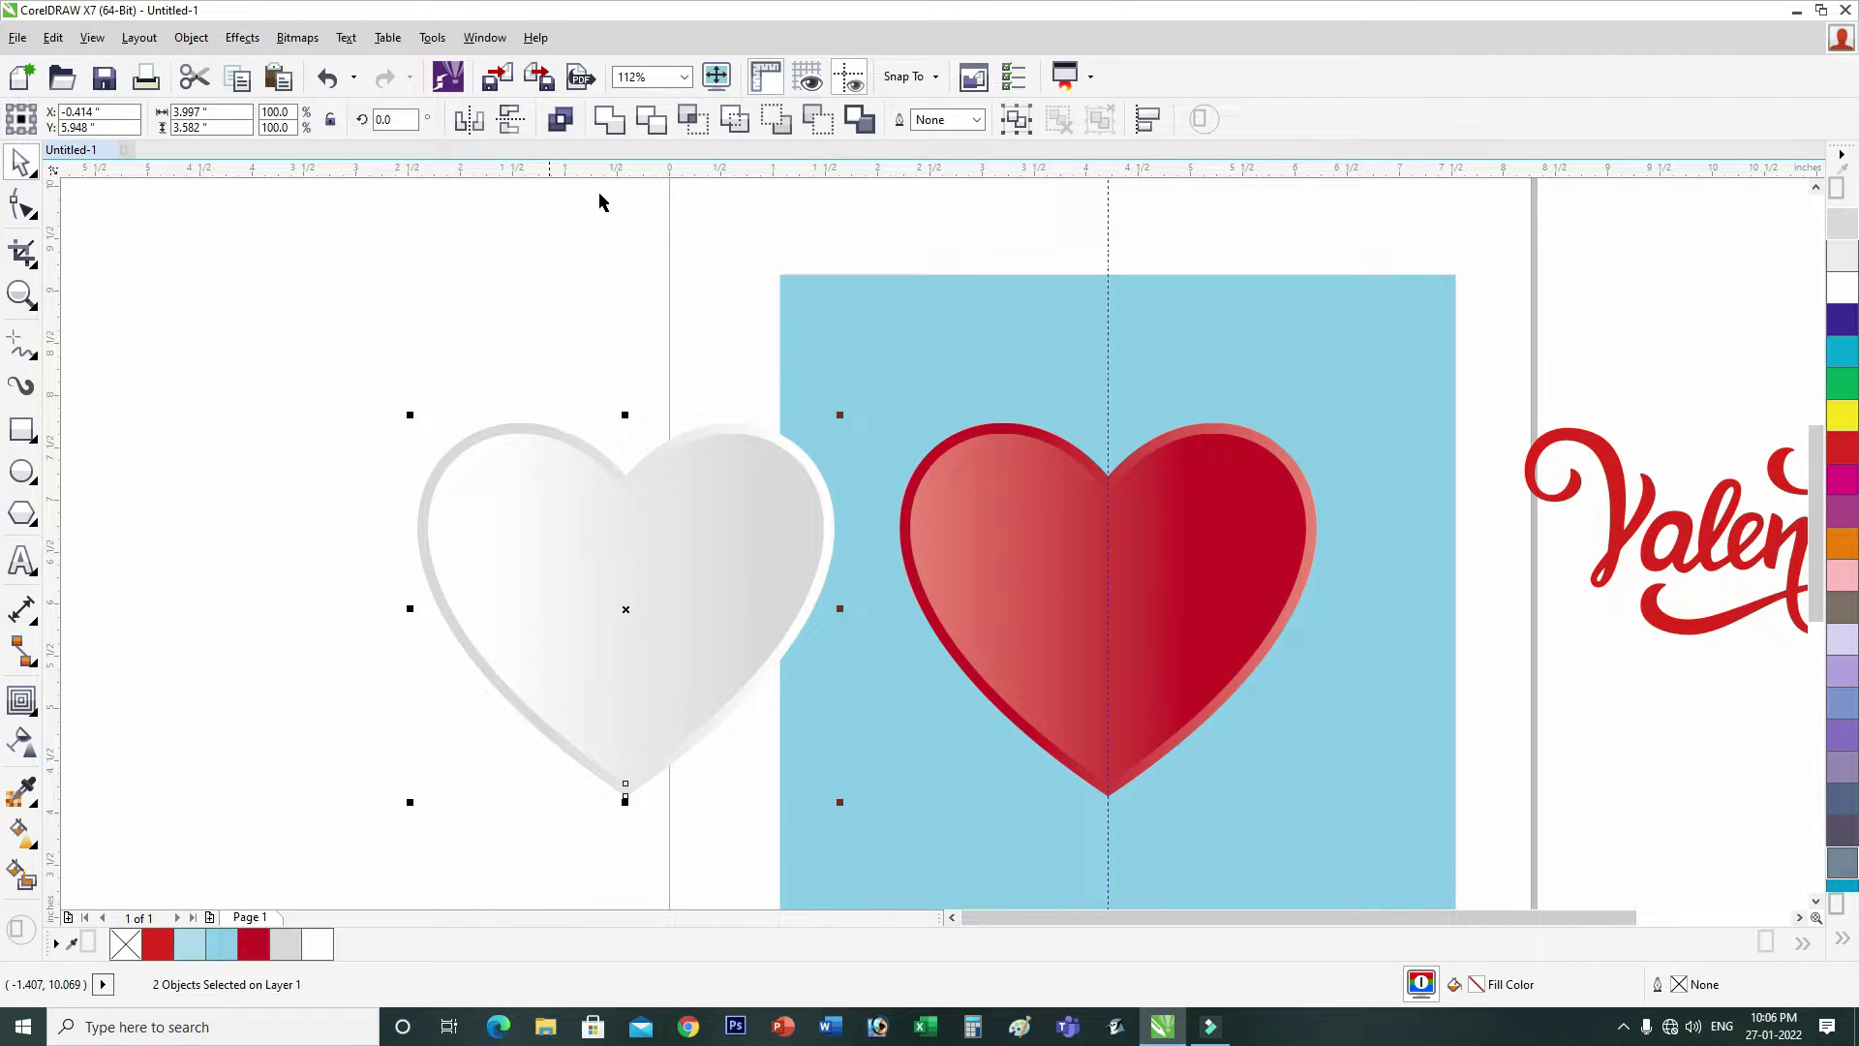
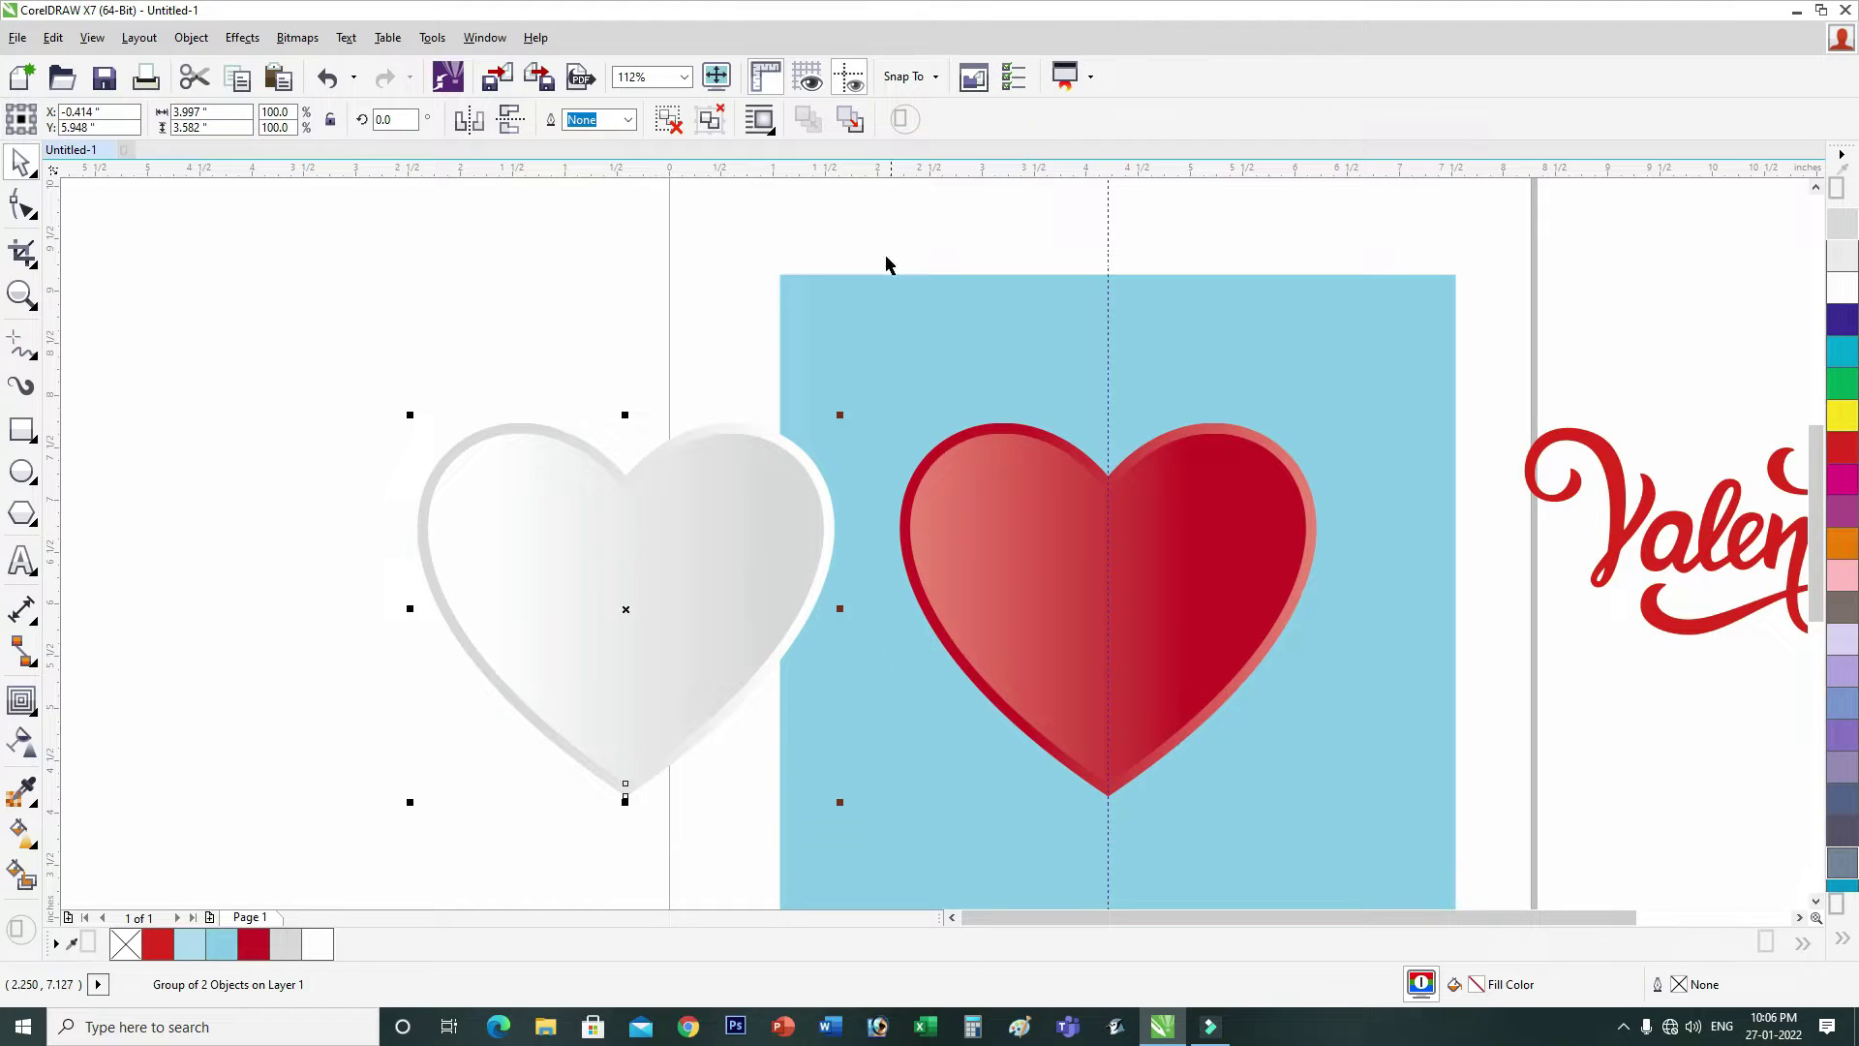
pyautogui.moveTo(866, 244); pyautogui.dragTo(1416, 843)
pyautogui.moveTo(1375, 818); pyautogui.dragTo(1044, 152)
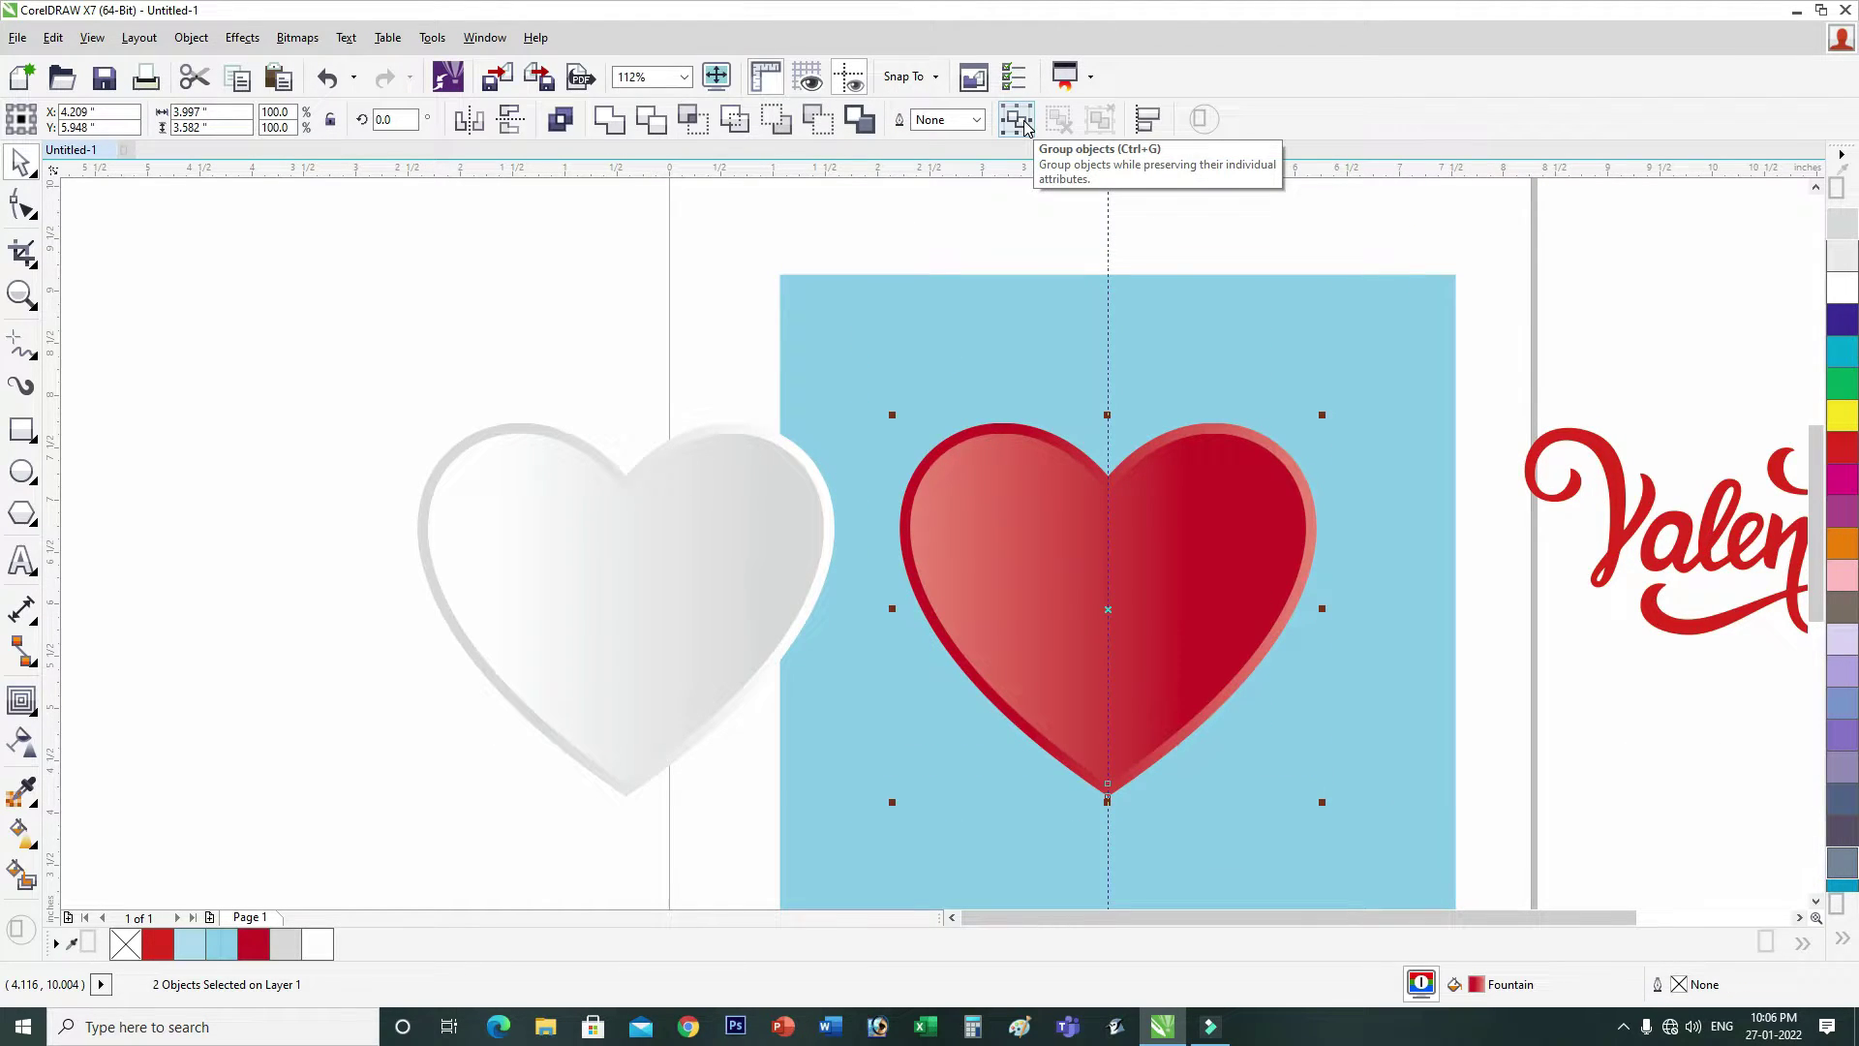
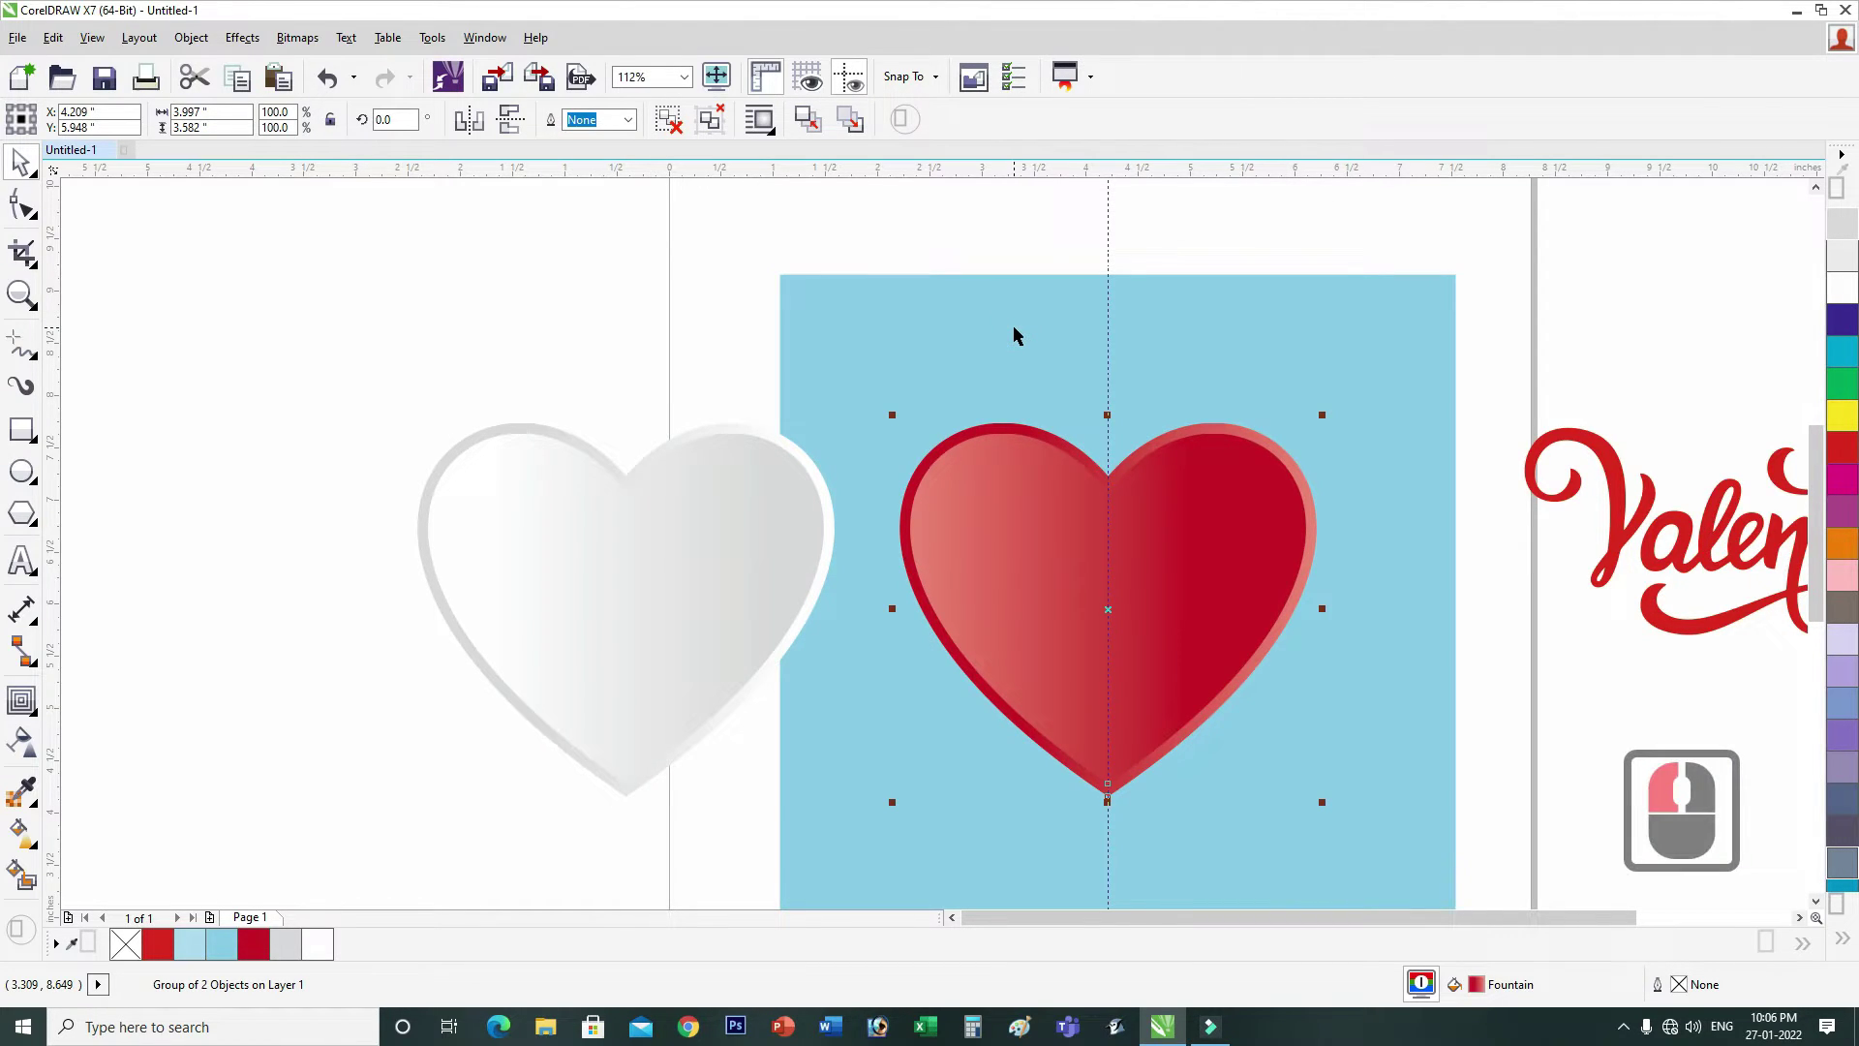
# Step: Move the white heart group up and to the left
pyautogui.moveTo(777, 635); pyautogui.dragTo(745, 568)
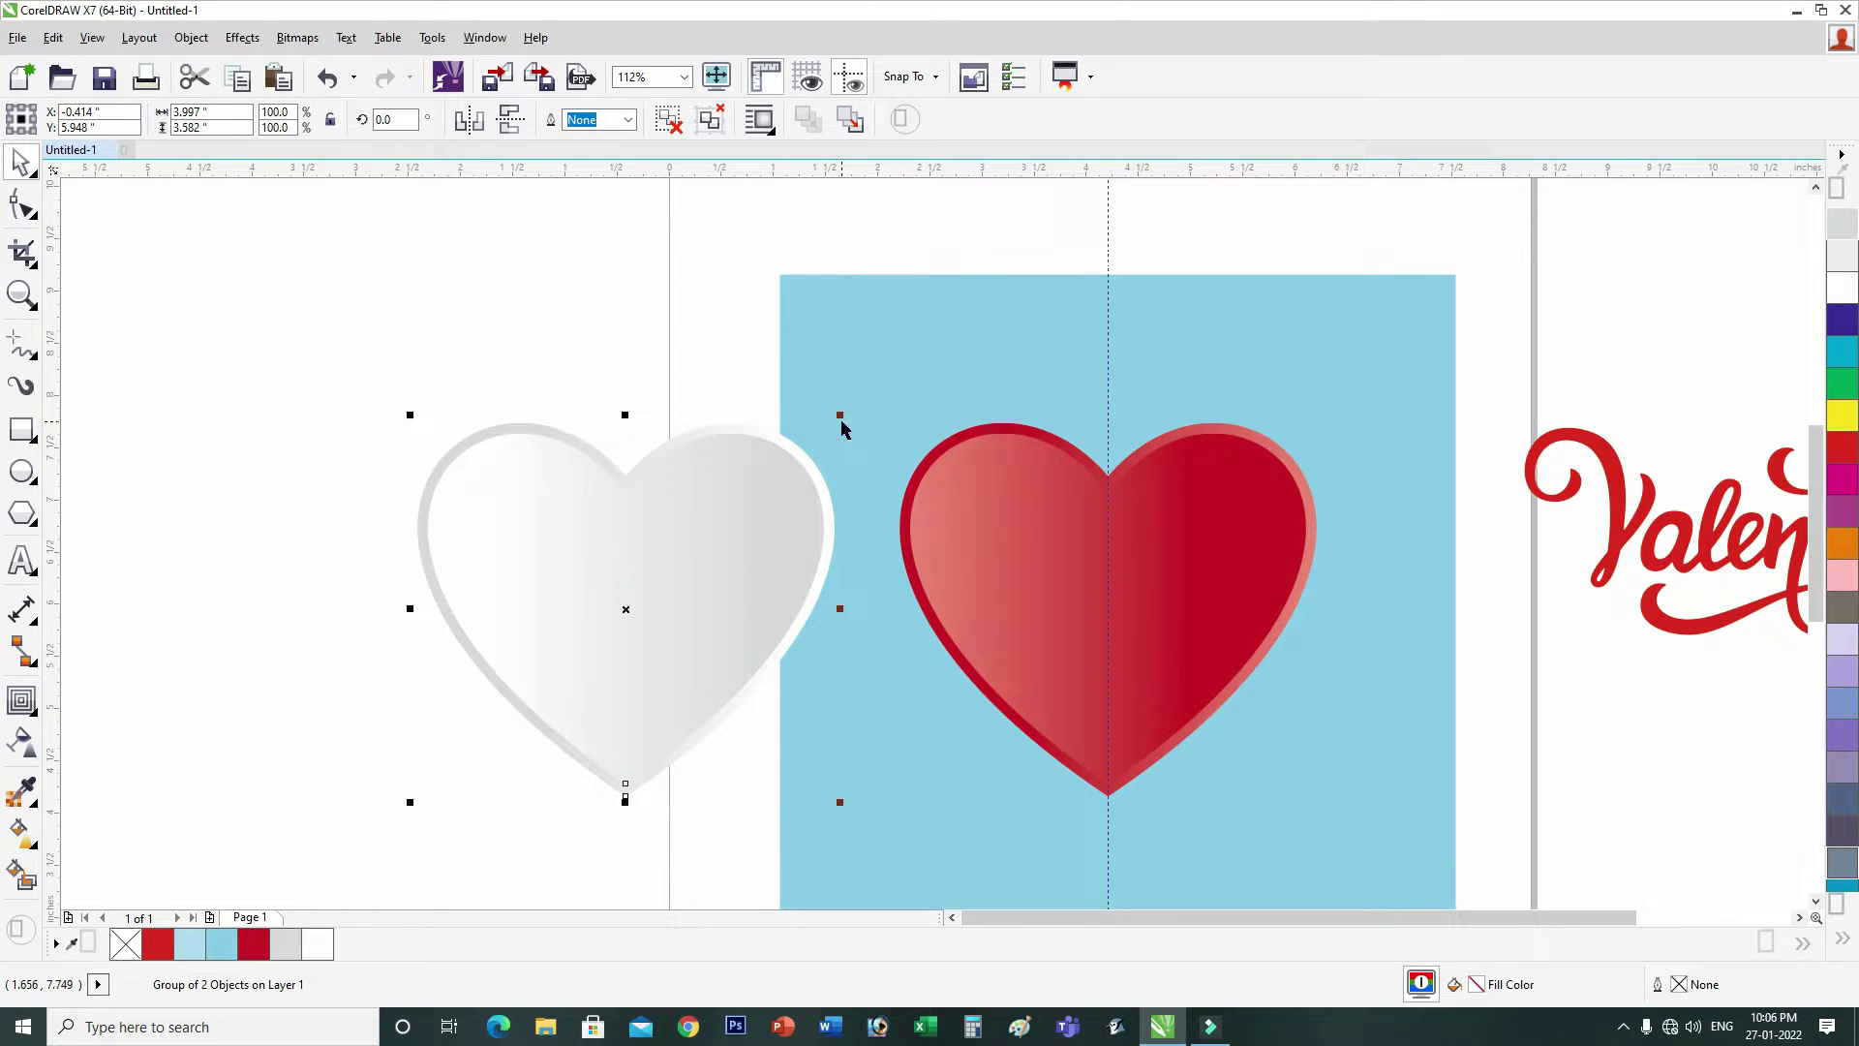
pyautogui.click(968, 721)
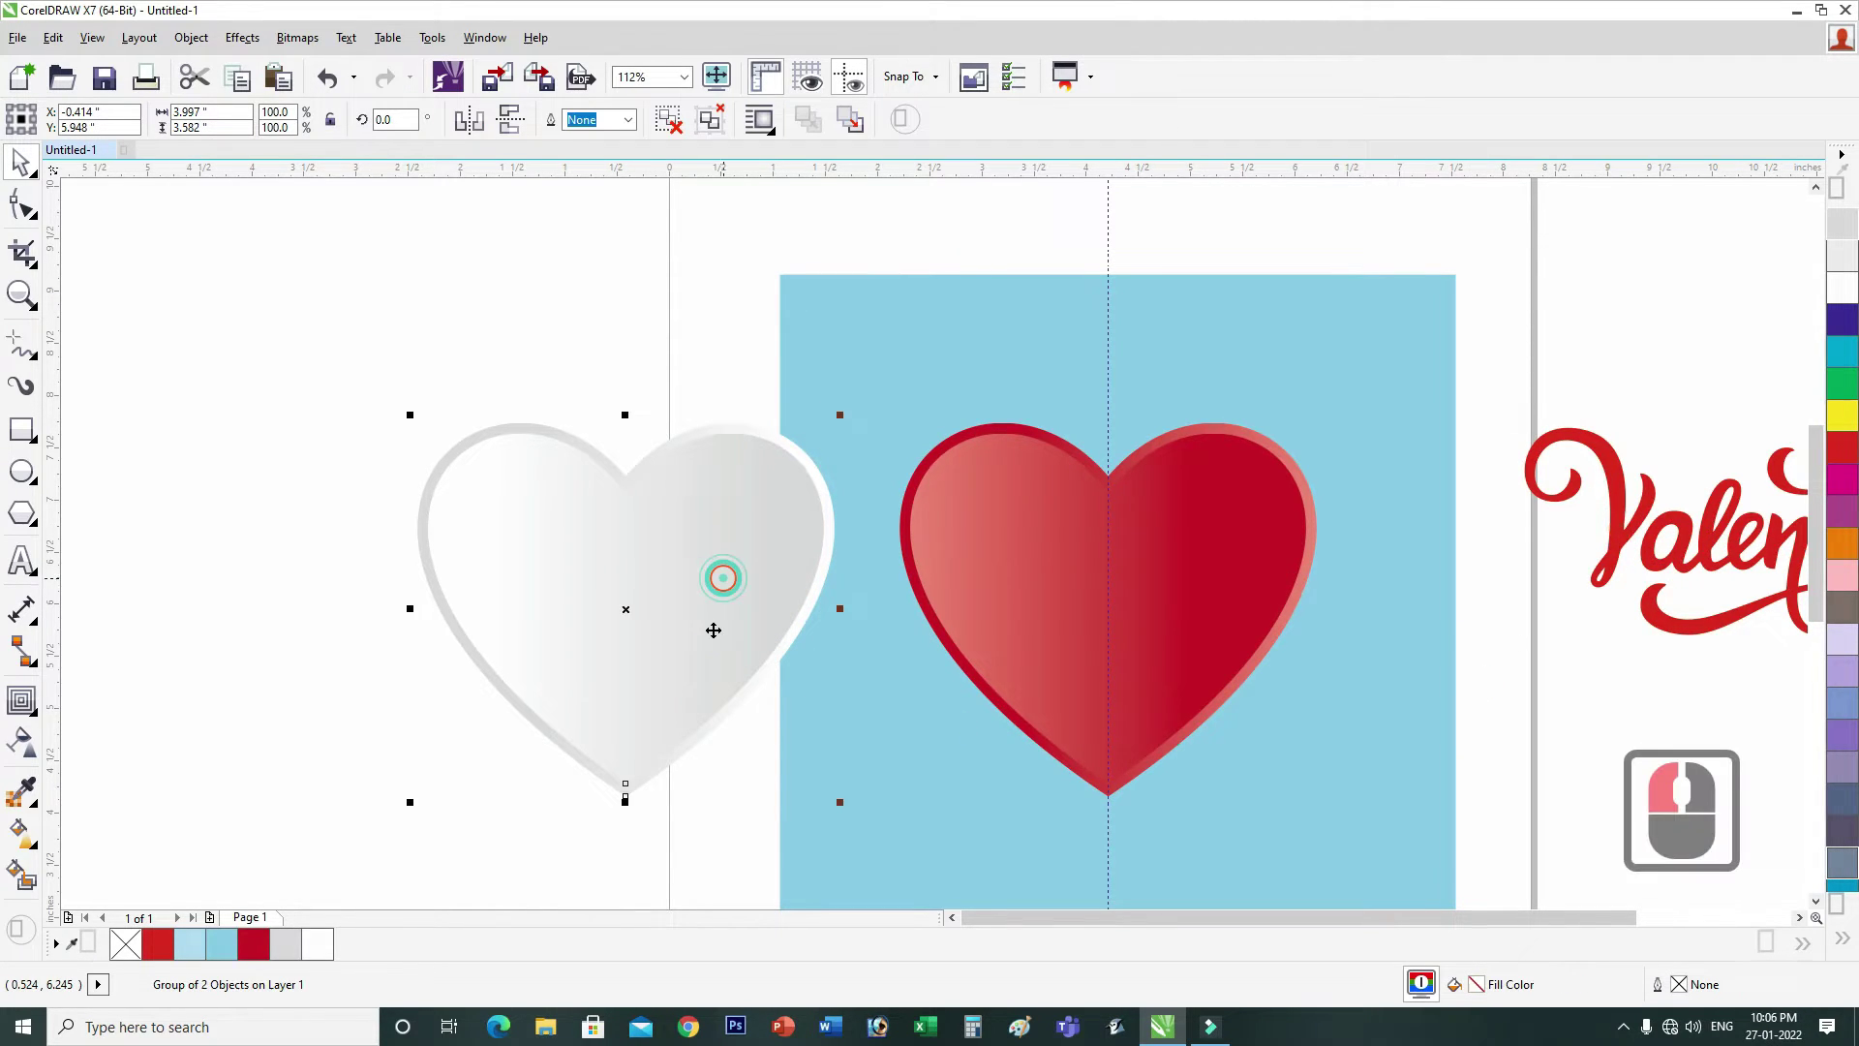
pyautogui.click(694, 619)
pyautogui.click(611, 524)
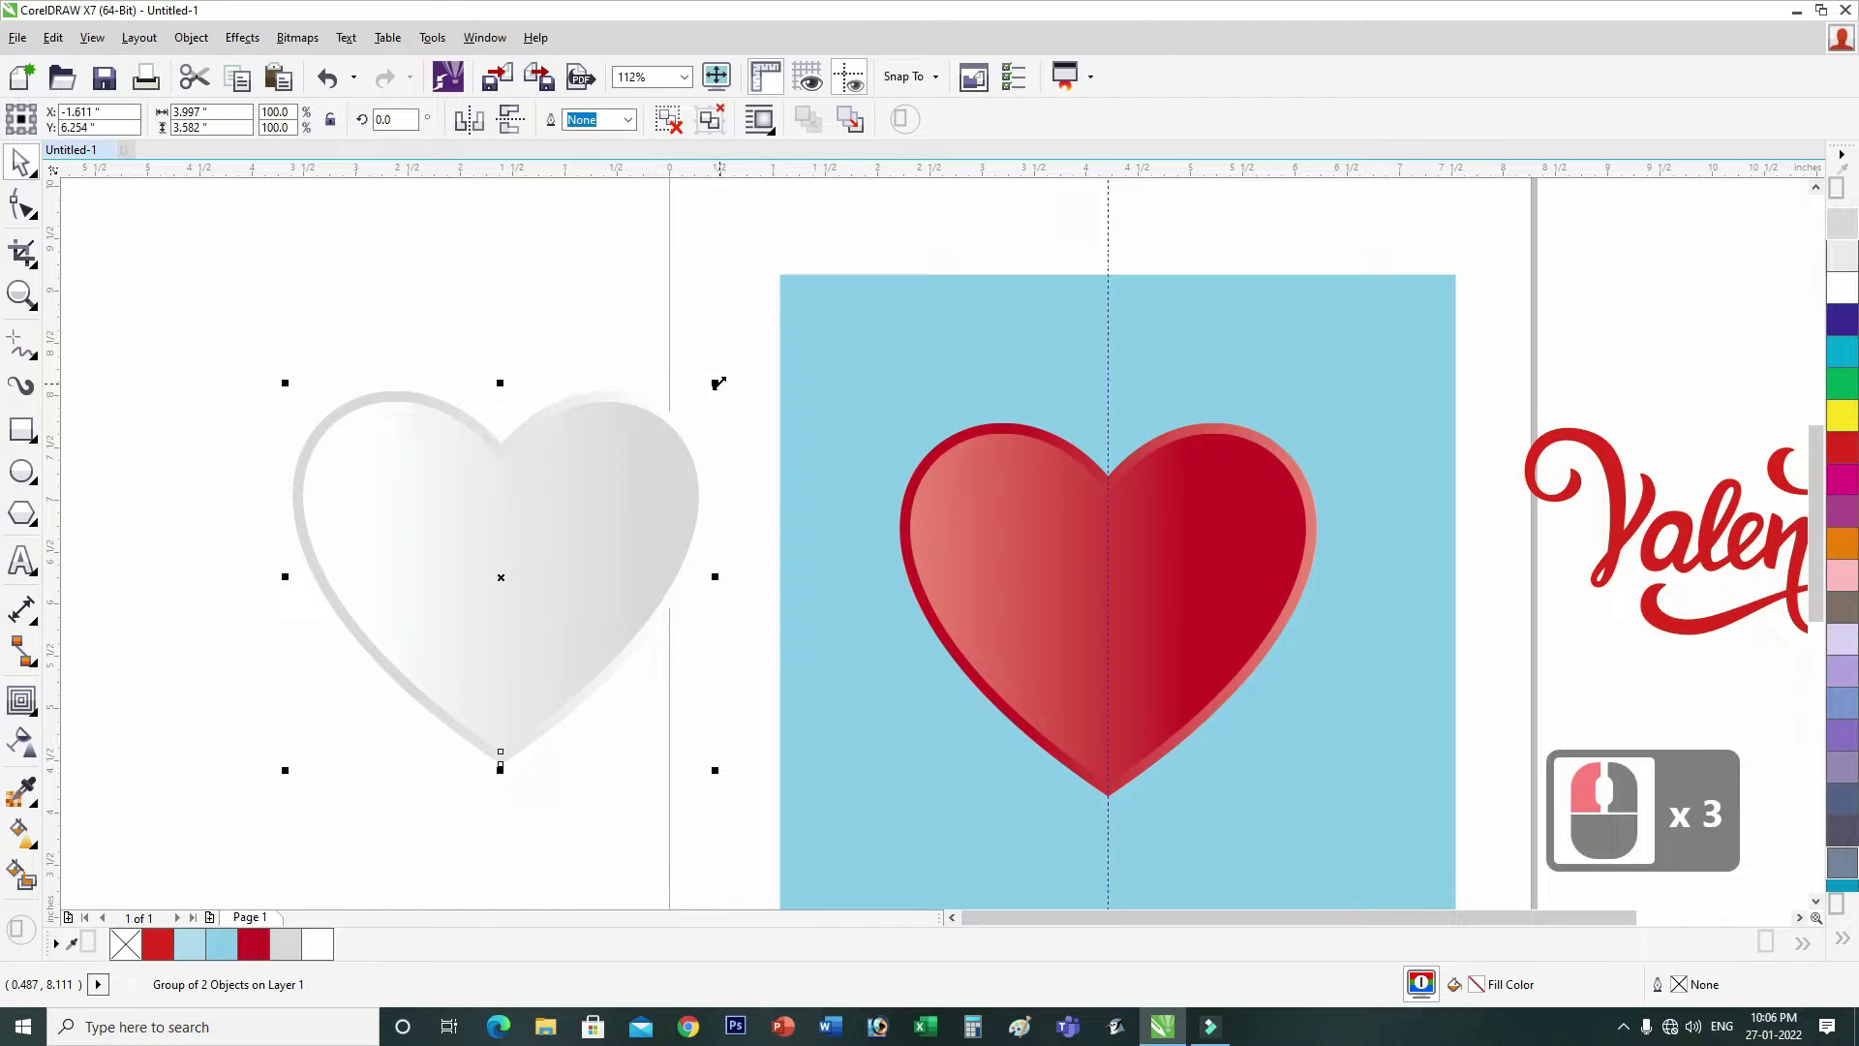
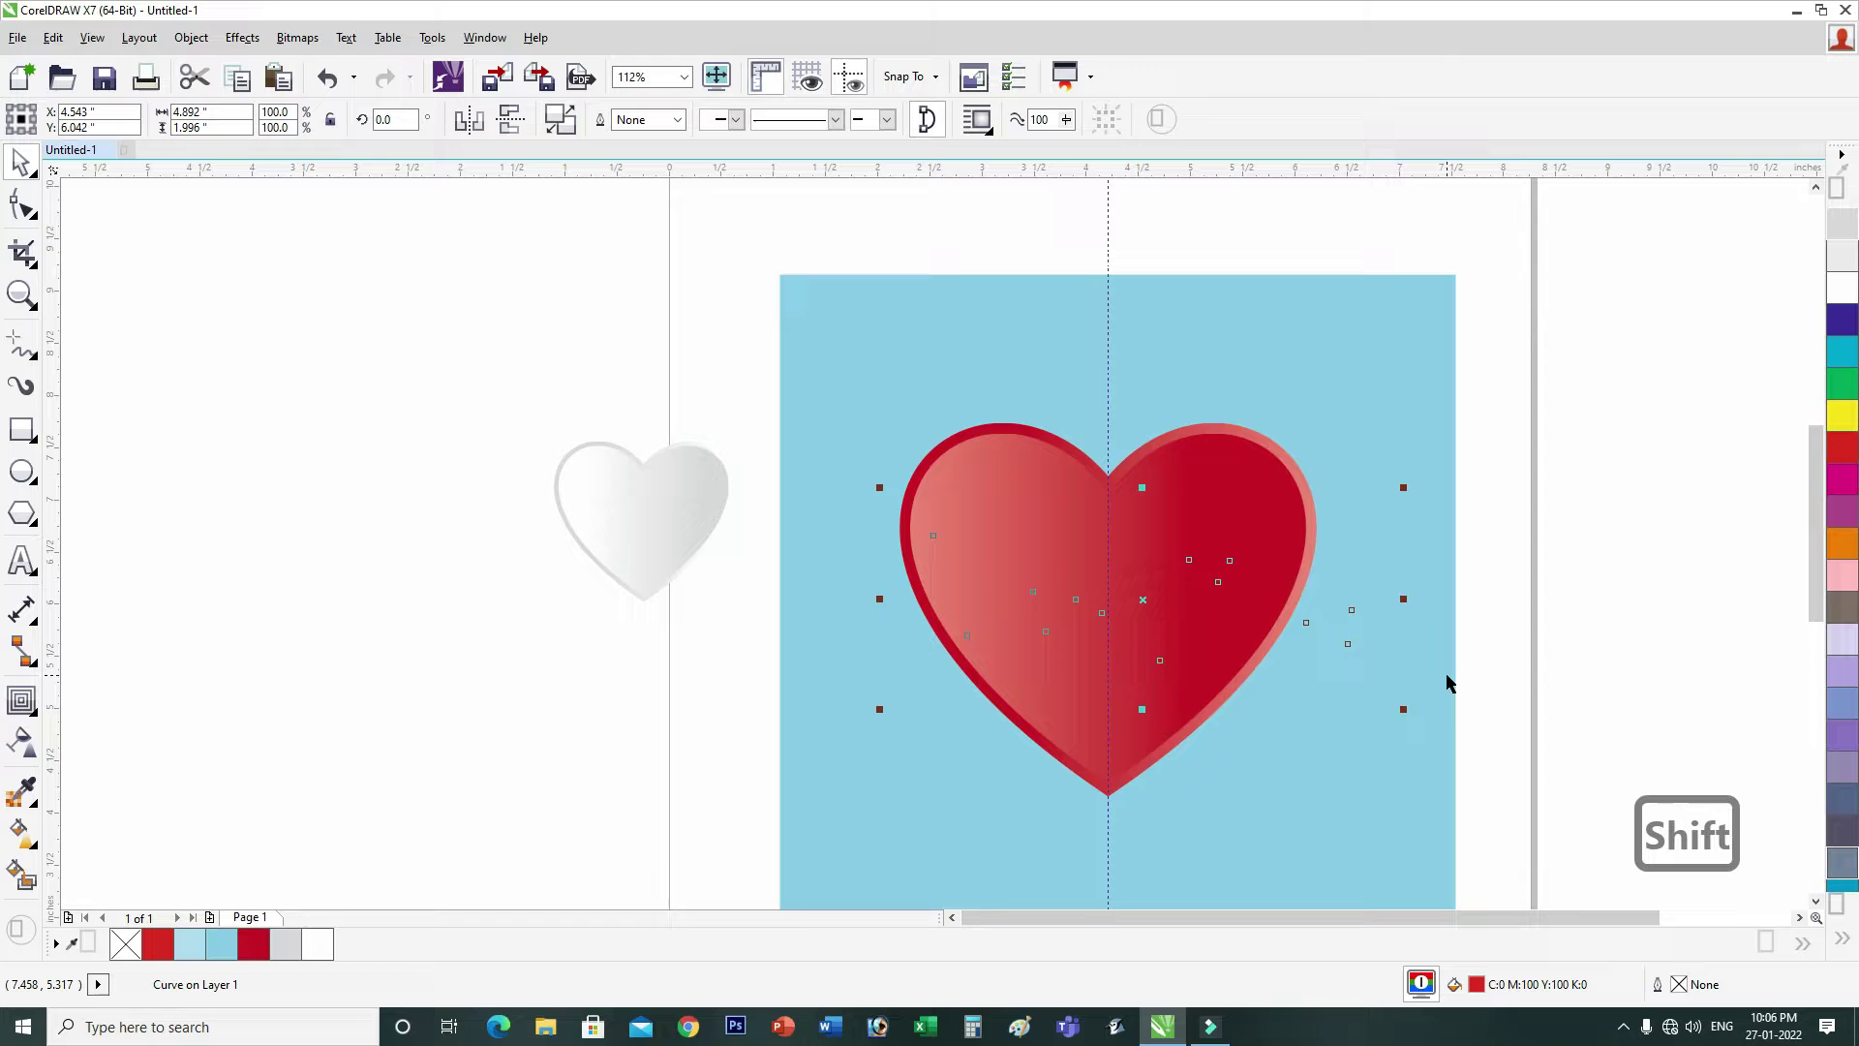
# Step: Bring the Valentines lettering in front of the red heart (Page Up)
pyautogui.press('Page_Up')
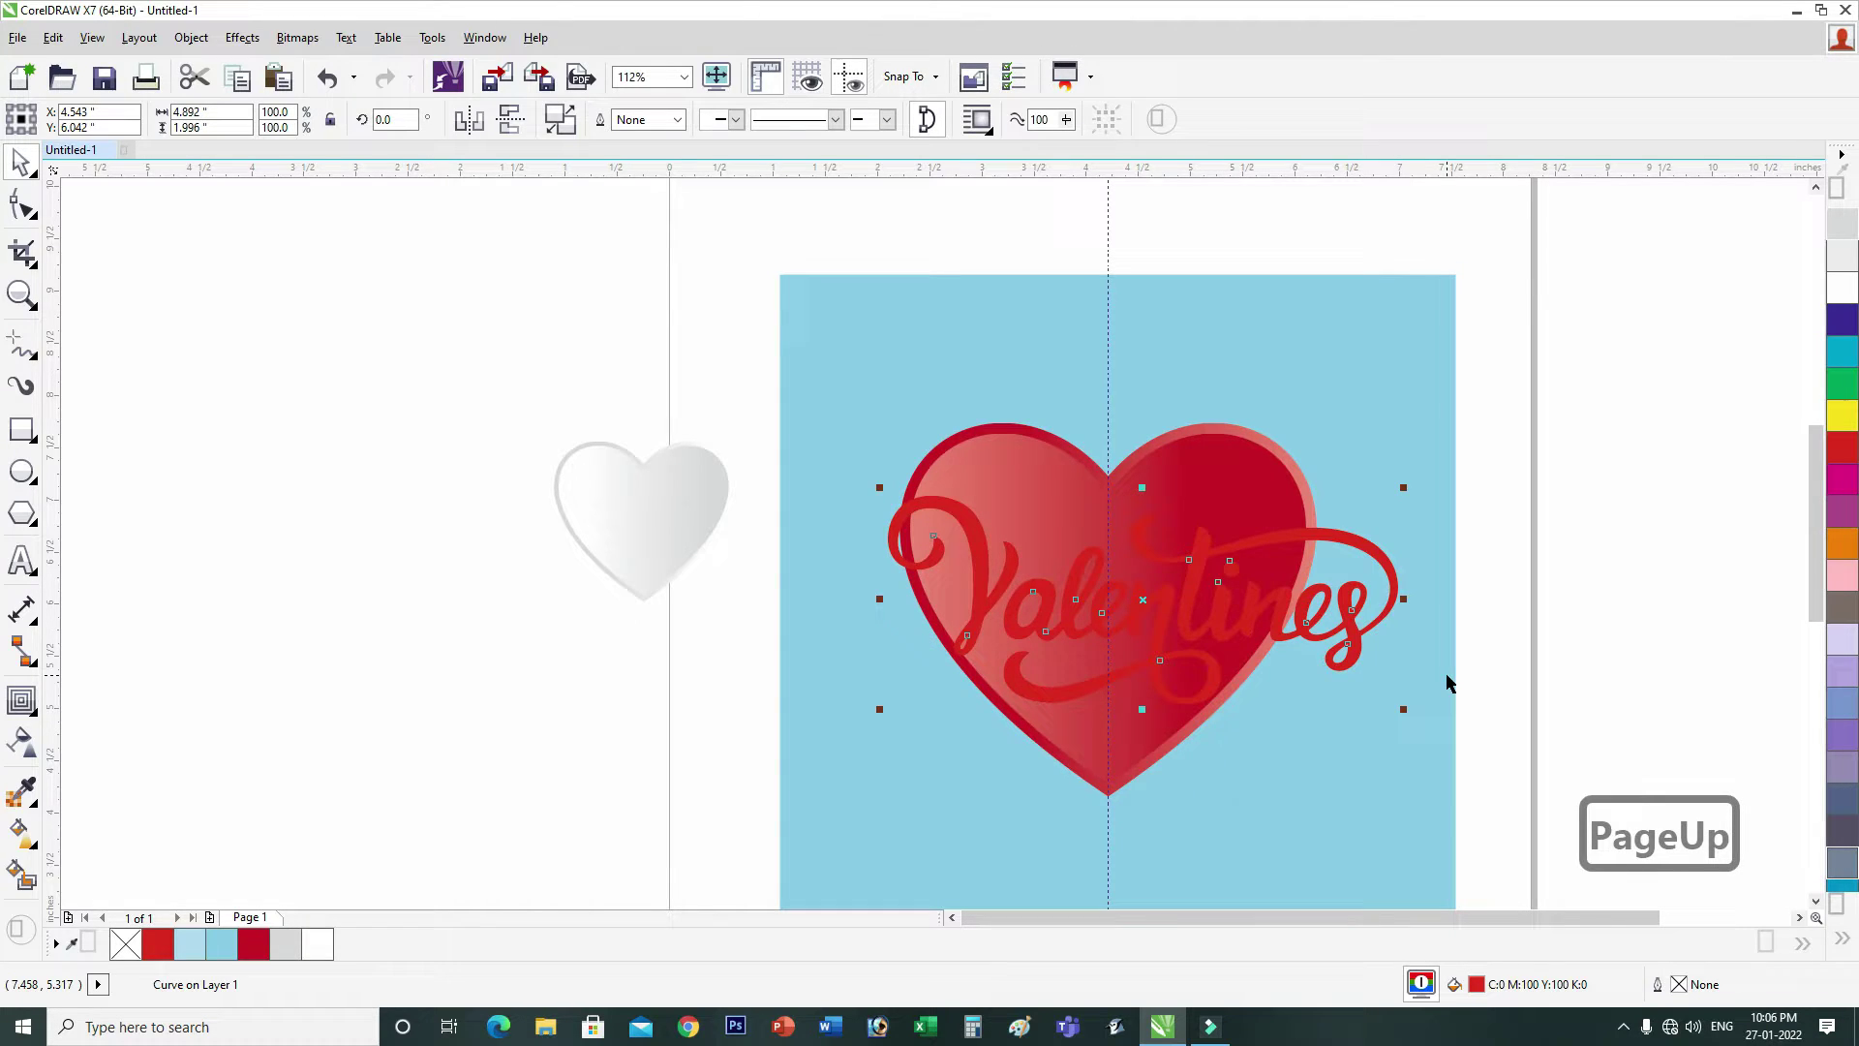
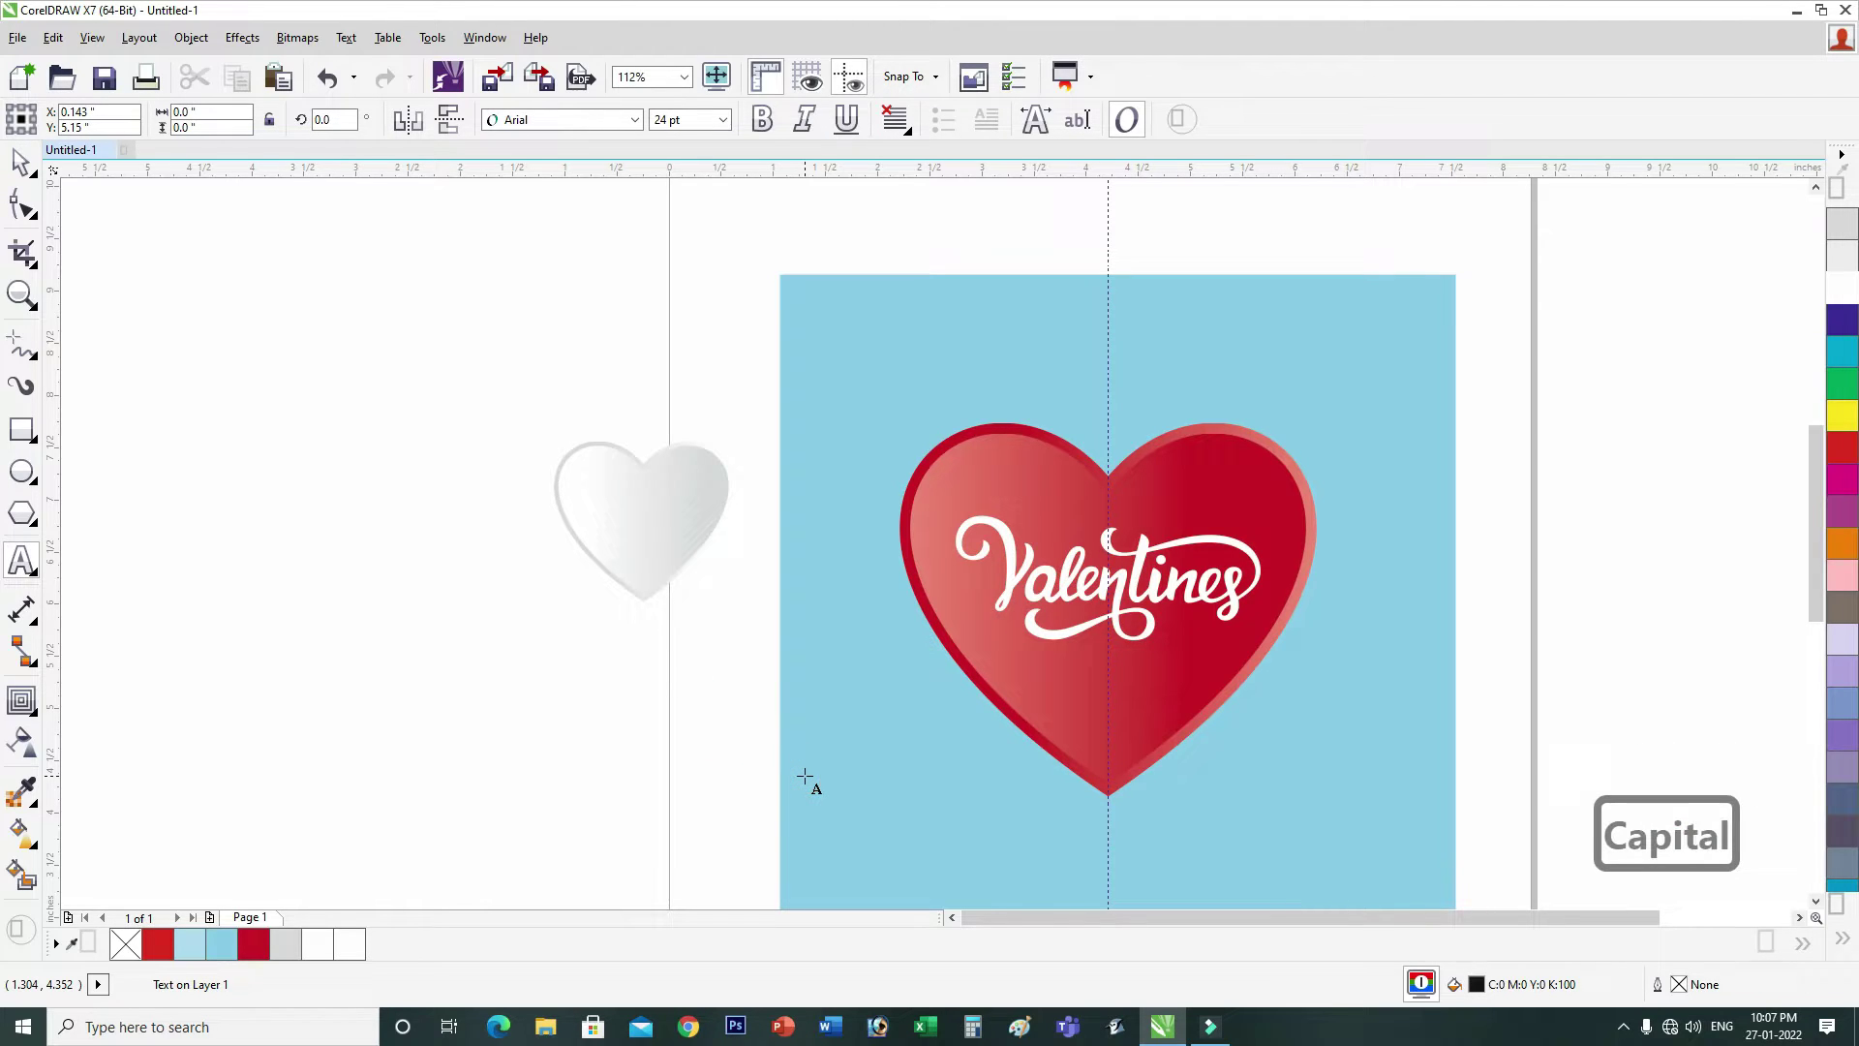
# Step: Enter the word HAPPY and set it in the Stem Text Bold typeface above 'Valentines'
pyautogui.write('happy')
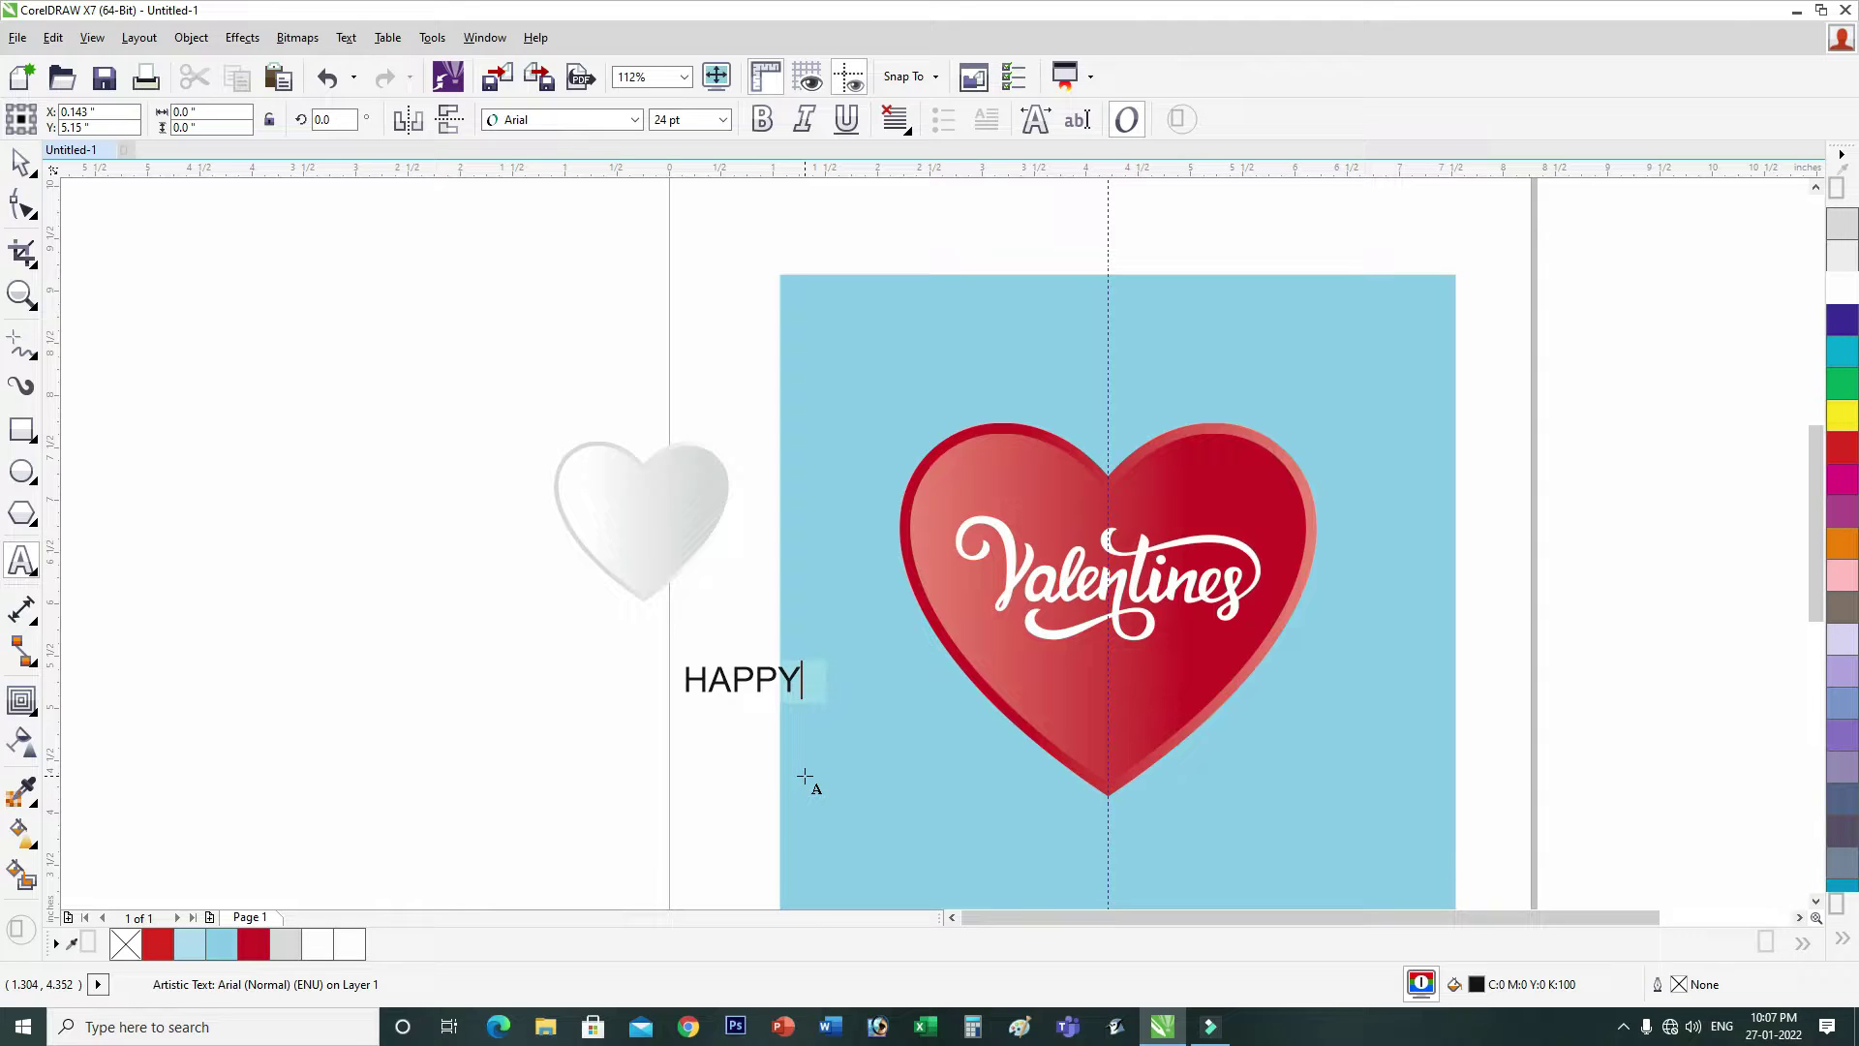
pyautogui.press('ctrl+space')
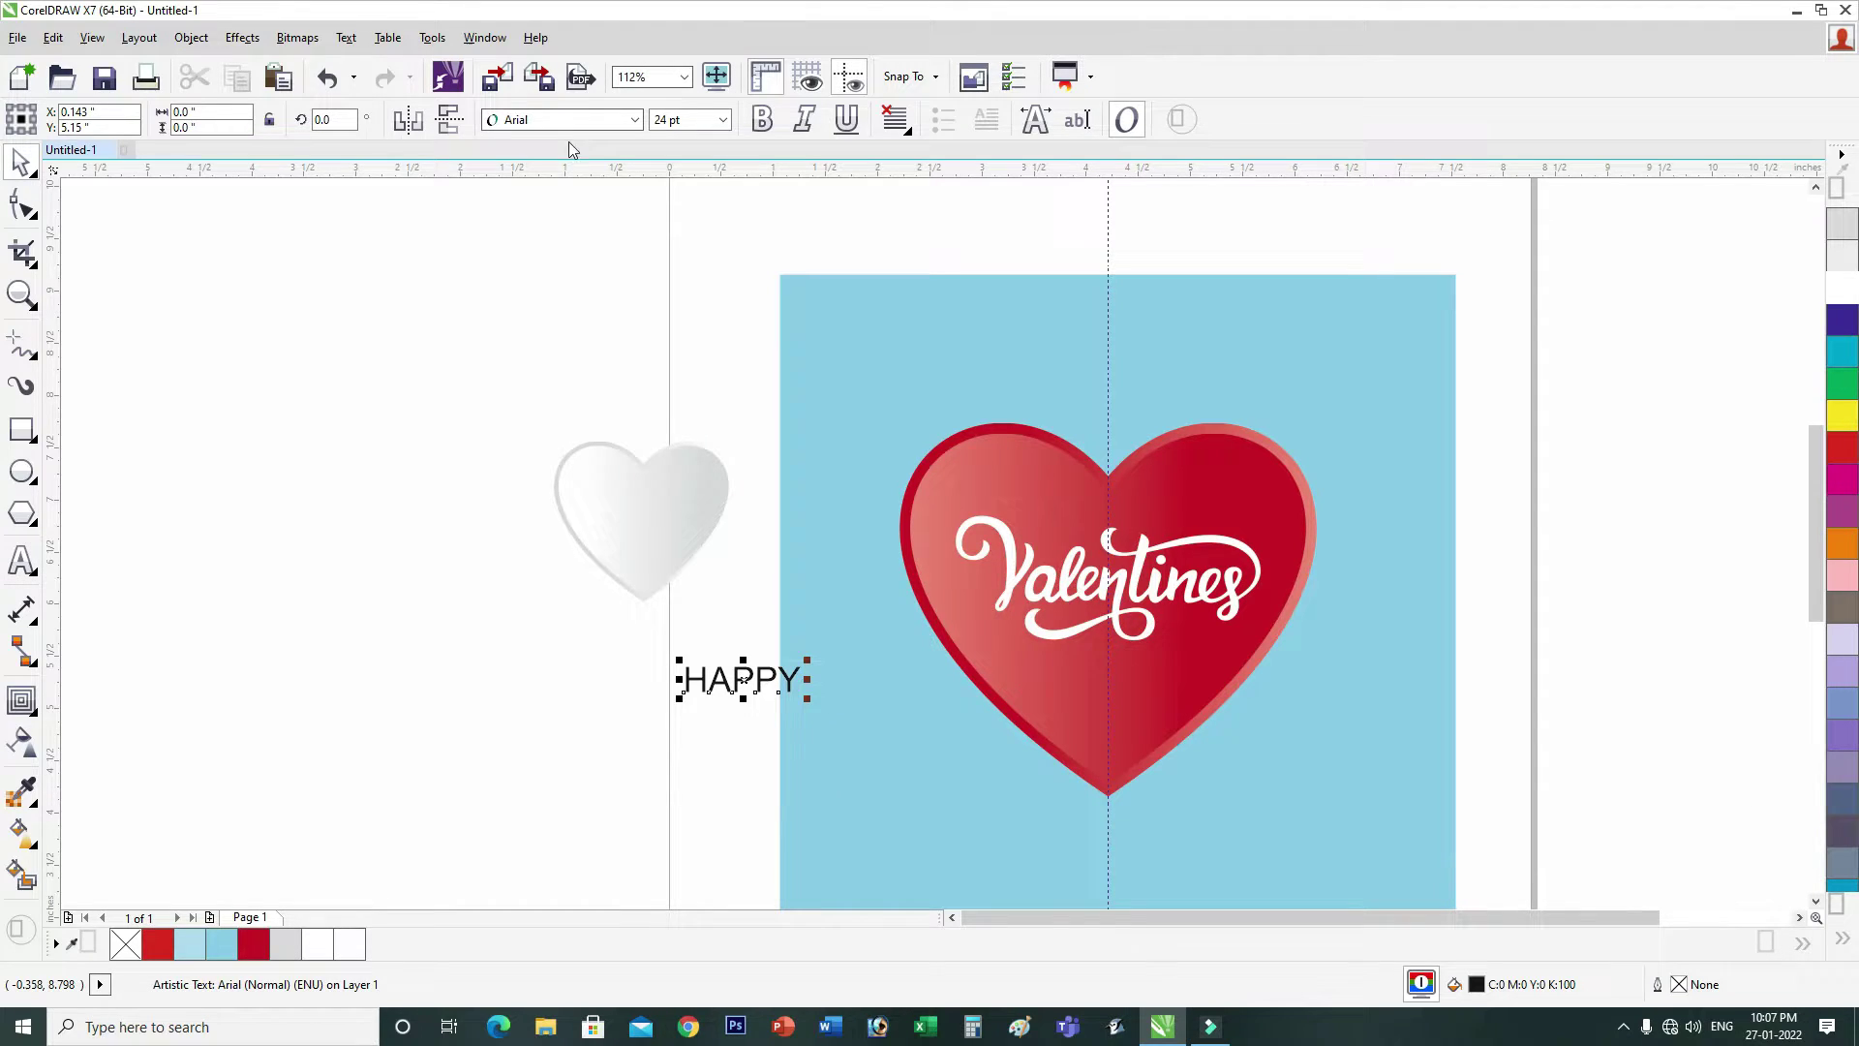
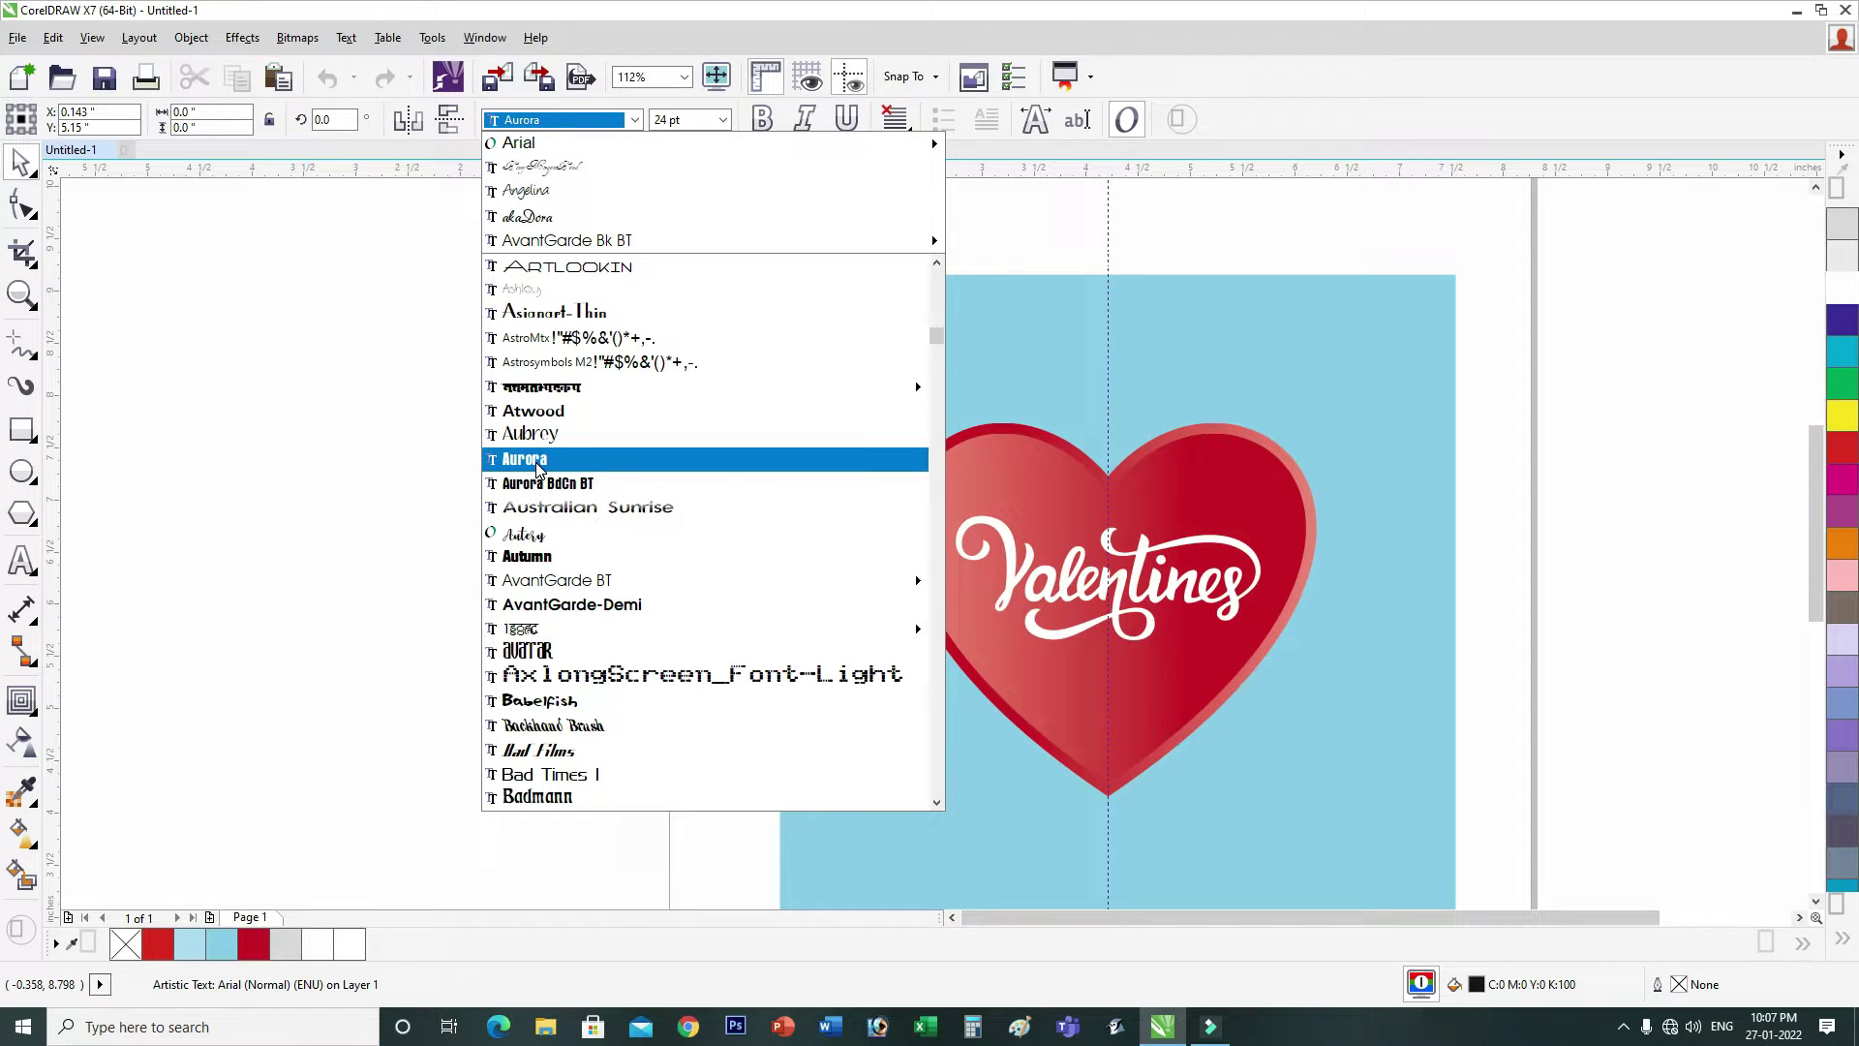
pyautogui.moveTo(543, 469); pyautogui.dragTo(539, 467)
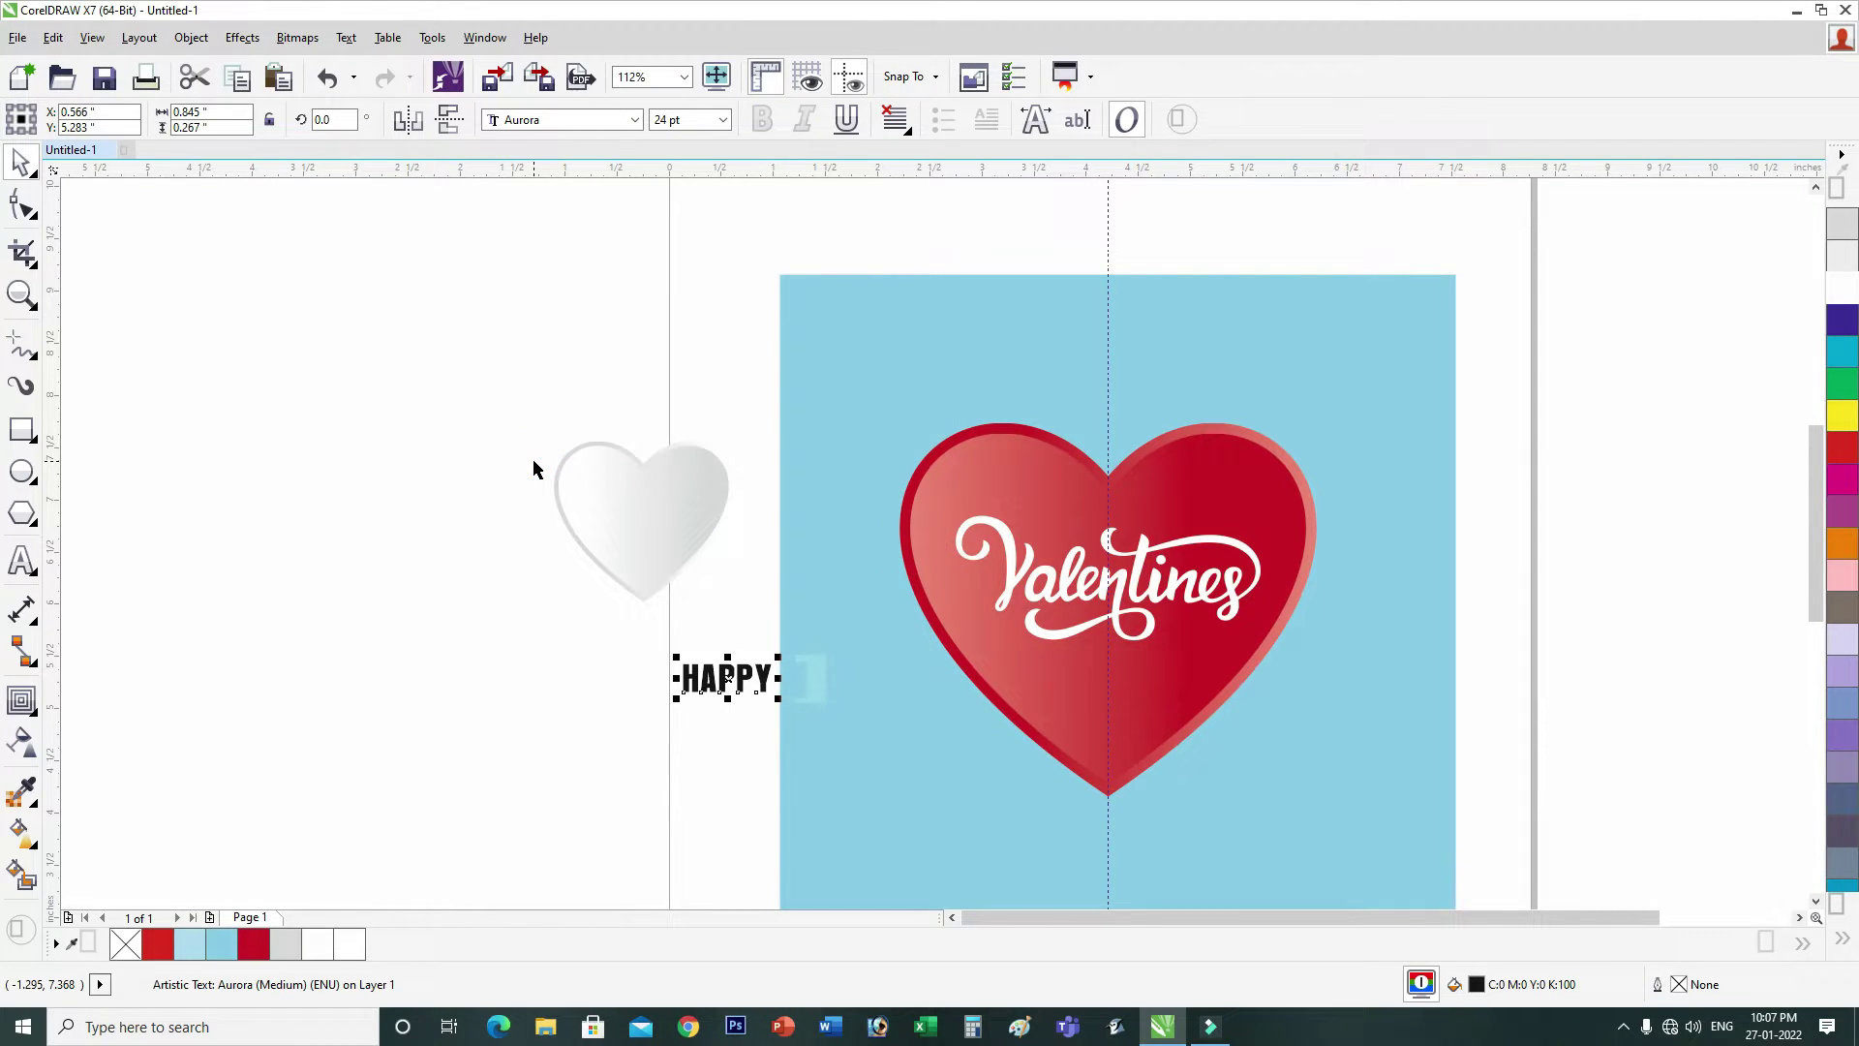
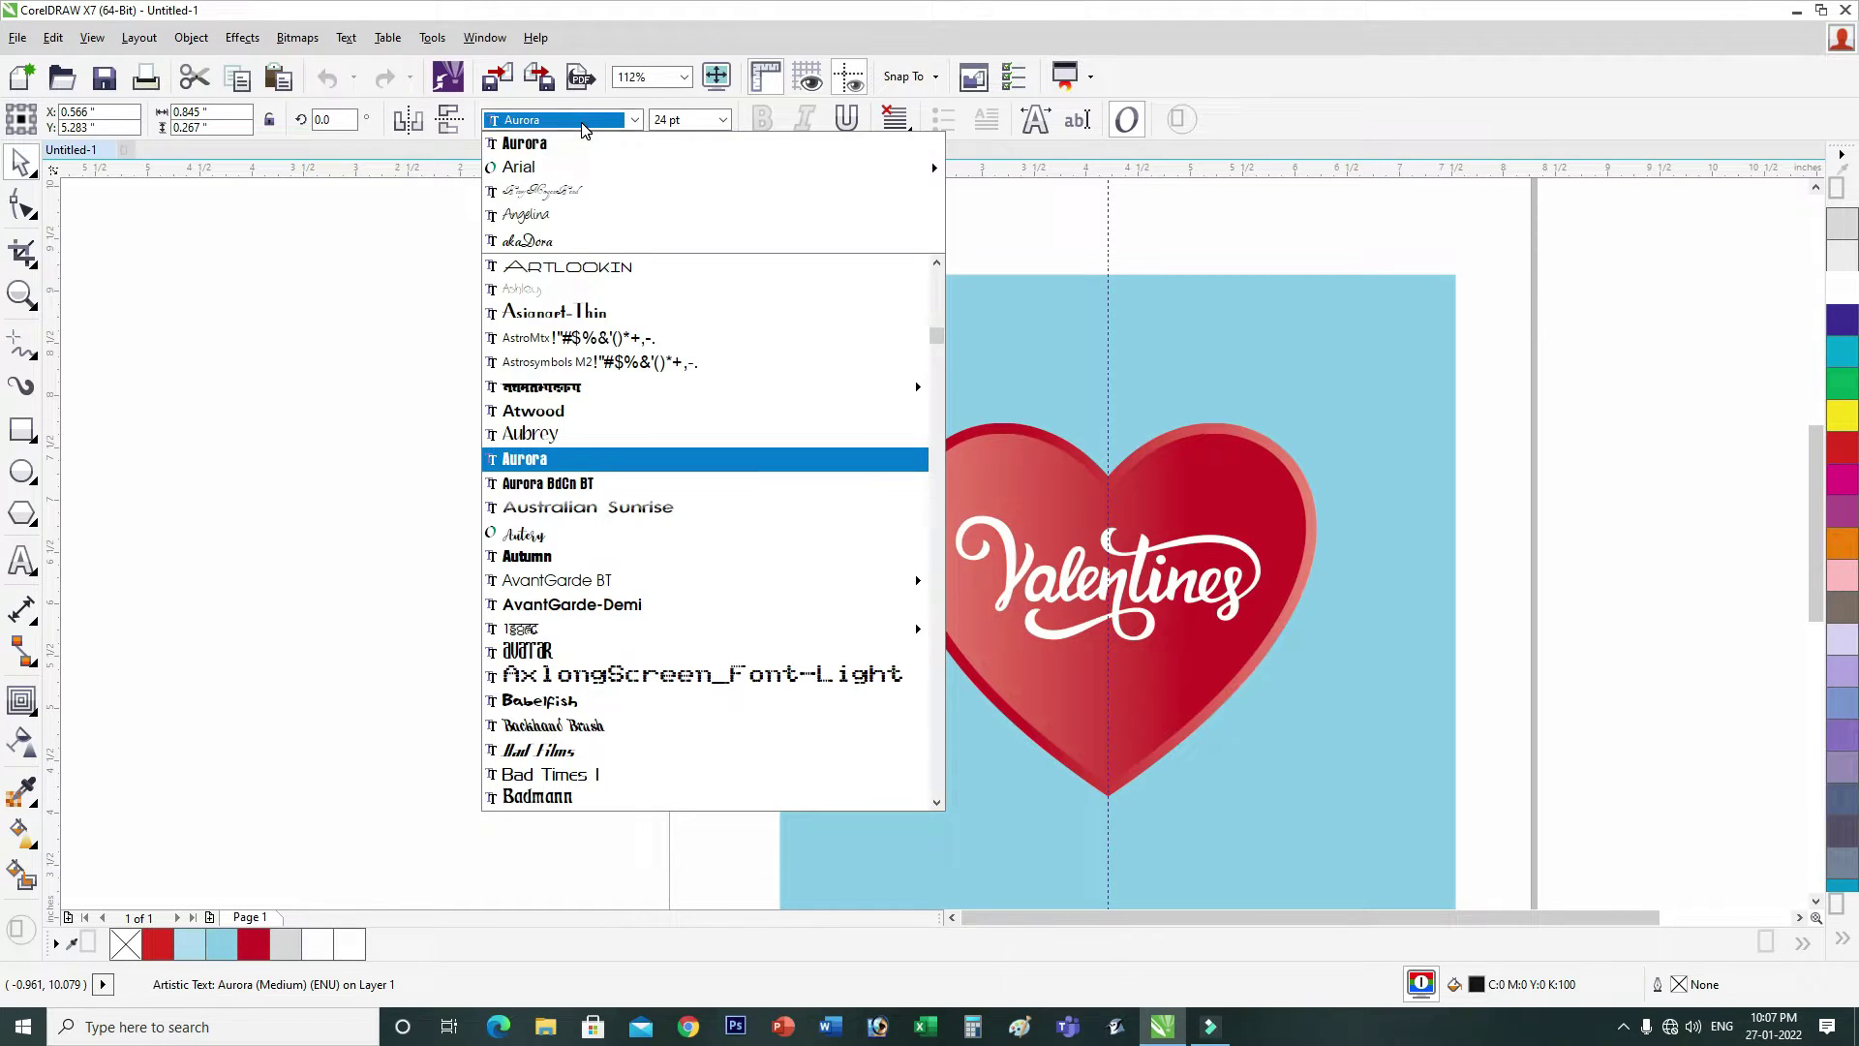
pyautogui.write('stem')
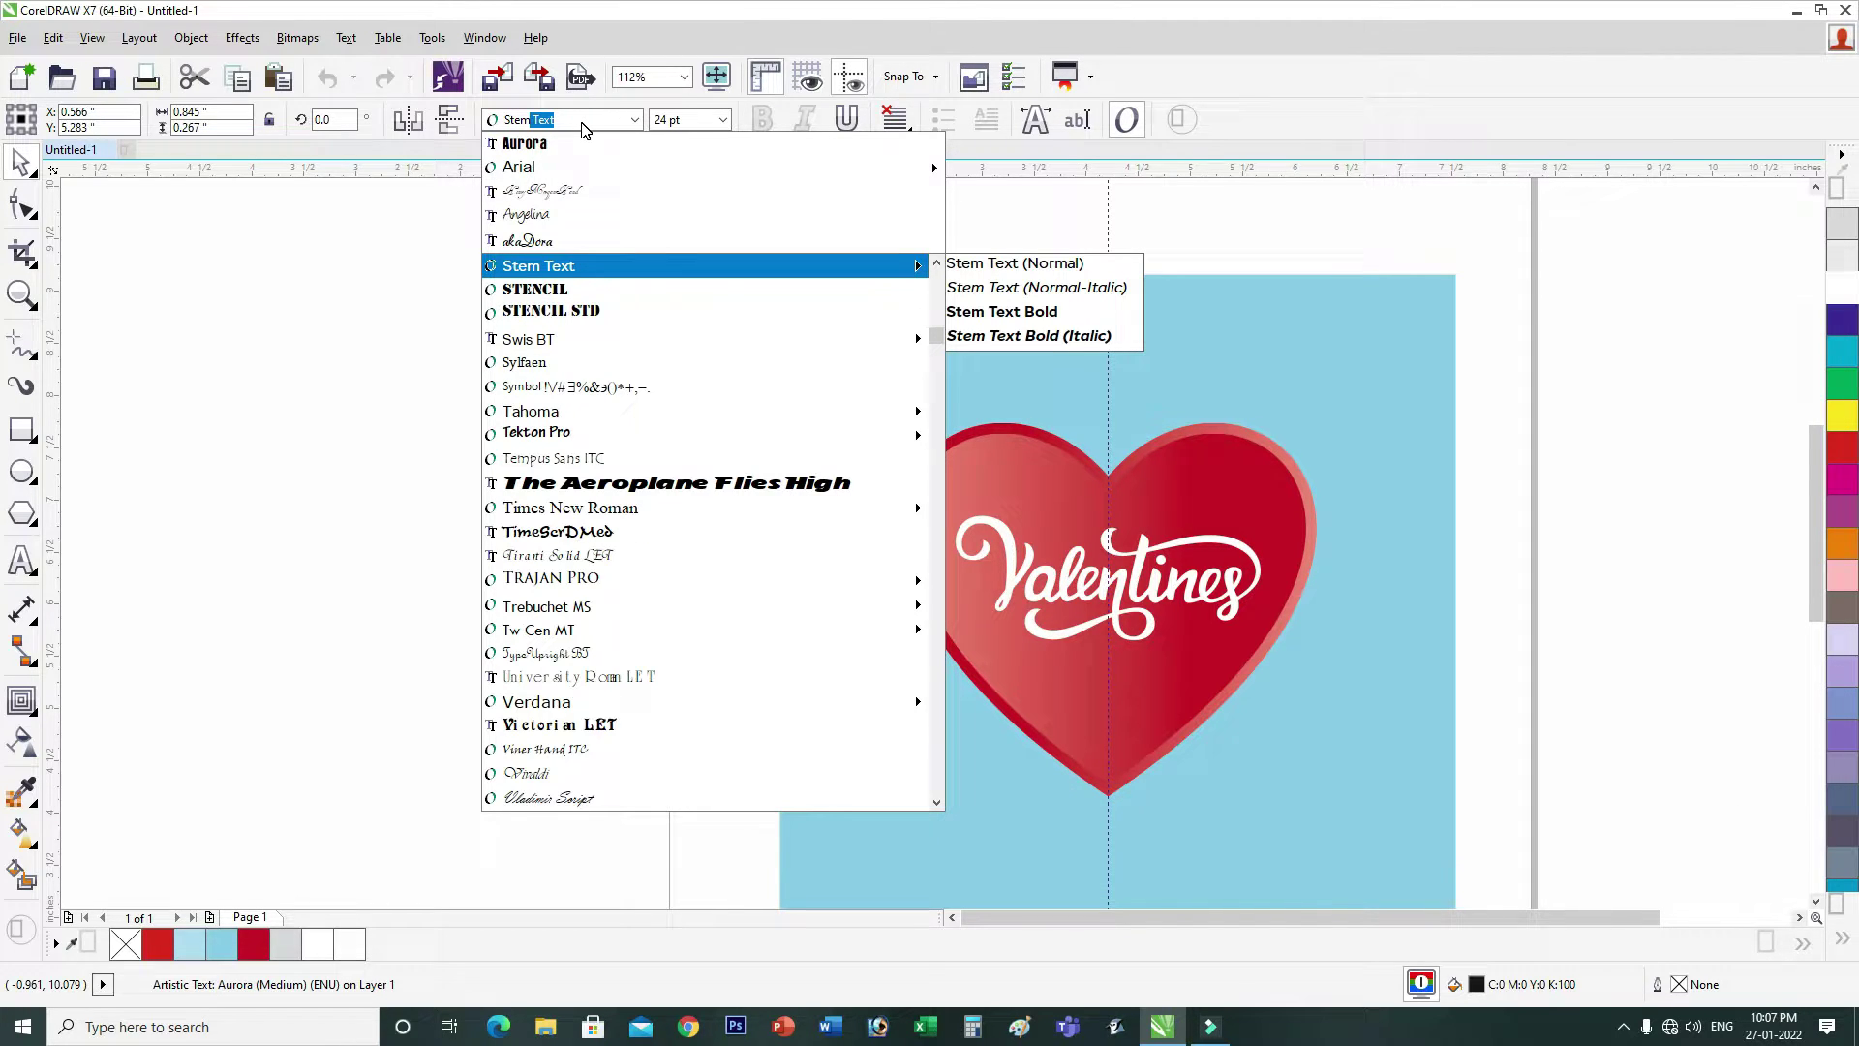
pyautogui.press('Return')
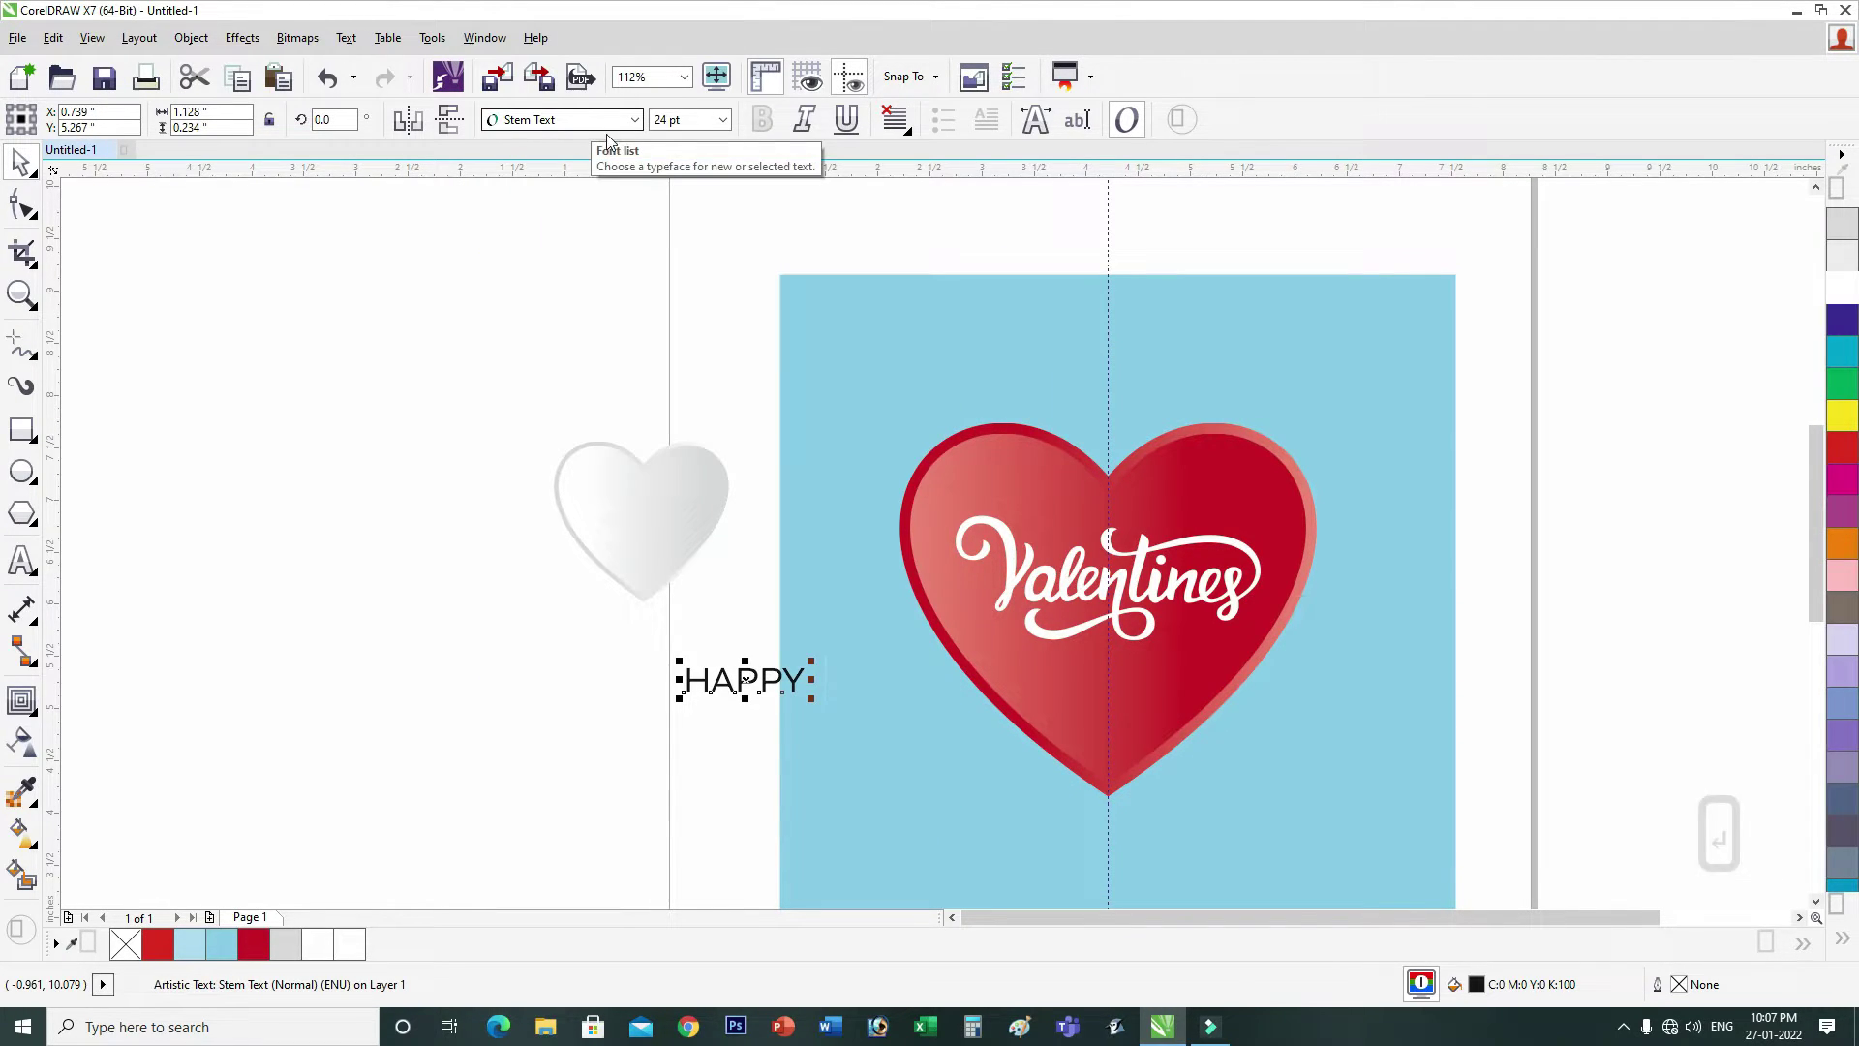
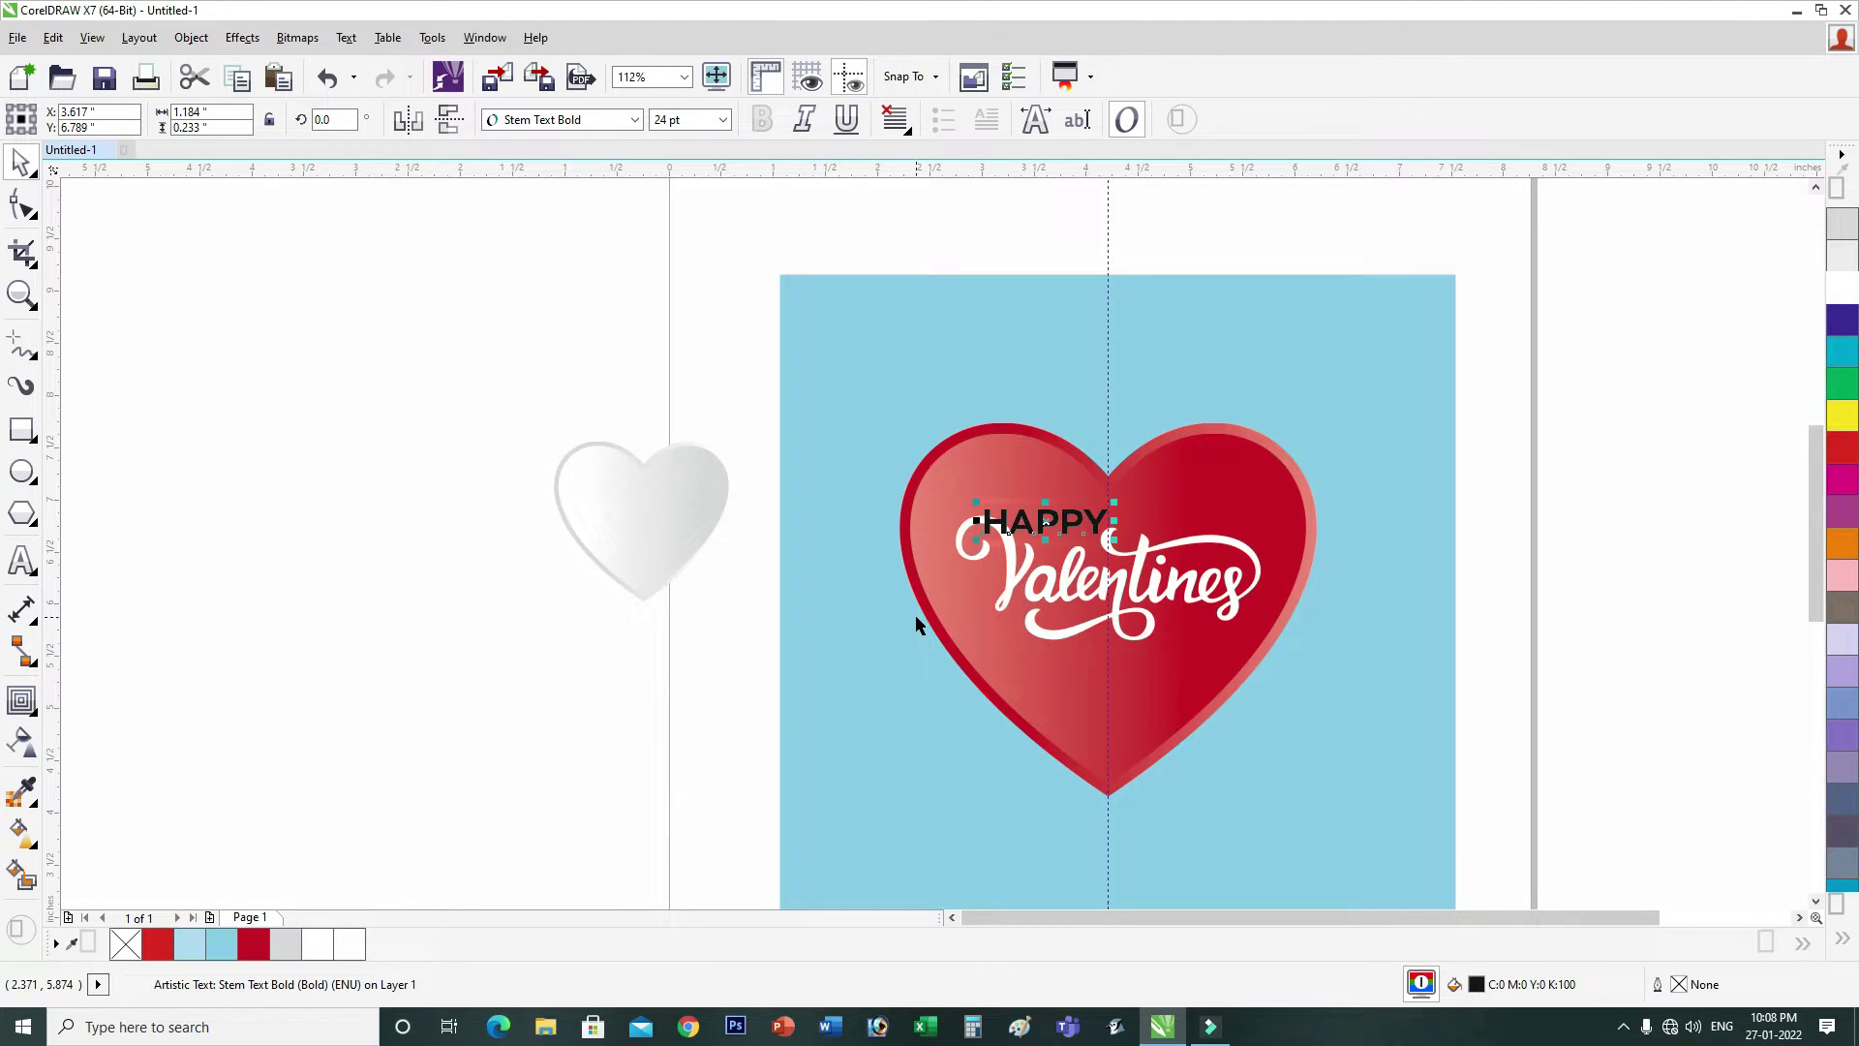
pyautogui.press('F2')
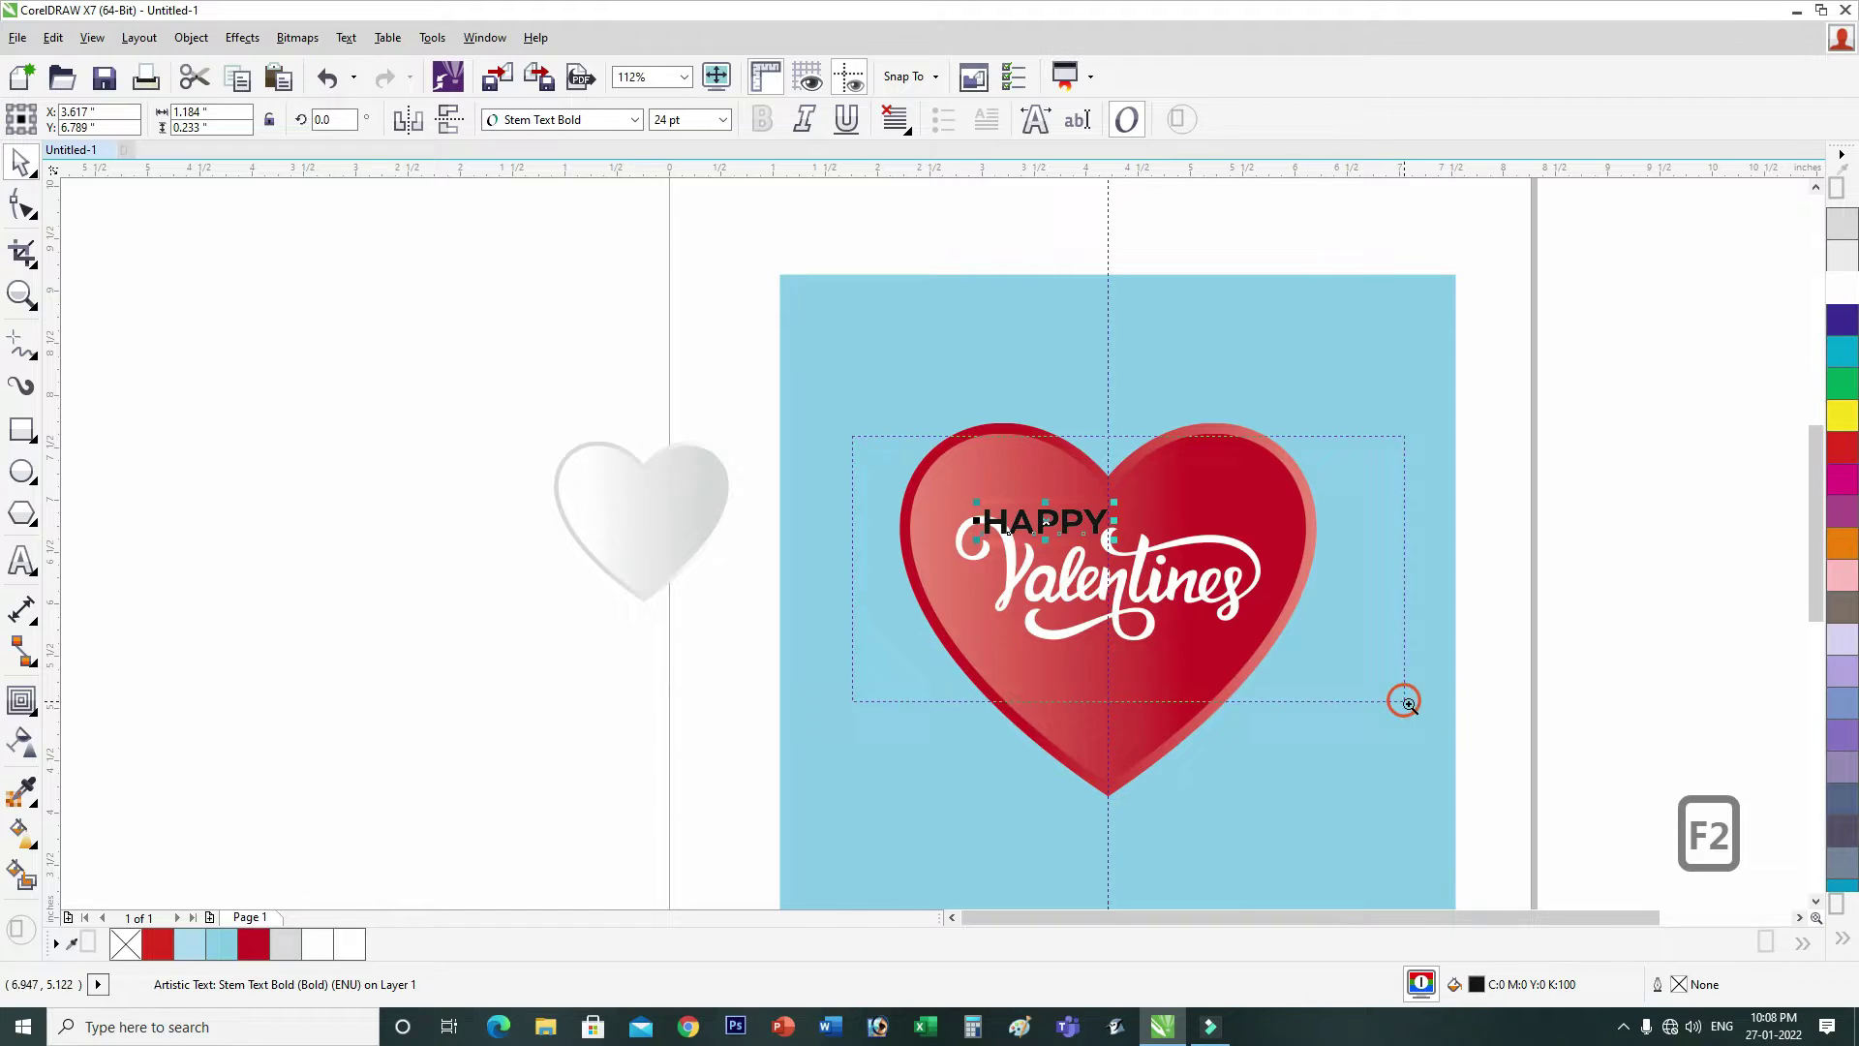
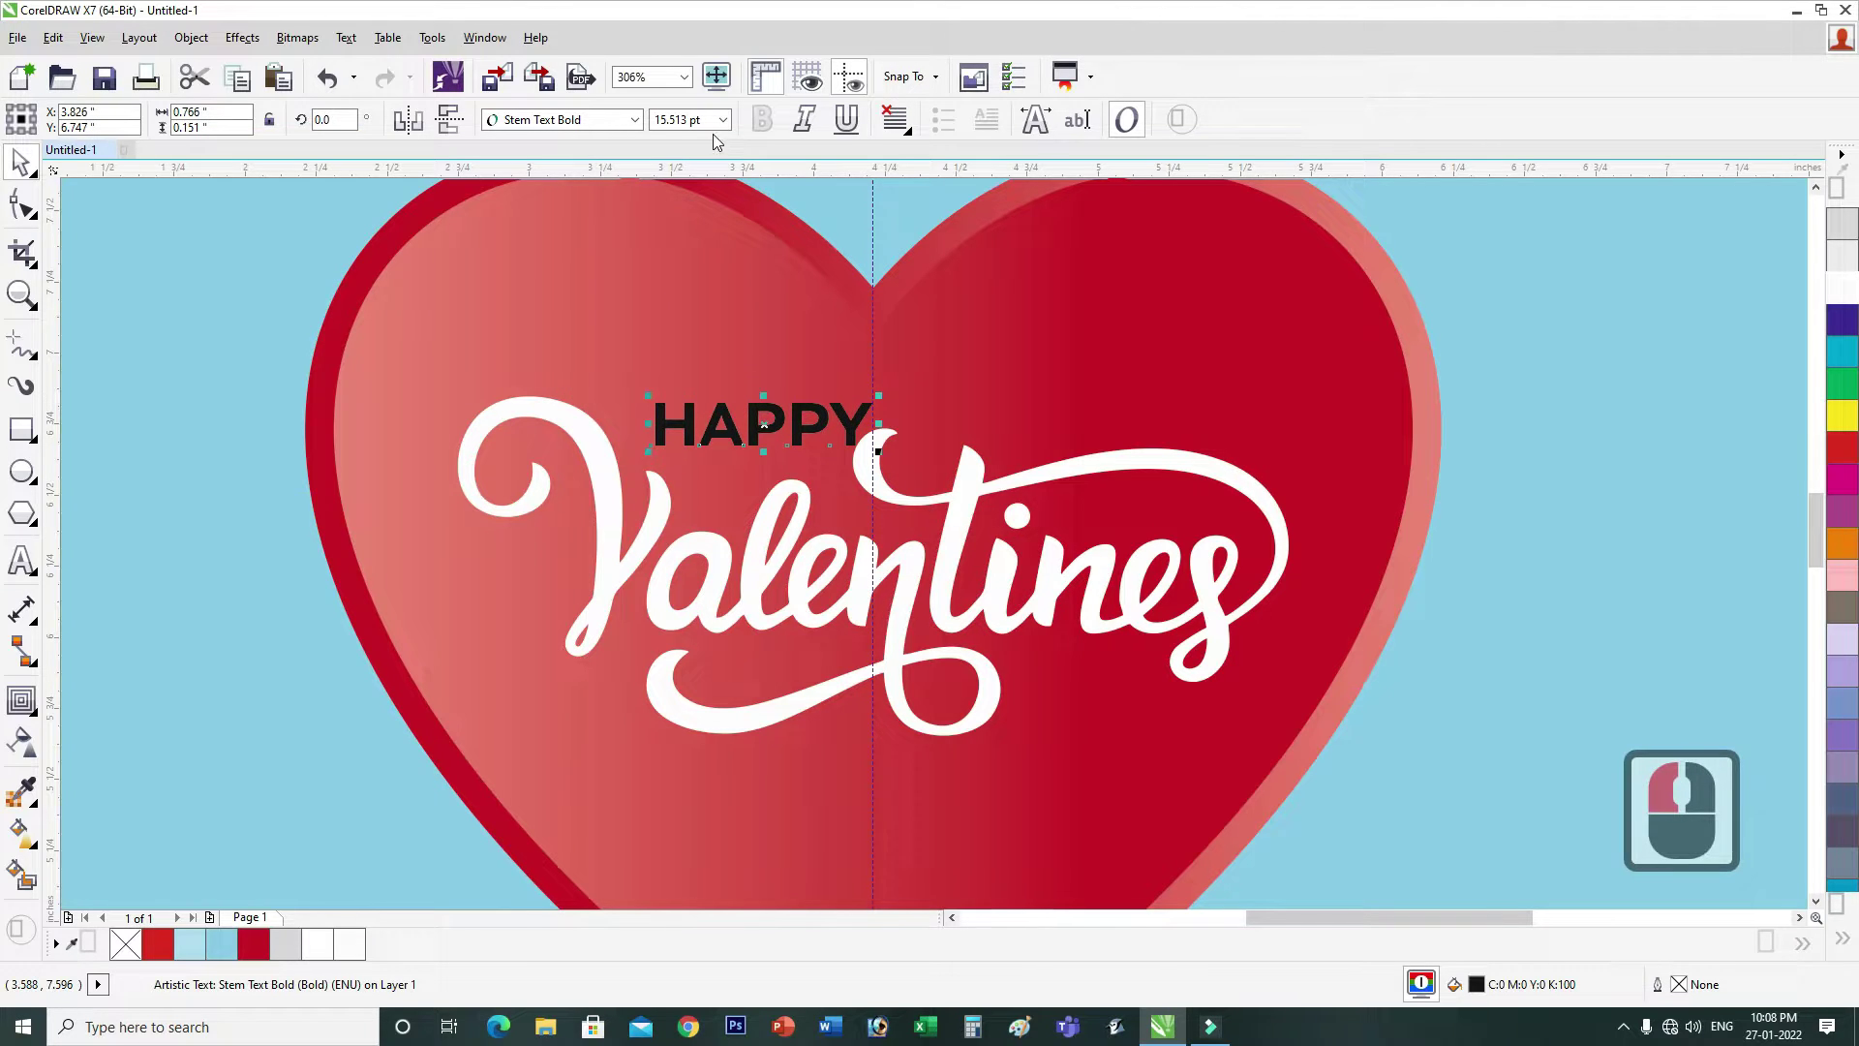
# Step: Reduce HAPPY to 12 pt from the font size list and fill it white
pyautogui.click(731, 123)
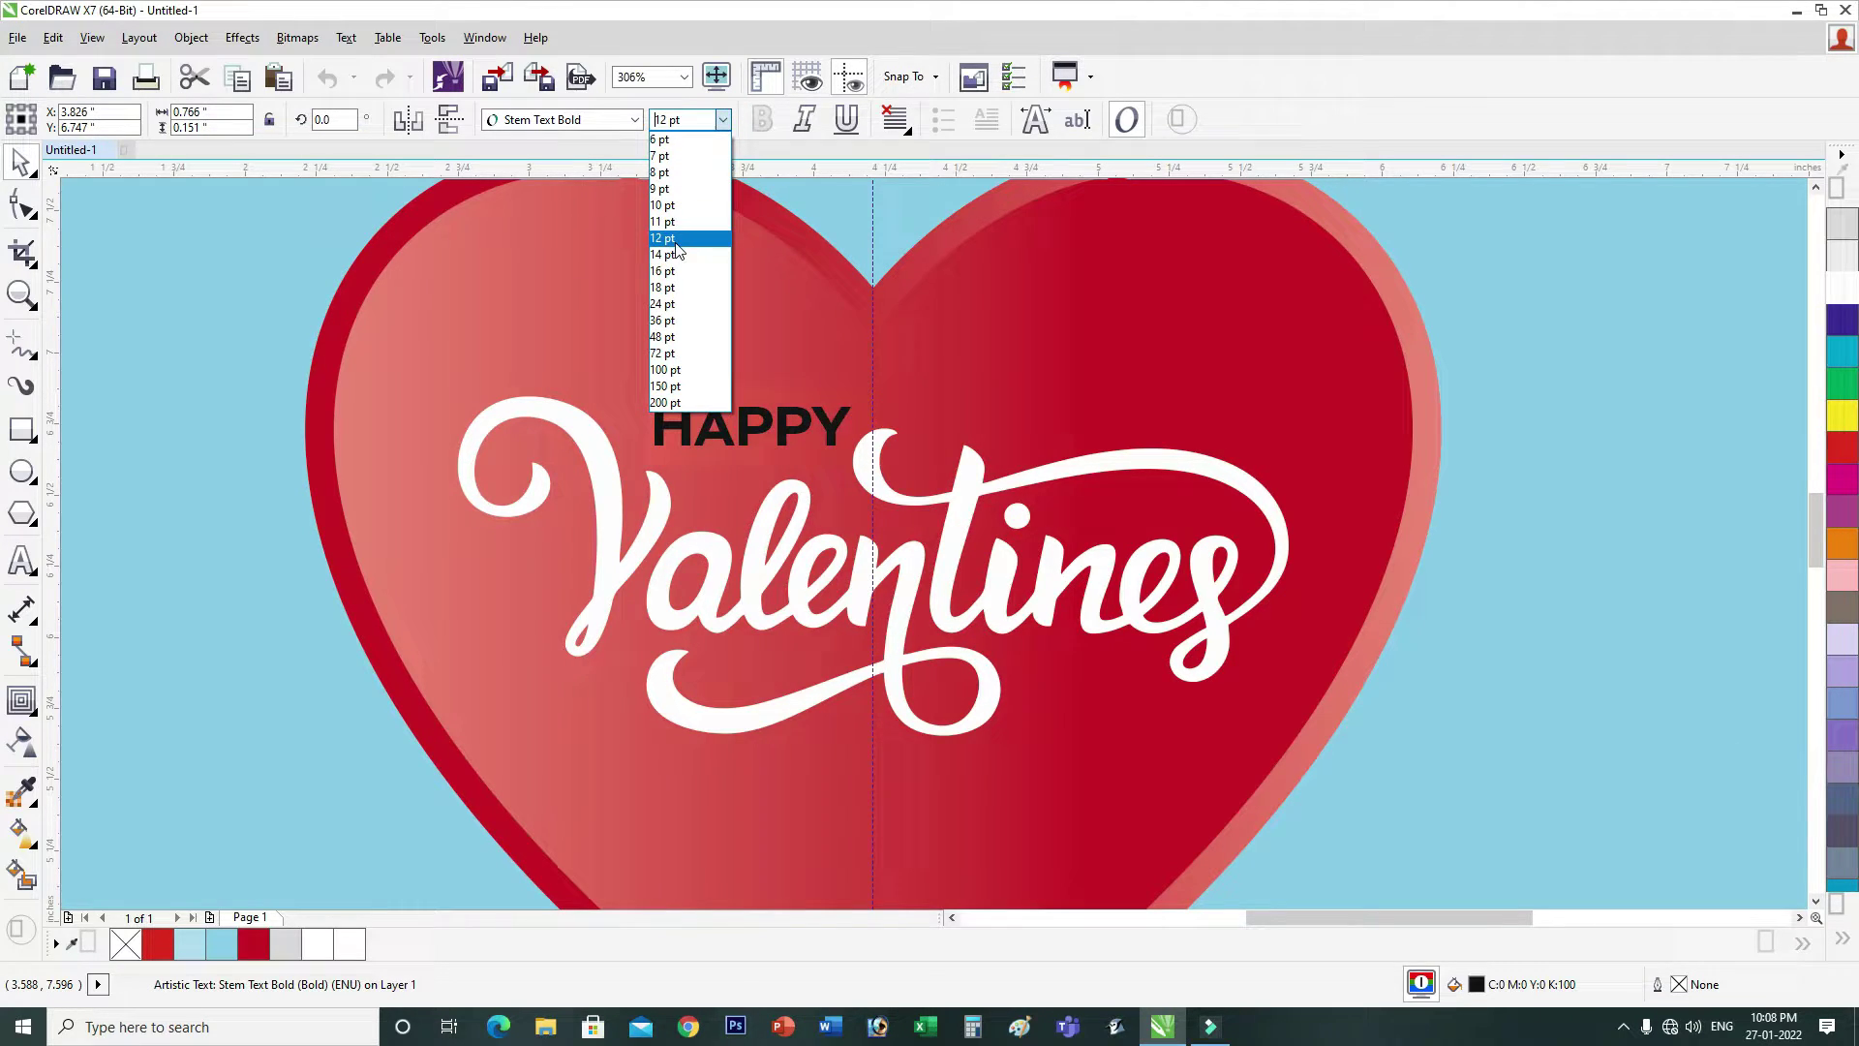
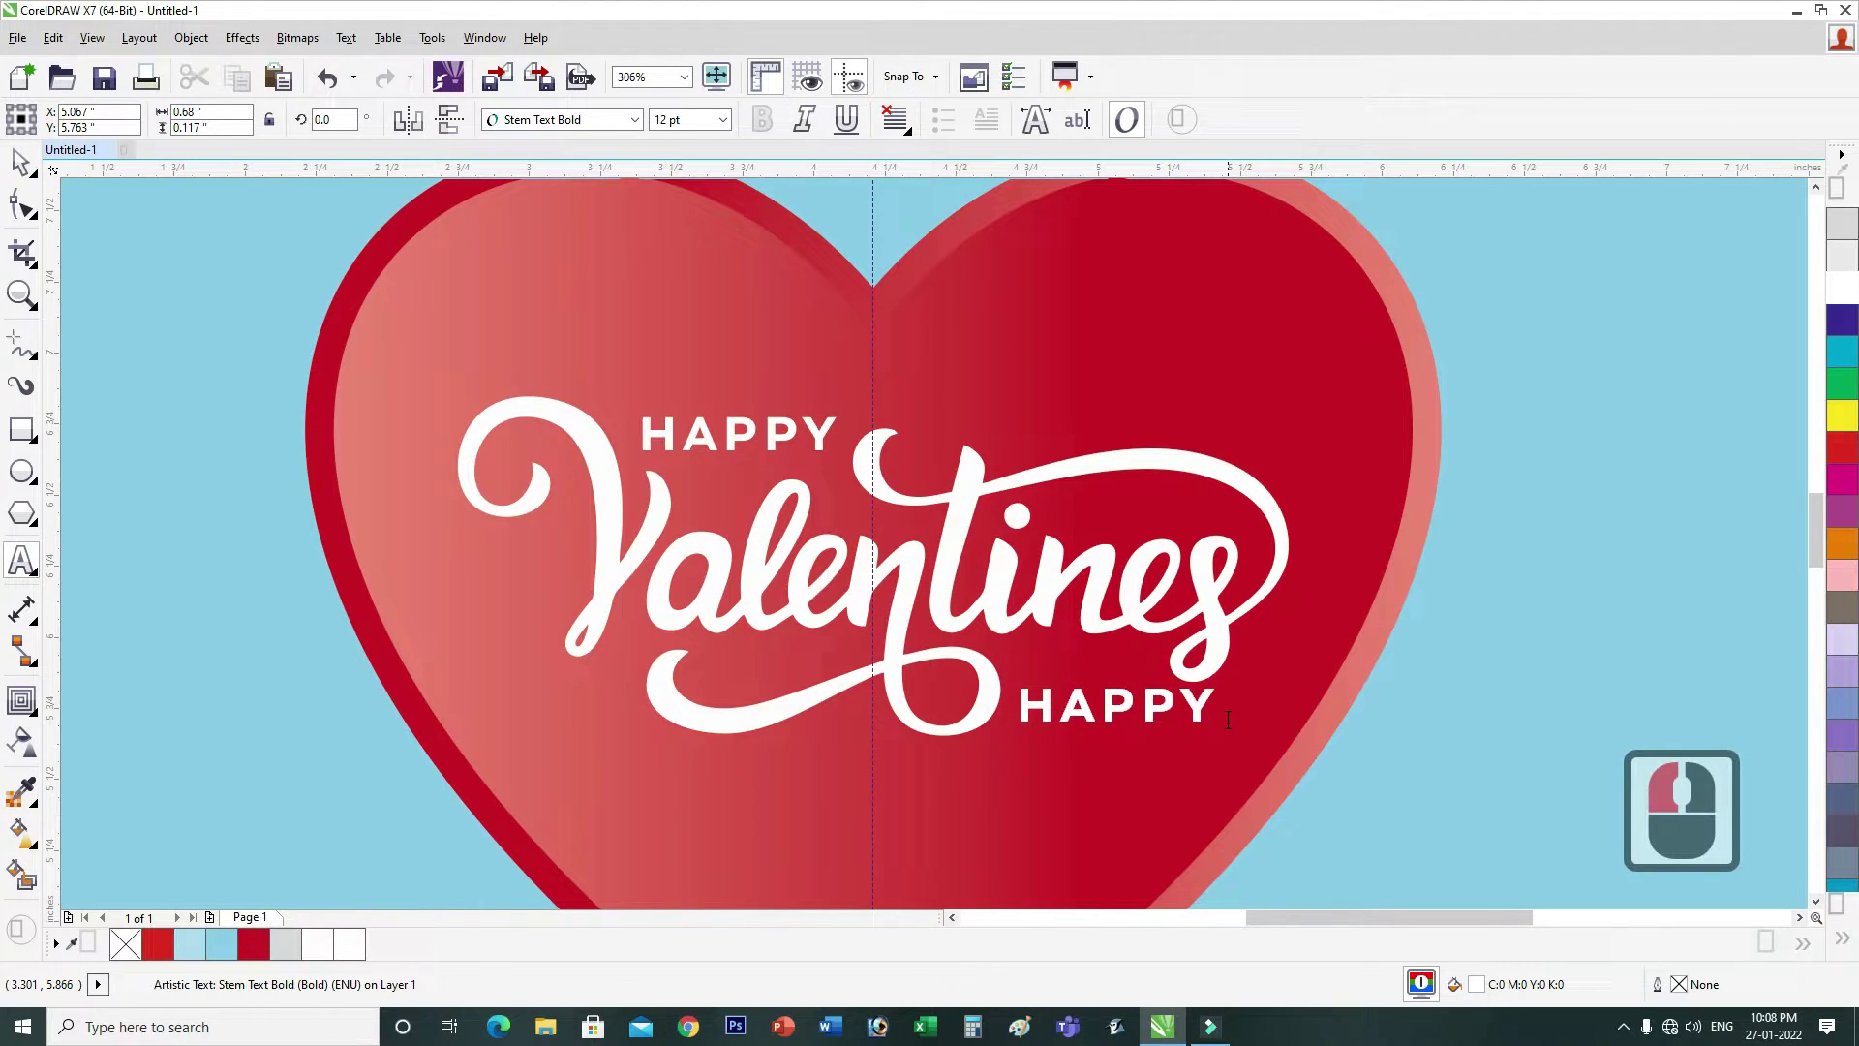
# Step: Retype the lower copy of HAPPY to read DAY in capitals
pyautogui.press('Home')
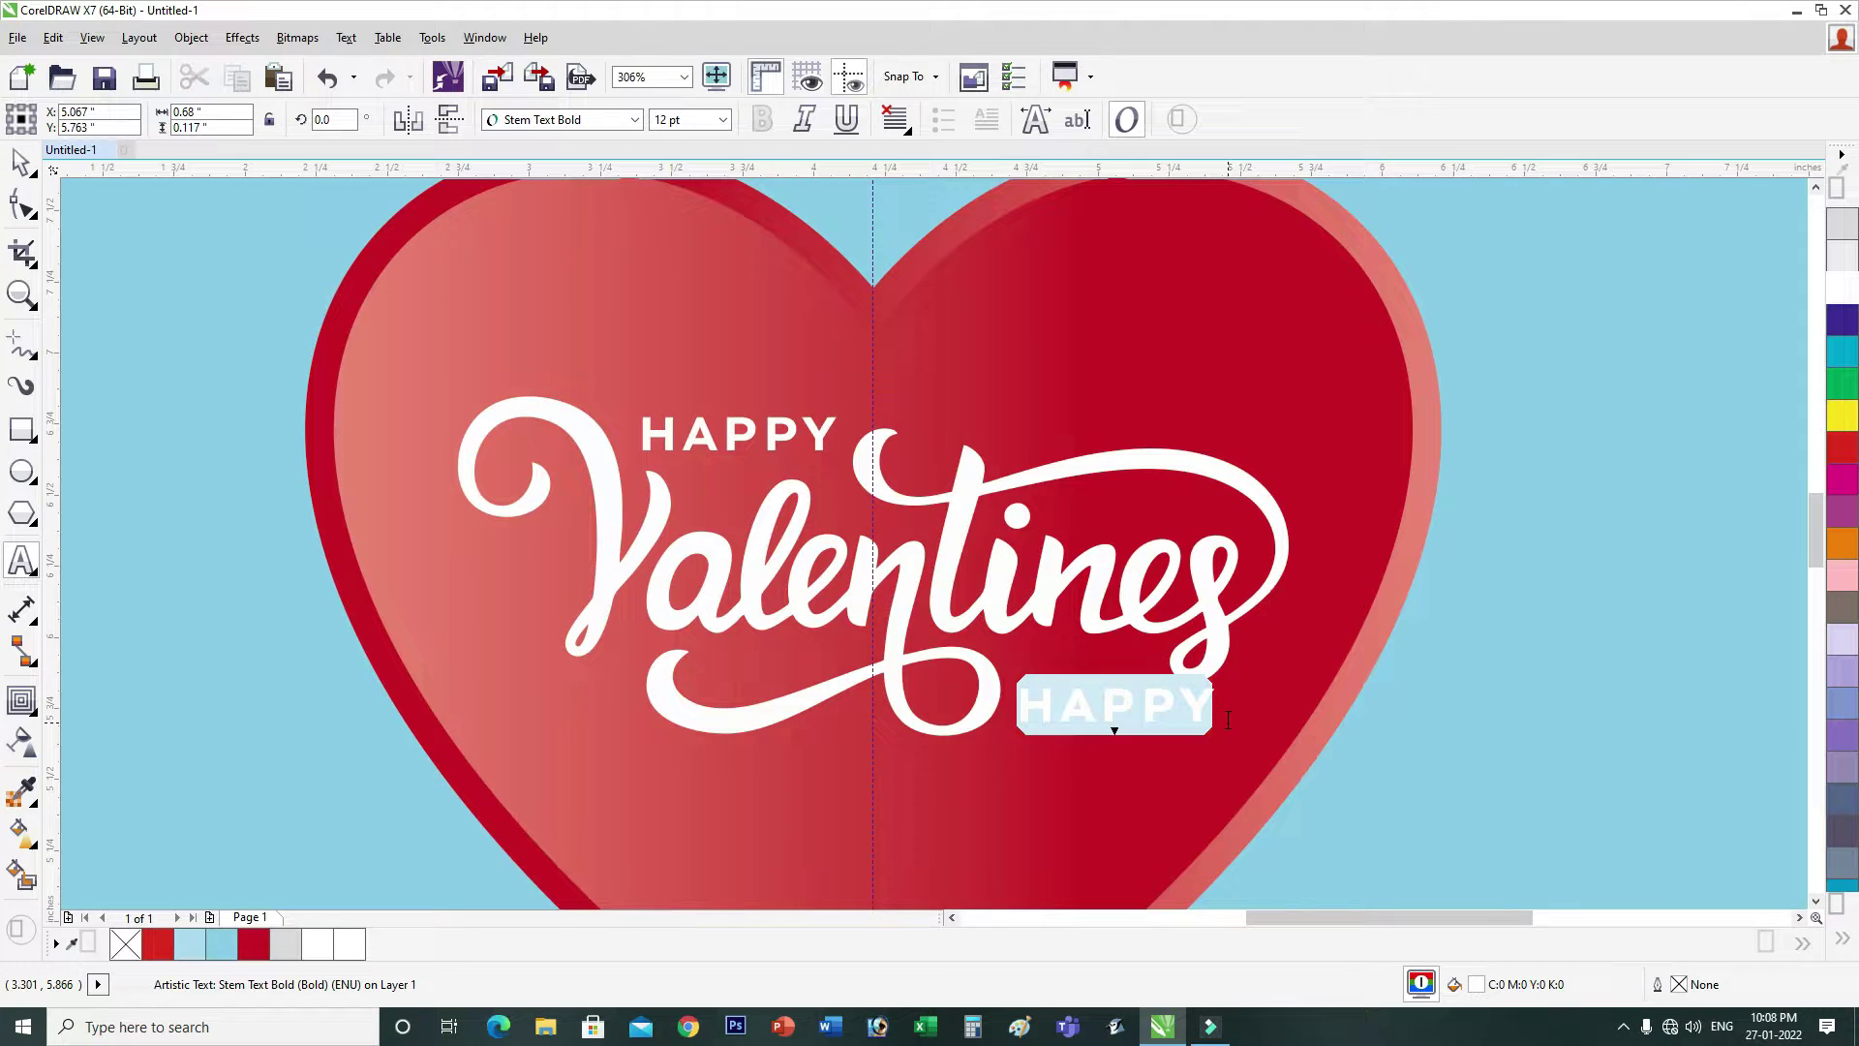
pyautogui.press('Caps_Lock')
pyautogui.press('d')
pyautogui.write('day')
pyautogui.press('BackSpace')
pyautogui.press('BackSpace')
pyautogui.press('BackSpace')
pyautogui.press('Caps_Lock')
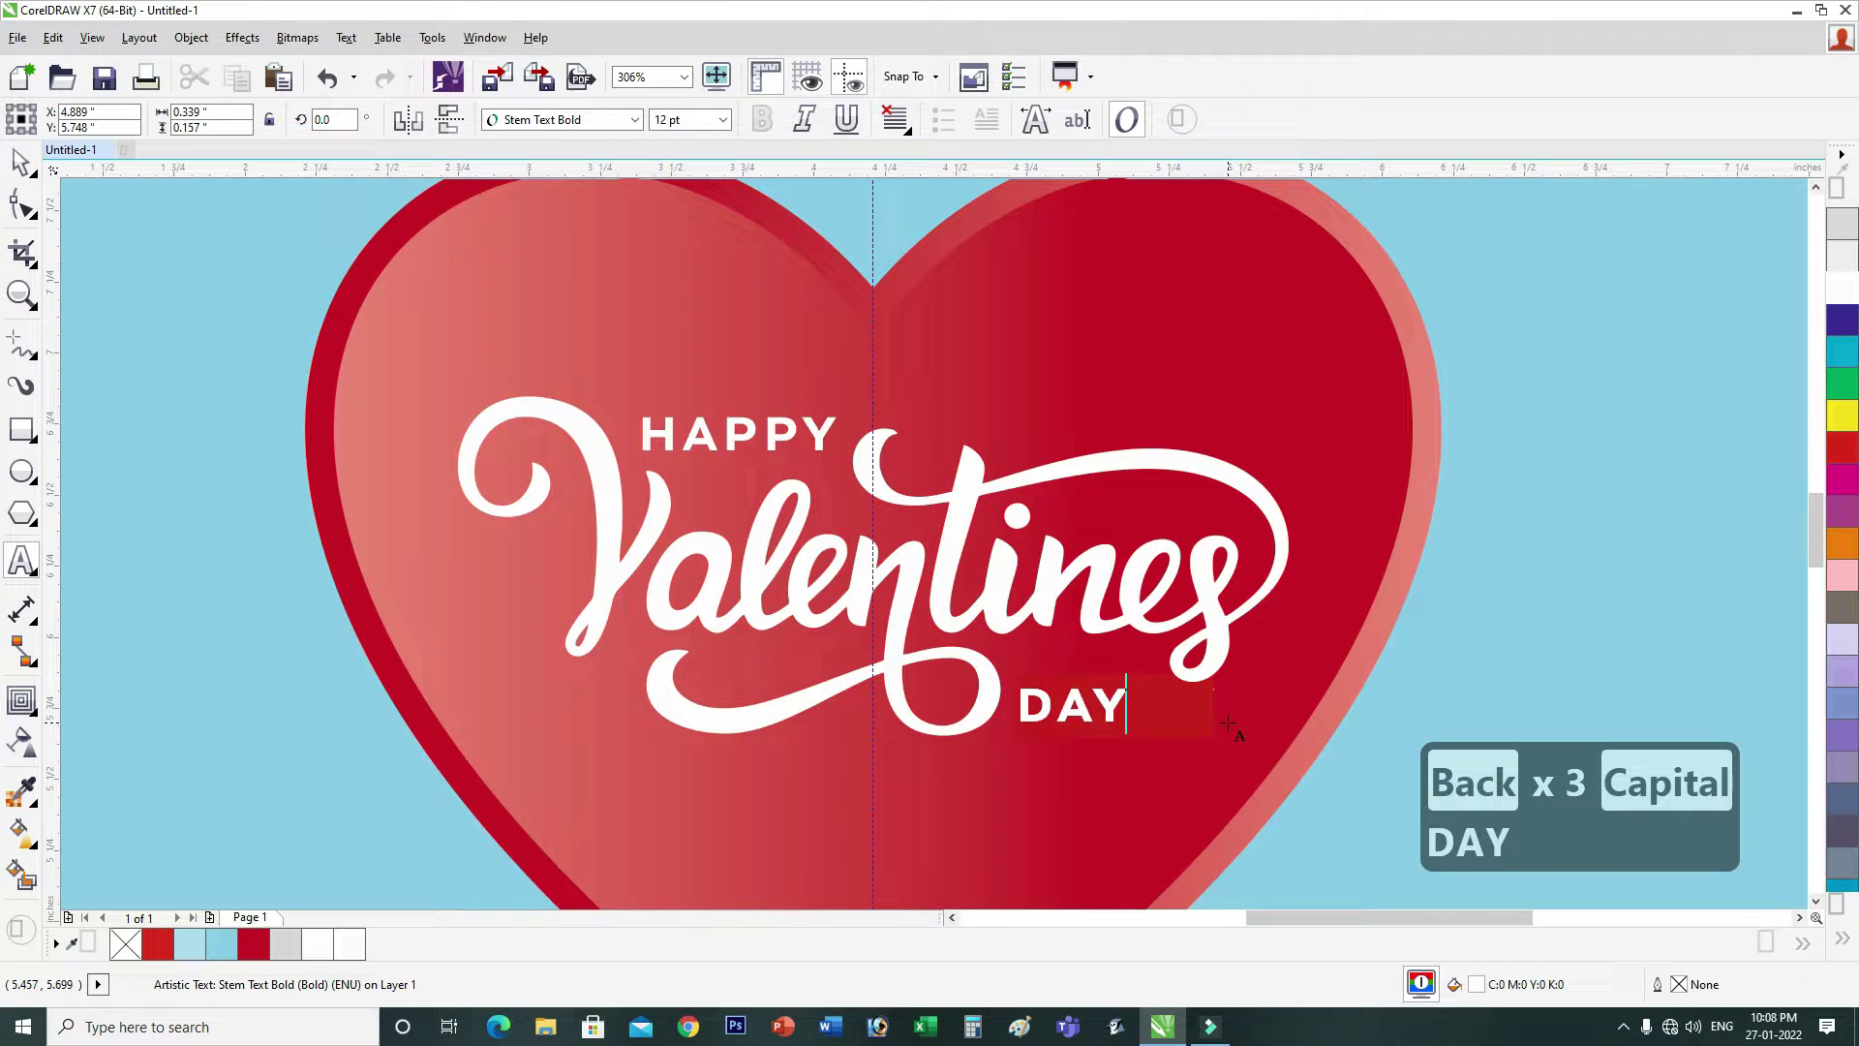
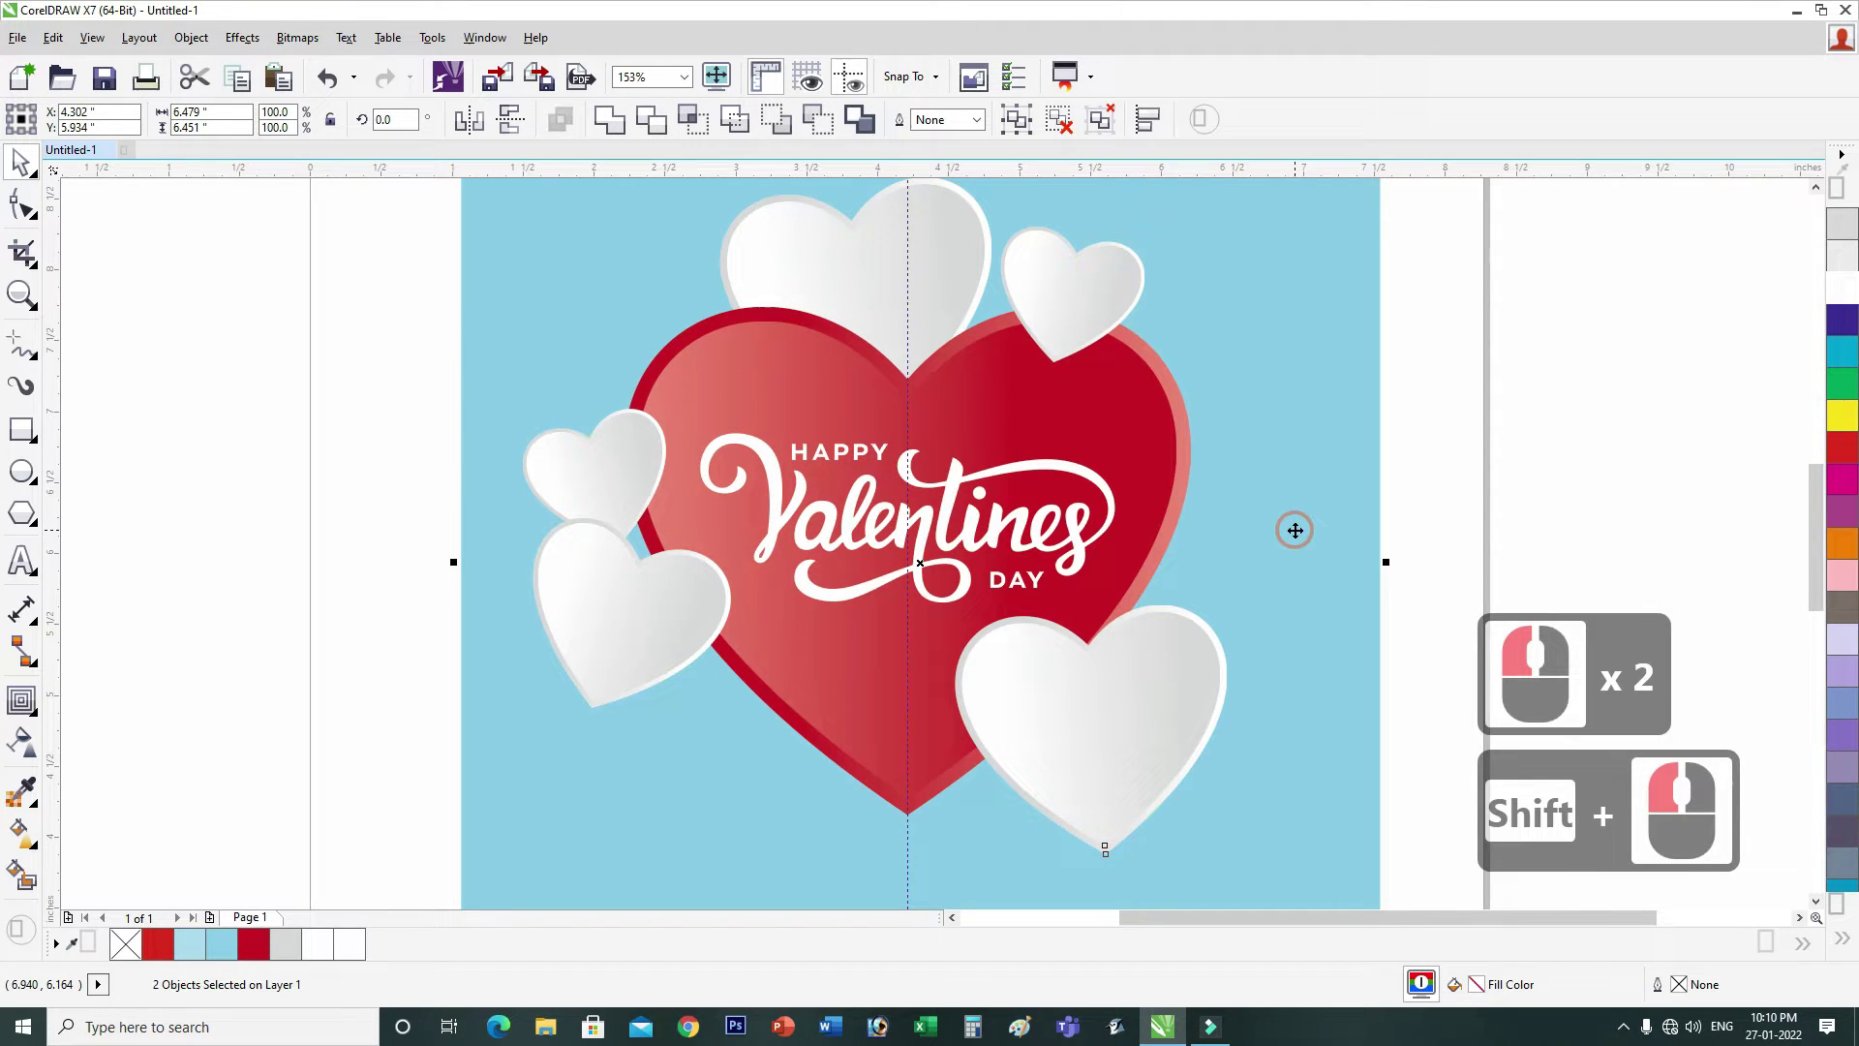
# Step: Send the lower-right white heart behind the red heart and zoom out to view the whole card
pyautogui.click(1302, 525)
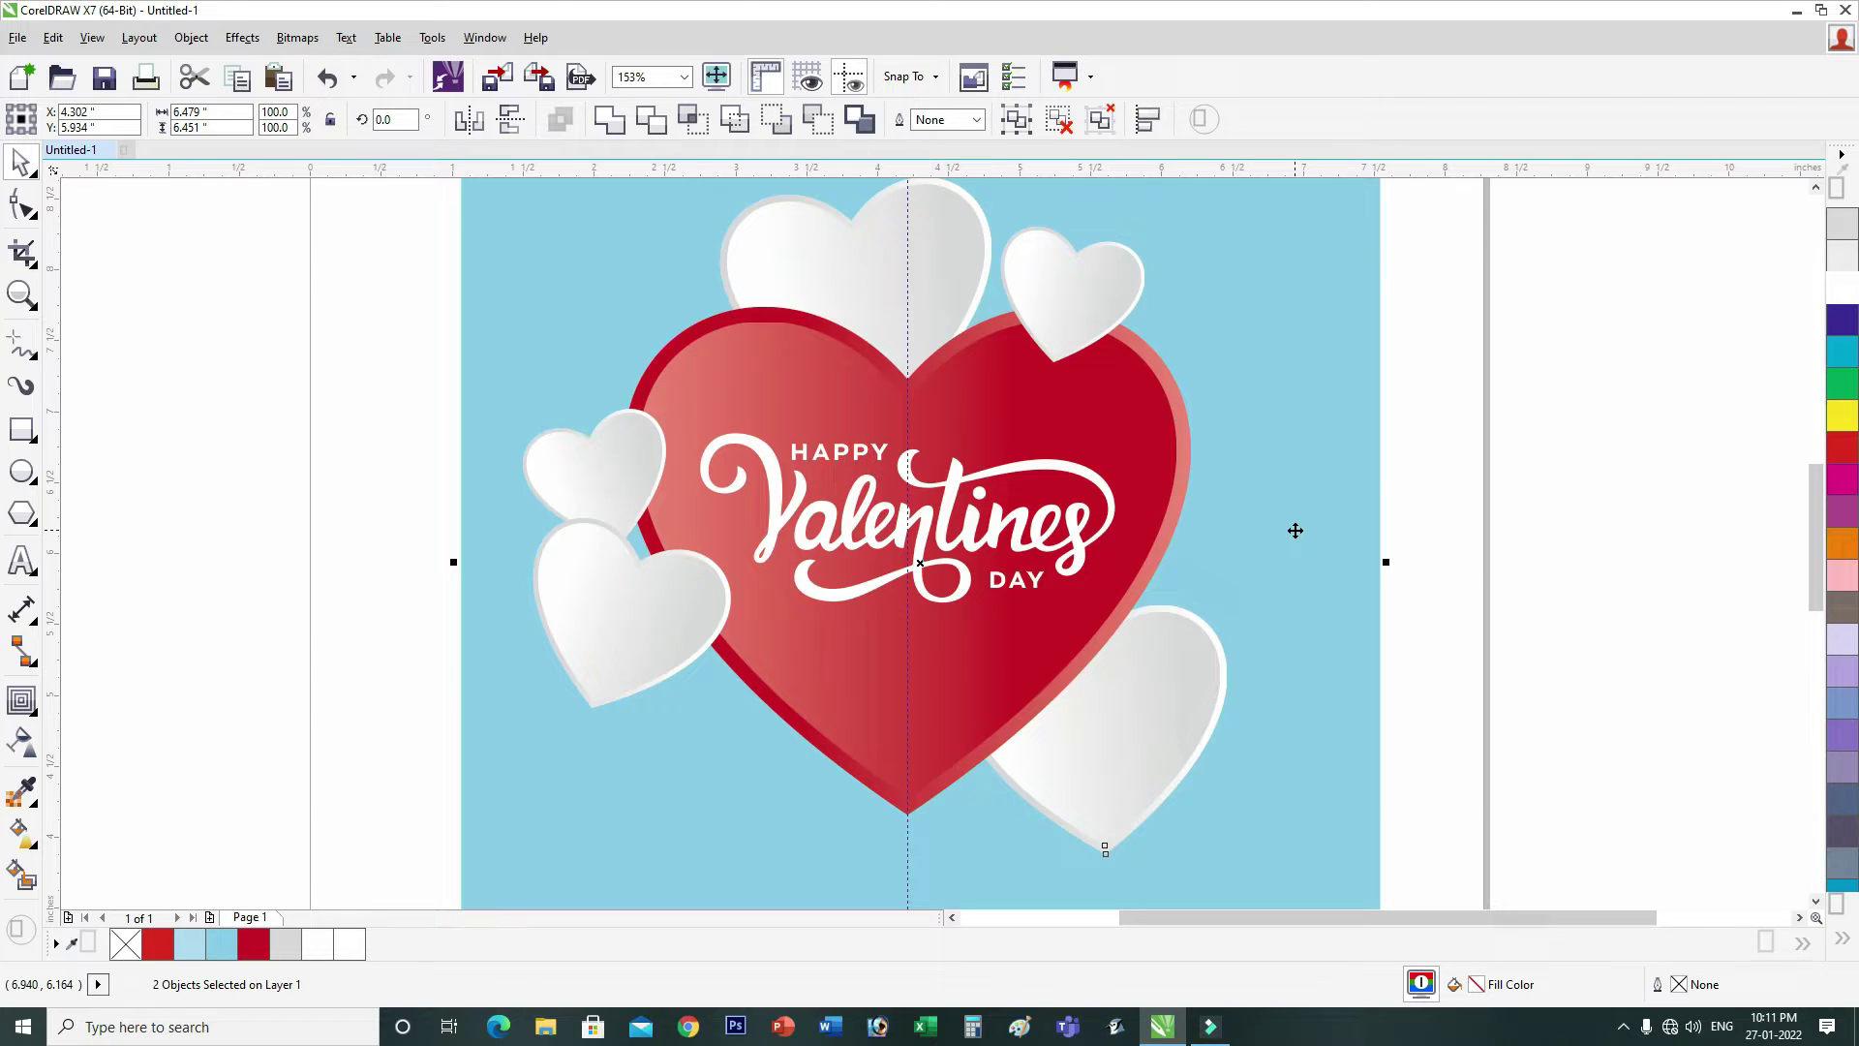
pyautogui.press('F3')
pyautogui.click(819, 381)
pyautogui.press('F2')
pyautogui.click(1447, 782)
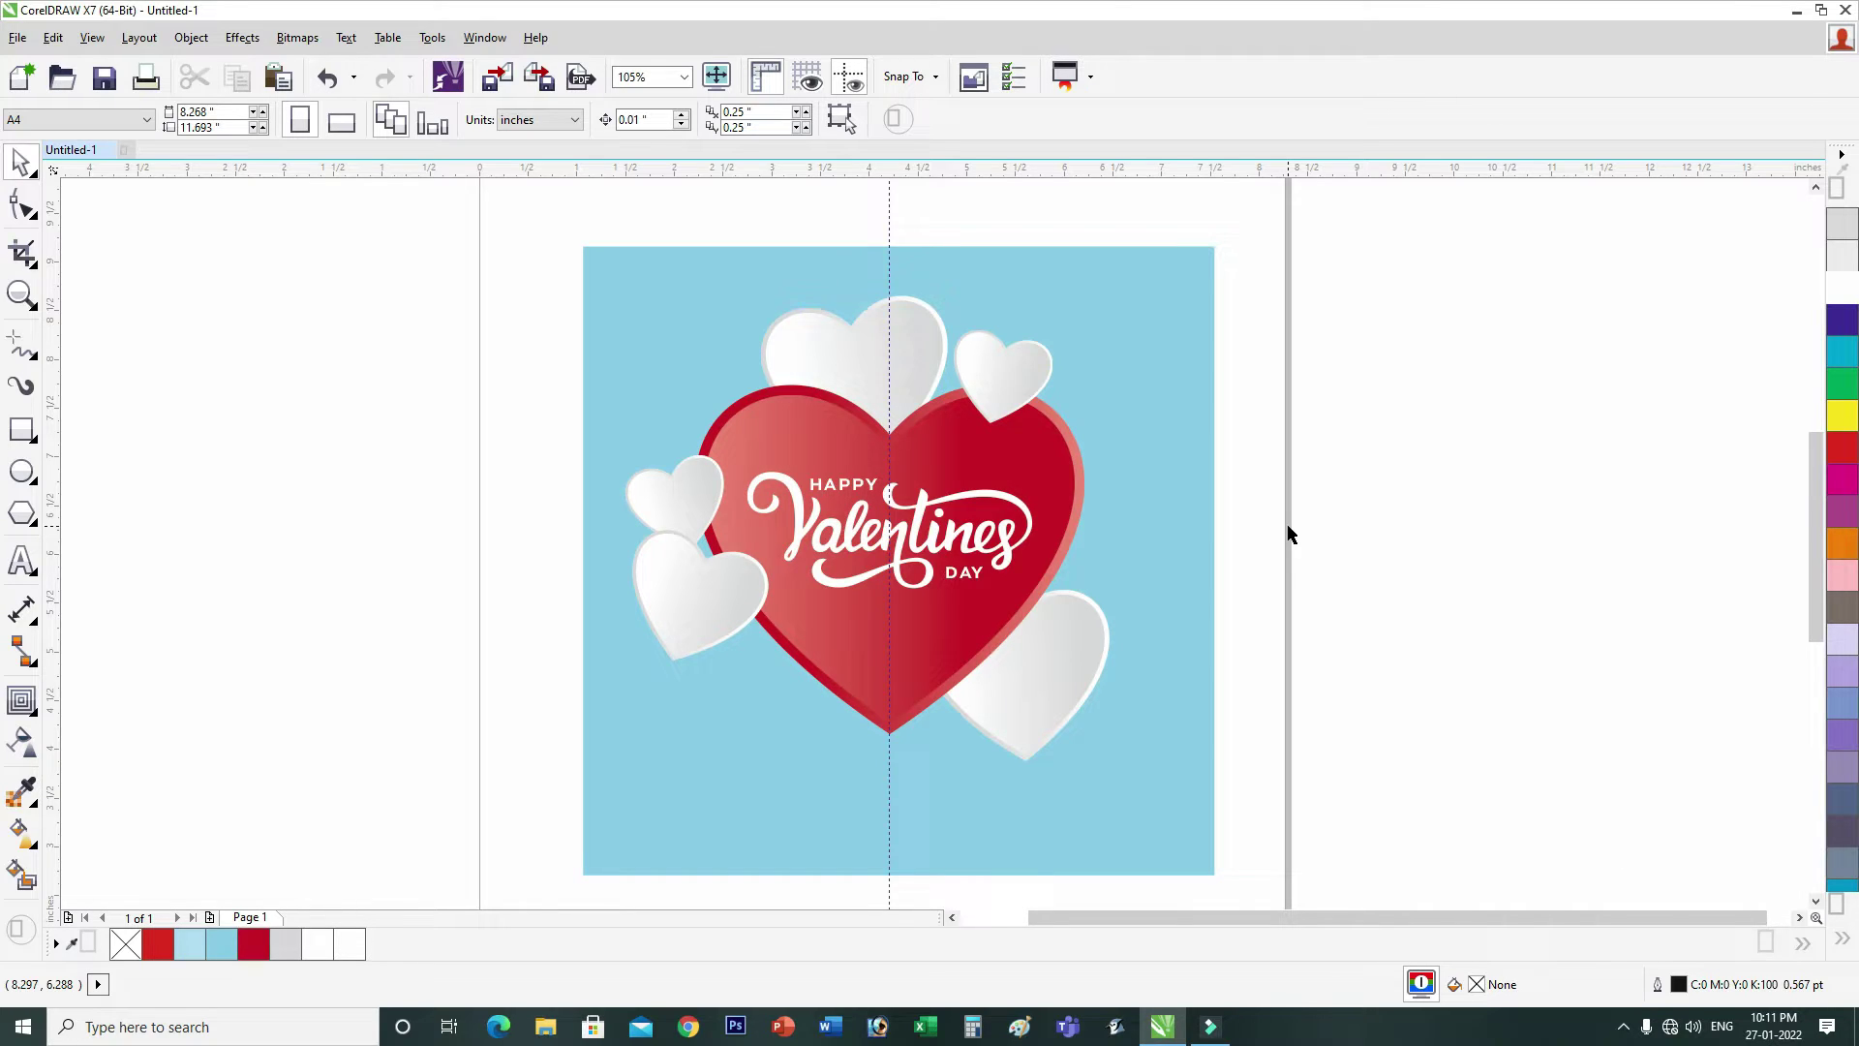
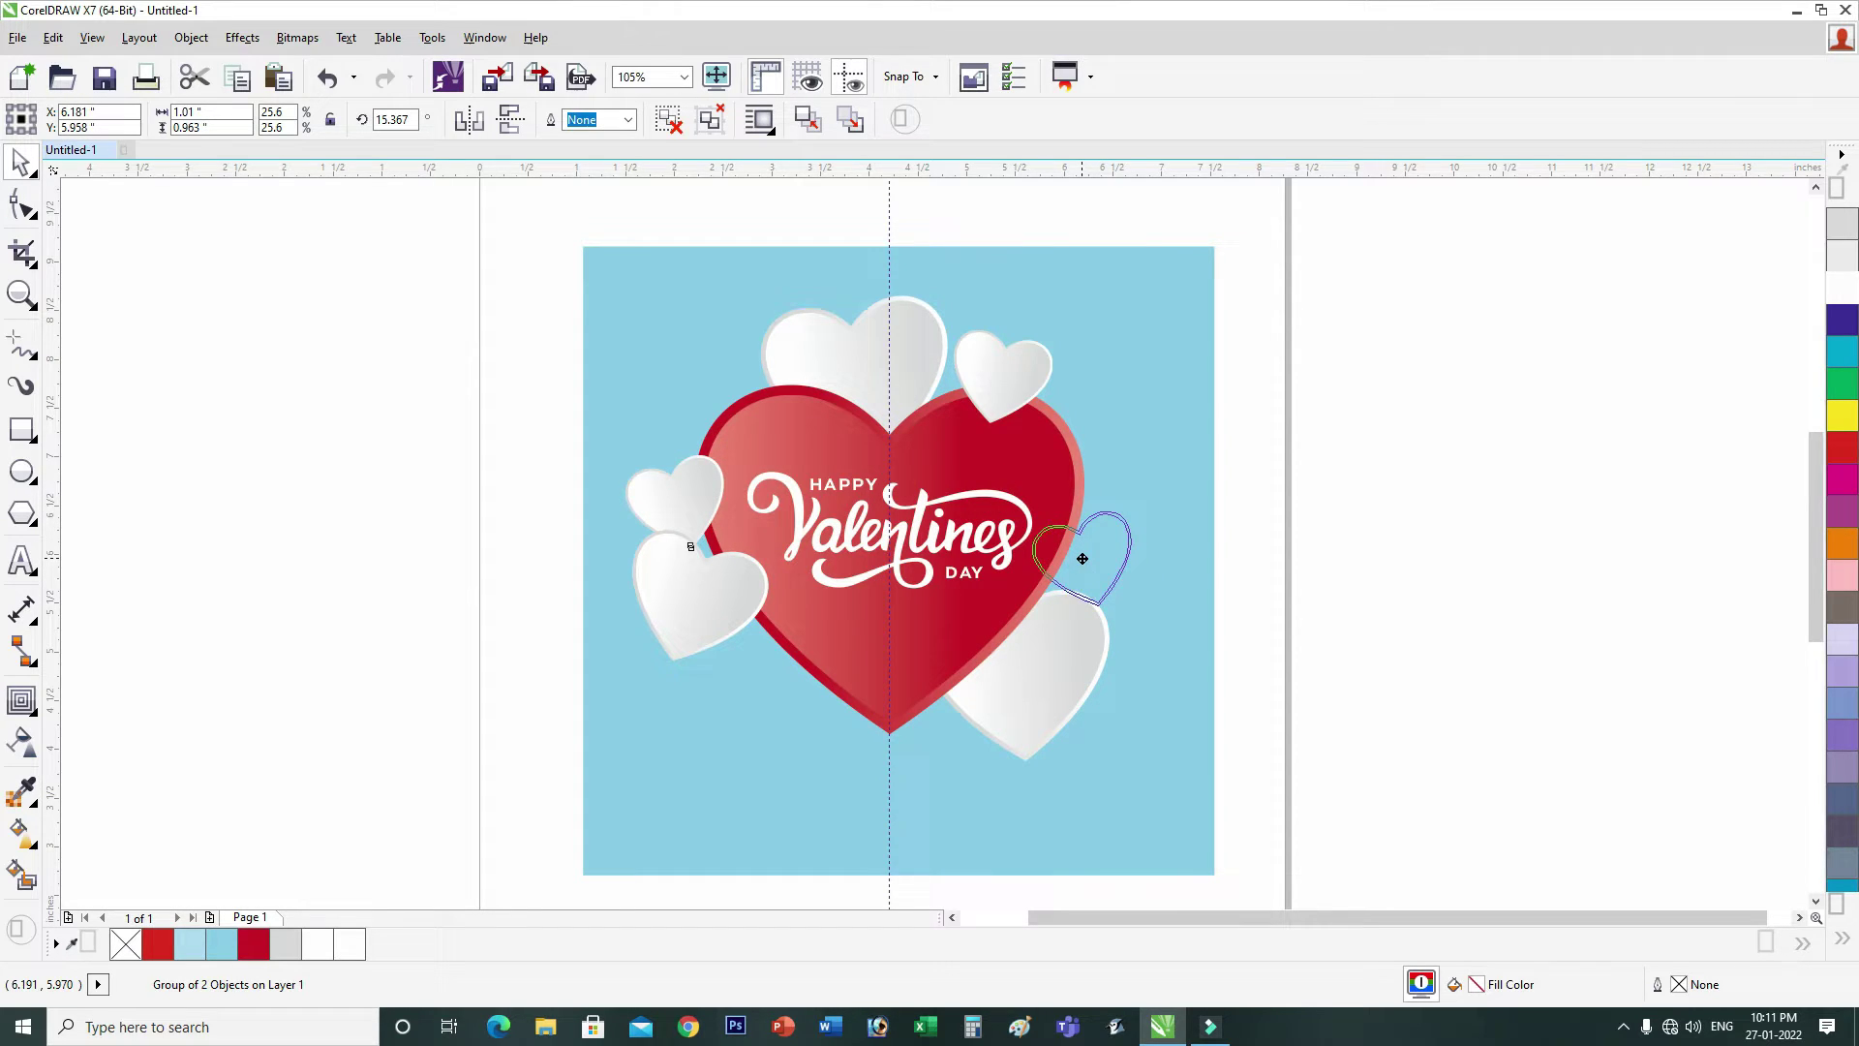
# Step: Copy a small heart beside the red heart, shrink it slightly and reset its rotation to 0
pyautogui.rightClick(1087, 563)
pyautogui.click(1086, 563)
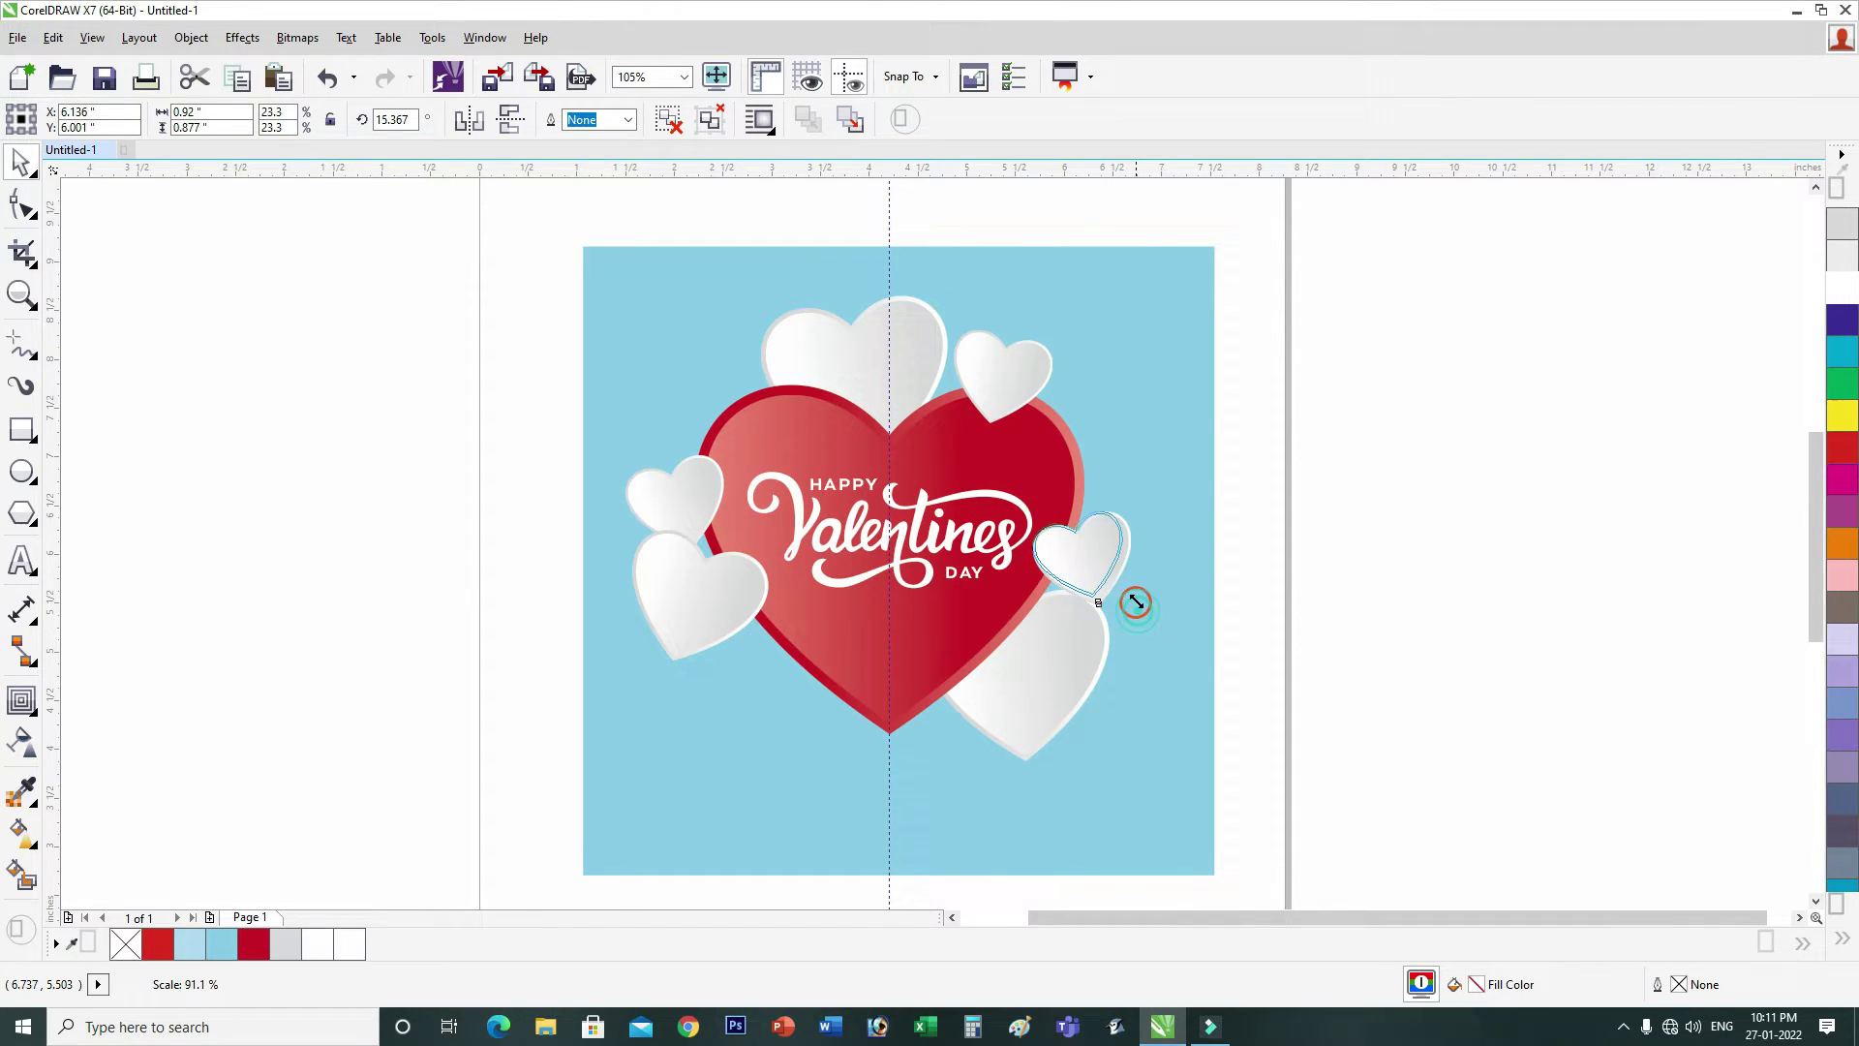
pyautogui.click(1171, 586)
pyautogui.click(1093, 627)
pyautogui.click(1098, 545)
pyautogui.click(1126, 522)
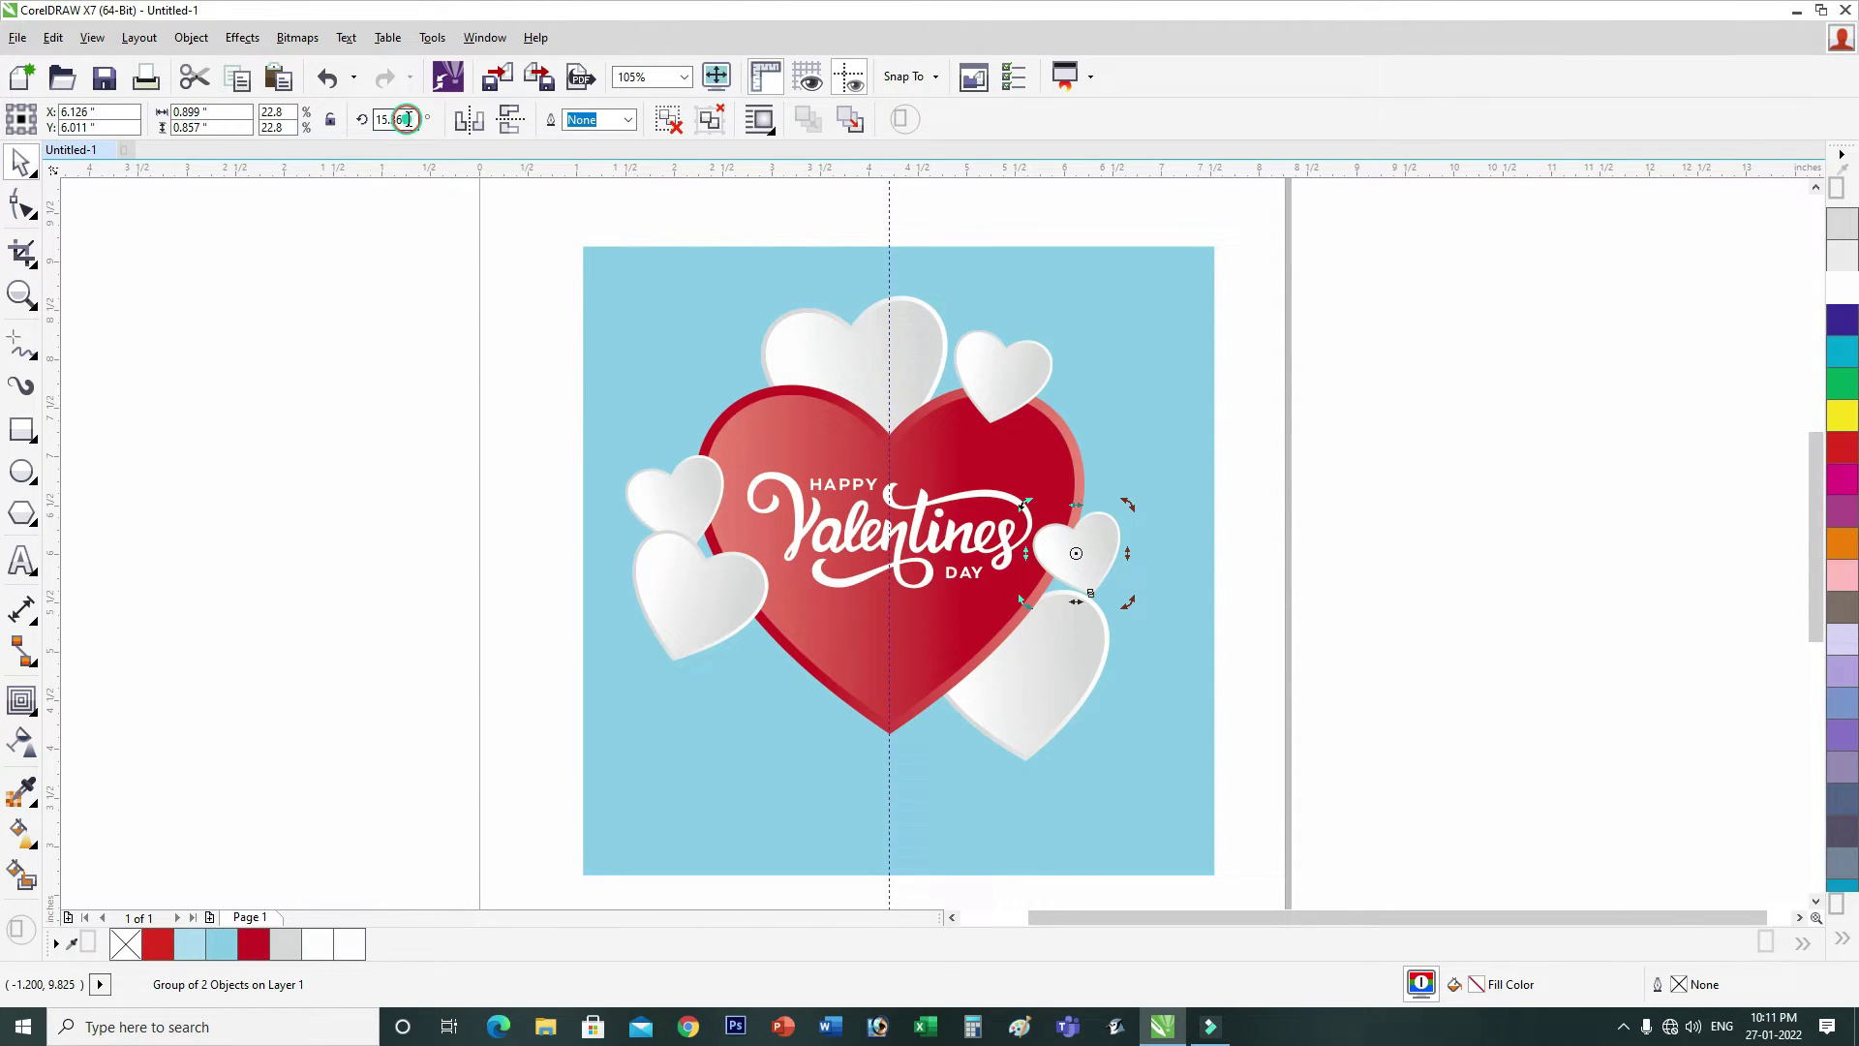
pyautogui.click(492, 442)
pyautogui.press('0')
pyautogui.press('Return')
# Step: Place heart copies at lower right and lower left, tilting the larger one against the red heart
pyautogui.click(1146, 589)
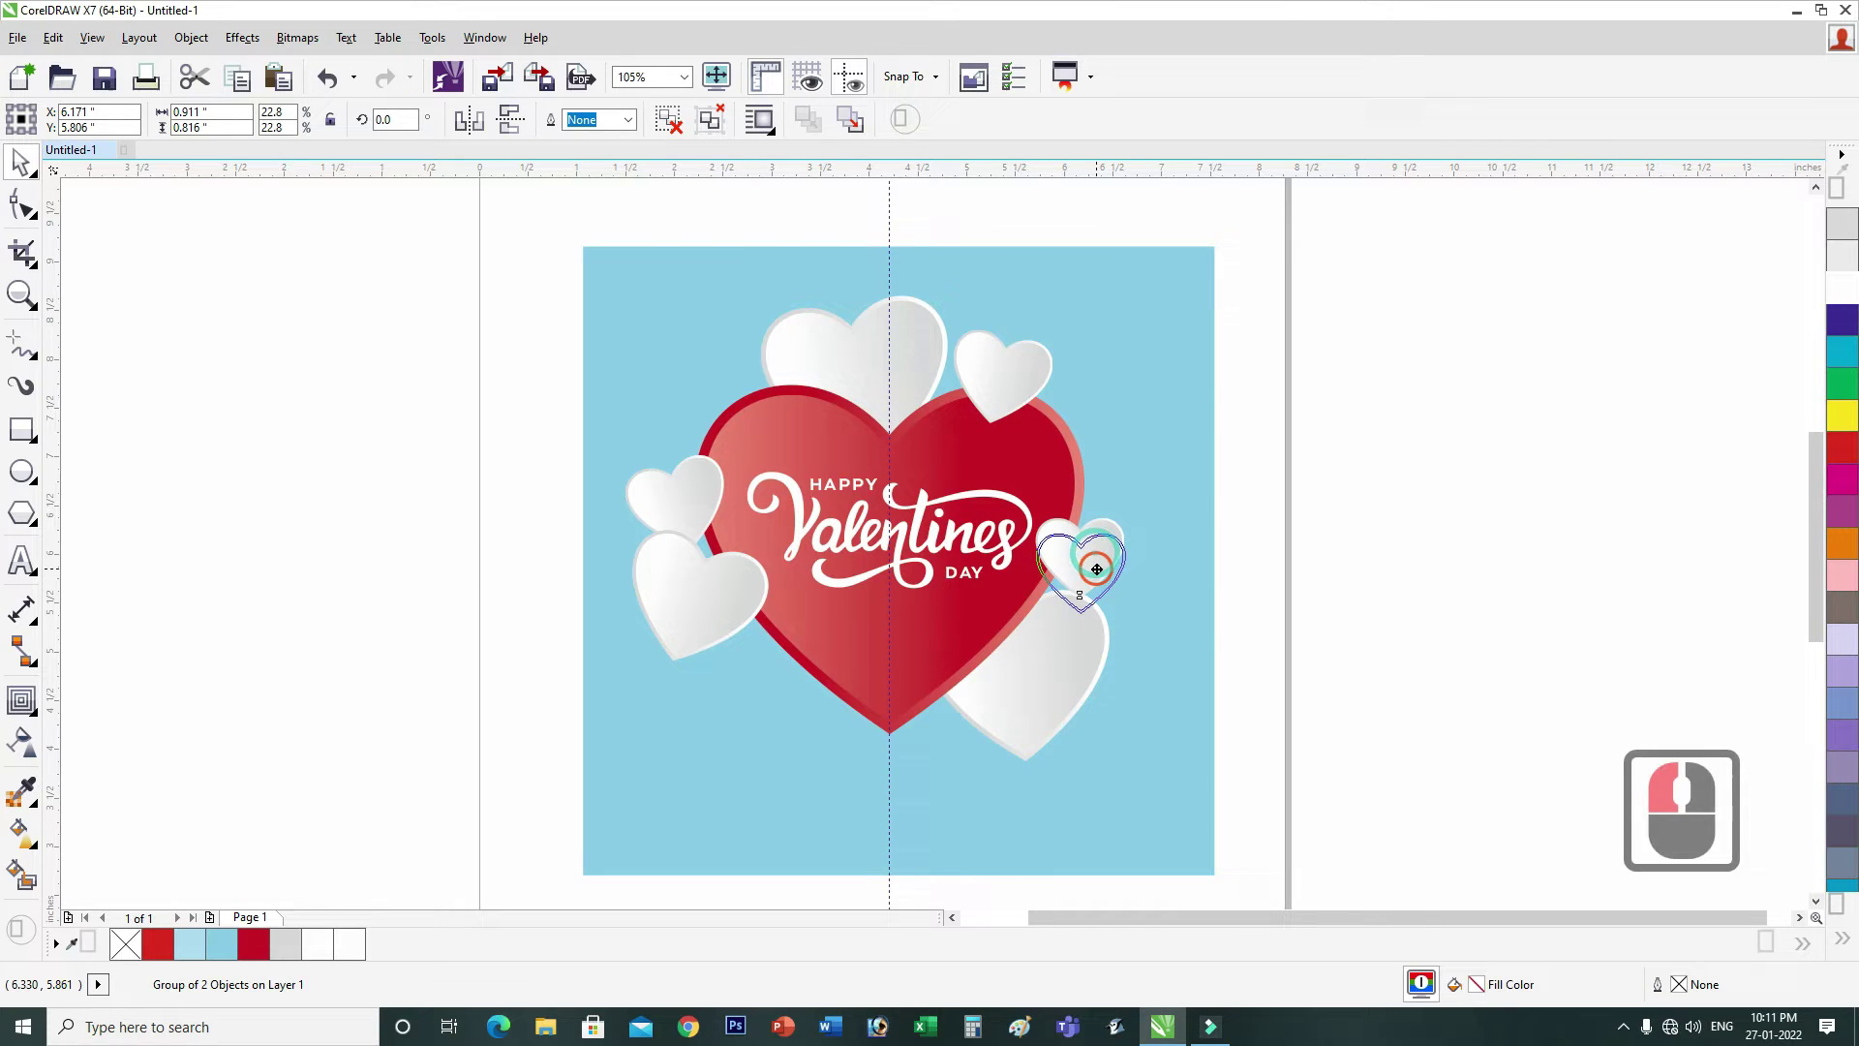
pyautogui.click(1103, 565)
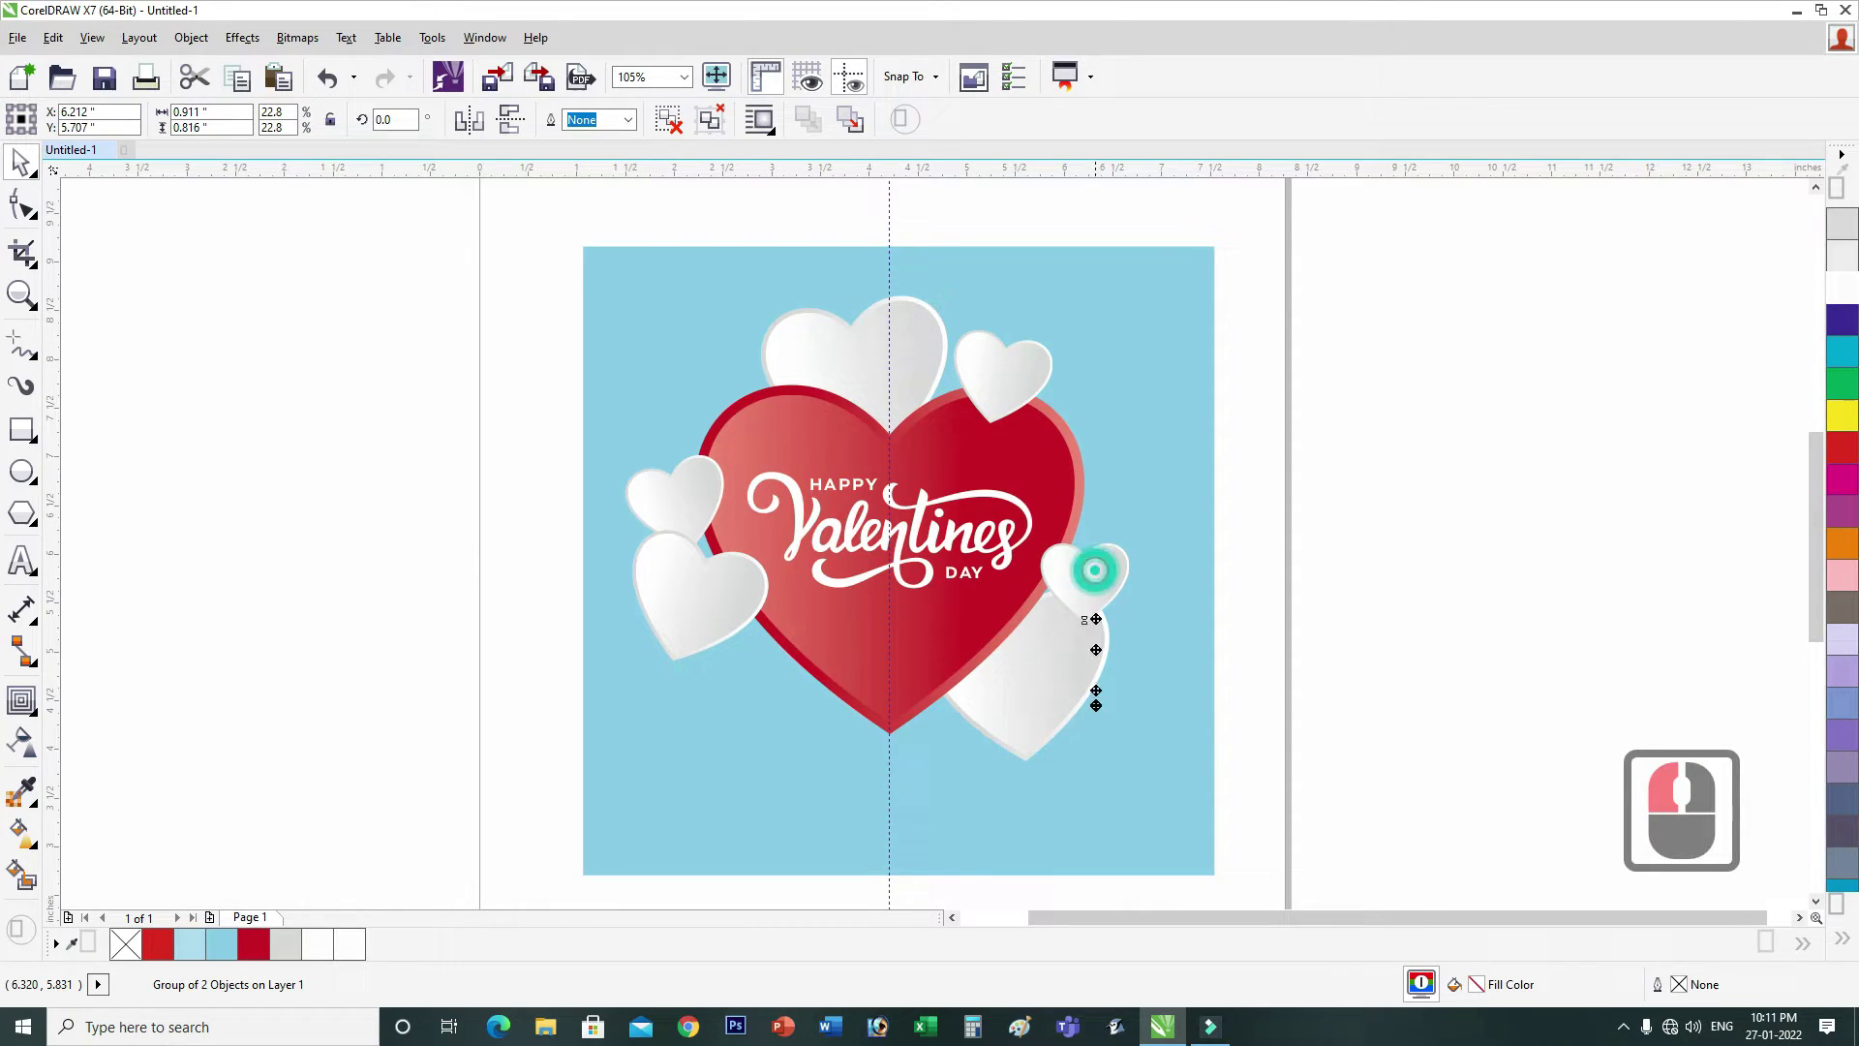
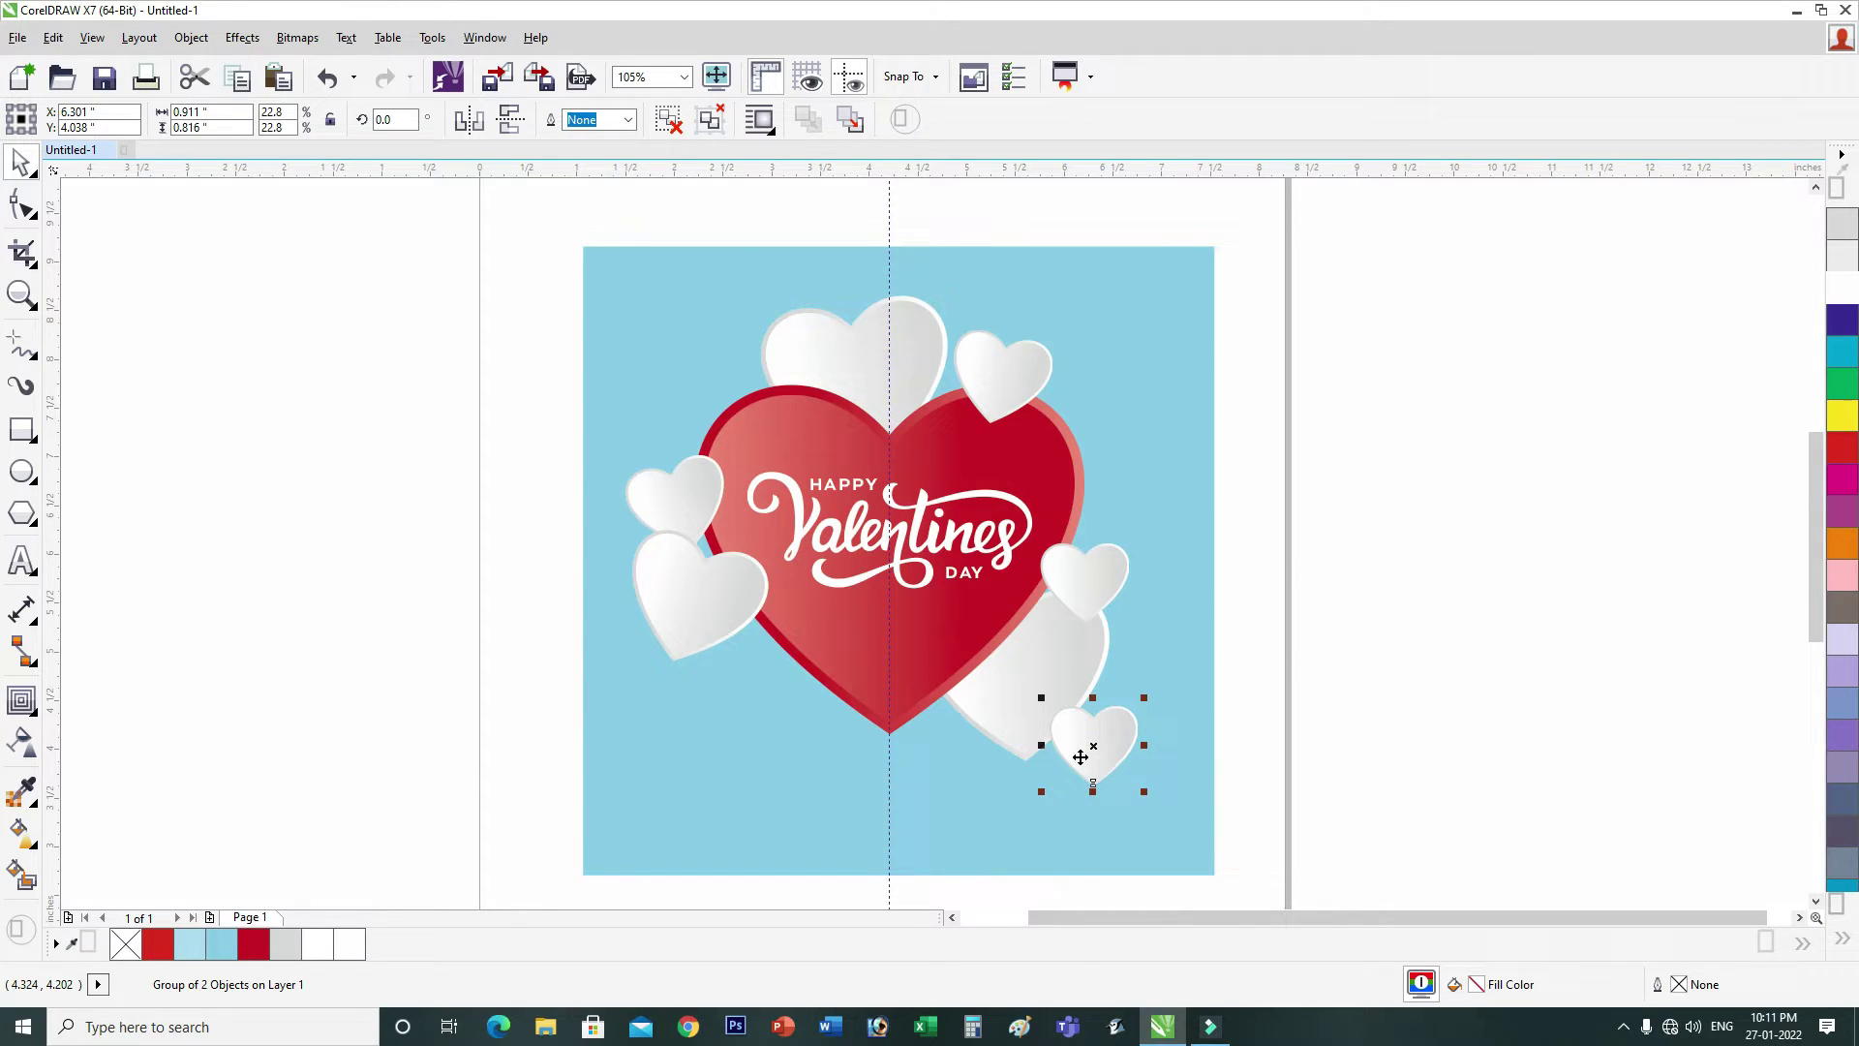
pyautogui.click(1098, 692)
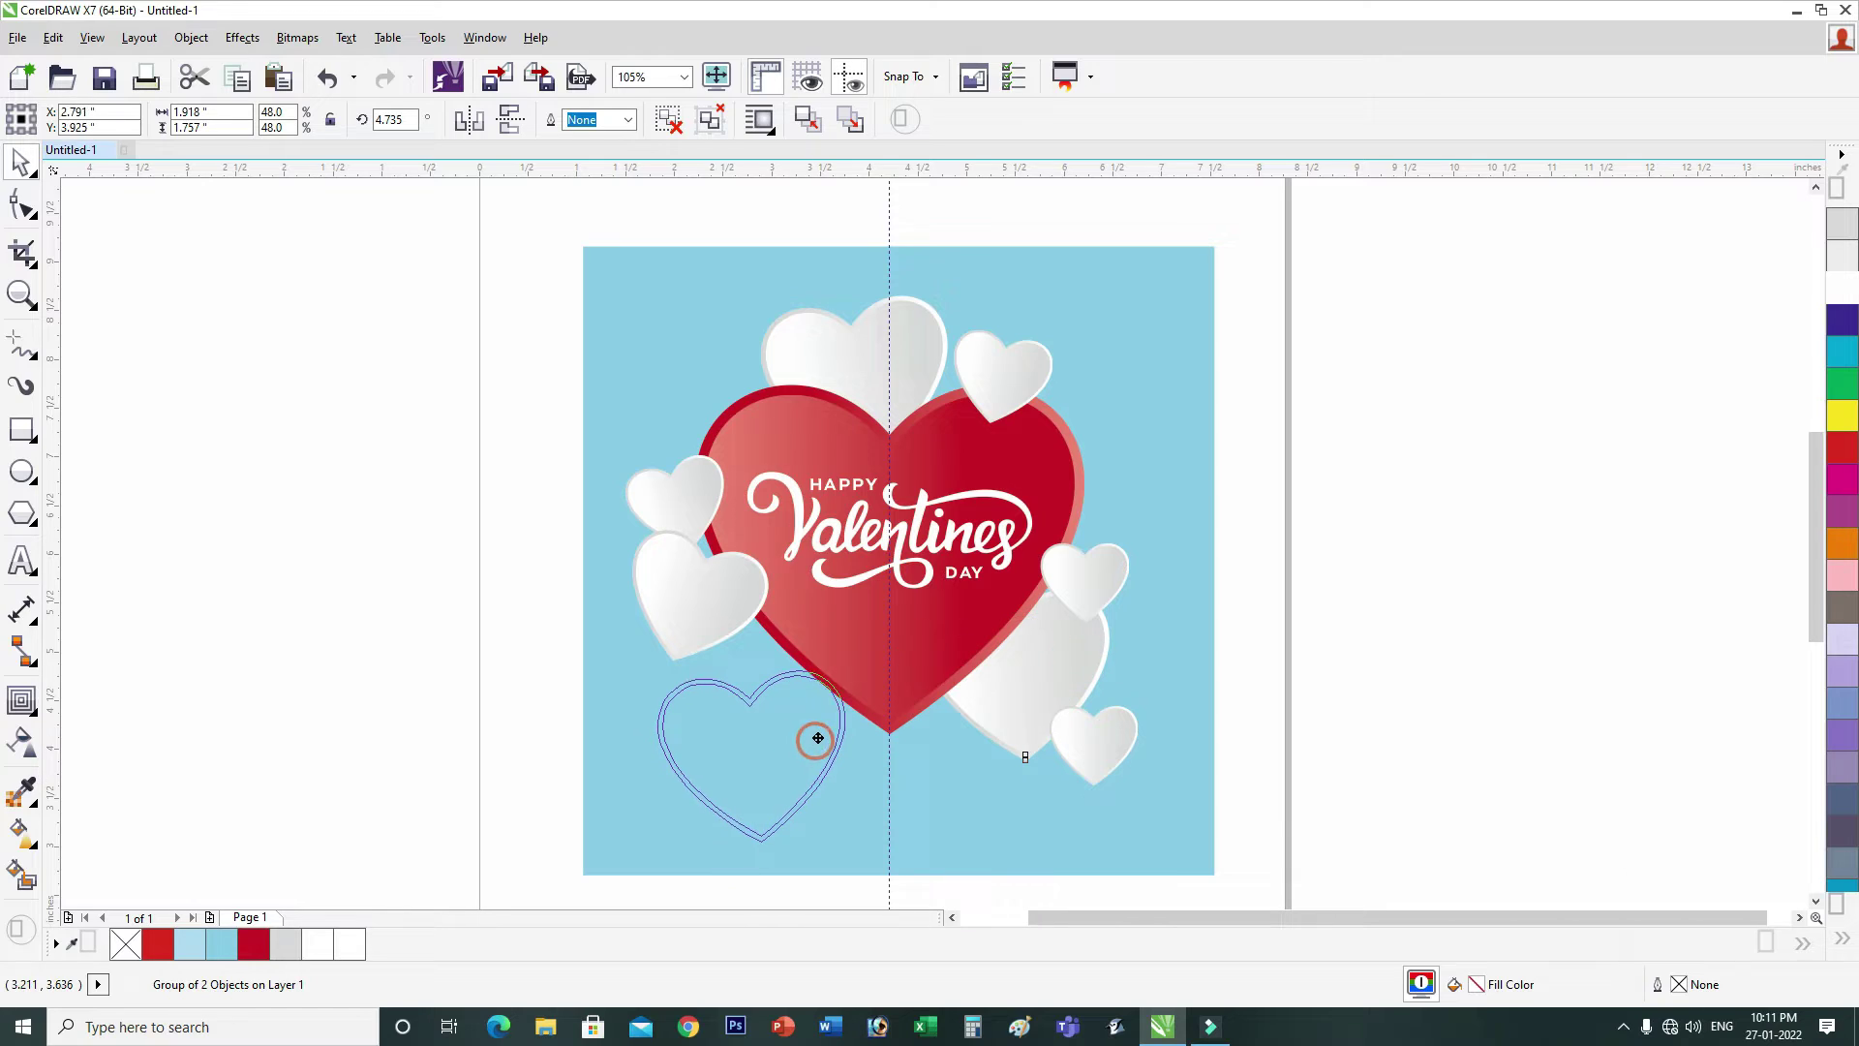
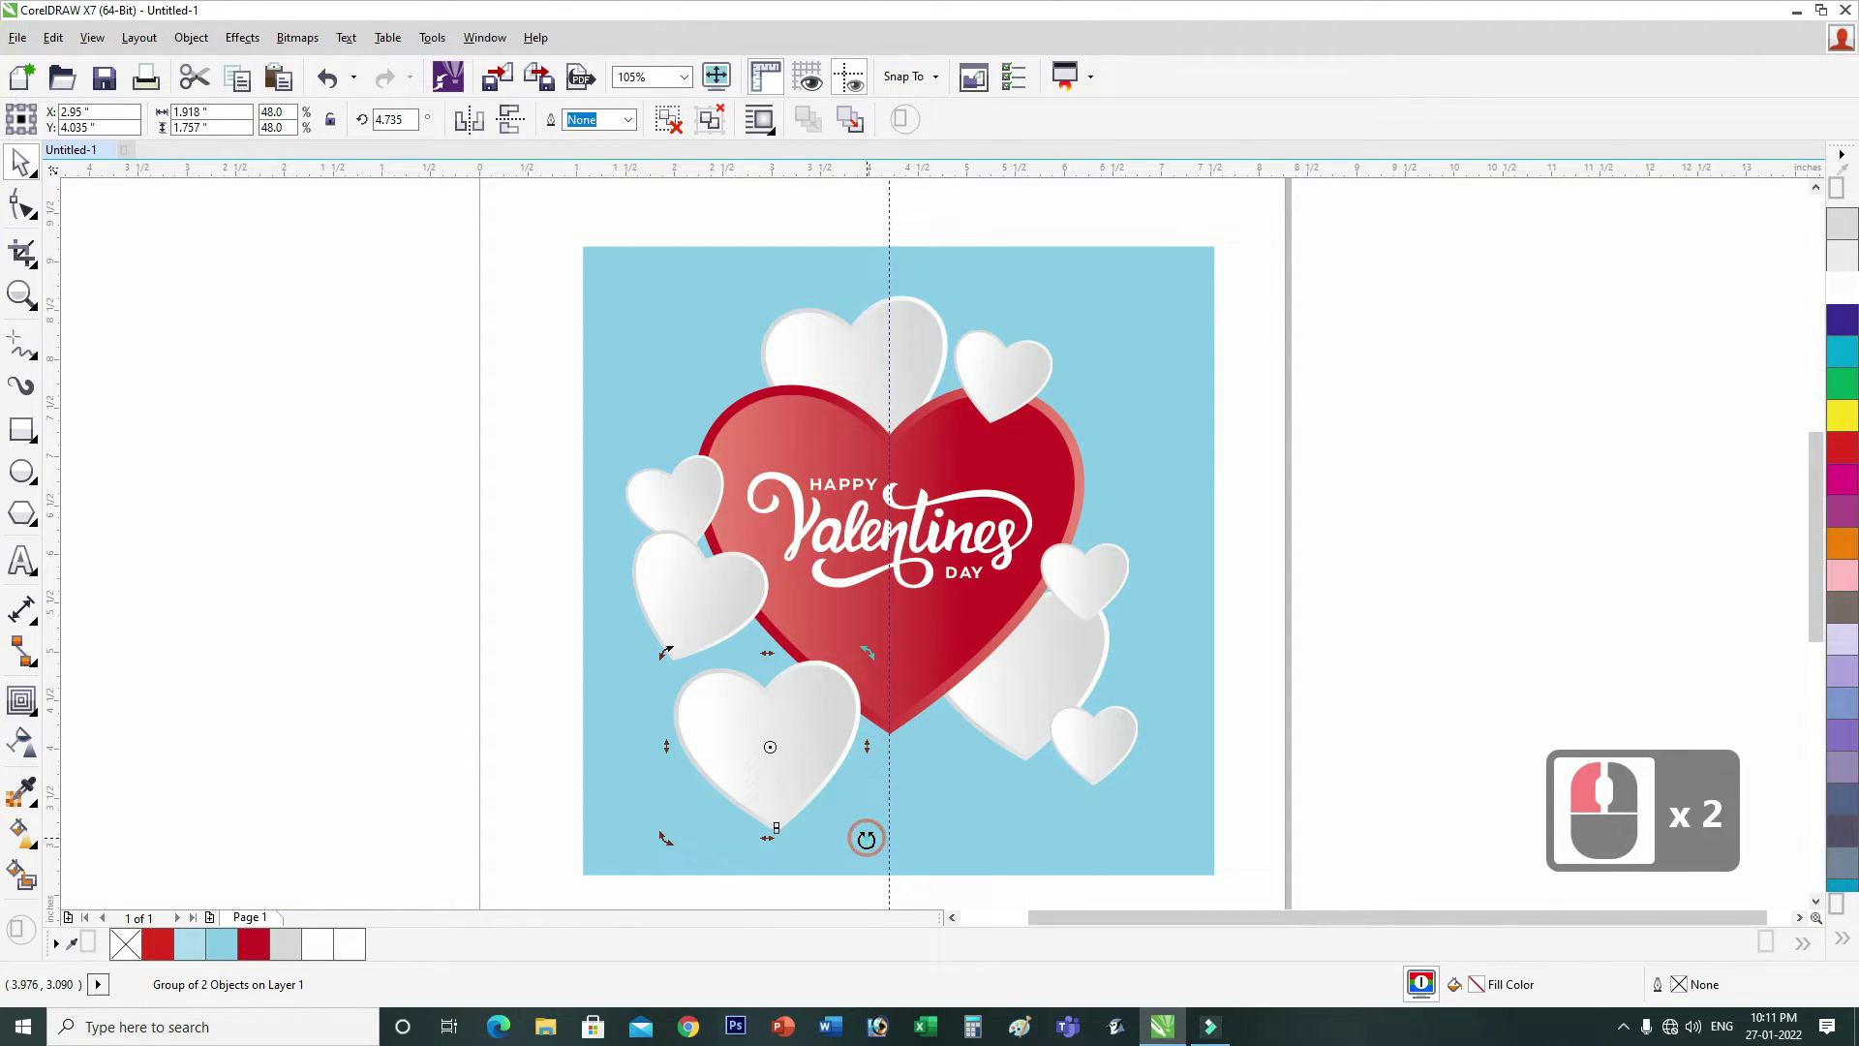
pyautogui.click(910, 827)
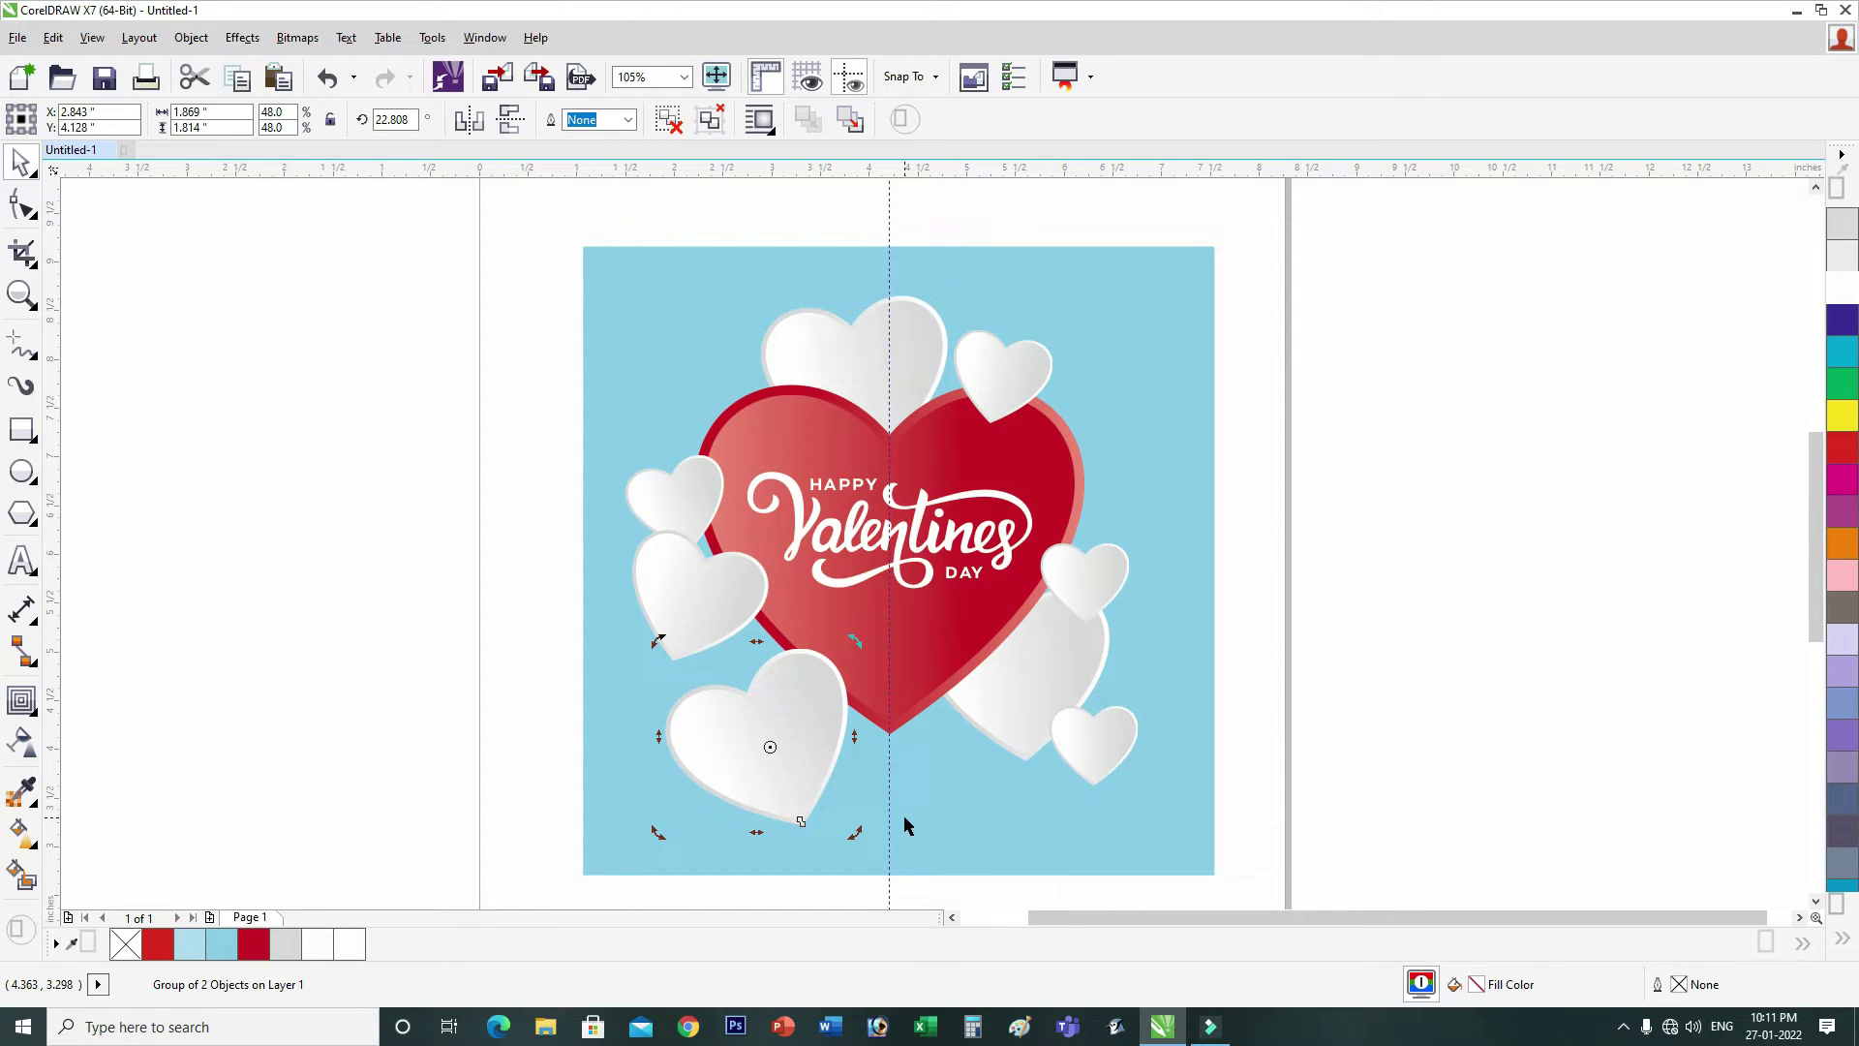
pyautogui.click(776, 782)
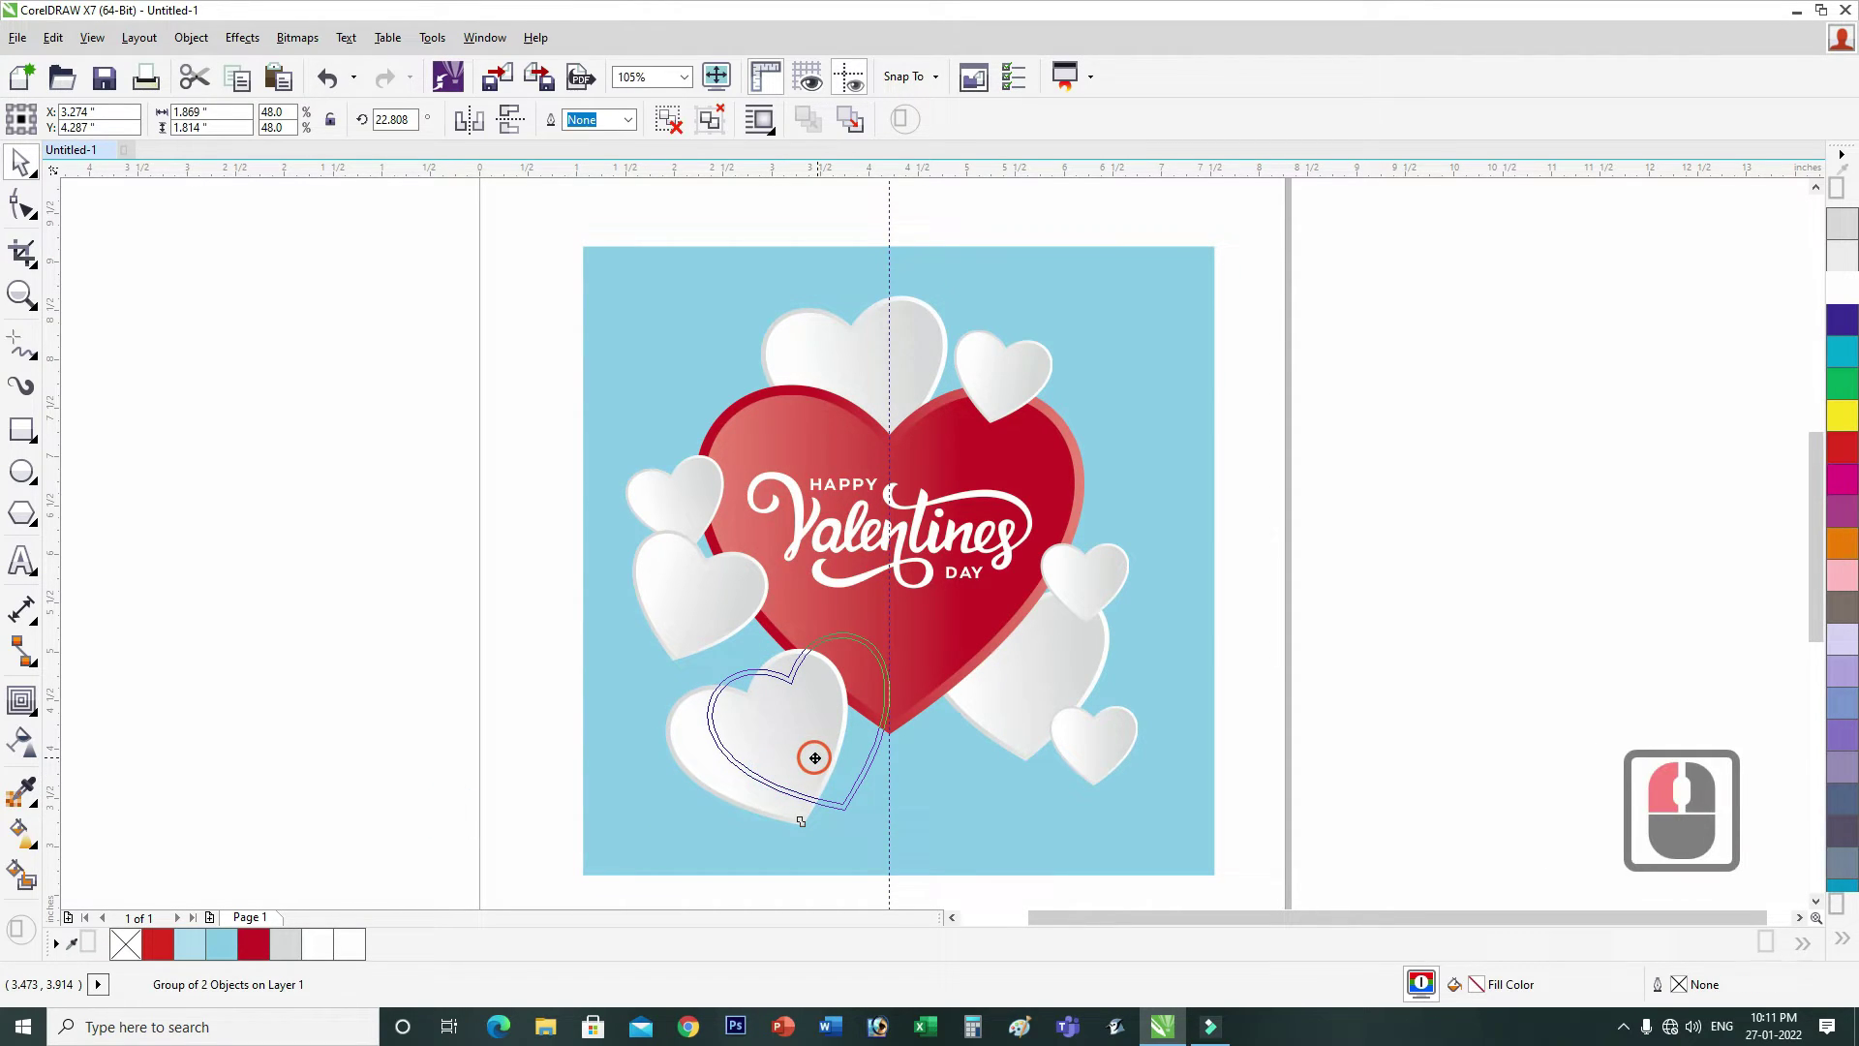
pyautogui.moveTo(818, 764); pyautogui.dragTo(818, 763)
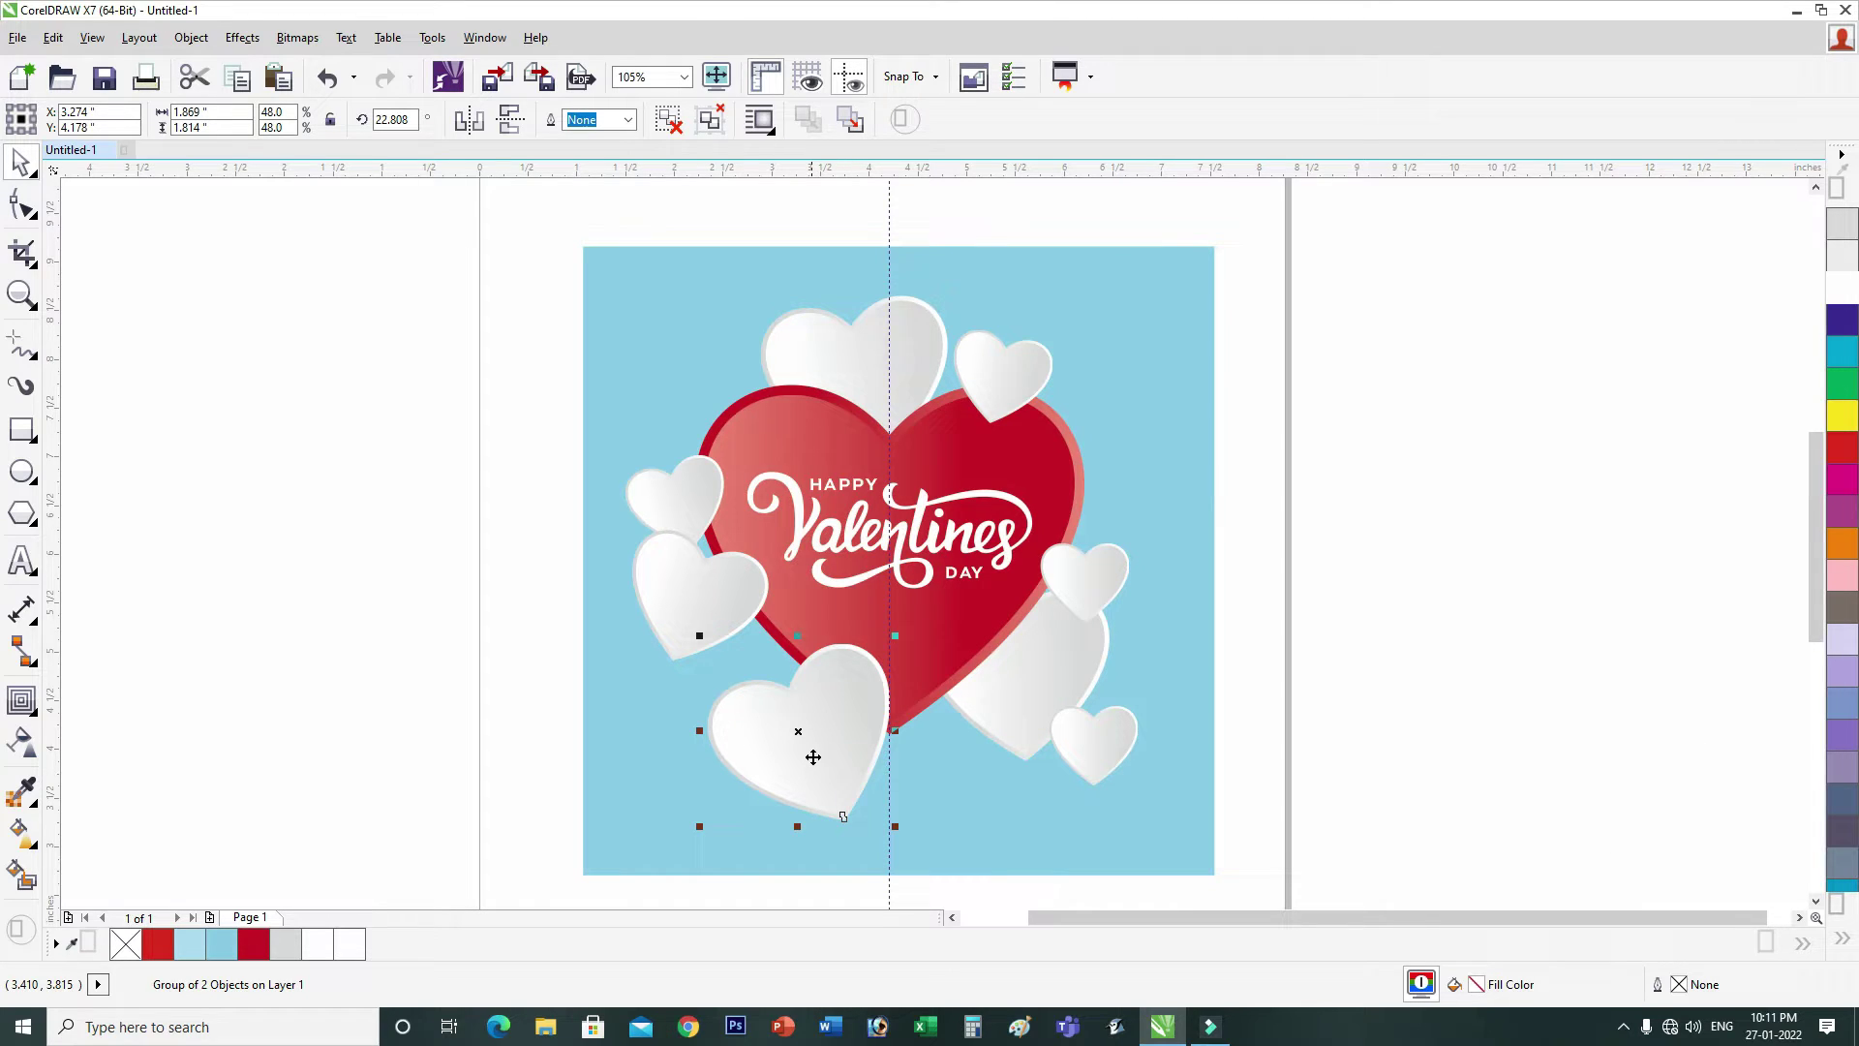
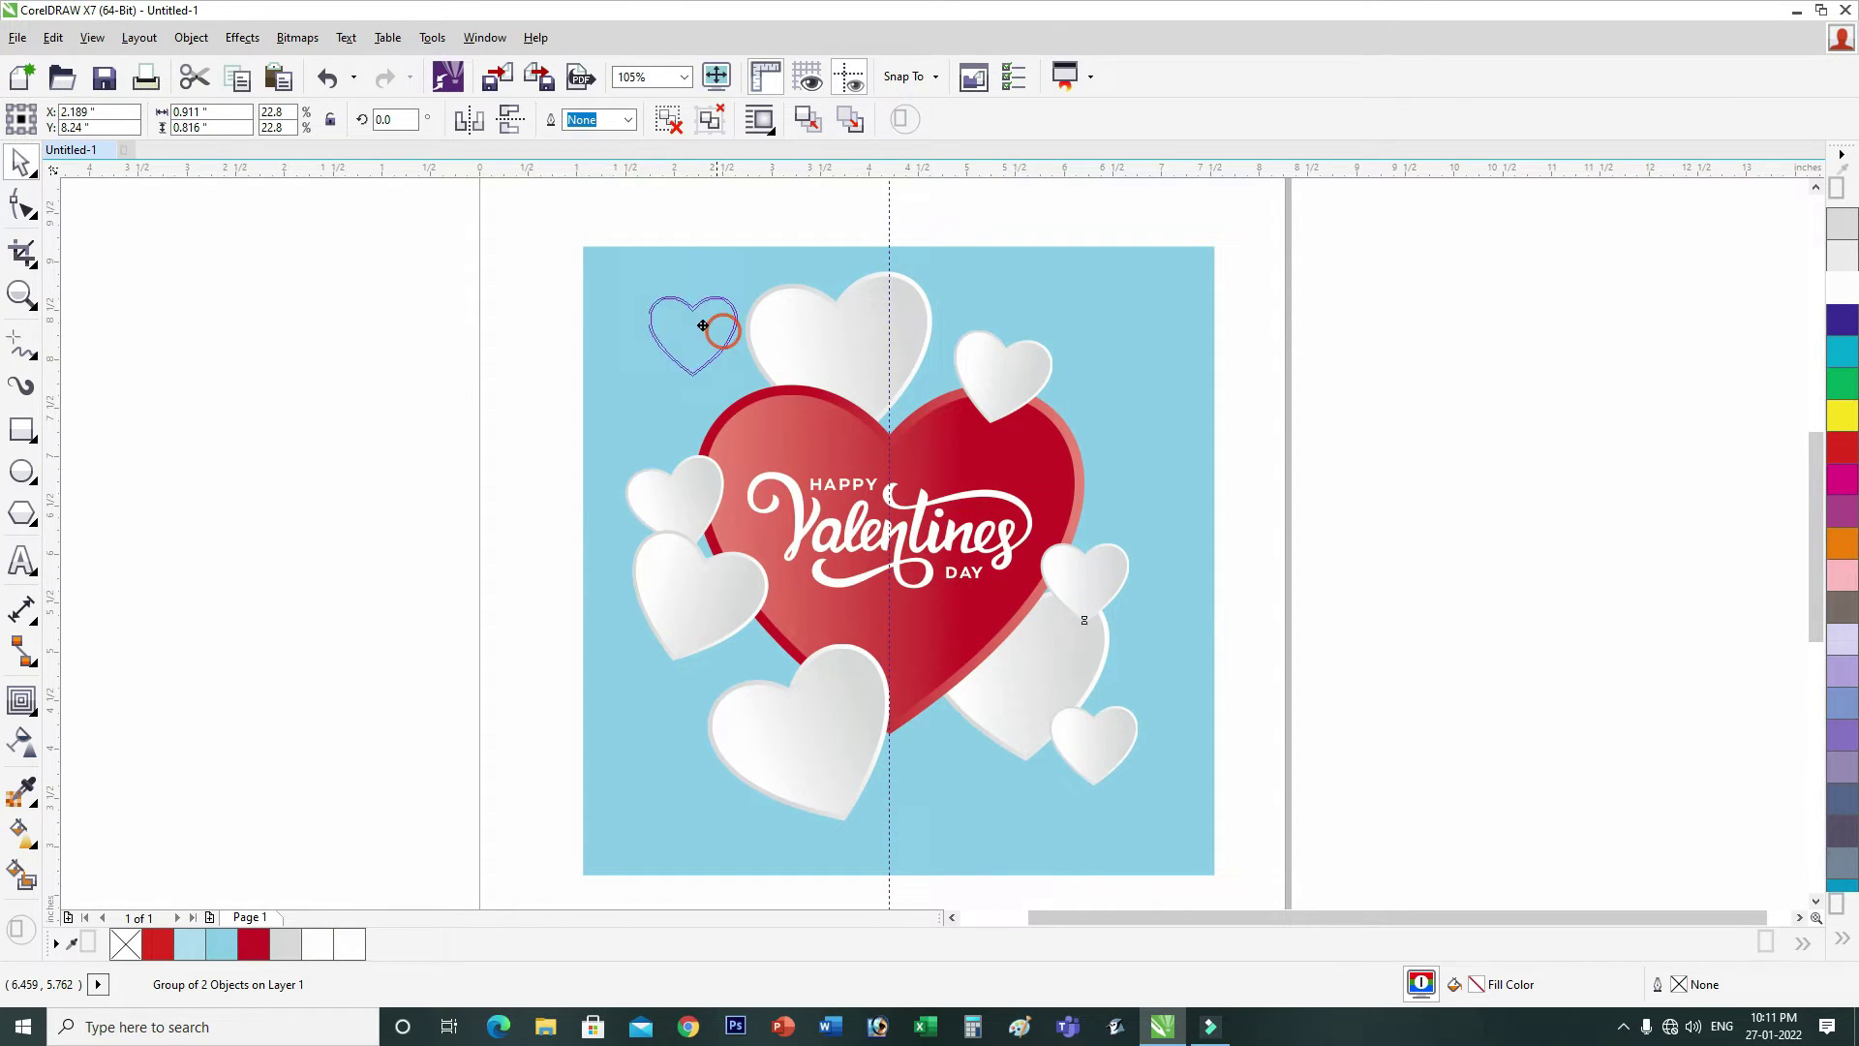
# Step: Copy small hearts to the card's top left, below the red heart's tip, and top right
pyautogui.rightClick(697, 364)
pyautogui.click(697, 364)
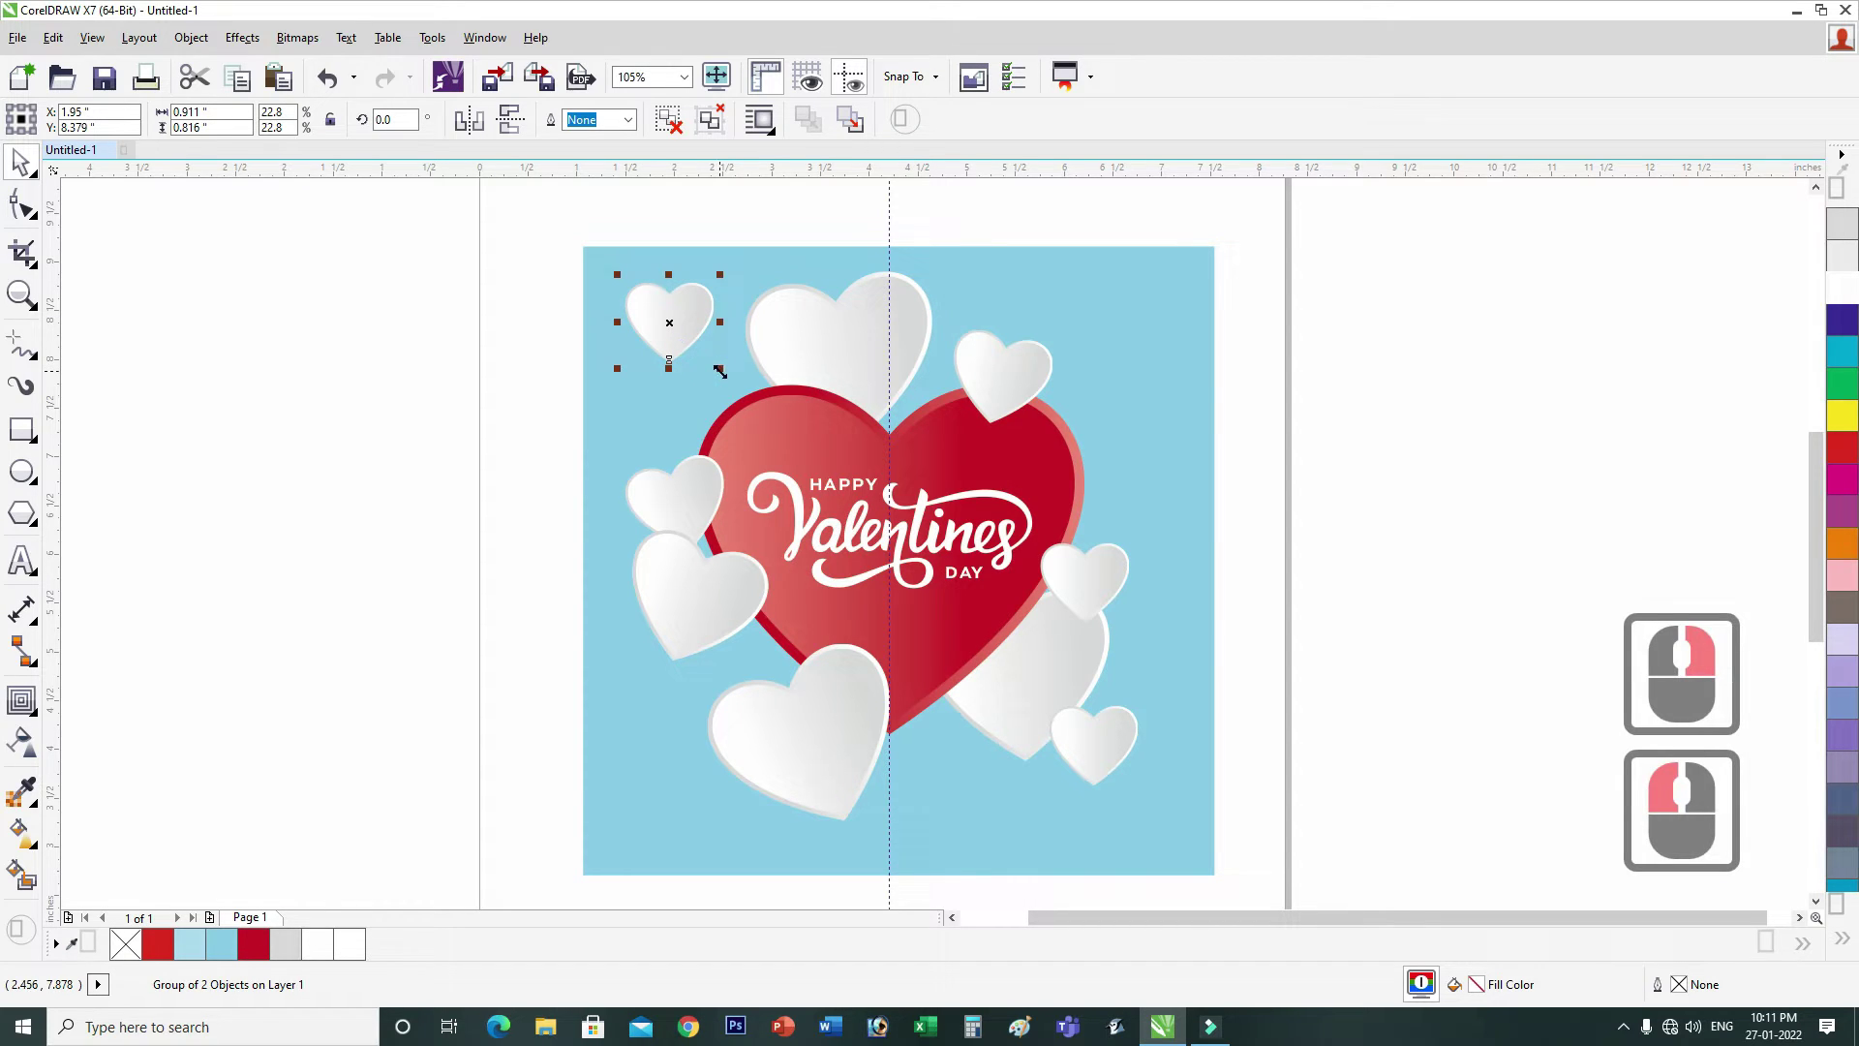
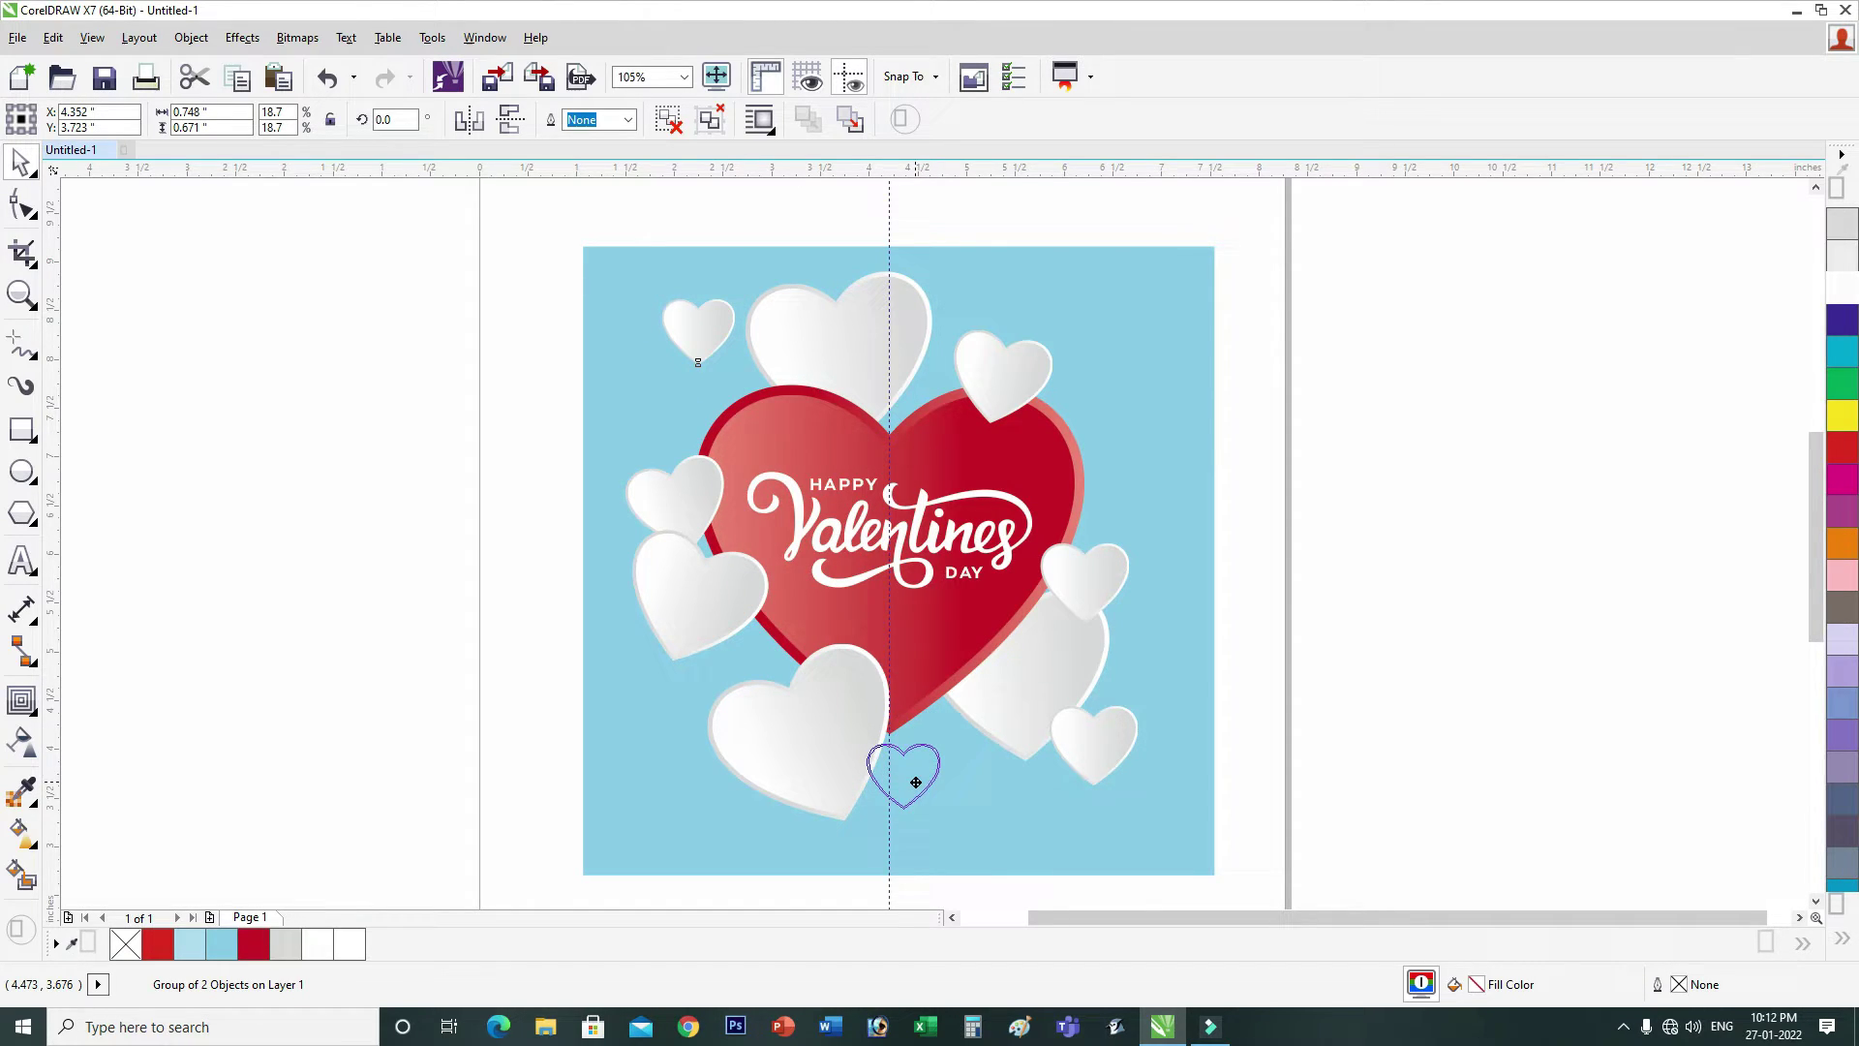
pyautogui.rightClick(925, 778)
pyautogui.click(925, 779)
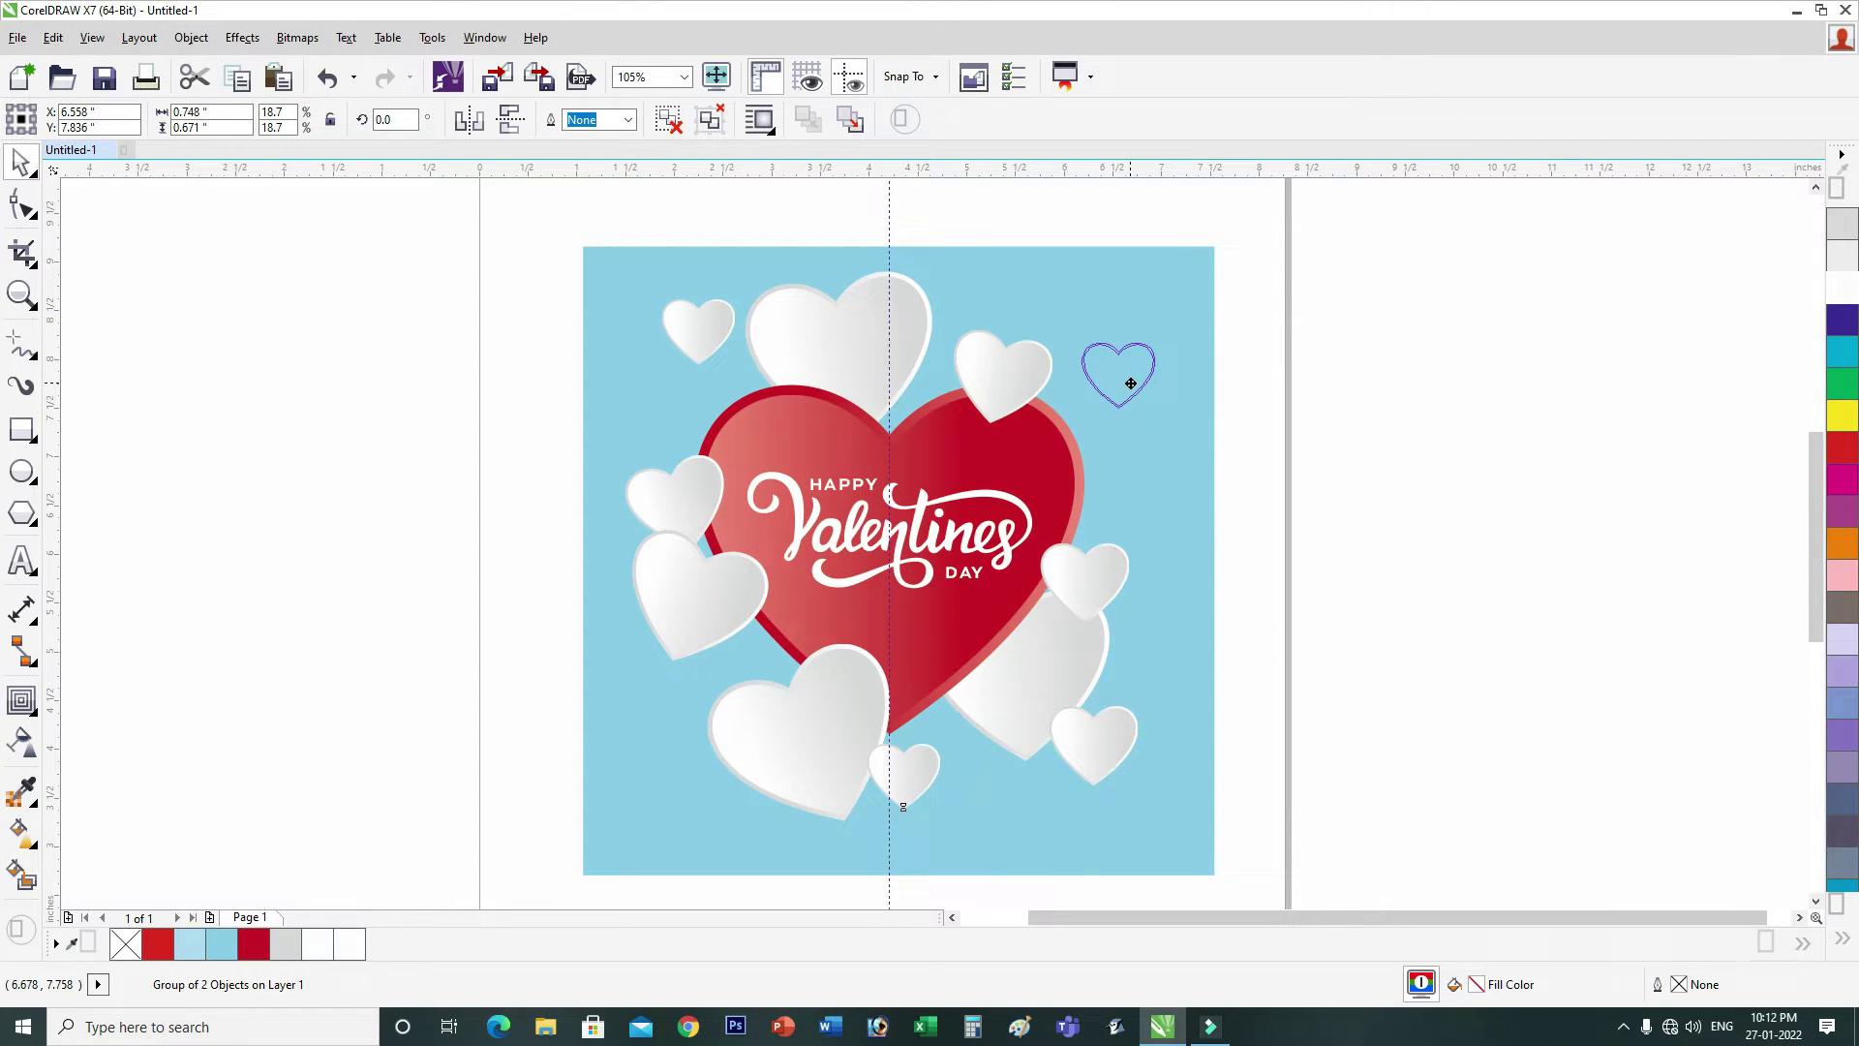
pyautogui.rightClick(1135, 388)
pyautogui.click(1108, 443)
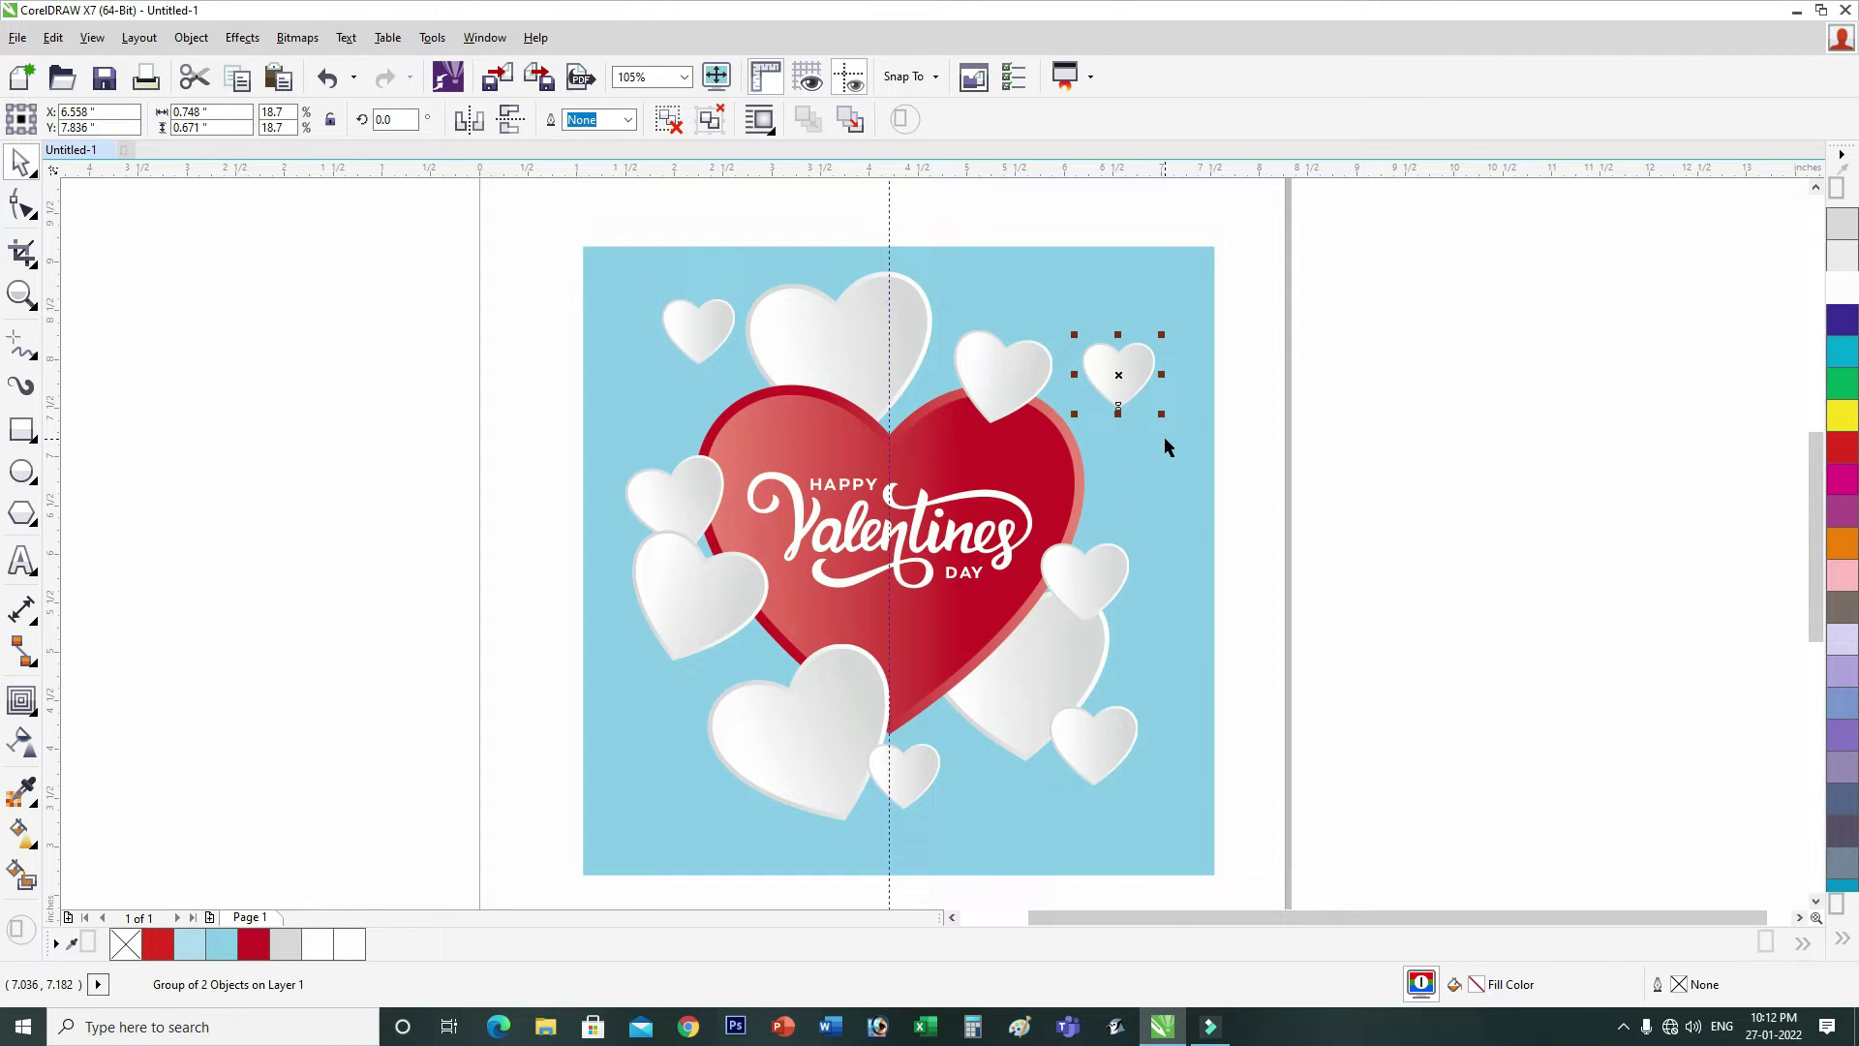
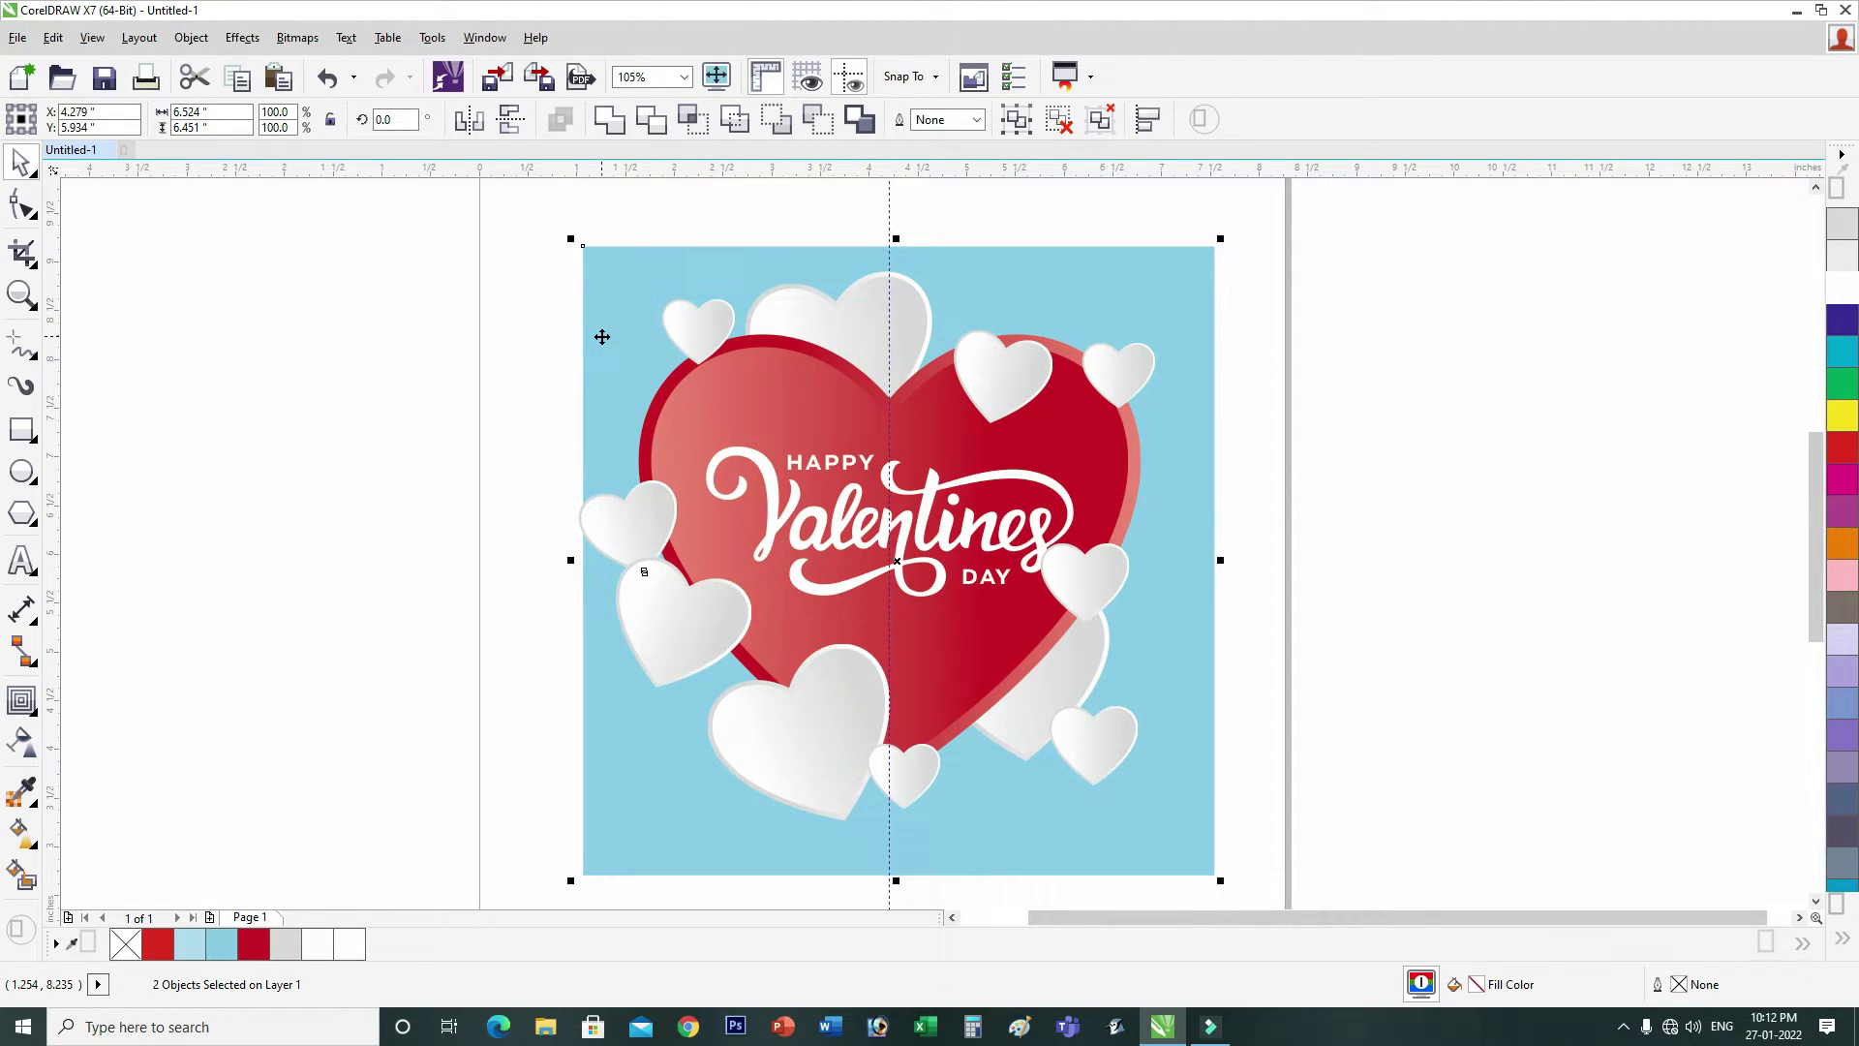
# Step: Select and reposition the white hearts beside DAY, at lower left and at bottom left
pyautogui.click(608, 332)
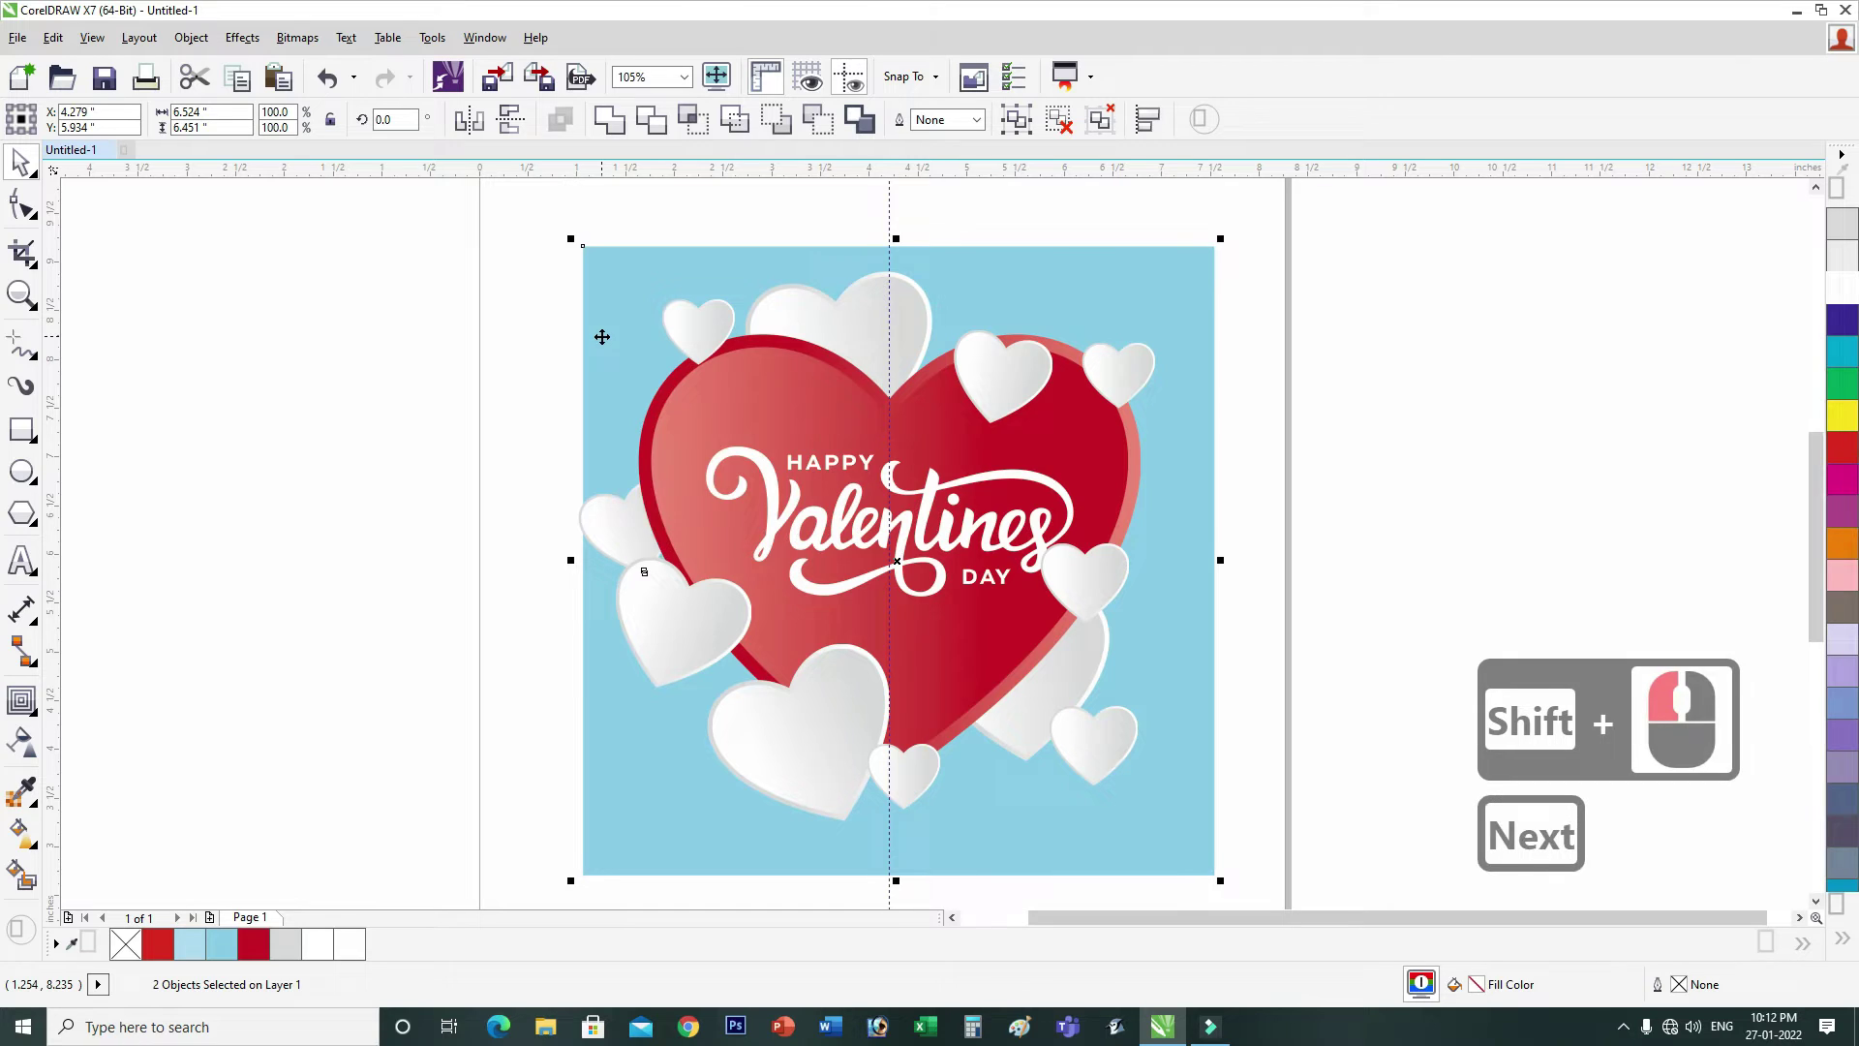
pyautogui.click(1119, 588)
pyautogui.click(1133, 615)
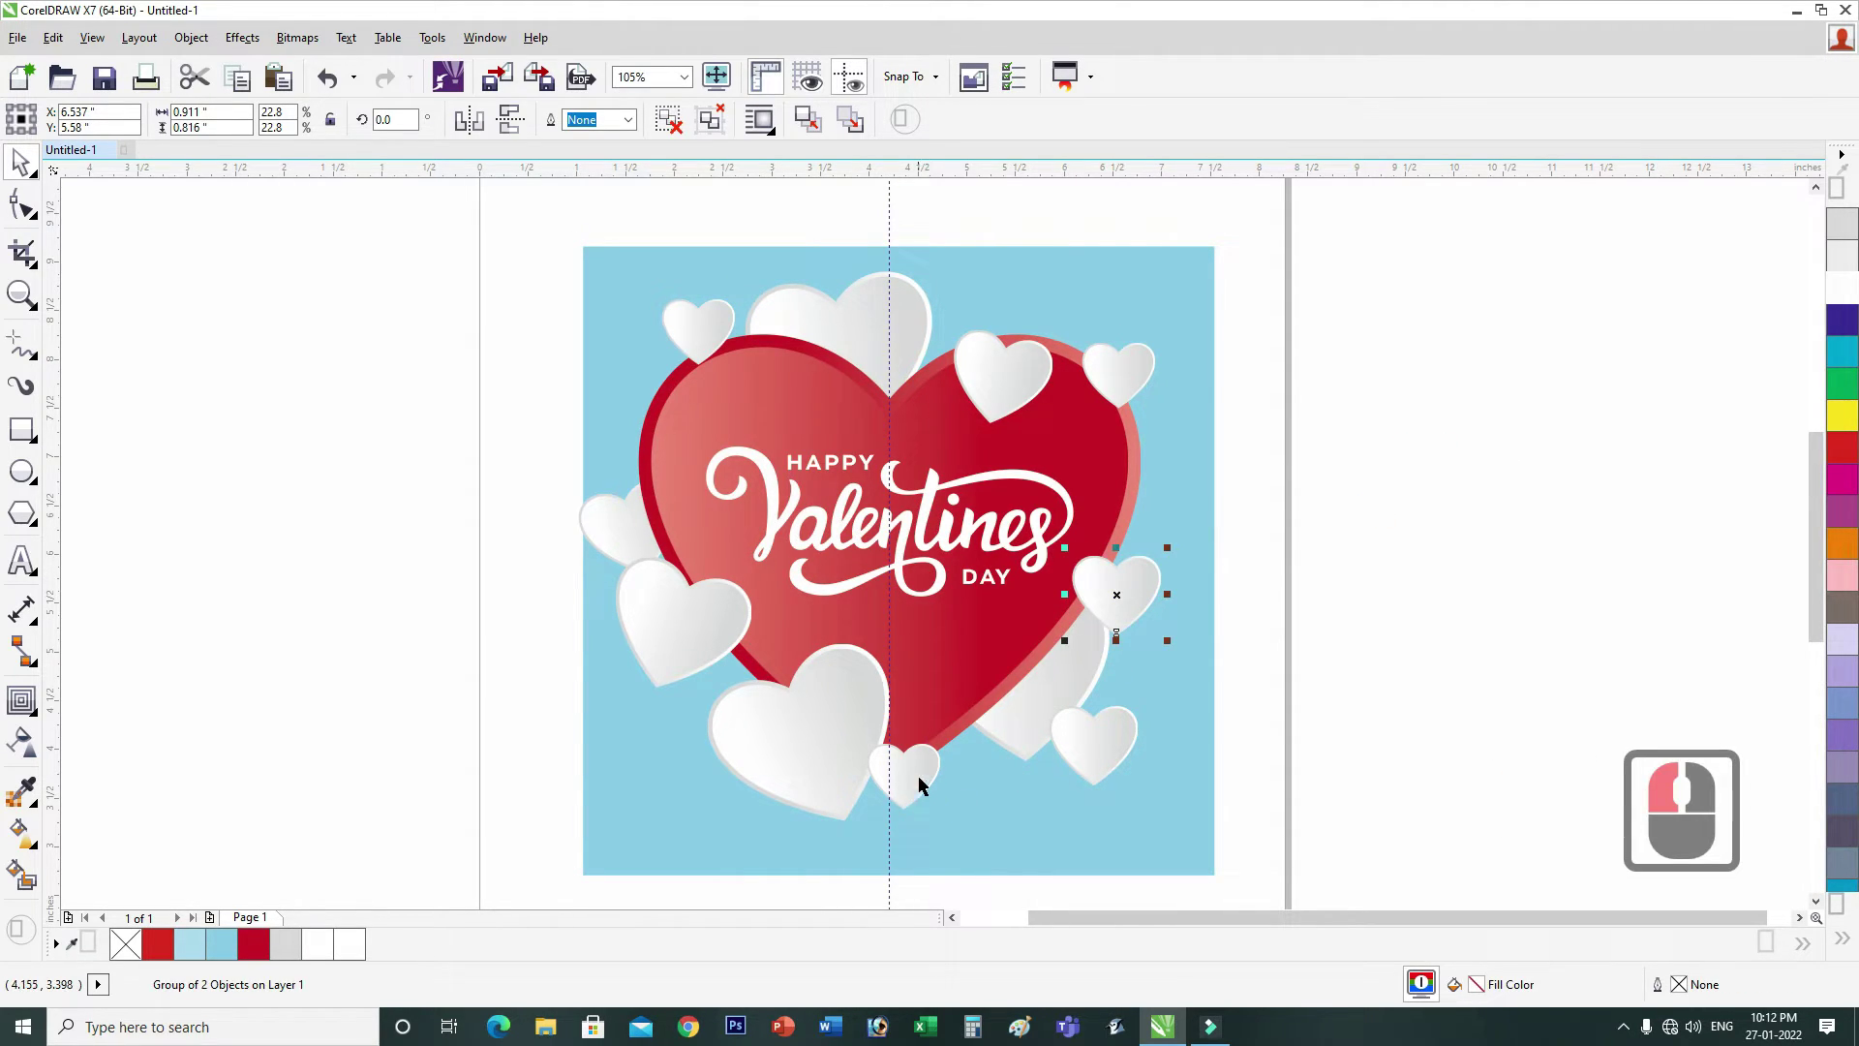
pyautogui.click(902, 817)
pyautogui.click(819, 738)
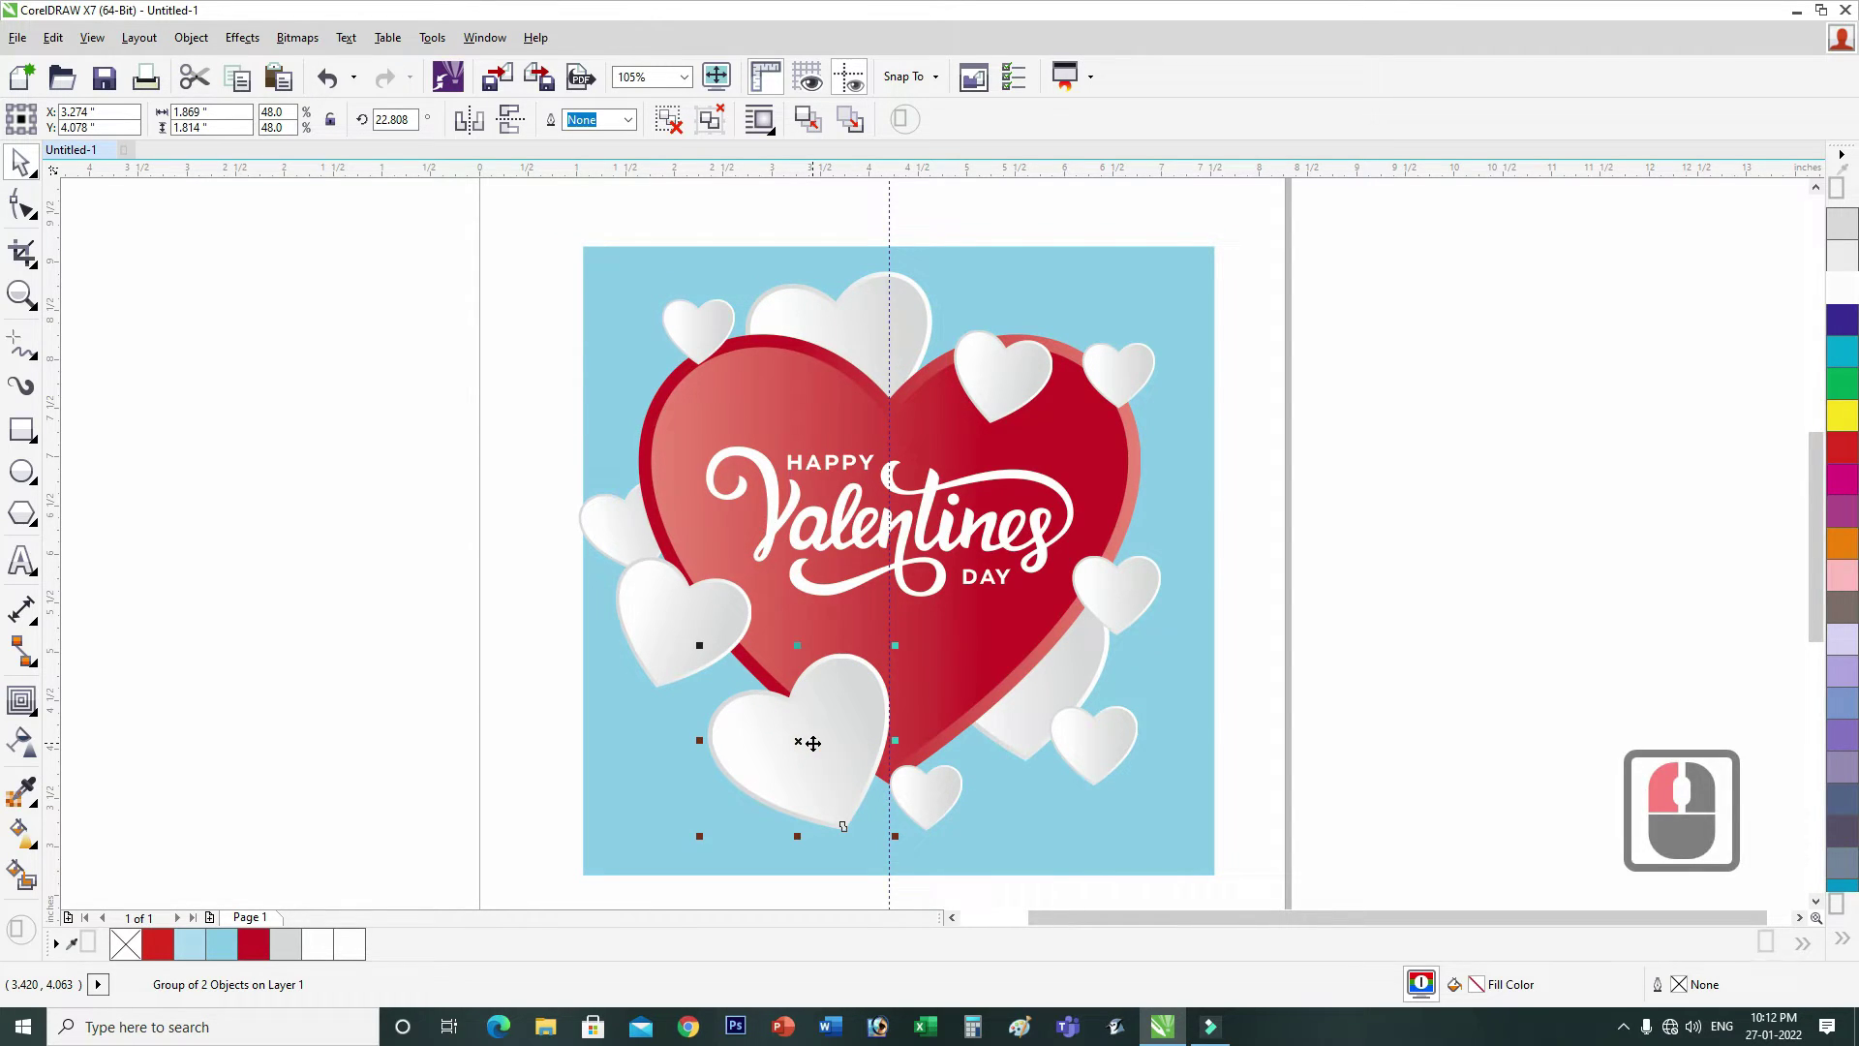
pyautogui.click(1200, 719)
pyautogui.click(1222, 726)
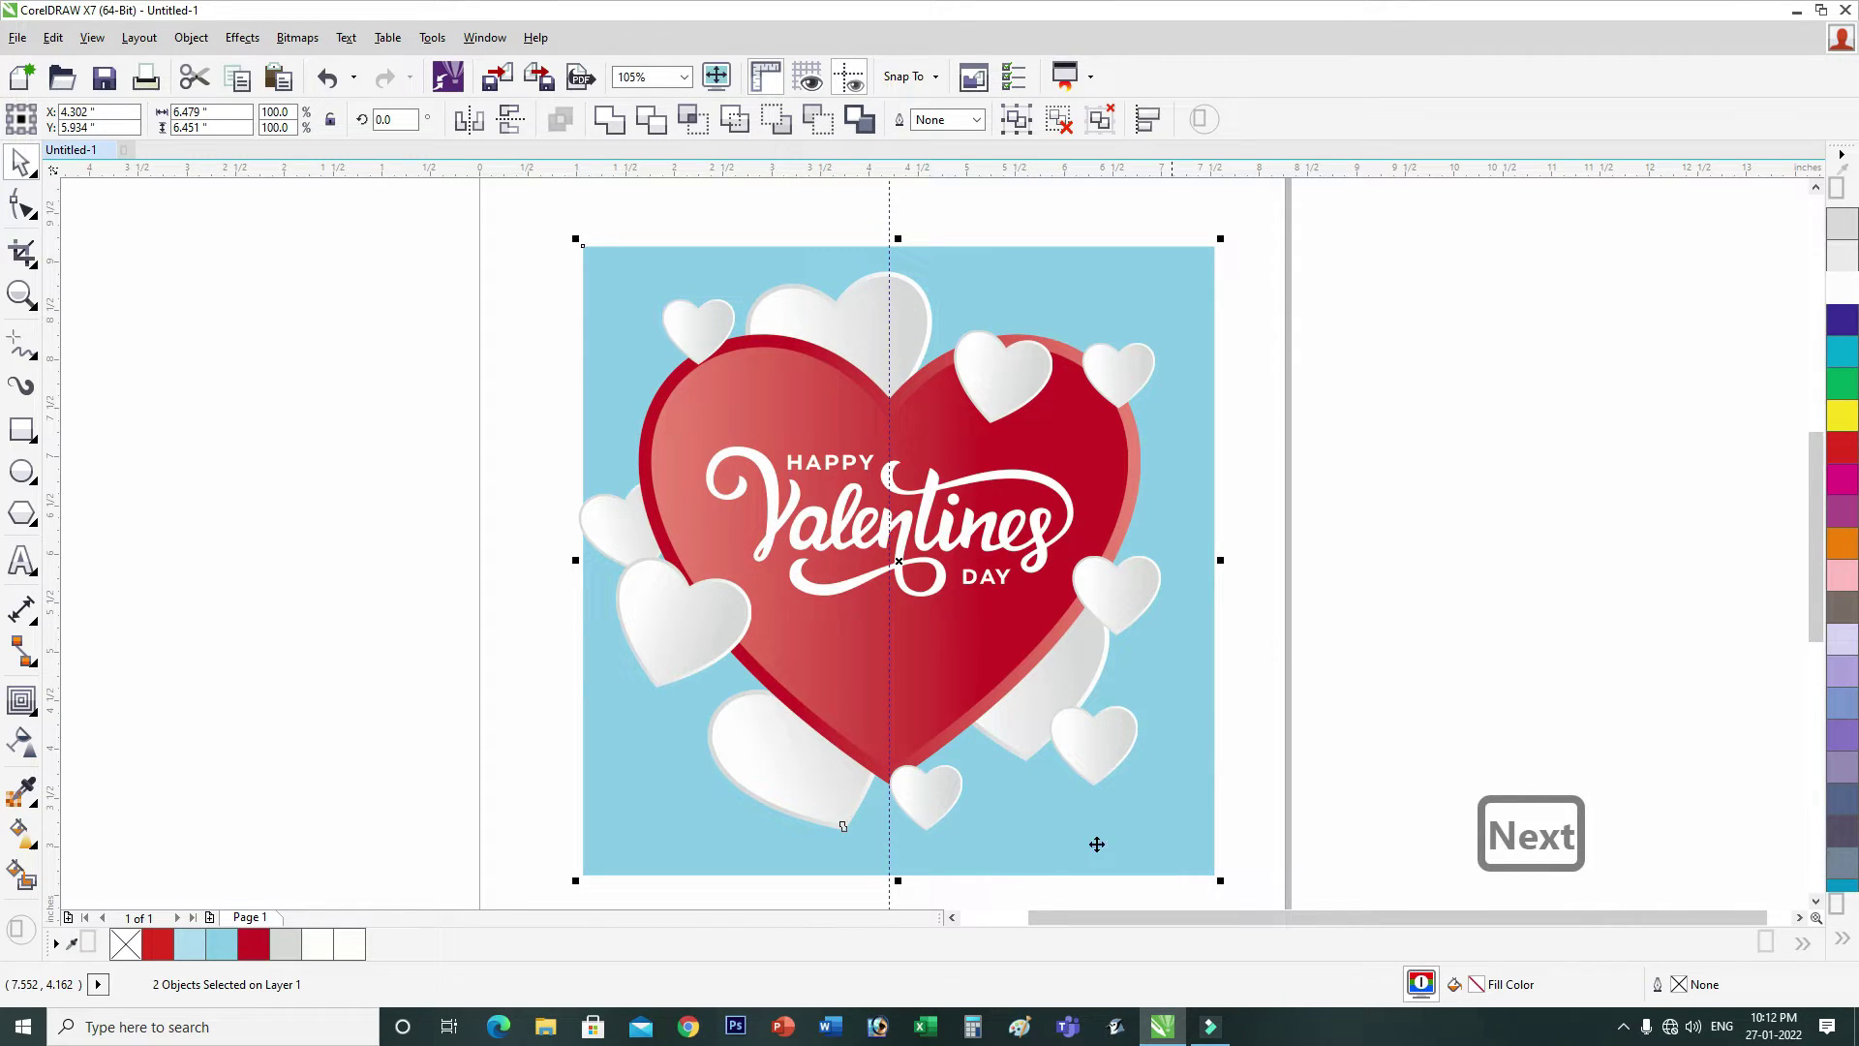
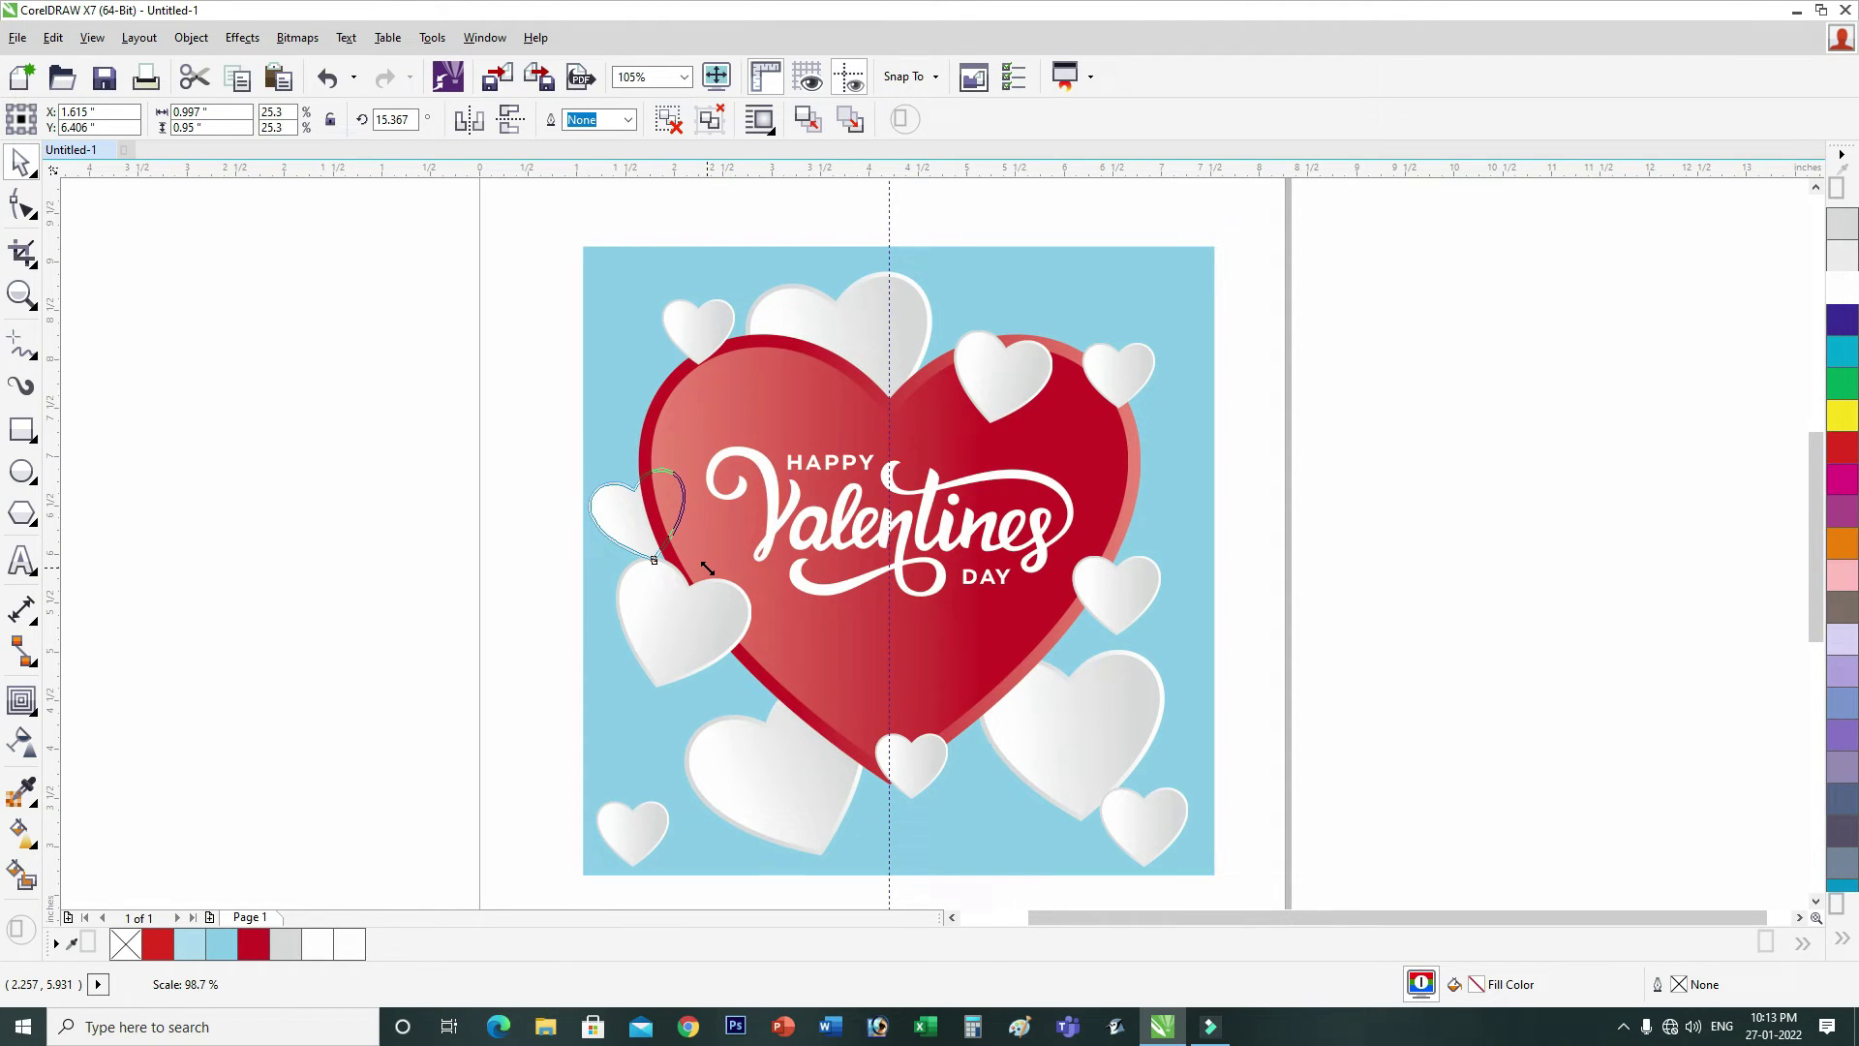
pyautogui.click(711, 573)
pyautogui.click(660, 845)
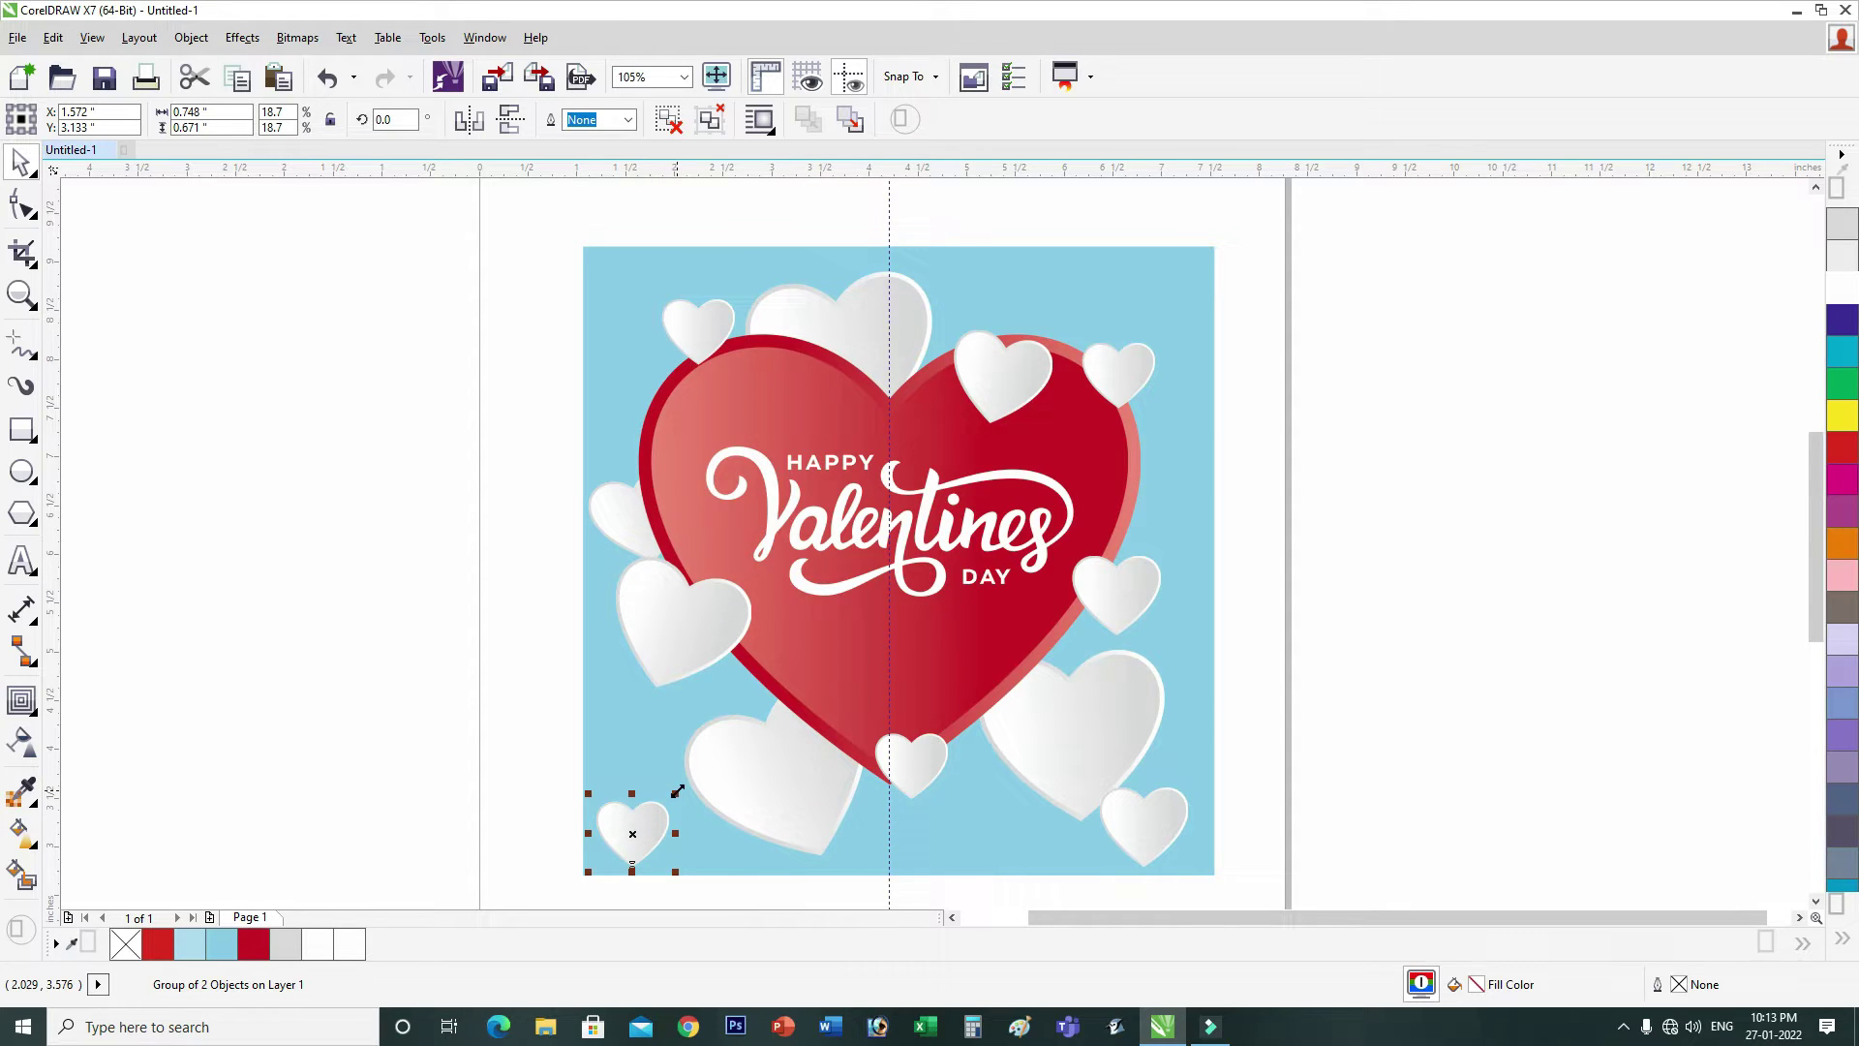
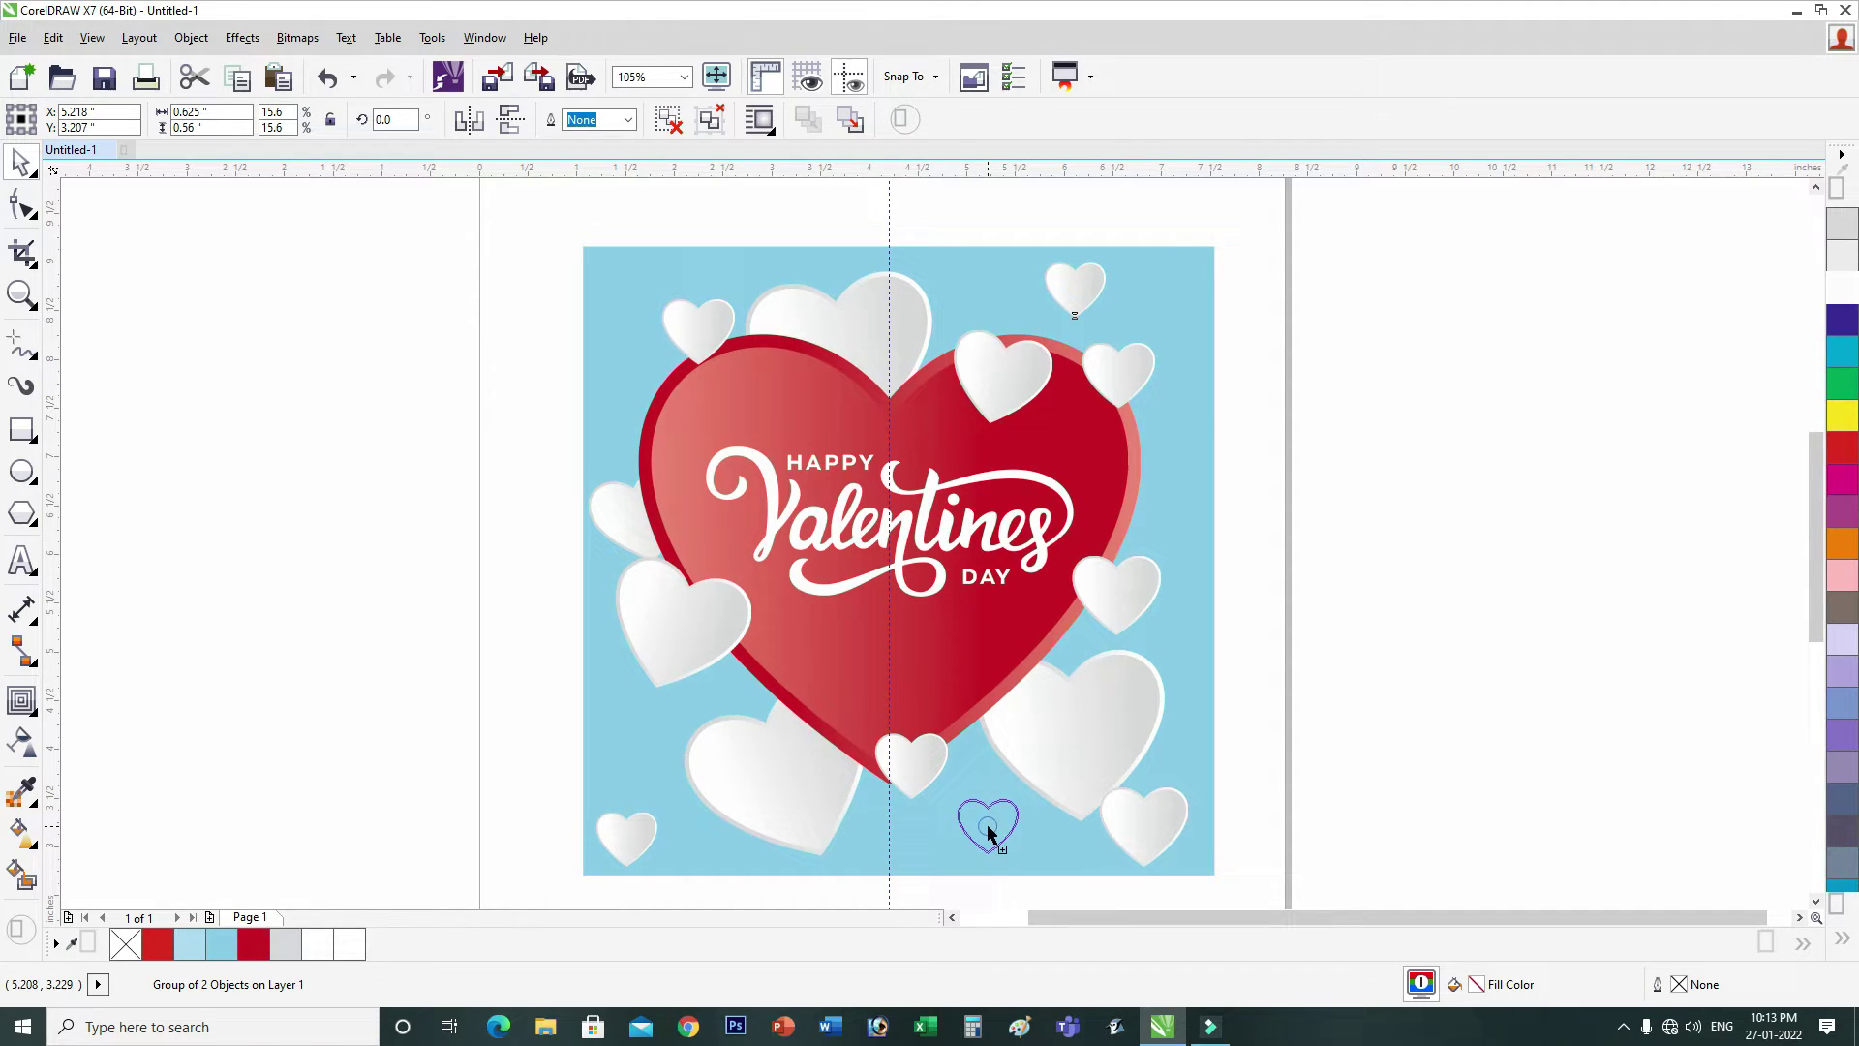
# Step: Copy the small heart into the lower gap near the bottom of the card
pyautogui.rightClick(994, 835)
pyautogui.click(994, 835)
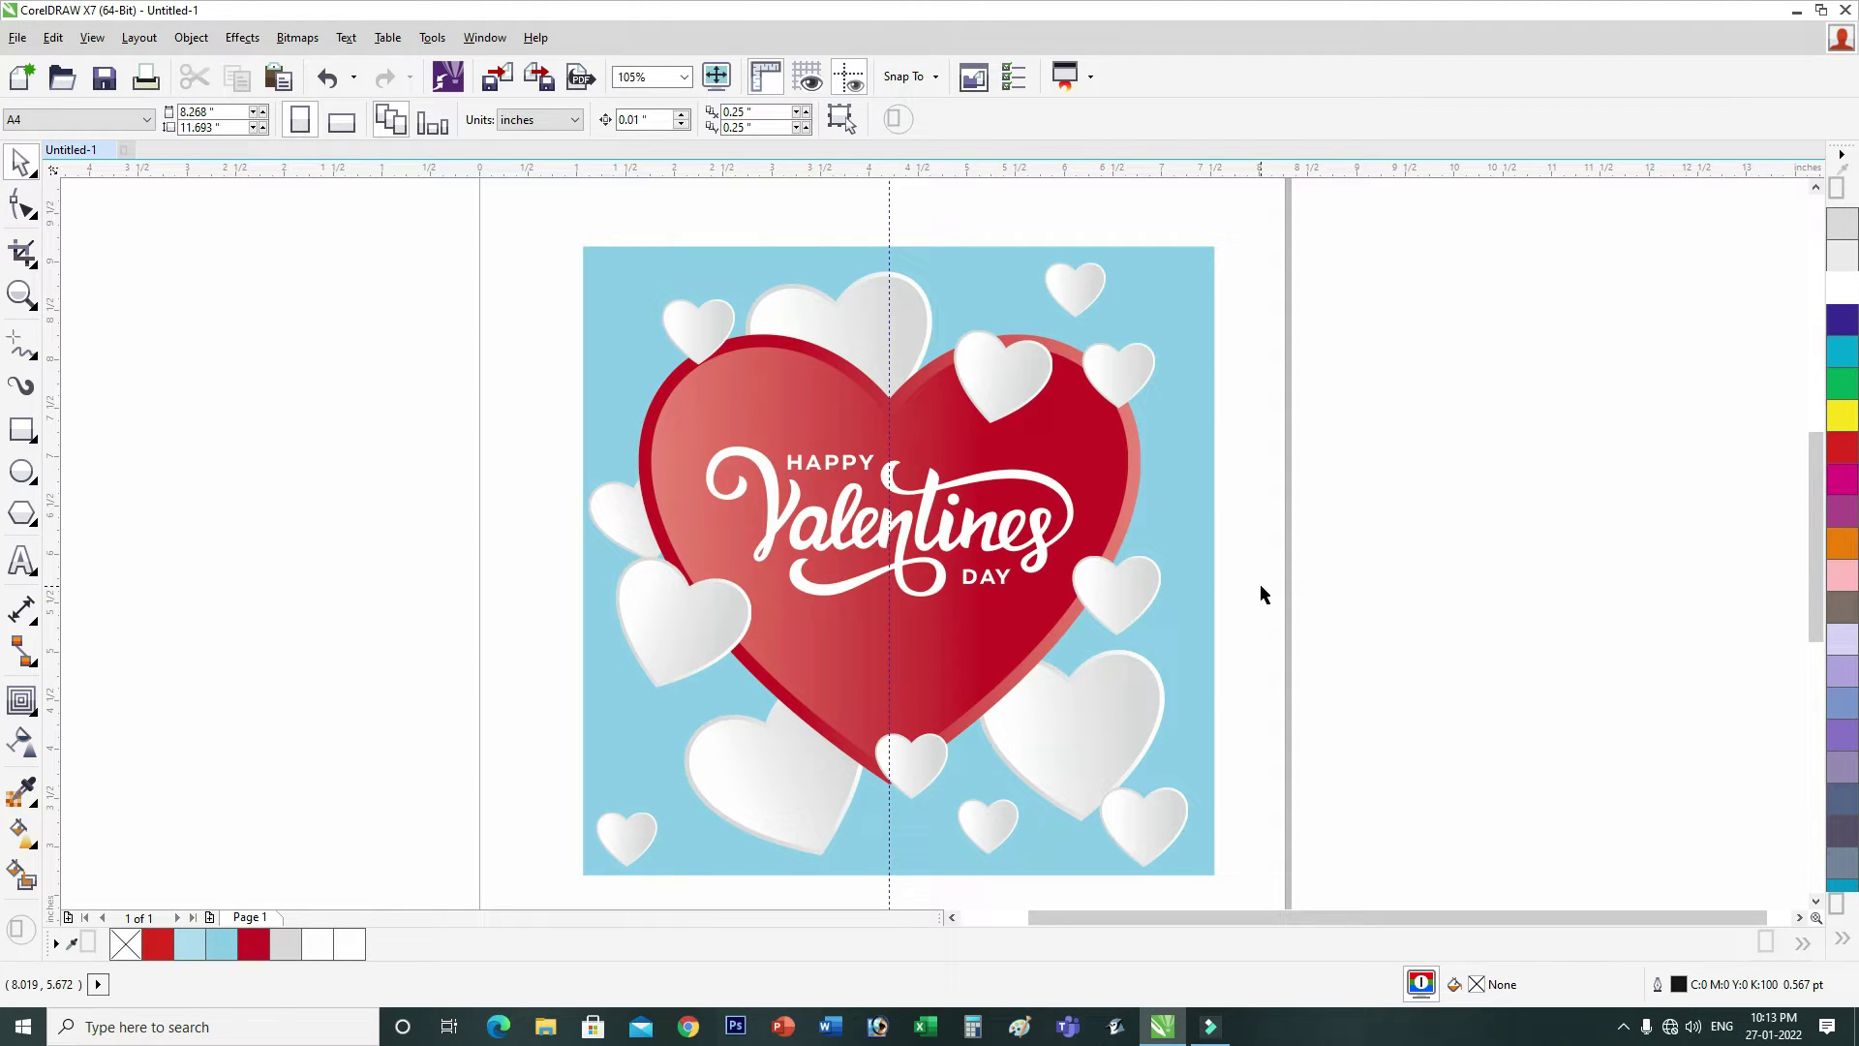
# Step: Place a tiny tilted copy of the small heart over the 's' of Valentines
pyautogui.click(1144, 606)
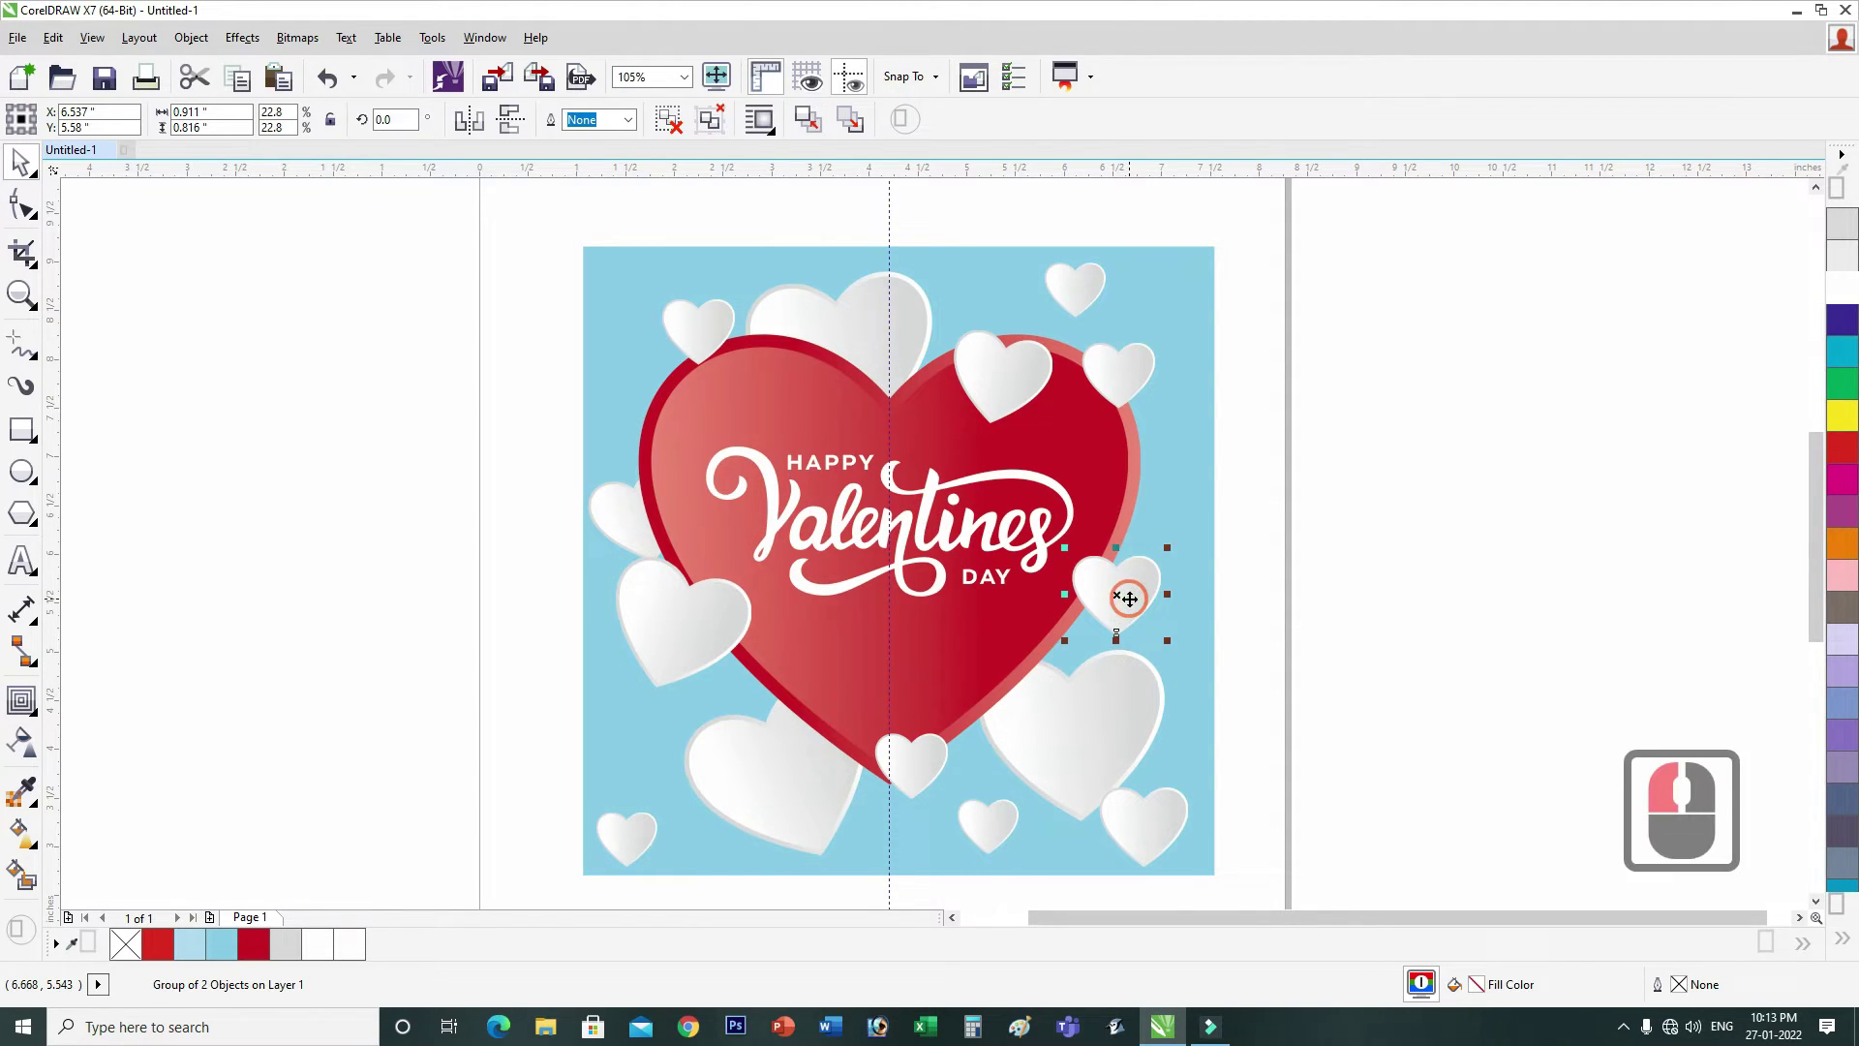
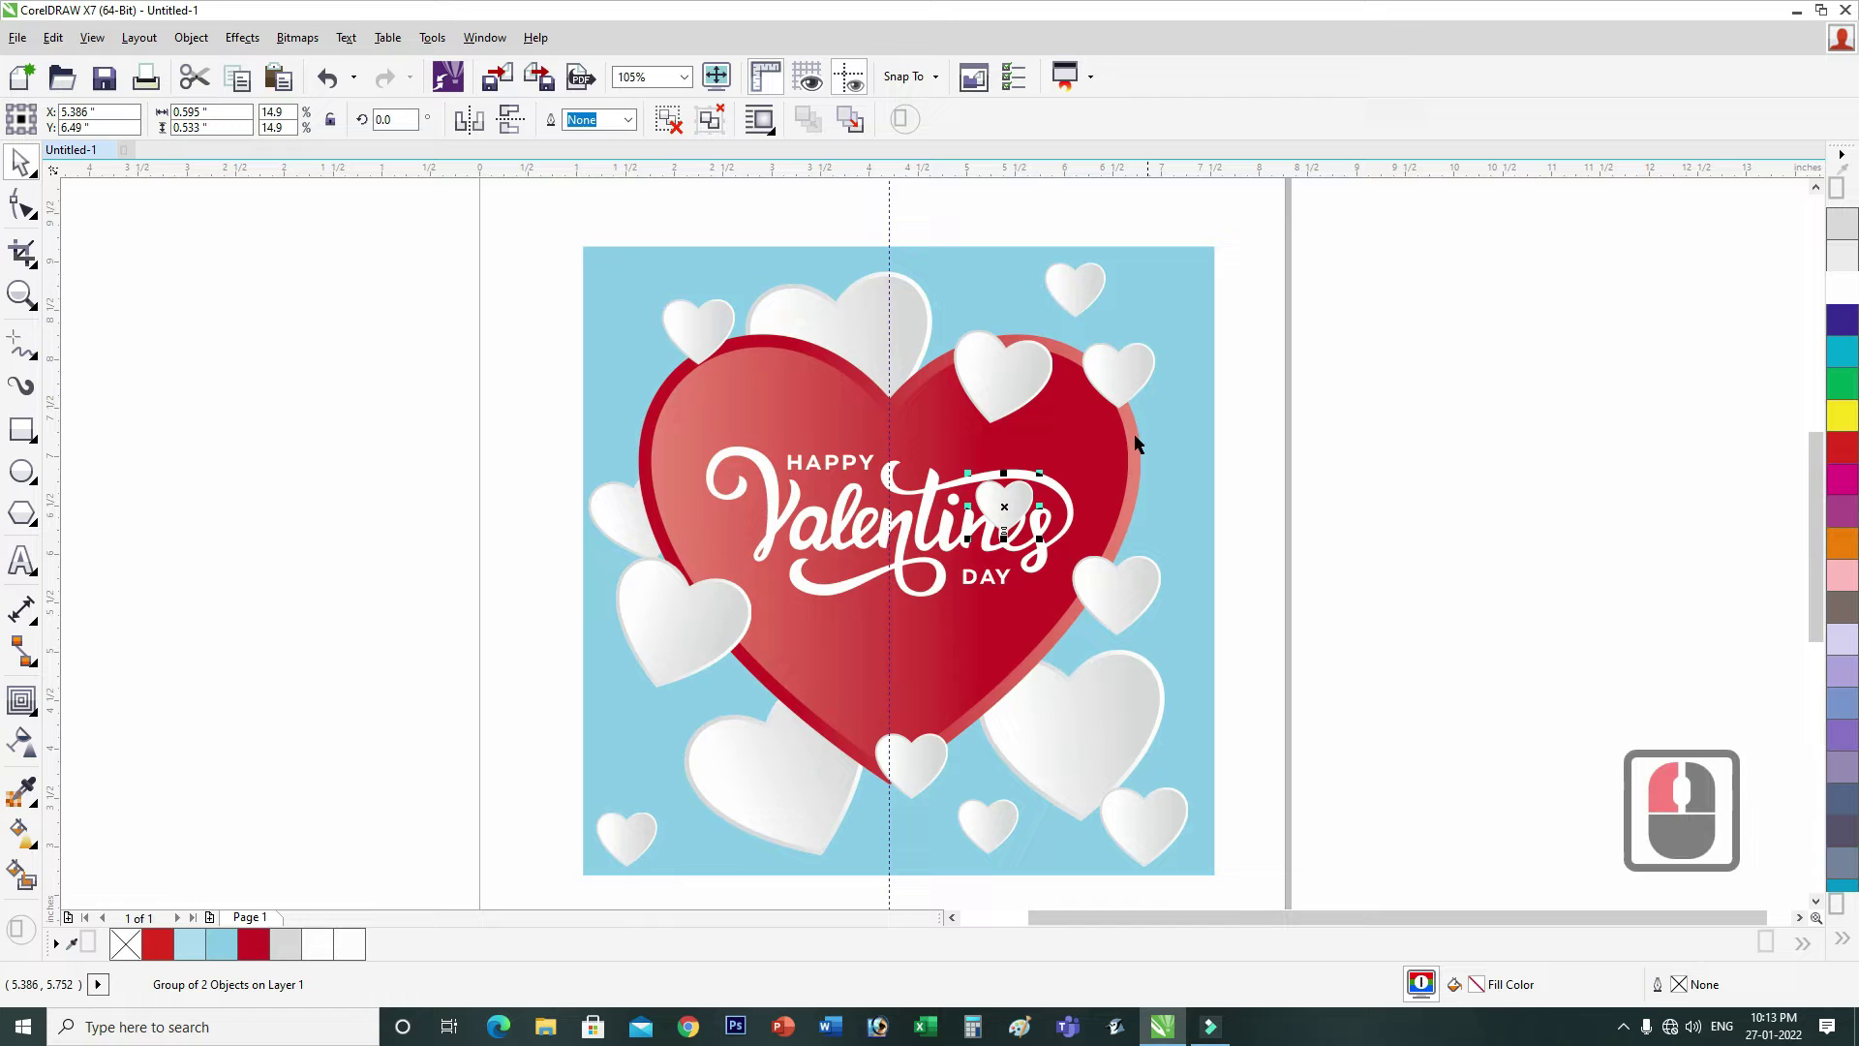
pyautogui.press('F2')
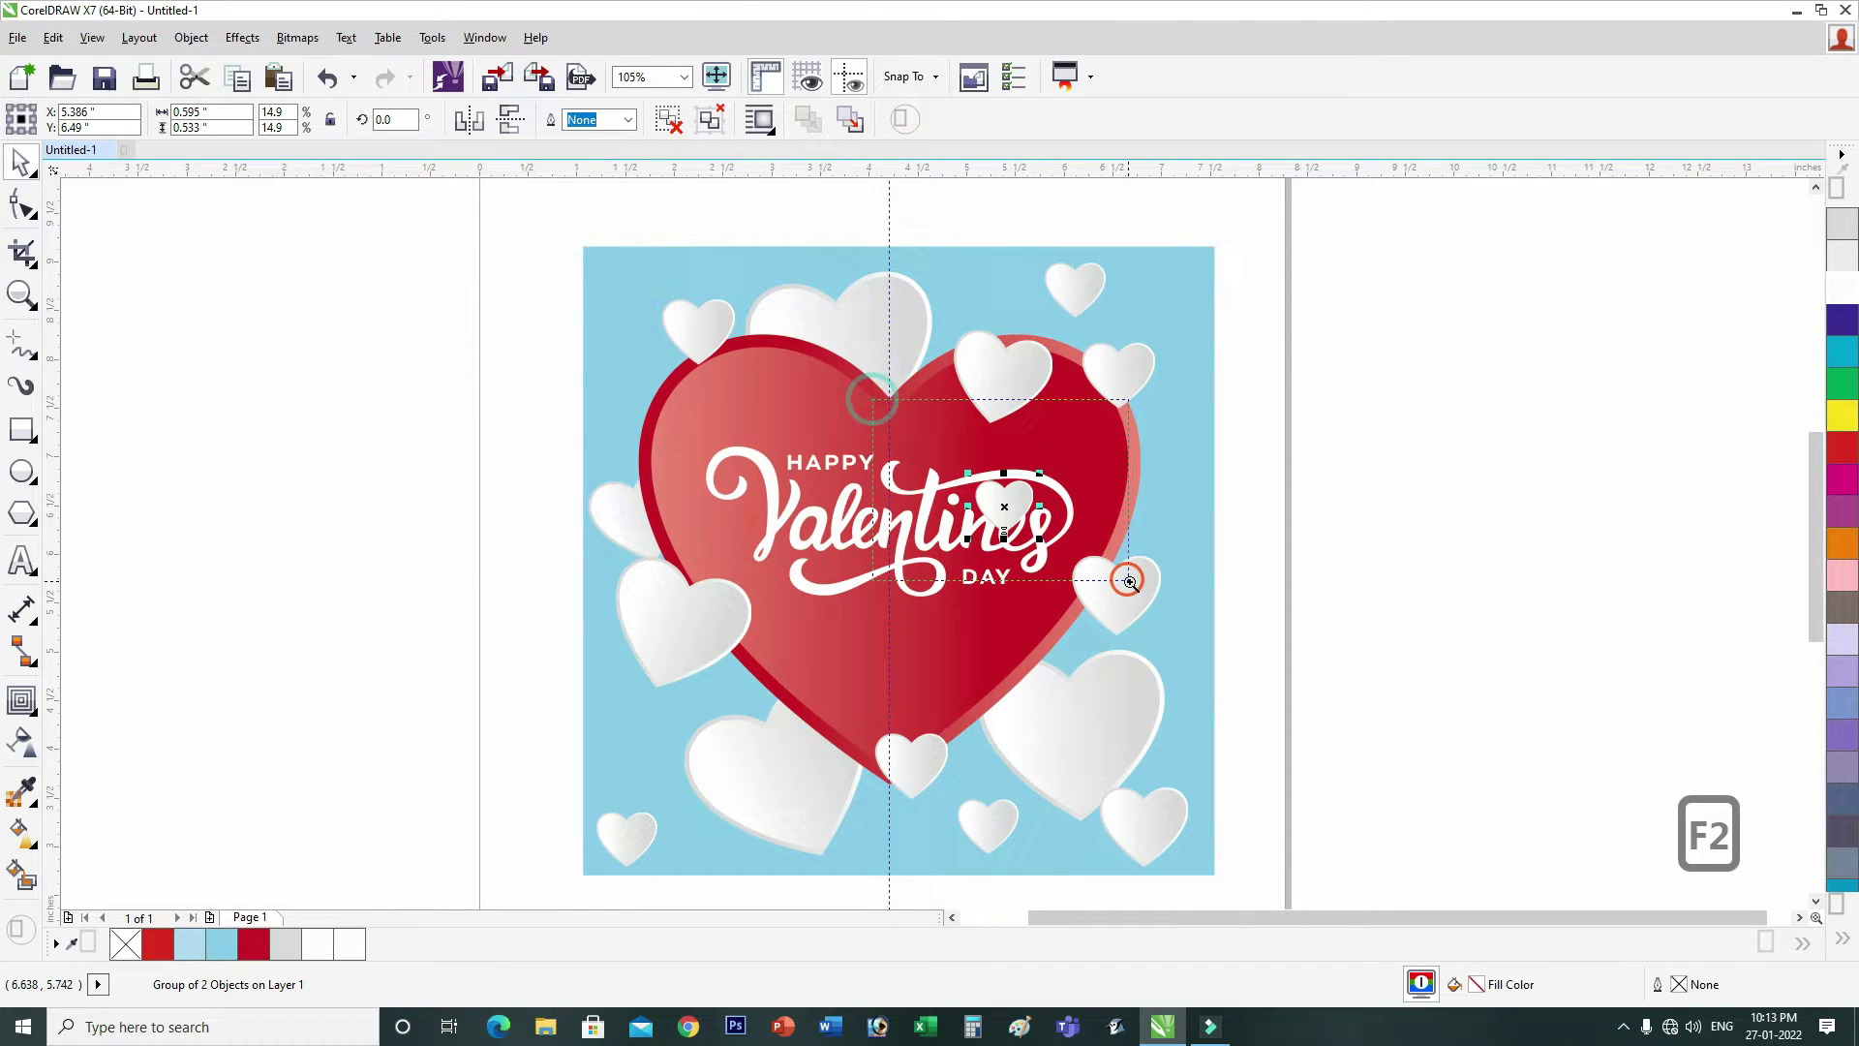
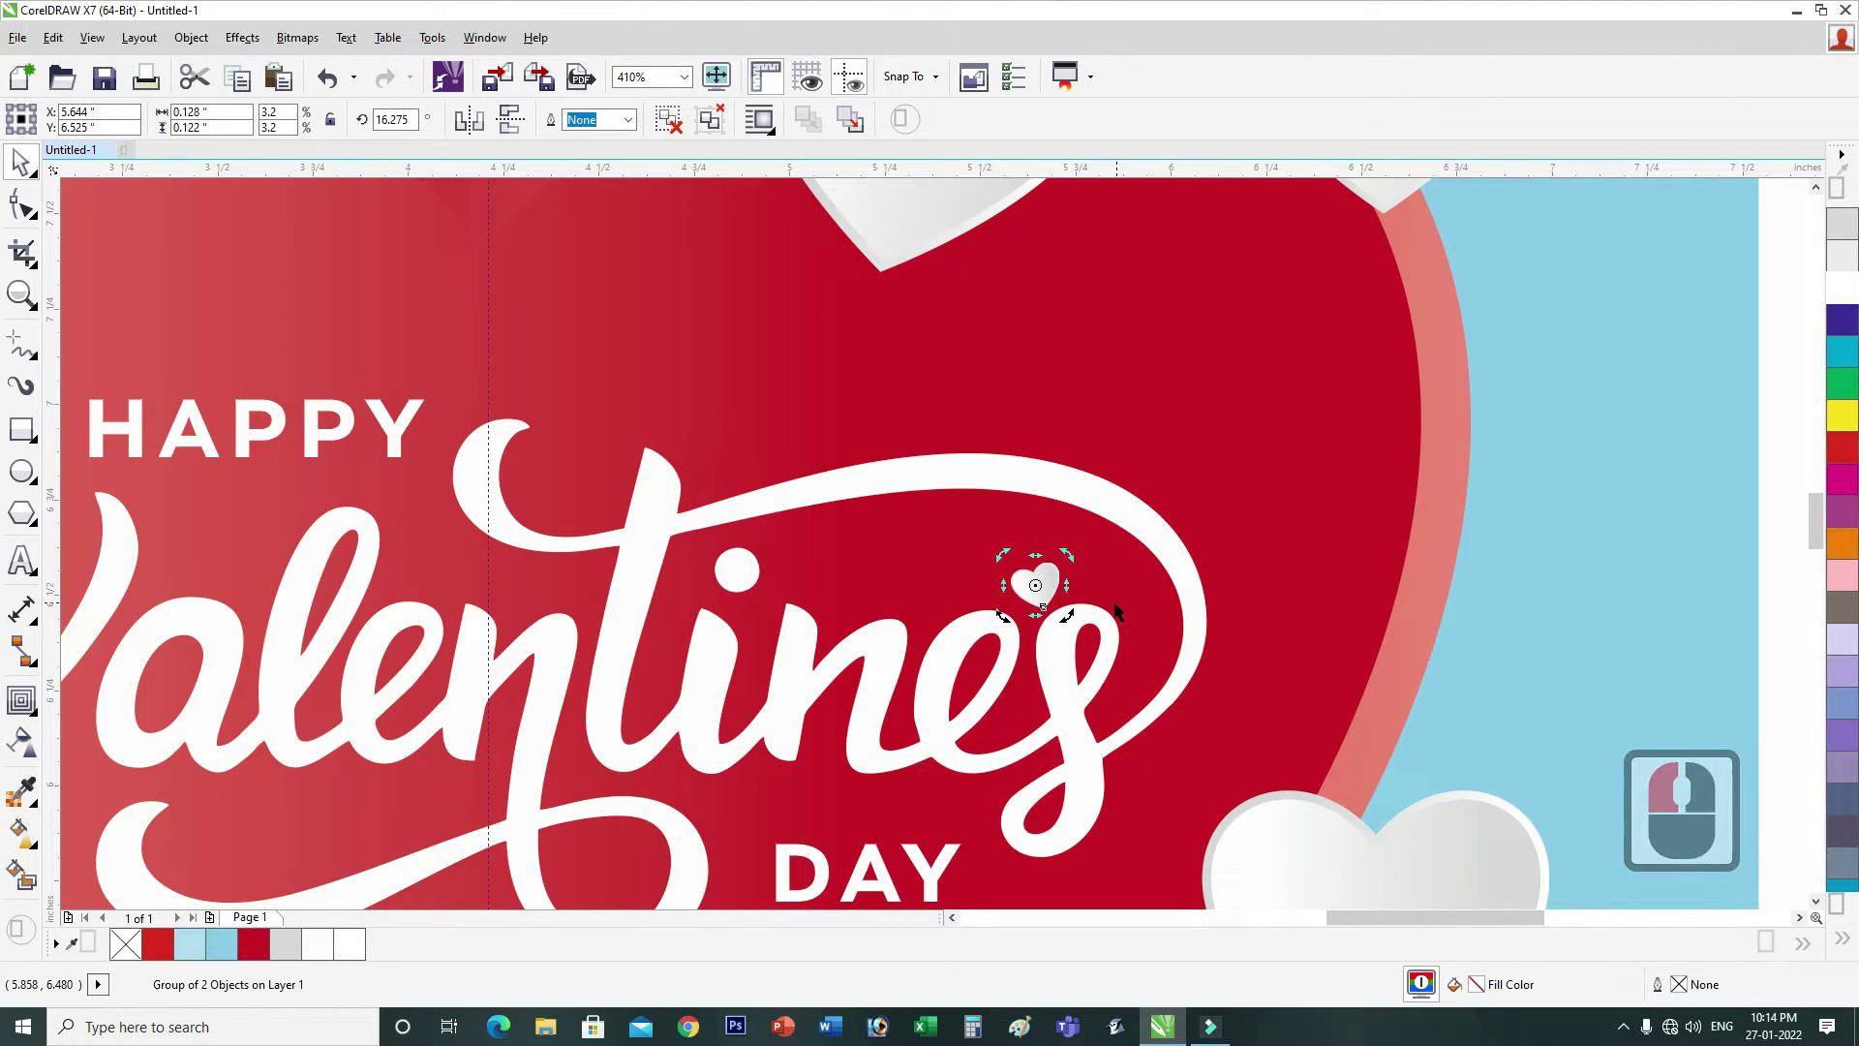
pyautogui.press('Escape')
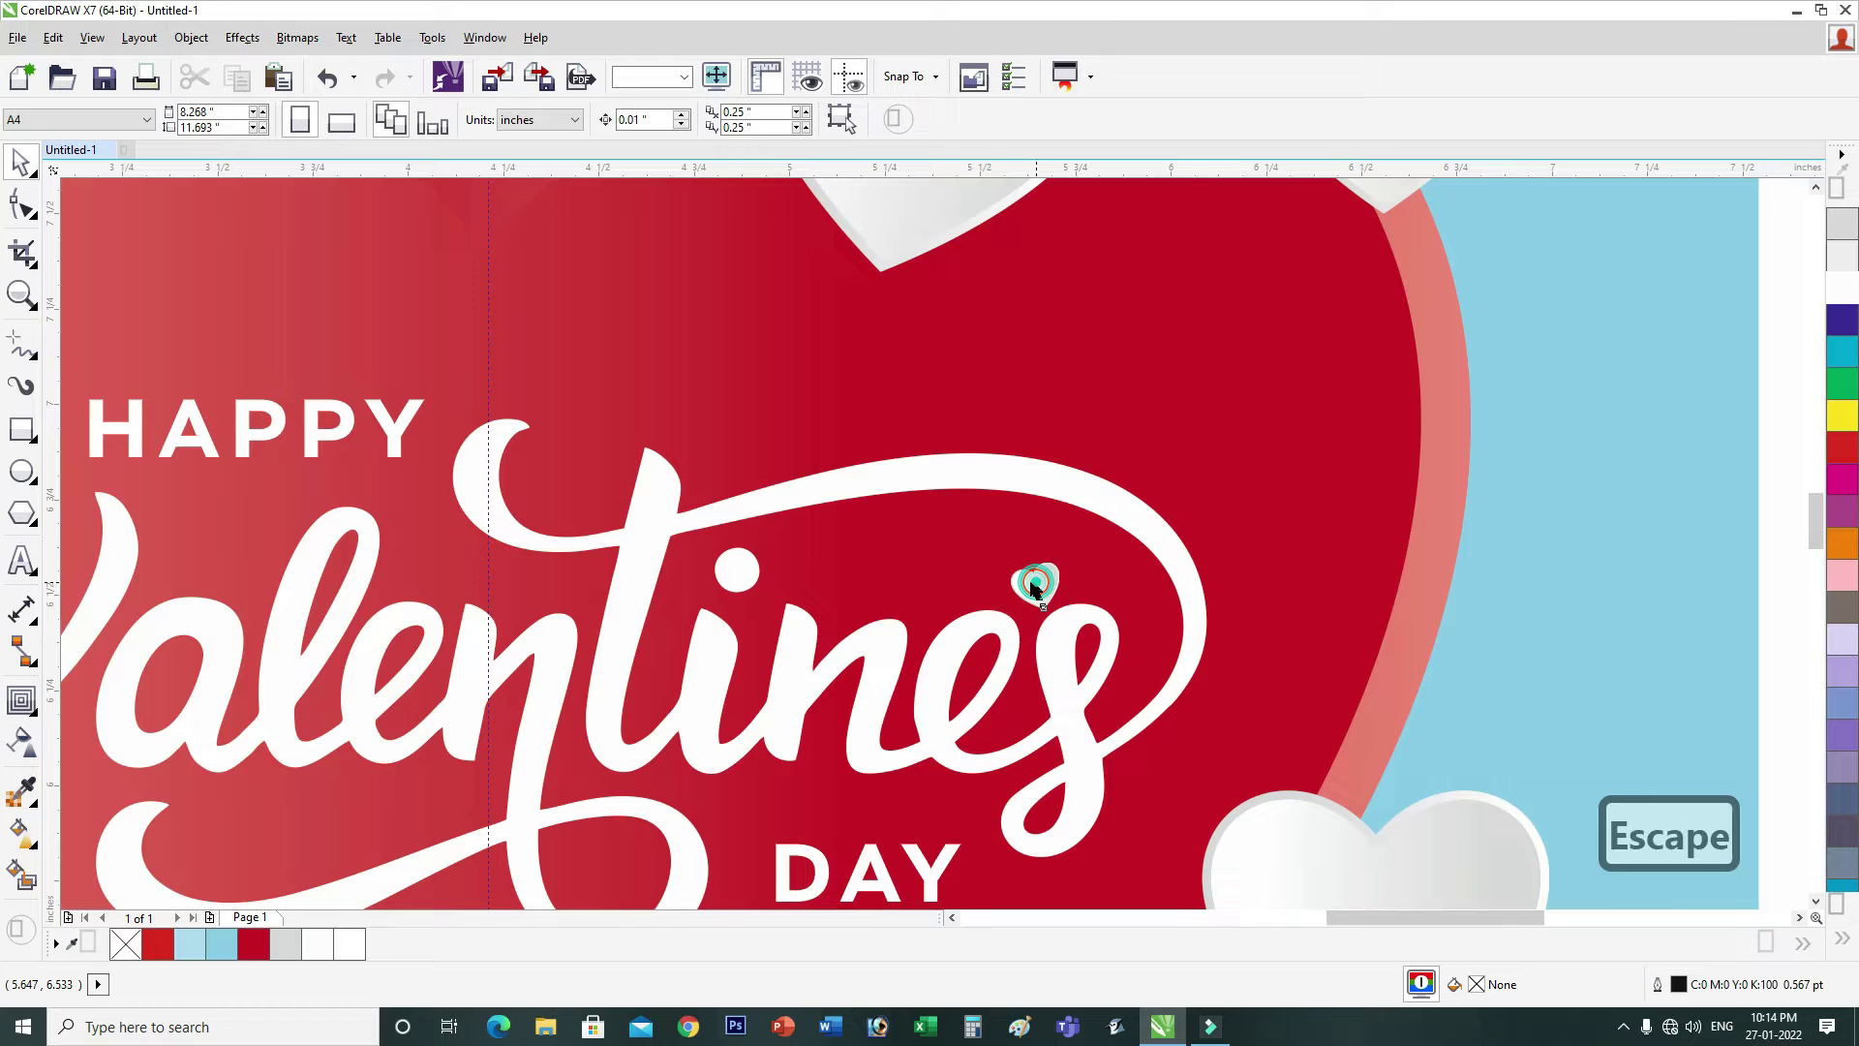
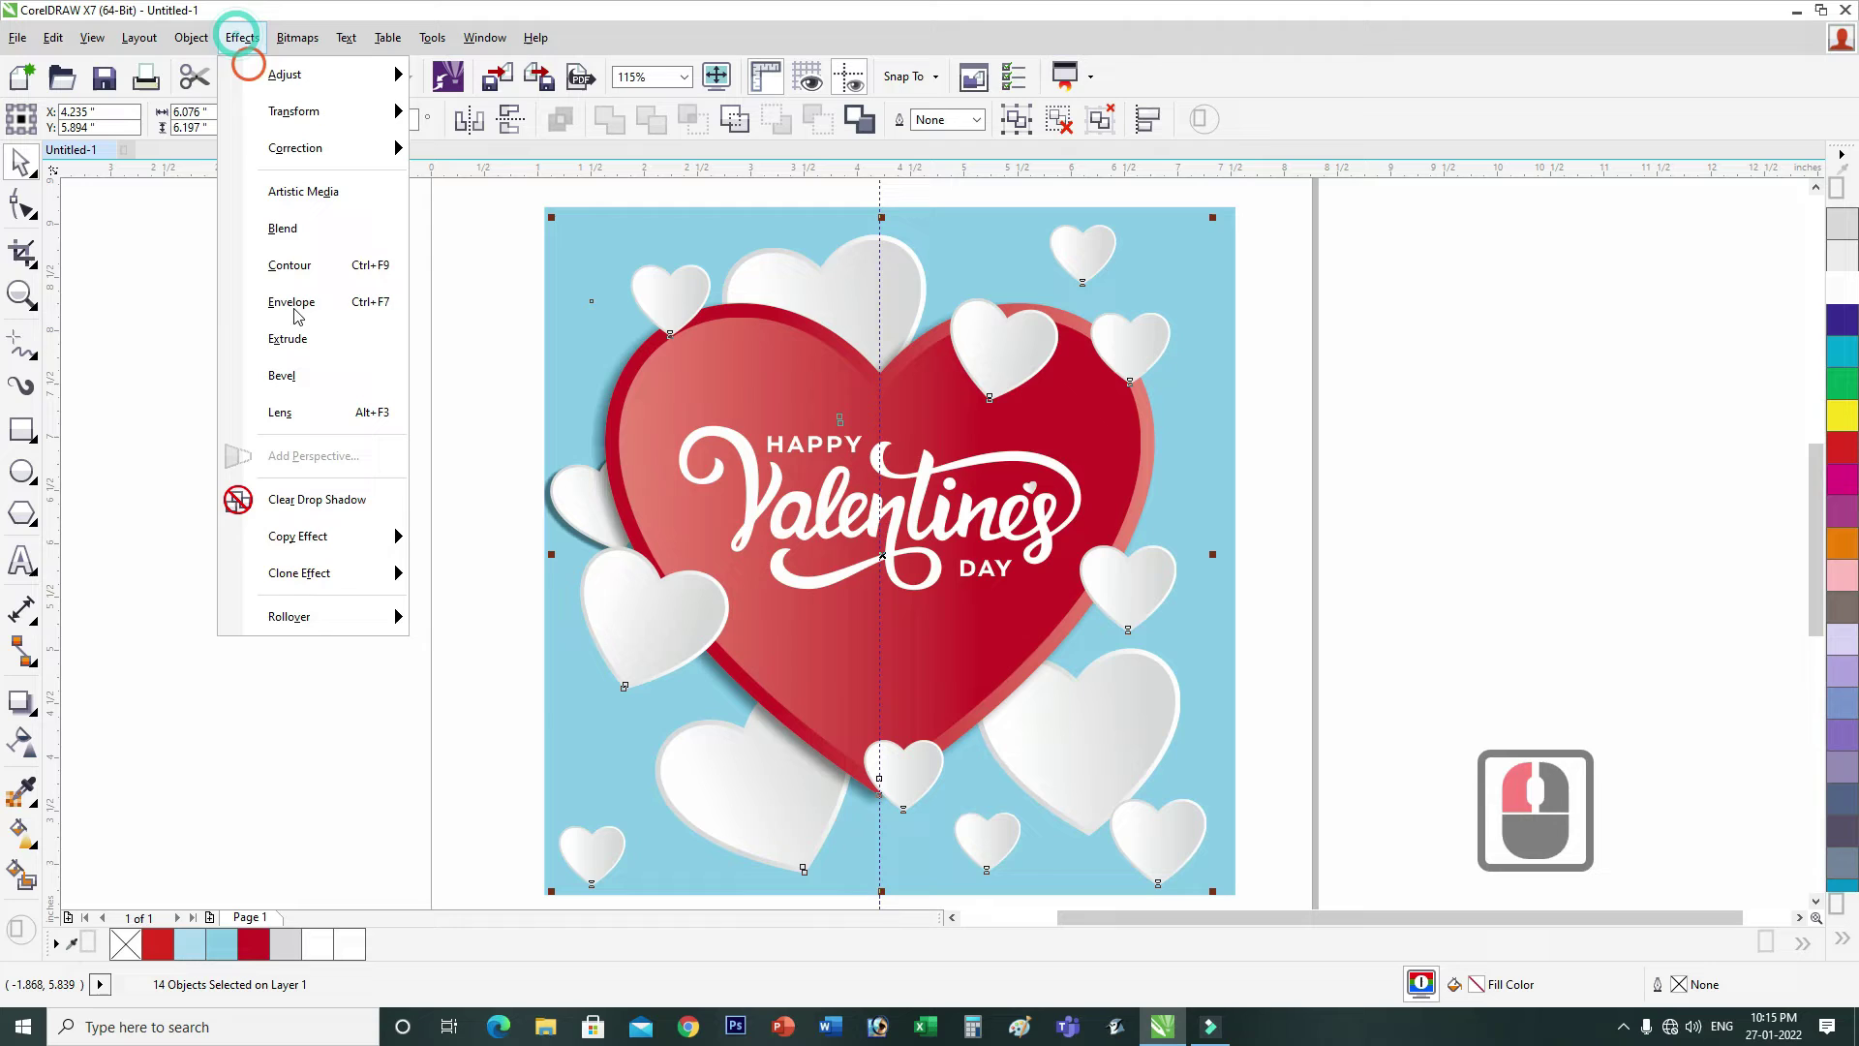
# Step: Copy the drop shadow from the left-edge heart onto the small top-left heart via Effects > Copy Effect
pyautogui.click(337, 550)
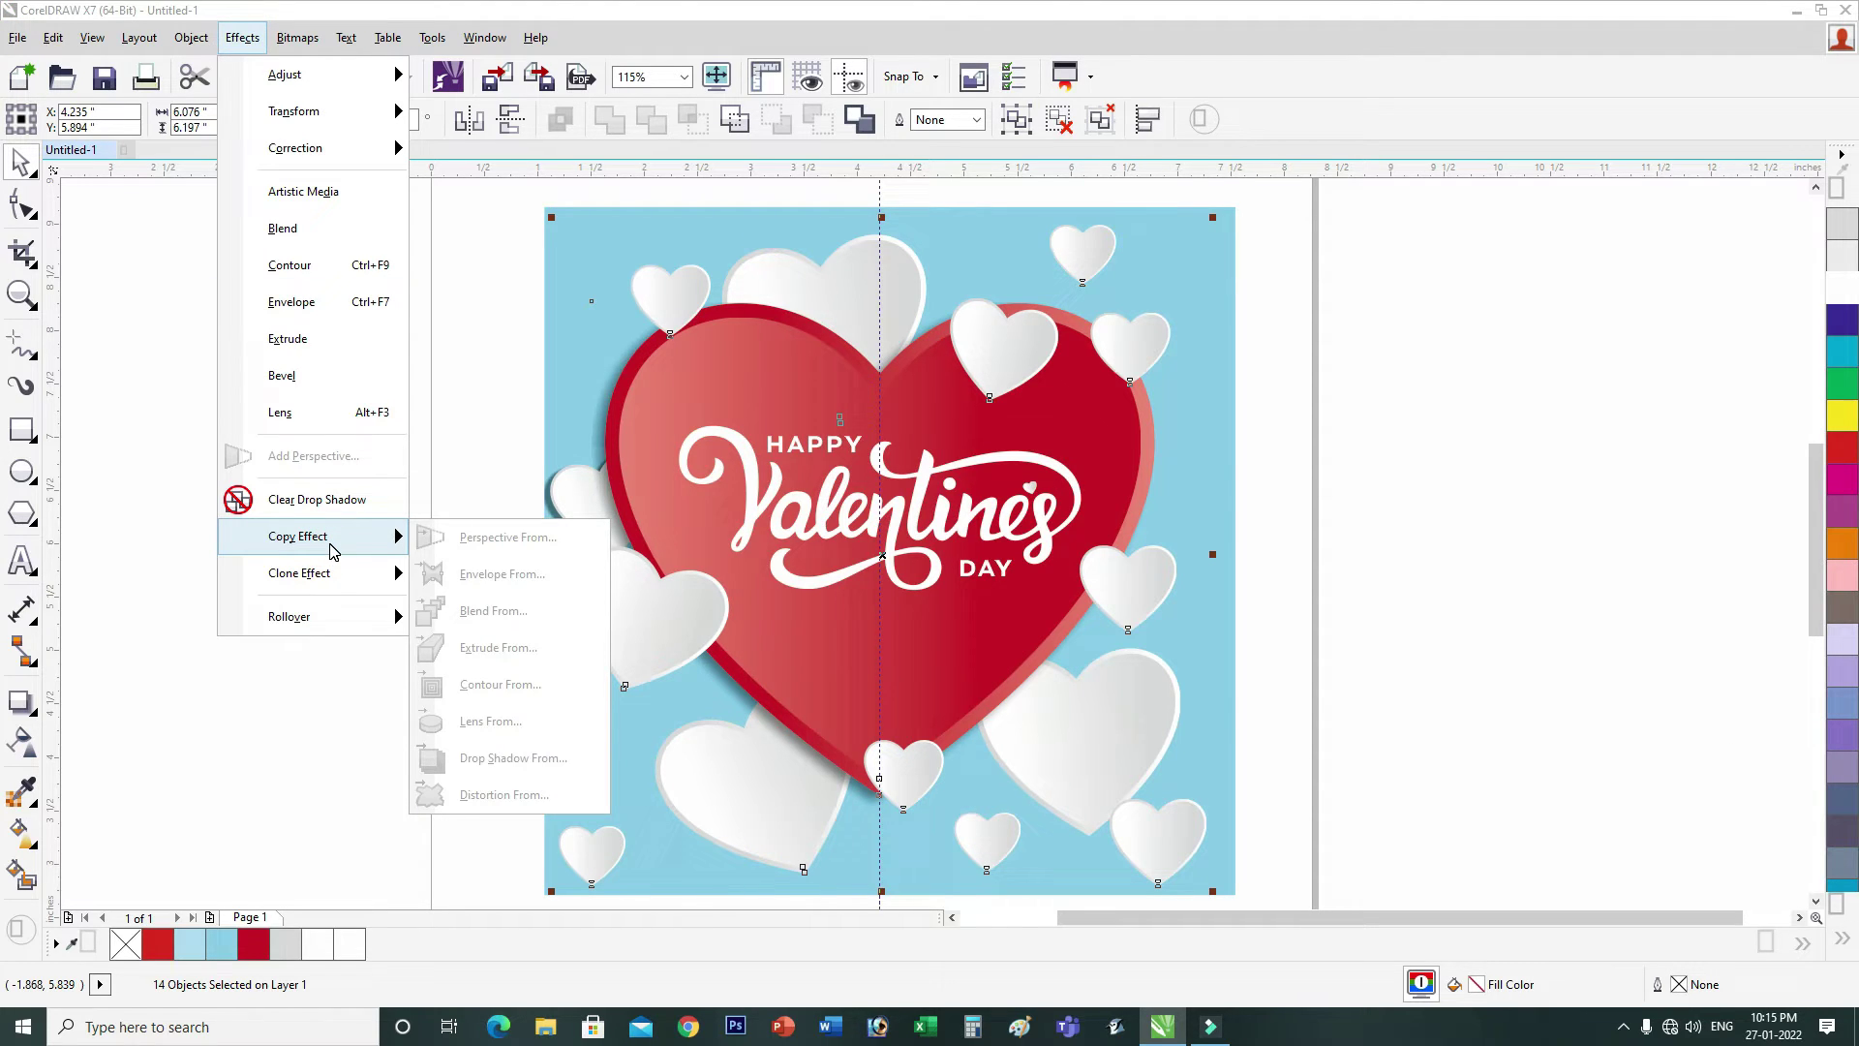
pyautogui.click(413, 474)
pyautogui.click(427, 432)
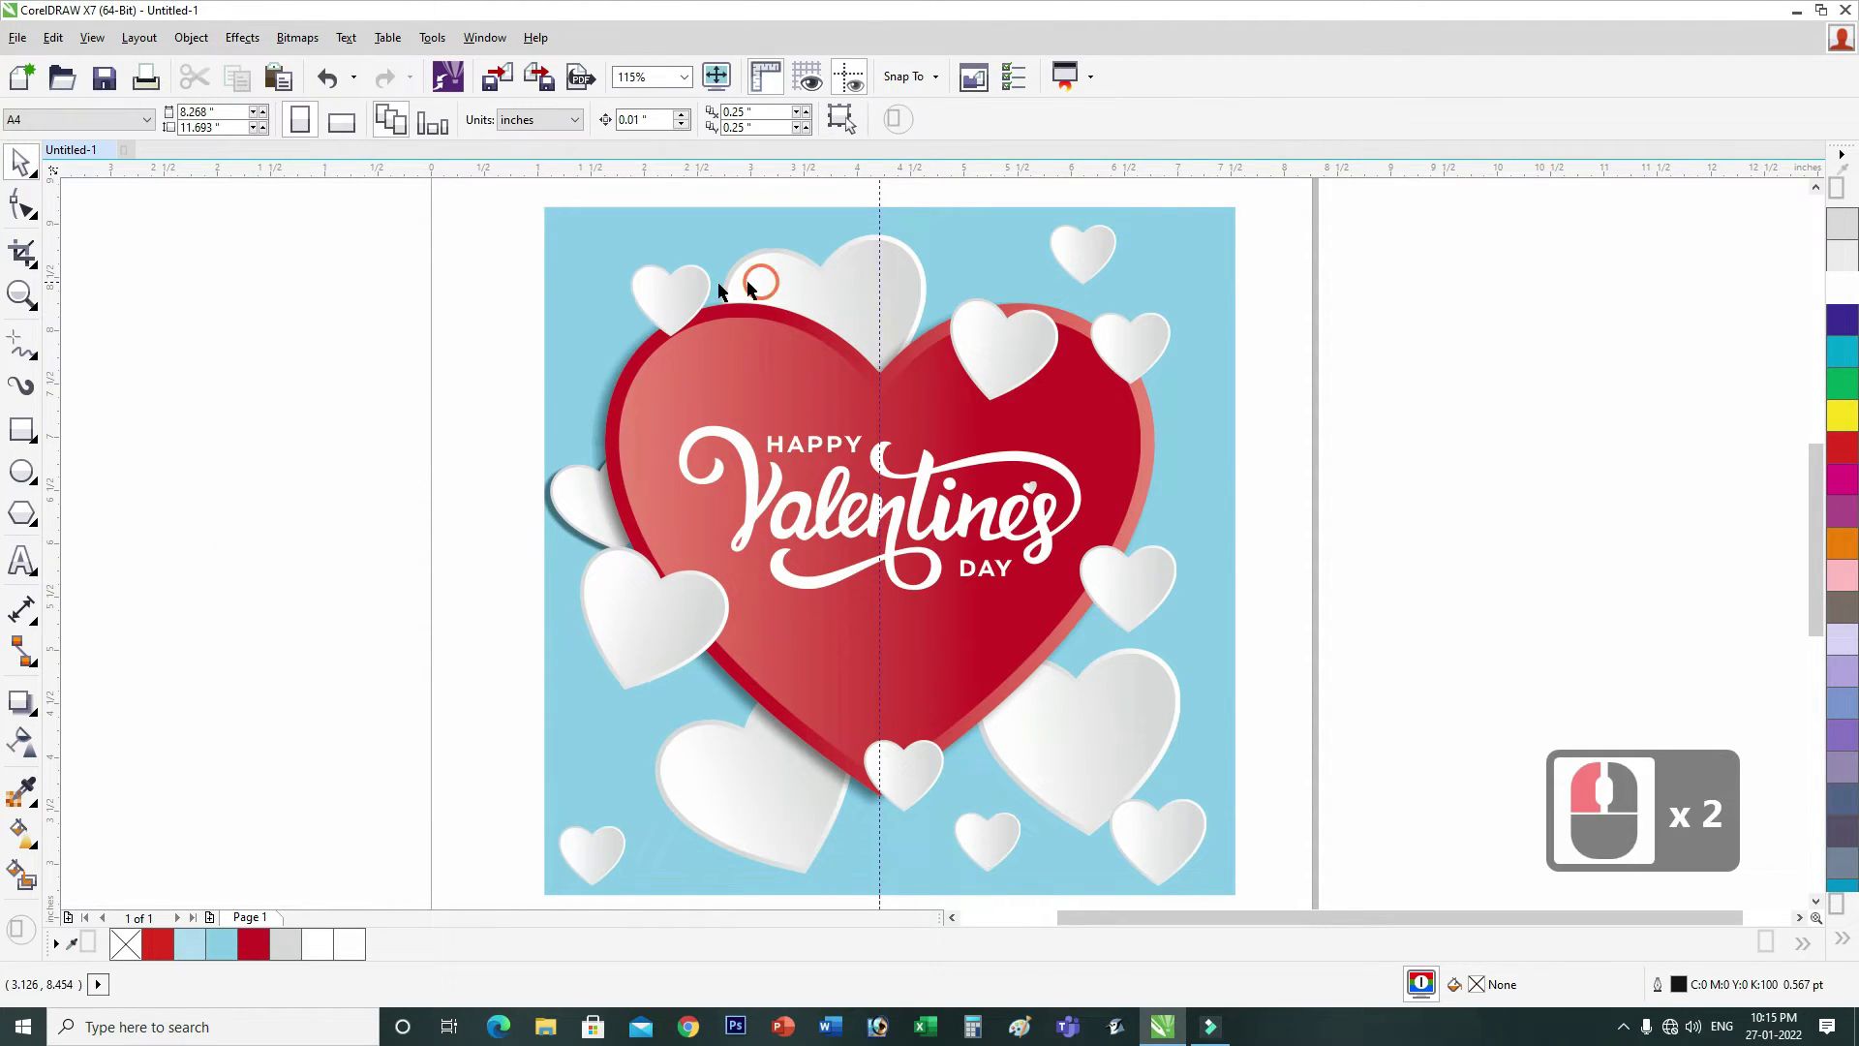
pyautogui.click(703, 282)
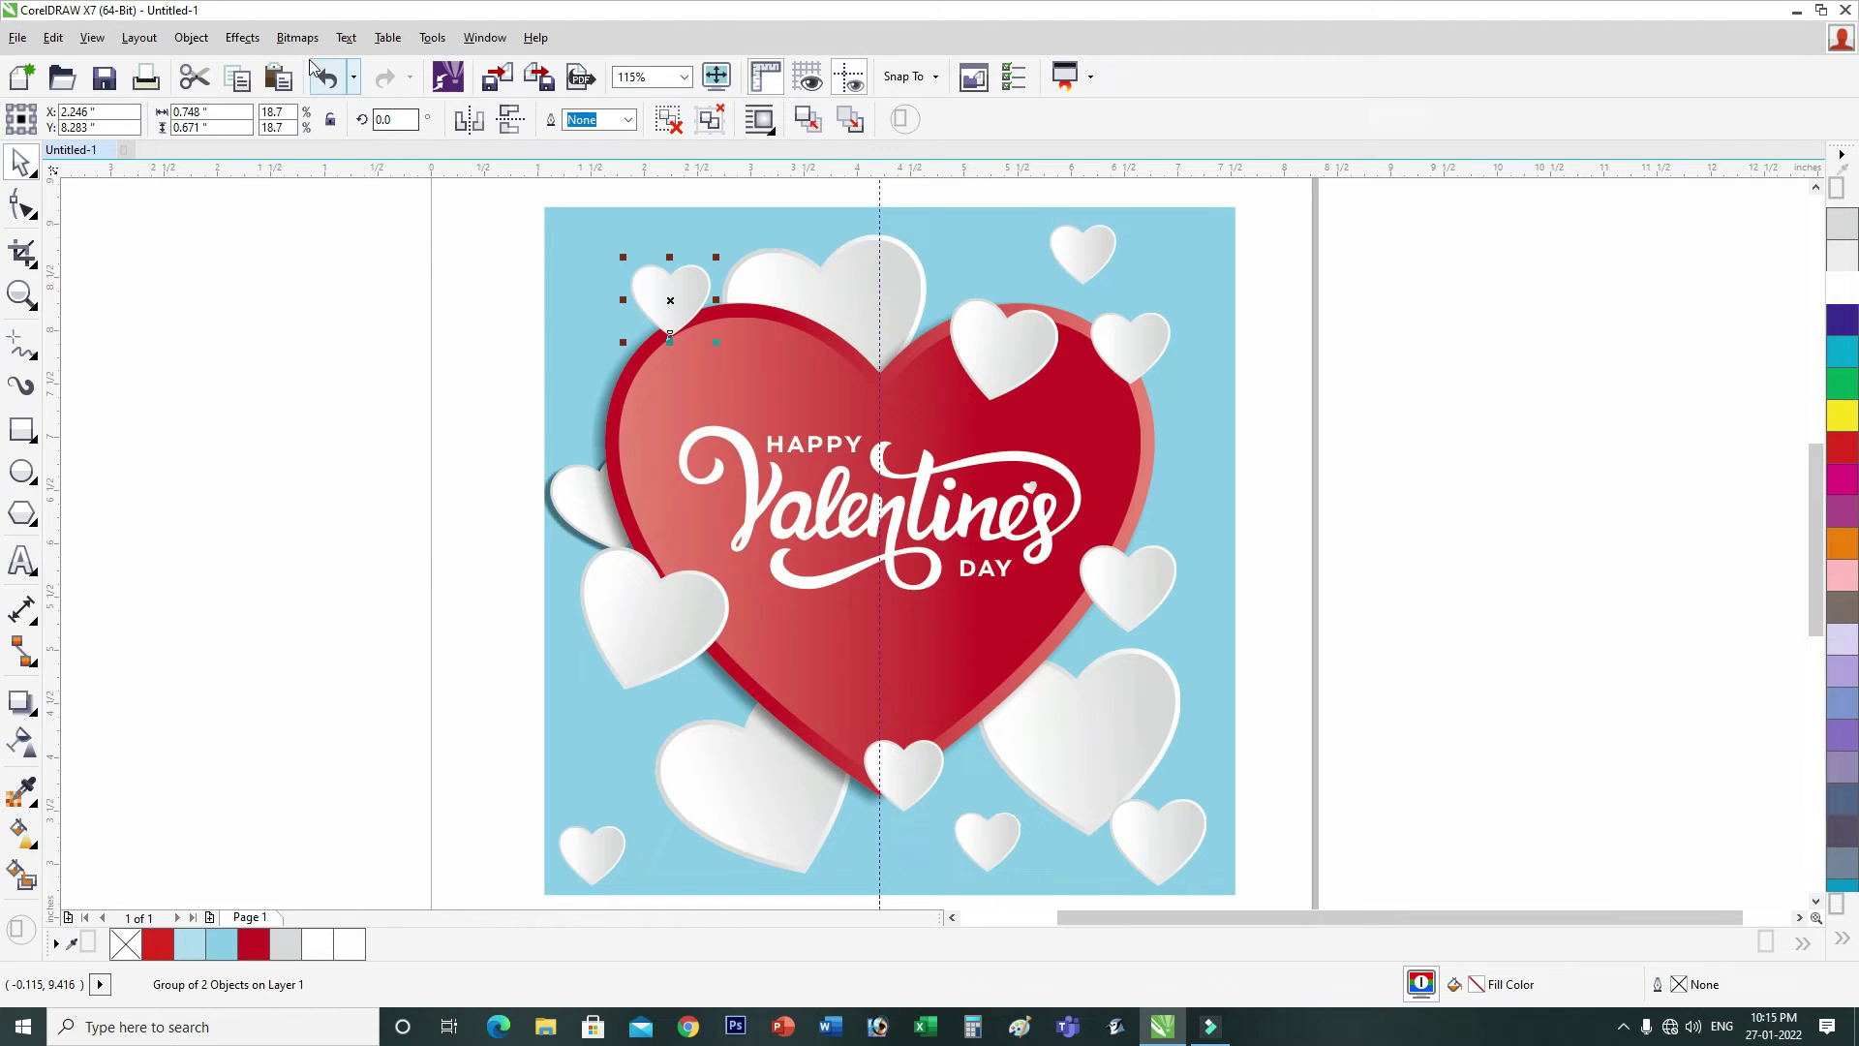
pyautogui.click(252, 70)
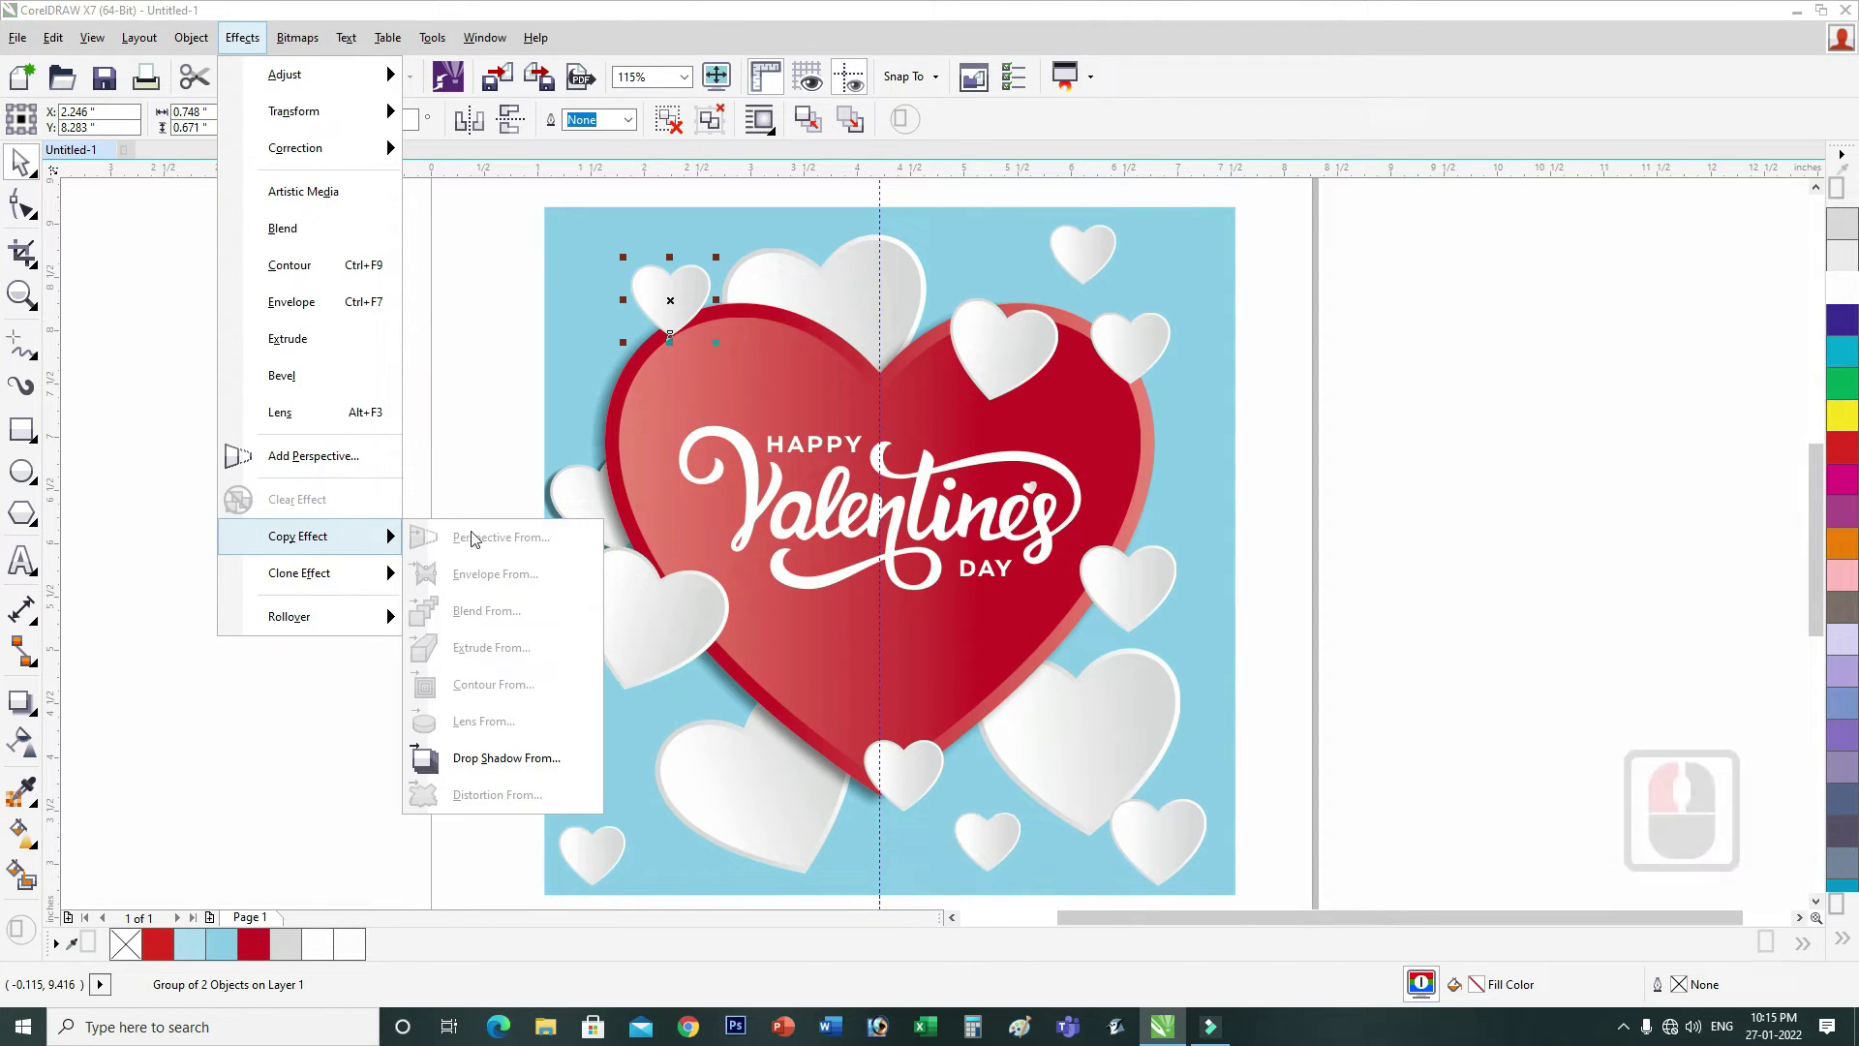
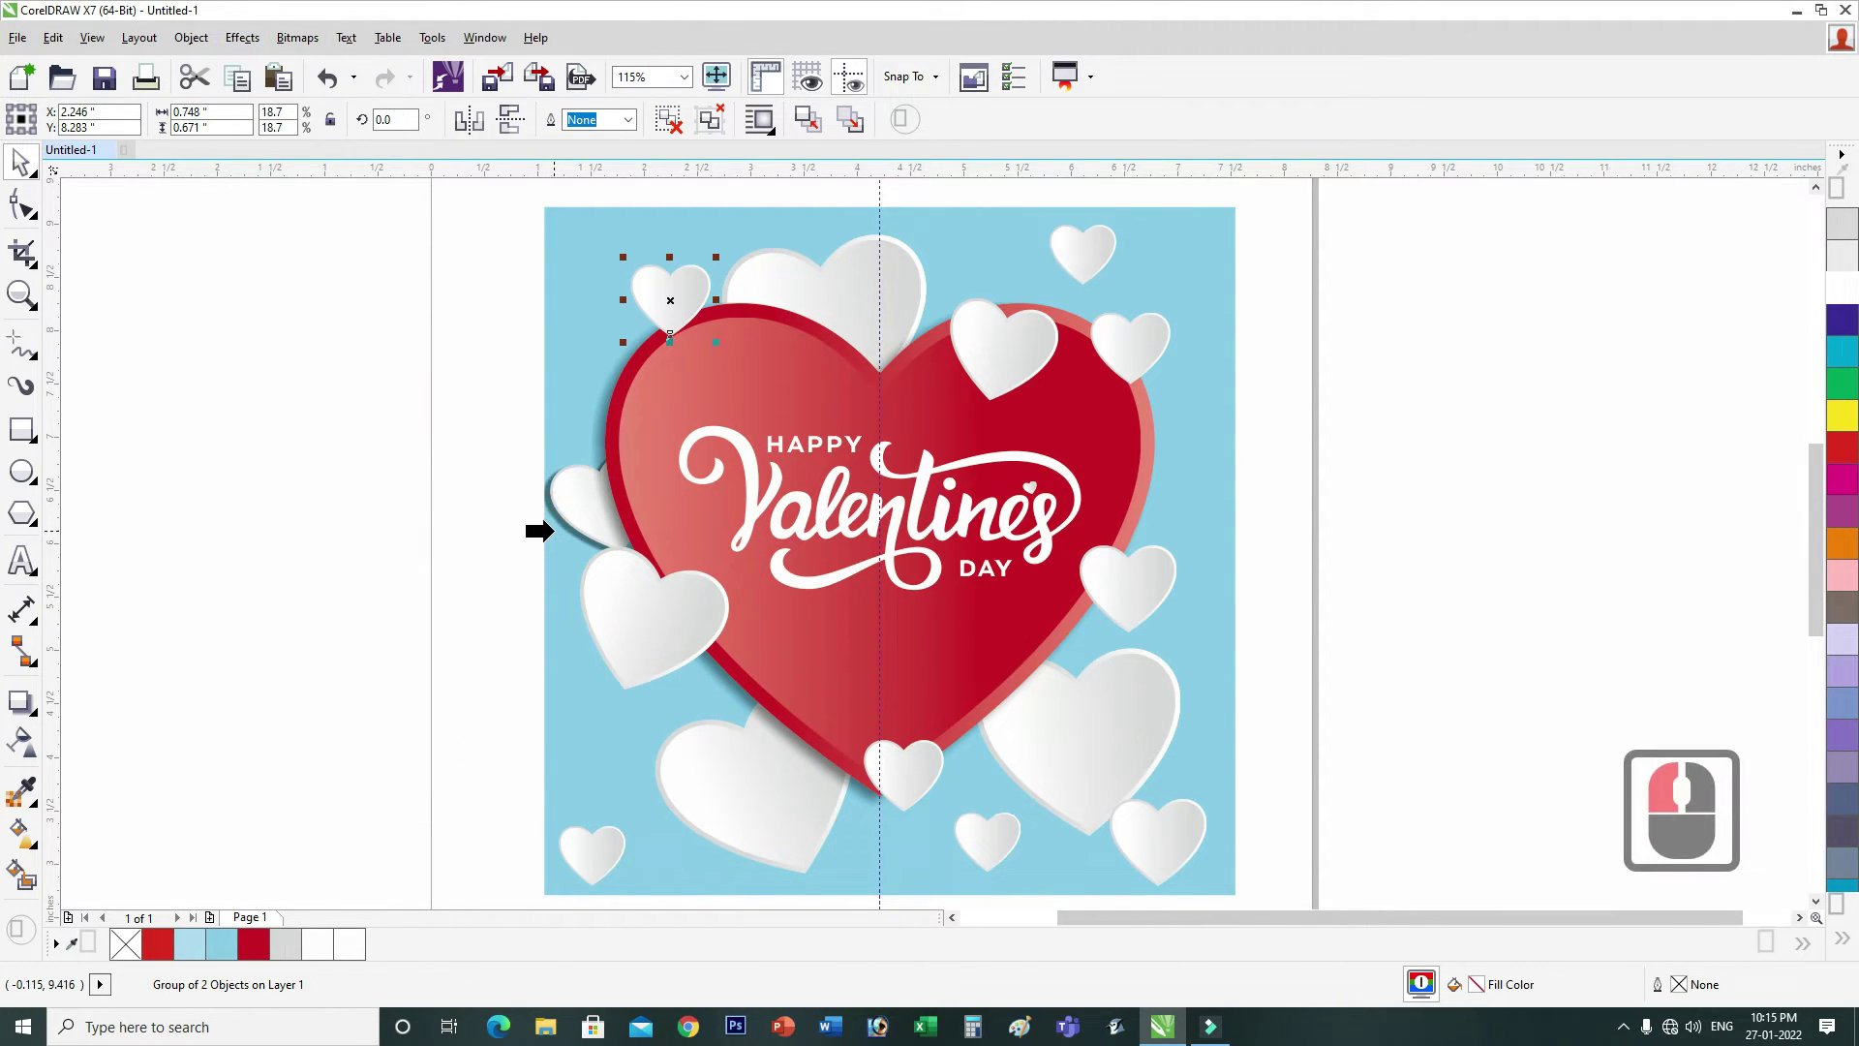
pyautogui.click(552, 553)
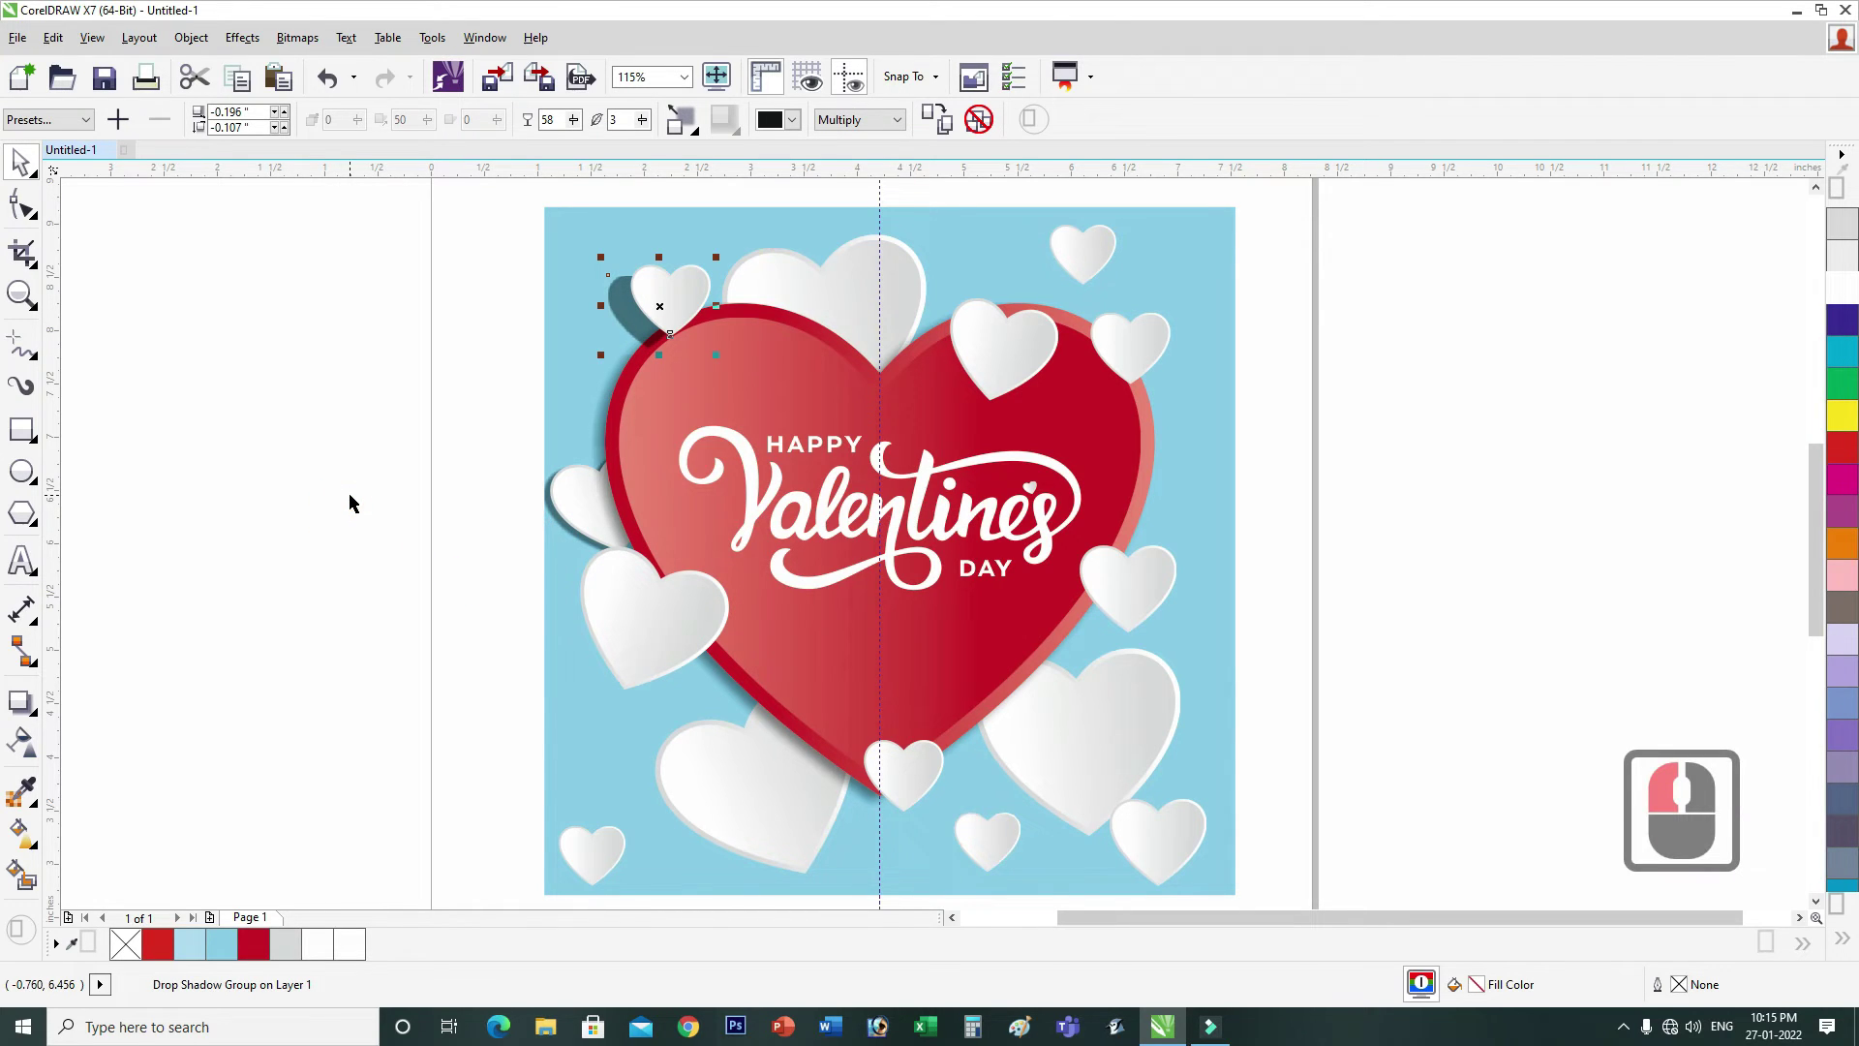
pyautogui.click(594, 347)
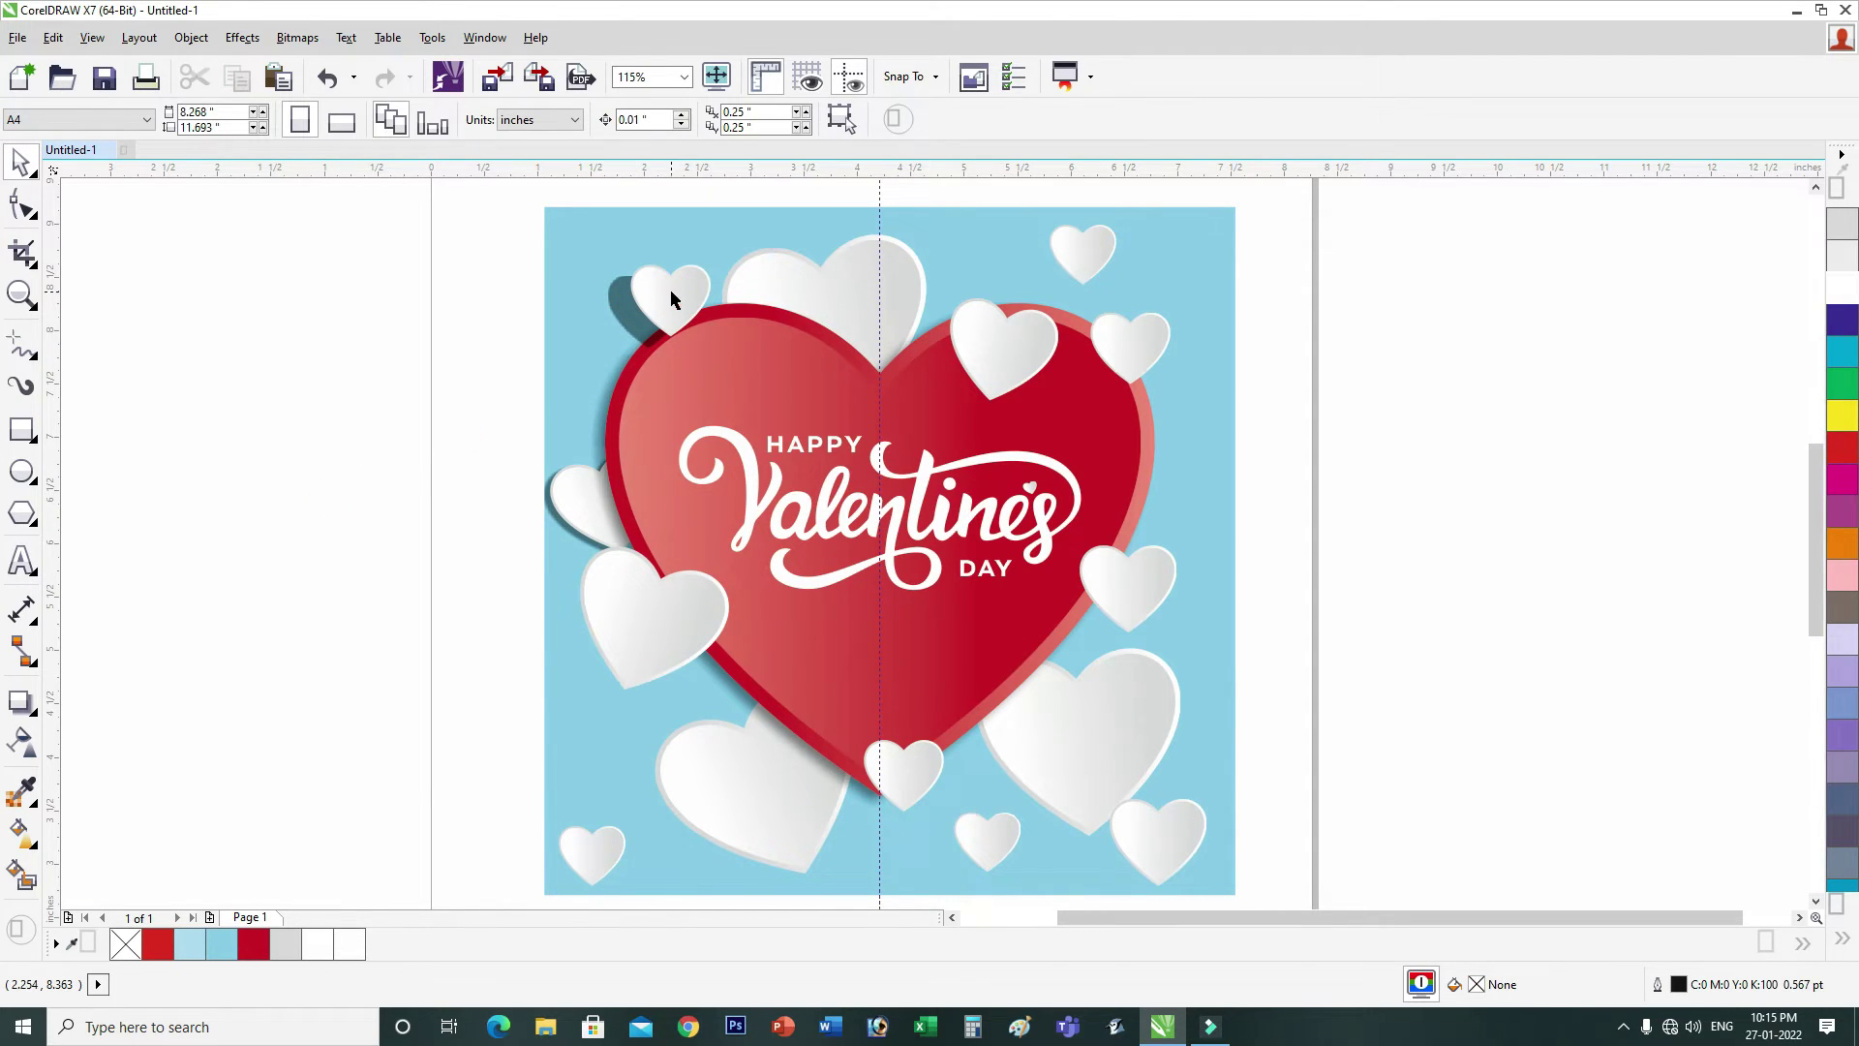
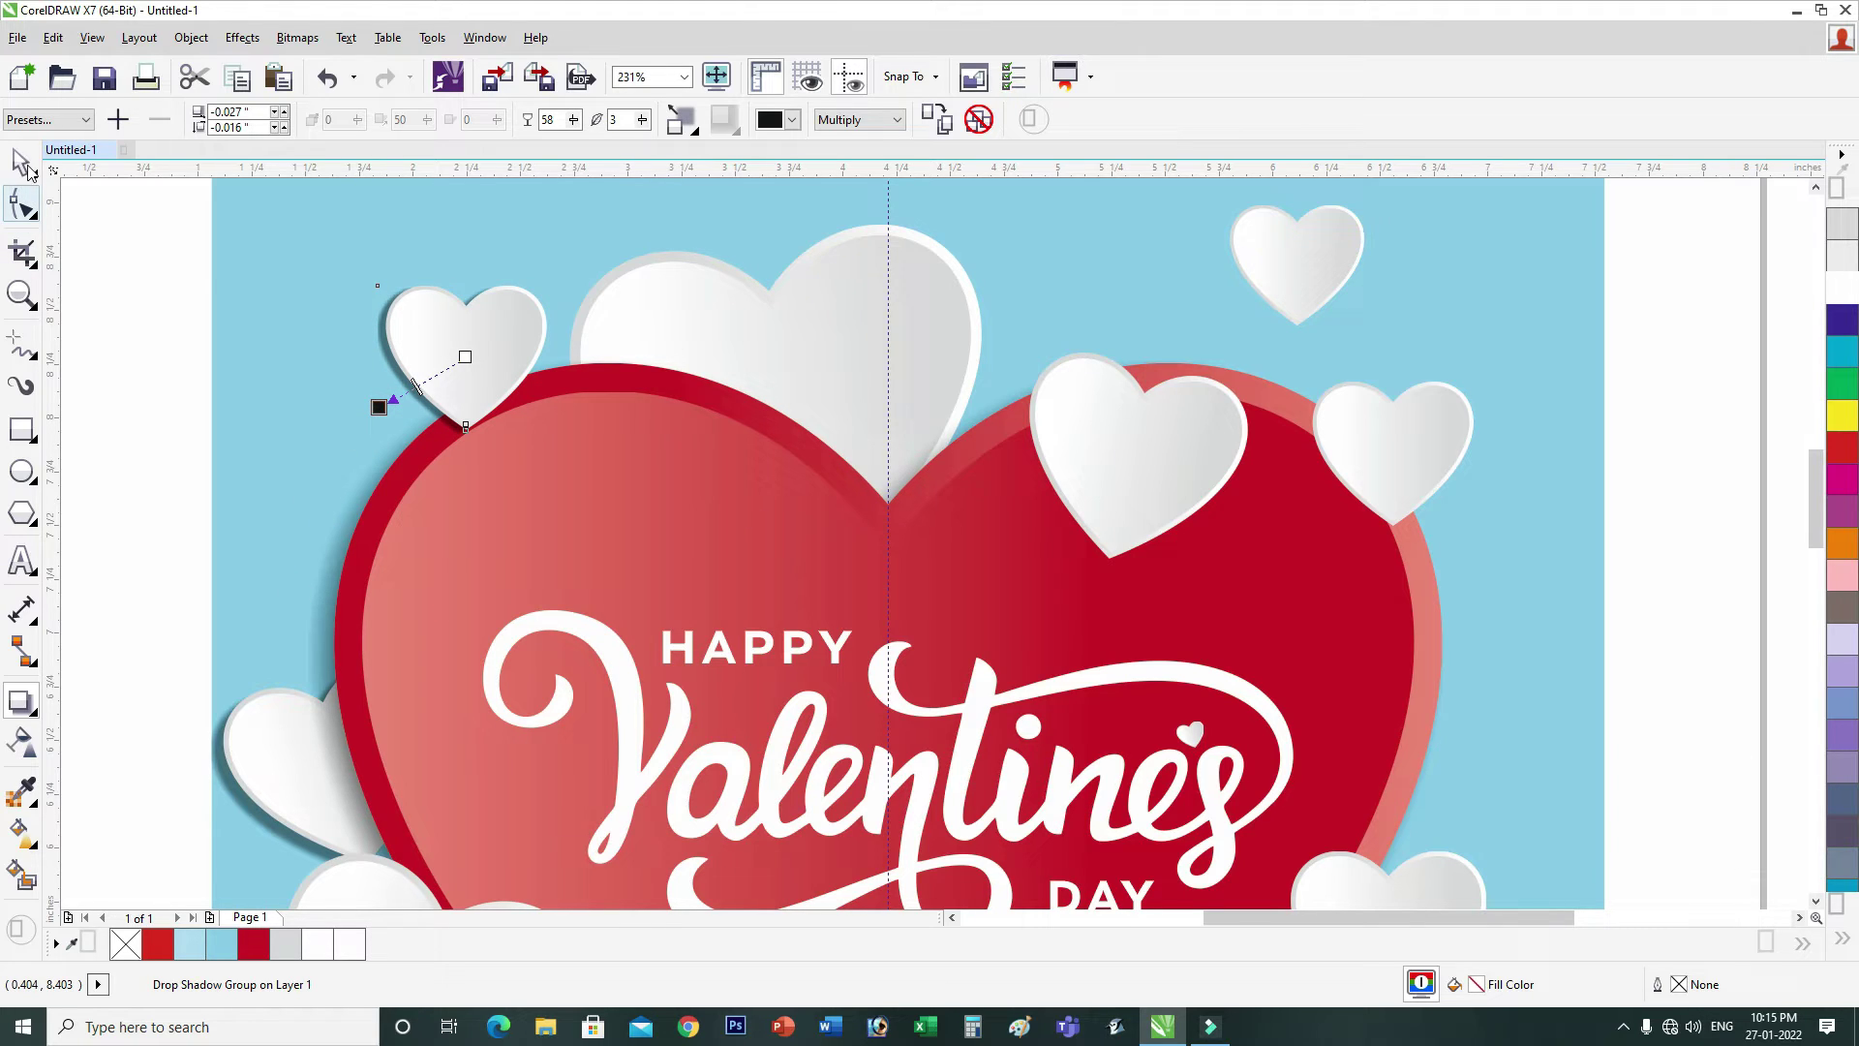
pyautogui.click(1132, 273)
pyautogui.press('F3')
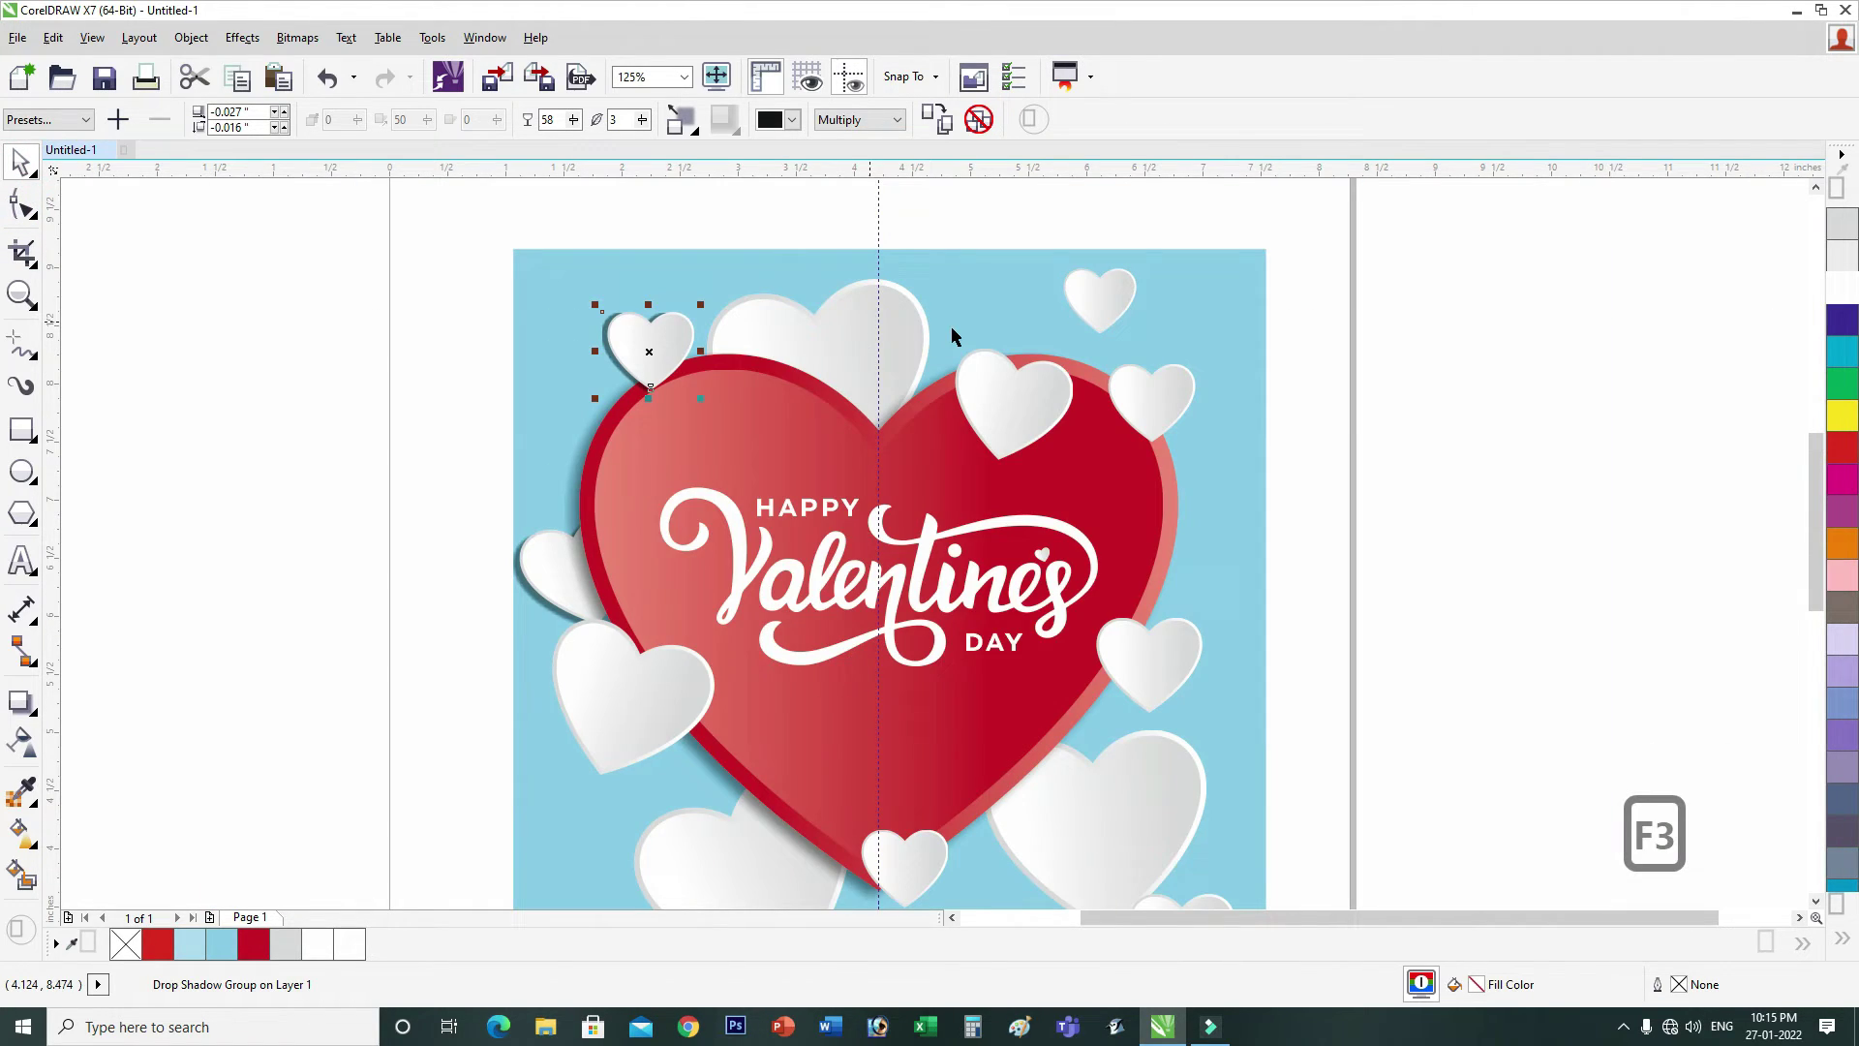
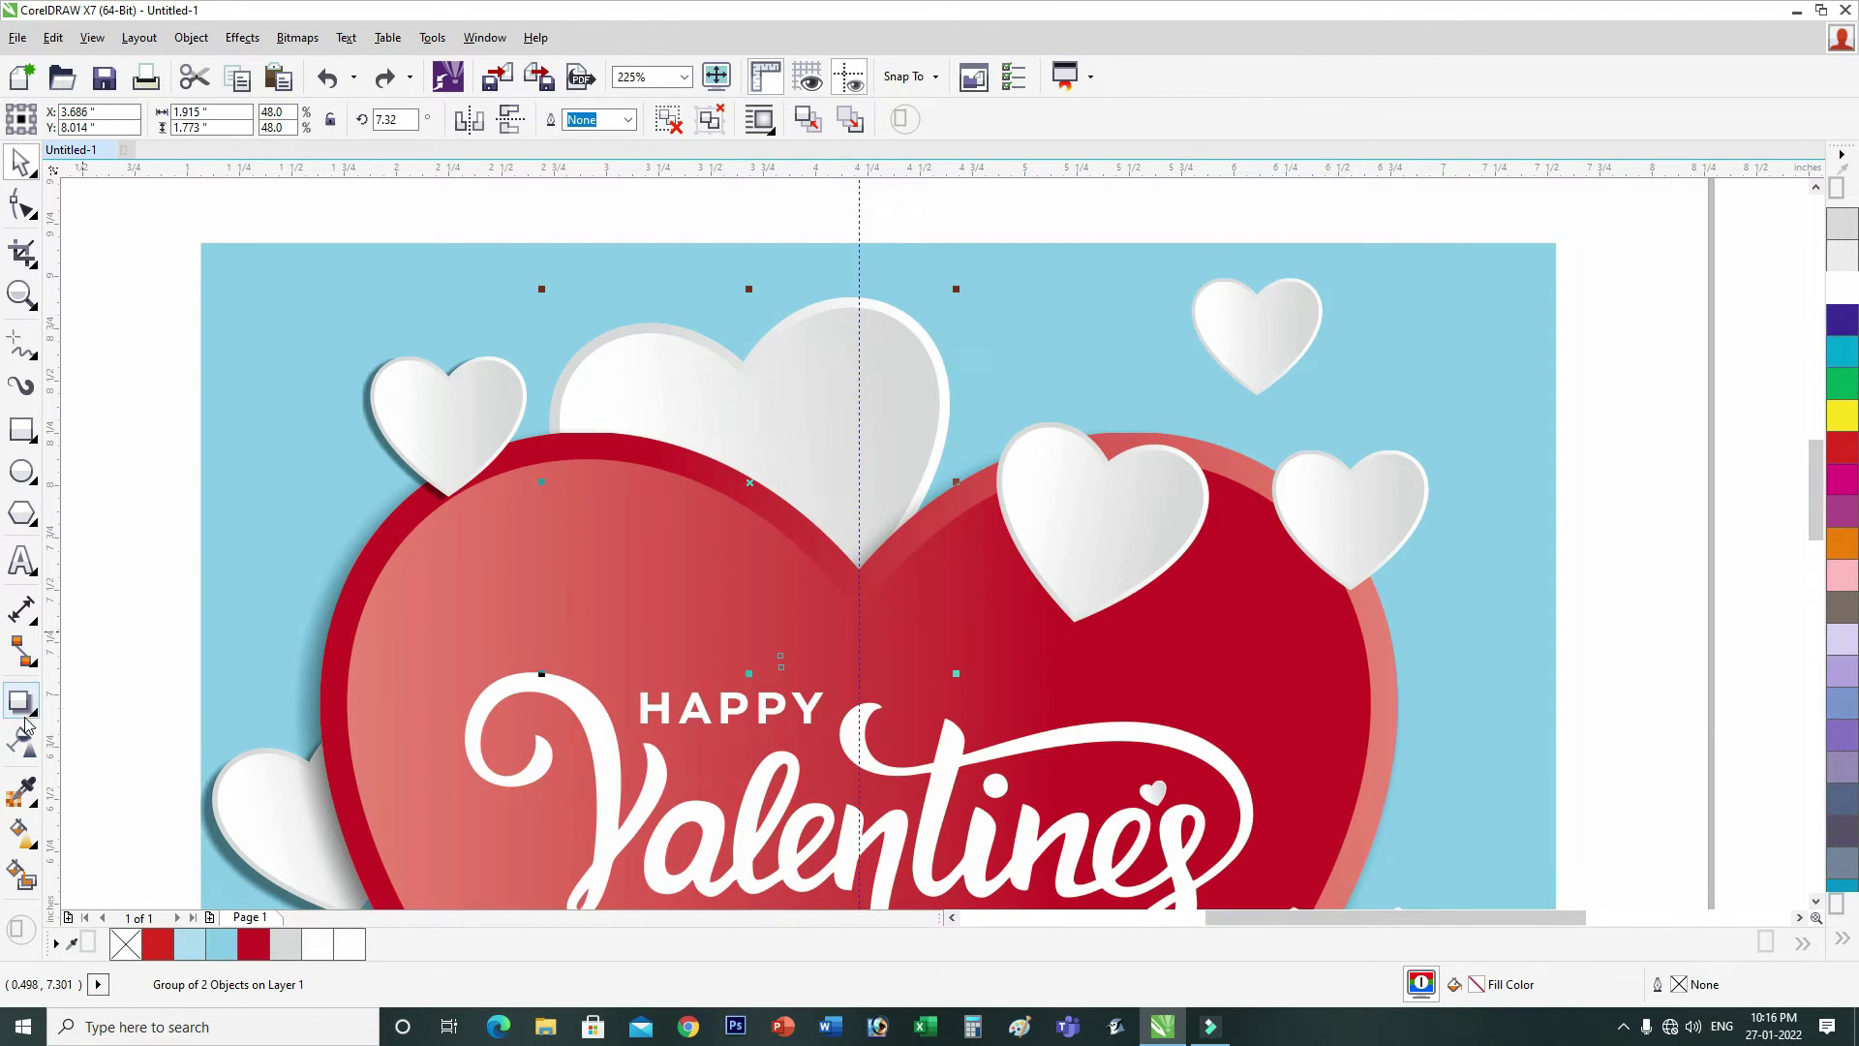
# Step: Drag drop shadows onto the remaining top hearts with the Drop Shadow tool
pyautogui.click(84, 704)
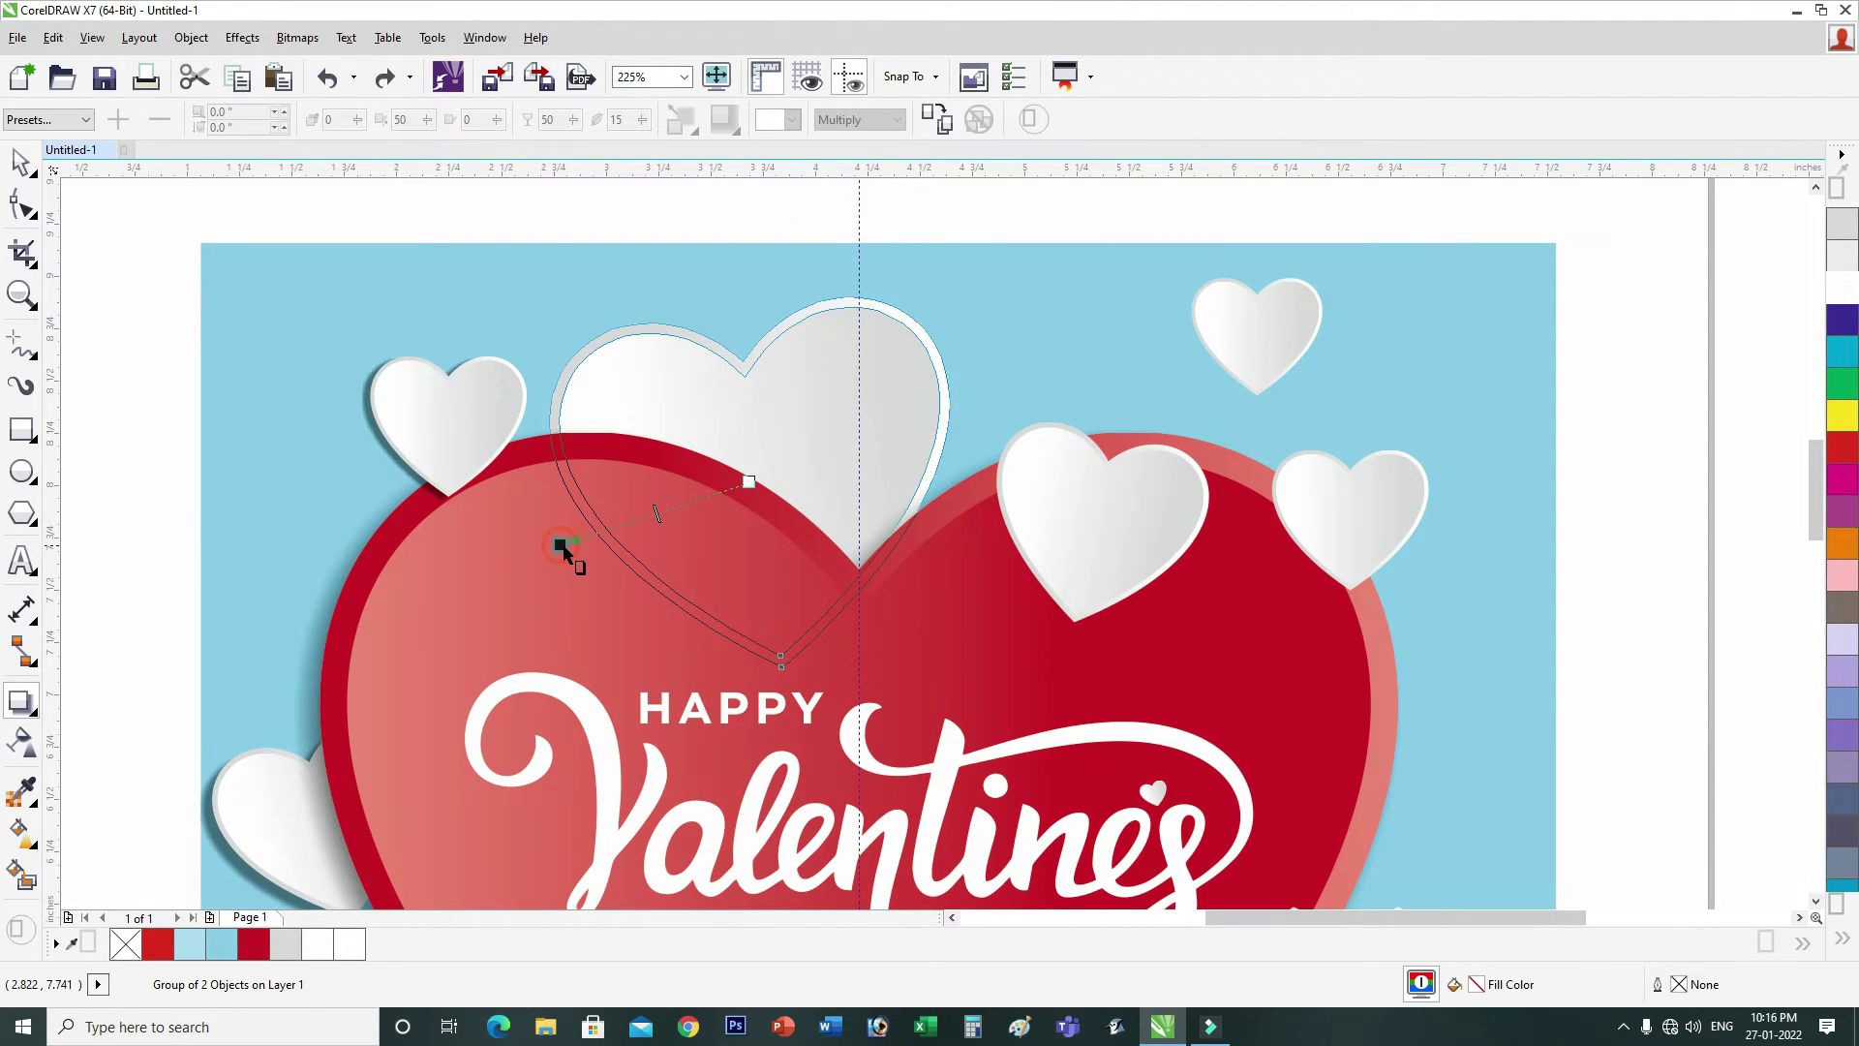
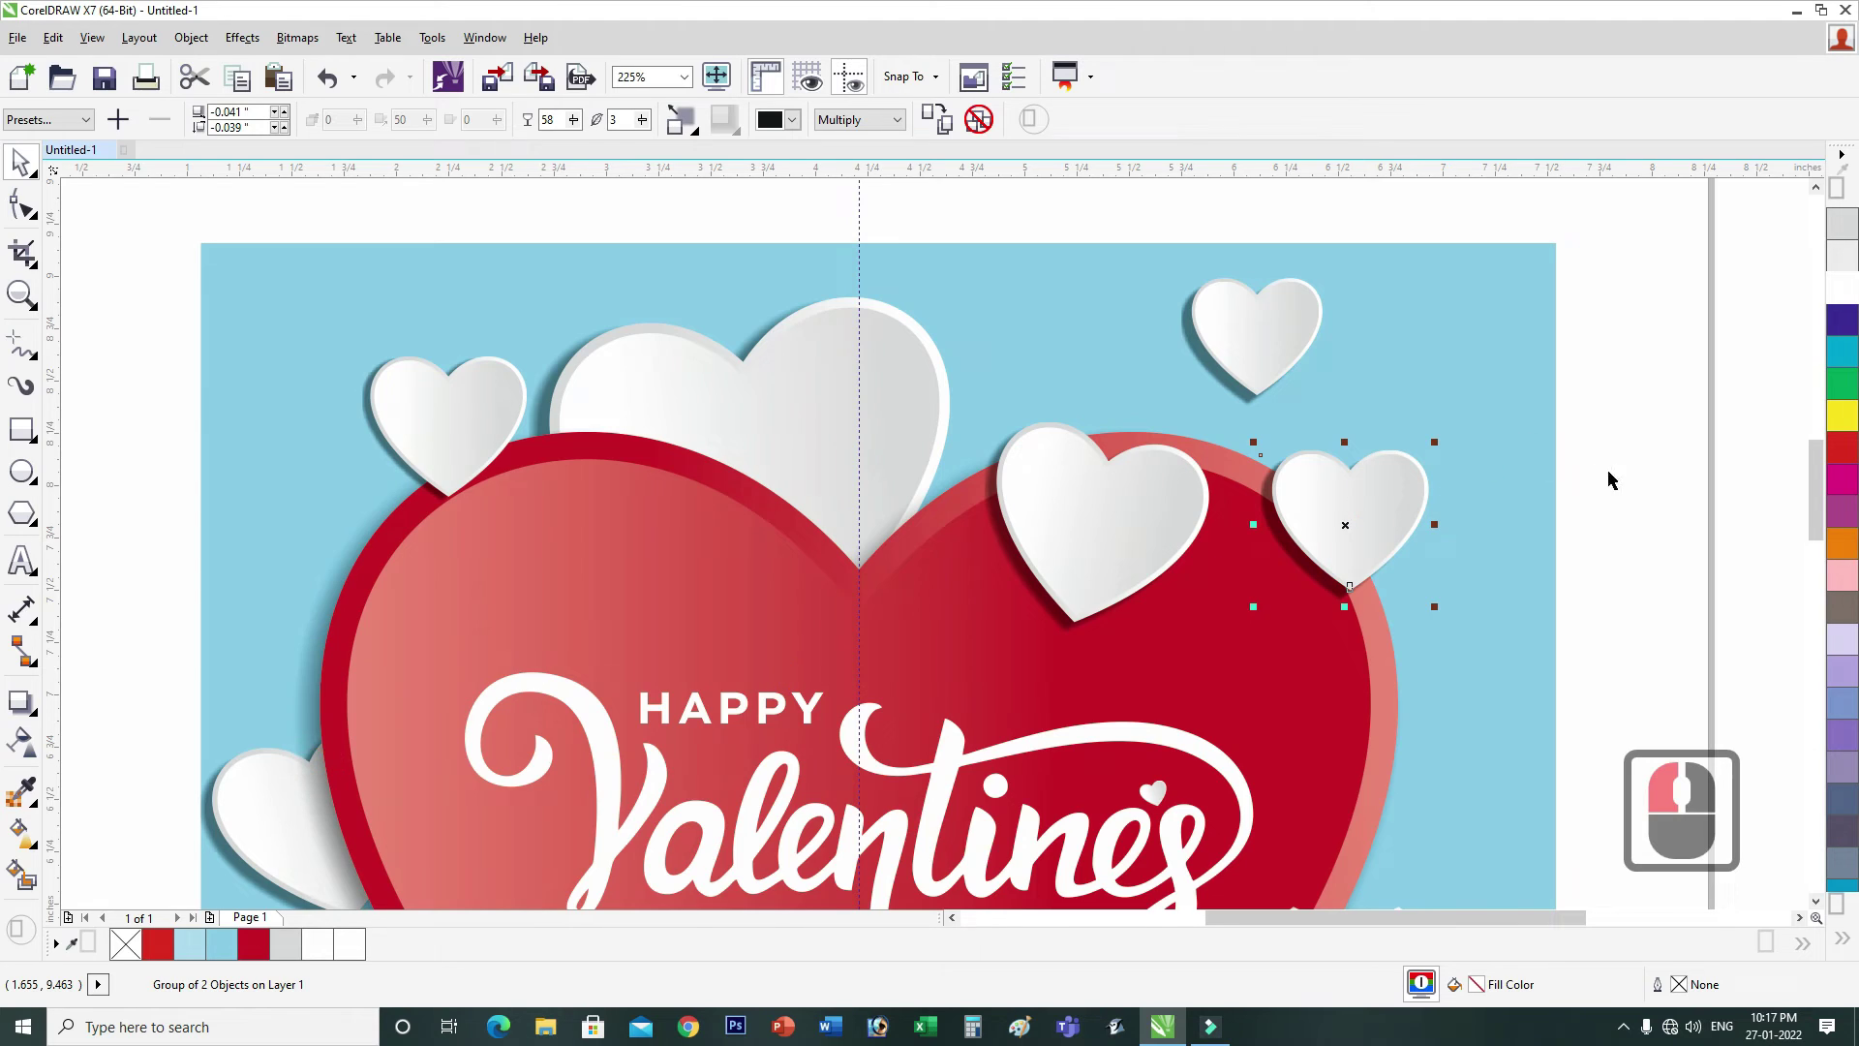
pyautogui.click(1613, 490)
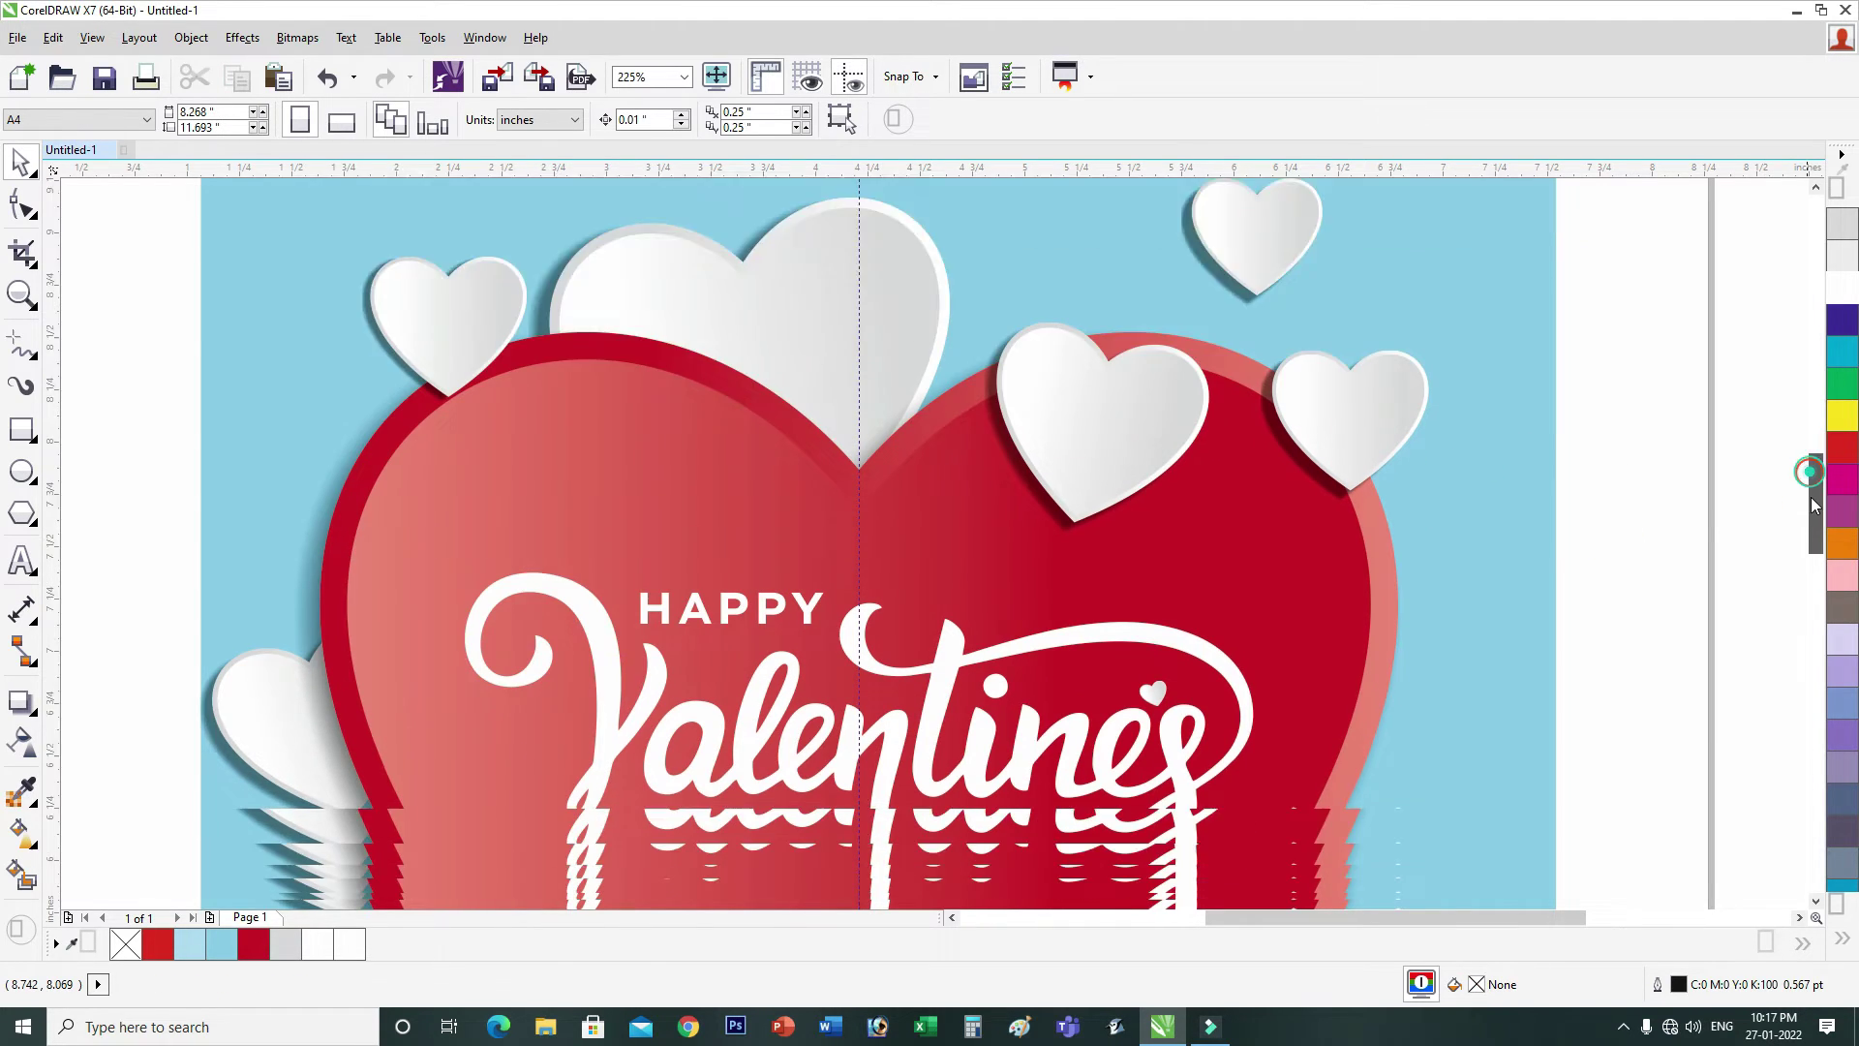